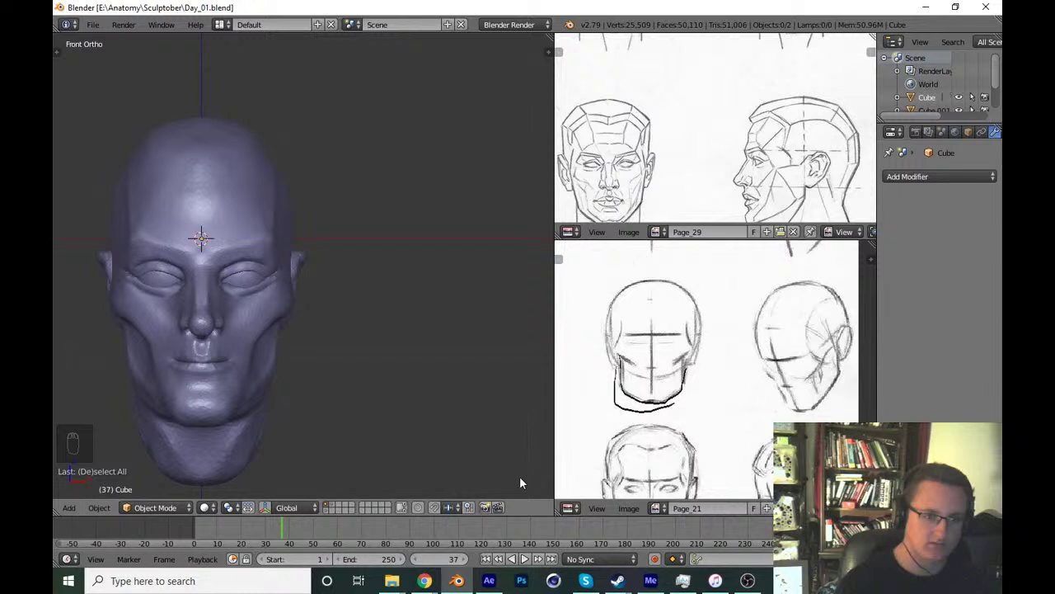
# Orbit around the earlier head sculpt to review it from several angles and save the file.
pyautogui.middleClick(452, 461)
pyautogui.press('ctrl+s')
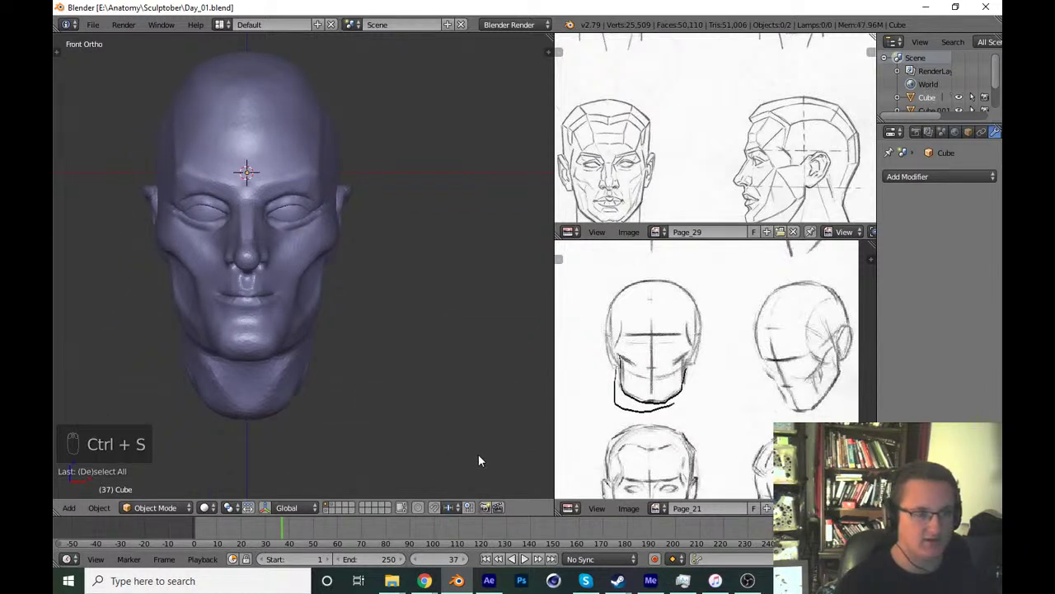
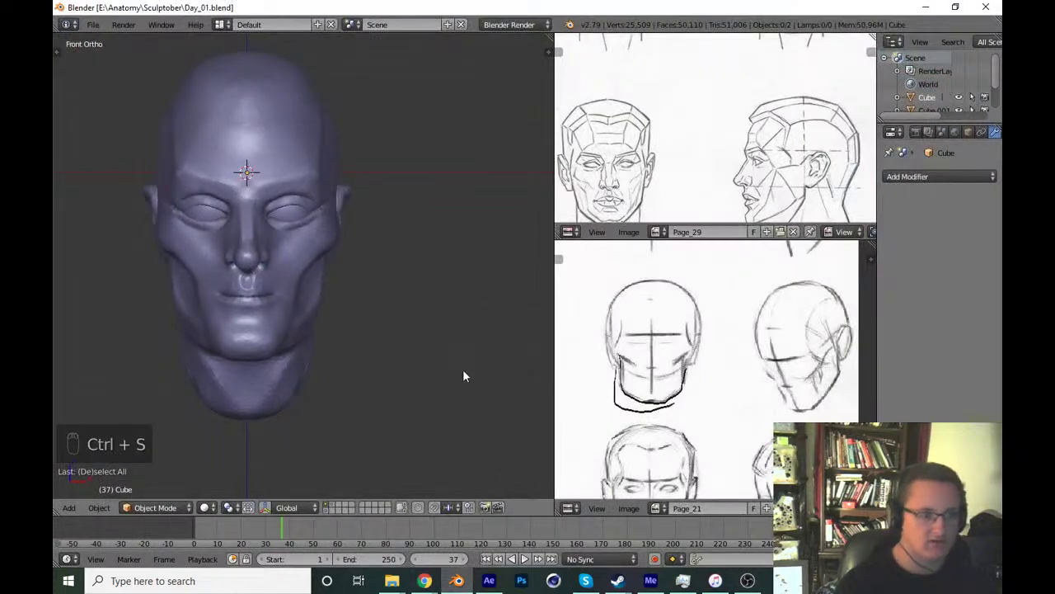
pyautogui.press('ctrl+s')
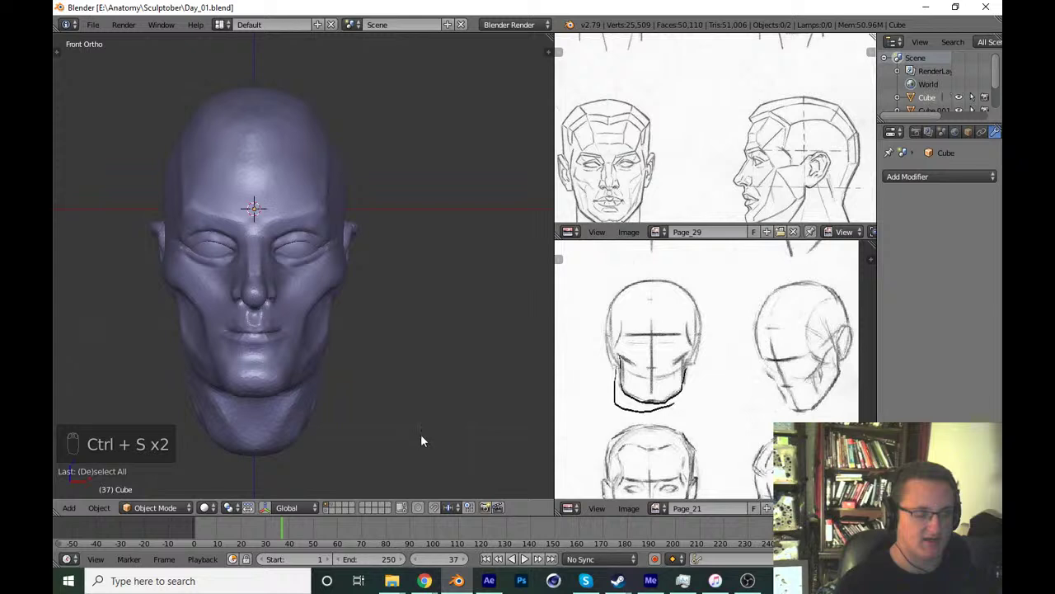
pyautogui.moveTo(424, 448); pyautogui.dragTo(466, 403)
pyautogui.moveTo(457, 382); pyautogui.dragTo(315, 354)
pyautogui.moveTo(316, 354); pyautogui.dragTo(392, 428)
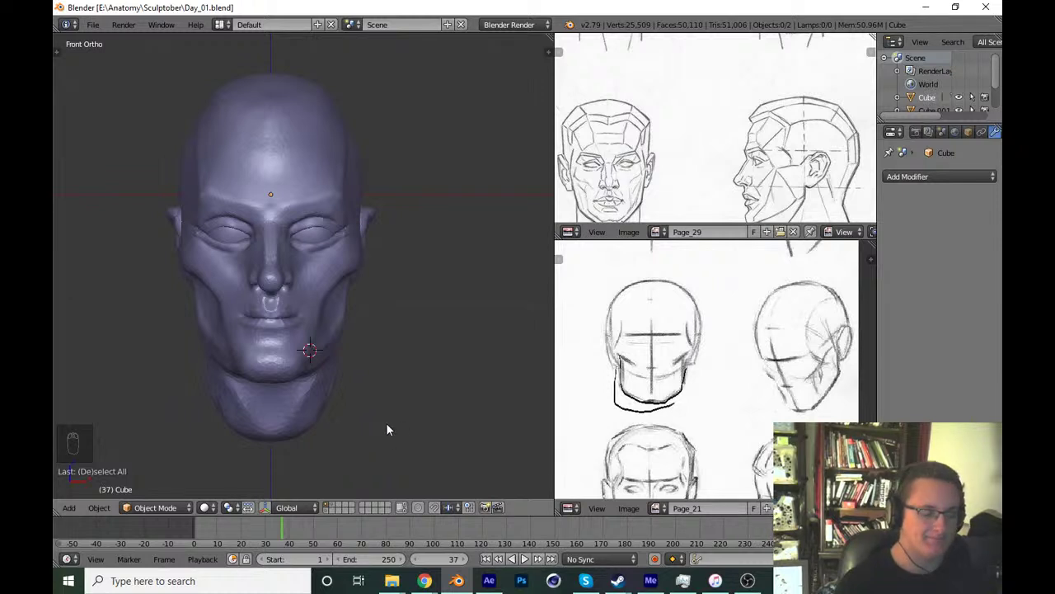
pyautogui.press('Tab')
pyautogui.press('Tab')
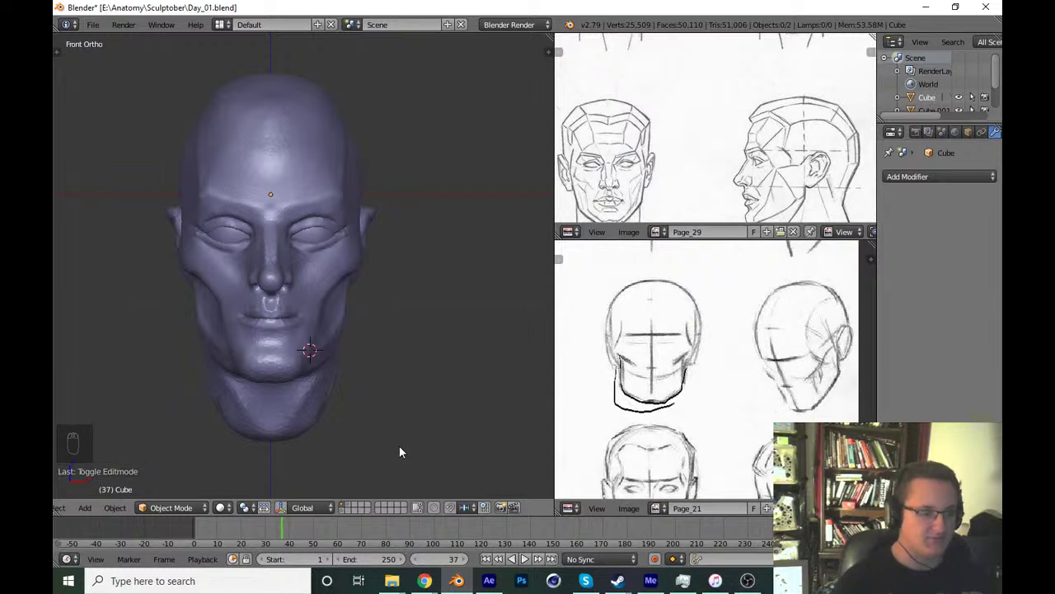
# Reposition the front, side and lower reference drawing panels around the work area.
pyautogui.moveTo(402, 450); pyautogui.dragTo(416, 408)
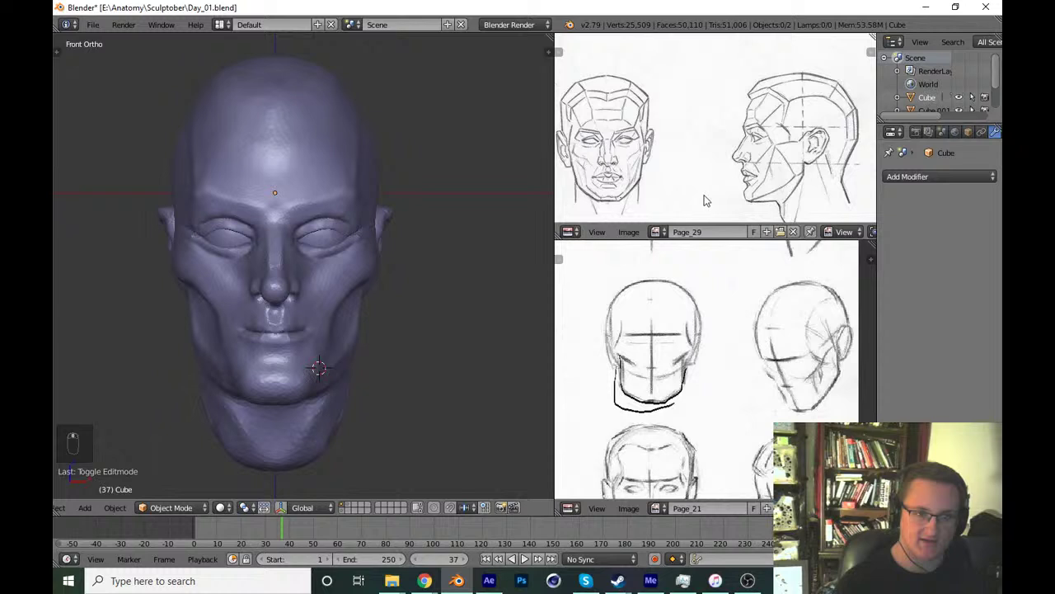
pyautogui.press('ctrl+s')
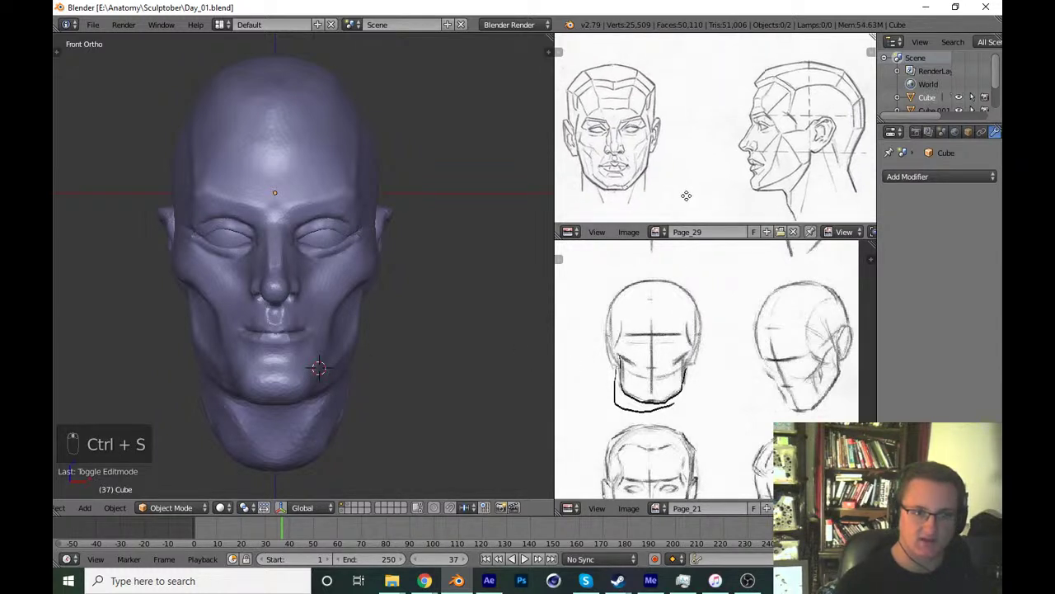
pyautogui.middleClick(669, 254)
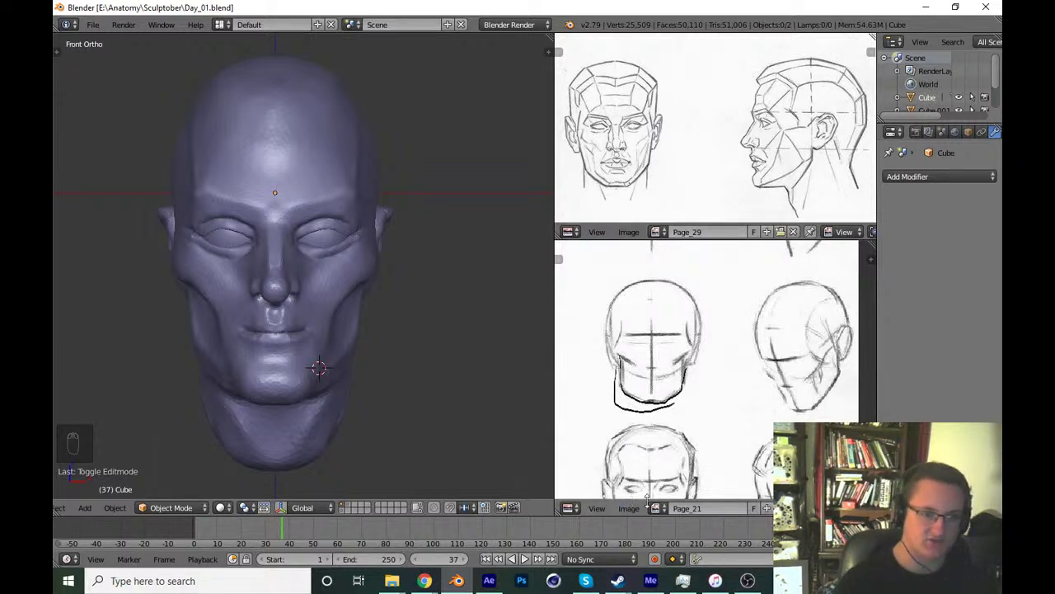
pyautogui.moveTo(671, 412); pyautogui.dragTo(518, 401)
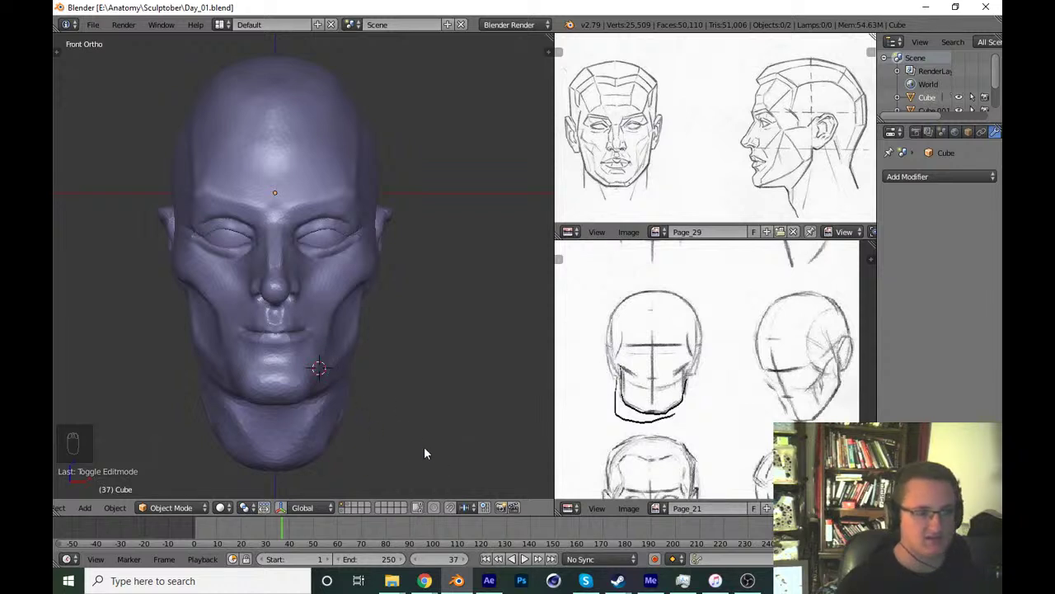
# Move the old head sculpt out of view so the scene appears empty in front view.
pyautogui.moveTo(456, 385); pyautogui.dragTo(360, 505)
pyautogui.moveTo(361, 504); pyautogui.dragTo(398, 348)
pyautogui.press('KP_1')
pyautogui.press('shift+s')
pyautogui.moveTo(440, 400); pyautogui.dragTo(424, 343)
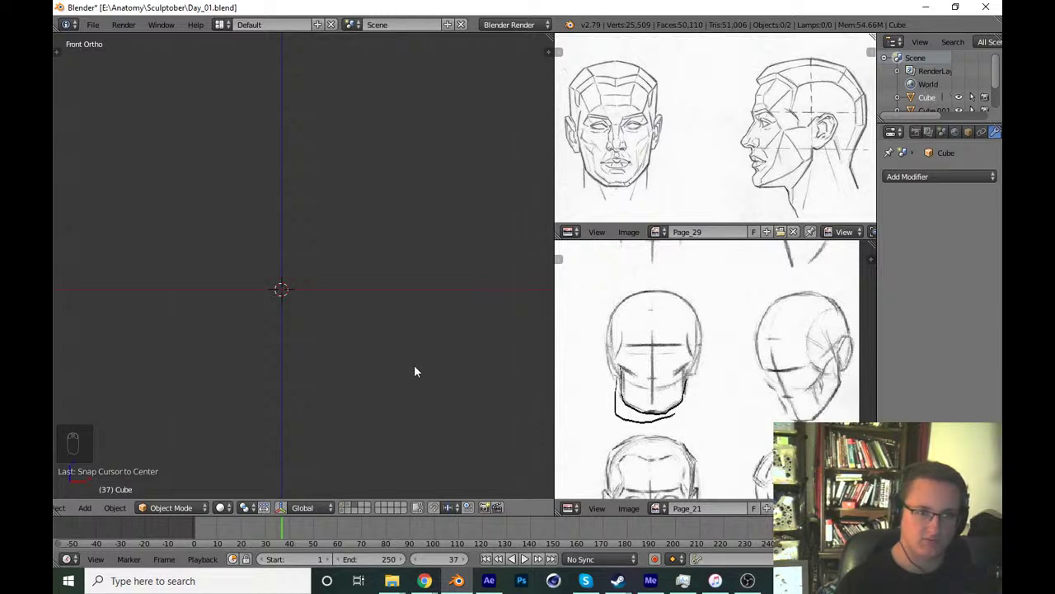
# Add a new cube with a level-2 subdivision applied, giving a rounded sphere-like base mesh.
pyautogui.press('shift+a')
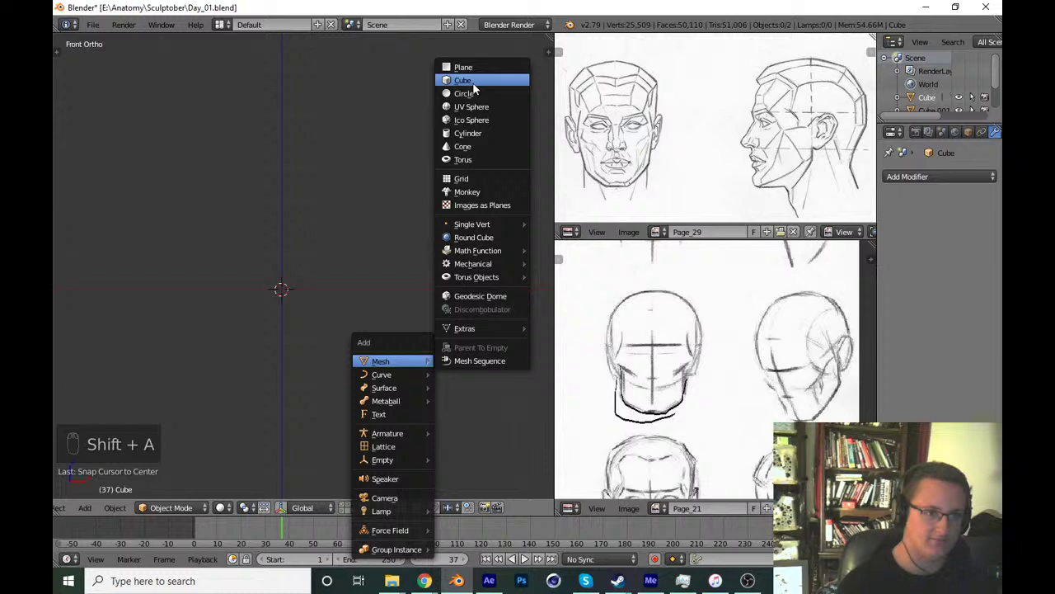
pyautogui.press('ctrl+2')
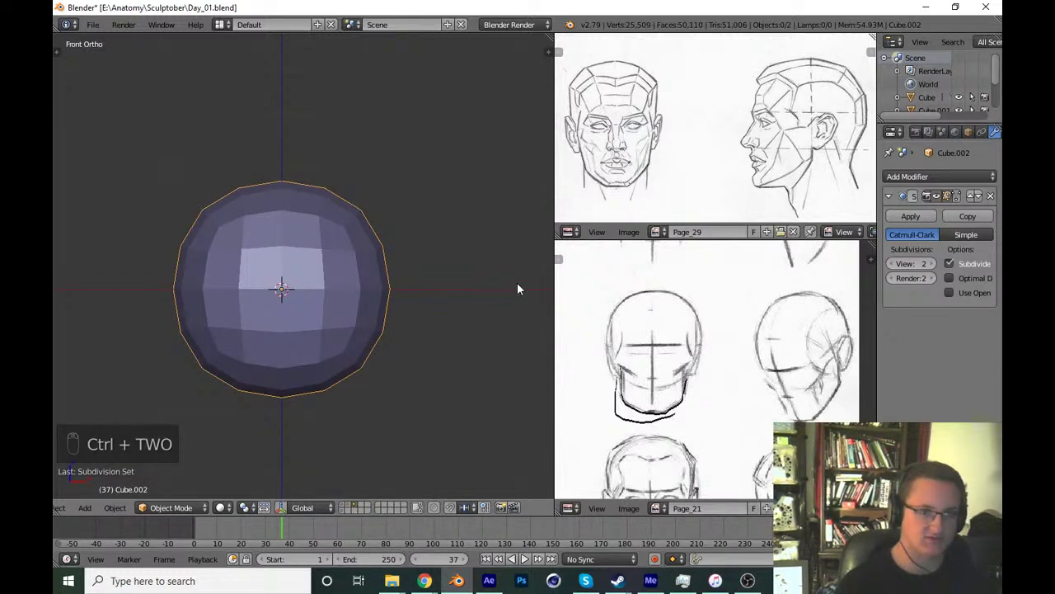
pyautogui.moveTo(926, 219); pyautogui.dragTo(818, 234)
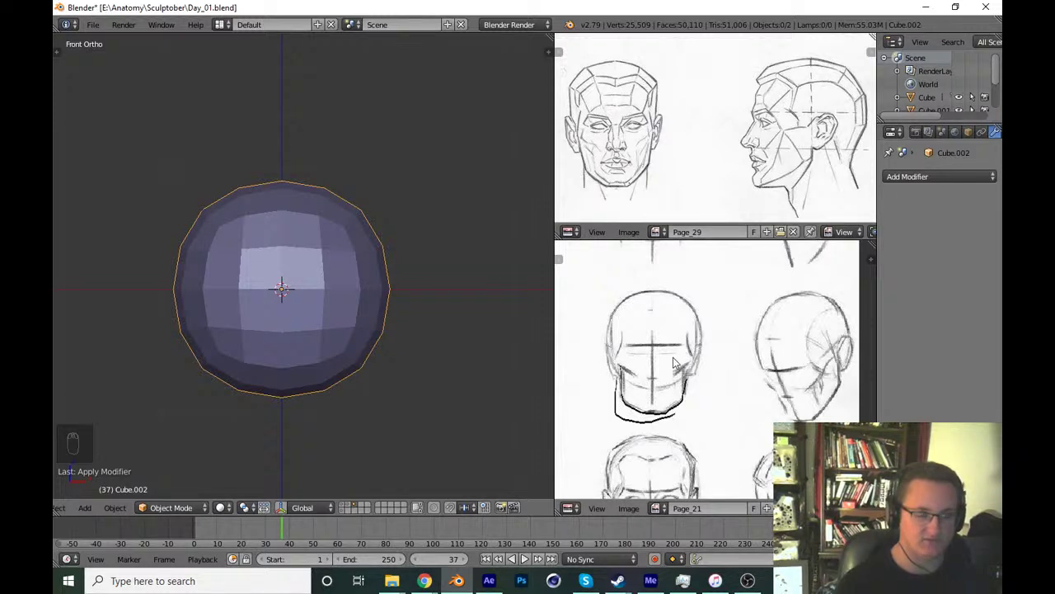
pyautogui.middleClick(460, 369)
# Check the new mesh in edit mode and front view, then show the view shading settings.
pyautogui.press('Tab')
pyautogui.press('Tab')
pyautogui.press('KP_1')
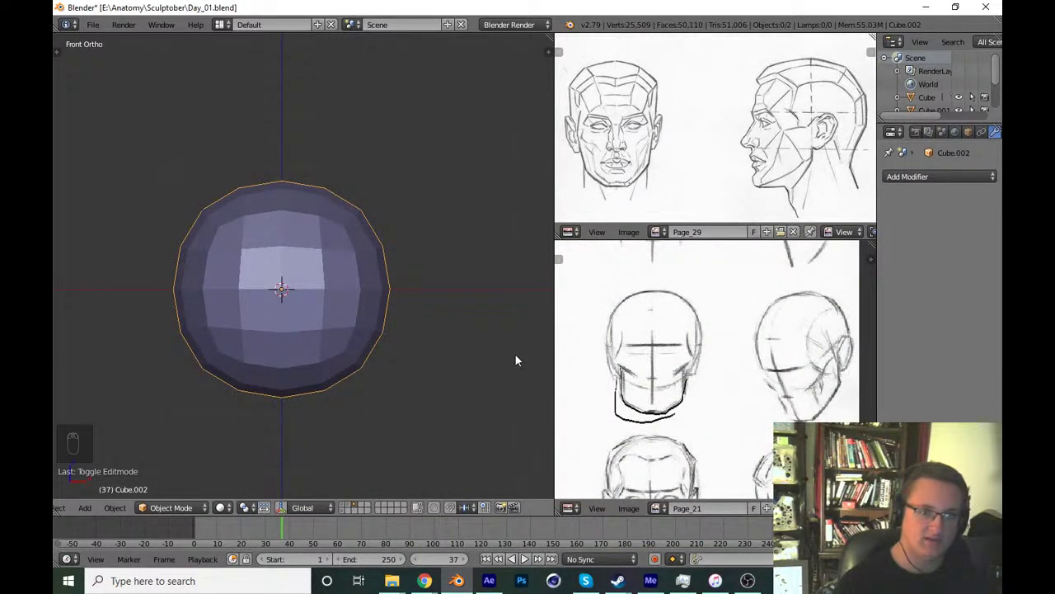
pyautogui.press('n')
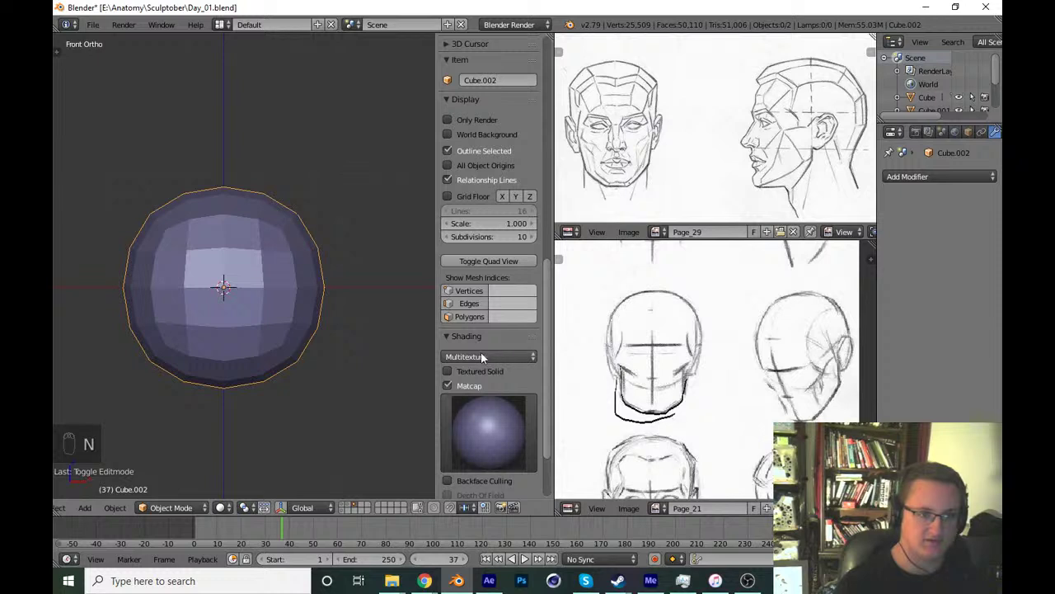
pyautogui.moveTo(343, 427); pyautogui.dragTo(548, 378)
pyautogui.moveTo(450, 389); pyautogui.dragTo(552, 451)
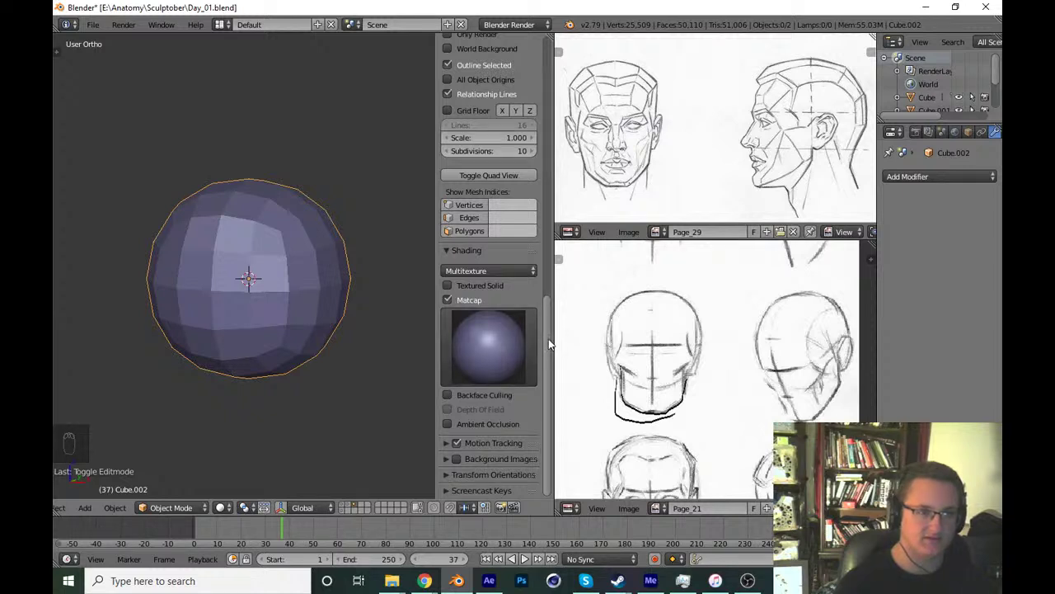
pyautogui.moveTo(454, 114); pyautogui.dragTo(485, 318)
pyautogui.press('n')
pyautogui.press('ctrl+s')
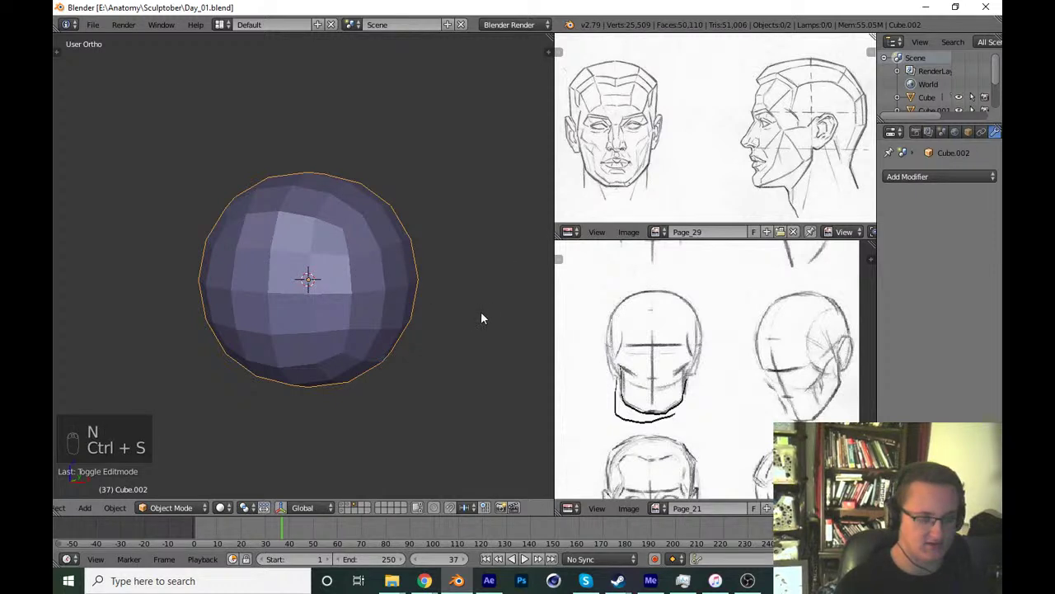
pyautogui.press('ctrl+space')
pyautogui.press('ctrl+space')
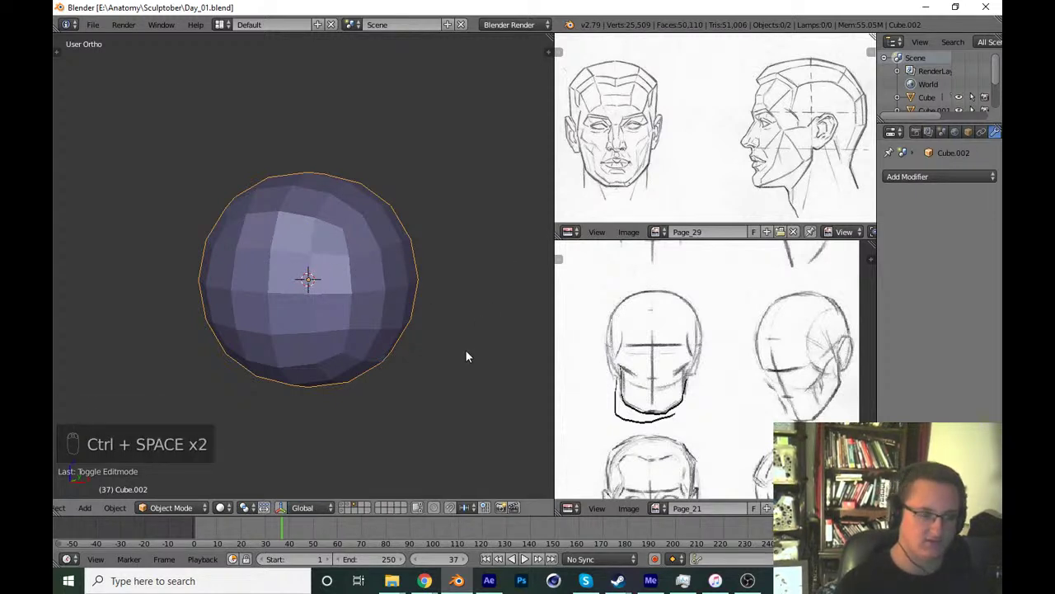
pyautogui.press('KP_1')
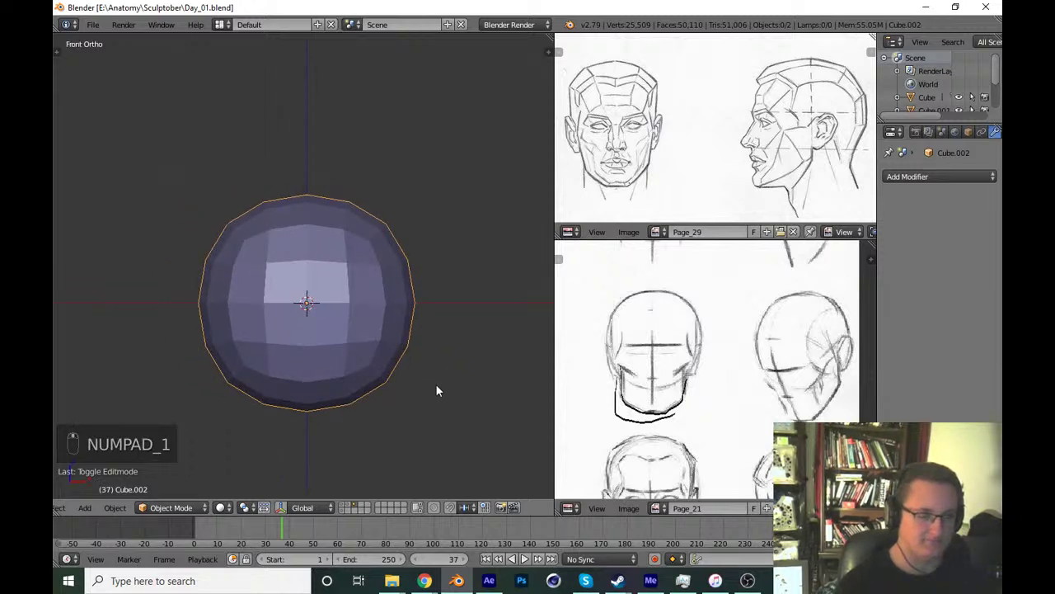
pyautogui.press('Tab')
pyautogui.press('Tab')
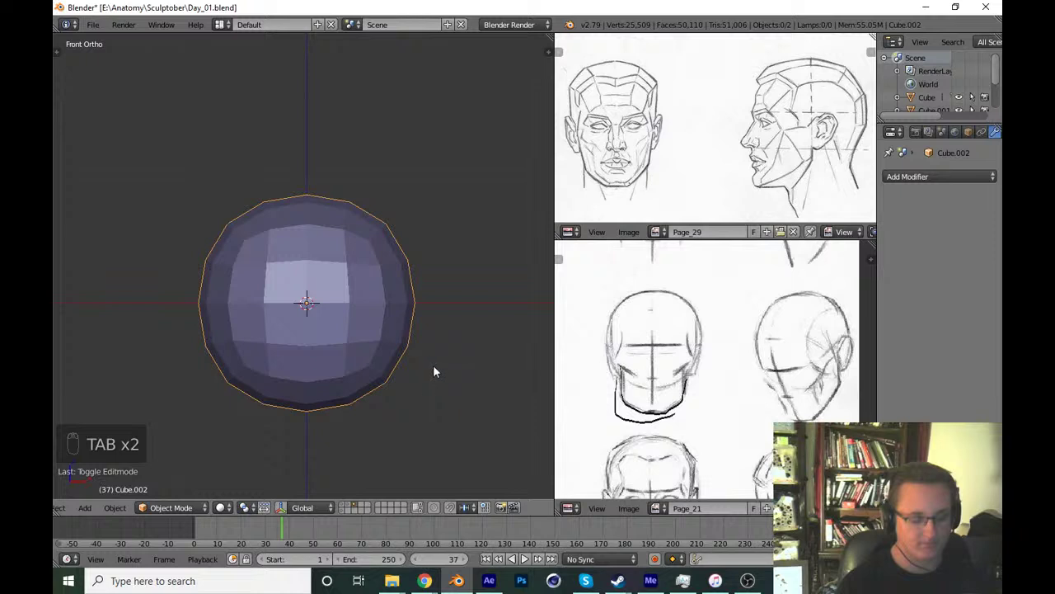
pyautogui.moveTo(188, 508); pyautogui.dragTo(214, 335)
# Enter sculpt mode with the Snake Hook brush and stretch the sphere down into a longer head.
pyautogui.press('t')
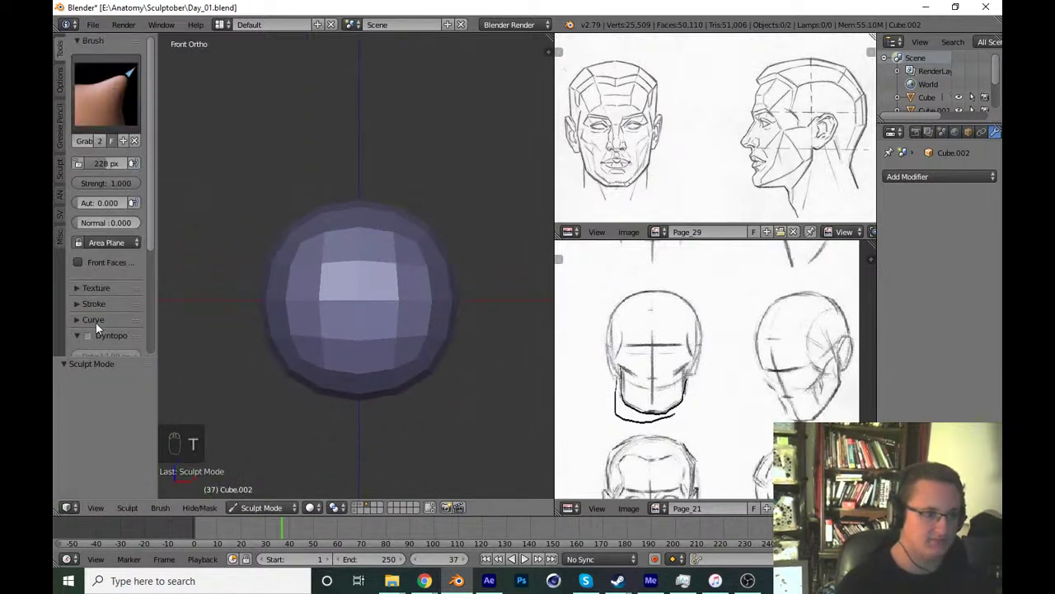
pyautogui.moveTo(99, 342); pyautogui.dragTo(398, 355)
pyautogui.moveTo(397, 354); pyautogui.dragTo(405, 350)
pyautogui.press('f')
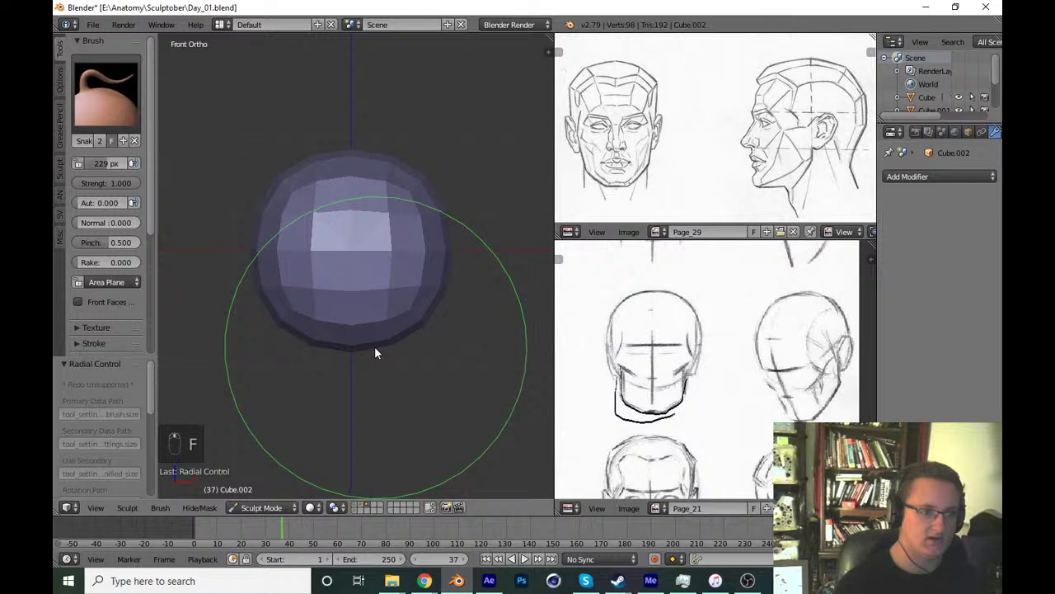
pyautogui.press('f')
pyautogui.moveTo(389, 347); pyautogui.dragTo(395, 380)
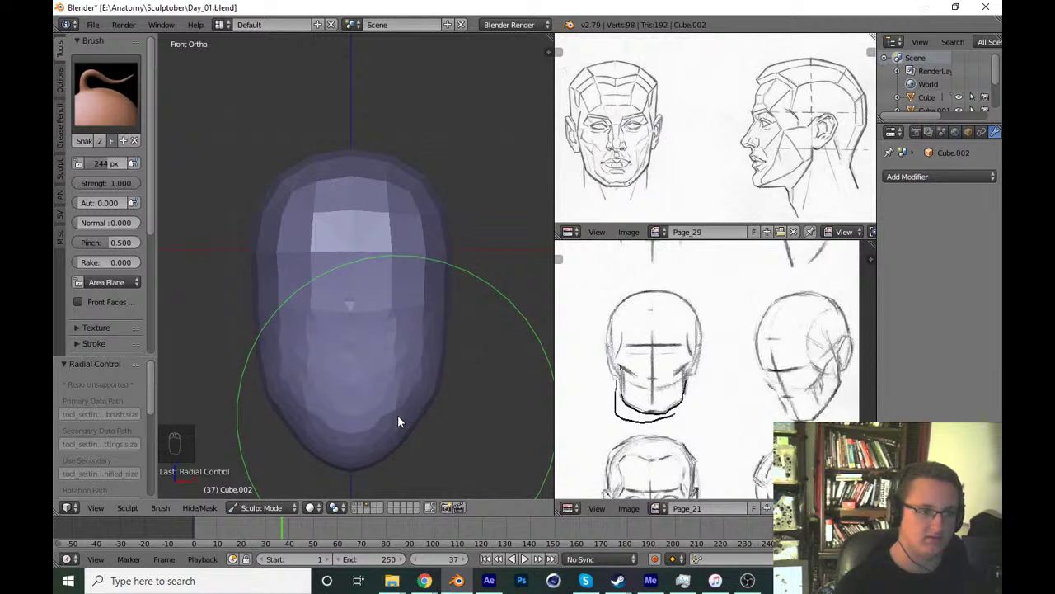
pyautogui.middleClick(453, 355)
# From side view, push out the back of the head and shape its egg-like side profile.
pyautogui.press('KP_3')
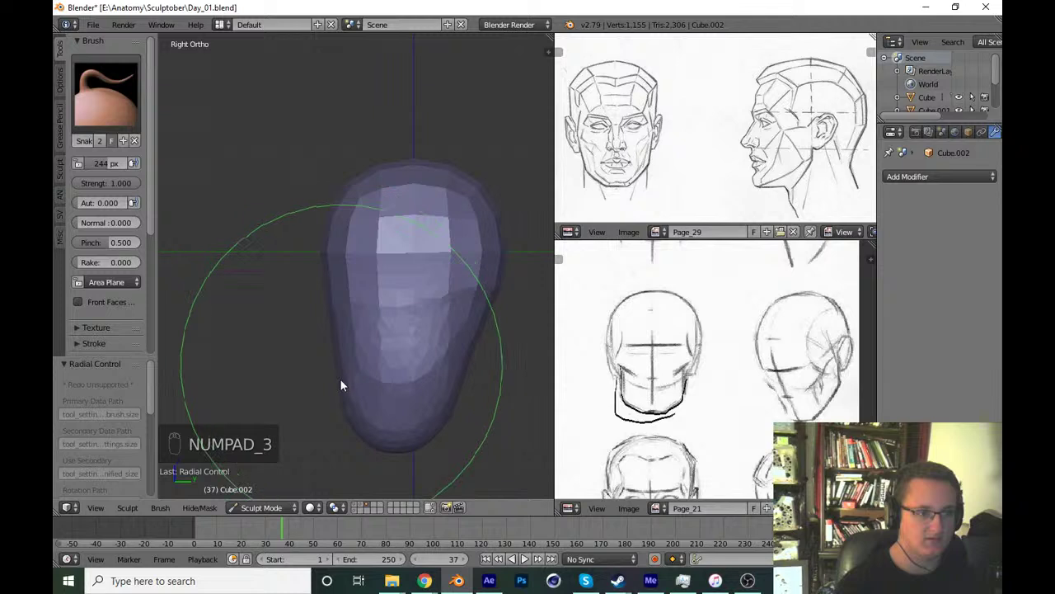
pyautogui.moveTo(348, 407); pyautogui.dragTo(385, 389)
pyautogui.press('ctrl+s')
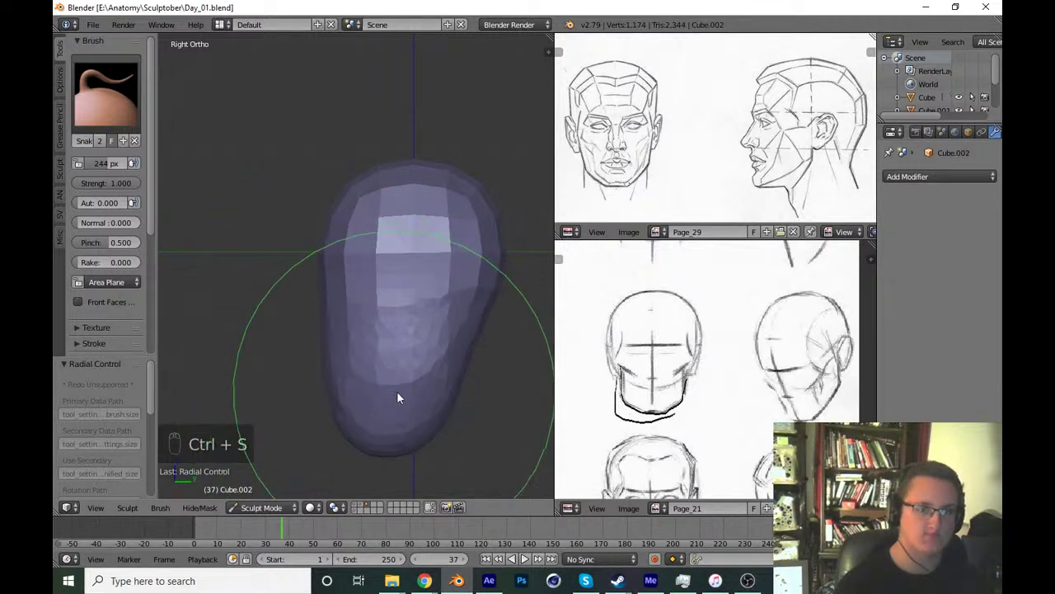
pyautogui.moveTo(415, 354); pyautogui.dragTo(156, 227)
pyautogui.moveTo(157, 228); pyautogui.dragTo(412, 392)
# Enable dynamic topology and refine the skull and jaw taper from the side view.
pyautogui.press('f')
pyautogui.click(417, 402)
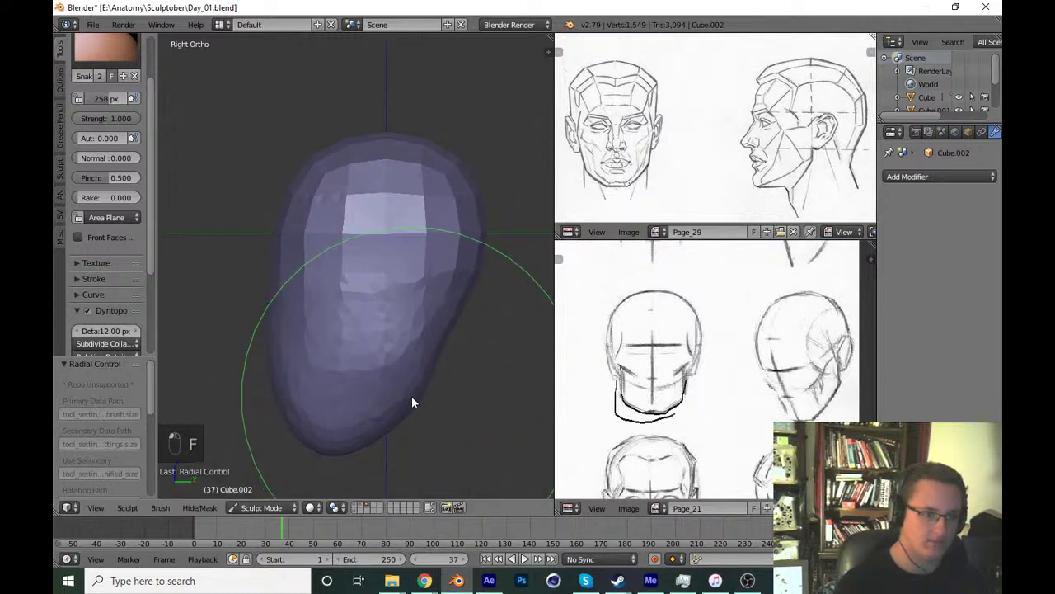
pyautogui.moveTo(386, 393); pyautogui.dragTo(428, 577)
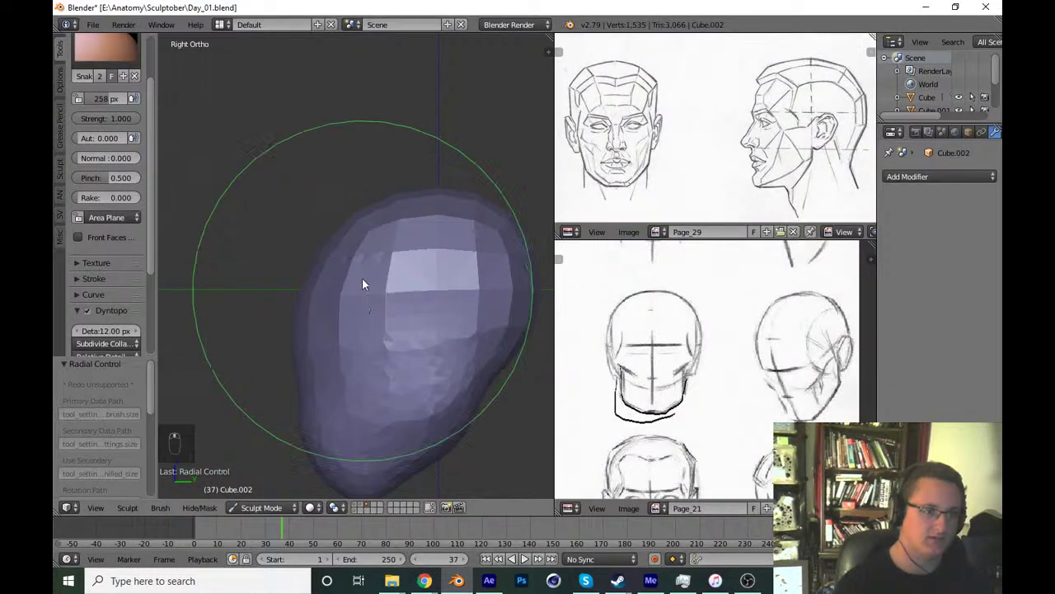
pyautogui.moveTo(356, 225); pyautogui.dragTo(348, 404)
pyautogui.moveTo(340, 347); pyautogui.dragTo(367, 428)
pyautogui.press('ctrl+s')
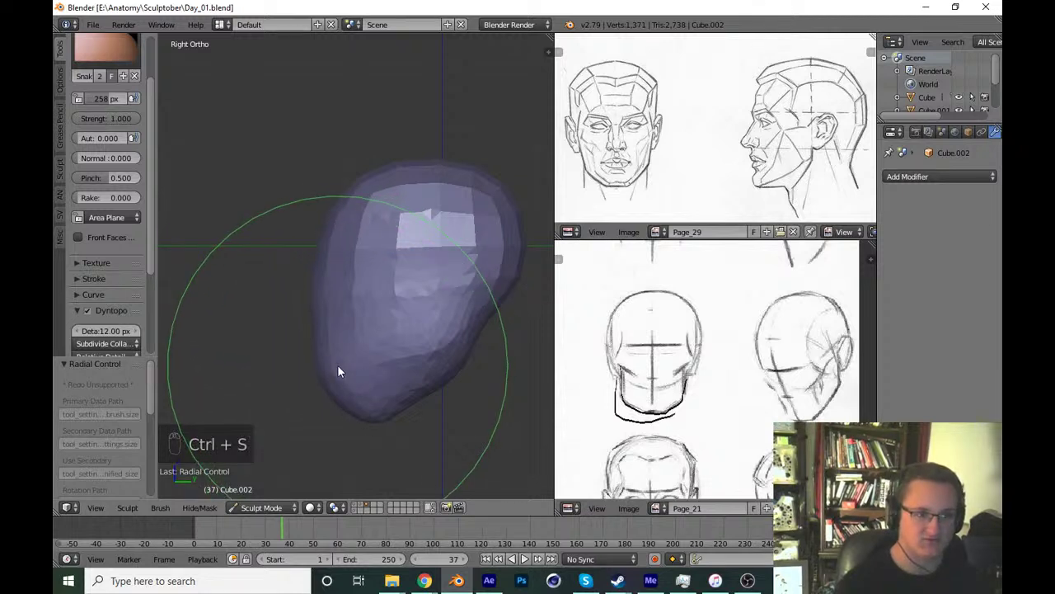
# Shape the head from the front view, then return to side view and adjust the brush size.
pyautogui.press('KP_1')
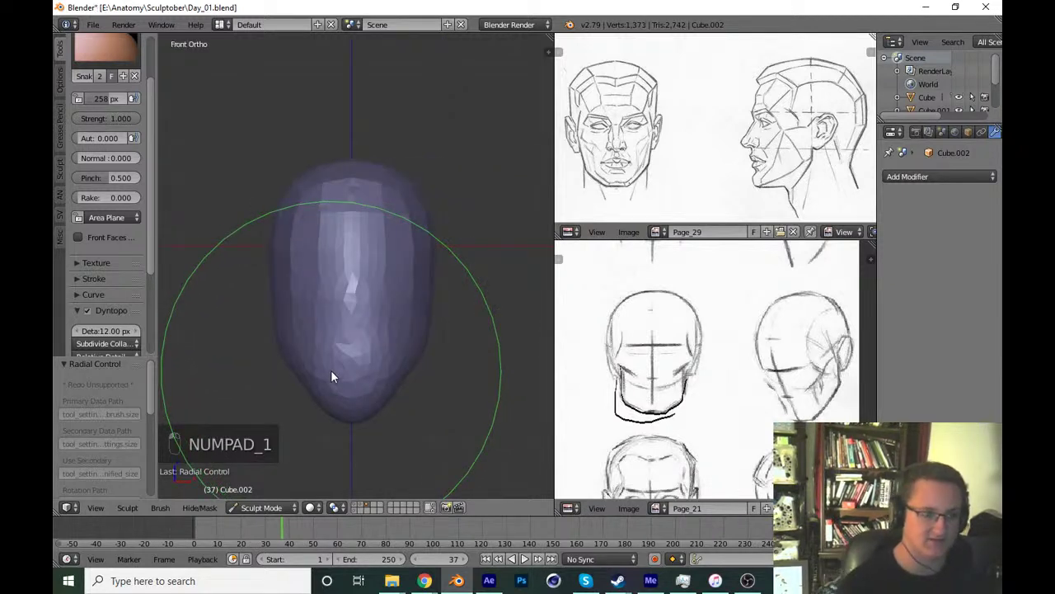
pyautogui.press('f')
pyautogui.moveTo(427, 388); pyautogui.dragTo(440, 405)
pyautogui.press('ctrl+s')
pyautogui.press('KP_3')
pyautogui.press('f')
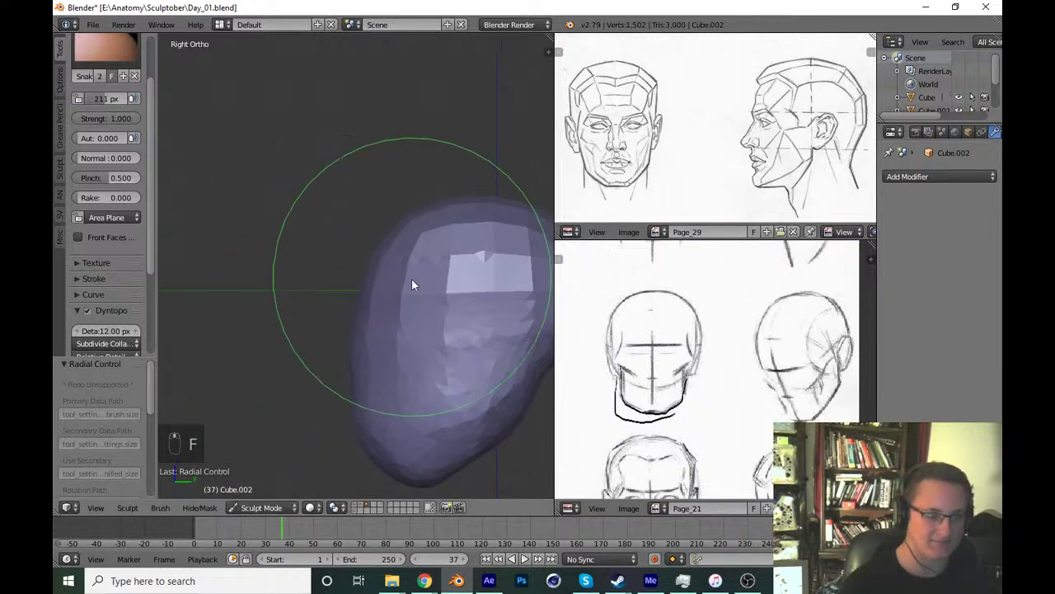
pyautogui.press('f')
pyautogui.moveTo(426, 277); pyautogui.dragTo(439, 306)
# Try several profile strokes on the cranium, undoing the ones that don't work.
pyautogui.press('ctrl+z')
pyautogui.press('ctrl+s')
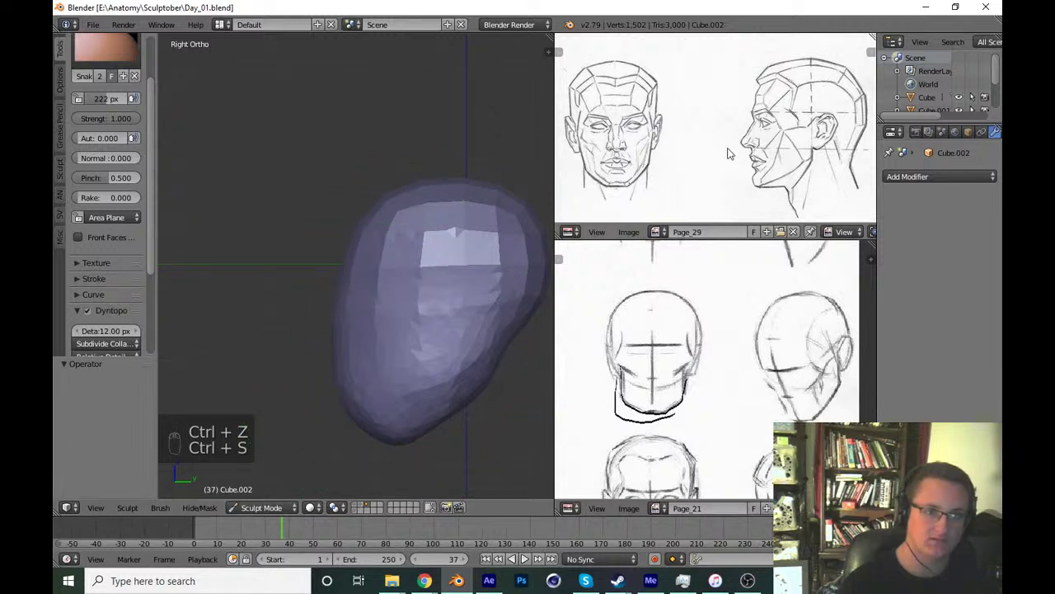
pyautogui.moveTo(354, 407); pyautogui.dragTo(369, 298)
pyautogui.press('ctrl+z')
pyautogui.press('ctrl+s')
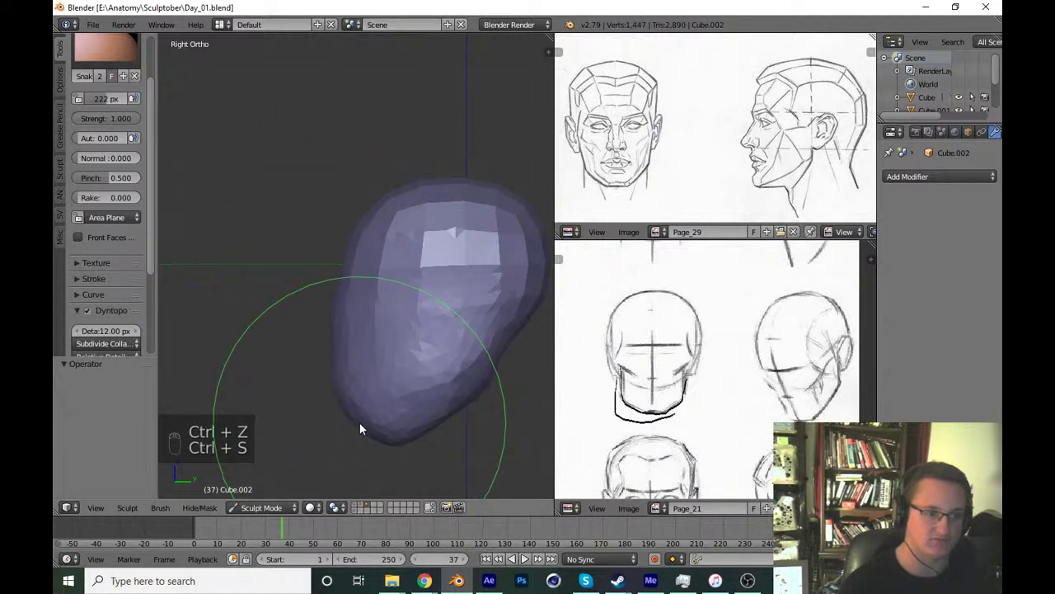
pyautogui.moveTo(363, 429); pyautogui.dragTo(408, 318)
pyautogui.press('ctrl+z')
pyautogui.press('ctrl+z')
pyautogui.press('ctrl+s')
# Sketch rough Grease Pencil guide lines over the head to plan the hair mass, checking front and side.
pyautogui.middleClick(451, 347)
pyautogui.press('f')
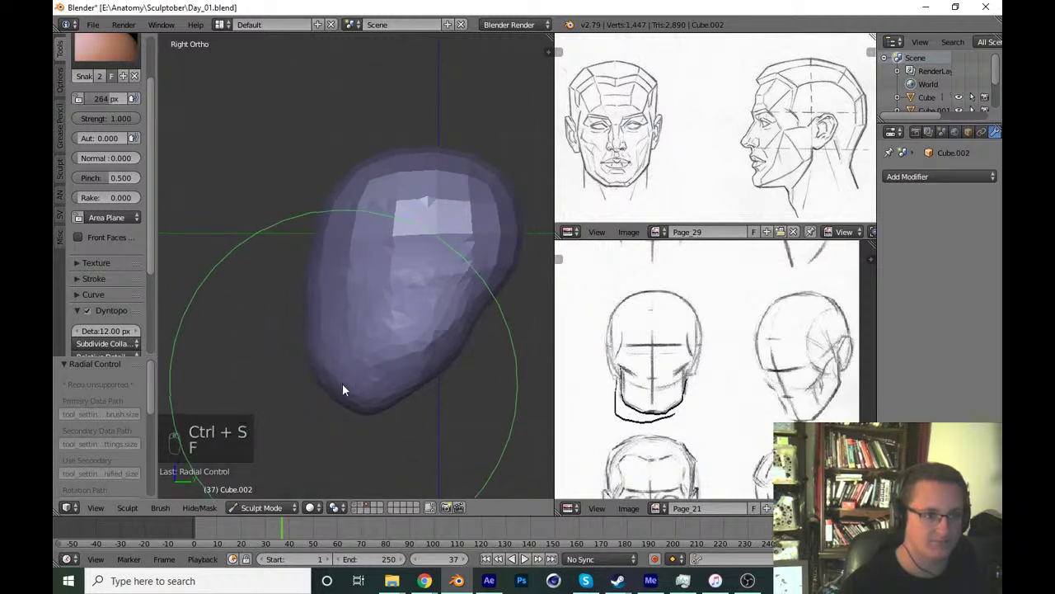
pyautogui.click(340, 386)
pyautogui.moveTo(445, 358); pyautogui.dragTo(458, 303)
pyautogui.middleClick(458, 302)
pyautogui.press('f')
pyautogui.moveTo(342, 218); pyautogui.dragTo(416, 336)
pyautogui.press('KP_1')
pyautogui.press('KP_1')
pyautogui.press('KP_3')
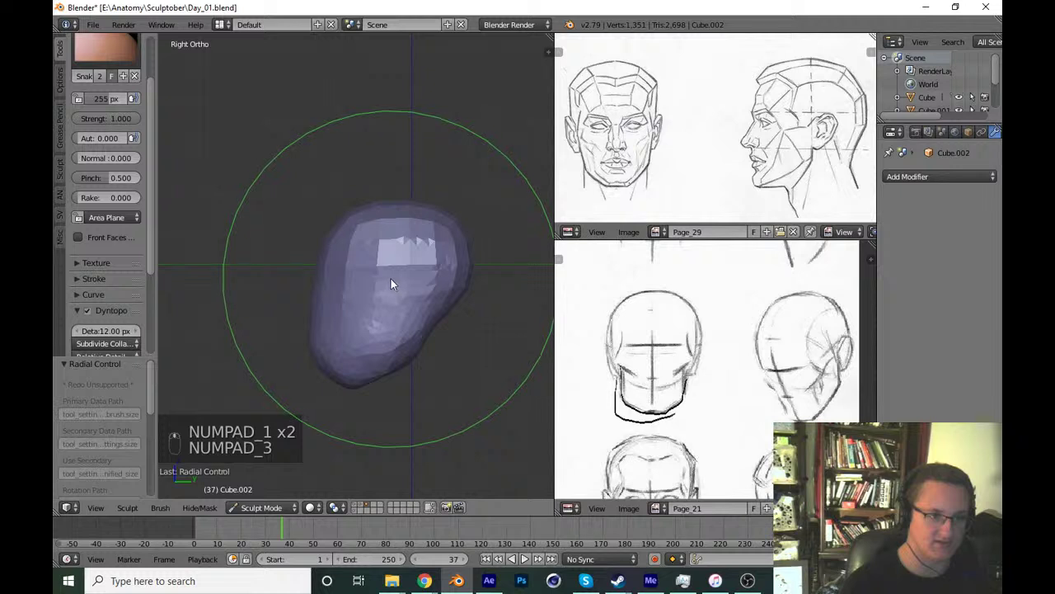
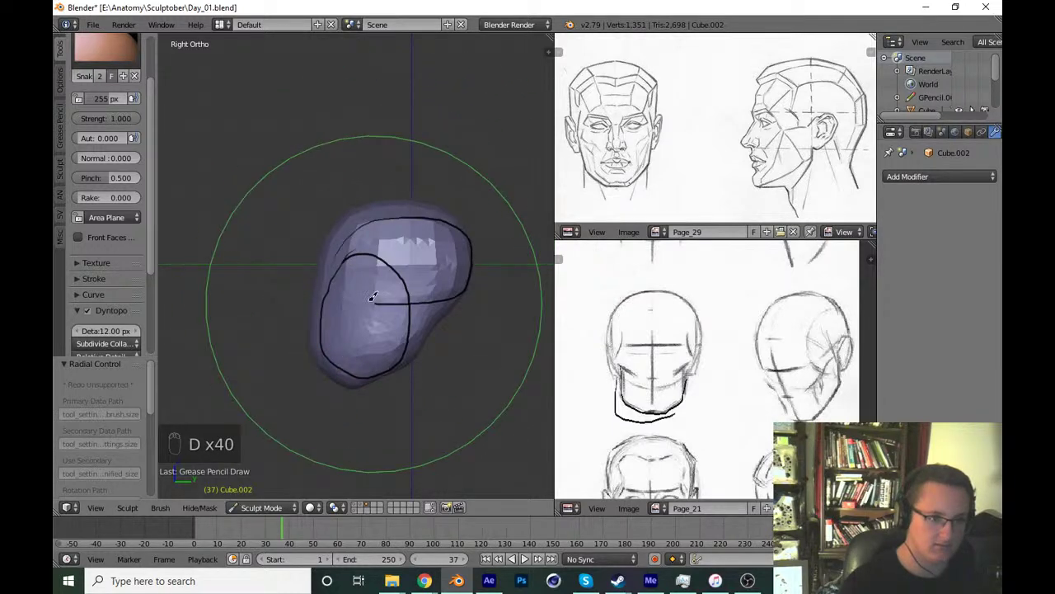
# Remove the sketched guide strokes via the Grease Pencil settings in the N panel.
pyautogui.press('d')
pyautogui.press('d')
pyautogui.press('n')
pyautogui.moveTo(548, 285); pyautogui.dragTo(563, 218)
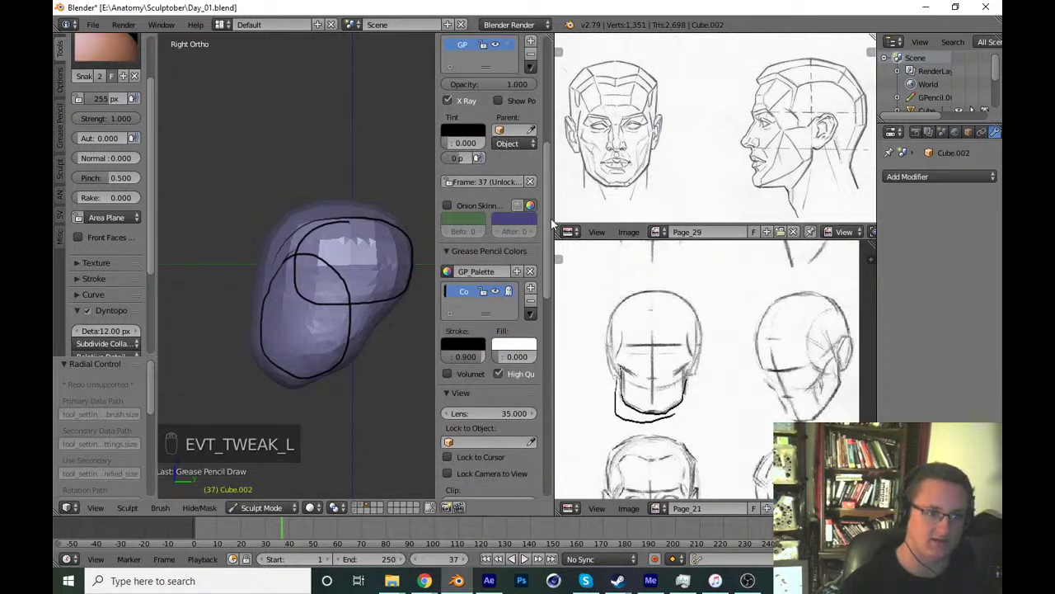
pyautogui.moveTo(553, 225); pyautogui.dragTo(427, 362)
pyautogui.press('n')
# Continue refining the skull profile and check the narrow front silhouette.
pyautogui.press('f')
pyautogui.moveTo(449, 347); pyautogui.dragTo(460, 356)
pyautogui.press('ctrl+s')
pyautogui.press('KP_1')
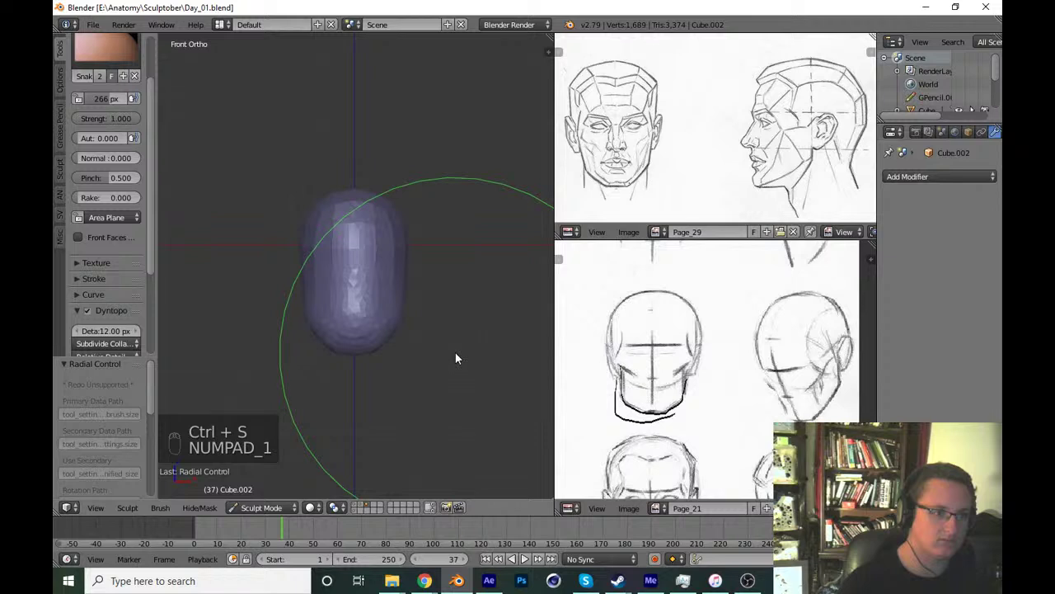
# Round out the skull from side view with grab strokes, flipping between front and side to check.
pyautogui.press('KP_3')
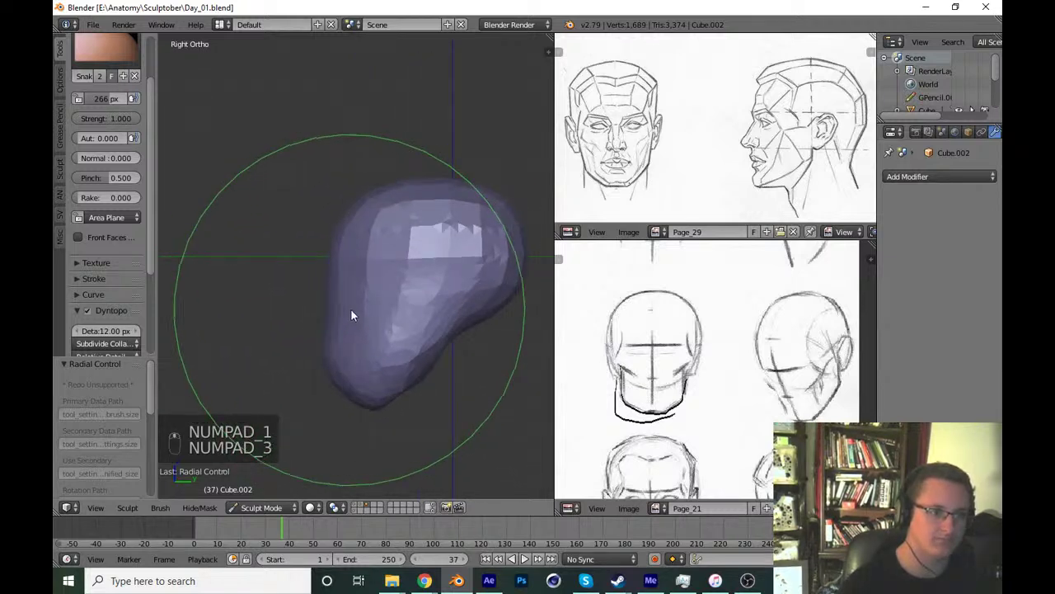
pyautogui.press('f')
pyautogui.moveTo(334, 310); pyautogui.dragTo(434, 343)
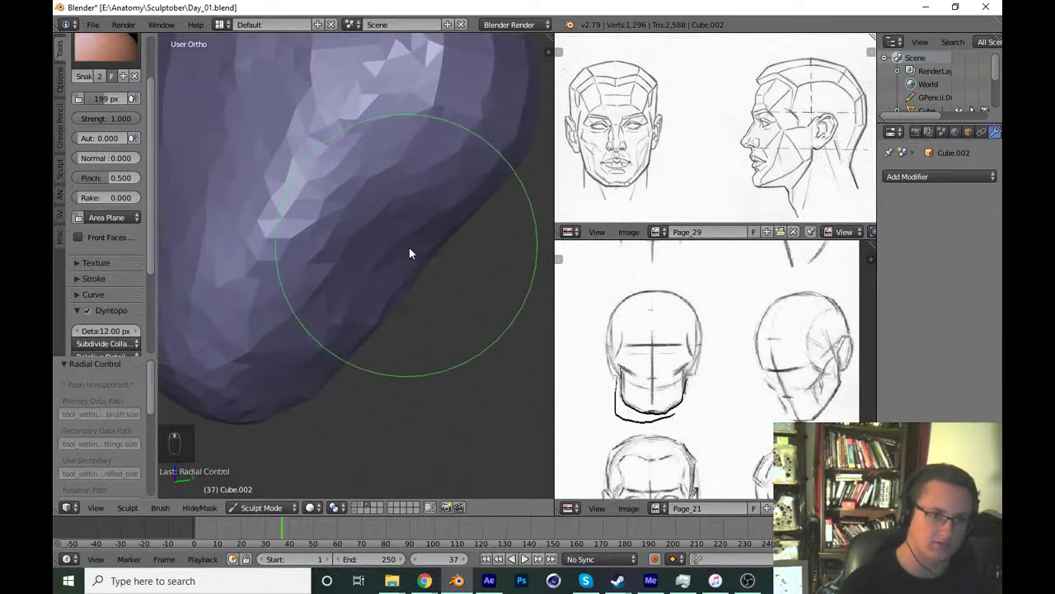
pyautogui.press('f')
pyautogui.moveTo(383, 280); pyautogui.dragTo(450, 394)
pyautogui.press('KP_1')
pyautogui.press('KP_3')
pyautogui.press('KP_1')
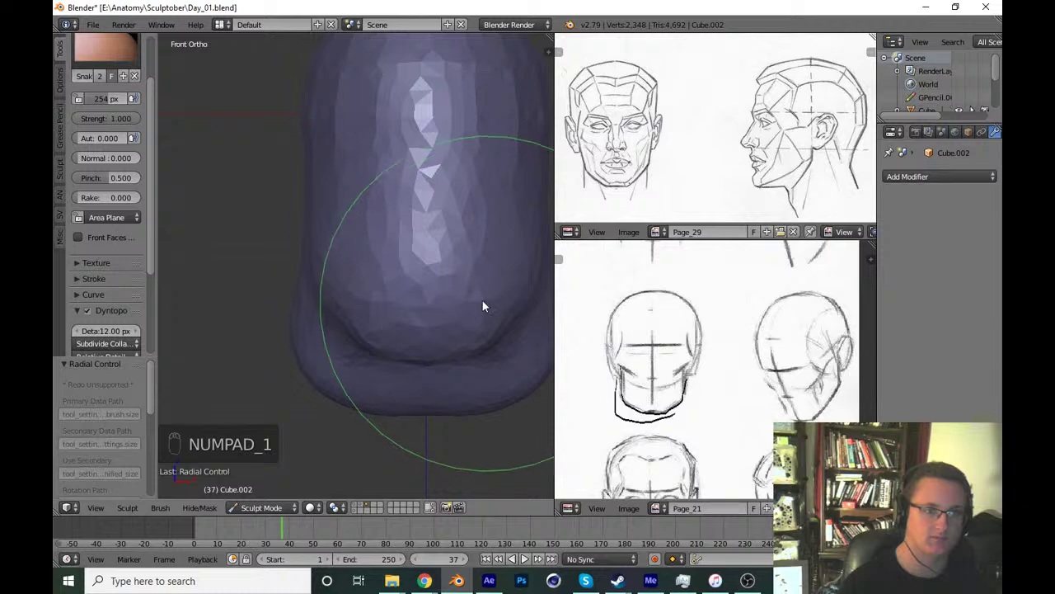
# Smooth and build up the lower head, pulling the jaw mass down beneath the skull.
pyautogui.press('f')
pyautogui.click(506, 349)
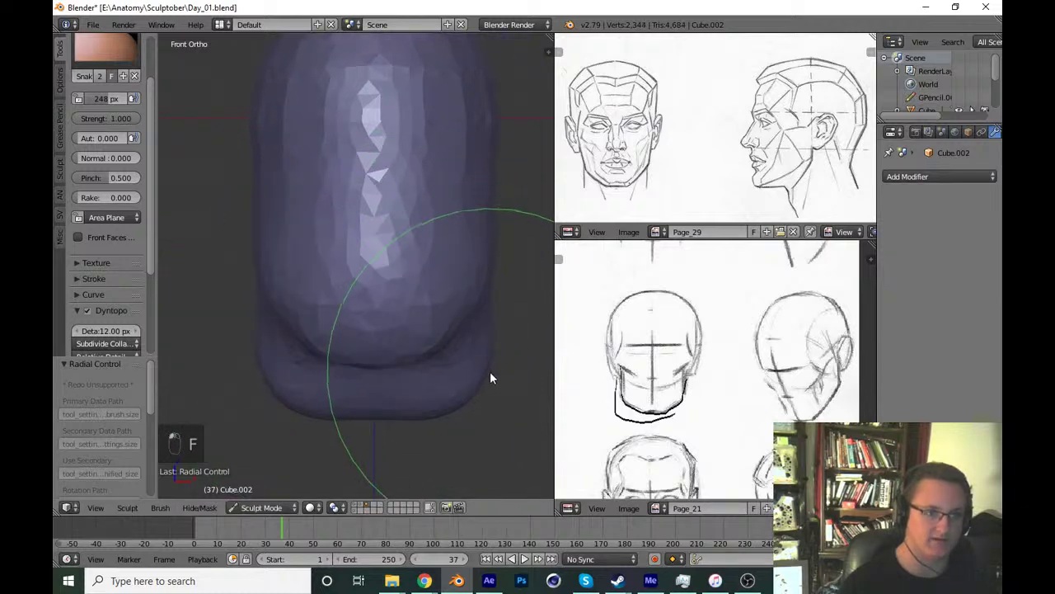
pyautogui.press('KP_1')
pyautogui.press('KP_3')
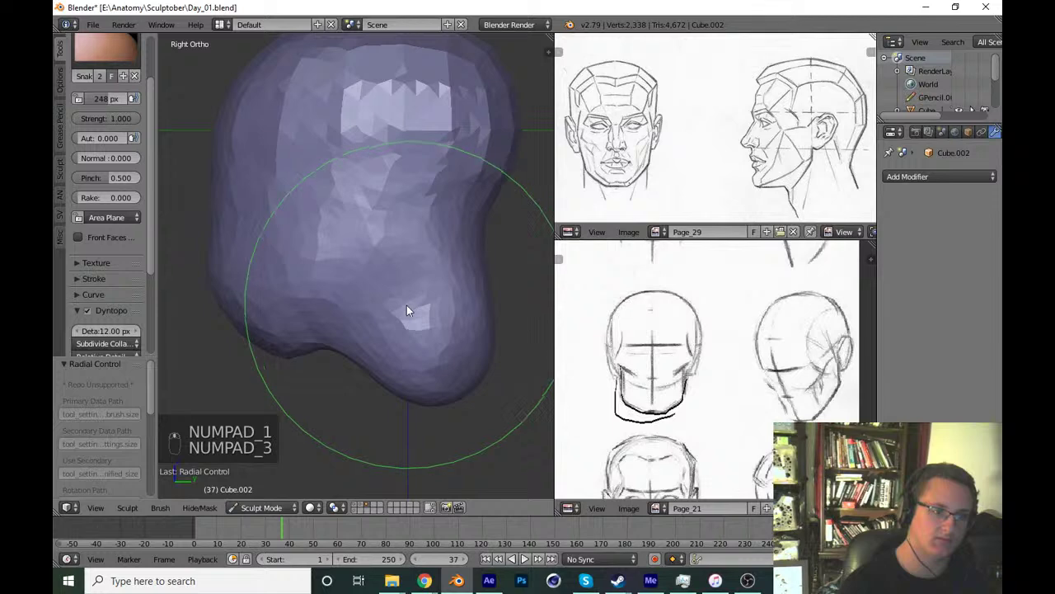
pyautogui.press('x')
pyautogui.press('f')
pyautogui.press('f')
pyautogui.press('f')
pyautogui.moveTo(429, 251); pyautogui.dragTo(389, 318)
pyautogui.press('f')
pyautogui.press('f')
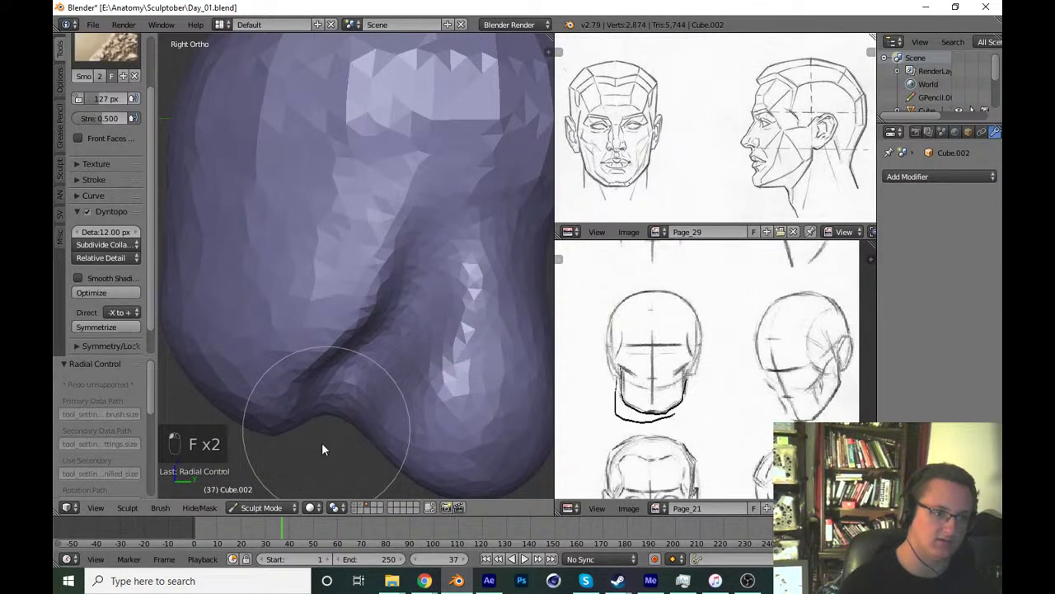
pyautogui.moveTo(428, 352); pyautogui.dragTo(372, 342)
pyautogui.moveTo(414, 310); pyautogui.dragTo(415, 372)
pyautogui.press('KP_1')
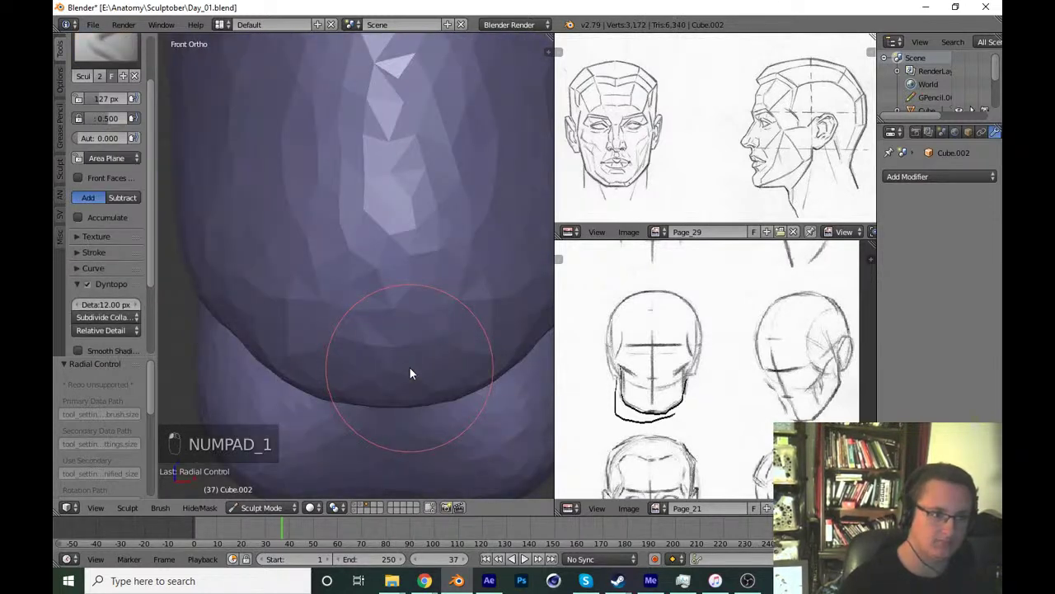
pyautogui.press('ctrl+s')
# With grab and clay strokes in side view, pull out a neck mass below the jaw.
pyautogui.press('KP_3')
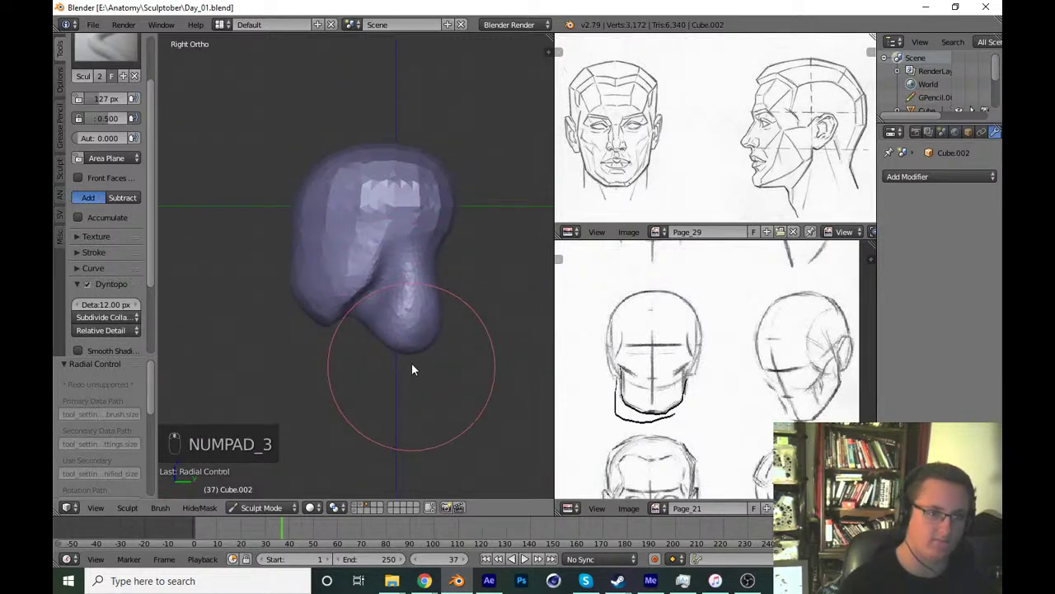
pyautogui.press('g')
pyautogui.press('f')
pyautogui.moveTo(443, 307); pyautogui.dragTo(417, 365)
pyautogui.press('ctrl+s')
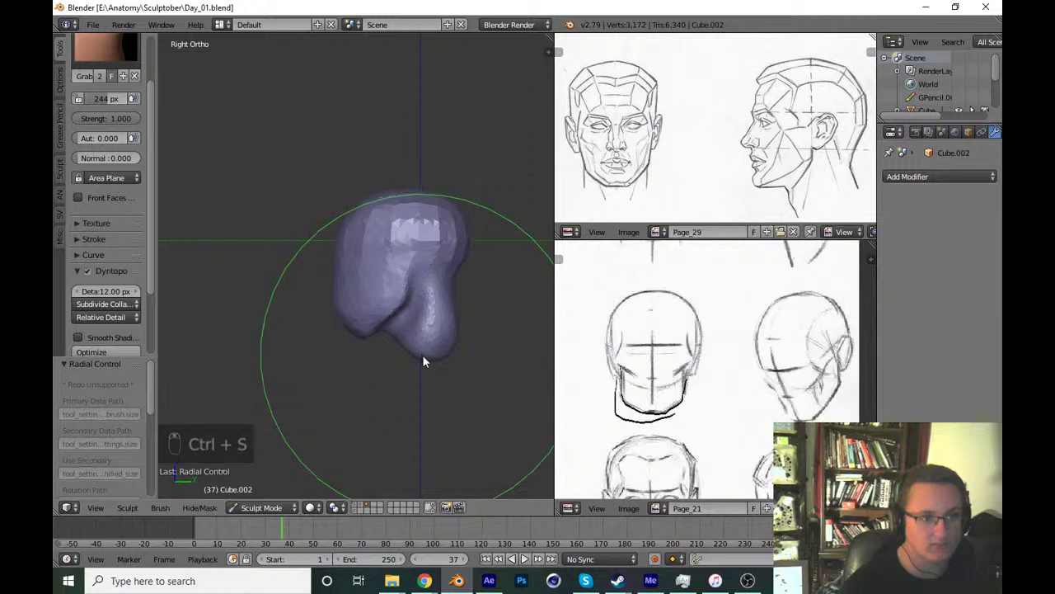
pyautogui.middleClick(419, 335)
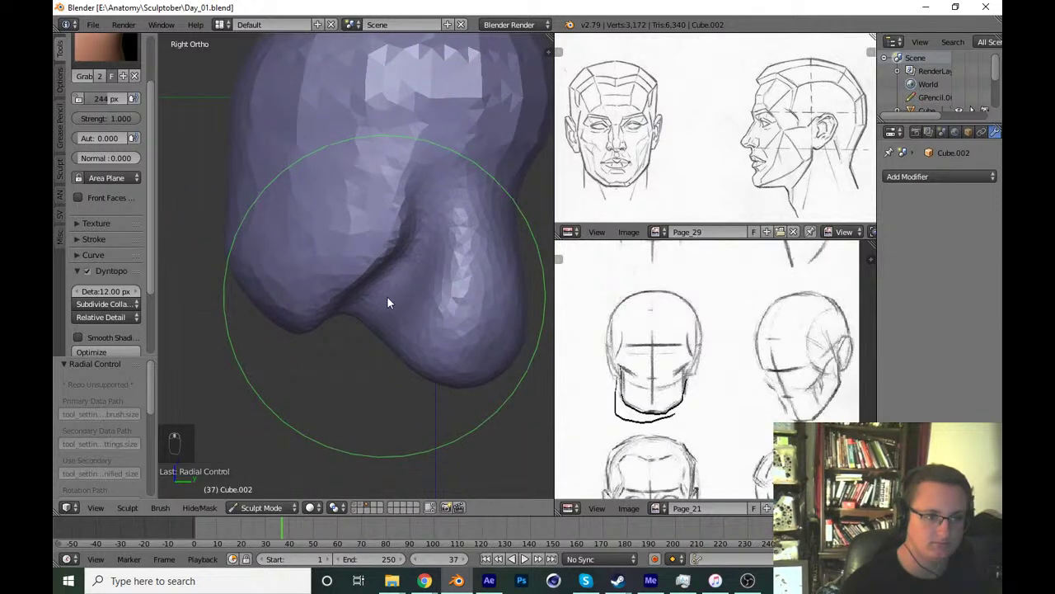
pyautogui.press('f')
pyautogui.click(397, 352)
pyautogui.press('f')
pyautogui.press('ctrl+s')
pyautogui.click(452, 375)
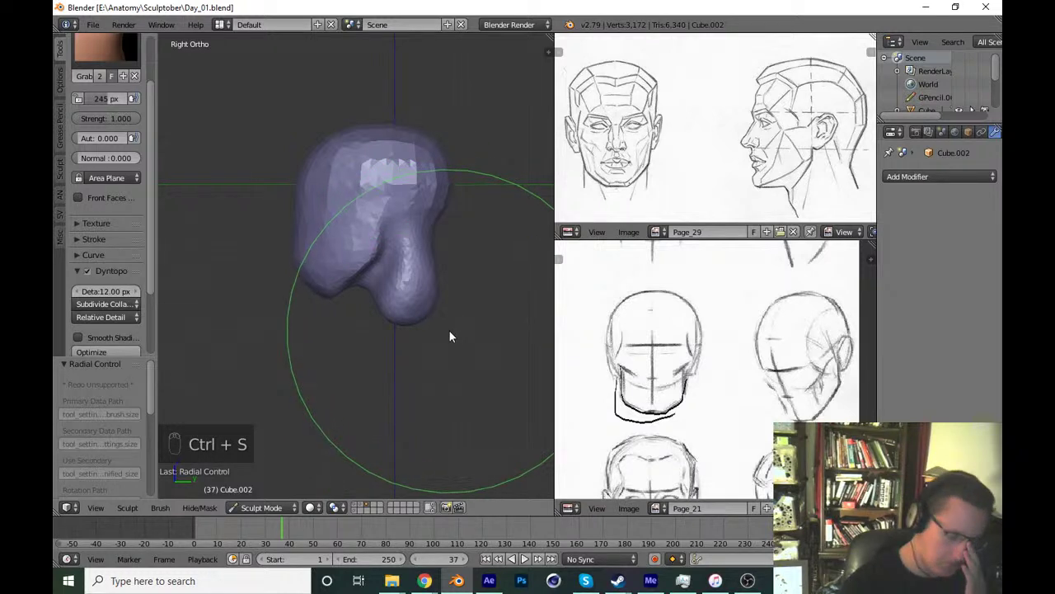
pyautogui.moveTo(441, 279); pyautogui.dragTo(408, 335)
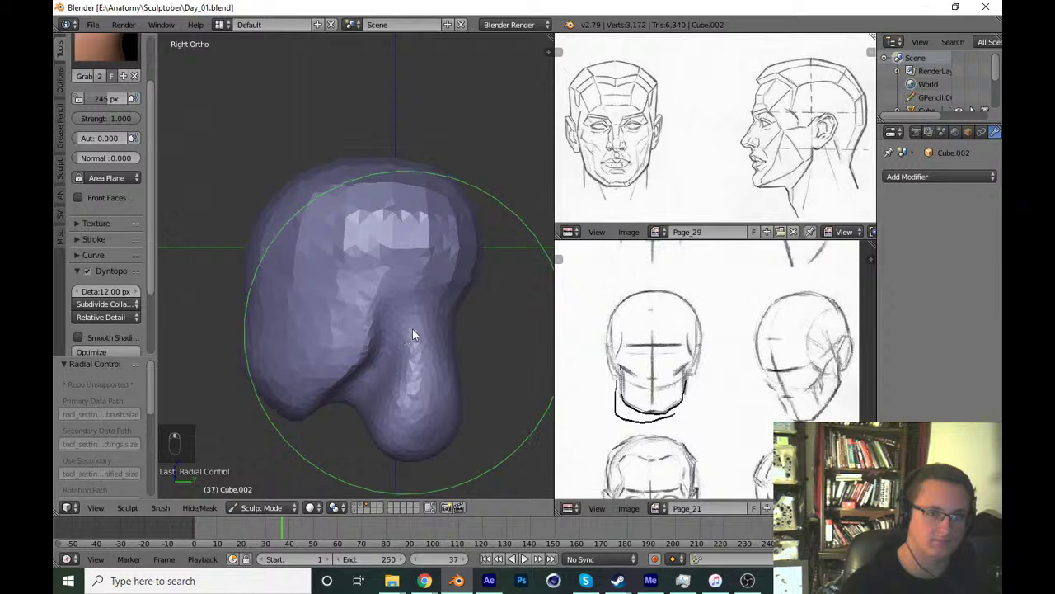
# Bulge the jaw and neck further, undoing strokes that overshoot.
pyautogui.press('f')
pyautogui.press('f')
pyautogui.moveTo(468, 302); pyautogui.dragTo(437, 358)
pyautogui.press('f')
pyautogui.press('ctrl+s')
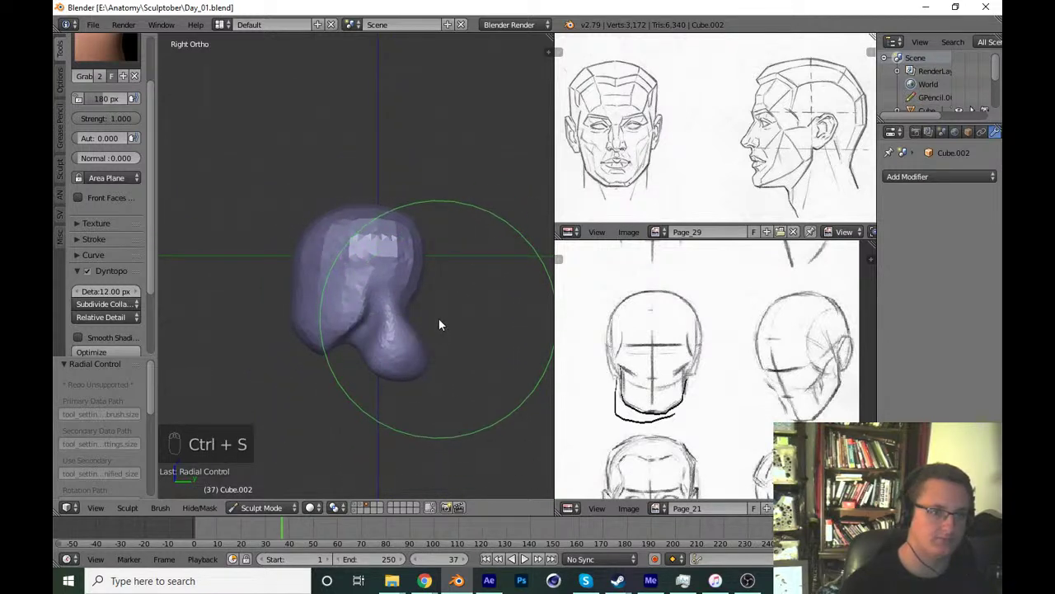
pyautogui.press('f')
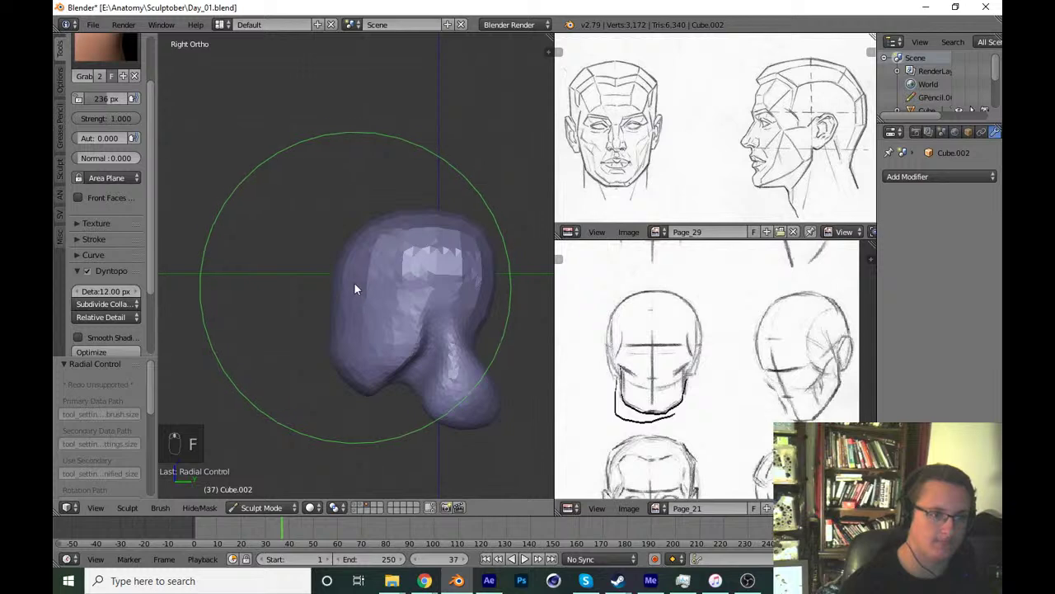
pyautogui.press('f')
pyautogui.moveTo(358, 279); pyautogui.dragTo(389, 337)
pyautogui.press('ctrl+z')
pyautogui.press('ctrl+z')
pyautogui.press('ctrl+s')
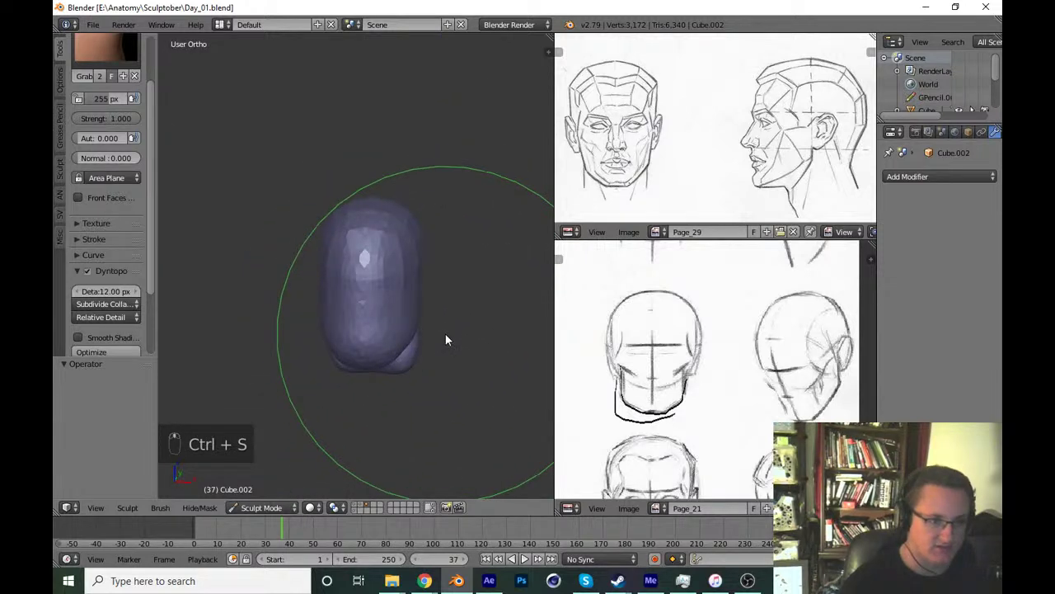
# Pull the neck mass further down and out, then pick the Flatten brush for the cranium planes.
pyautogui.press('KP_1')
pyautogui.press('KP_3')
pyautogui.middleClick(459, 404)
pyautogui.press('ctrl+s')
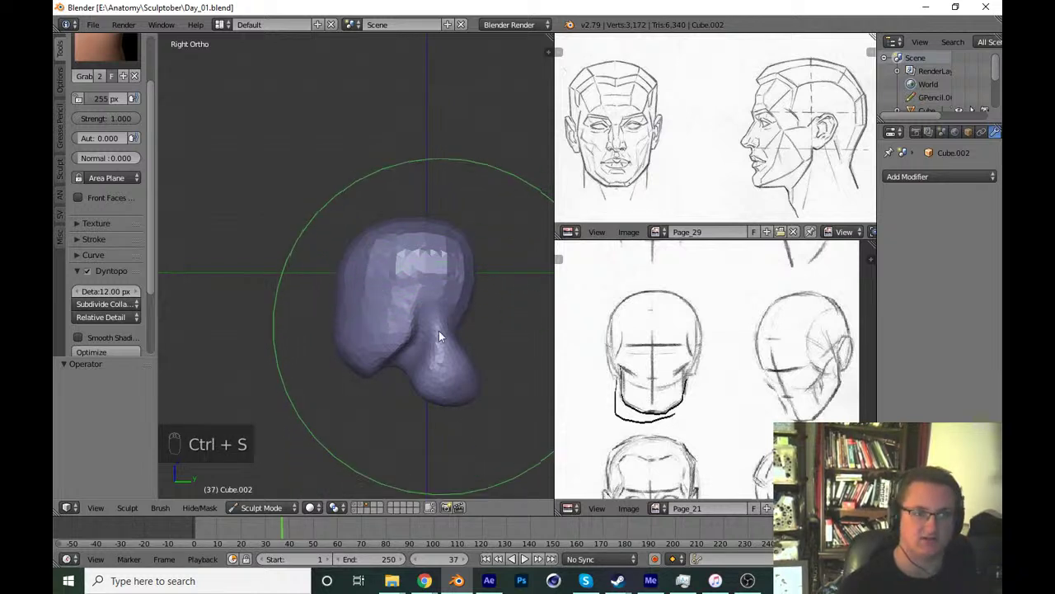
pyautogui.moveTo(441, 349); pyautogui.dragTo(449, 361)
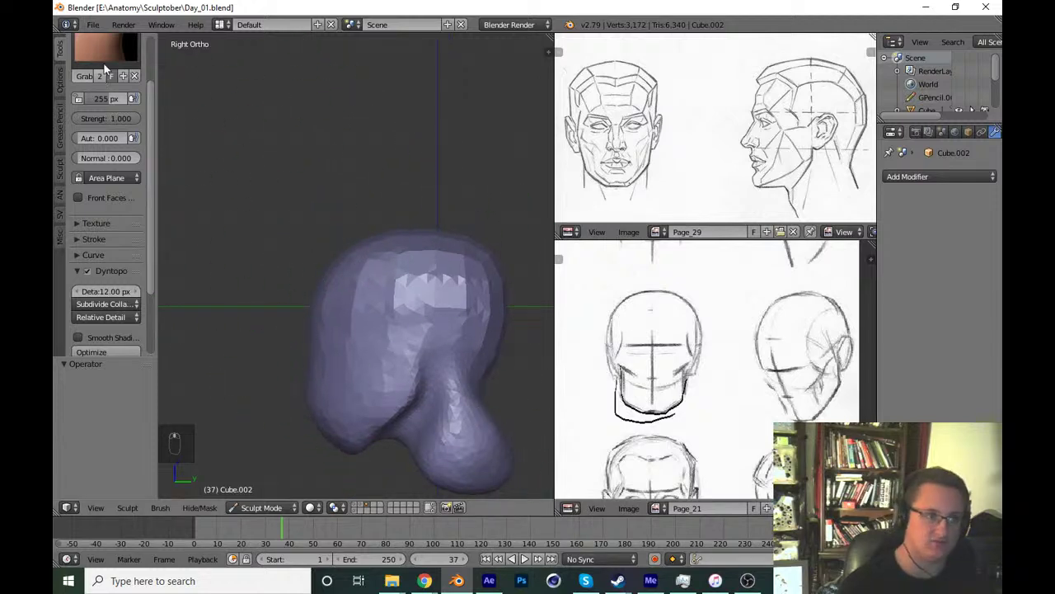
pyautogui.moveTo(129, 50); pyautogui.dragTo(421, 343)
# Stroke clay onto the face centre to raise the nose ridge, undoing stray strokes, and save.
pyautogui.press('f')
pyautogui.press('f')
pyautogui.moveTo(374, 307); pyautogui.dragTo(370, 312)
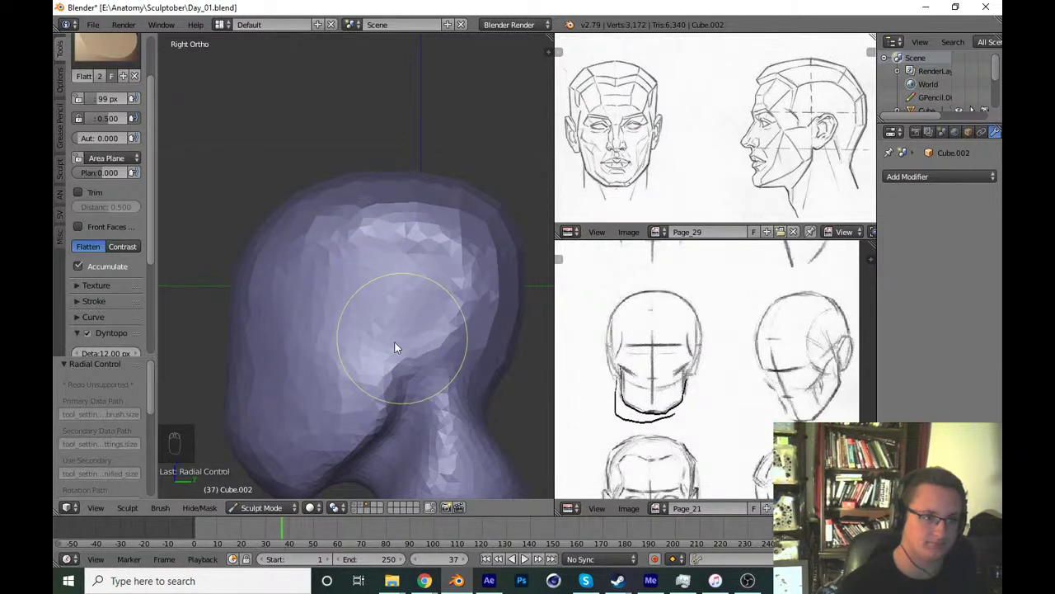
pyautogui.moveTo(378, 282); pyautogui.dragTo(405, 298)
pyautogui.press('KP_1')
pyautogui.press('ctrl+z')
pyautogui.press('ctrl+z')
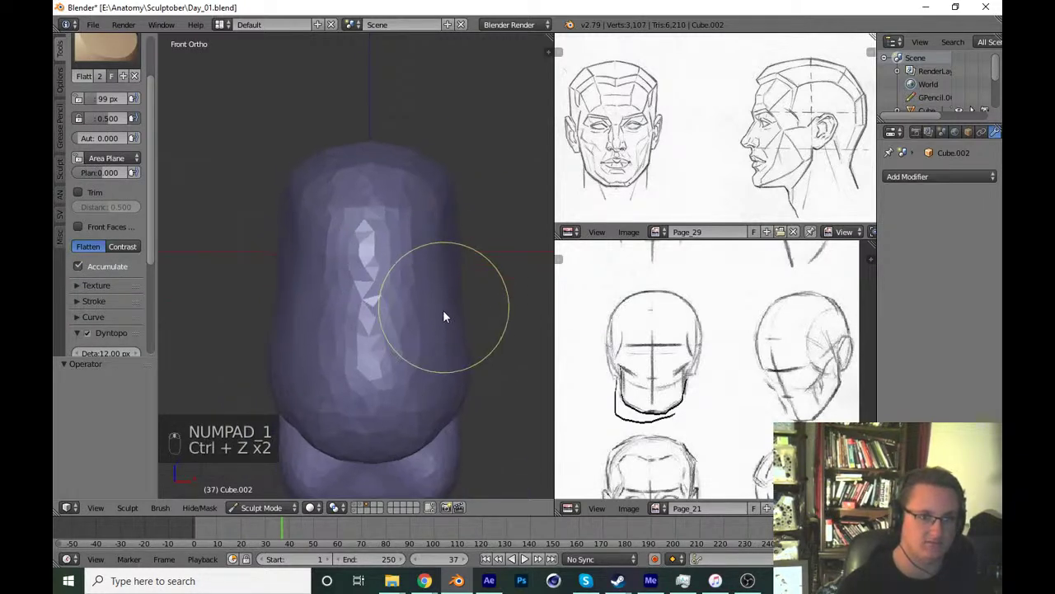
pyautogui.press('g')
pyautogui.press('f')
pyautogui.moveTo(453, 307); pyautogui.dragTo(430, 374)
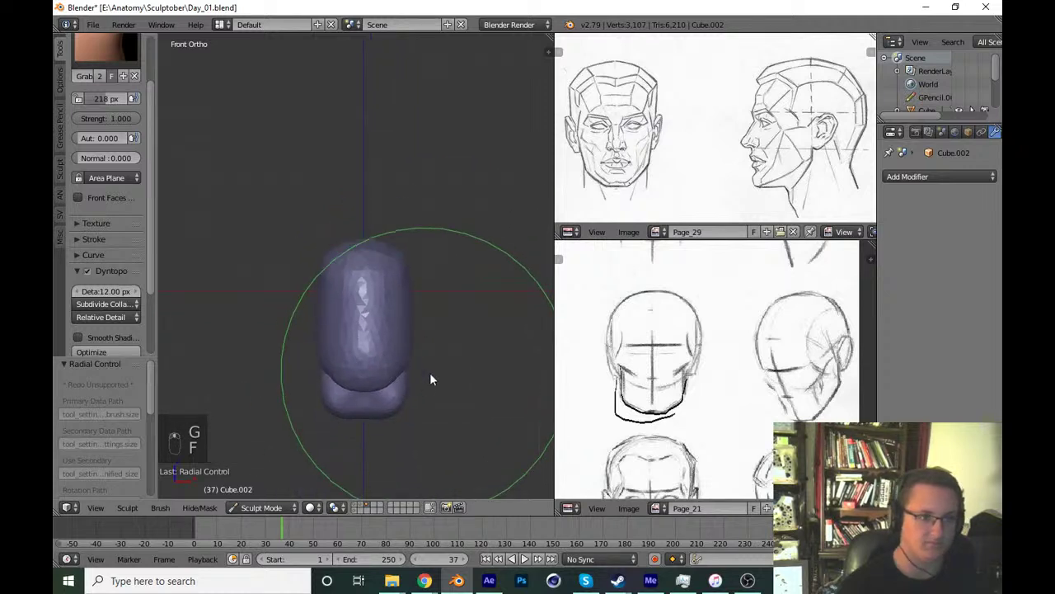
pyautogui.press('ctrl+s')
# Flatten the front and side planes of the head from Front and Right views, then save Day_01.blend.
pyautogui.press('KP_1')
pyautogui.press('KP_3')
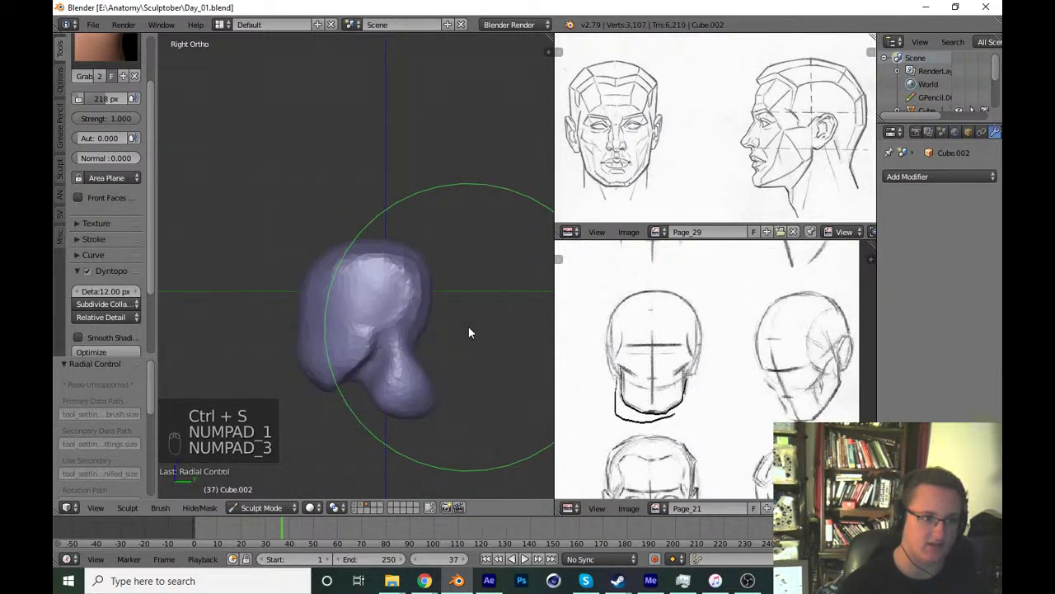
pyautogui.moveTo(315, 399); pyautogui.dragTo(126, 52)
pyautogui.moveTo(126, 52); pyautogui.dragTo(439, 288)
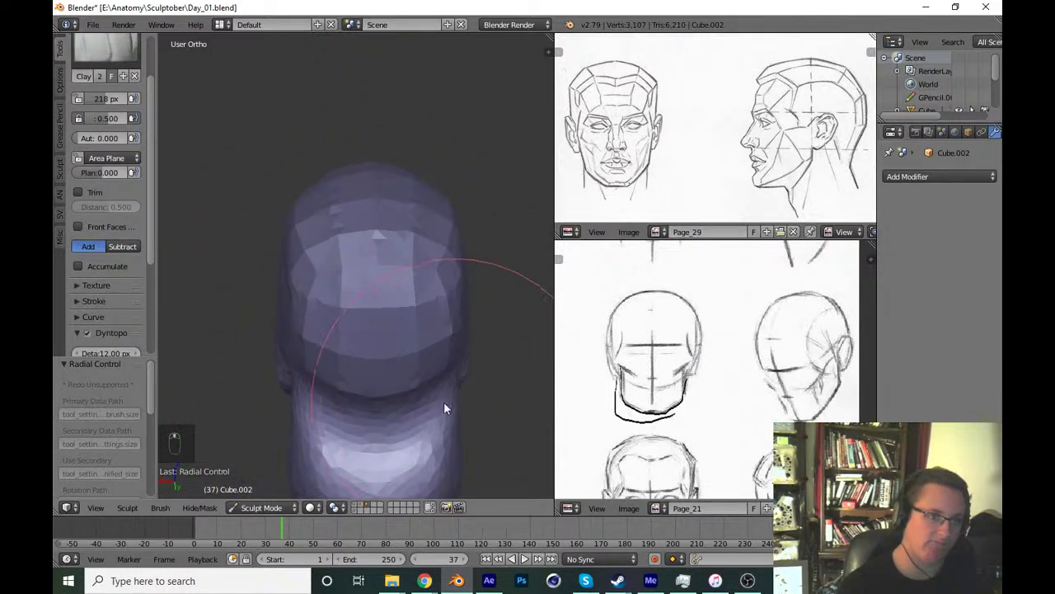
pyautogui.press('f')
pyautogui.moveTo(373, 321); pyautogui.dragTo(477, 363)
pyautogui.press('KP_1')
pyautogui.middleClick(478, 362)
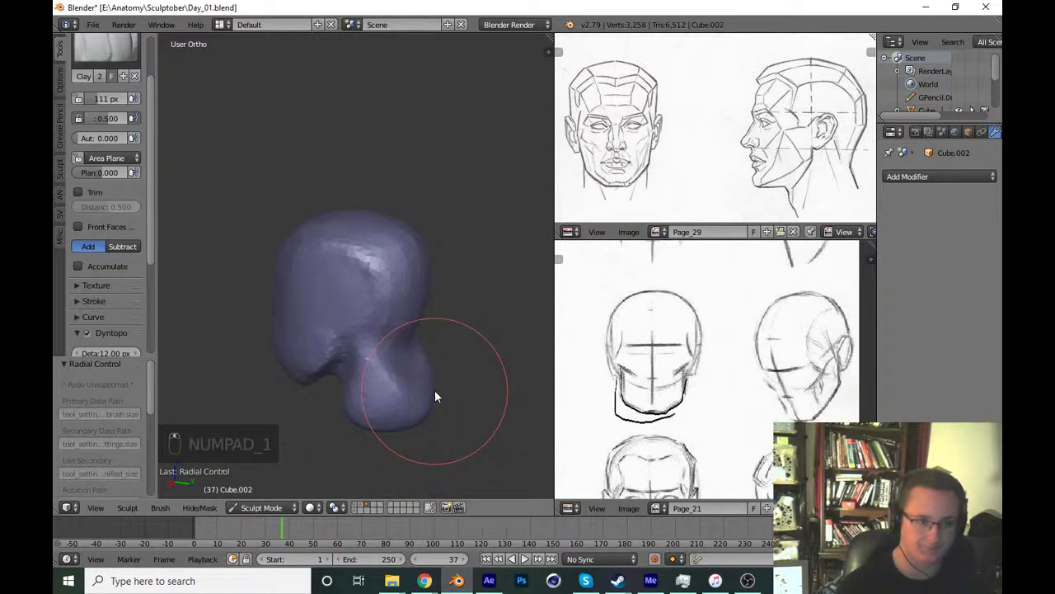
pyautogui.moveTo(402, 275); pyautogui.dragTo(545, 207)
pyautogui.press('KP_1')
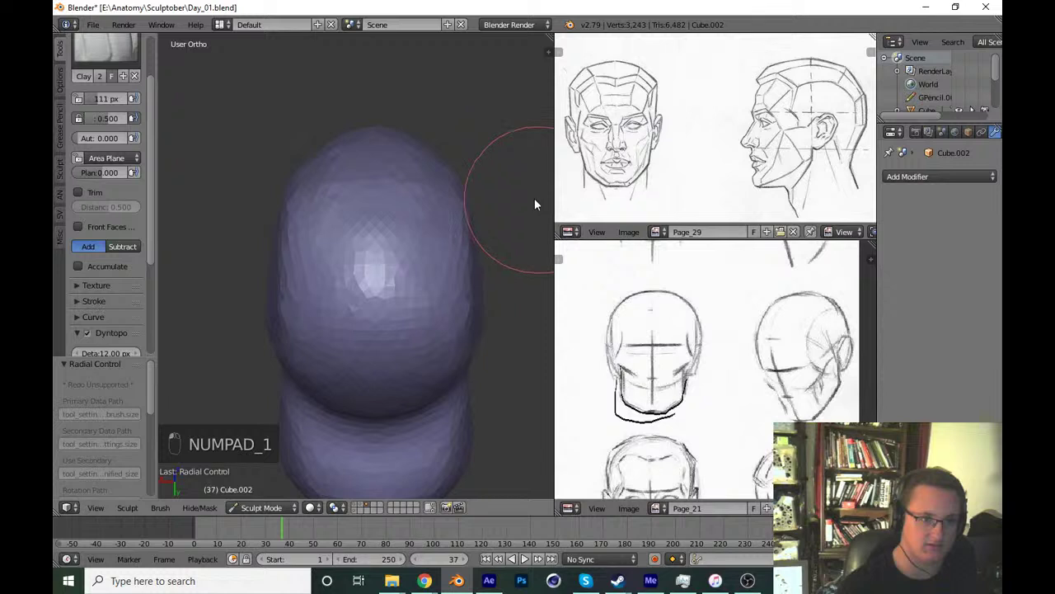
pyautogui.press('KP_1')
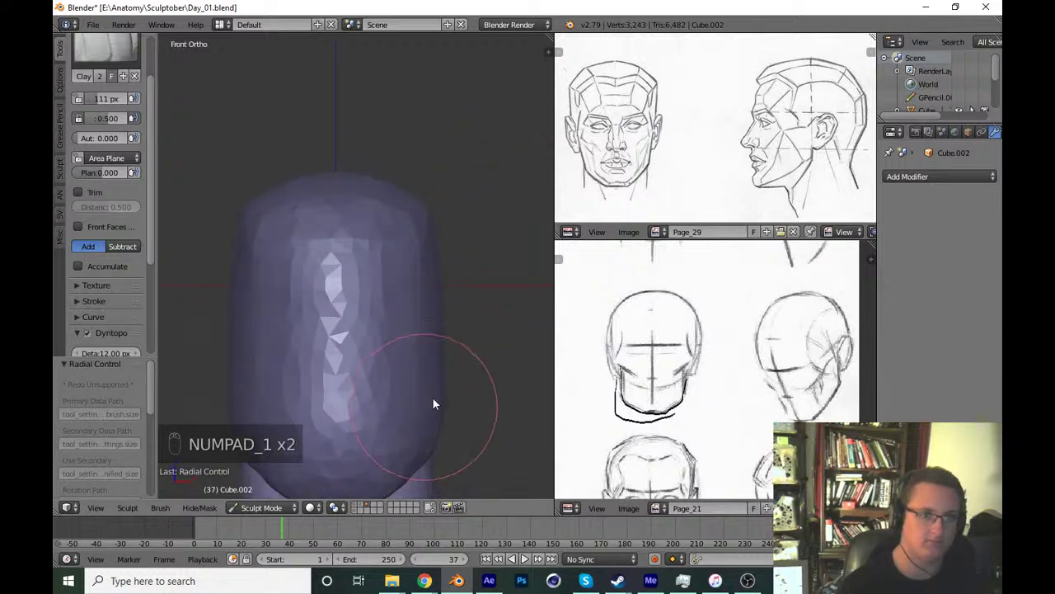
pyautogui.press('ctrl+s')
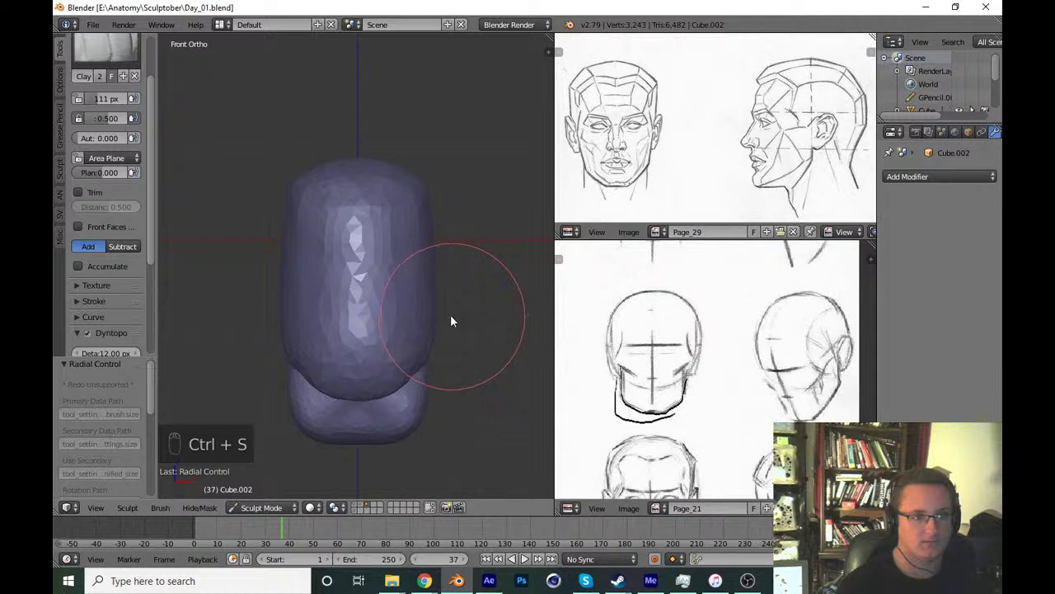
pyautogui.press('ctrl+s')
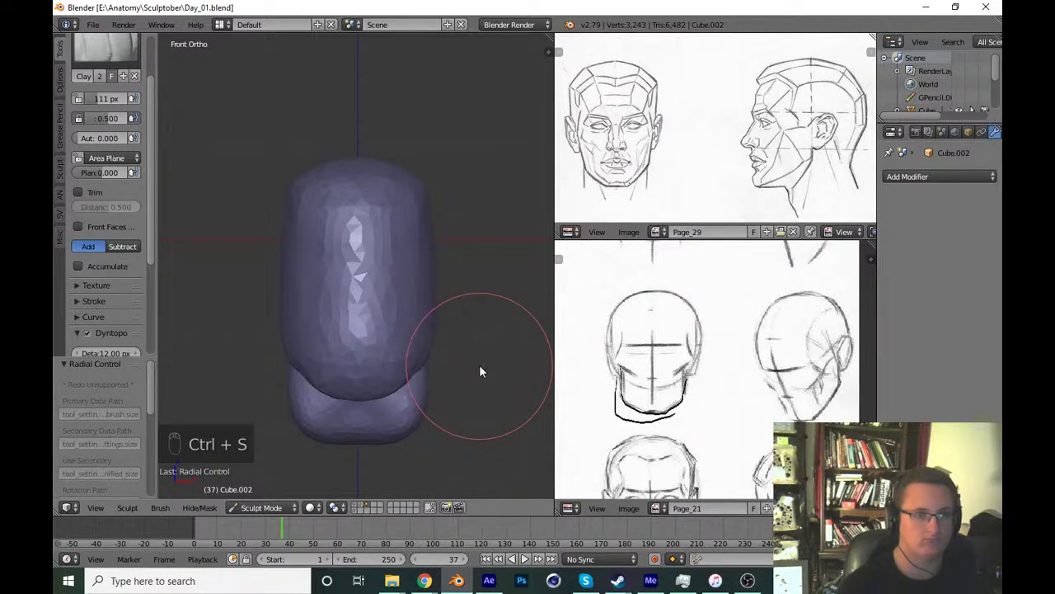
pyautogui.moveTo(472, 372); pyautogui.dragTo(430, 338)
pyautogui.press('x')
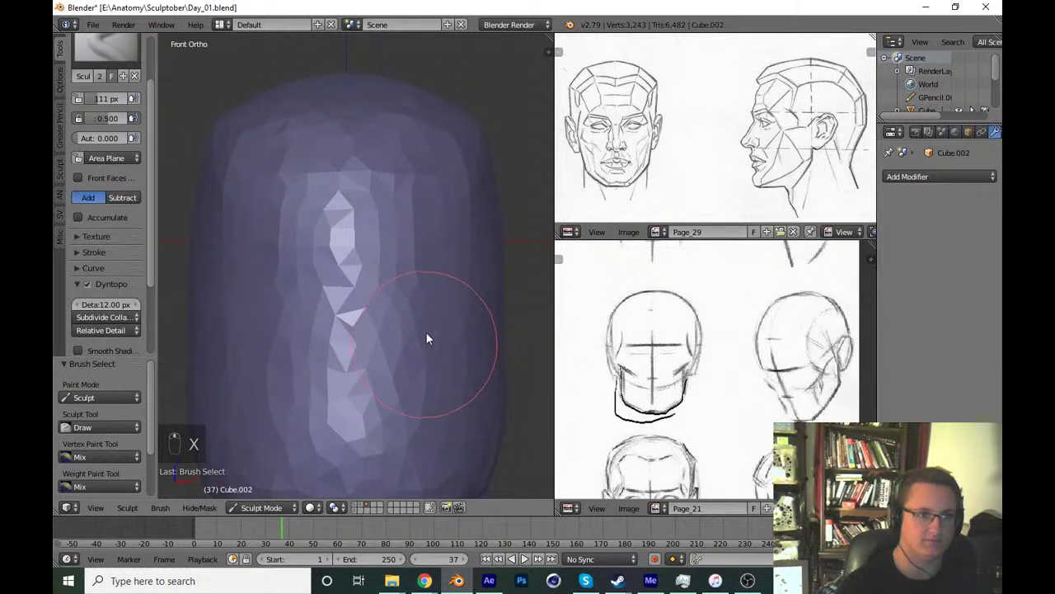
# Dig eye sockets beneath the brow with the Draw brush and smooth the surface around them.
pyautogui.press('f')
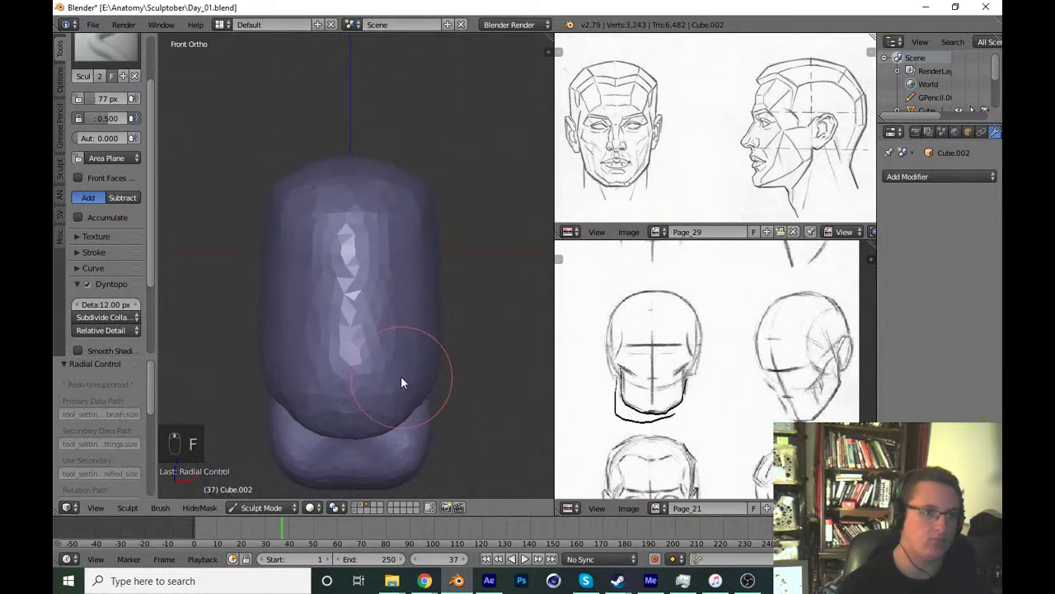
pyautogui.press('f')
pyautogui.moveTo(418, 286); pyautogui.dragTo(432, 283)
pyautogui.press('f')
pyautogui.moveTo(355, 295); pyautogui.dragTo(405, 303)
pyautogui.middleClick(405, 304)
pyautogui.press('KP_1')
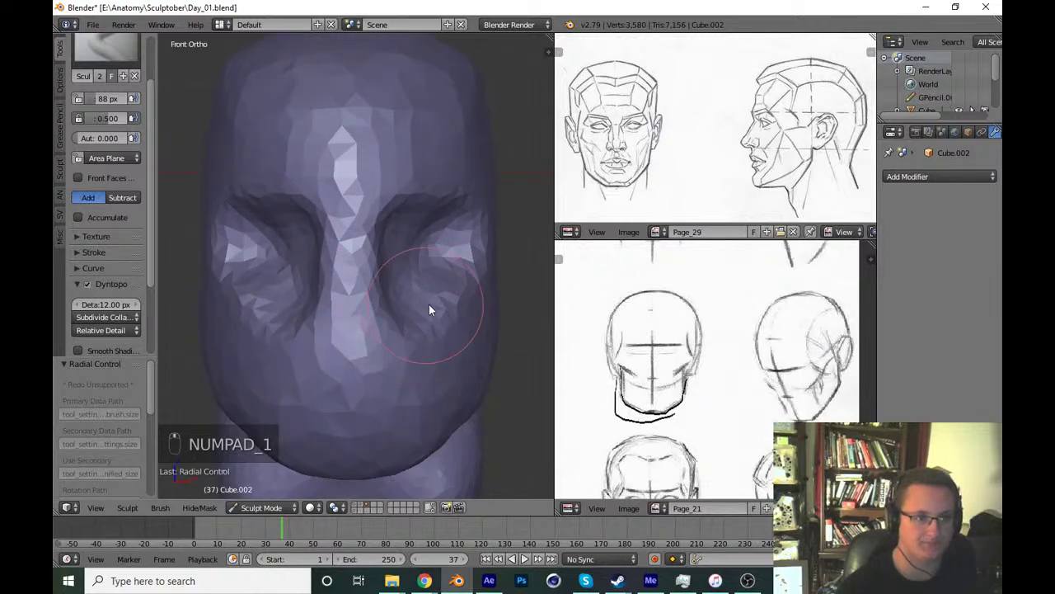
pyautogui.moveTo(327, 294); pyautogui.dragTo(364, 284)
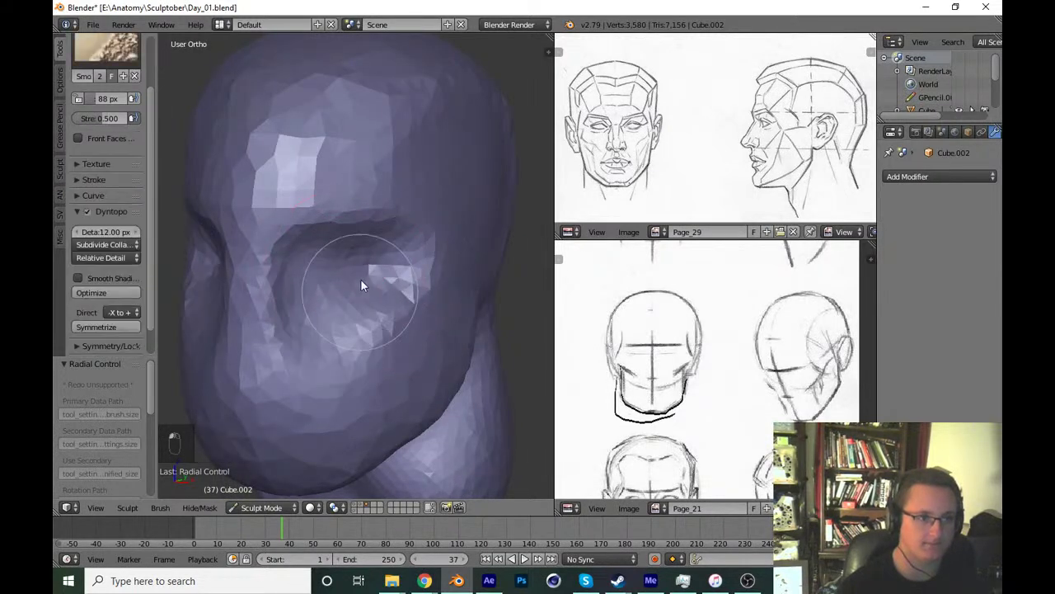
pyautogui.press('KP_1')
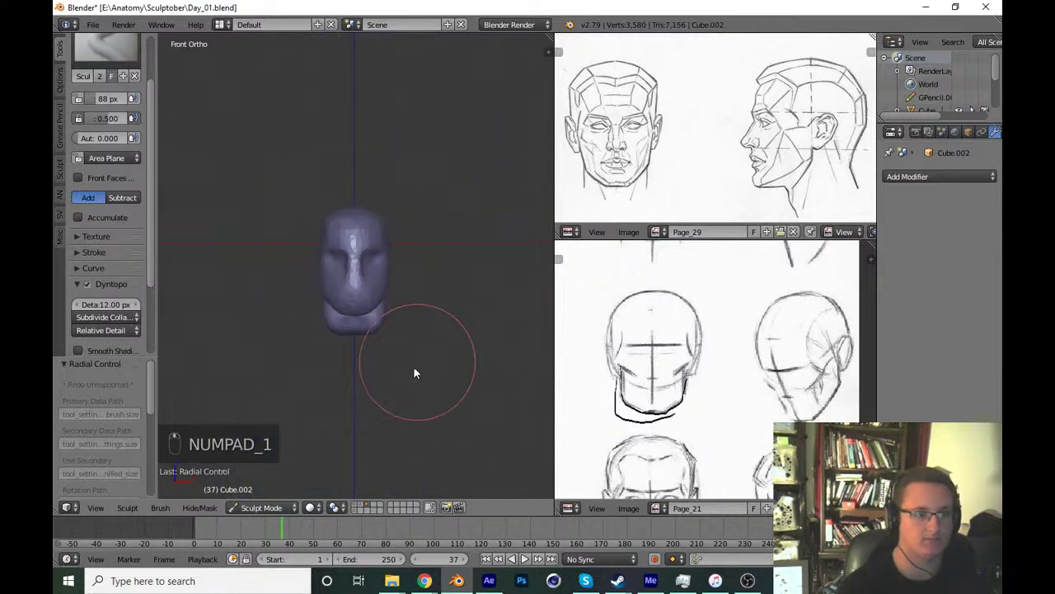
# Save the sculpt over Day_01.blend and check the socket hollow in the side profile.
pyautogui.press('ctrl+s')
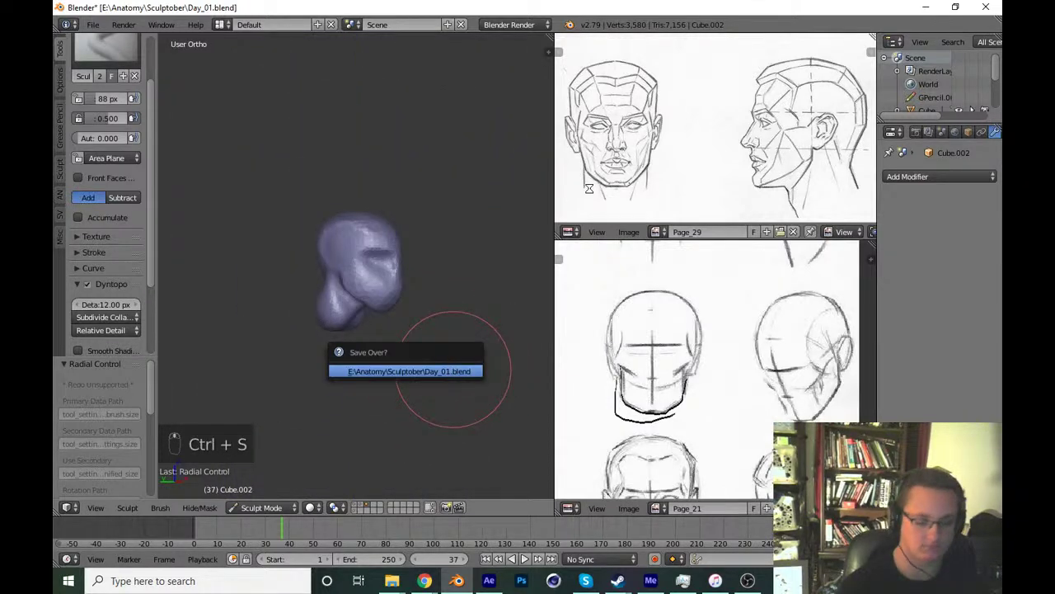
pyautogui.press('KP_1')
pyautogui.press('KP_3')
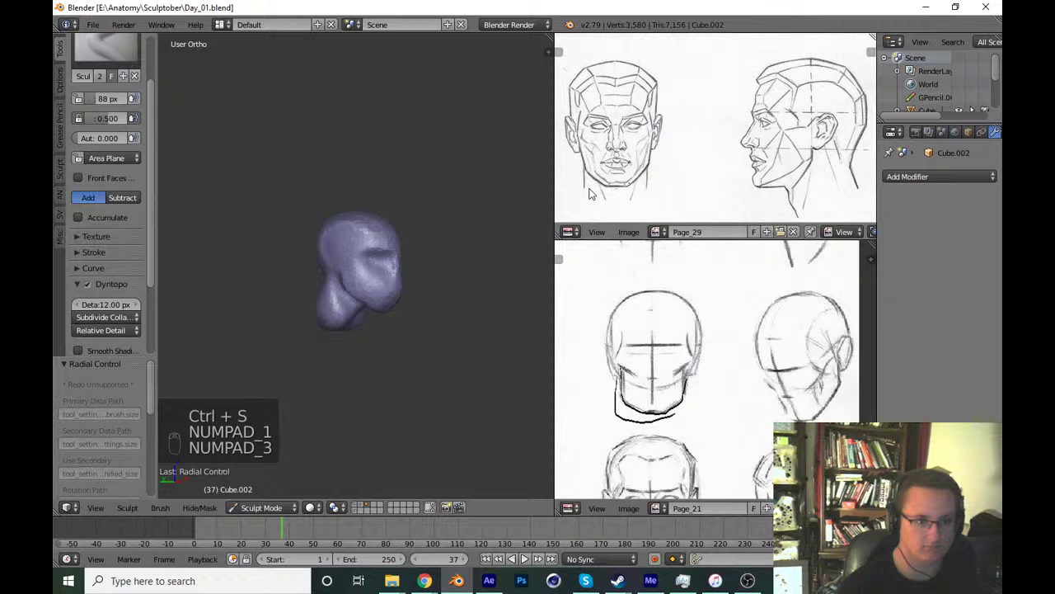
pyautogui.press('KP_3')
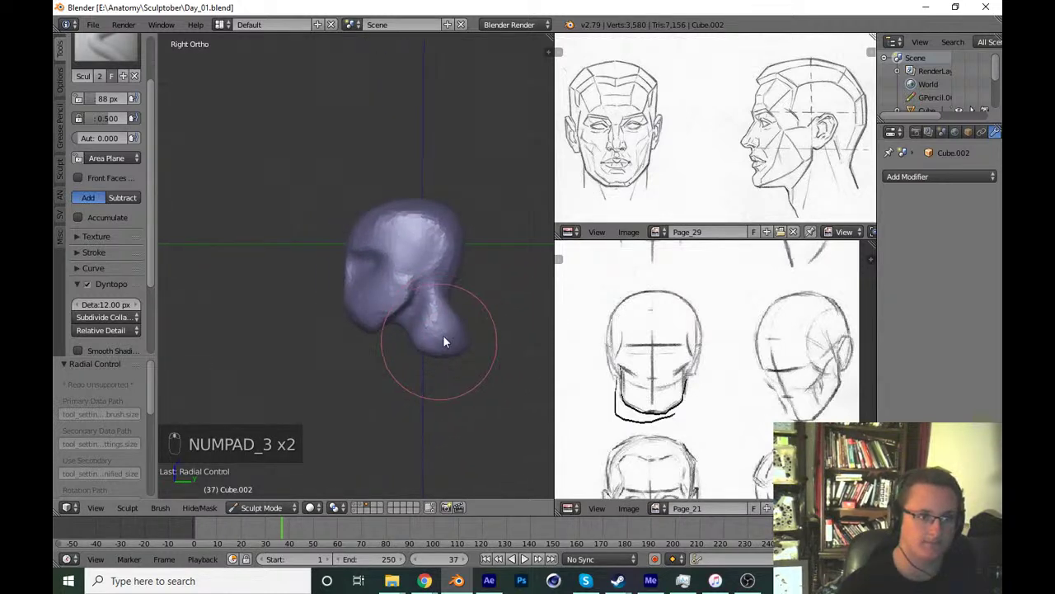
pyautogui.press('g')
pyautogui.press('f')
pyautogui.moveTo(423, 289); pyautogui.dragTo(400, 367)
pyautogui.press('ctrl+s')
# Pull the sides of the head inward and reshape its outline in Front Ortho view.
pyautogui.rightClick(427, 296)
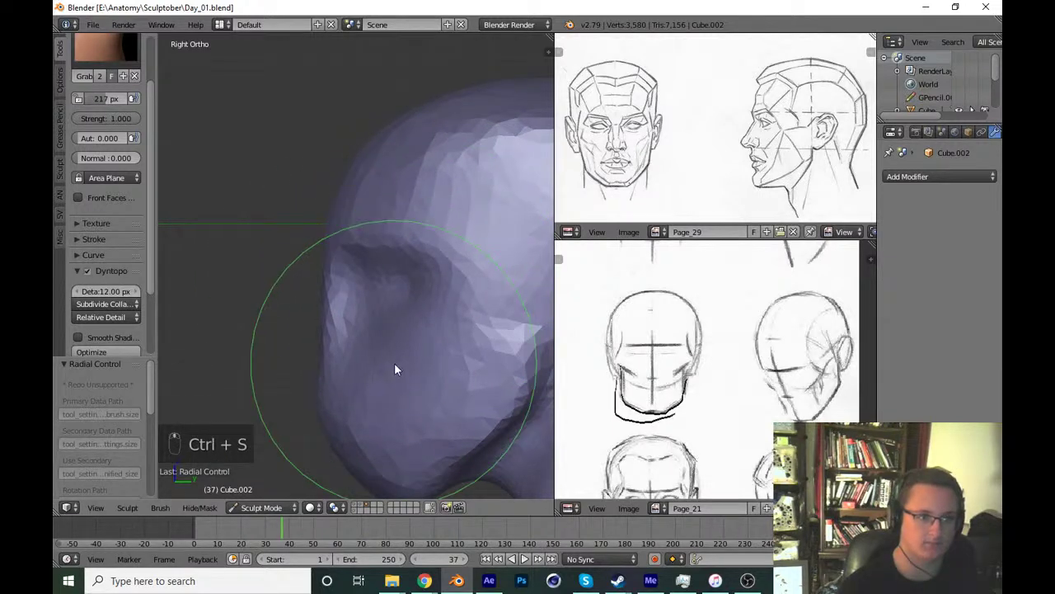
pyautogui.press('KP_1')
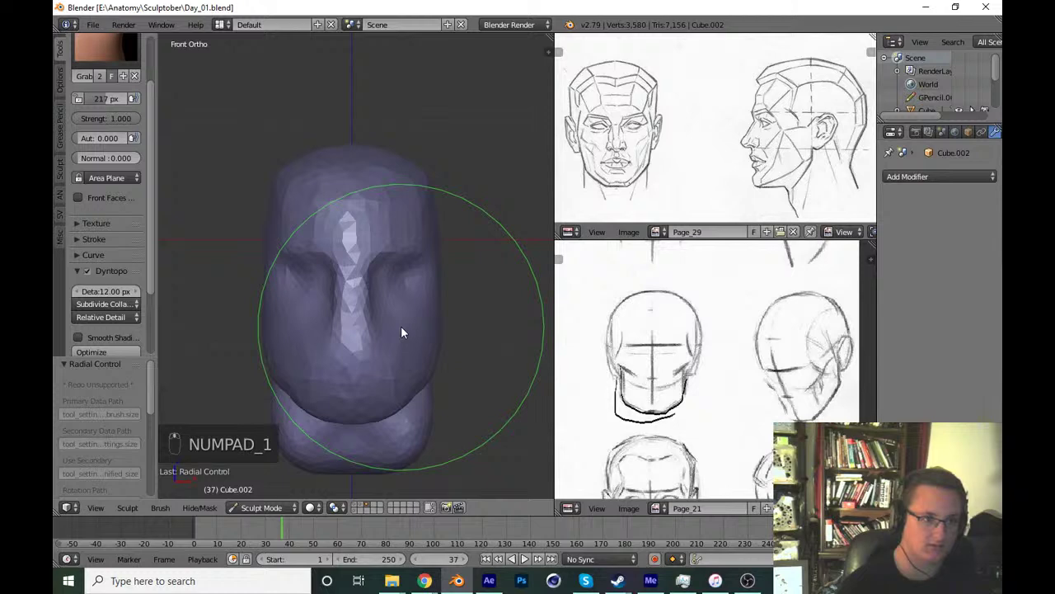
pyautogui.press('x')
pyautogui.press('f')
pyautogui.moveTo(440, 207); pyautogui.dragTo(483, 302)
pyautogui.press('x')
pyautogui.press('f')
pyautogui.press('f')
pyautogui.moveTo(477, 287); pyautogui.dragTo(453, 232)
pyautogui.press('f')
pyautogui.moveTo(414, 242); pyautogui.dragTo(467, 336)
pyautogui.press('ctrl+s')
pyautogui.moveTo(467, 336); pyautogui.dragTo(448, 313)
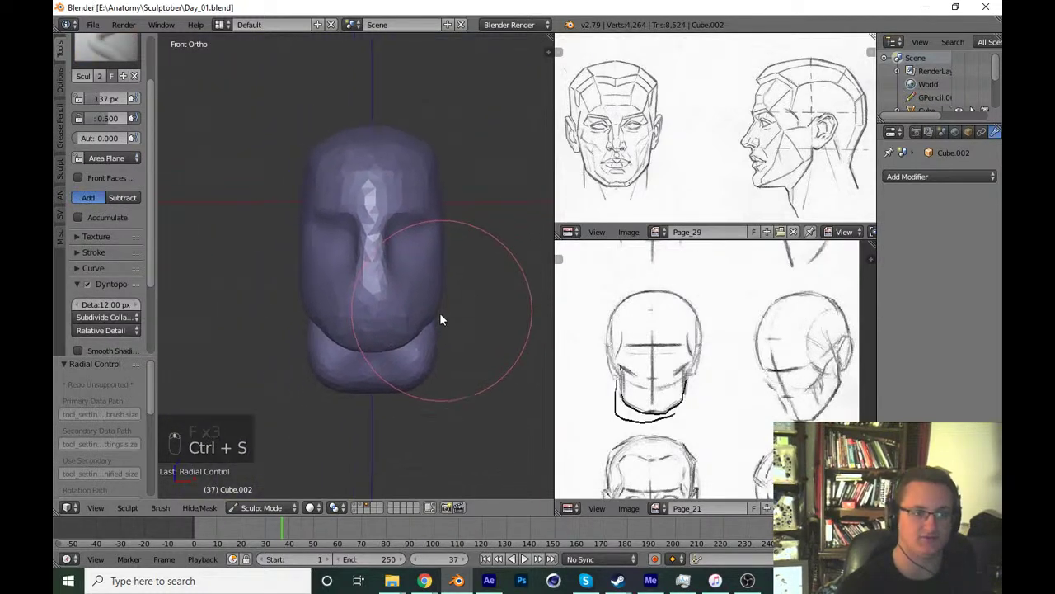
pyautogui.moveTo(443, 326); pyautogui.dragTo(436, 272)
# Grab the side of the head outward to widen the skull from the front, then save.
pyautogui.press('KP_3')
pyautogui.press('KP_1')
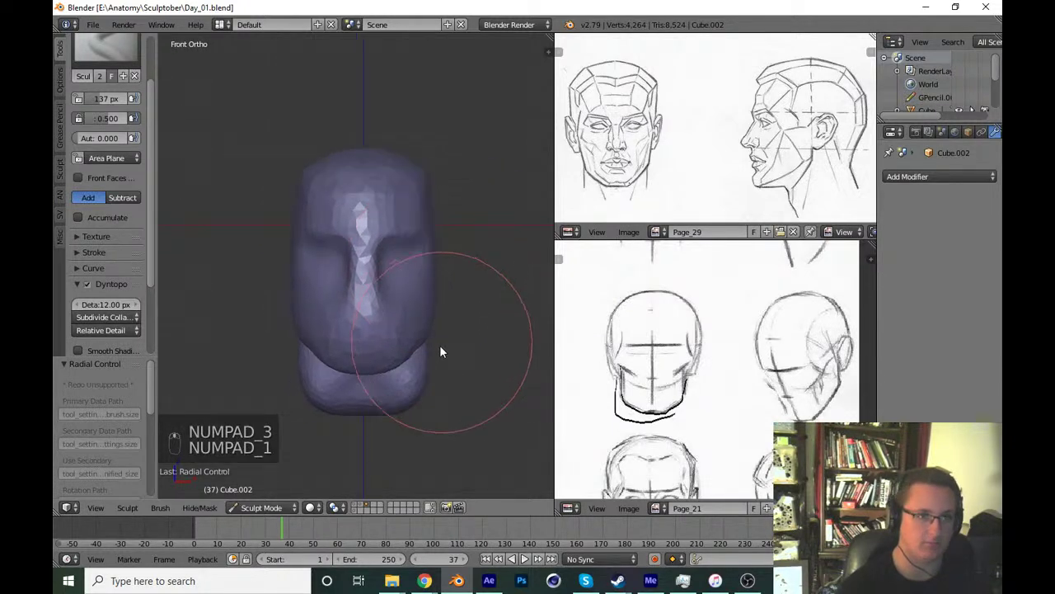
pyautogui.press('g')
pyautogui.press('f')
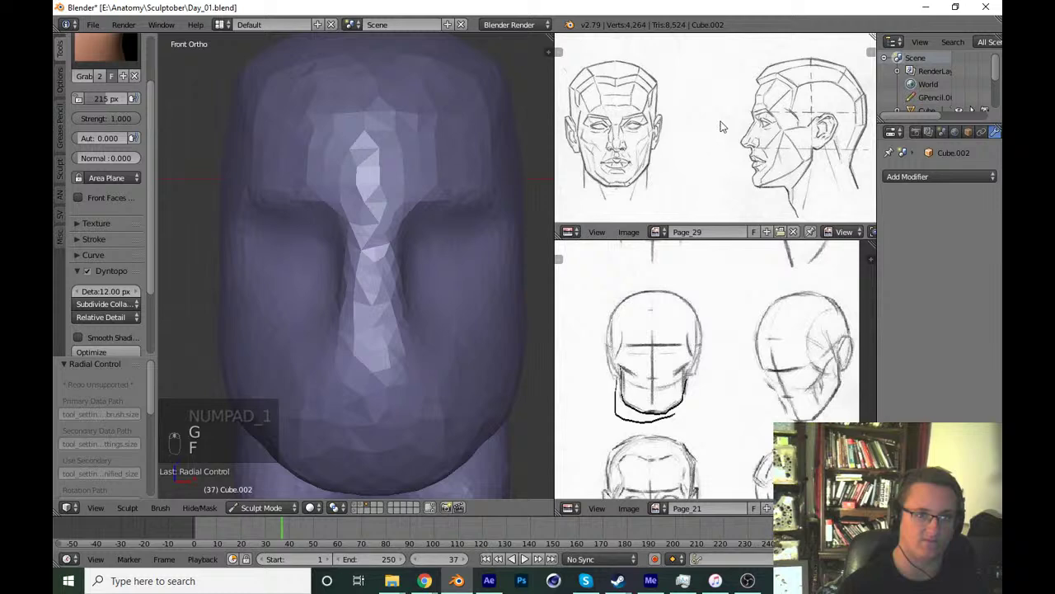
pyautogui.press('f')
pyautogui.click(484, 225)
pyautogui.press('f')
pyautogui.click(426, 245)
pyautogui.press('f')
pyautogui.moveTo(422, 241); pyautogui.dragTo(485, 239)
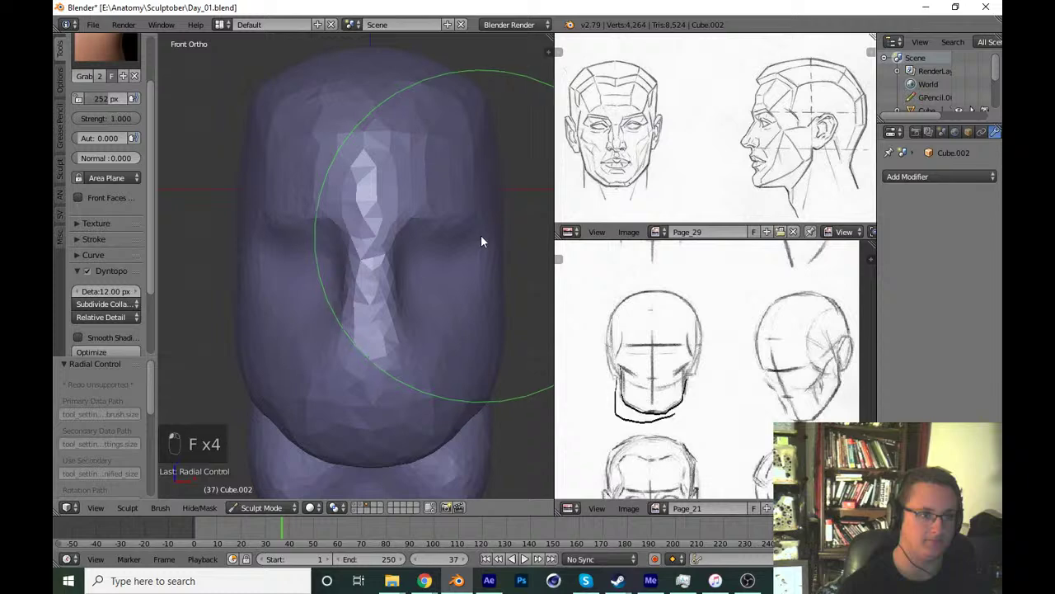
pyautogui.press('ctrl+s')
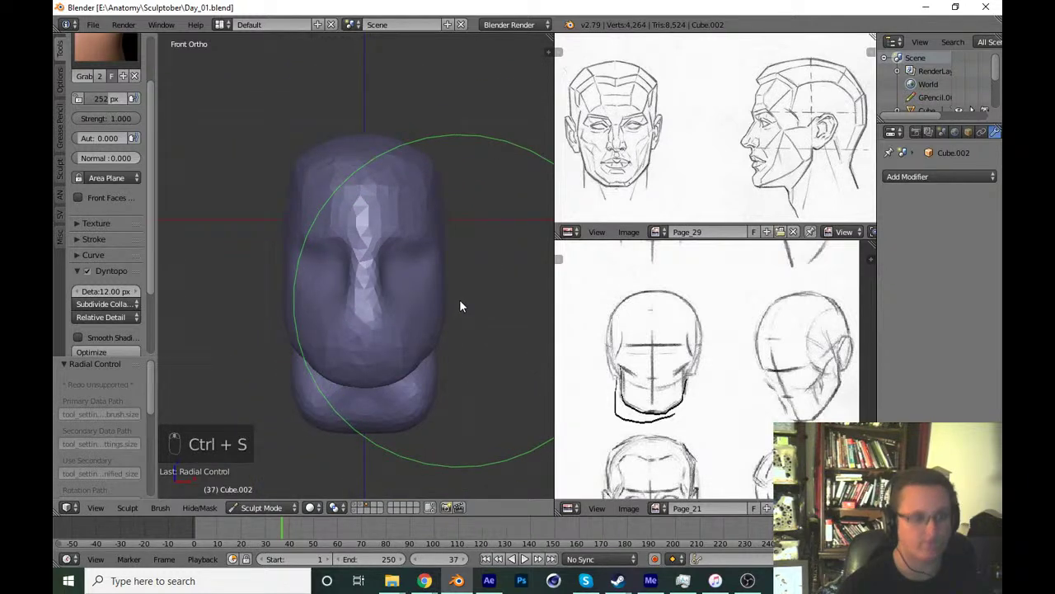
# Push the back of the skull, jaw, neck and face profile into shape in Right Ortho view.
pyautogui.press('KP_1')
pyautogui.press('KP_3')
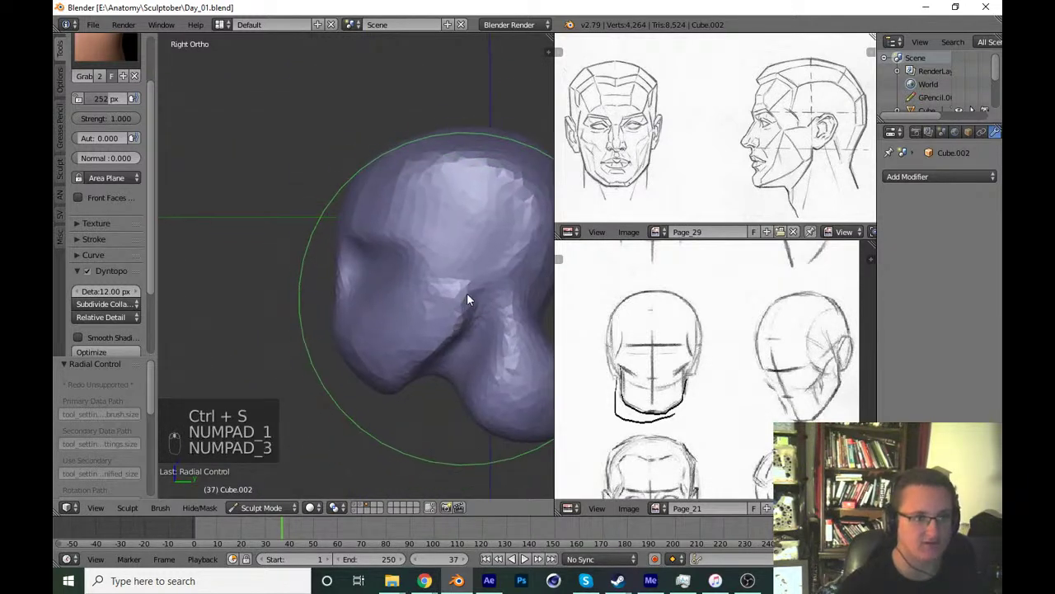
pyautogui.press('f')
pyautogui.moveTo(441, 231); pyautogui.dragTo(375, 376)
pyautogui.press('ctrl+s')
pyautogui.press('f')
pyautogui.click(405, 342)
pyautogui.press('f')
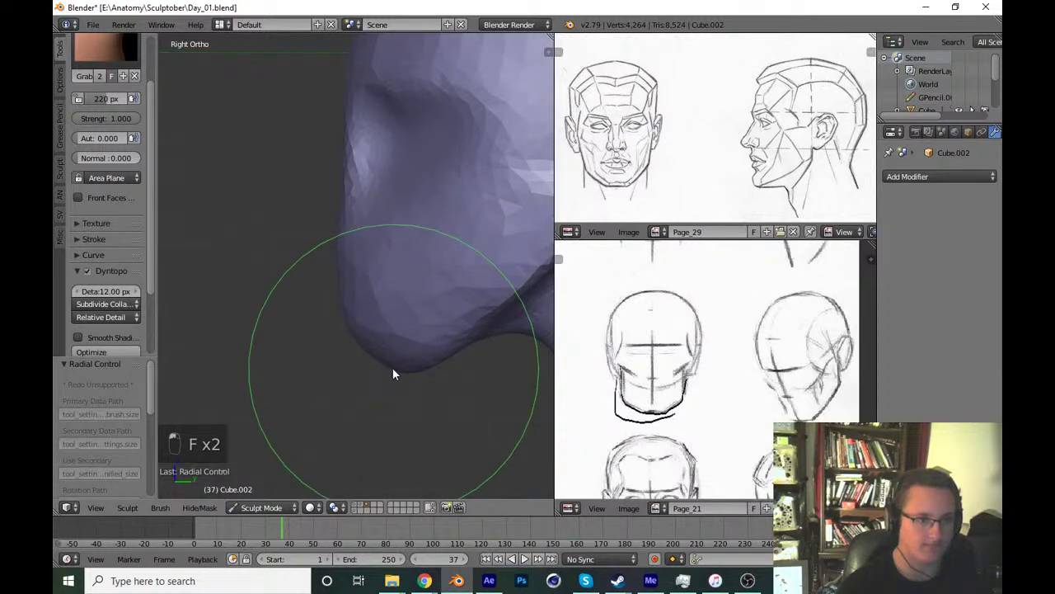
pyautogui.moveTo(404, 358); pyautogui.dragTo(400, 344)
pyautogui.press('f')
pyautogui.moveTo(423, 320); pyautogui.dragTo(440, 285)
pyautogui.press('ctrl+s')
# Adjust the head outline from the front again, undoing an unwanted draw stroke.
pyautogui.press('KP_1')
pyautogui.moveTo(423, 367); pyautogui.dragTo(440, 285)
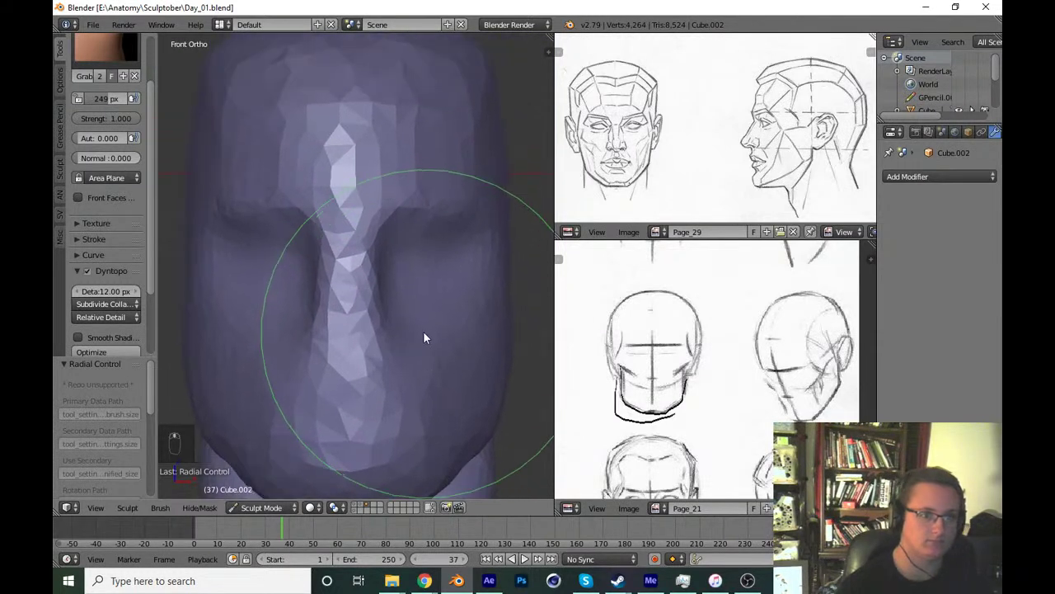
pyautogui.press('x')
pyautogui.press('f')
pyautogui.press('f')
pyautogui.moveTo(384, 360); pyautogui.dragTo(461, 332)
pyautogui.press('ctrl+z')
pyautogui.press('KP_2')
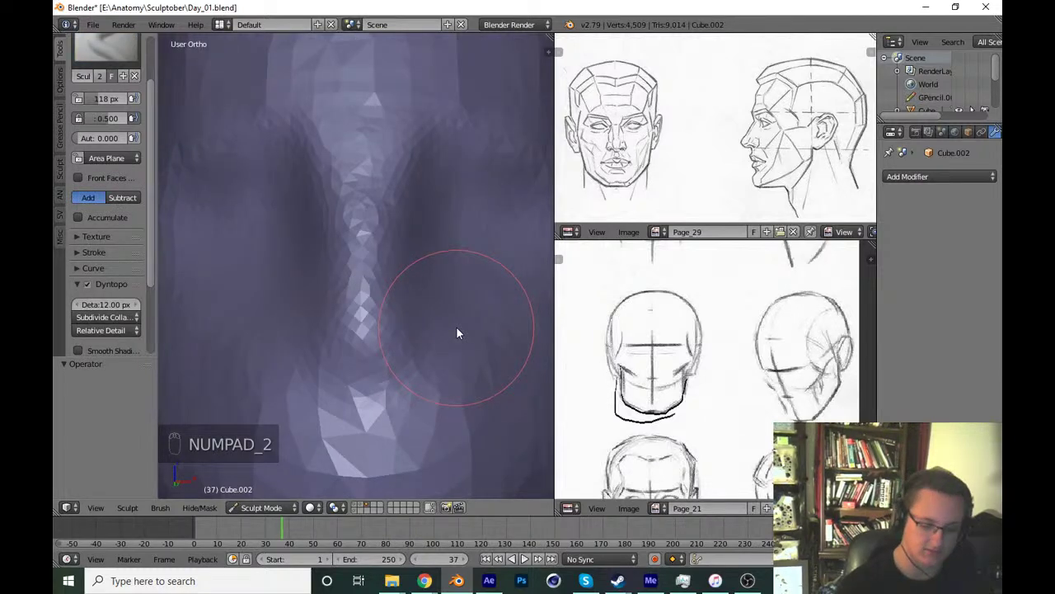
# Add clay volume to the side of the face and pull the brow and jaw into shape in profile.
pyautogui.press('KP_3')
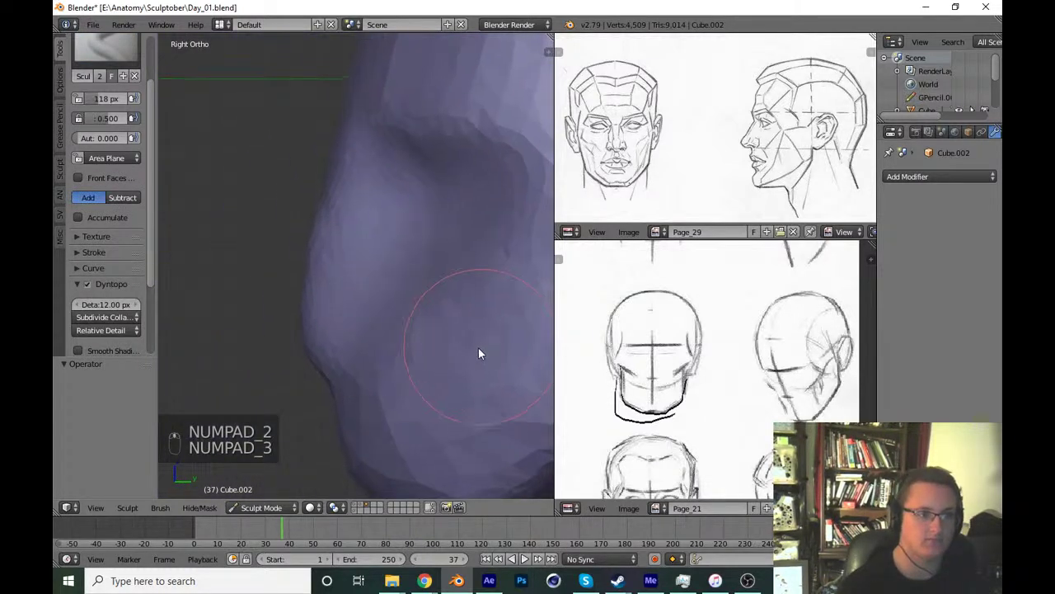
pyautogui.press('g')
pyautogui.press('f')
pyautogui.press('f')
pyautogui.moveTo(320, 347); pyautogui.dragTo(373, 302)
pyautogui.press('f')
pyautogui.press('f')
pyautogui.moveTo(353, 316); pyautogui.dragTo(330, 390)
pyautogui.press('f')
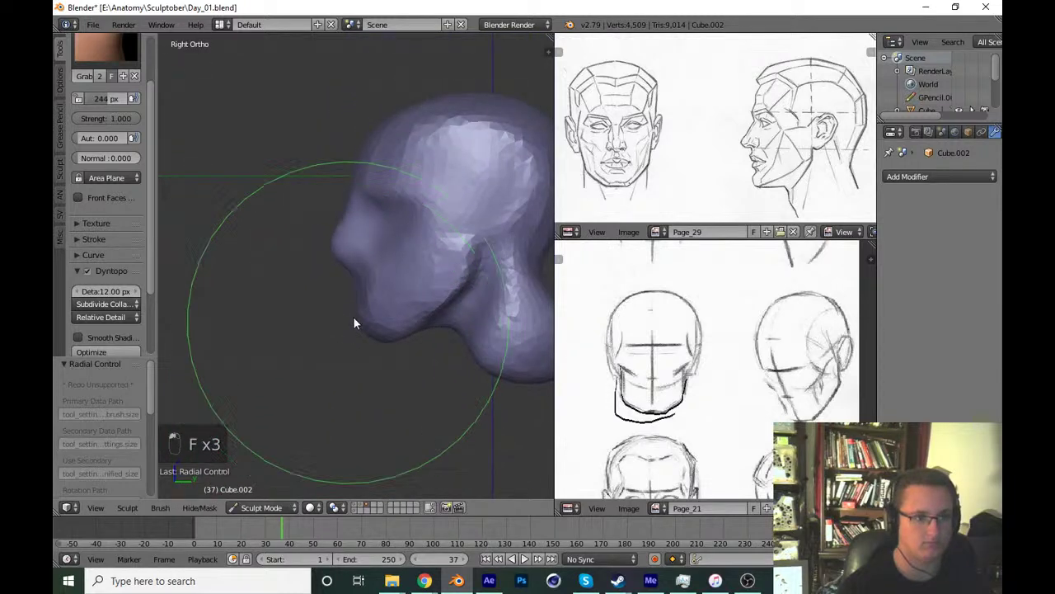
# Reshape the face from Front Ortho with Draw and Grab strokes, then save Day_01.blend.
pyautogui.press('KP_1')
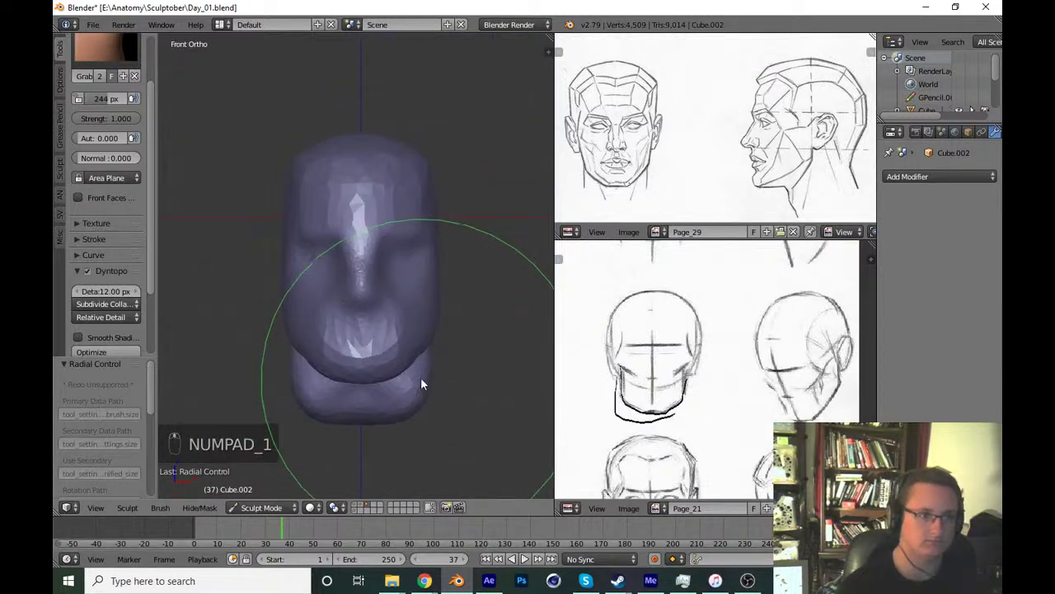
pyautogui.press('x')
pyautogui.press('f')
pyautogui.moveTo(443, 315); pyautogui.dragTo(425, 311)
pyautogui.press('g')
pyautogui.press('f')
pyautogui.moveTo(475, 327); pyautogui.dragTo(465, 343)
pyautogui.press('ctrl+s')
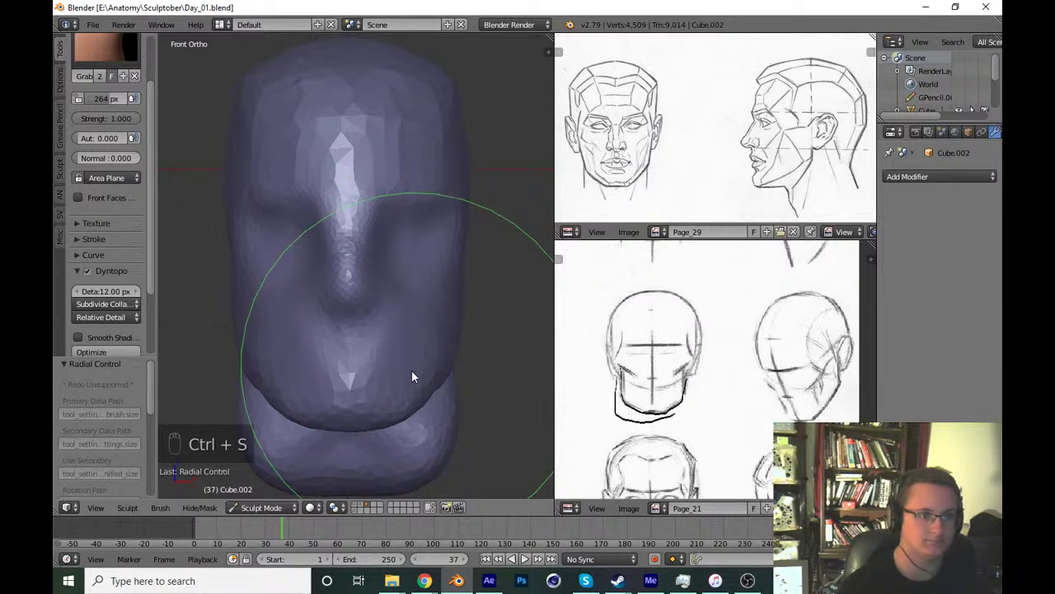
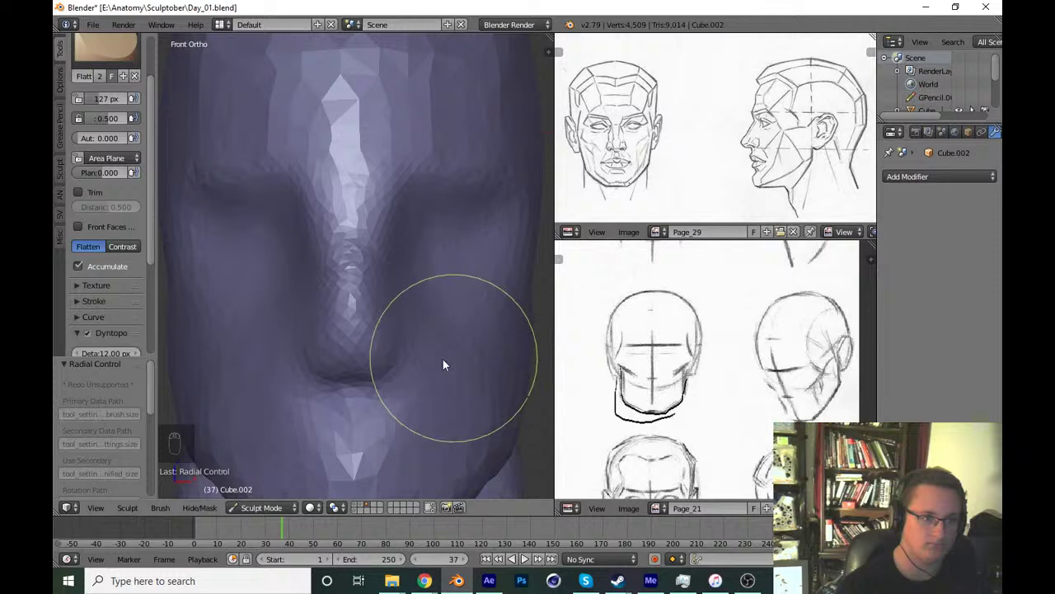
# Flatten the planes beside the nose and cheeks, check from an angle, and save.
pyautogui.press('f')
pyautogui.moveTo(374, 174); pyautogui.dragTo(380, 288)
pyautogui.press('f')
pyautogui.press('f')
pyautogui.press('f')
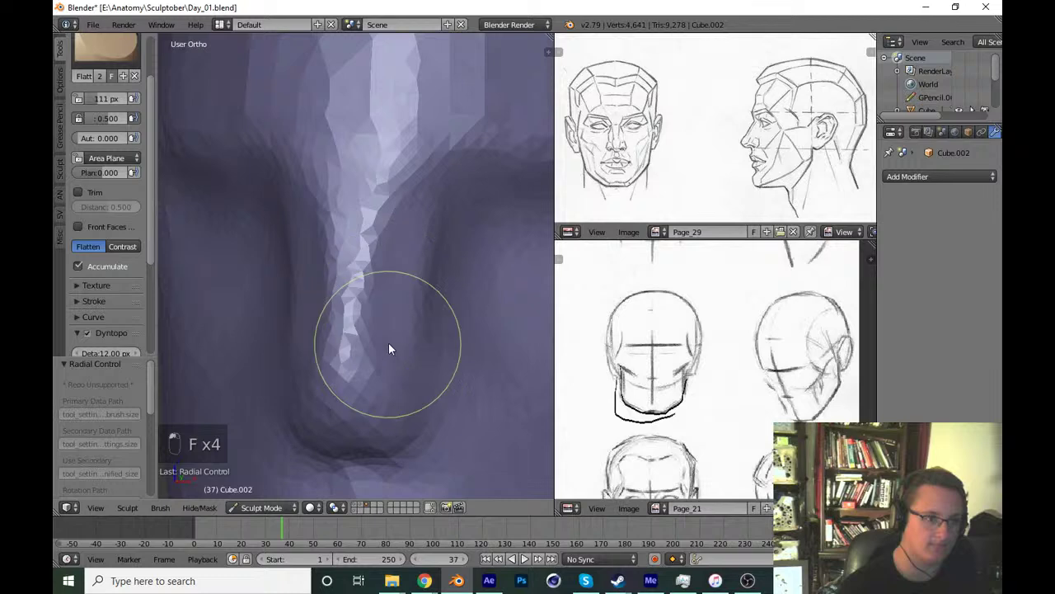
pyautogui.press('KP_1')
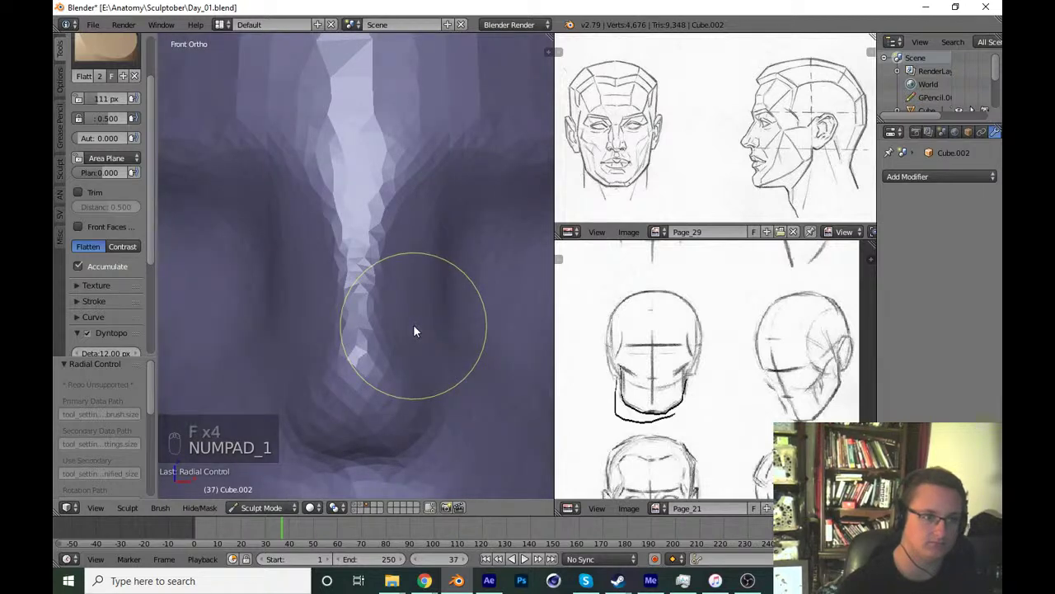
pyautogui.press('f')
pyautogui.moveTo(366, 338); pyautogui.dragTo(420, 389)
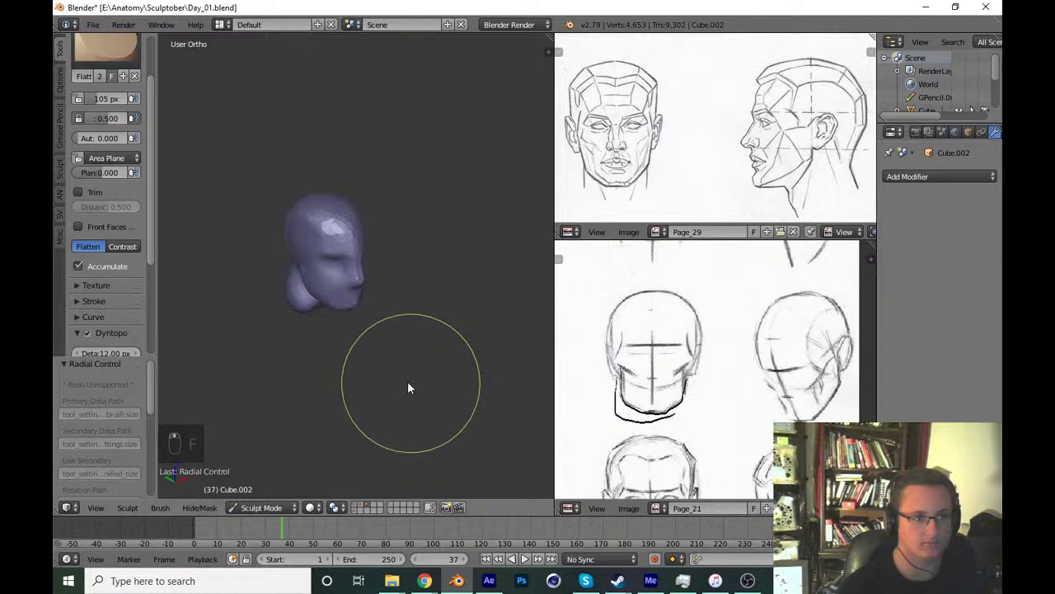
pyautogui.press('ctrl+s')
# In Right Ortho, undo a stray flatten stroke and grab the side of the skull into shape.
pyautogui.press('KP_1')
pyautogui.press('KP_3')
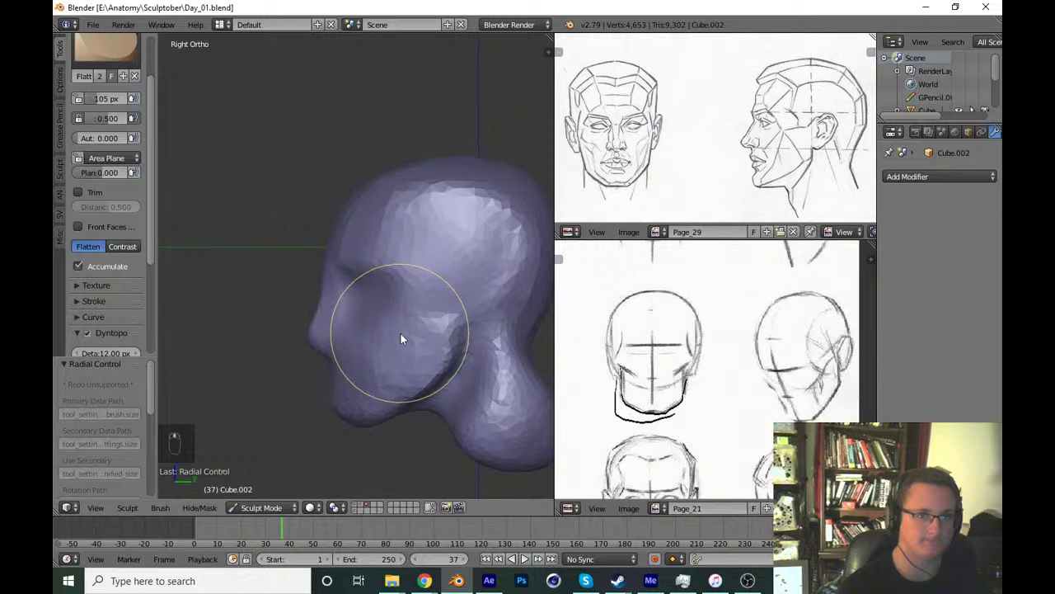
pyautogui.press('g')
pyautogui.press('f')
pyautogui.press('f')
pyautogui.press('f')
pyautogui.moveTo(327, 287); pyautogui.dragTo(346, 264)
pyautogui.press('ctrl+z')
pyautogui.press('f')
pyautogui.moveTo(326, 248); pyautogui.dragTo(398, 245)
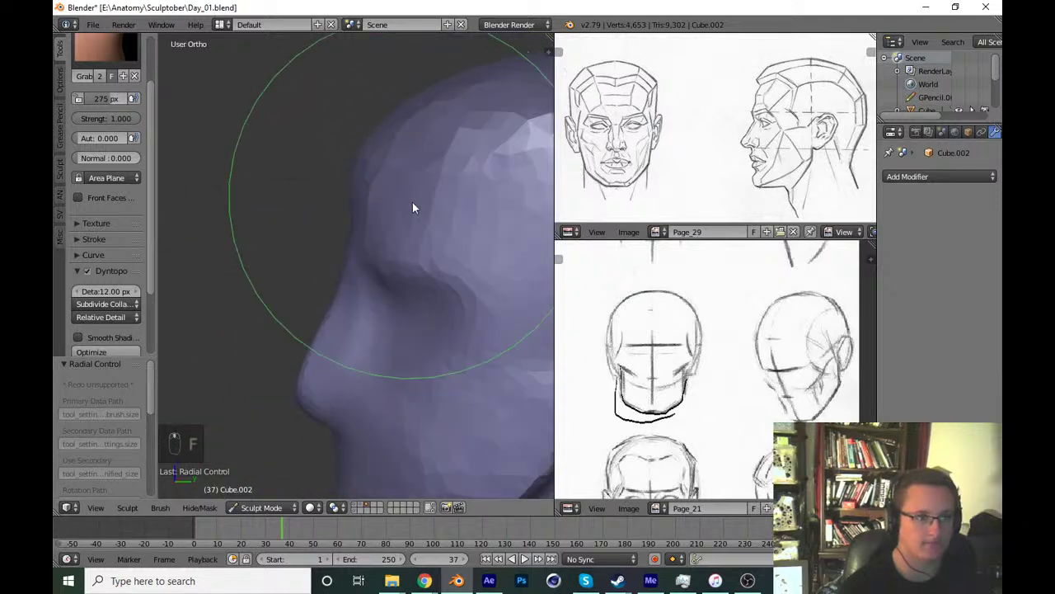
# Lay clay strokes across the brow and top of the head with the Clay brush.
pyautogui.press('f')
pyautogui.press('x')
pyautogui.press('f')
pyautogui.moveTo(323, 153); pyautogui.dragTo(497, 157)
pyautogui.press('KP_1')
pyautogui.press('KP_3')
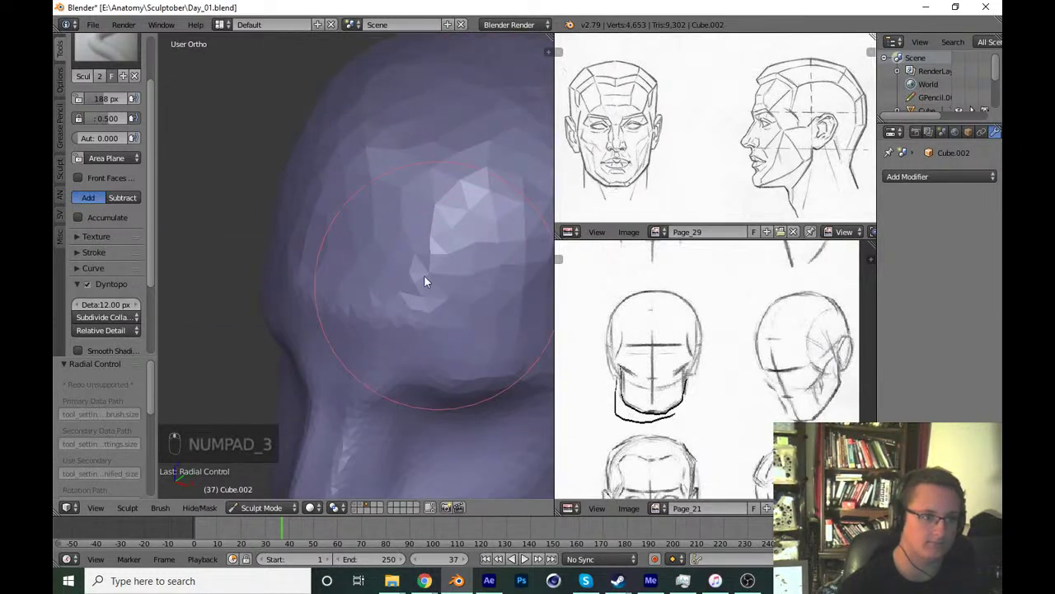
pyautogui.moveTo(135, 47); pyautogui.dragTo(418, 419)
# From Front Ortho, build up clay along the nose bridge with a resized brush.
pyautogui.press('f')
pyautogui.press('KP_1')
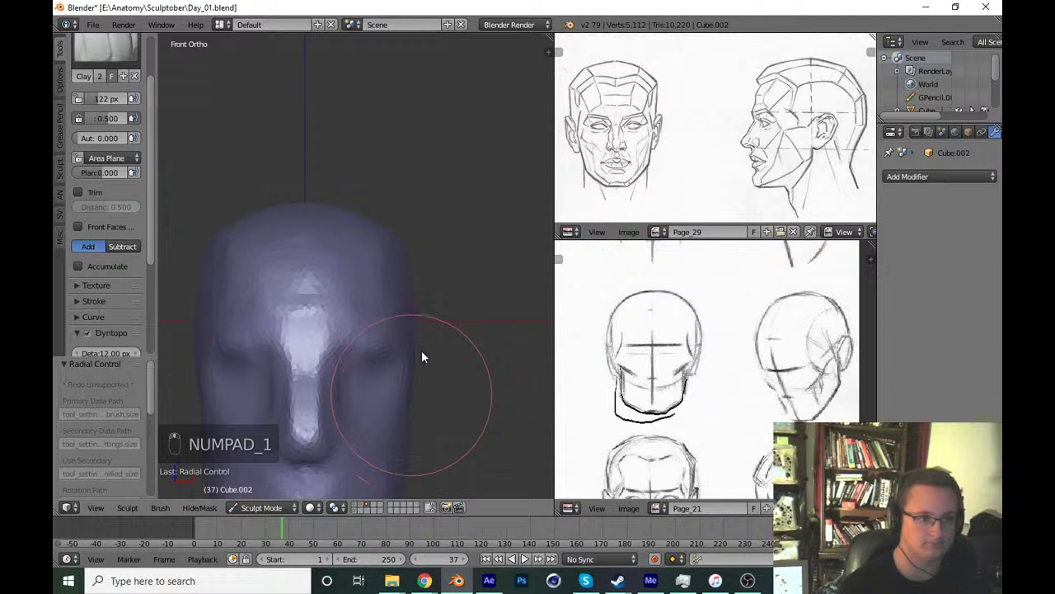
pyautogui.press('ctrl+s')
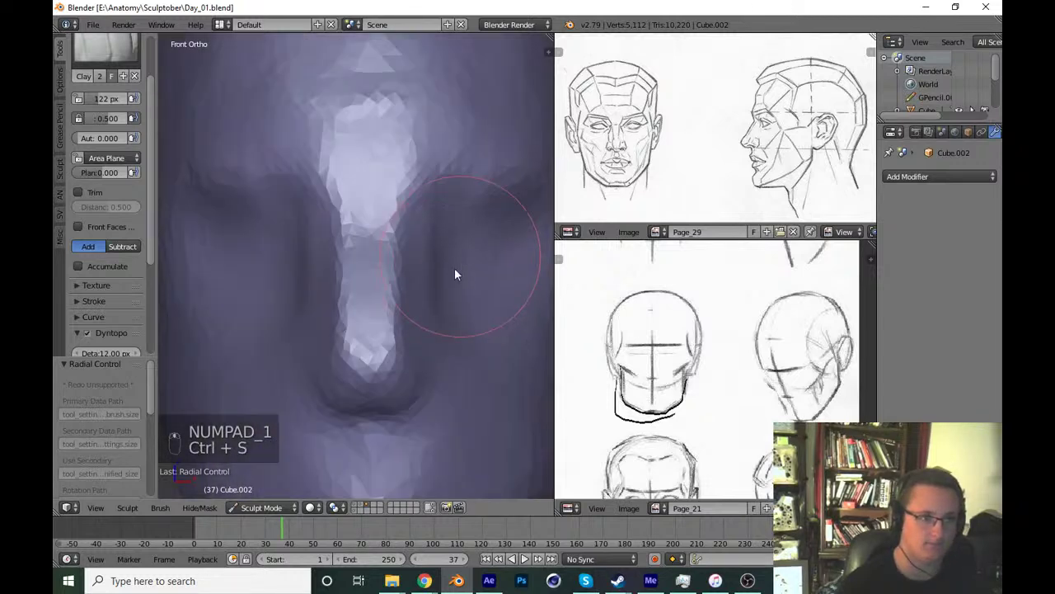
pyautogui.press('f')
pyautogui.press('f')
pyautogui.moveTo(373, 275); pyautogui.dragTo(455, 385)
# Save progress and check the nose and brow form from front and profile views.
pyautogui.press('f')
pyautogui.press('f')
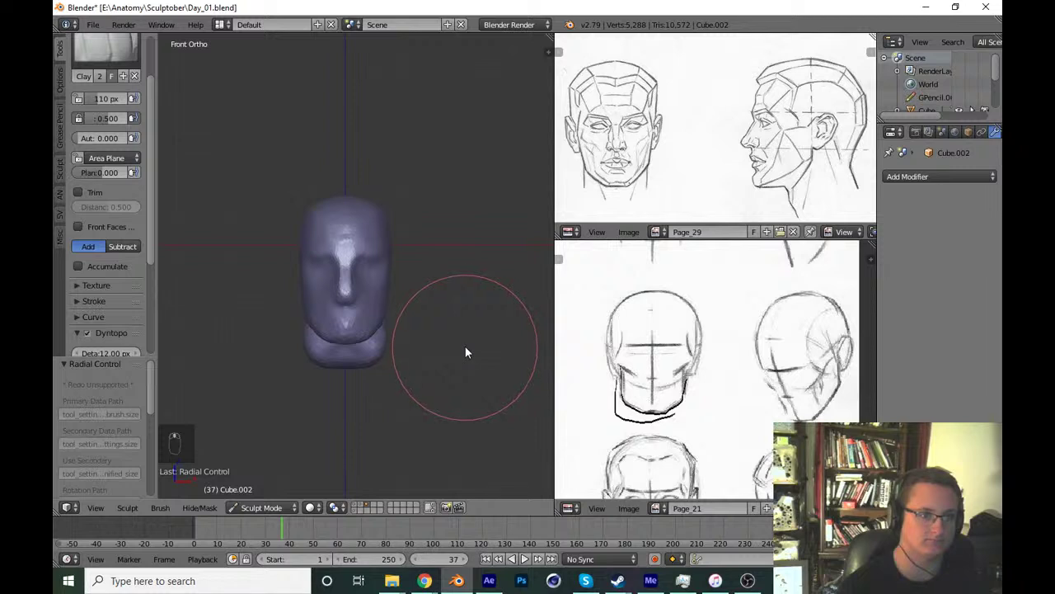
pyautogui.press('ctrl+s')
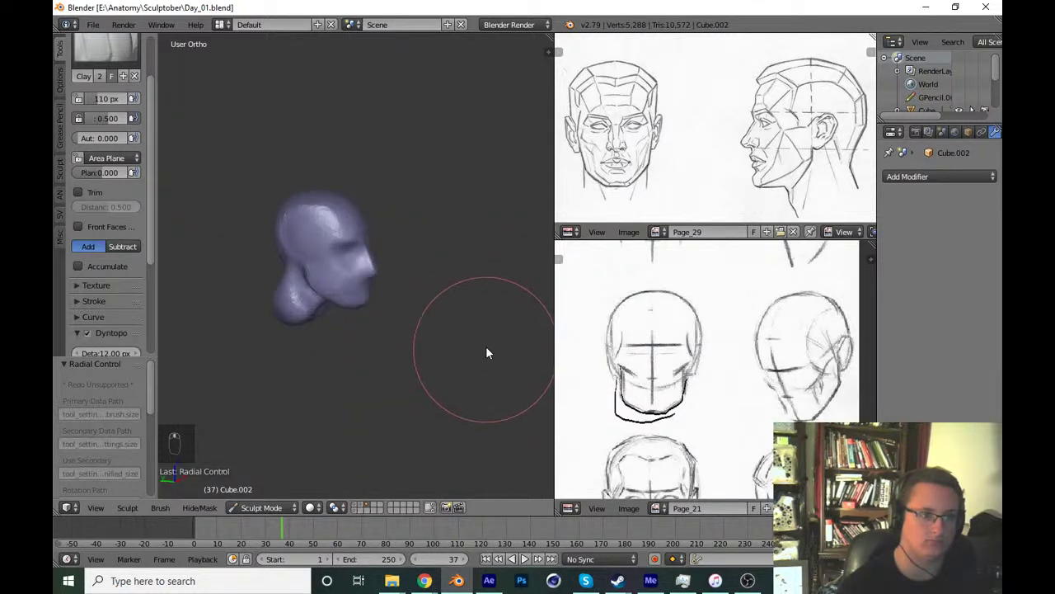
pyautogui.press('ctrl+s')
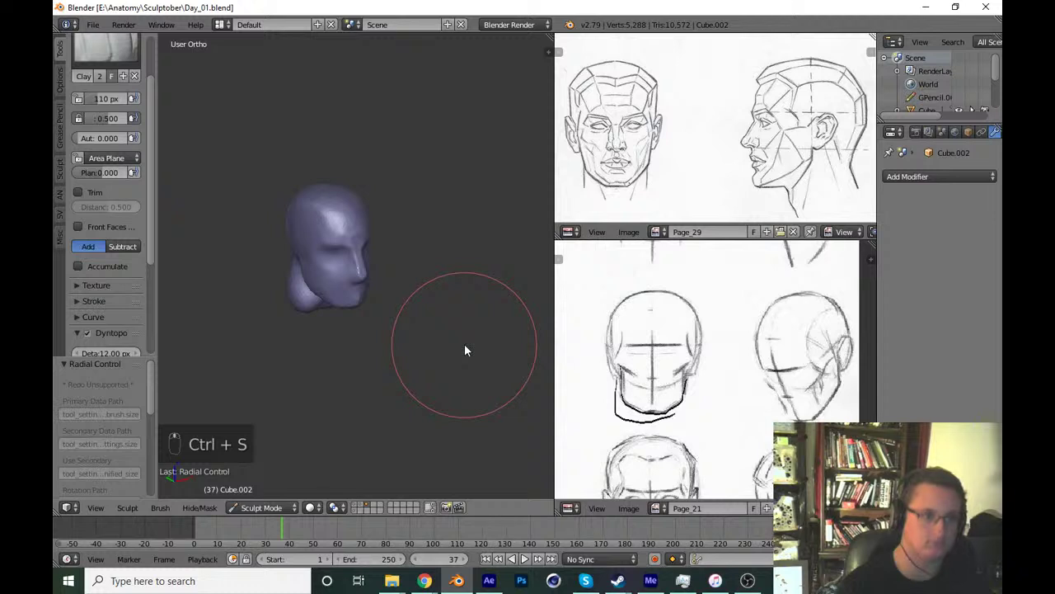
pyautogui.press('KP_1')
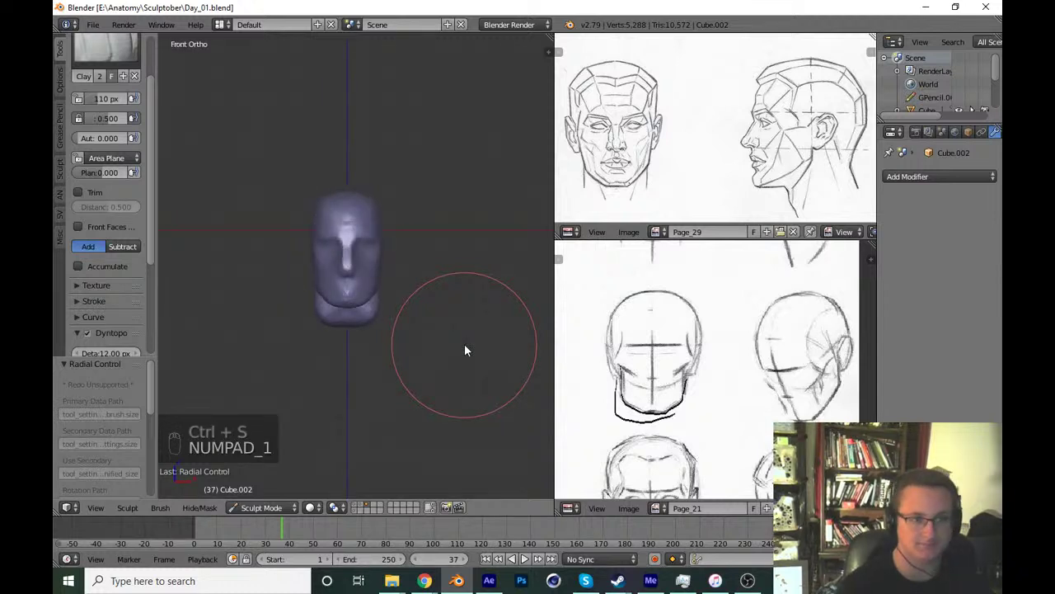
pyautogui.press('ctrl+s')
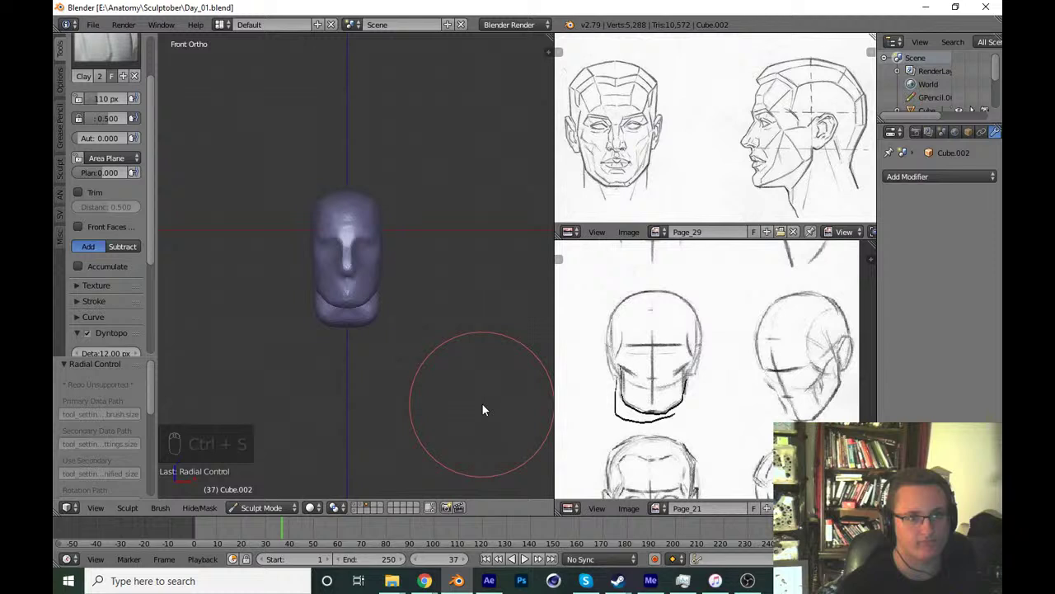
pyautogui.moveTo(468, 390); pyautogui.dragTo(426, 247)
# In Right Ortho with the Grab brush, pull the jaw and neck outline into shape.
pyautogui.press('f')
pyautogui.press('KP_1')
pyautogui.press('KP_3')
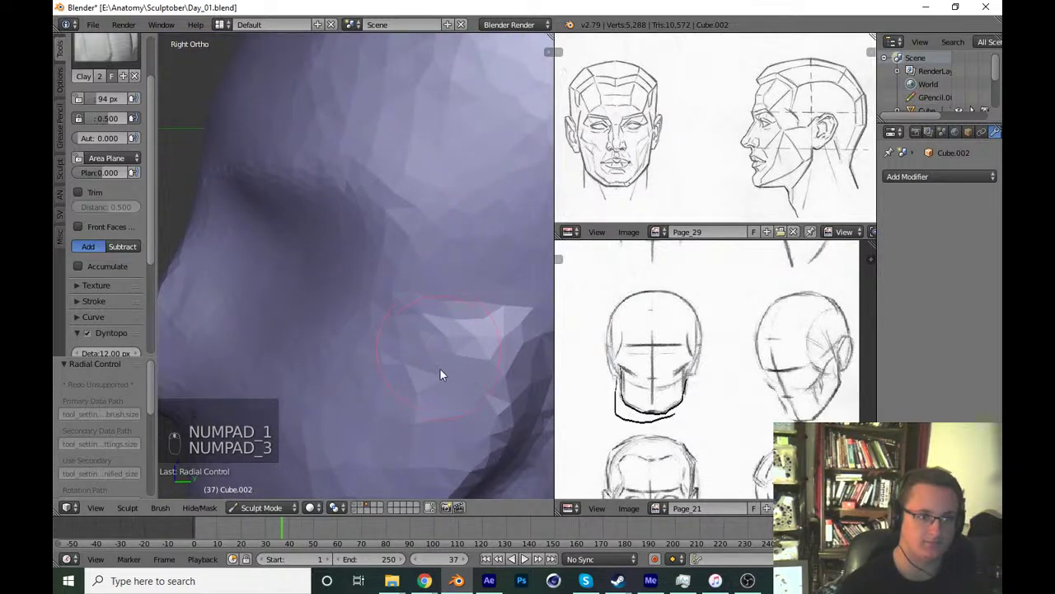
pyautogui.press('ctrl+s')
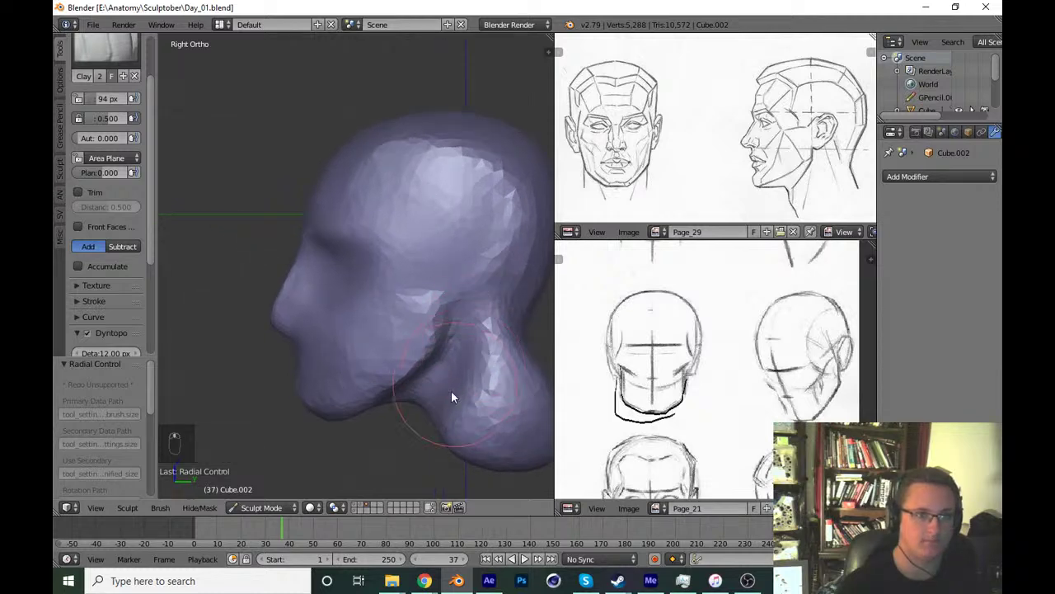
pyautogui.press('g')
pyautogui.press('f')
pyautogui.moveTo(376, 413); pyautogui.dragTo(389, 414)
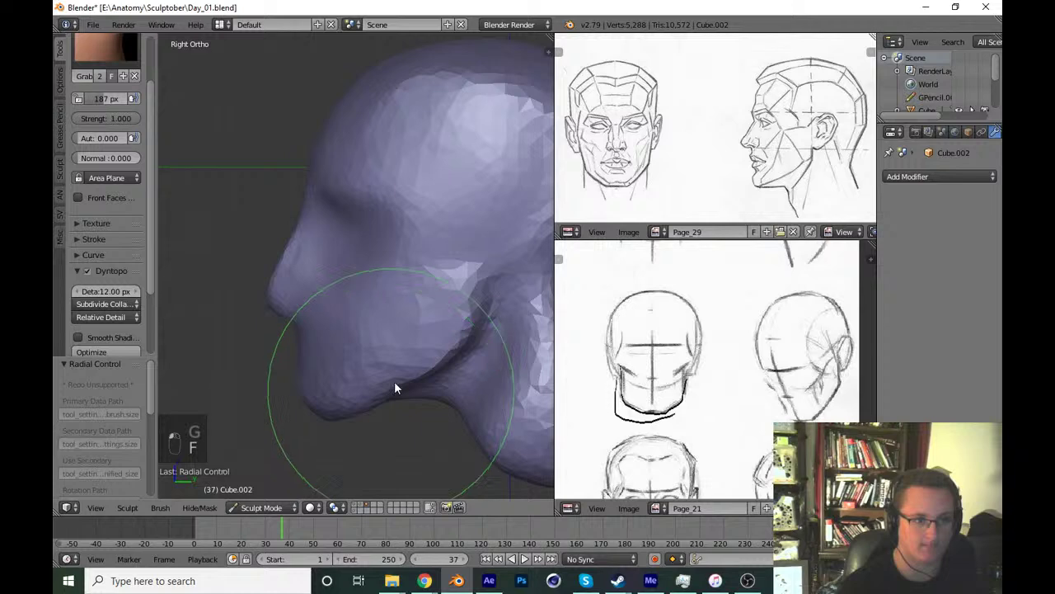
# Pull the back of the skull outward and reshape the neck in profile.
pyautogui.press('ctrl+z')
pyautogui.press('ctrl+s')
pyautogui.press('f')
pyautogui.press('f')
pyautogui.moveTo(485, 305); pyautogui.dragTo(423, 341)
pyautogui.press('f')
pyautogui.moveTo(422, 336); pyautogui.dragTo(443, 333)
pyautogui.press('ctrl+z')
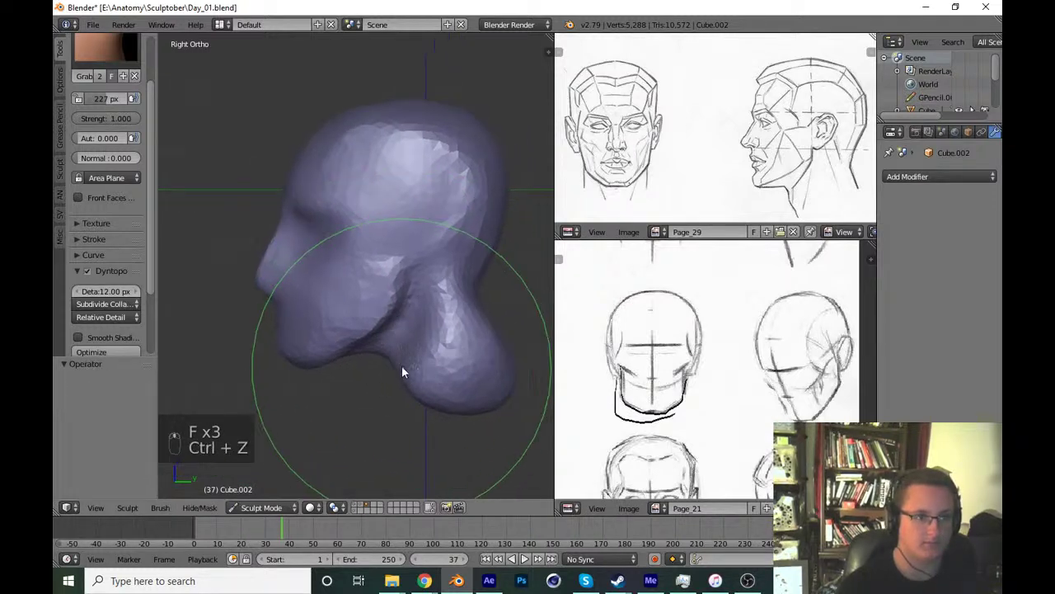
# Push the skull outline and back of the cranium into a rounder shape.
pyautogui.press('f')
pyautogui.press('f')
pyautogui.moveTo(430, 280); pyautogui.dragTo(423, 291)
pyautogui.press('f')
pyautogui.moveTo(397, 301); pyautogui.dragTo(390, 320)
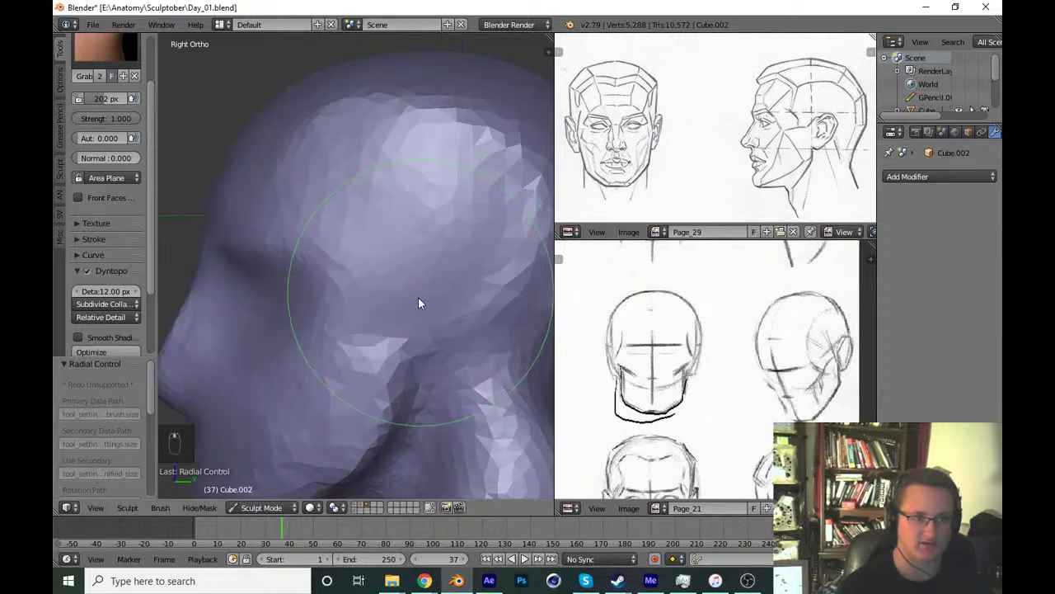
# Pull the brow and nose profile forward and refine the forehead silhouette.
pyautogui.press('KP_1')
pyautogui.press('KP_3')
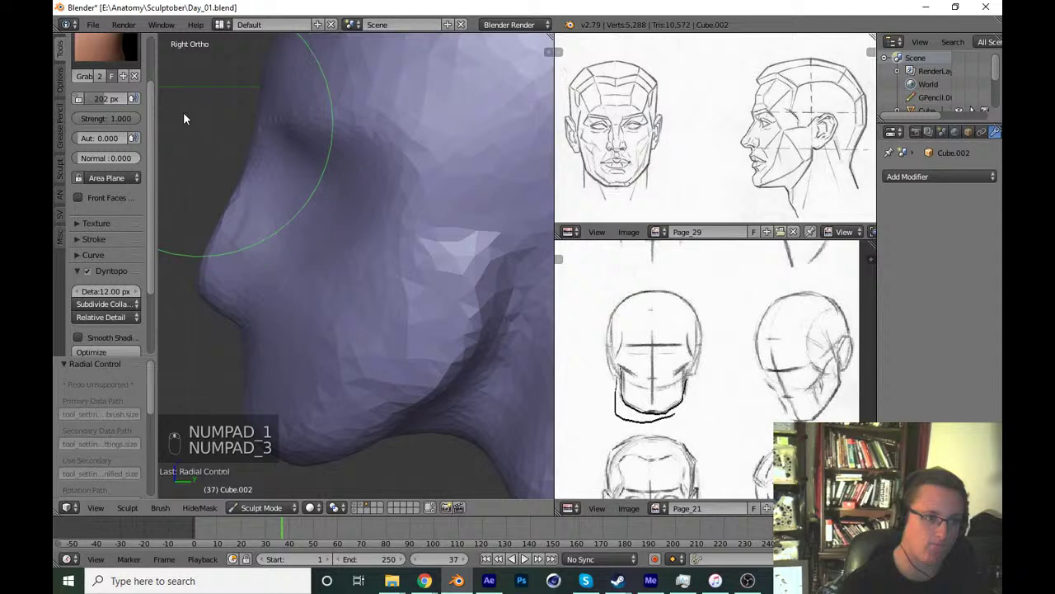
pyautogui.moveTo(134, 57); pyautogui.dragTo(365, 312)
pyautogui.press('f')
pyautogui.press('f')
pyautogui.moveTo(310, 362); pyautogui.dragTo(337, 307)
pyautogui.press('f')
# Reshape the jaw line and pull the upper back of the head into proportion.
pyautogui.press('KP_2')
pyautogui.press('KP_3')
pyautogui.press('g')
pyautogui.press('f')
pyautogui.moveTo(430, 411); pyautogui.dragTo(430, 382)
pyautogui.press('ctrl+s')
pyautogui.press('ctrl+z')
pyautogui.press('ctrl+z')
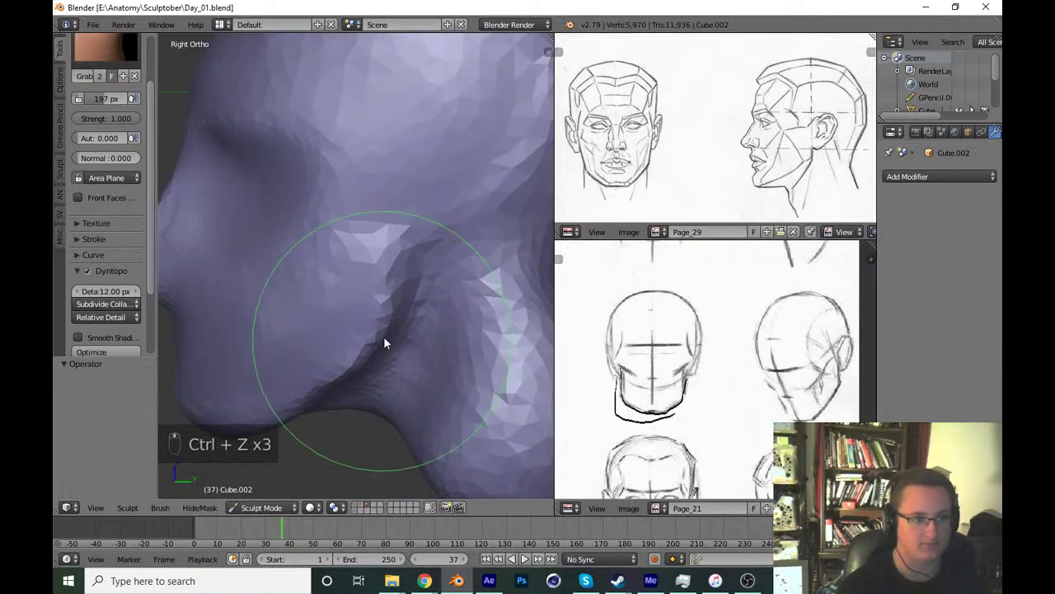
pyautogui.moveTo(394, 333); pyautogui.dragTo(386, 416)
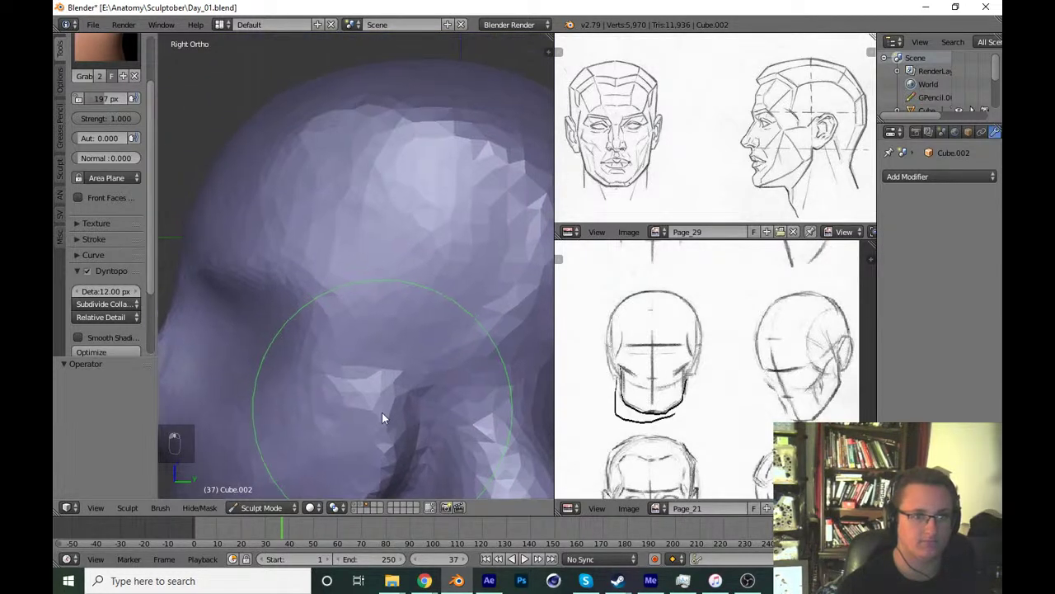
pyautogui.press('x')
pyautogui.press('f')
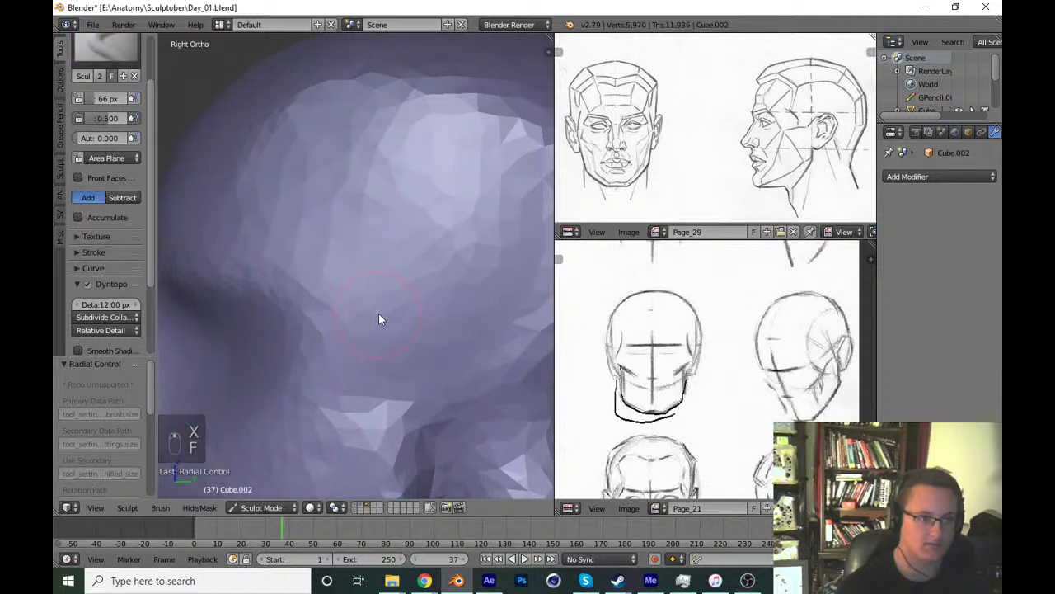
# Draw a rough ear form onto the side of the head with SculptDraw.
pyautogui.moveTo(382, 329); pyautogui.dragTo(405, 339)
pyautogui.press('ctrl+z')
pyautogui.middleClick(413, 329)
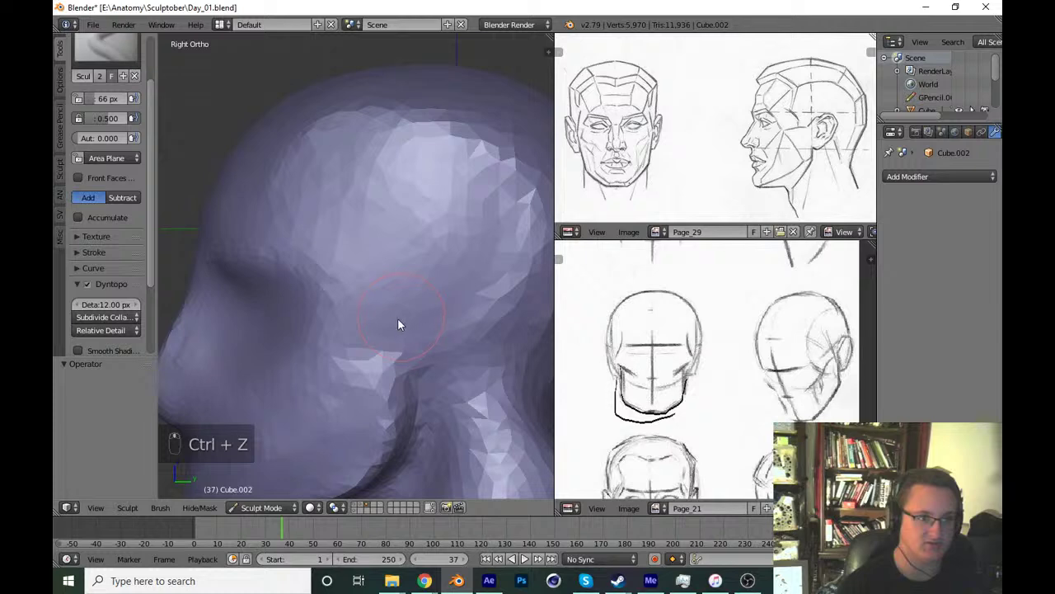
pyautogui.middleClick(386, 309)
pyautogui.press('f')
pyautogui.moveTo(381, 314); pyautogui.dragTo(391, 438)
pyautogui.press('ctrl+z')
pyautogui.moveTo(403, 334); pyautogui.dragTo(380, 297)
# Smooth the rough area around the ear and save the sculpt to Day_01.blend.
pyautogui.press('f')
pyautogui.click(425, 260)
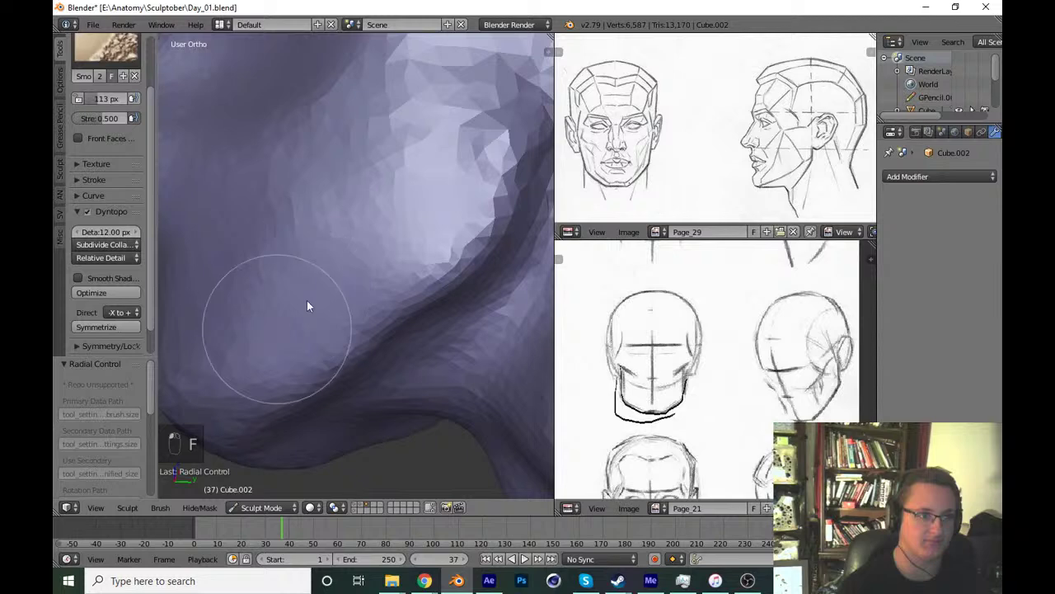
pyautogui.press('KP_3')
pyautogui.press('g')
pyautogui.press('f')
pyautogui.moveTo(398, 367); pyautogui.dragTo(425, 305)
pyautogui.press('ctrl+z')
pyautogui.press('ctrl+s')
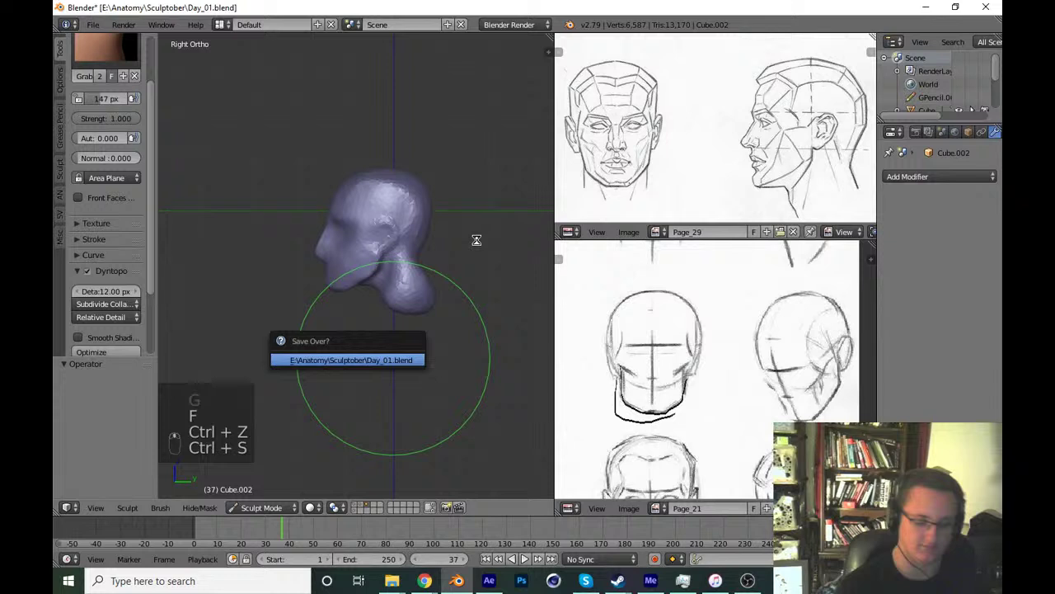
# Grab-pull the ear shape outward and refine its outline from the side view.
pyautogui.press('KP_1')
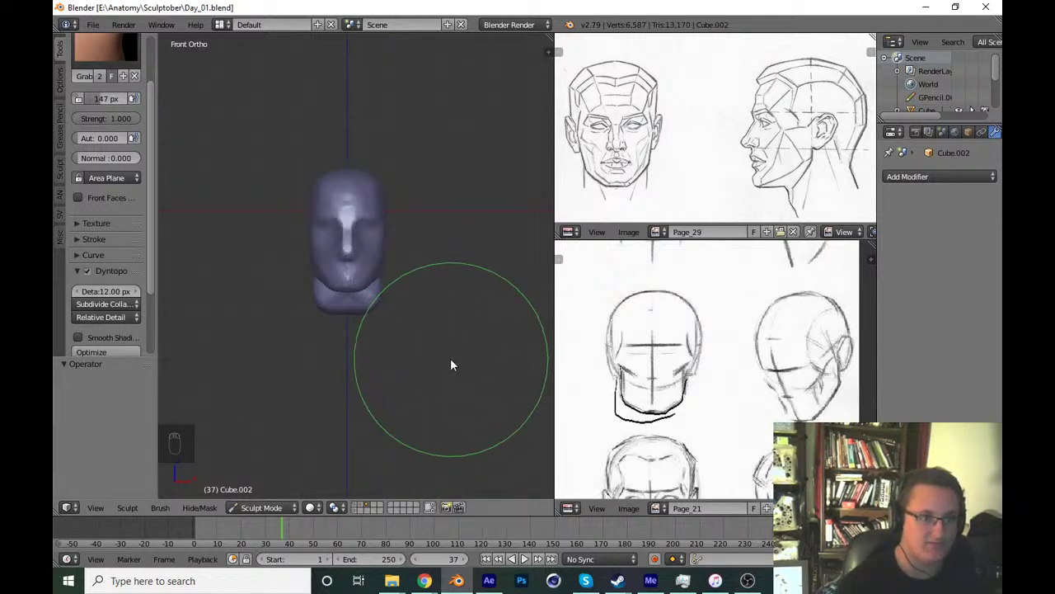
pyautogui.press('KP_3')
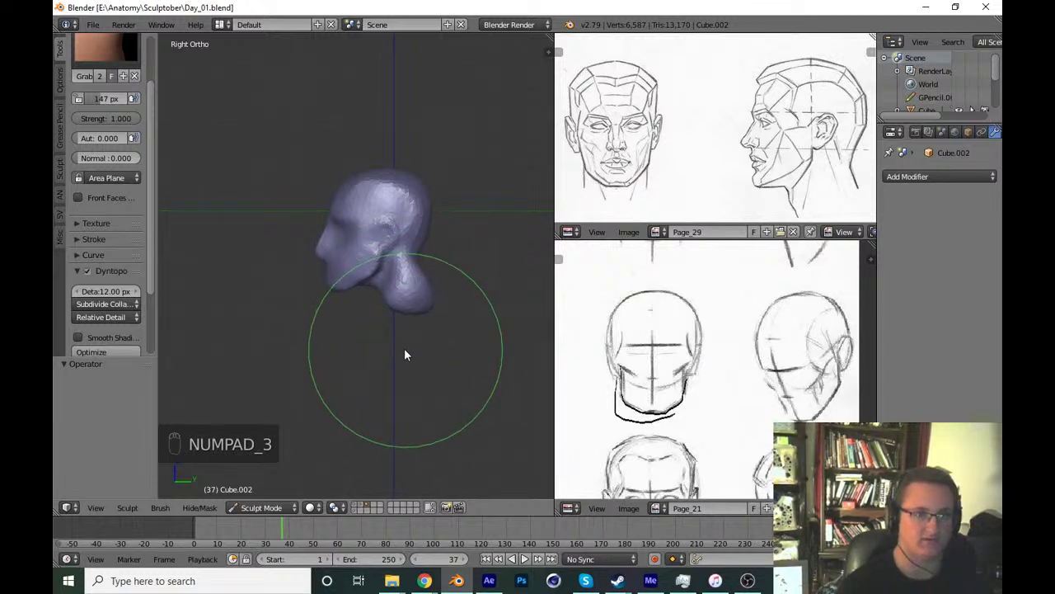
pyautogui.moveTo(400, 352); pyautogui.dragTo(428, 422)
pyautogui.moveTo(429, 426); pyautogui.dragTo(375, 336)
# Carve the inner ear ridge and add detail to the ear area.
pyautogui.press('x')
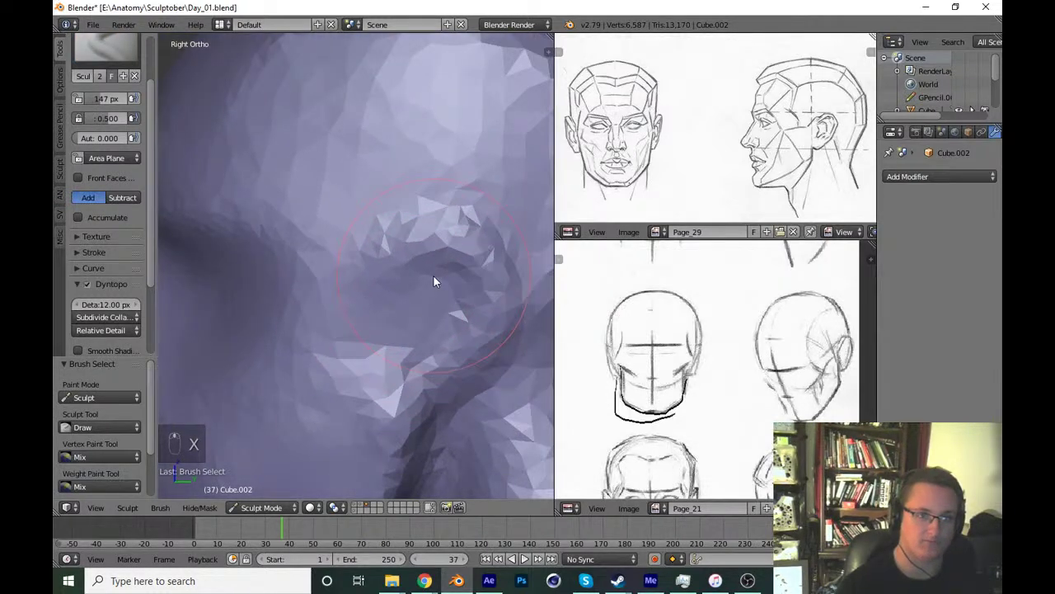
pyautogui.press('f')
pyautogui.press('f')
pyautogui.moveTo(385, 312); pyautogui.dragTo(428, 371)
pyautogui.press('f')
pyautogui.press('ctrl+z')
pyautogui.press('KP_1')
pyautogui.press('KP_3')
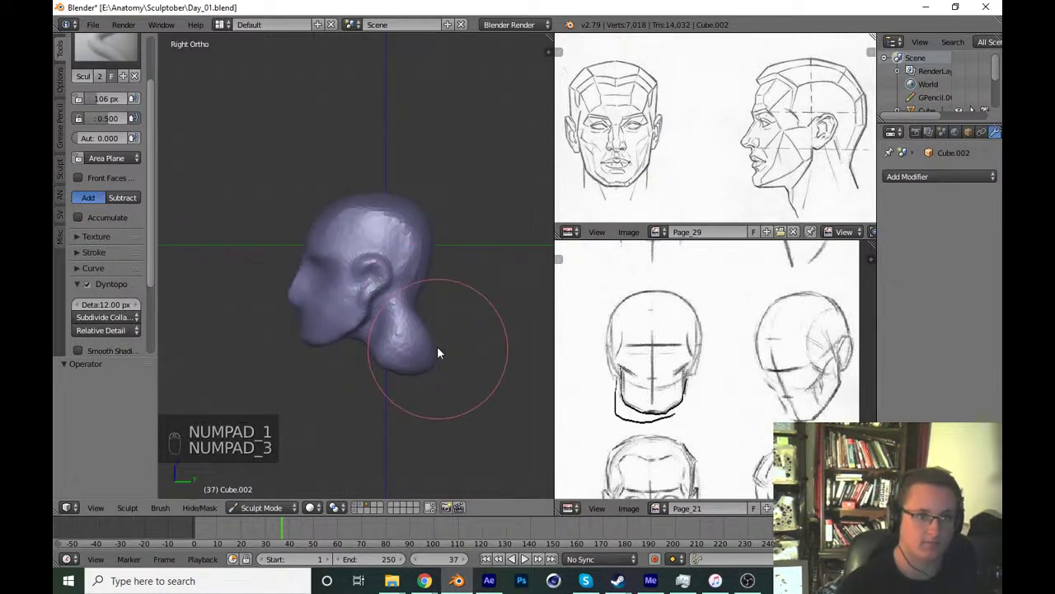
pyautogui.press('g')
pyautogui.press('f')
pyautogui.moveTo(478, 258); pyautogui.dragTo(369, 300)
# Flatten the surface around the ear and the side of the head into planes.
pyautogui.middleClick(370, 300)
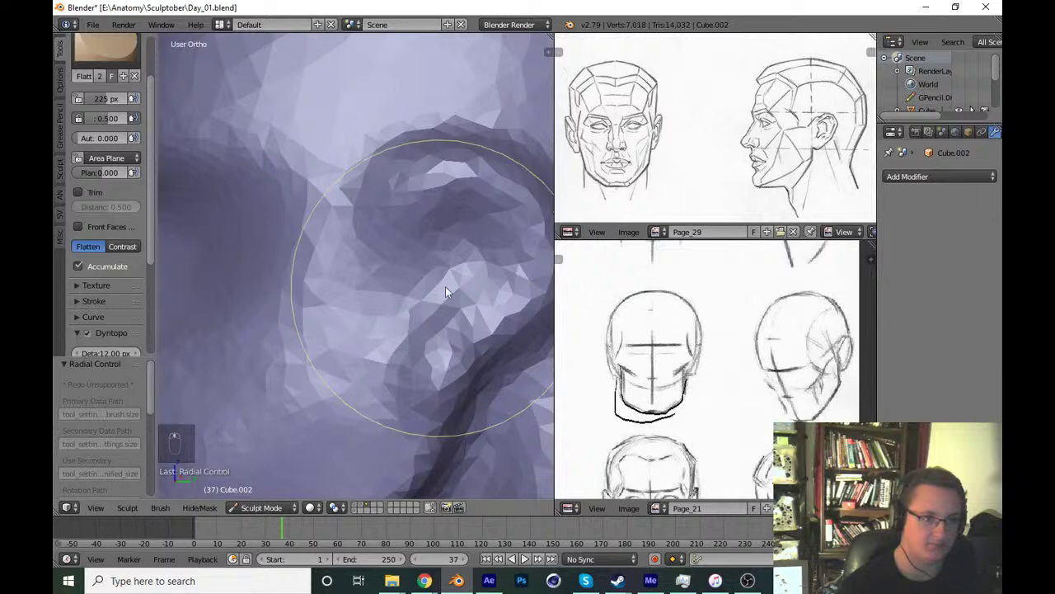
pyautogui.press('f')
pyautogui.moveTo(476, 233); pyautogui.dragTo(454, 311)
pyautogui.click(381, 387)
pyautogui.press('KP_1')
pyautogui.moveTo(458, 392); pyautogui.dragTo(378, 330)
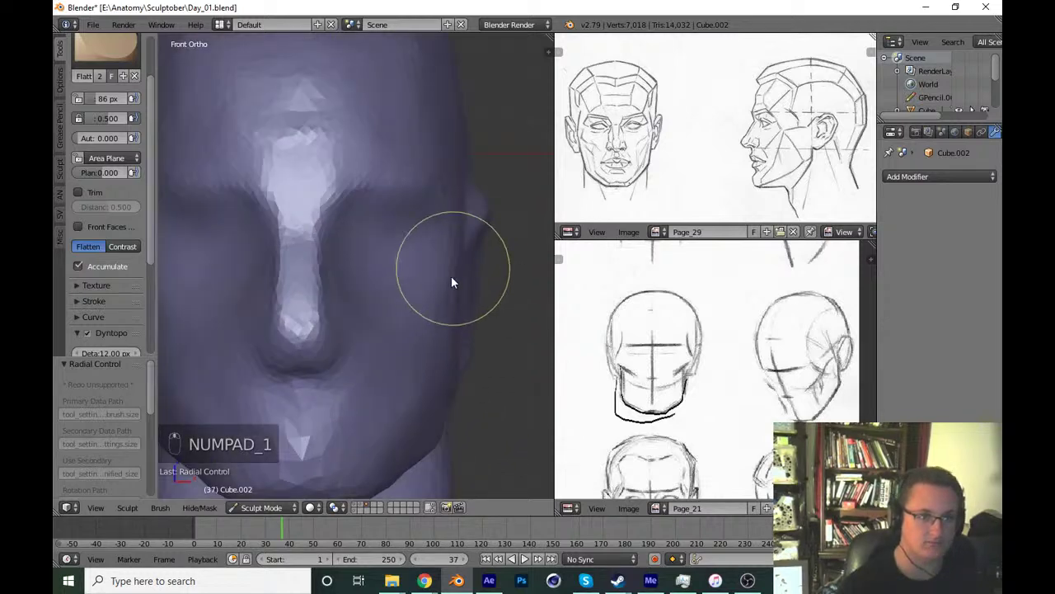
# Build up the ear rim and define its outer curve with draw strokes.
pyautogui.press('x')
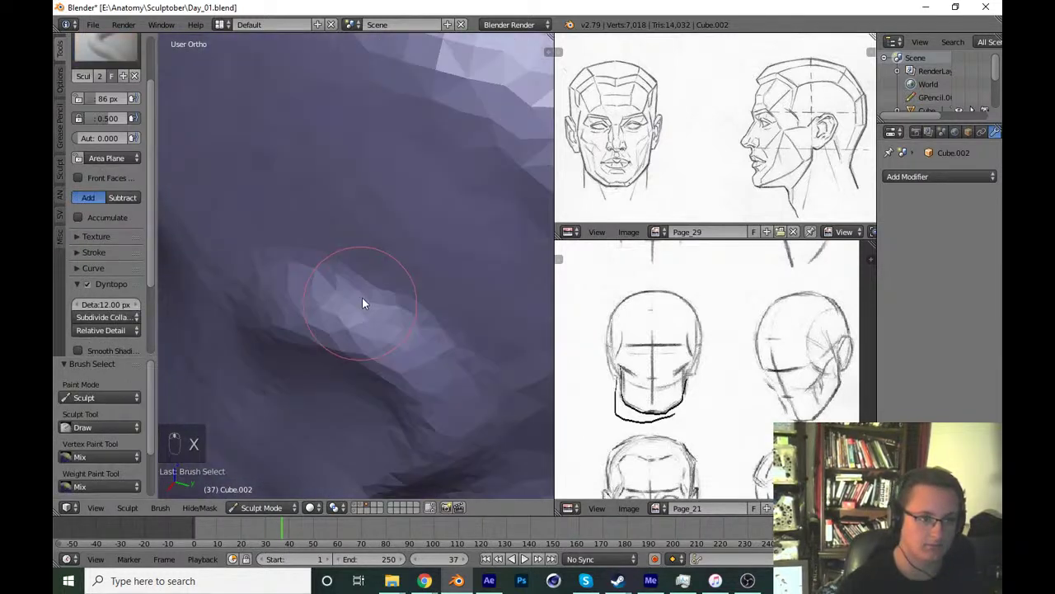
pyautogui.press('f')
pyautogui.moveTo(299, 286); pyautogui.dragTo(429, 214)
pyautogui.press('f')
pyautogui.moveTo(463, 146); pyautogui.dragTo(264, 75)
pyautogui.press('f')
pyautogui.click(263, 86)
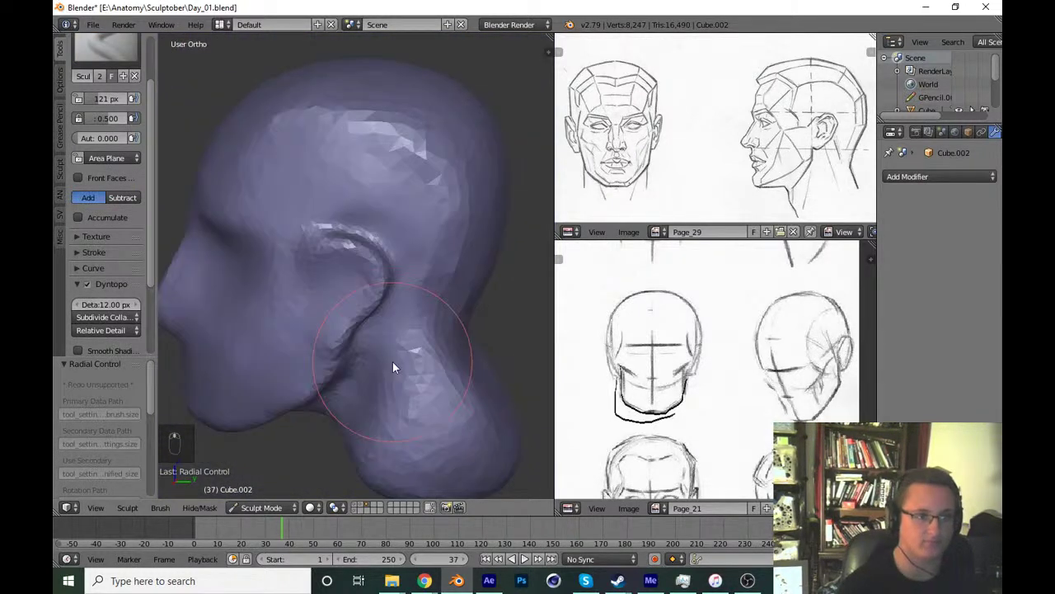
# From the side view, strengthen the ear rim and sculpt the earlobe.
pyautogui.press('KP_1')
pyautogui.press('KP_3')
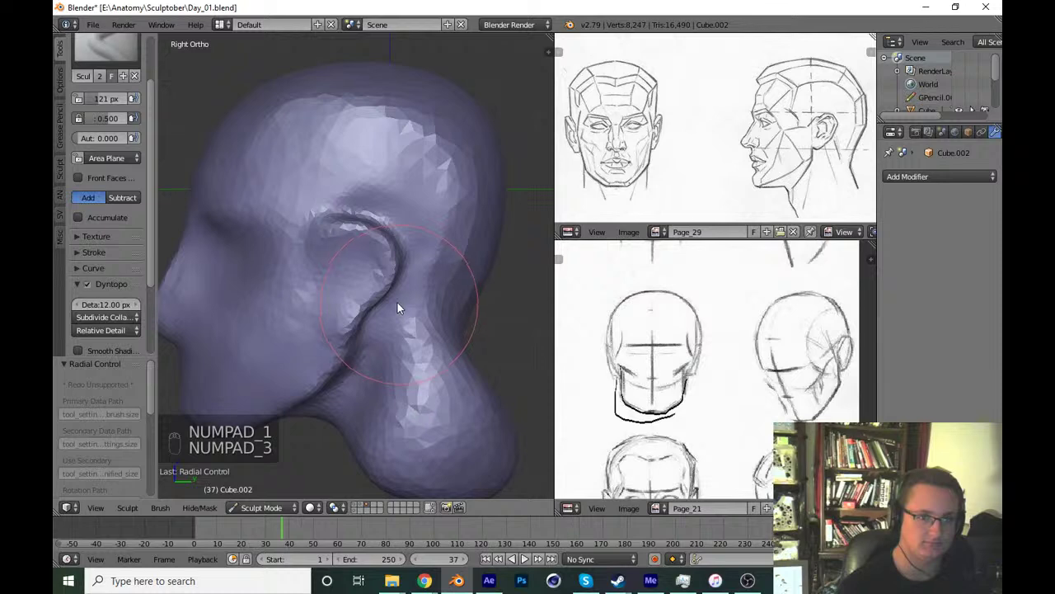
pyautogui.press('g')
pyautogui.press('f')
pyautogui.moveTo(453, 318); pyautogui.dragTo(401, 241)
pyautogui.press('f')
pyautogui.press('f')
pyautogui.moveTo(465, 238); pyautogui.dragTo(417, 313)
pyautogui.press('ctrl+z')
# Grab-pull the ear back away from the head and check it from the front.
pyautogui.press('KP_1')
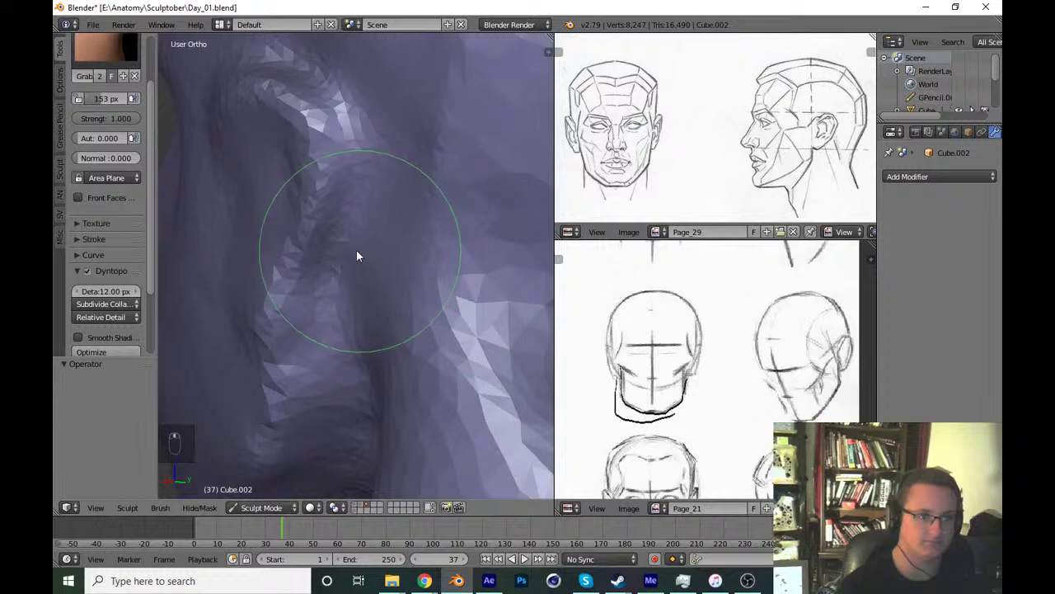
pyautogui.press('f')
pyautogui.click(436, 278)
pyautogui.press('f')
pyautogui.moveTo(420, 326); pyautogui.dragTo(372, 368)
pyautogui.press('KP_1')
pyautogui.click(372, 369)
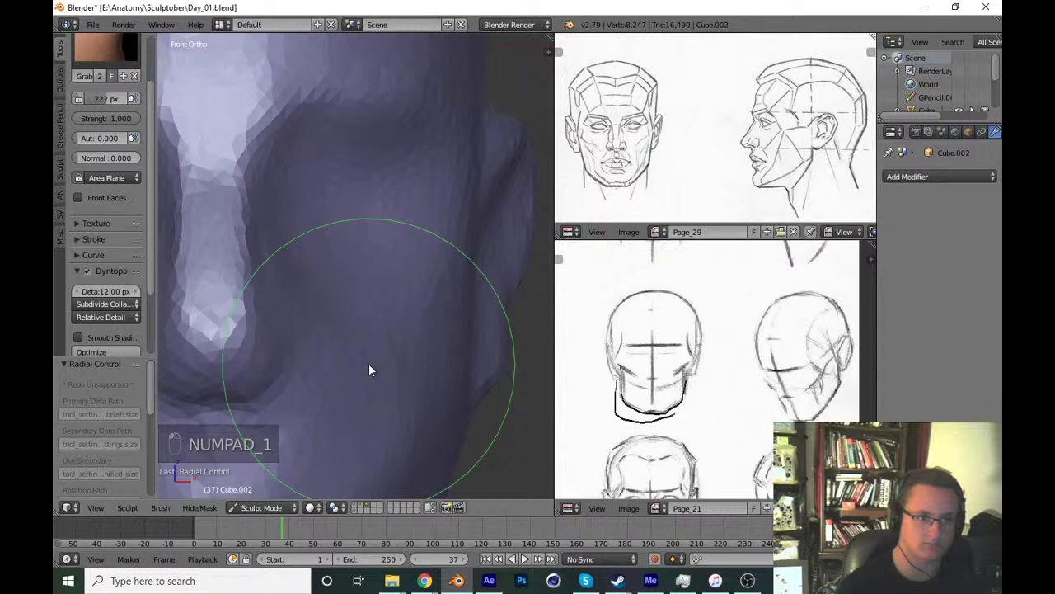
pyautogui.middleClick(450, 309)
# Build up the inner ear and add the bowl of the ear.
pyautogui.press('x')
pyautogui.press('f')
pyautogui.moveTo(420, 225); pyautogui.dragTo(358, 276)
pyautogui.press('f')
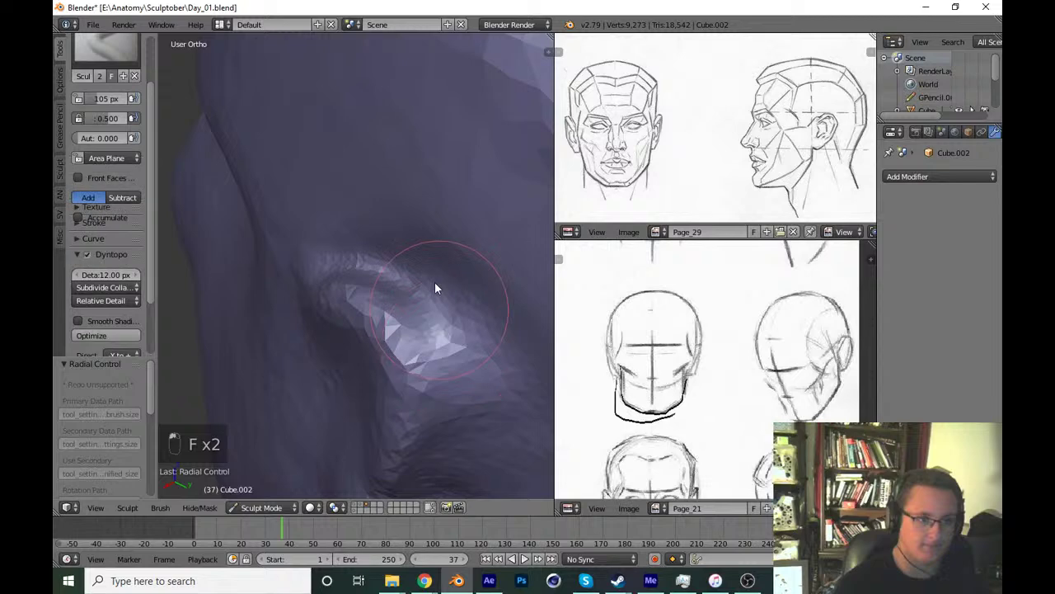
pyautogui.press('f')
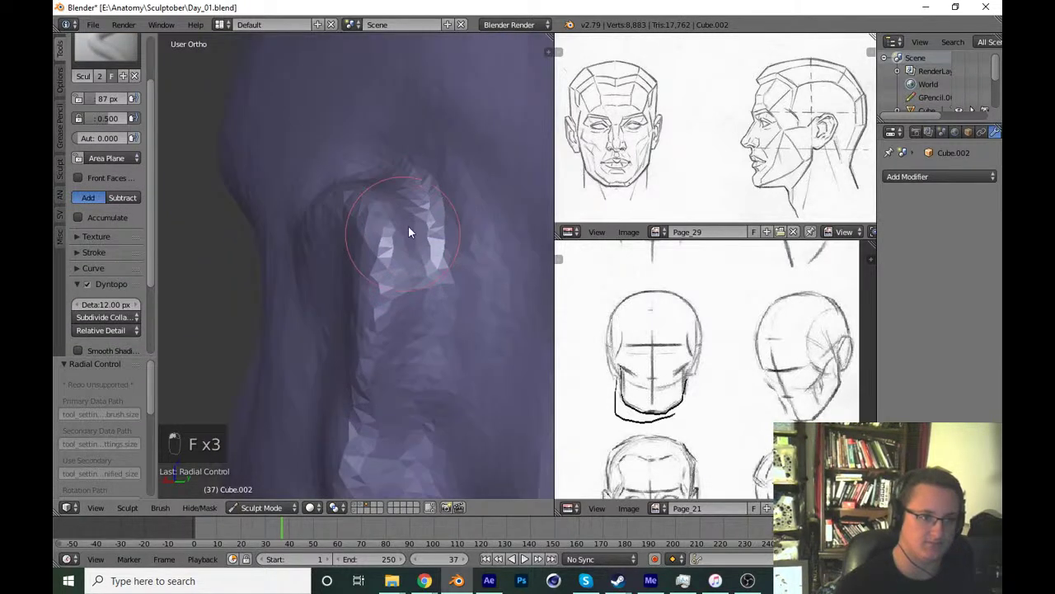
pyautogui.press('f')
pyautogui.moveTo(438, 334); pyautogui.dragTo(448, 384)
pyautogui.press('f')
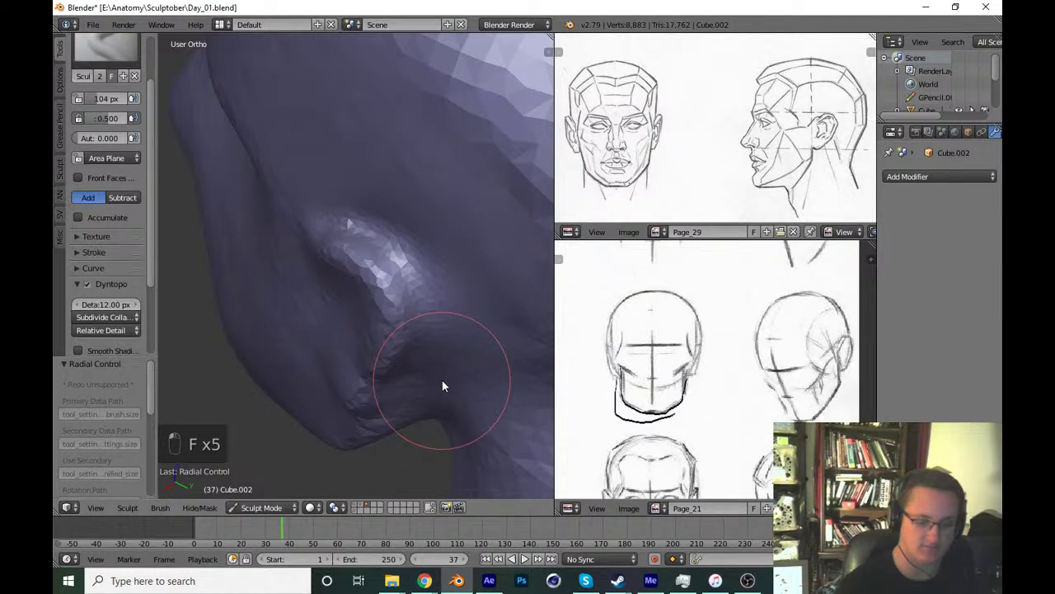
# Pull the ear rim and the back of the ear into a cleaner curved shape.
pyautogui.press('KP_3')
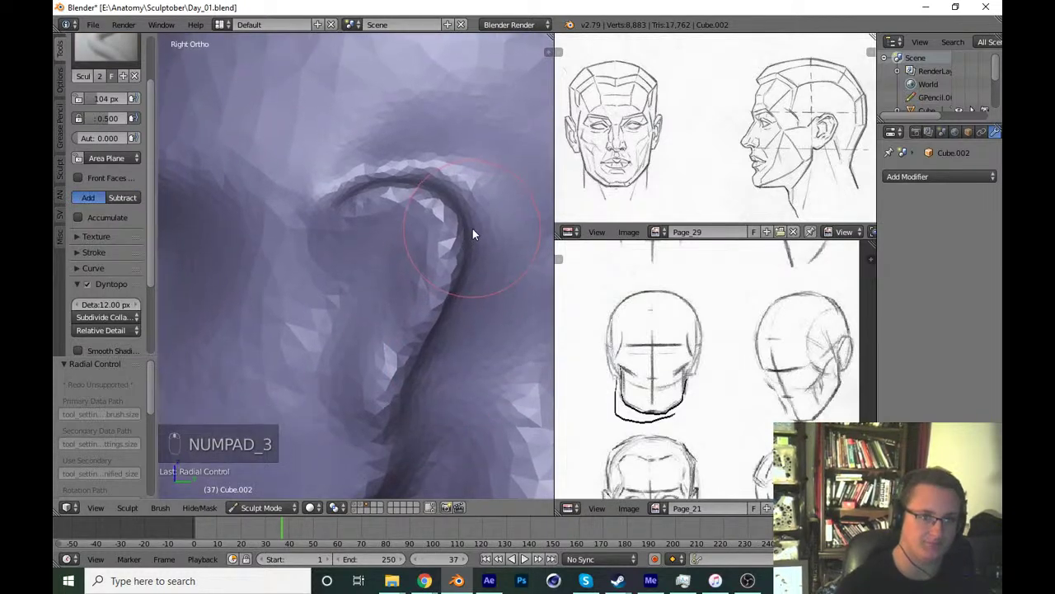
pyautogui.press('g')
pyautogui.press('f')
pyautogui.click(437, 341)
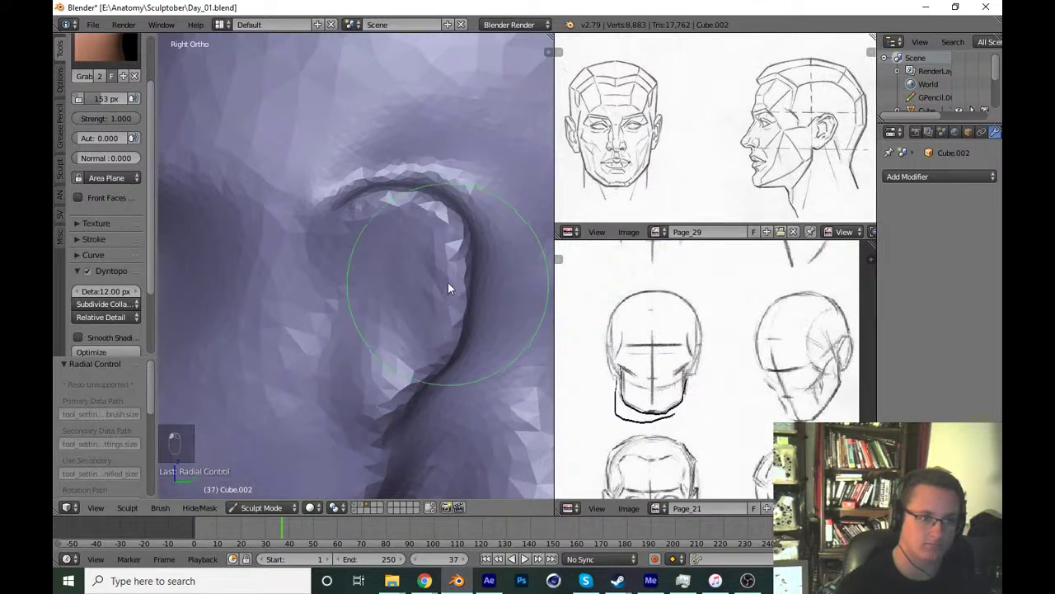
pyautogui.moveTo(444, 304); pyautogui.dragTo(395, 359)
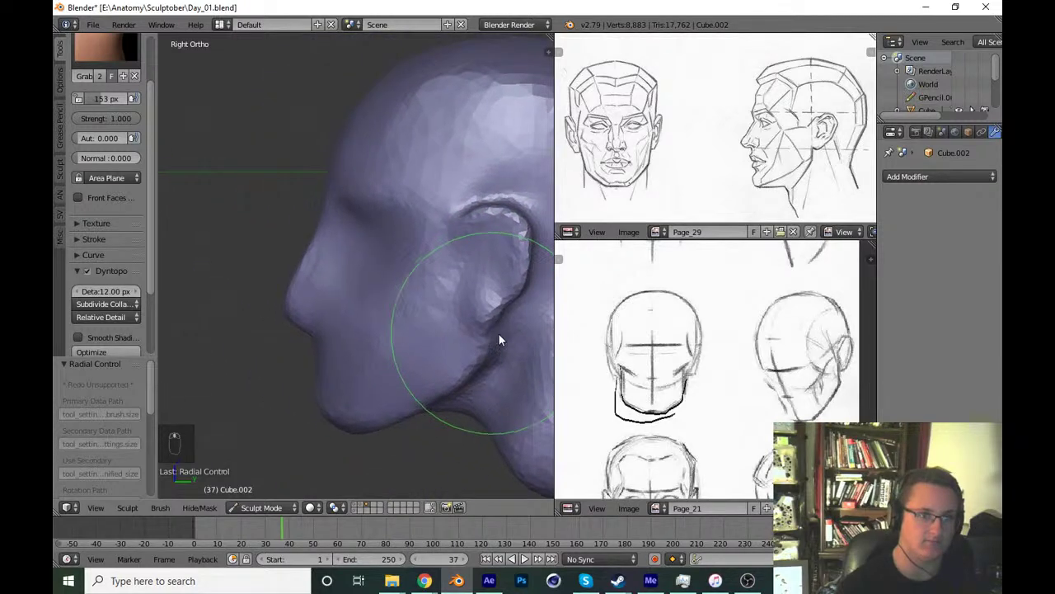
pyautogui.press('f')
pyautogui.moveTo(315, 333); pyautogui.dragTo(445, 345)
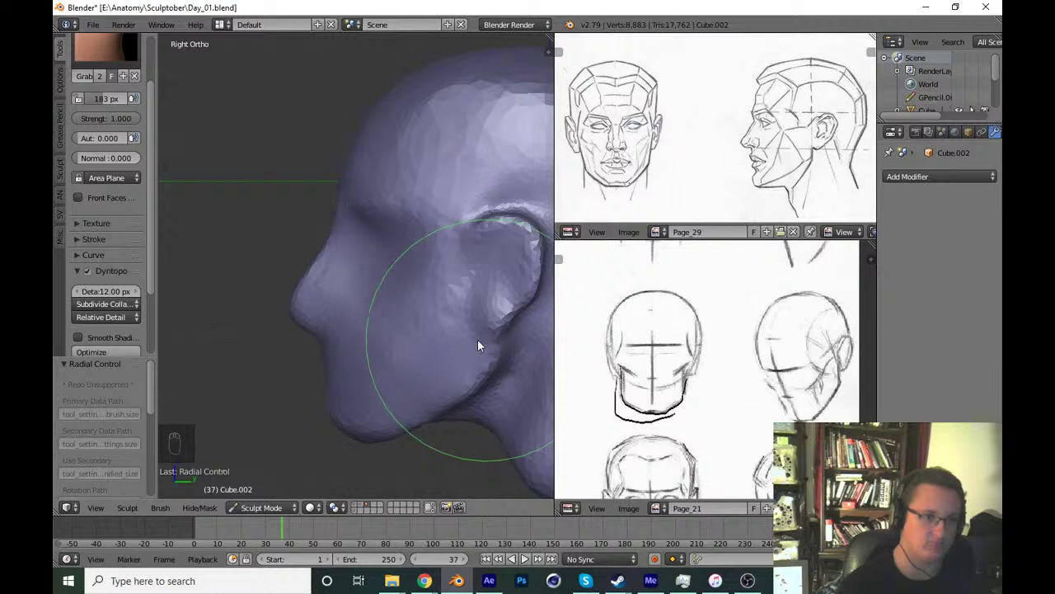
pyautogui.middleClick(414, 303)
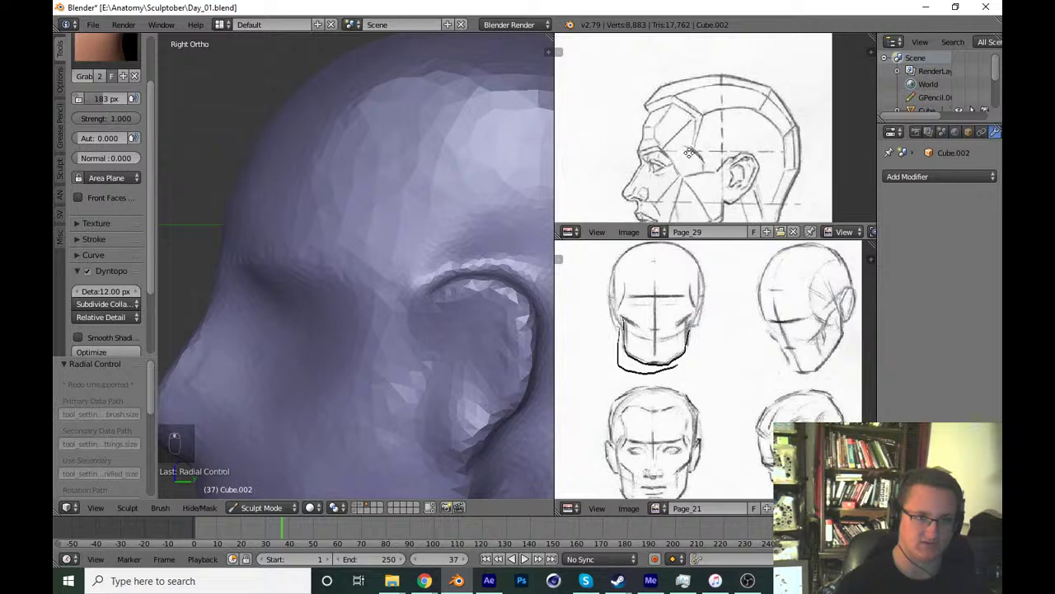
# Grab-stroke the head silhouette and back of the head in side view, saving as you go.
pyautogui.moveTo(761, 159); pyautogui.dragTo(253, 283)
pyautogui.press('f')
pyautogui.moveTo(502, 279); pyautogui.dragTo(442, 348)
pyautogui.press('ctrl+z')
pyautogui.press('f')
pyautogui.press('f')
pyautogui.moveTo(425, 390); pyautogui.dragTo(383, 370)
pyautogui.press('ctrl+s')
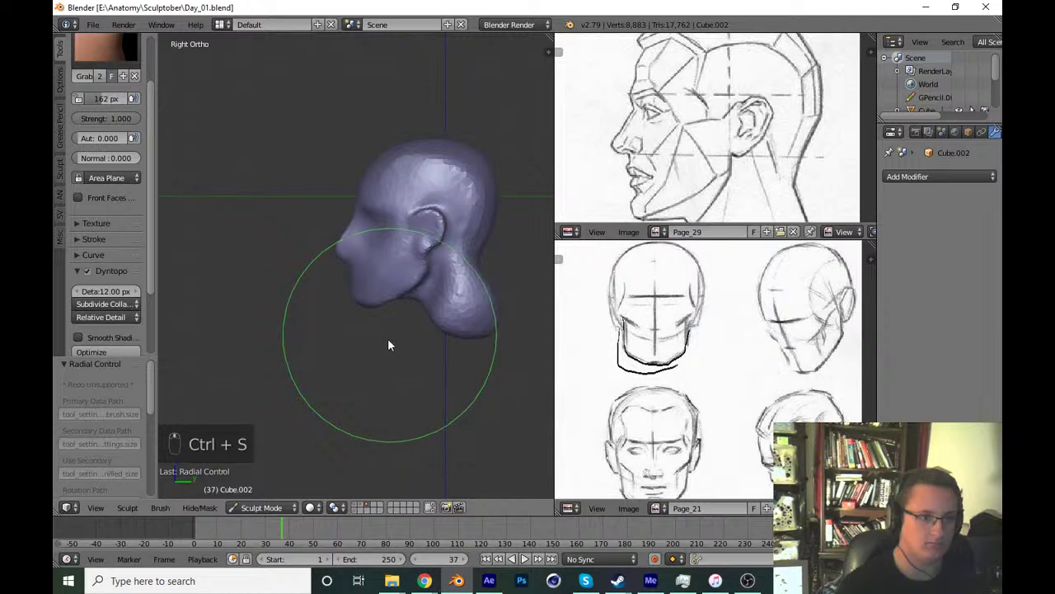
pyautogui.press('f')
pyautogui.moveTo(466, 358); pyautogui.dragTo(418, 376)
pyautogui.press('ctrl+s')
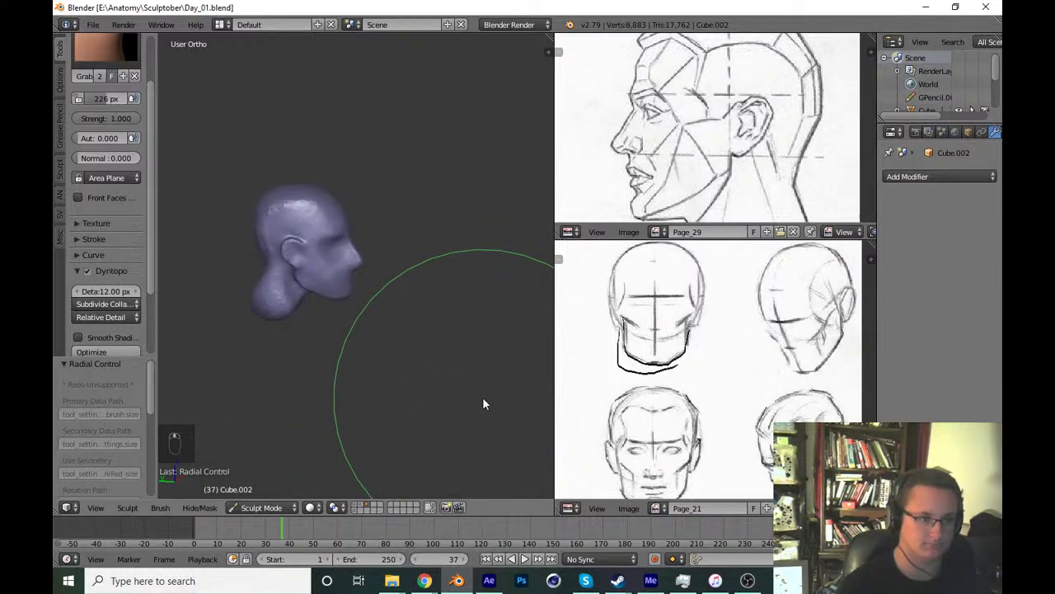
# Refine the head profile from a straight side view, then return to Object Mode.
pyautogui.press('KP_1')
pyautogui.press('KP_3')
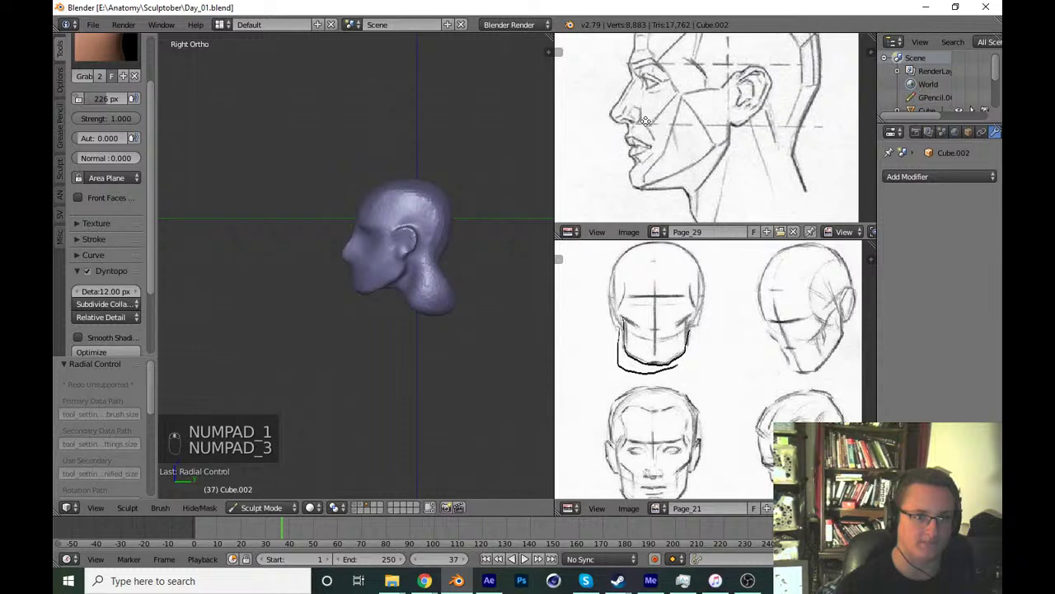
pyautogui.moveTo(419, 315); pyautogui.dragTo(371, 391)
pyautogui.press('f')
pyautogui.moveTo(345, 430); pyautogui.dragTo(362, 459)
pyautogui.press('ctrl+s')
pyautogui.moveTo(287, 512); pyautogui.dragTo(432, 290)
# Duplicate the head in place as a backup and move the copy to a separate layer.
pyautogui.press('KP_1')
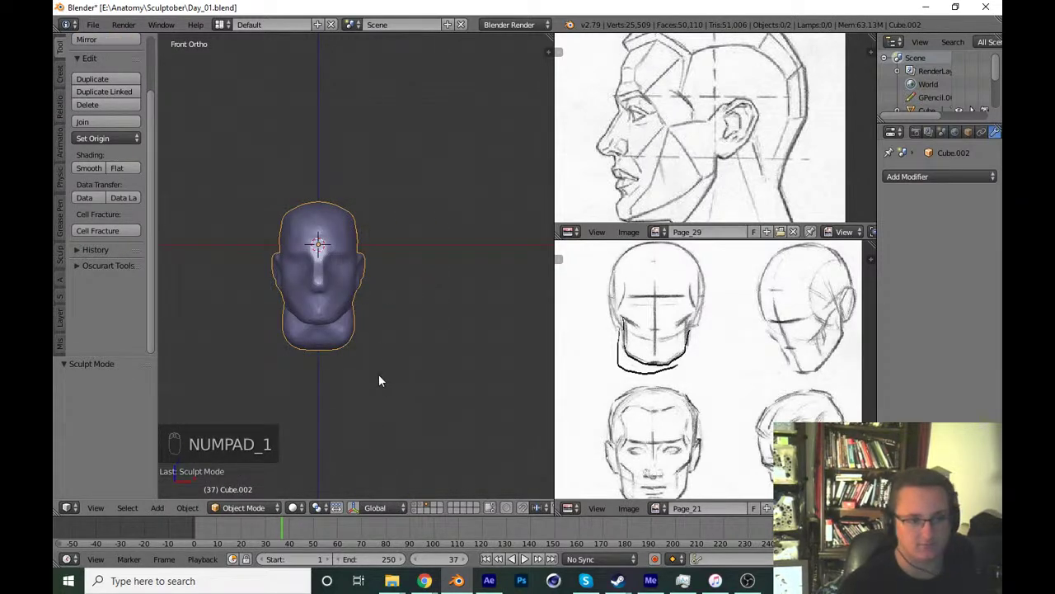
pyautogui.press('shift+d')
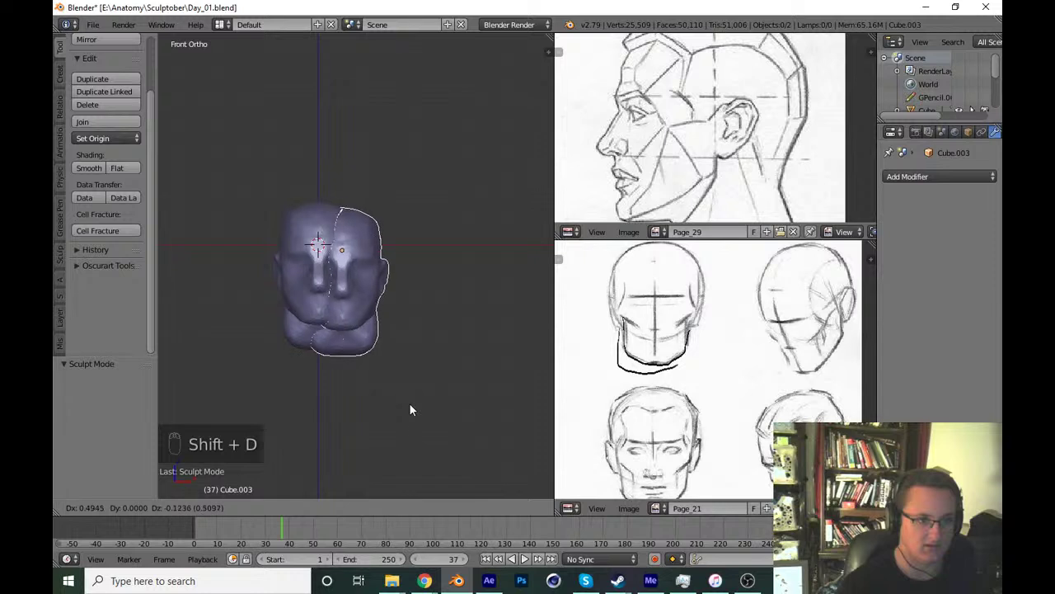
pyautogui.press('alt+g')
pyautogui.press('m')
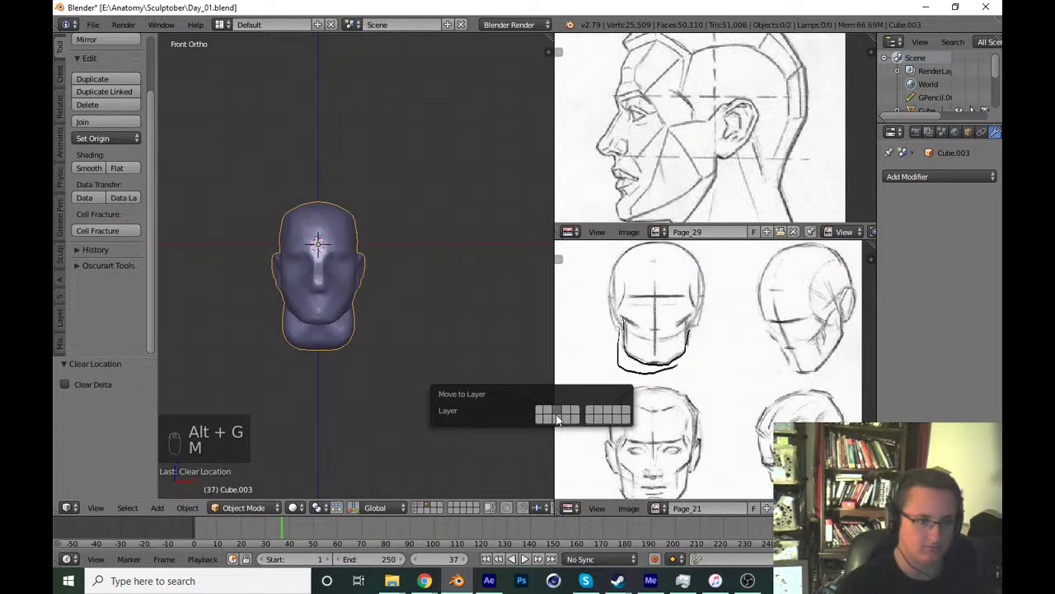
pyautogui.moveTo(348, 330); pyautogui.dragTo(358, 357)
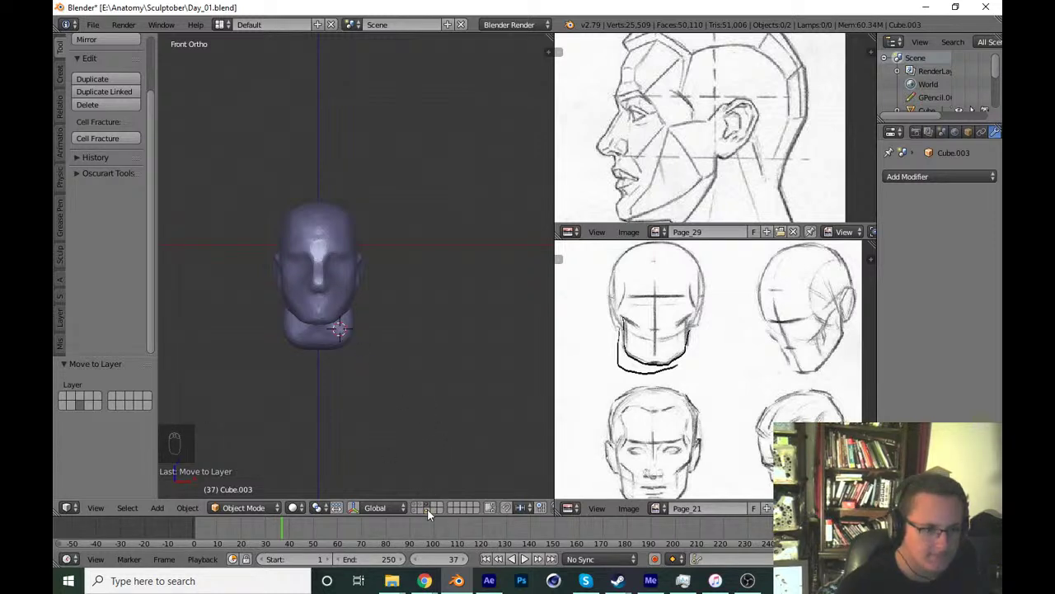
# Check the copy in the scene object list, save, and resume sculpting the original in side view.
pyautogui.moveTo(431, 513); pyautogui.dragTo(935, 129)
pyautogui.moveTo(931, 128); pyautogui.dragTo(475, 473)
pyautogui.moveTo(935, 136); pyautogui.dragTo(267, 507)
pyautogui.press('ctrl+s')
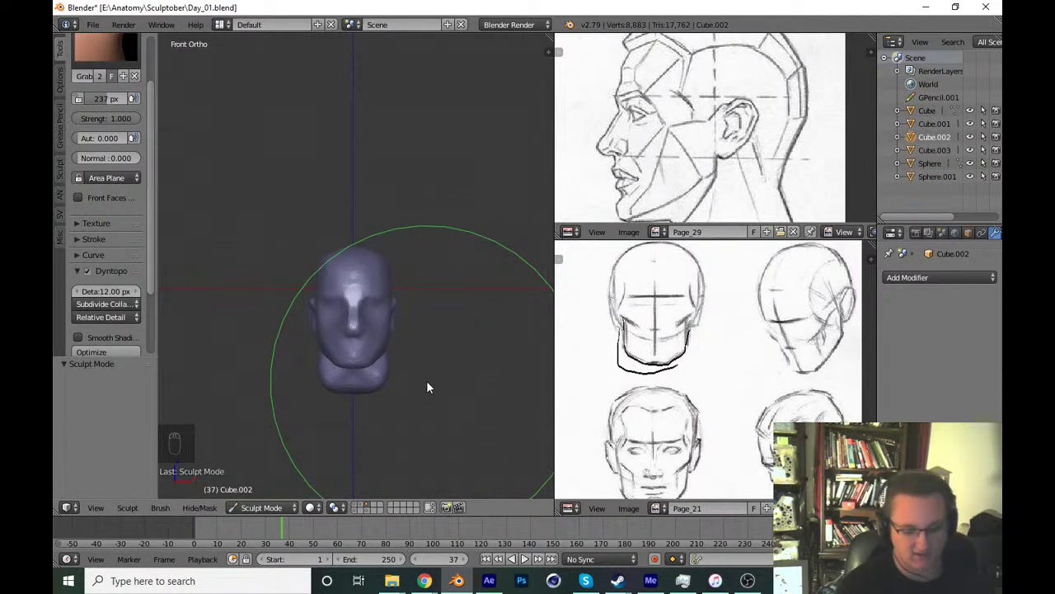
pyautogui.press('KP_3')
# Save Day_01.blend, switch to front view and zoom in close on the nose.
pyautogui.press('ctrl+s')
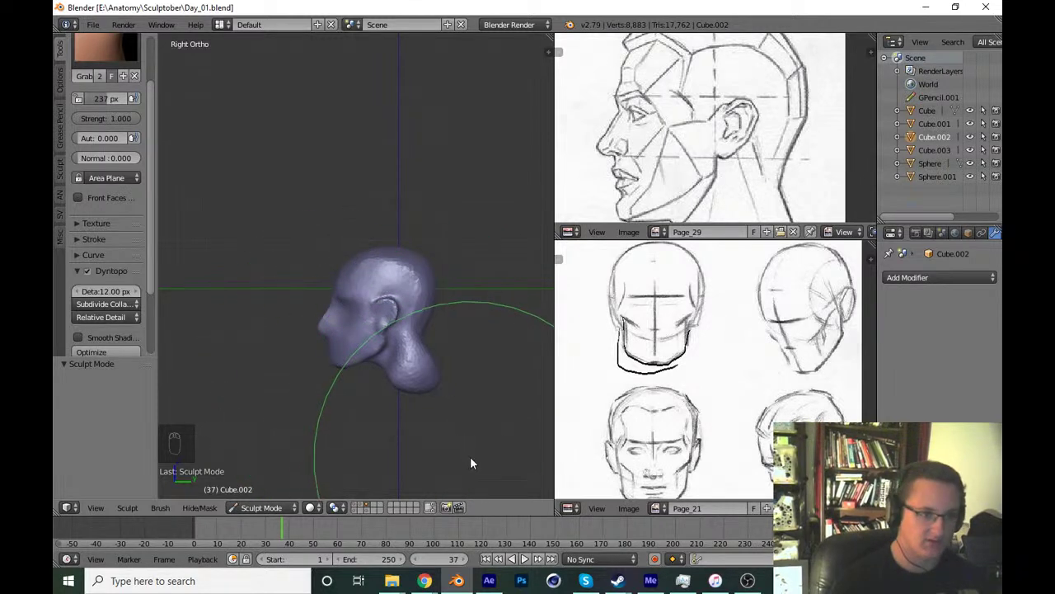
pyautogui.press('ctrl+s')
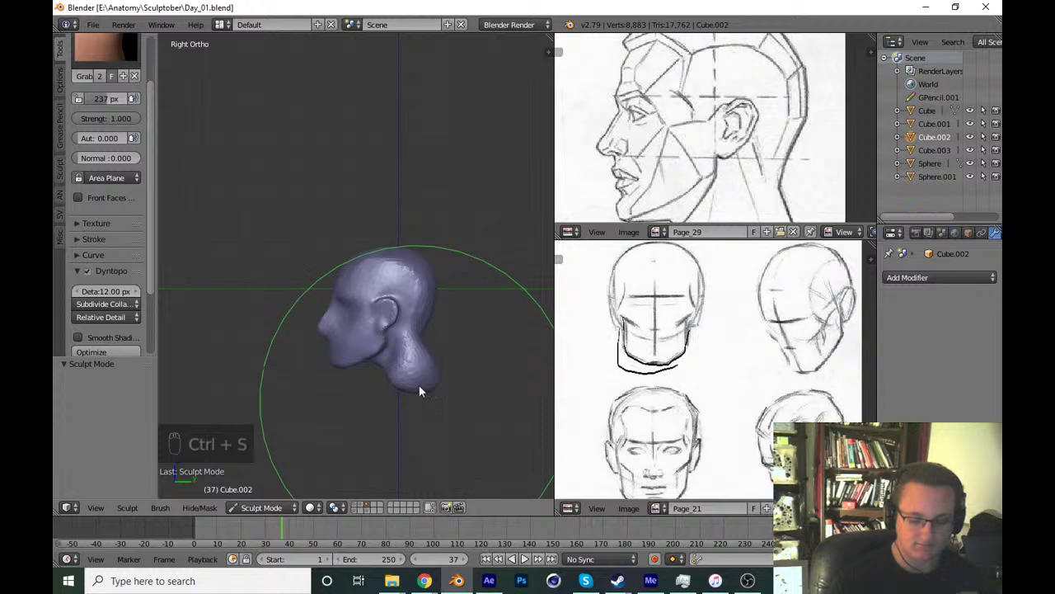
pyautogui.press('KP_1')
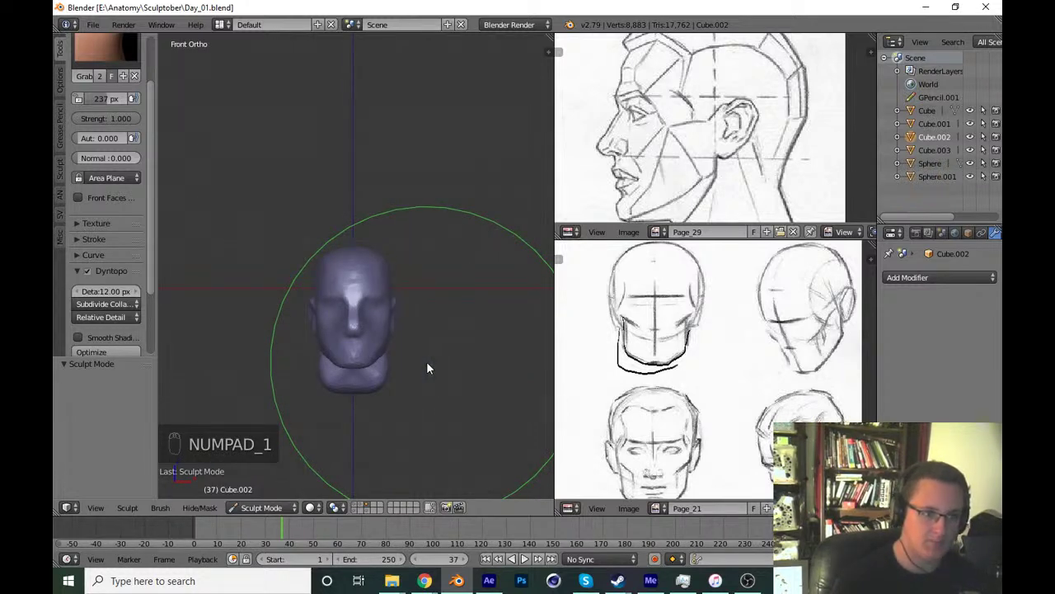
pyautogui.moveTo(398, 307); pyautogui.dragTo(493, 312)
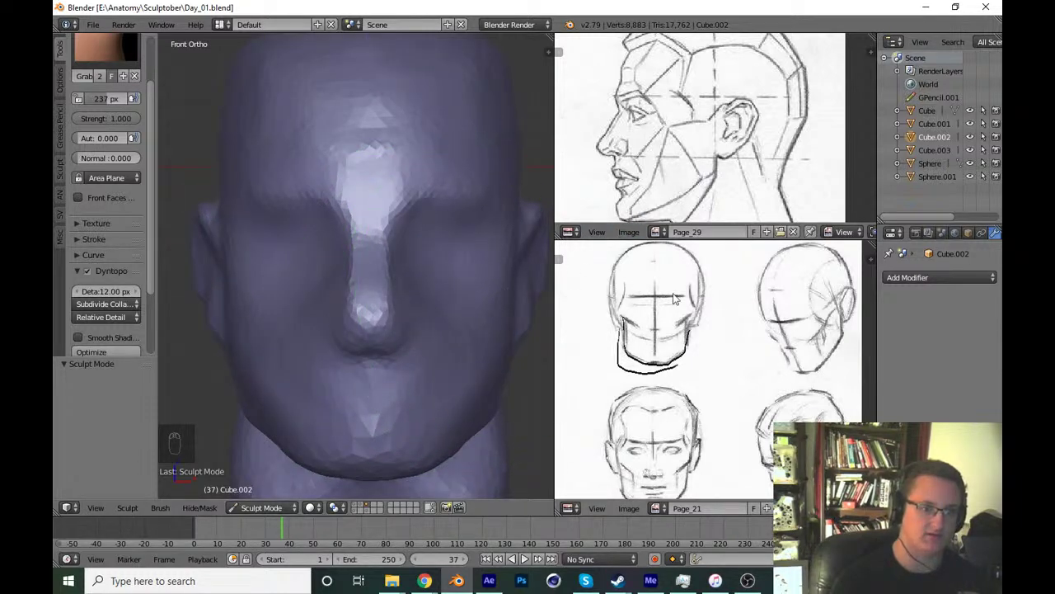
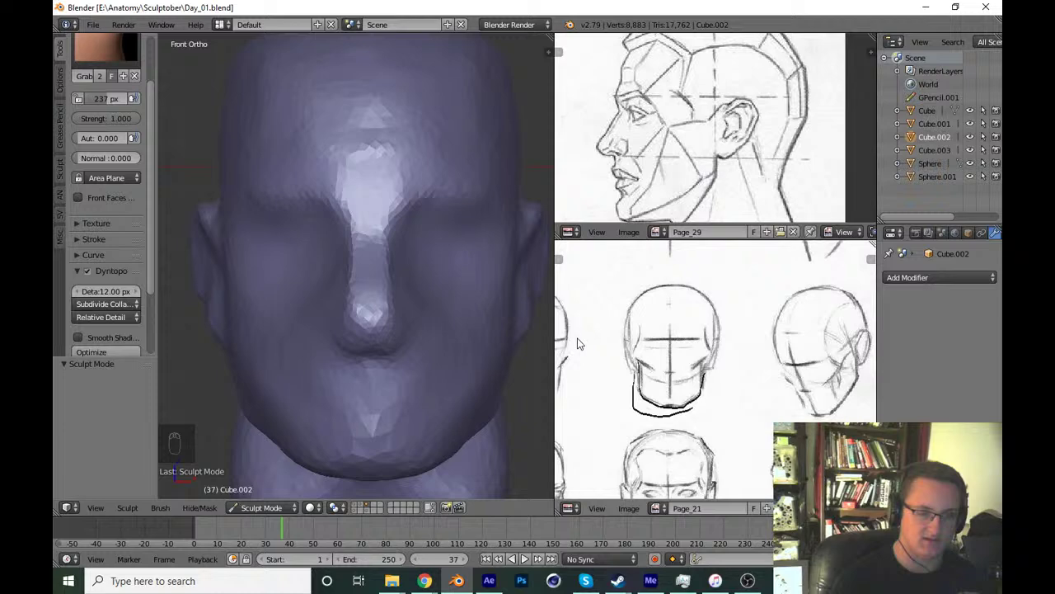
pyautogui.middleClick(438, 324)
# Build clay along the nose and add the two nostrils with small SculptDraw strokes.
pyautogui.moveTo(125, 55); pyautogui.dragTo(708, 168)
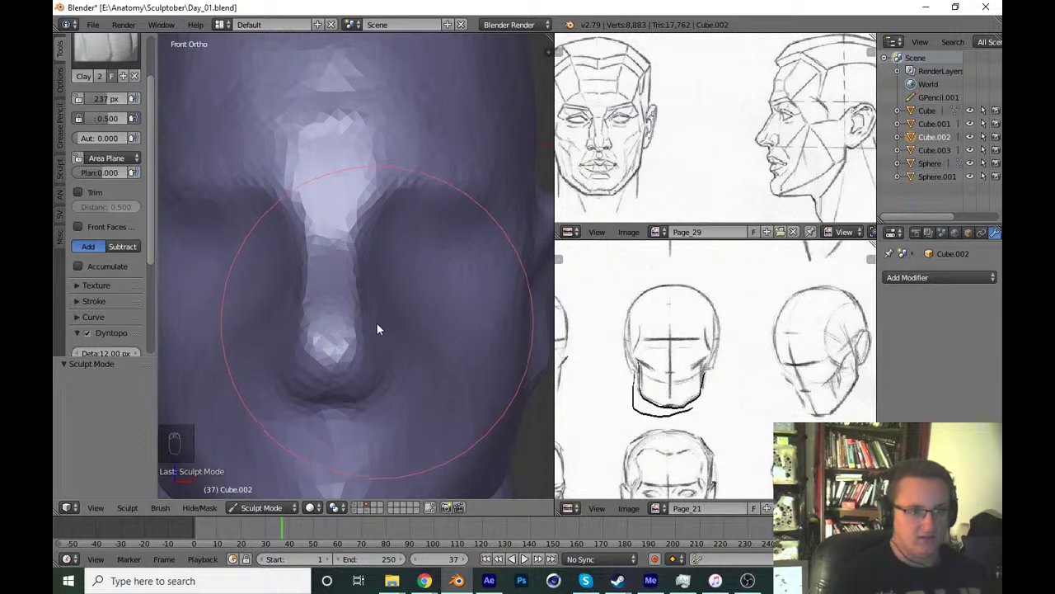
pyautogui.press('f')
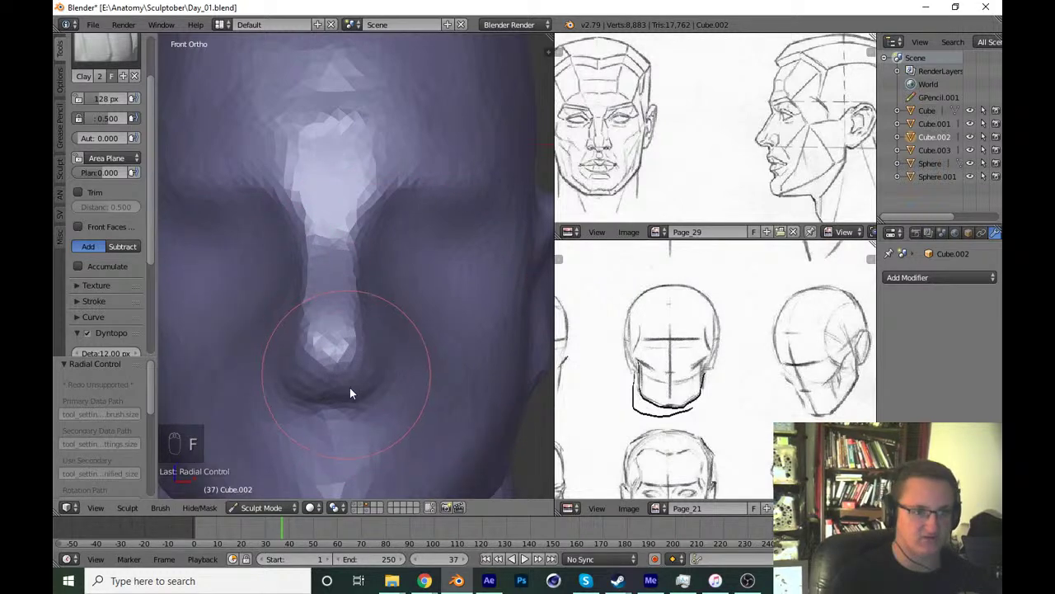
pyautogui.press('x')
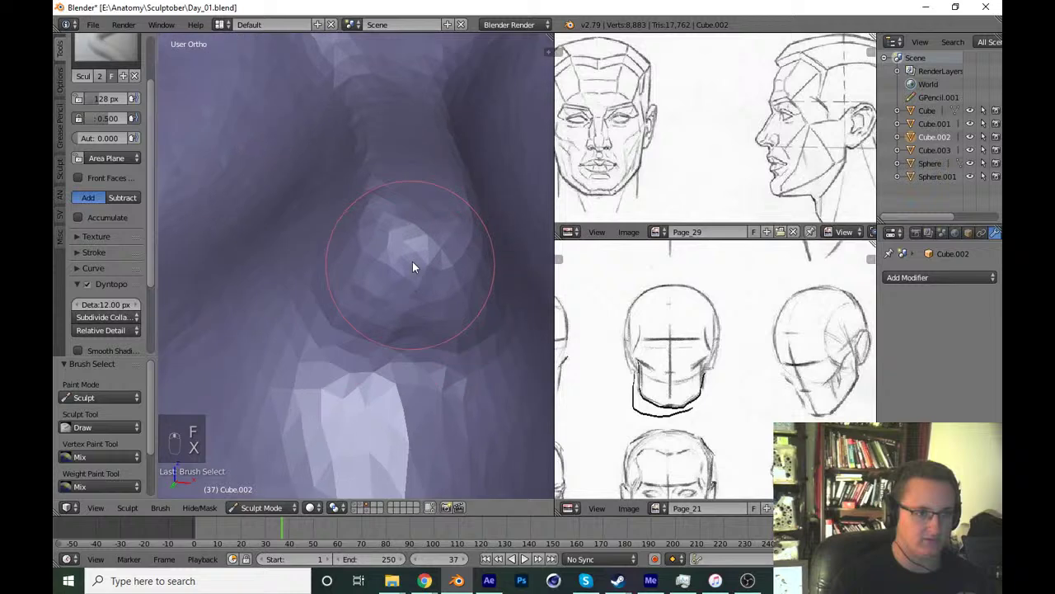
pyautogui.press('f')
pyautogui.moveTo(366, 297); pyautogui.dragTo(384, 311)
pyautogui.press('ctrl+z')
pyautogui.middleClick(384, 310)
pyautogui.press('f')
pyautogui.moveTo(390, 281); pyautogui.dragTo(387, 279)
pyautogui.press('f')
pyautogui.press('f')
# Check the head from the side and refine the ear with a grab stroke.
pyautogui.press('KP_1')
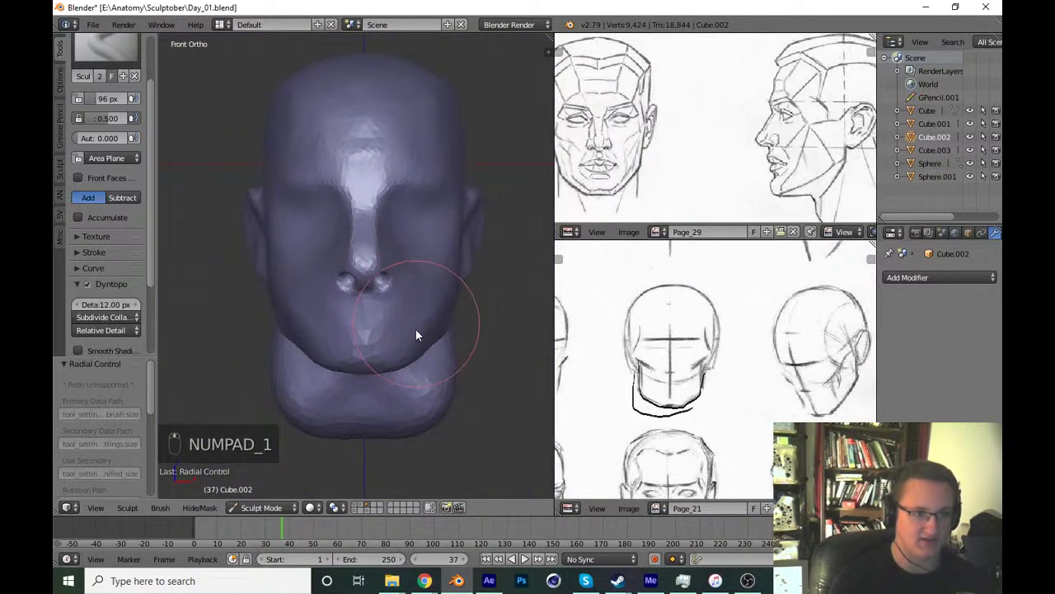
pyautogui.press('KP_3')
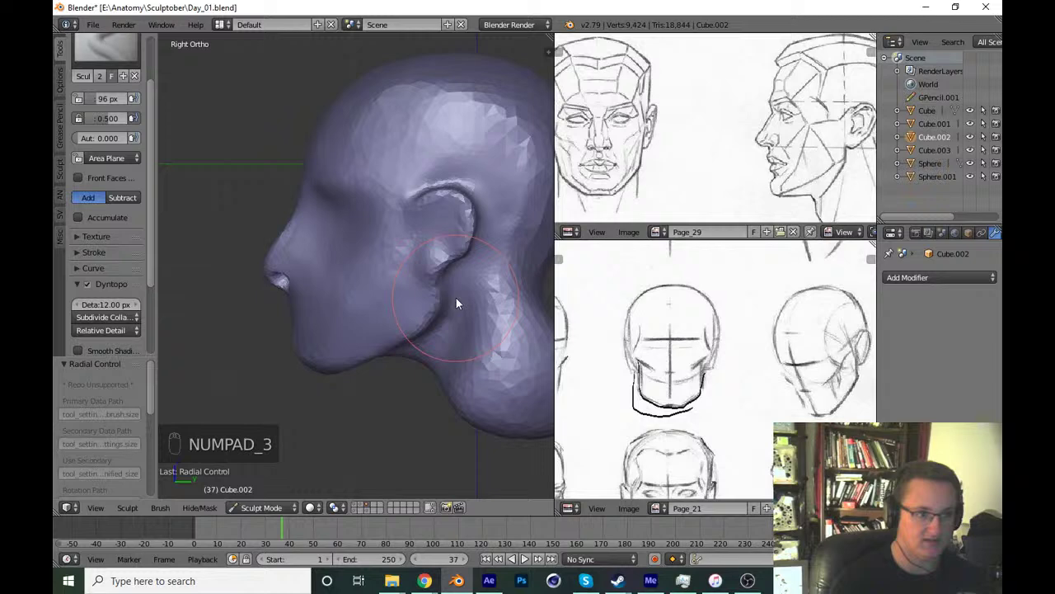
pyautogui.press('g')
pyautogui.press('f')
pyautogui.press('f')
pyautogui.moveTo(291, 276); pyautogui.dragTo(289, 280)
pyautogui.press('KP_1')
# Add clay to the nose tip and shape the nostril wings, undoing the last strokes.
pyautogui.moveTo(135, 59); pyautogui.dragTo(408, 280)
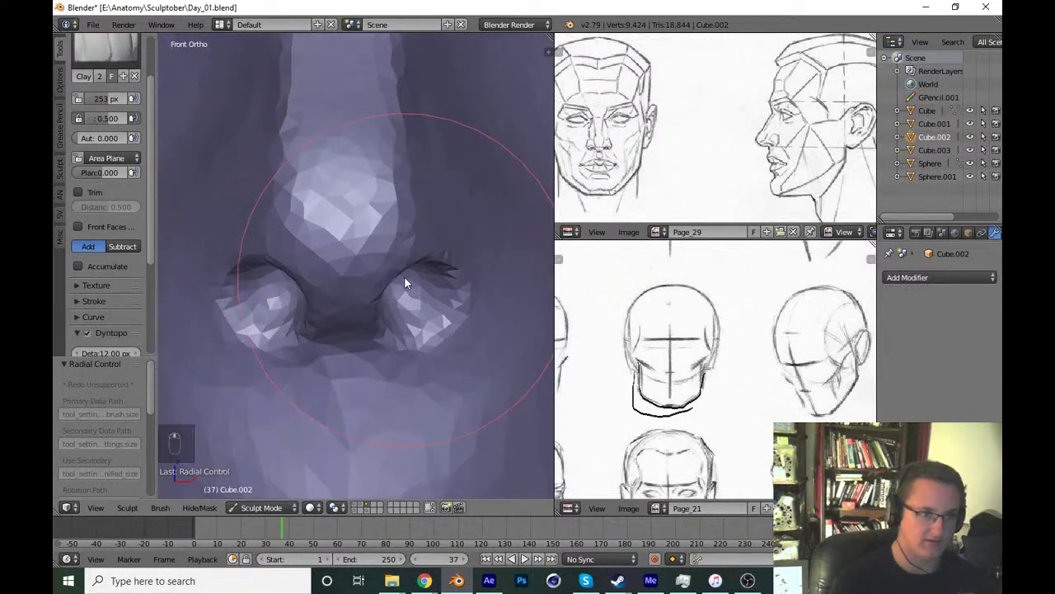
pyautogui.press('f')
pyautogui.press('f')
pyautogui.moveTo(301, 270); pyautogui.dragTo(390, 289)
pyautogui.press('KP_1')
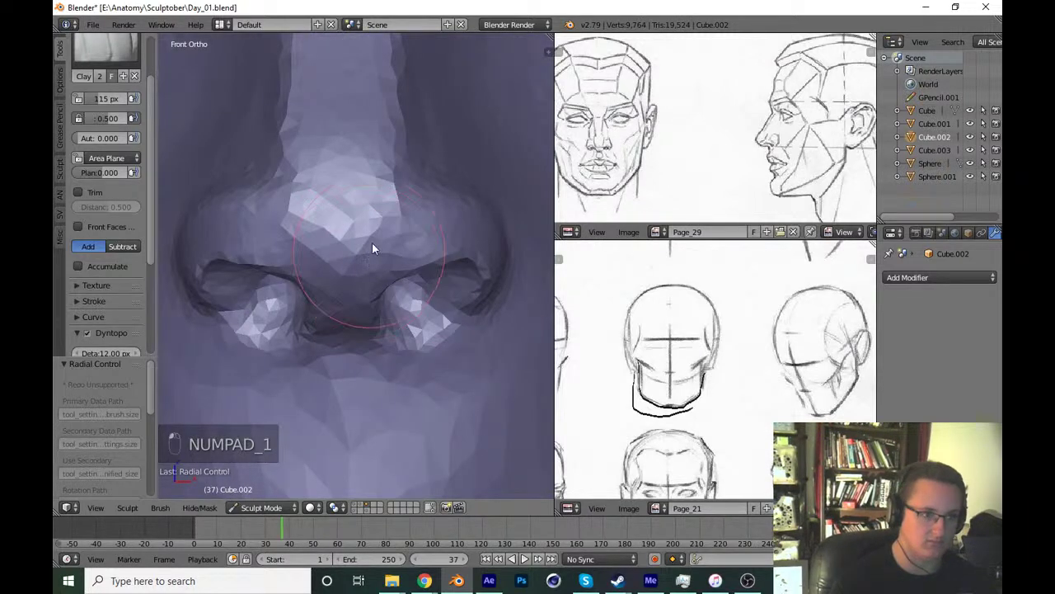
pyautogui.press('f')
pyautogui.moveTo(358, 310); pyautogui.dragTo(367, 305)
pyautogui.press('f')
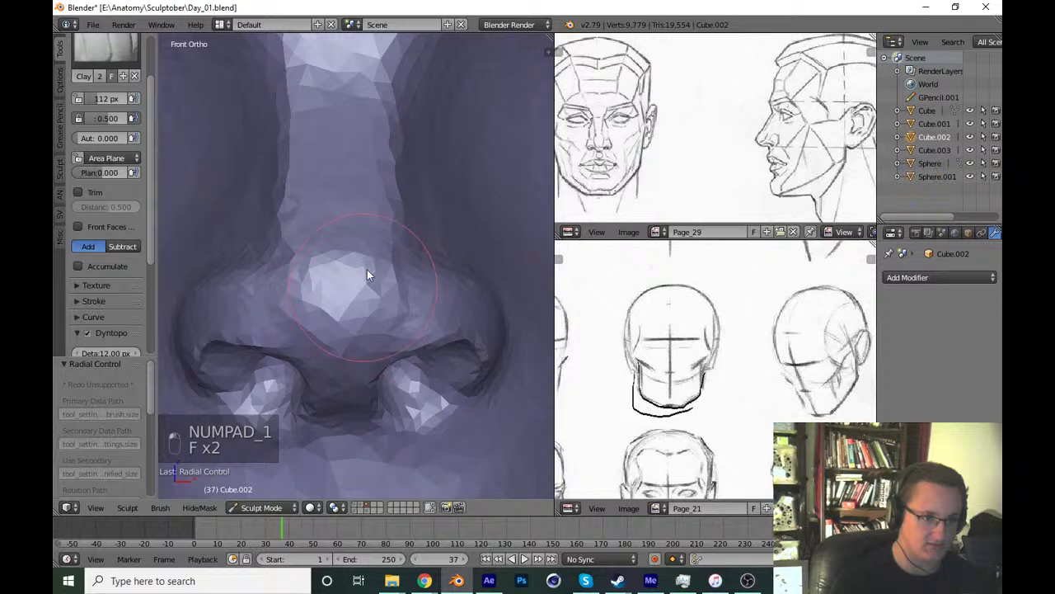
pyautogui.moveTo(383, 285); pyautogui.dragTo(363, 327)
pyautogui.press('f')
pyautogui.press('f')
pyautogui.moveTo(396, 394); pyautogui.dragTo(417, 353)
pyautogui.press('ctrl+z')
pyautogui.press('ctrl+z')
pyautogui.press('ctrl+z')
# Inflate the nostril area and nostril wings with the Inflate brush.
pyautogui.press('x')
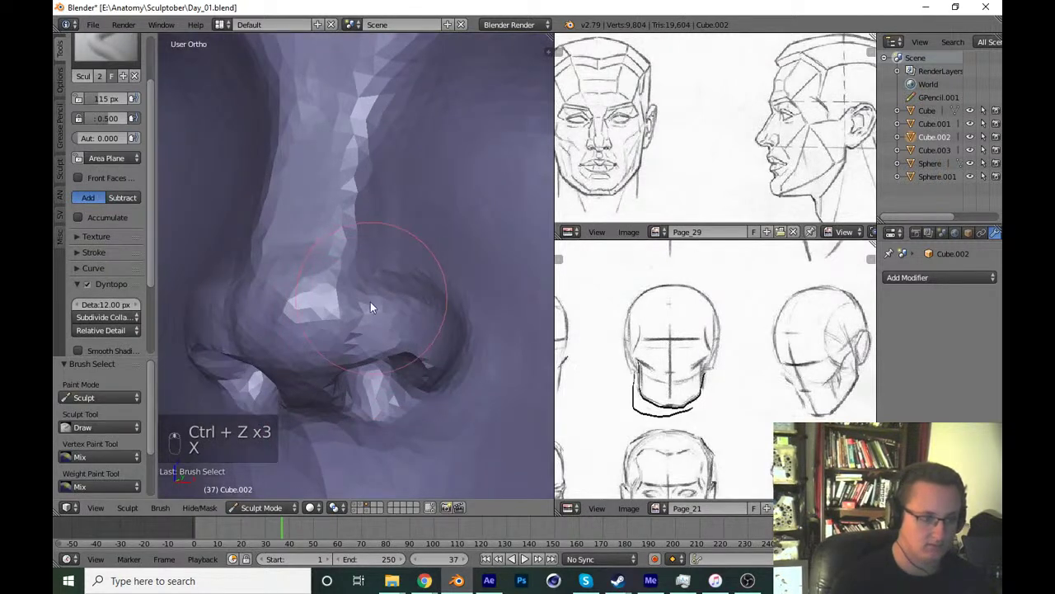
pyautogui.press('i')
pyautogui.press('f')
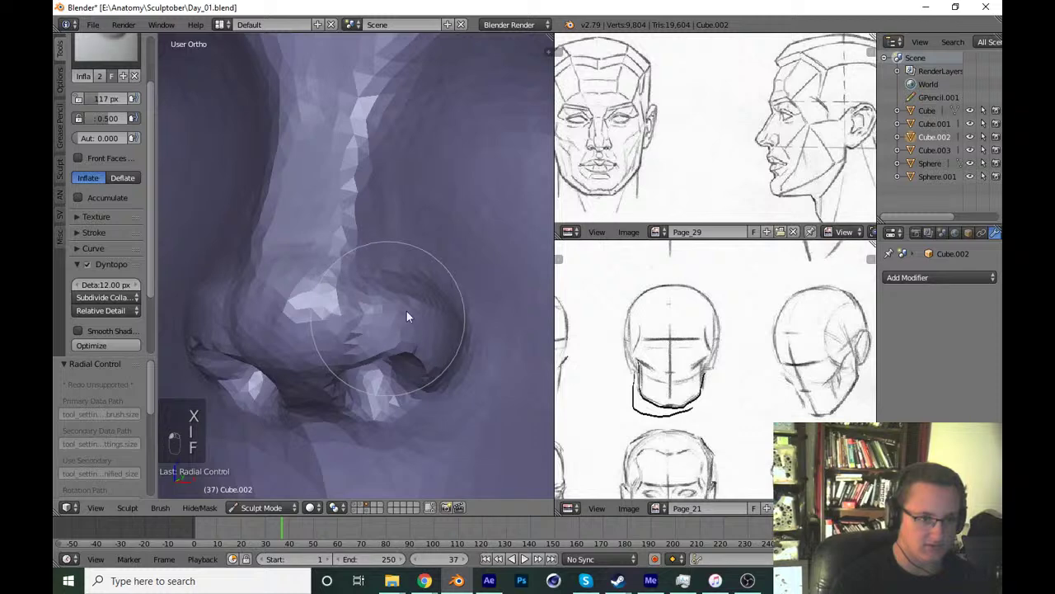
pyautogui.moveTo(420, 301); pyautogui.dragTo(311, 259)
pyautogui.press('f')
pyautogui.click(352, 322)
pyautogui.press('f')
pyautogui.moveTo(387, 363); pyautogui.dragTo(391, 378)
pyautogui.press('KP_1')
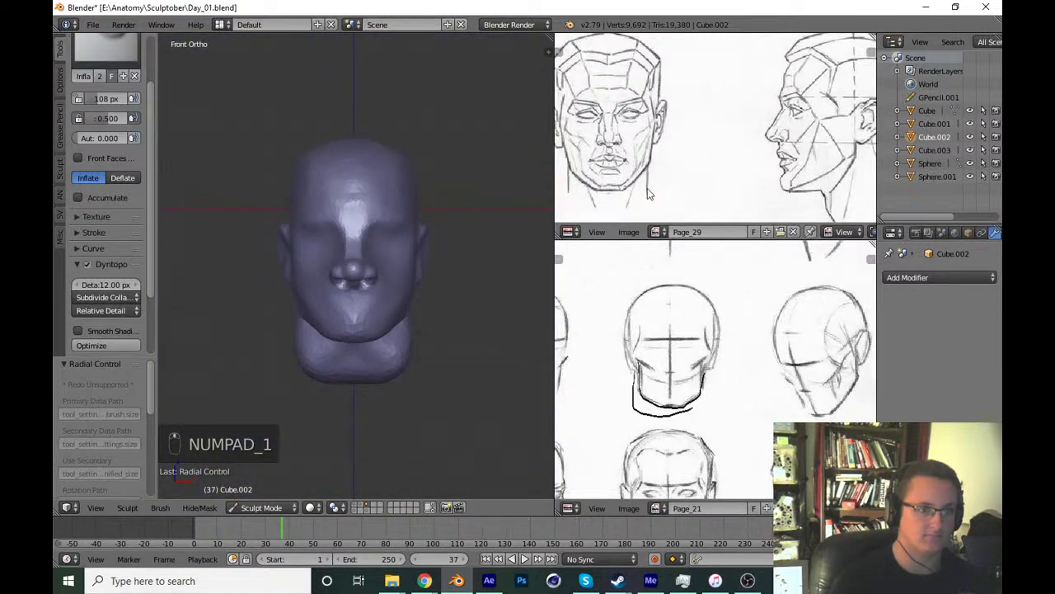
pyautogui.press('g')
pyautogui.press('f')
pyautogui.press('f')
pyautogui.moveTo(446, 304); pyautogui.dragTo(444, 308)
# Inflate the nose tip, then pinch the creases around the nostrils and wings tighter.
pyautogui.press('p')
pyautogui.click(425, 321)
pyautogui.press('f')
pyautogui.moveTo(347, 309); pyautogui.dragTo(378, 295)
pyautogui.press('f')
pyautogui.press('f')
pyautogui.moveTo(379, 276); pyautogui.dragTo(375, 265)
pyautogui.press('ctrl+z')
pyautogui.press('f')
pyautogui.press('KP_1')
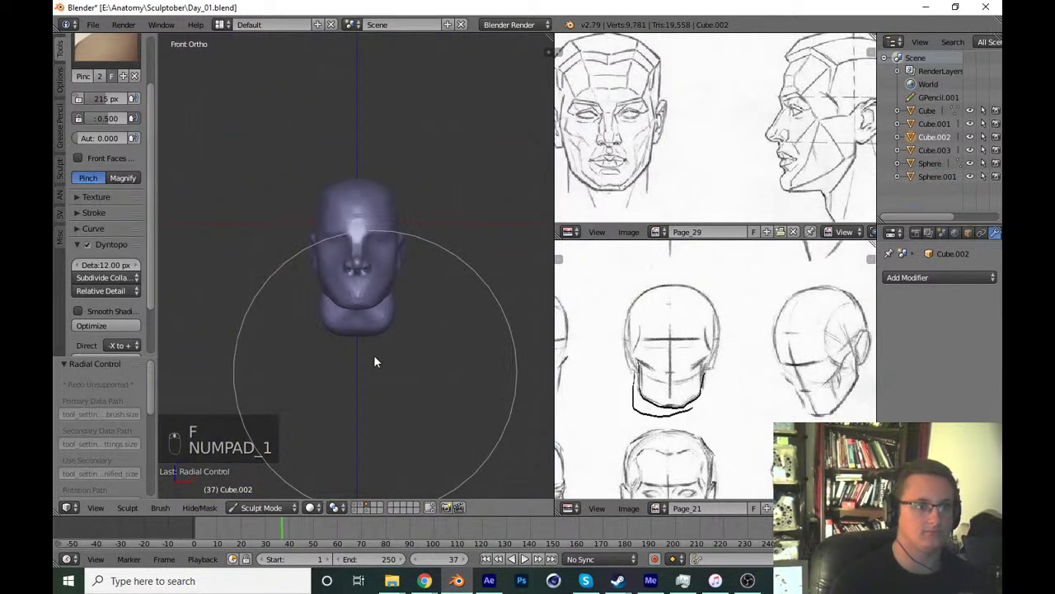
pyautogui.press('ctrl+z')
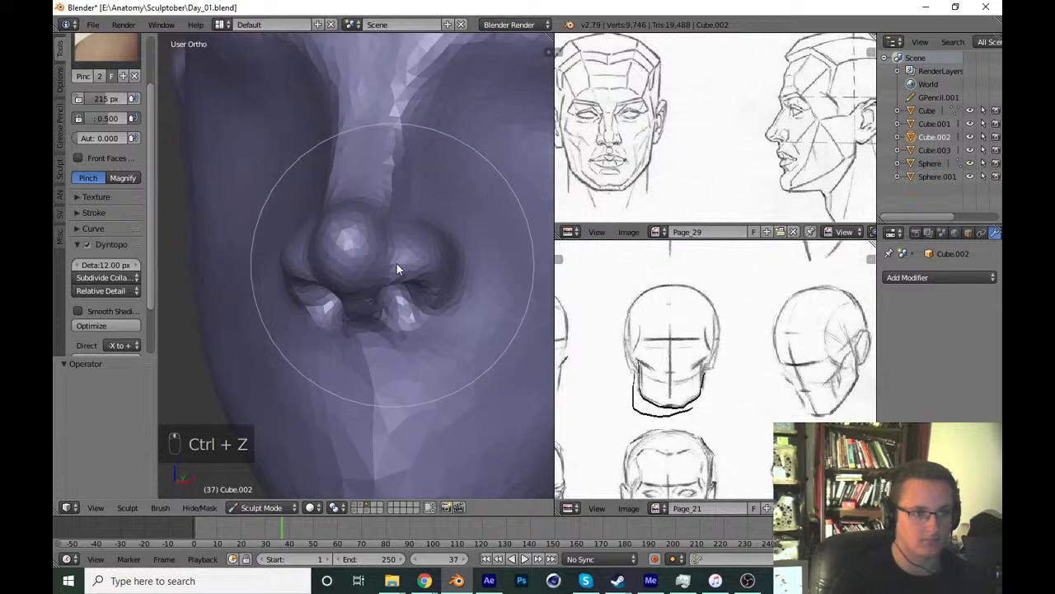
pyautogui.press('f')
pyautogui.moveTo(357, 296); pyautogui.dragTo(412, 284)
pyautogui.press('KP_1')
pyautogui.press('g')
pyautogui.press('f')
pyautogui.moveTo(449, 283); pyautogui.dragTo(454, 285)
pyautogui.press('ctrl+z')
# Pull the nose bridge into shape with Grab and build clay along its side plane.
pyautogui.press('ctrl+s')
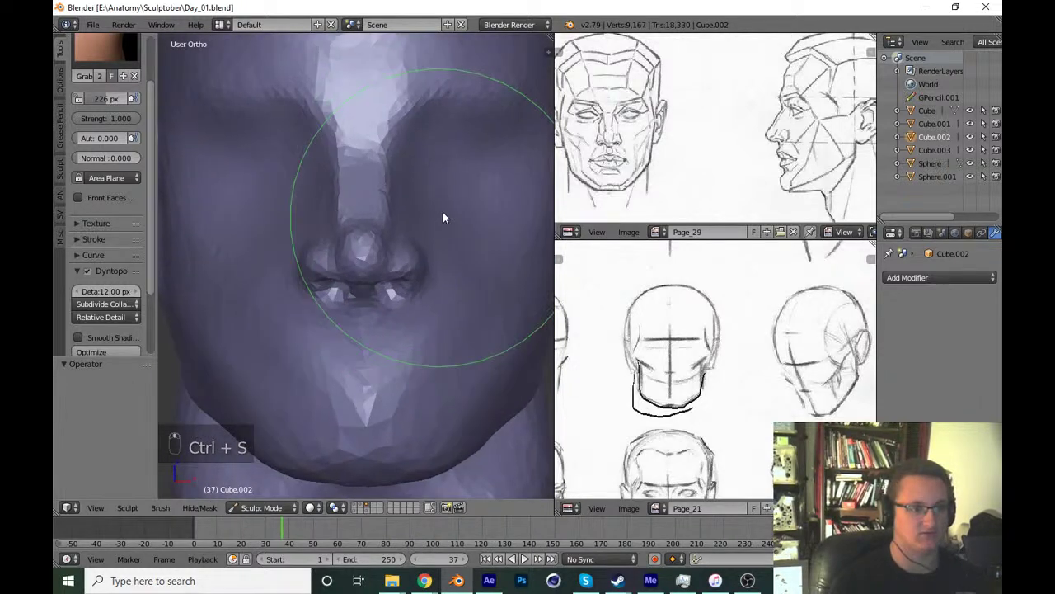
pyautogui.press('g')
pyautogui.press('f')
pyautogui.moveTo(409, 258); pyautogui.dragTo(385, 319)
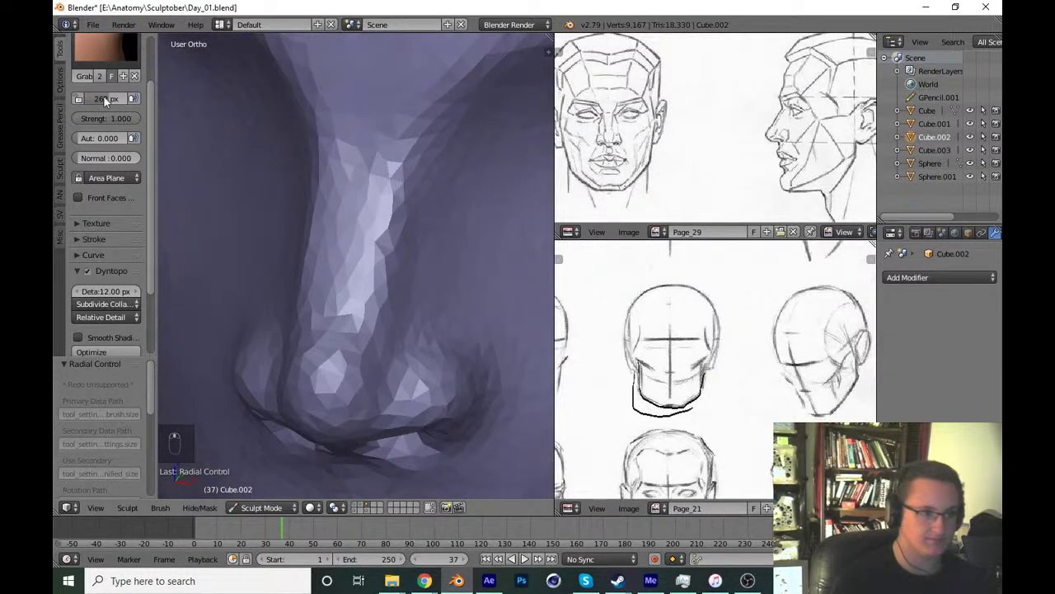
pyautogui.click(118, 51)
pyautogui.press('f')
pyautogui.moveTo(316, 203); pyautogui.dragTo(442, 291)
pyautogui.press('KP_1')
# Build up the nose tip with Clay and flatten its bumpy surface.
pyautogui.middleClick(442, 291)
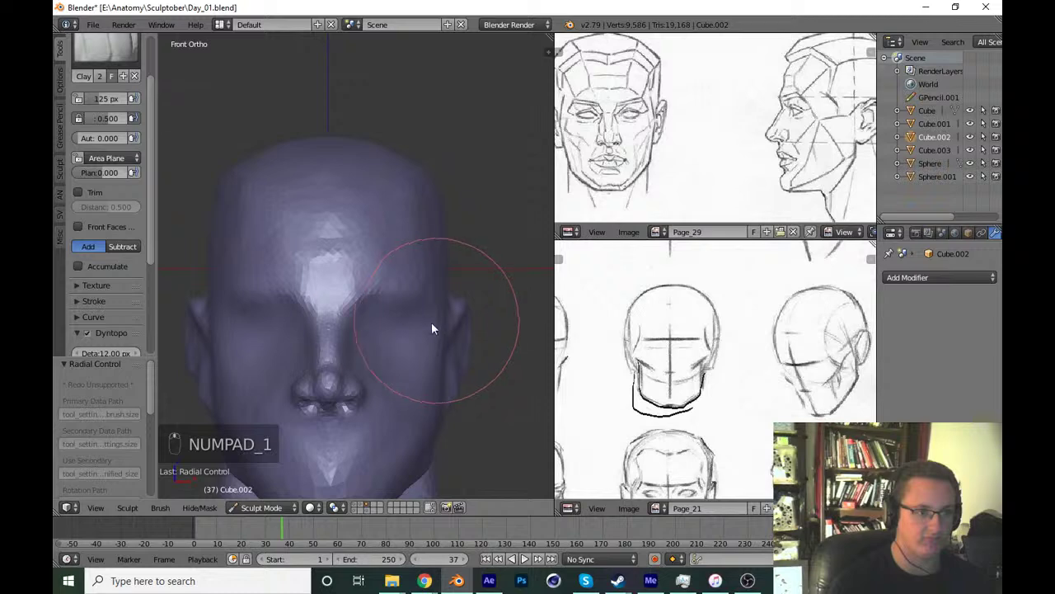
pyautogui.moveTo(129, 57); pyautogui.dragTo(391, 303)
pyautogui.press('f')
pyautogui.press('f')
pyautogui.press('f')
pyautogui.moveTo(369, 301); pyautogui.dragTo(473, 336)
pyautogui.press('ctrl+s')
pyautogui.press('KP_1')
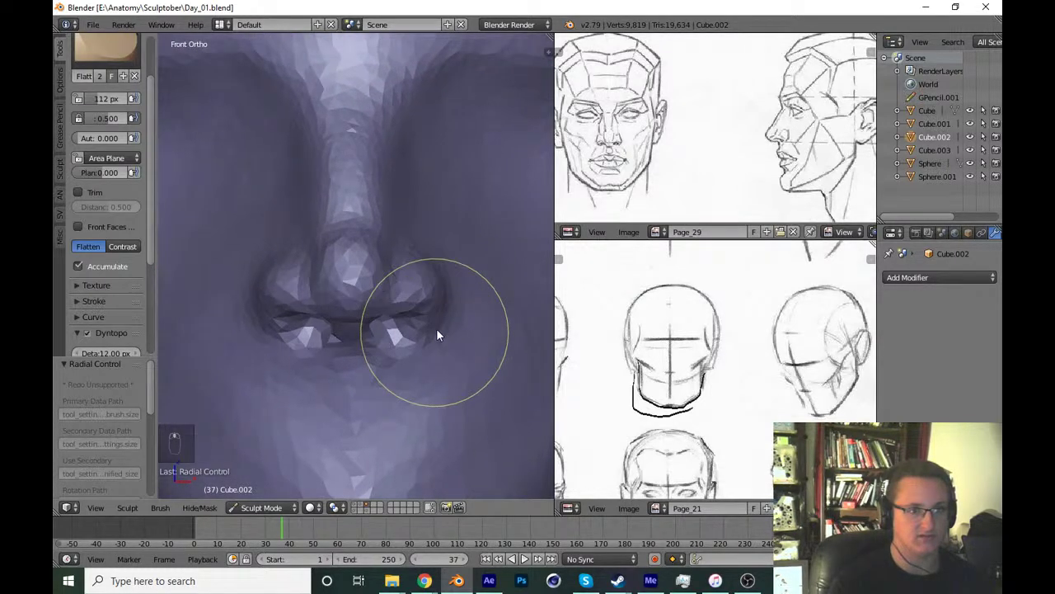
pyautogui.moveTo(423, 215); pyautogui.dragTo(400, 335)
pyautogui.press('f')
pyautogui.press('KP_1')
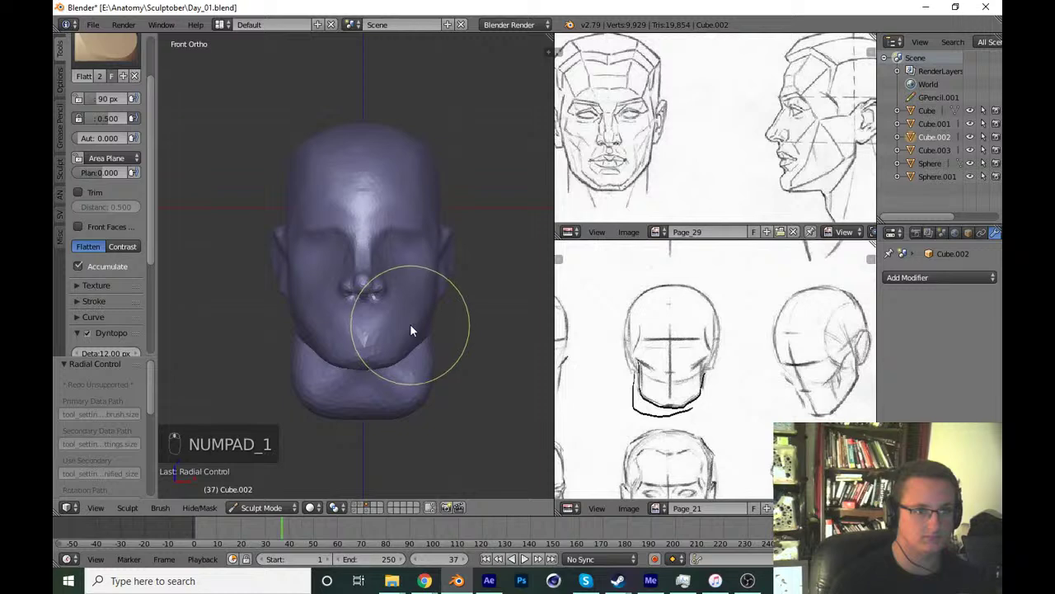
# Reshape the nose profile from the side with Grab and sculpt the nostril area.
pyautogui.press('KP_3')
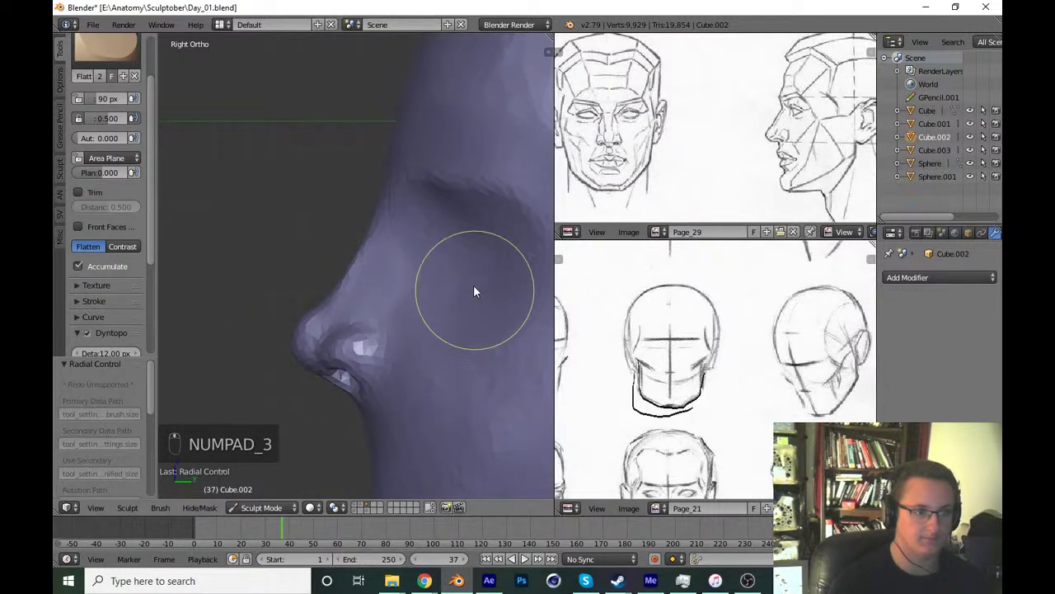
pyautogui.press('g')
pyautogui.press('f')
pyautogui.press('f')
pyautogui.moveTo(371, 257); pyautogui.dragTo(382, 269)
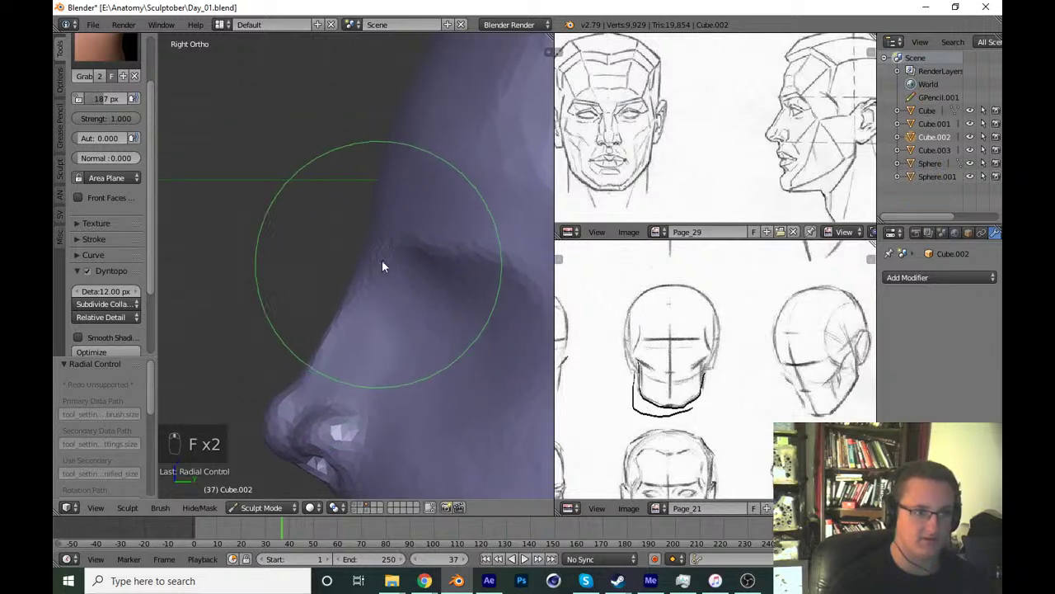
pyautogui.press('ctrl+s')
pyautogui.moveTo(389, 274); pyautogui.dragTo(470, 346)
pyautogui.press('shift+c')
pyautogui.press('f')
pyautogui.press('f')
pyautogui.moveTo(456, 245); pyautogui.dragTo(476, 323)
pyautogui.moveTo(508, 317); pyautogui.dragTo(521, 315)
pyautogui.press('ctrl+s')
# Carve deeper creases around the nostrils and save Day_01.blend.
pyautogui.press('KP_1')
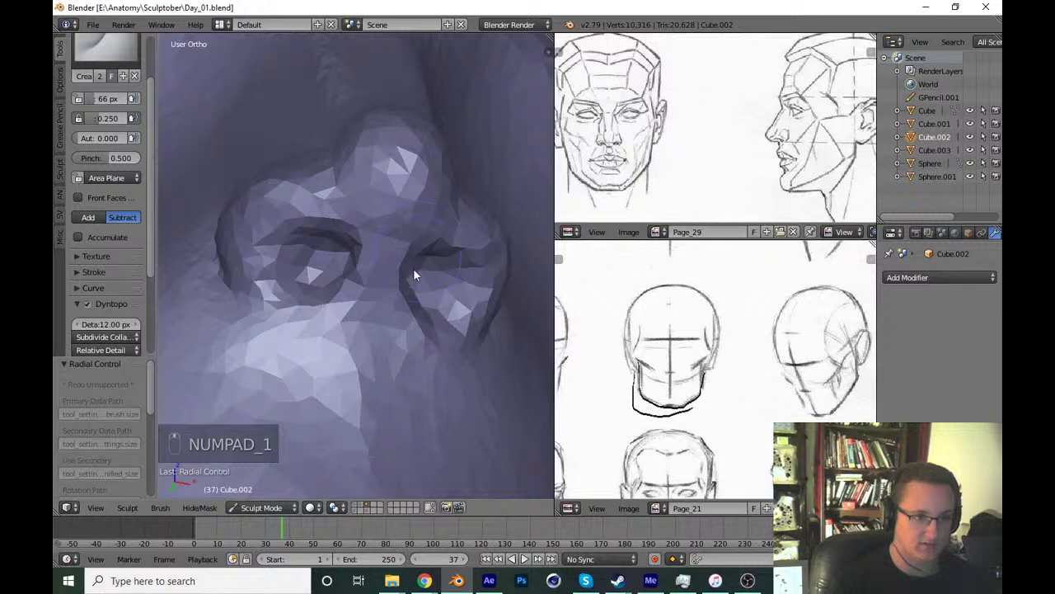
pyautogui.press('x')
pyautogui.press('f')
pyautogui.moveTo(435, 223); pyautogui.dragTo(519, 169)
pyautogui.press('KP_1')
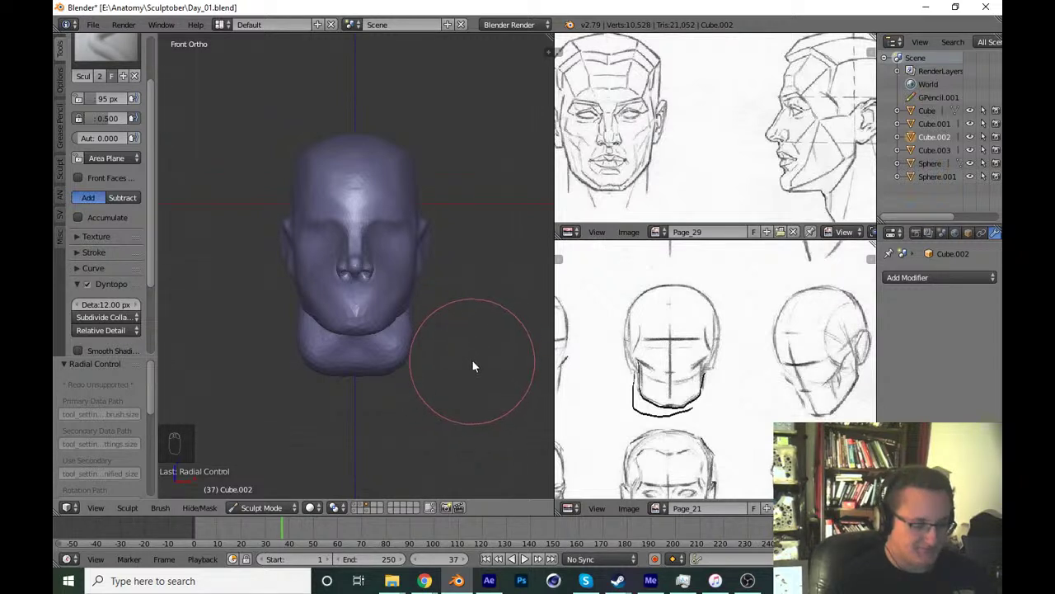
# Save Day_01.blend, then in Right Ortho grab the head's side profile and ear area into shape.
pyautogui.press('ctrl+s')
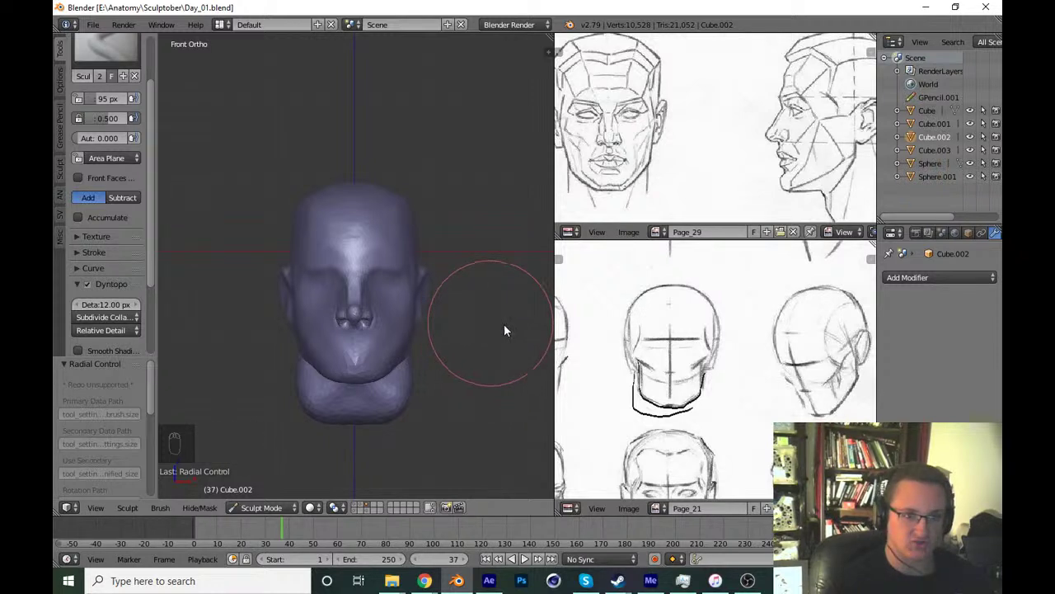
pyautogui.moveTo(632, 348); pyautogui.dragTo(481, 373)
pyautogui.press('KP_3')
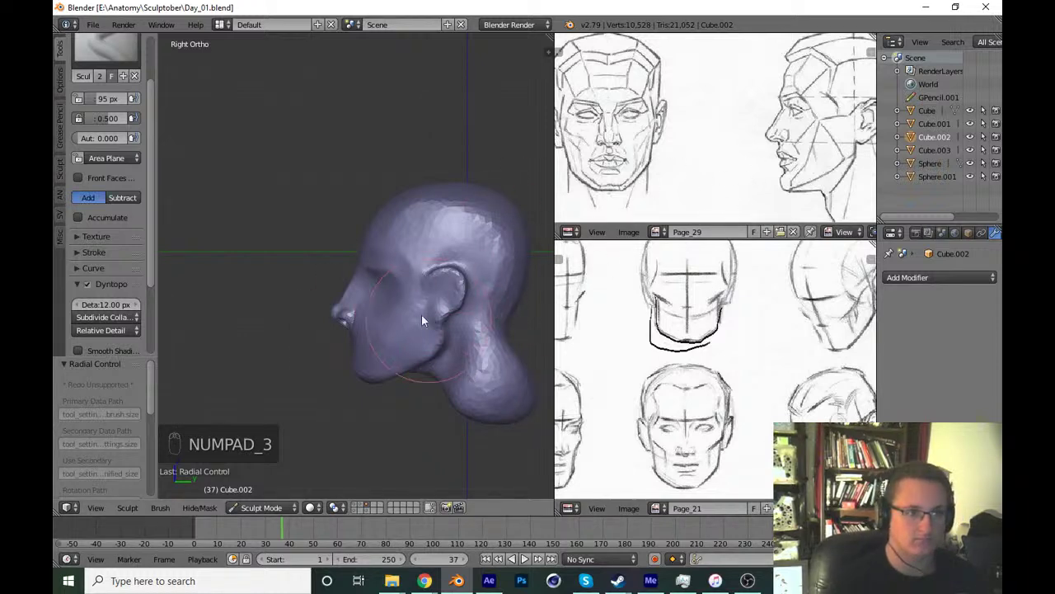
pyautogui.middleClick(425, 302)
pyautogui.press('g')
pyautogui.press('f')
pyautogui.press('f')
pyautogui.moveTo(479, 272); pyautogui.dragTo(432, 372)
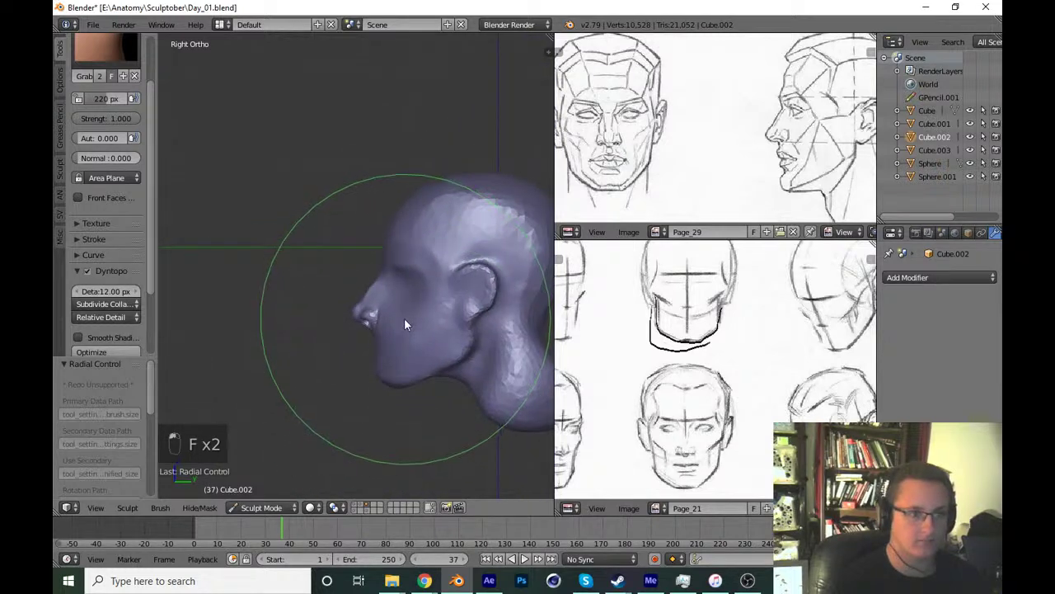
pyautogui.press('ctrl+z')
pyautogui.press('ctrl+shift+z')
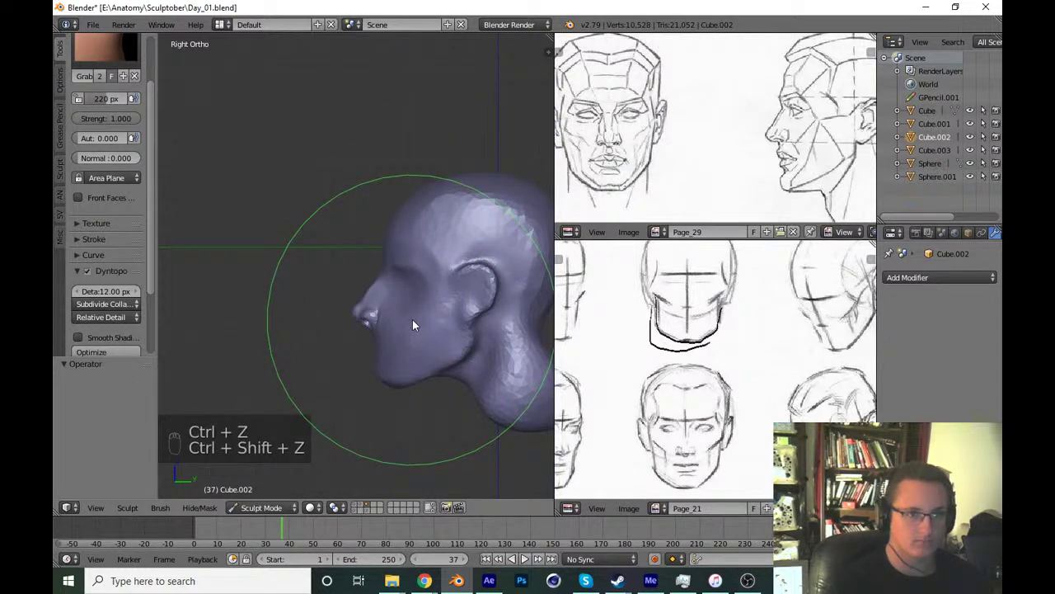
pyautogui.press('ctrl+s')
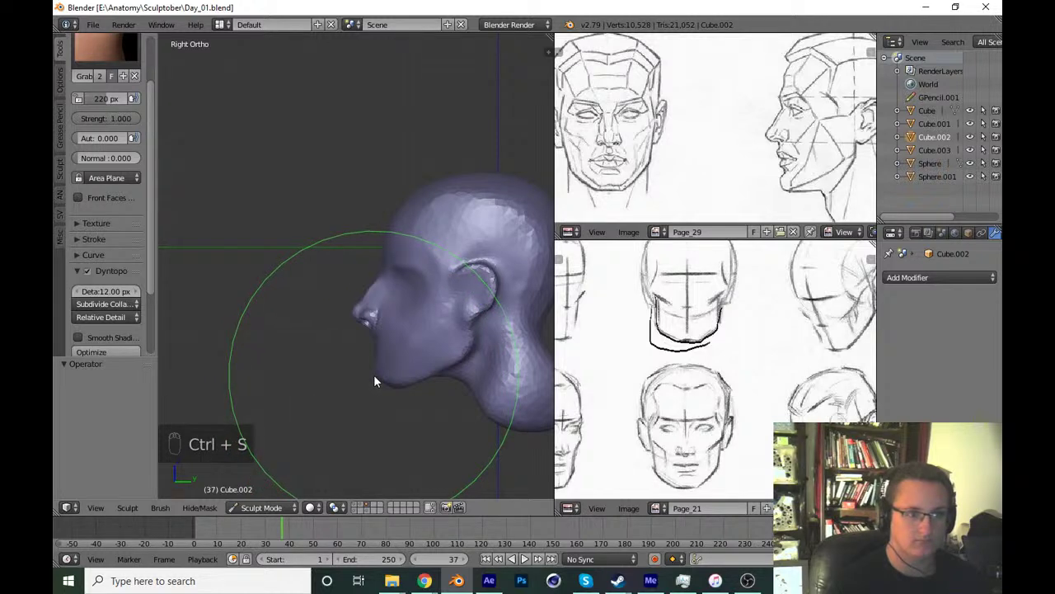
pyautogui.moveTo(409, 344); pyautogui.dragTo(398, 299)
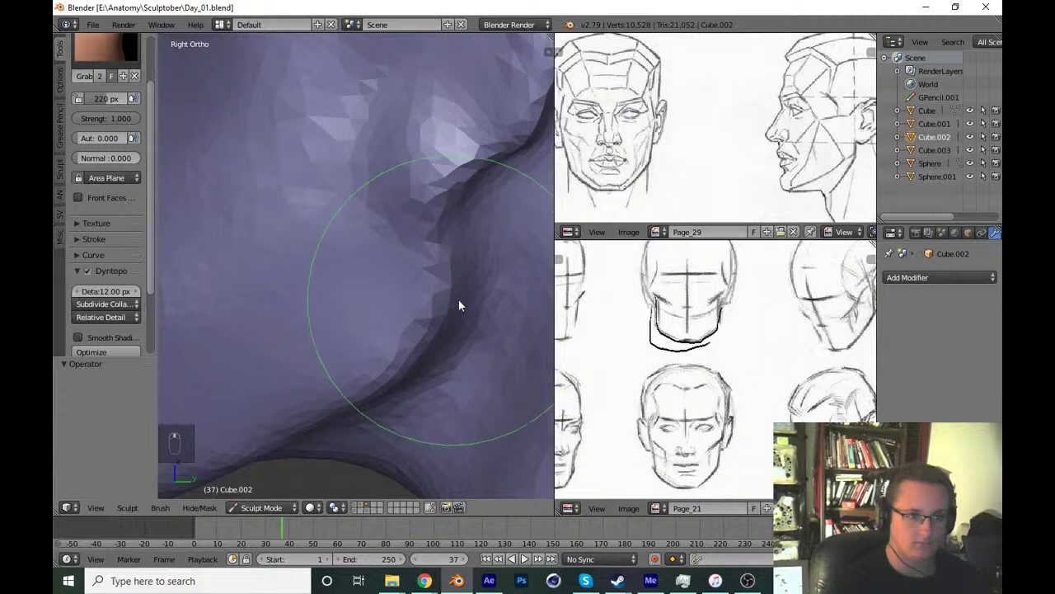
# Work the crease on the side of the head with Pinch, Grab and Crease strokes, undoing the weak ones.
pyautogui.press('p')
pyautogui.press('f')
pyautogui.click(397, 370)
pyautogui.moveTo(499, 265); pyautogui.dragTo(424, 326)
pyautogui.press('g')
pyautogui.press('f')
pyautogui.moveTo(408, 324); pyautogui.dragTo(458, 272)
pyautogui.press('shift+c')
pyautogui.click(458, 266)
pyautogui.press('f')
pyautogui.moveTo(479, 252); pyautogui.dragTo(455, 293)
pyautogui.press('ctrl+z')
pyautogui.press('ctrl+z')
pyautogui.press('ctrl+z')
# Pinch the crease on the side of the face sharper and tighter, saving the file between passes.
pyautogui.press('p')
pyautogui.click(485, 274)
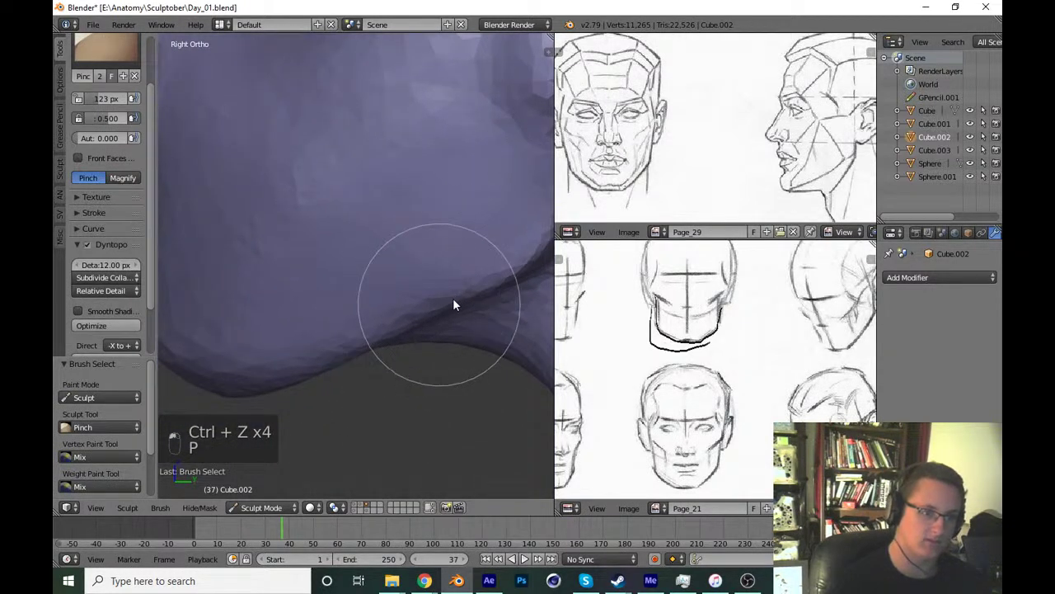
pyautogui.press('f')
pyautogui.moveTo(446, 335); pyautogui.dragTo(380, 346)
pyautogui.press('ctrl+s')
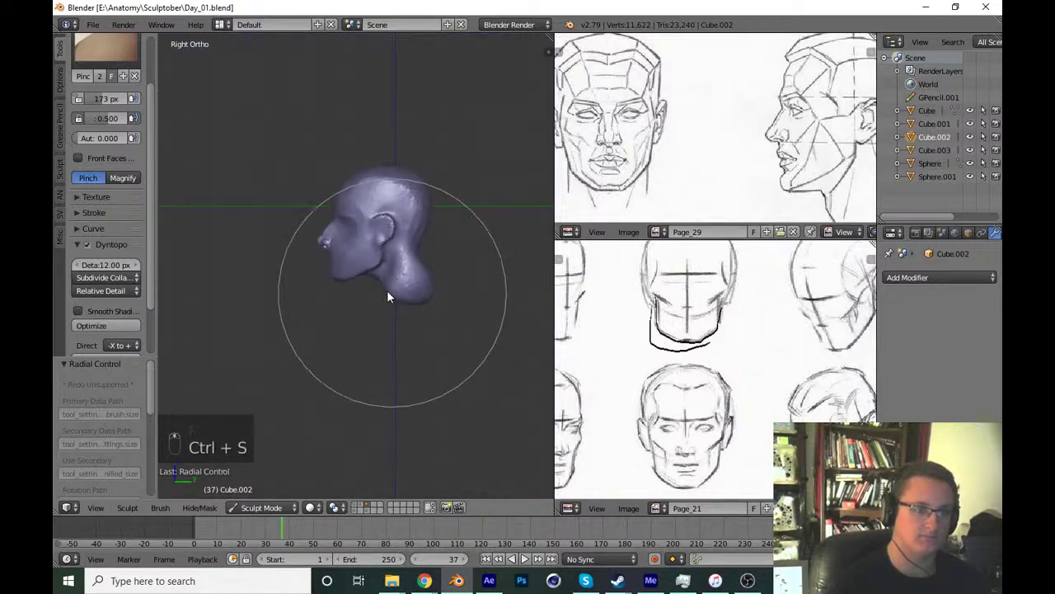
pyautogui.press('g')
pyautogui.press('f')
pyautogui.moveTo(324, 311); pyautogui.dragTo(359, 342)
pyautogui.moveTo(359, 342); pyautogui.dragTo(348, 307)
pyautogui.press('f')
pyautogui.press('f')
pyautogui.moveTo(357, 304); pyautogui.dragTo(358, 349)
pyautogui.press('f')
pyautogui.press('ctrl+z')
pyautogui.press('ctrl+s')
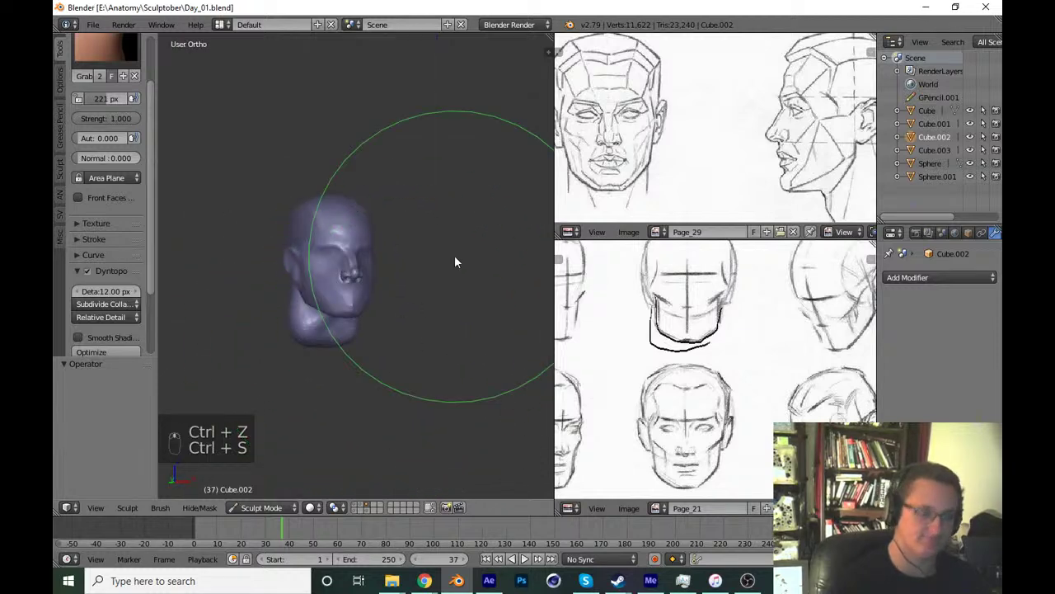
# Grab the head's side profile and pull the nose into shape from Right Ortho, saving the file.
pyautogui.press('KP_1')
pyautogui.press('KP_3')
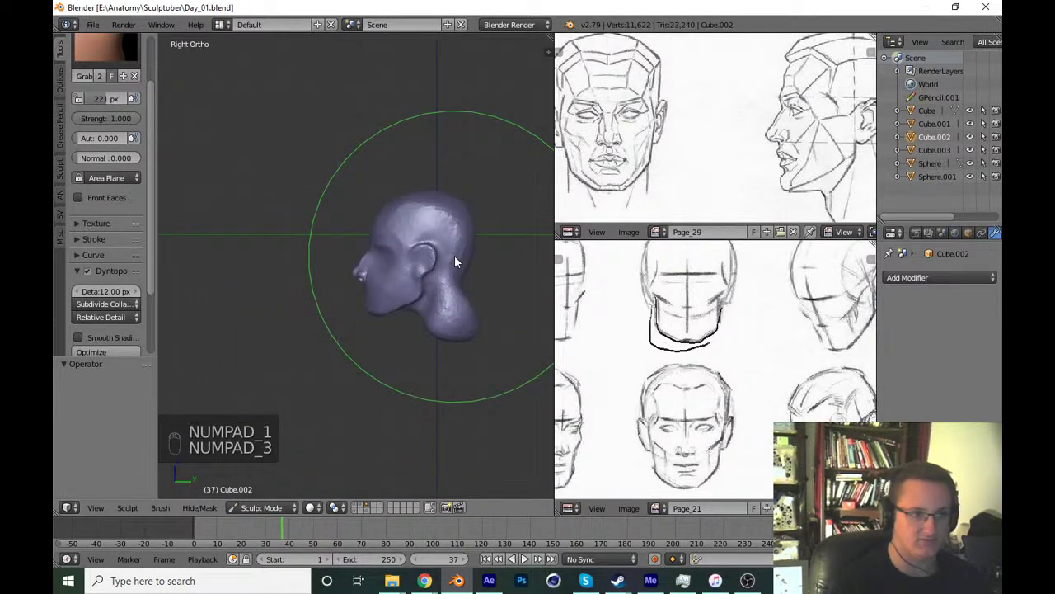
pyautogui.moveTo(368, 412); pyautogui.dragTo(413, 266)
pyautogui.press('f')
pyautogui.moveTo(445, 187); pyautogui.dragTo(394, 237)
pyautogui.middleClick(393, 236)
pyautogui.press('KP_1')
pyautogui.press('KP_3')
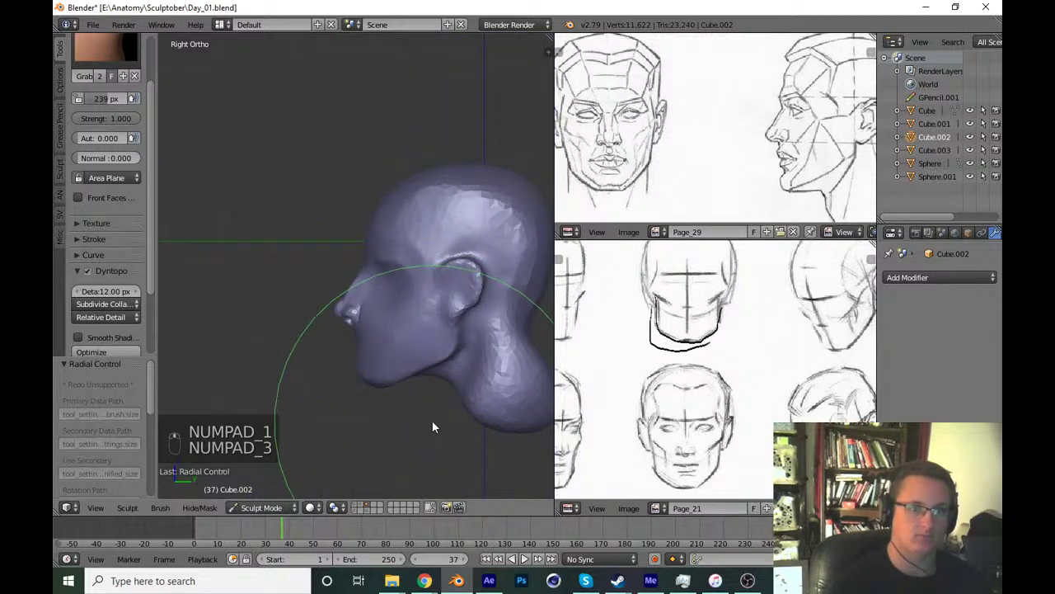
pyautogui.press('ctrl+s')
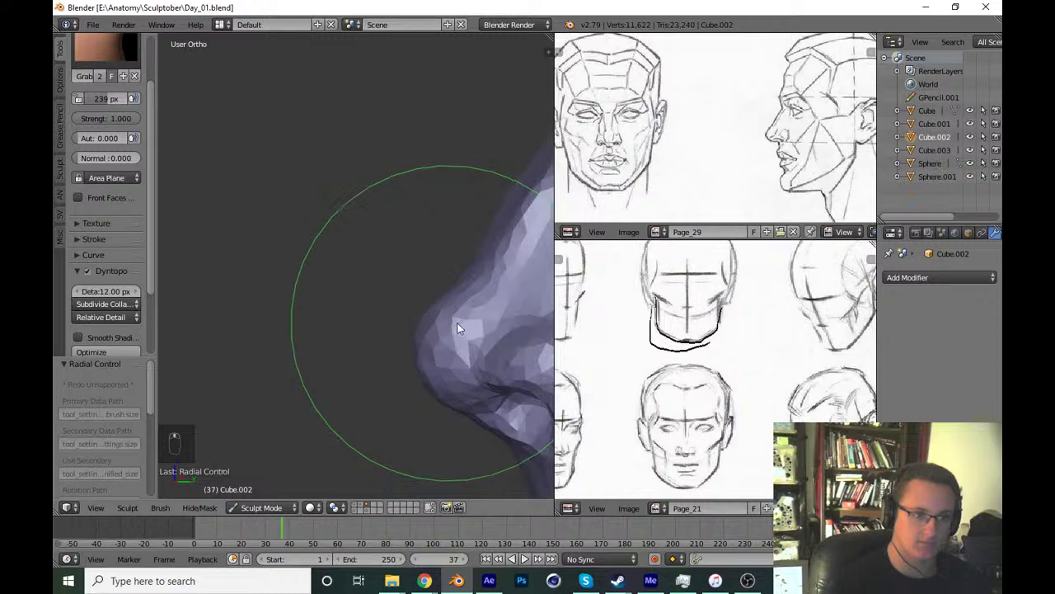
pyautogui.moveTo(397, 341); pyautogui.dragTo(128, 66)
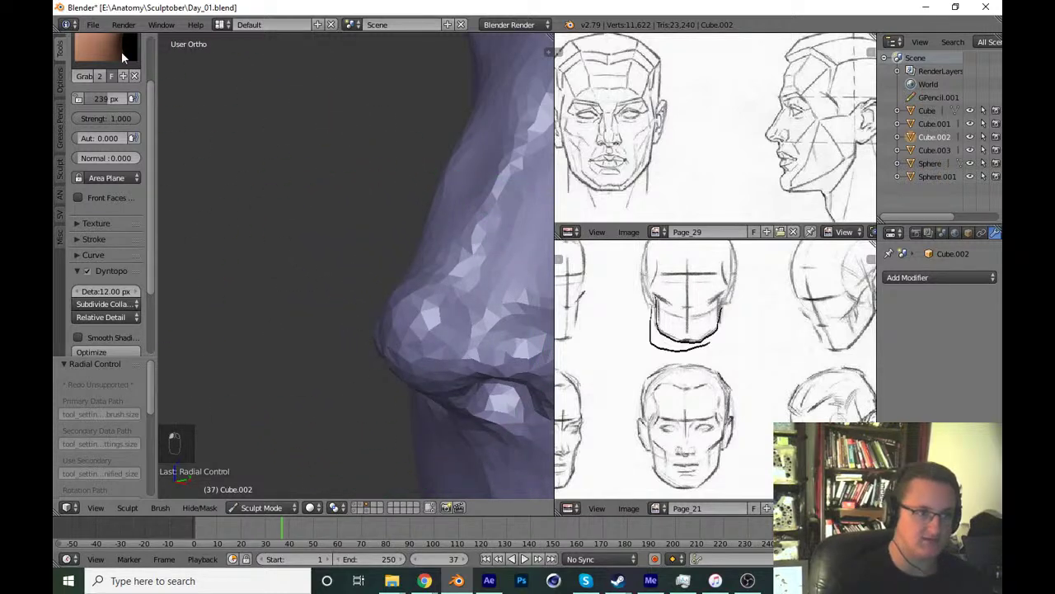
# Flatten the surface of the nose into crisper planes with several Flatten strokes and save.
pyautogui.click(443, 350)
pyautogui.middleClick(385, 374)
pyautogui.press('f')
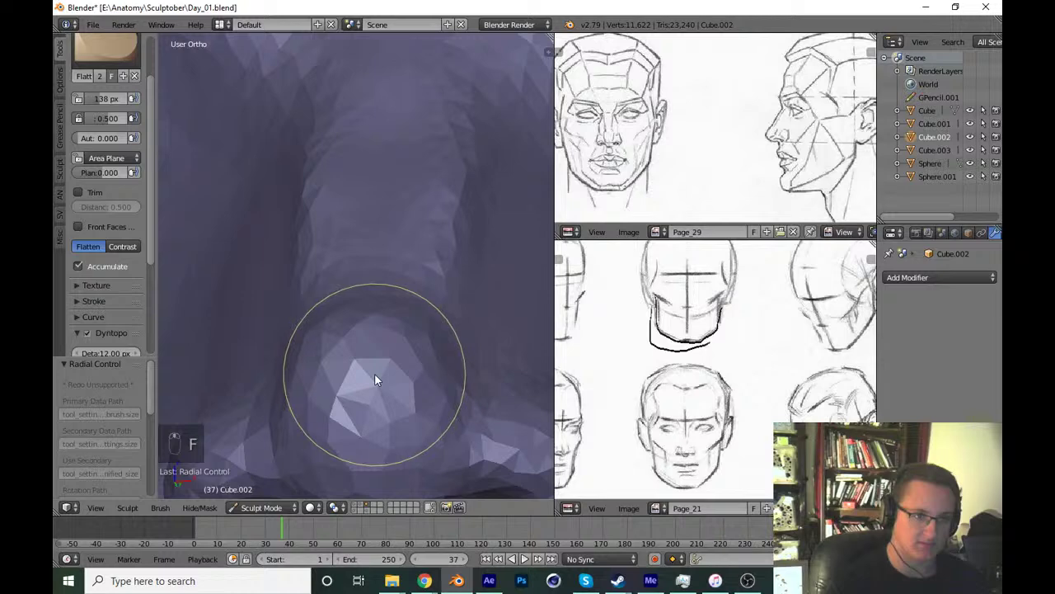
pyautogui.press('f')
pyautogui.moveTo(359, 394); pyautogui.dragTo(340, 319)
pyautogui.press('f')
pyautogui.moveTo(387, 298); pyautogui.dragTo(448, 299)
pyautogui.press('f')
pyautogui.press('f')
pyautogui.moveTo(420, 327); pyautogui.dragTo(485, 334)
pyautogui.press('ctrl+s')
# Reshape the nose tip from the side with Crease, Grab and Draw strokes, undoing a stray one.
pyautogui.press('KP_1')
pyautogui.press('KP_3')
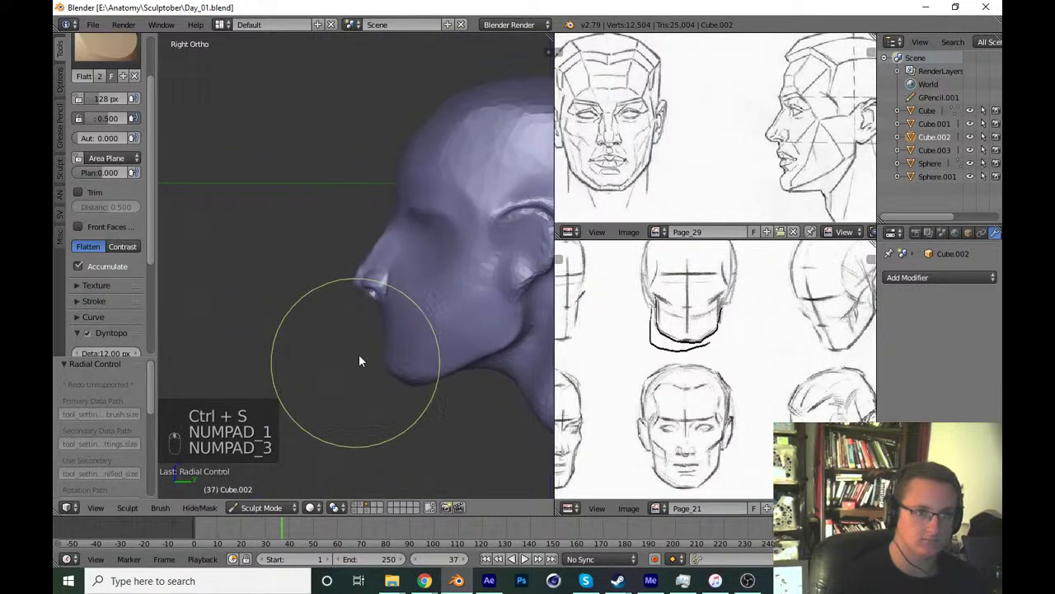
pyautogui.press('shift+c')
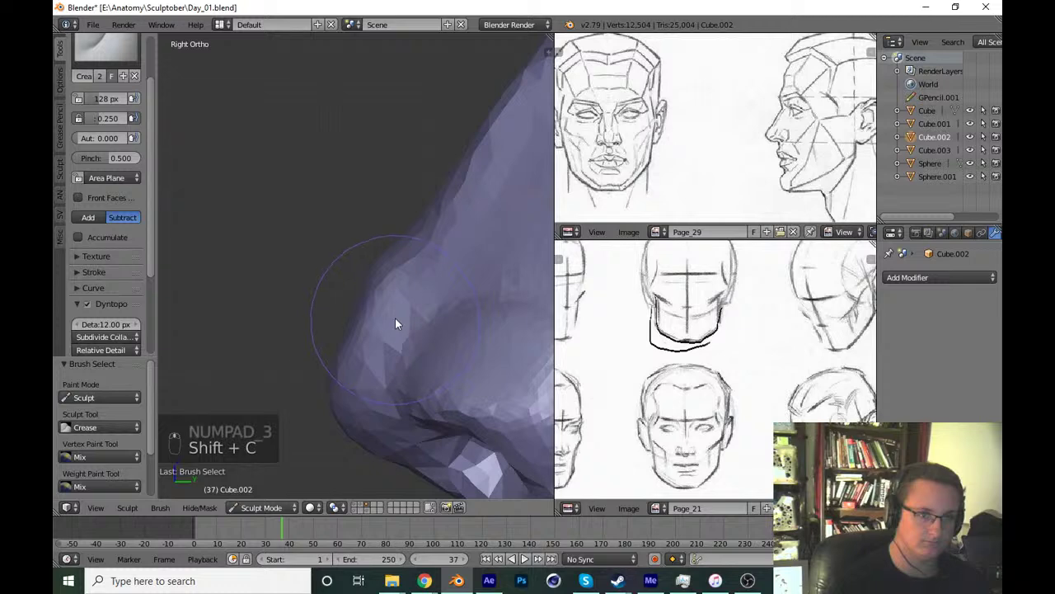
pyautogui.press('g')
pyautogui.press('f')
pyautogui.click(411, 315)
pyautogui.press('f')
pyautogui.click(353, 335)
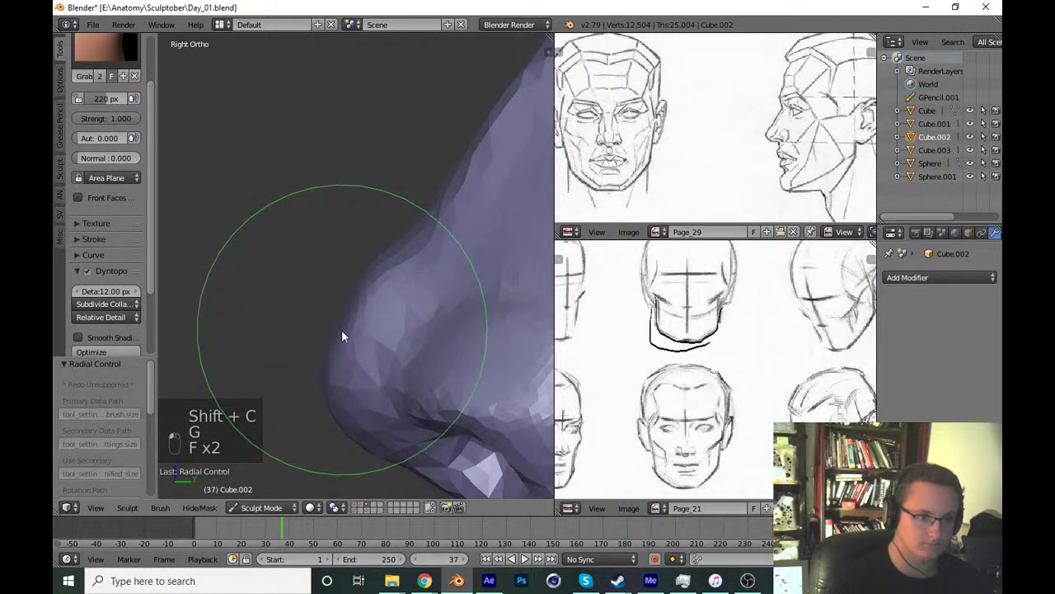
pyautogui.press('shift+c')
pyautogui.press('f')
pyautogui.moveTo(289, 327); pyautogui.dragTo(328, 312)
pyautogui.middleClick(328, 312)
pyautogui.press('x')
pyautogui.press('f')
pyautogui.press('f')
pyautogui.press('f')
pyautogui.moveTo(351, 421); pyautogui.dragTo(346, 387)
pyautogui.press('ctrl+z')
pyautogui.press('f')
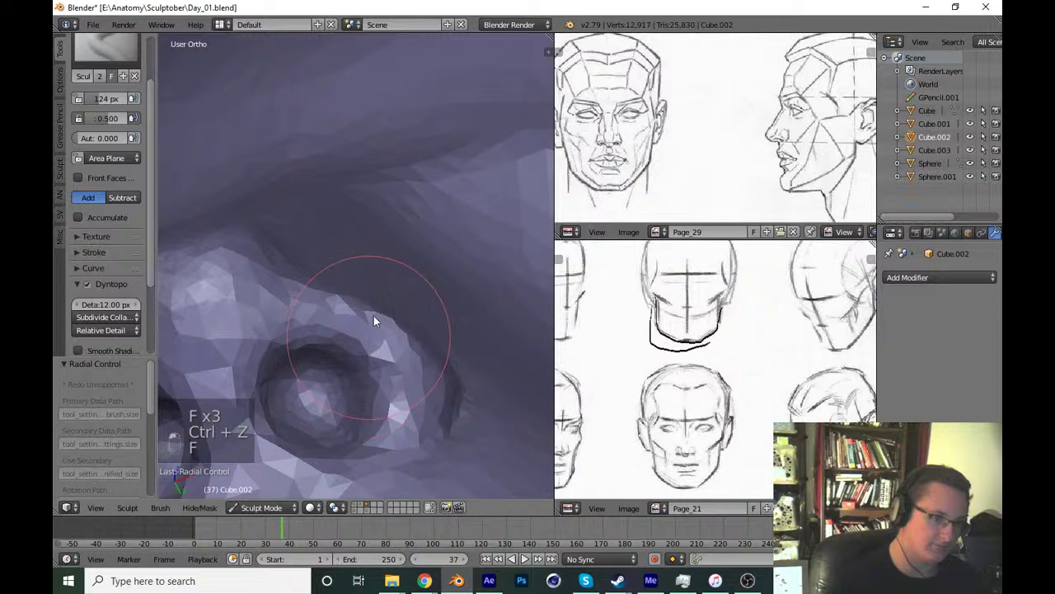
# Build up the nostril wings with Crease strokes from the front view and save.
pyautogui.press('KP_2')
pyautogui.press('KP_1')
pyautogui.press('KP_1')
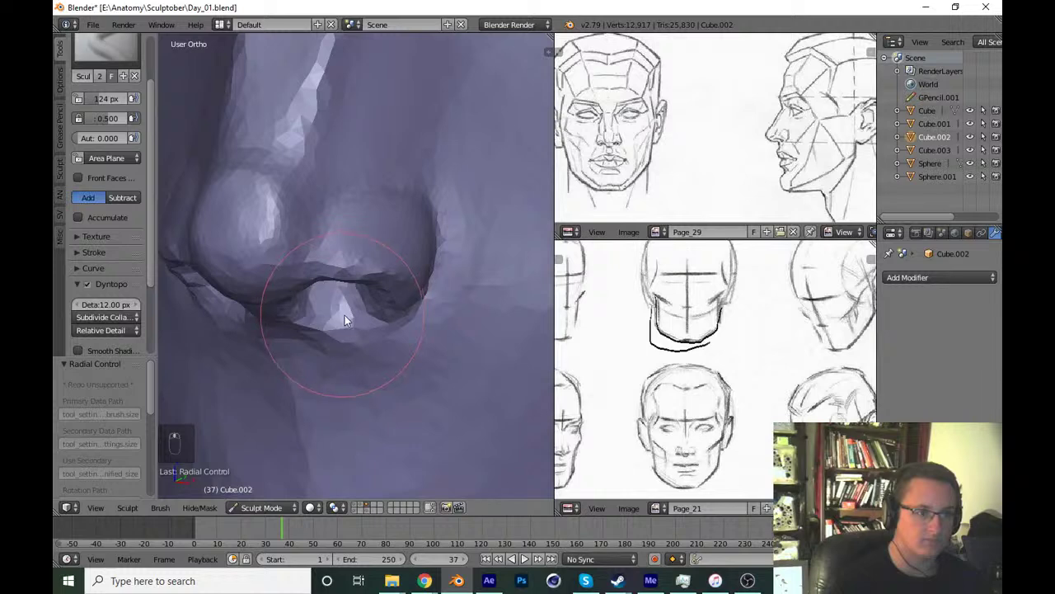
pyautogui.press('shift+c')
pyautogui.press('f')
pyautogui.moveTo(411, 292); pyautogui.dragTo(257, 213)
pyautogui.press('f')
pyautogui.moveTo(249, 197); pyautogui.dragTo(402, 299)
pyautogui.press('KP_1')
pyautogui.middleClick(402, 299)
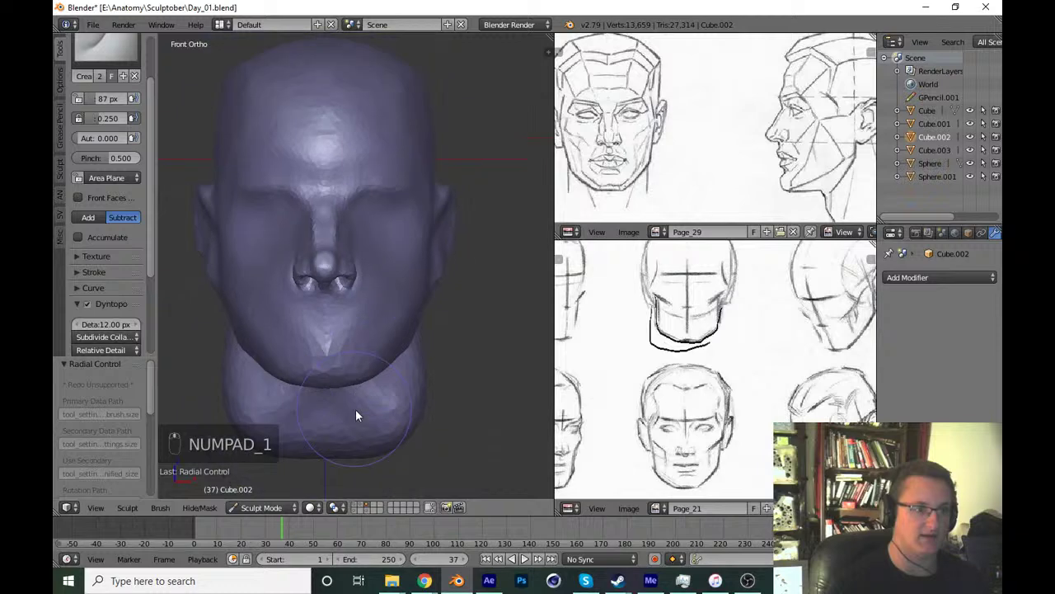
pyautogui.press('ctrl+s')
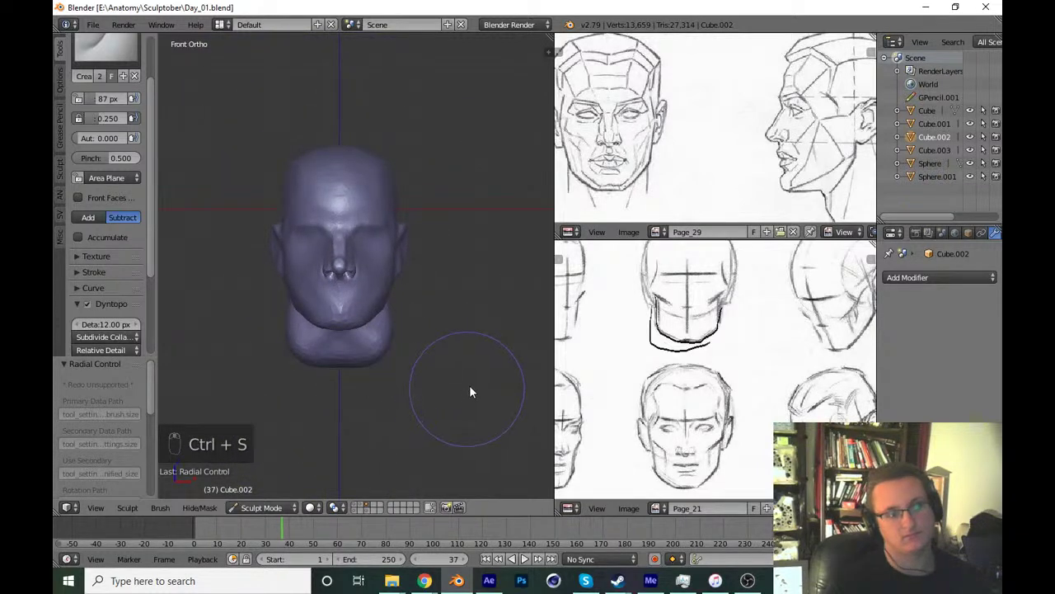
# Carve the nostril openings with the Draw brush and save over Day_01.blend.
pyautogui.press('x')
pyautogui.moveTo(135, 56); pyautogui.dragTo(451, 328)
pyautogui.press('f')
pyautogui.moveTo(413, 297); pyautogui.dragTo(472, 344)
pyautogui.press('ctrl+s')
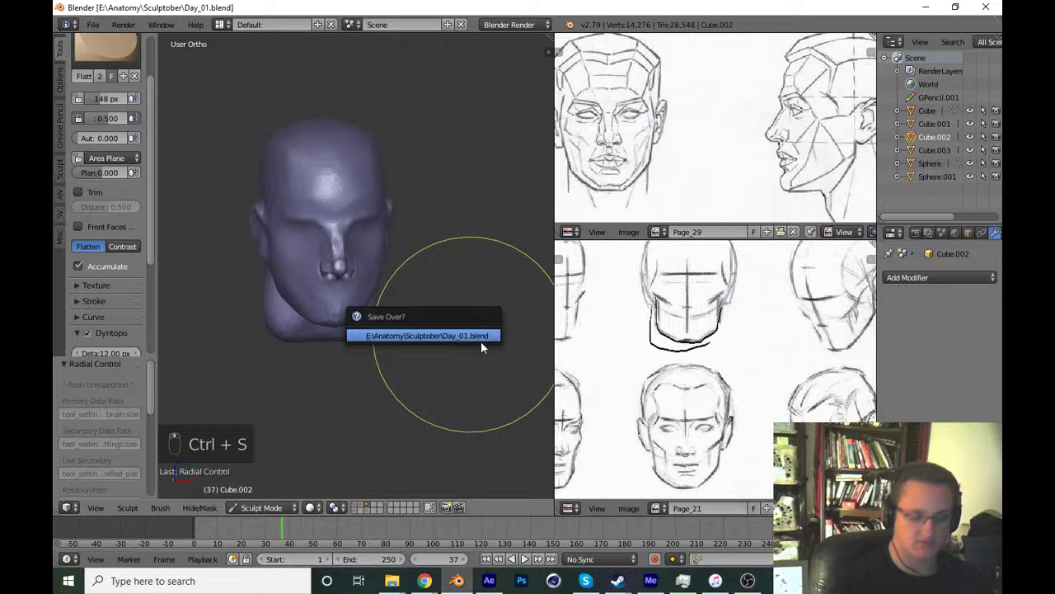
pyautogui.press('KP_1')
# Flatten the face surface around the mouth from the front and save the file again.
pyautogui.moveTo(477, 372); pyautogui.dragTo(445, 383)
pyautogui.moveTo(446, 383); pyautogui.dragTo(473, 408)
pyautogui.press('ctrl+s')
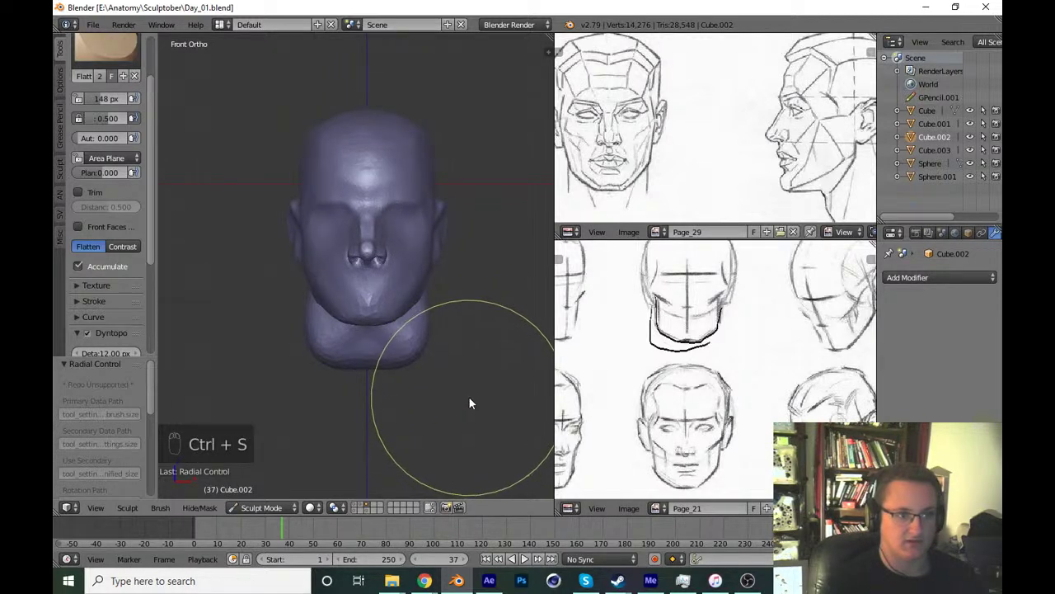
pyautogui.middleClick(474, 386)
pyautogui.press('ctrl+s')
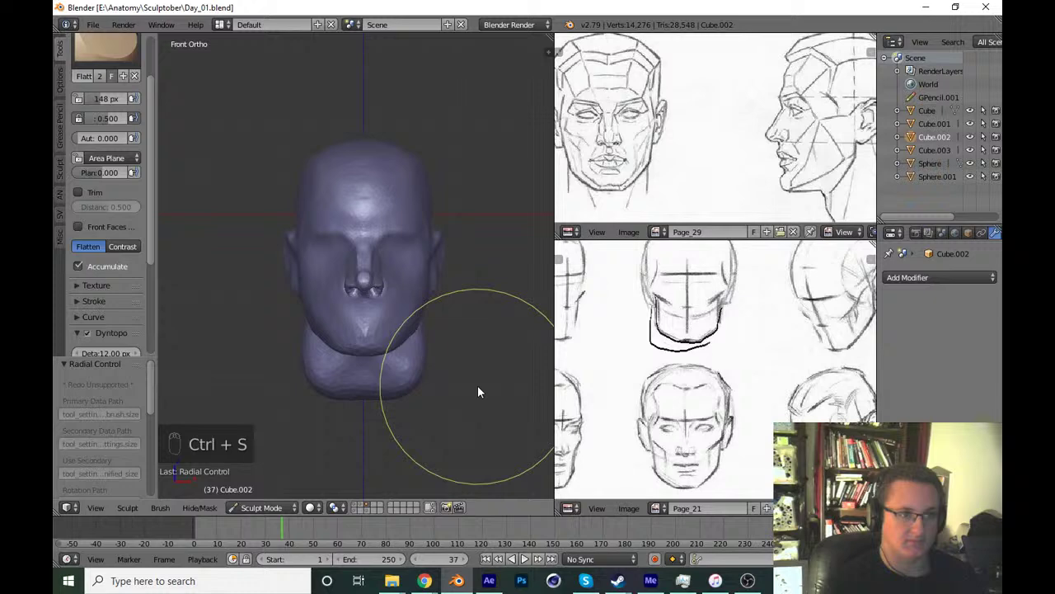
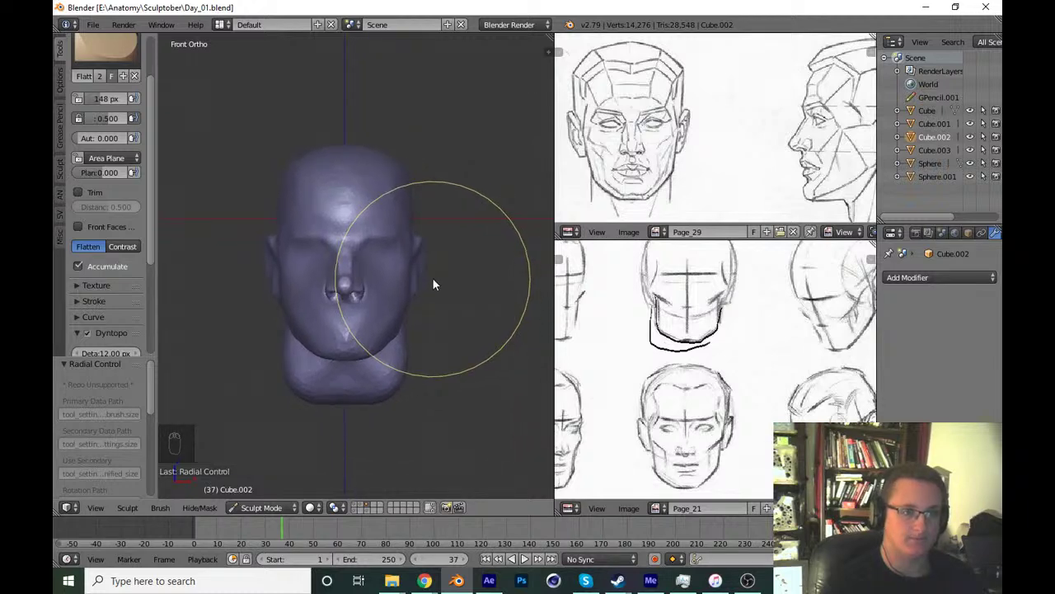
pyautogui.middleClick(423, 314)
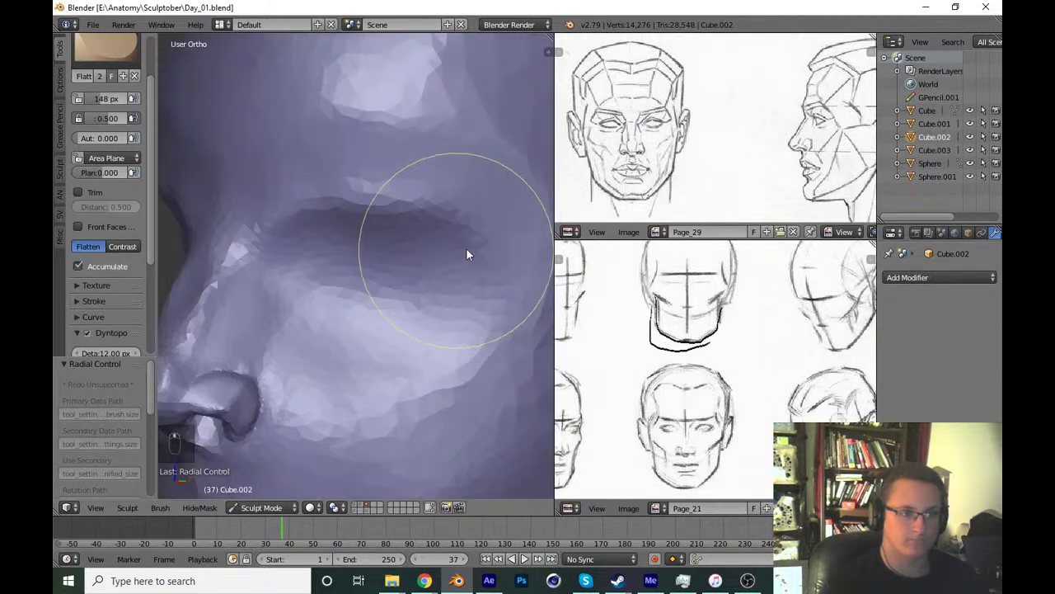
# Crease the ear's outer rim and deepen the fold inside the ear, checking from Right Ortho.
pyautogui.press('shift+c')
pyautogui.press('f')
pyautogui.press('f')
pyautogui.moveTo(467, 225); pyautogui.dragTo(487, 254)
pyautogui.press('KP_1')
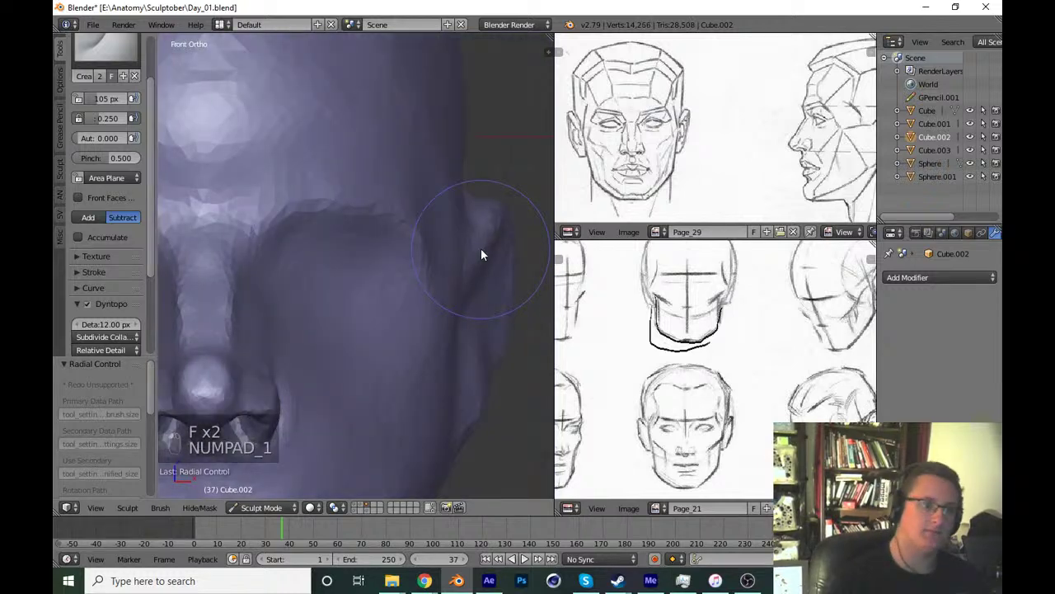
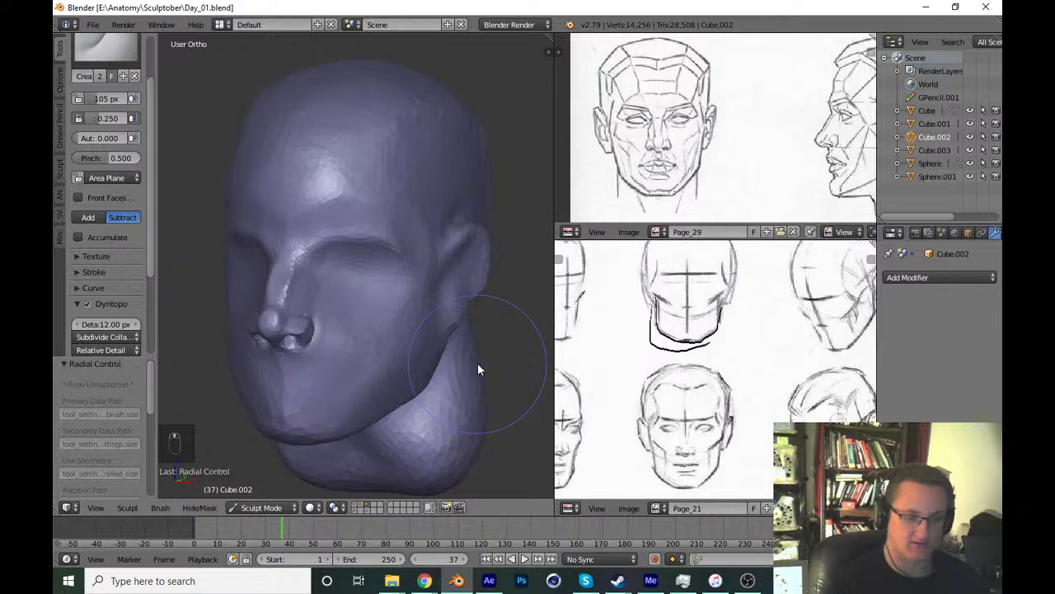
pyautogui.press('KP_1')
pyautogui.press('KP_3')
pyautogui.click(450, 407)
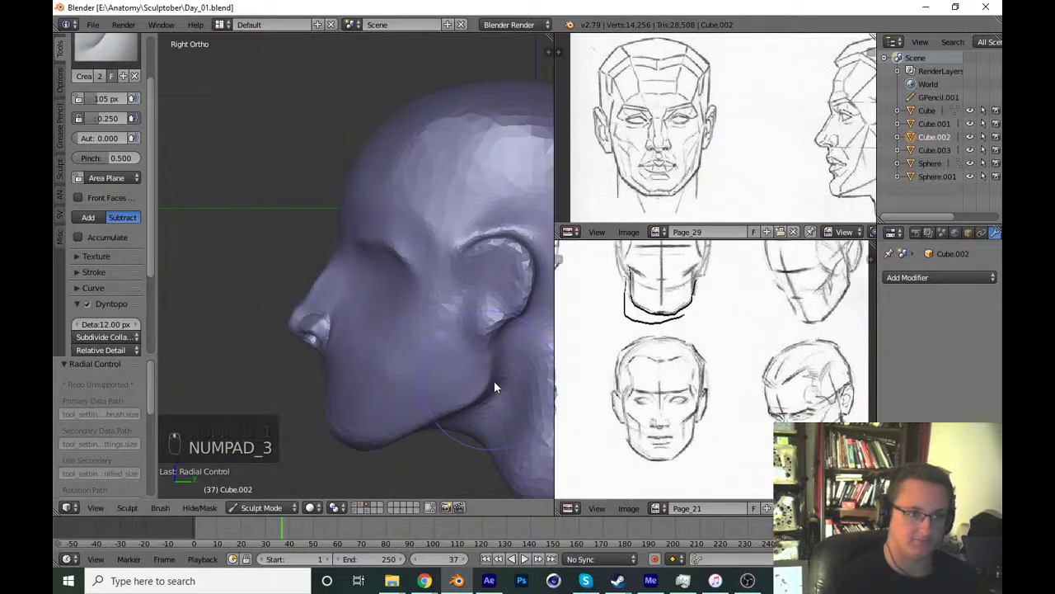
pyautogui.moveTo(484, 349); pyautogui.dragTo(438, 372)
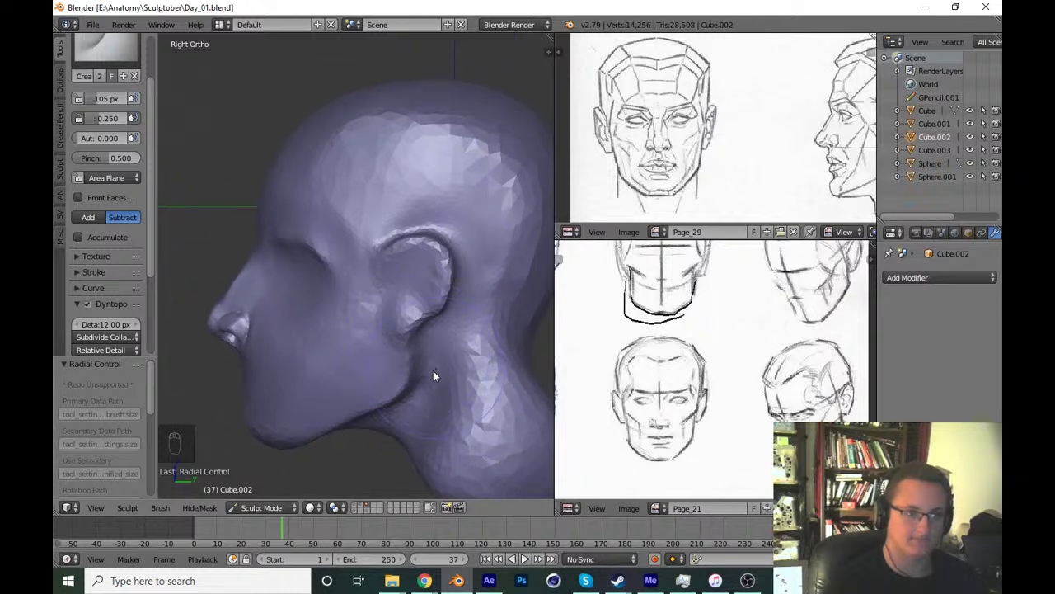
# Nudge the ear area into place with a larger Grab stroke.
pyautogui.press('g')
pyautogui.press('f')
pyautogui.press('f')
pyautogui.moveTo(421, 265); pyautogui.dragTo(436, 349)
pyautogui.press('f')
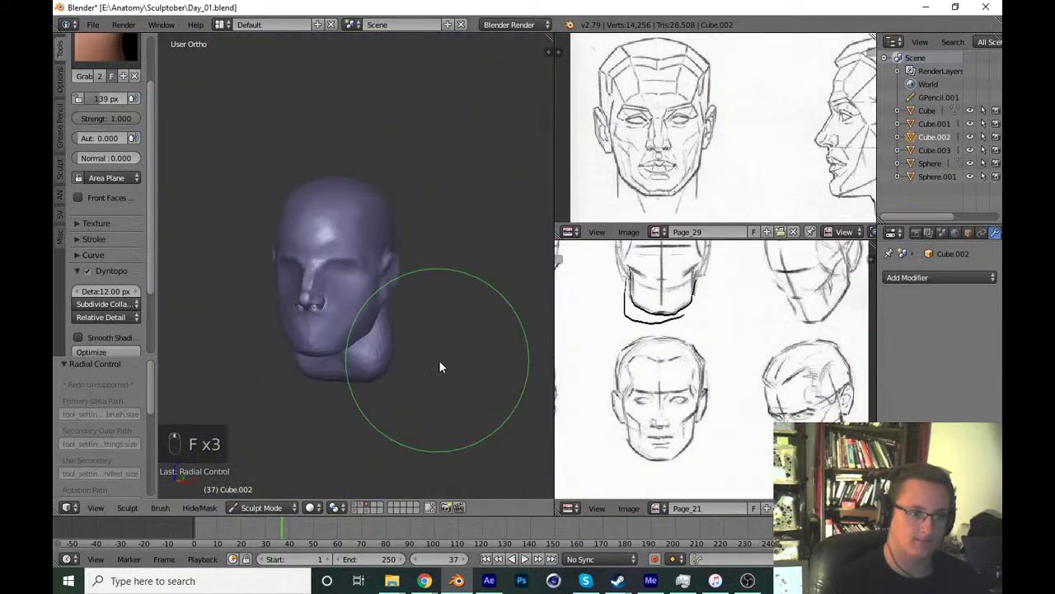
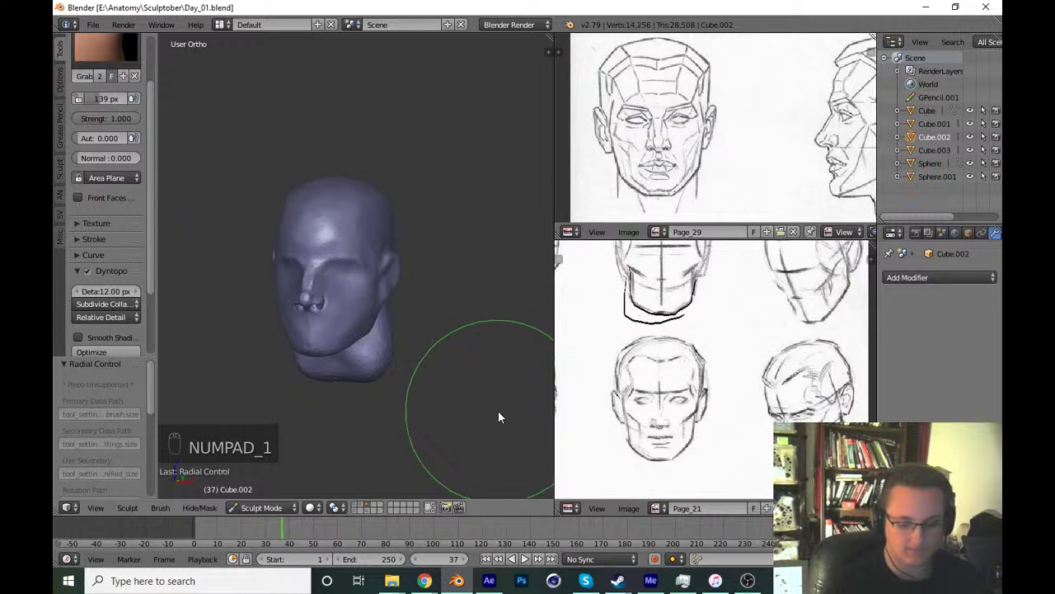
# Save Day_01.blend, then in Front Ortho grab the head's outline near the ear with an enlarged brush.
pyautogui.press('KP_1')
pyautogui.press('ctrl+s')
pyautogui.press('ctrl+s')
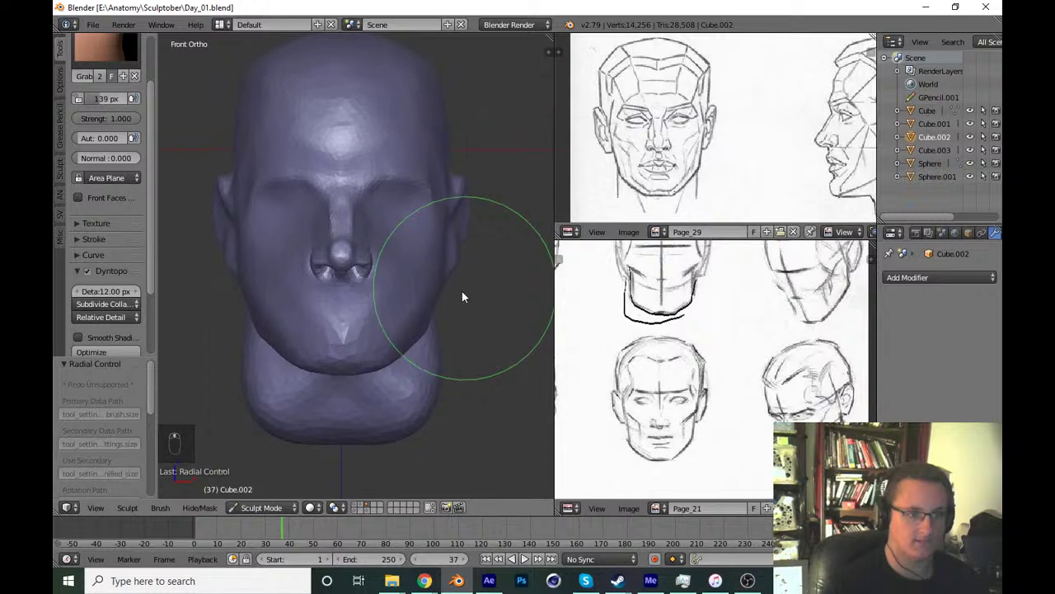
pyautogui.press('g')
pyautogui.press('f')
pyautogui.press('f')
pyautogui.moveTo(435, 300); pyautogui.dragTo(413, 333)
pyautogui.press('ctrl+z')
pyautogui.middleClick(472, 306)
pyautogui.middleClick(413, 333)
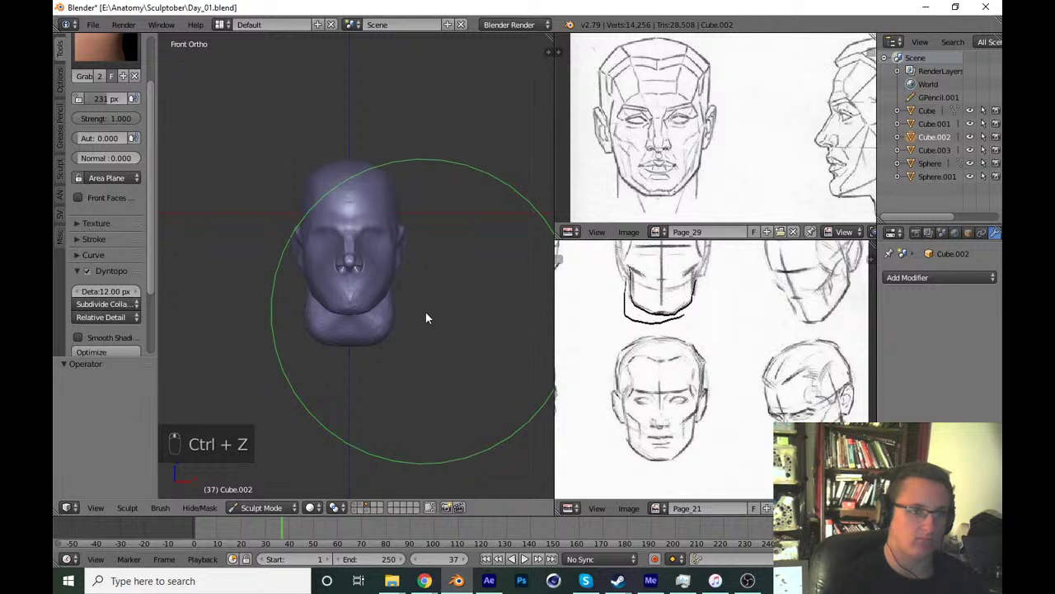
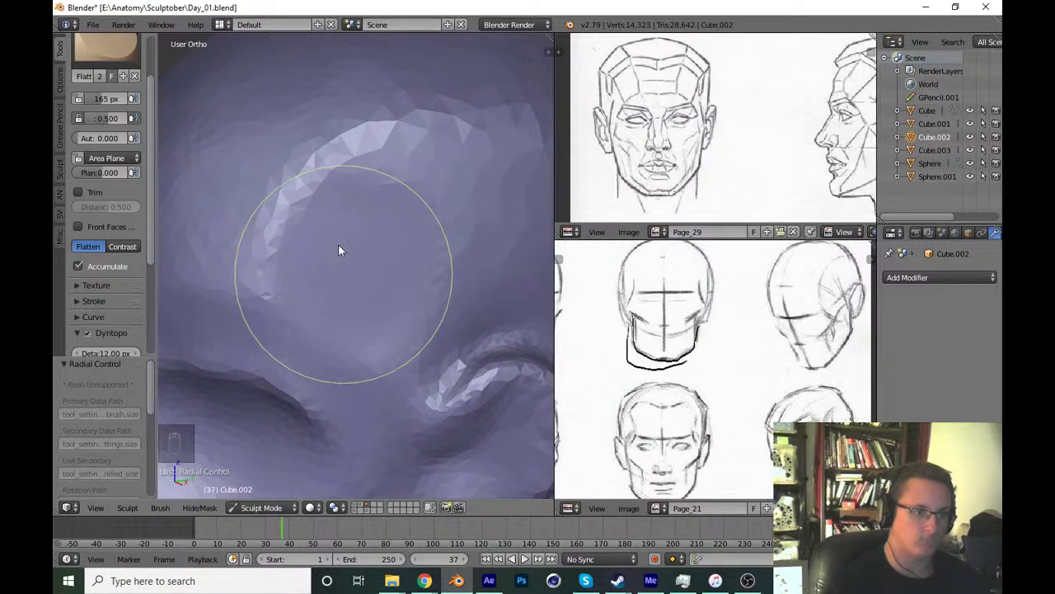
# Undo two strokes, flatten planes on the side of the head from the front view, and save.
pyautogui.press('KP_1')
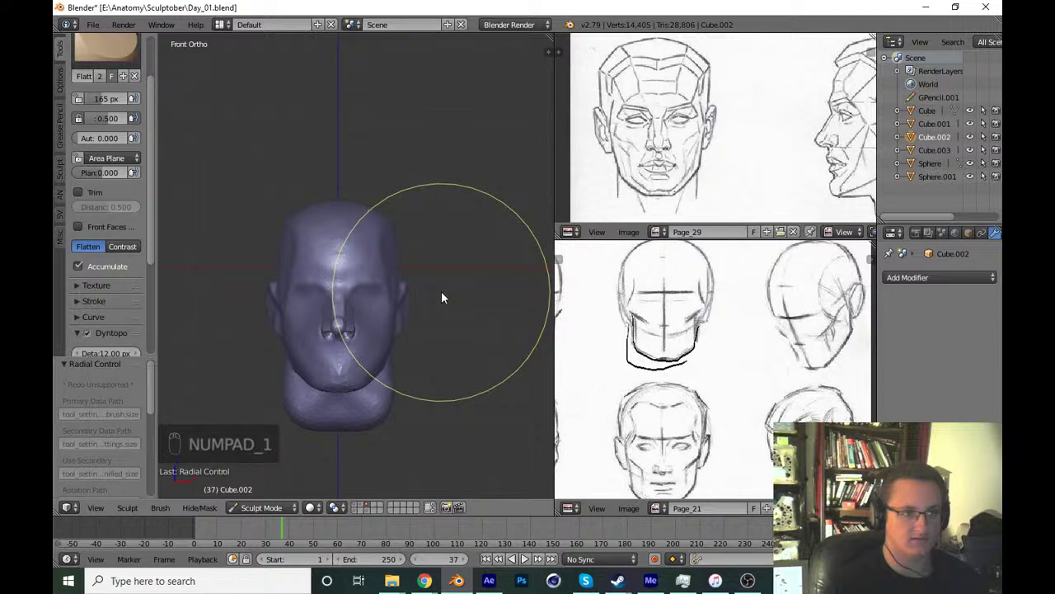
pyautogui.press('ctrl+z')
pyautogui.press('ctrl+z')
pyautogui.press('f')
pyautogui.moveTo(373, 307); pyautogui.dragTo(294, 334)
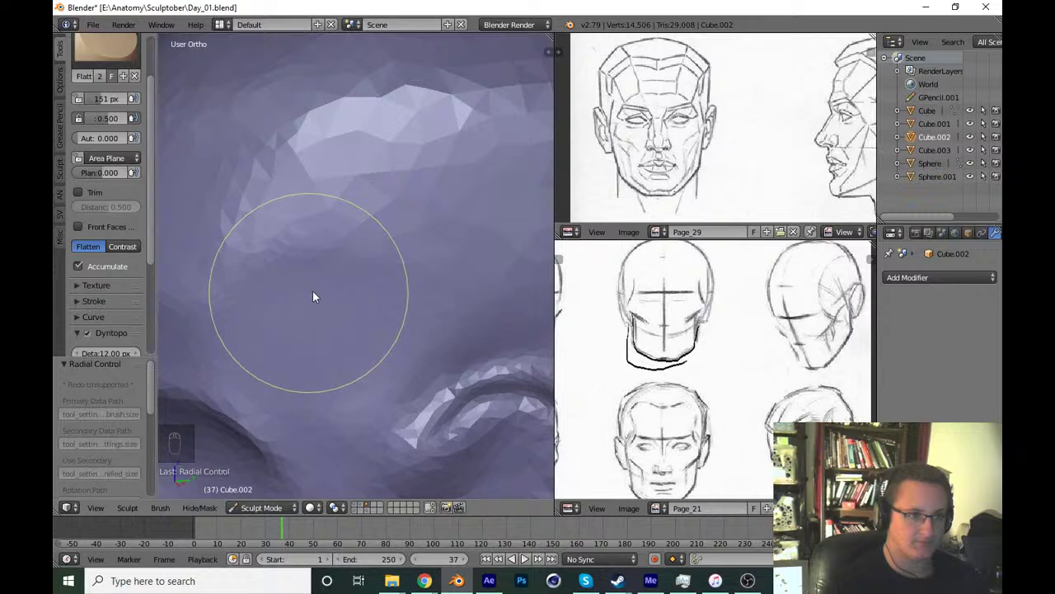
pyautogui.press('KP_1')
pyautogui.moveTo(455, 332); pyautogui.dragTo(495, 382)
pyautogui.press('ctrl+s')
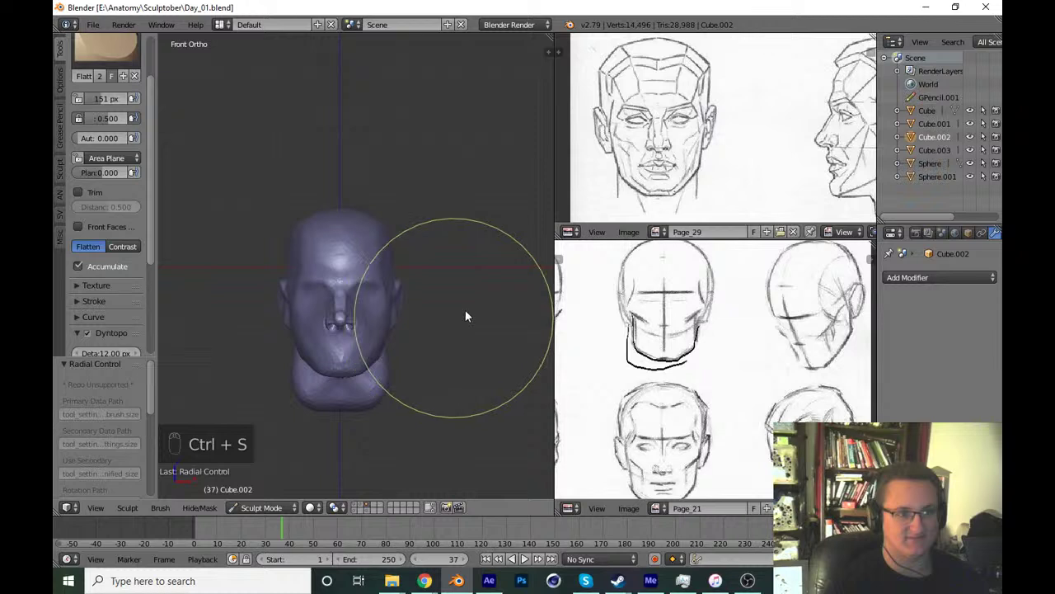
pyautogui.press('ctrl+s')
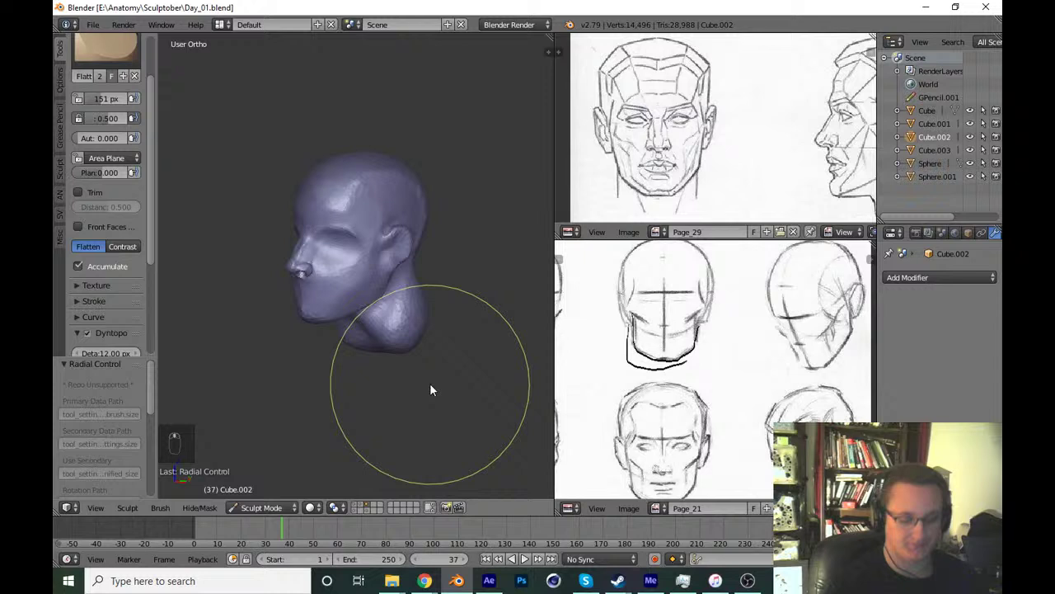
# Review the head from right, front and camera views to judge the jaw and neck planes.
pyautogui.press('KP_3')
pyautogui.press('KP_1')
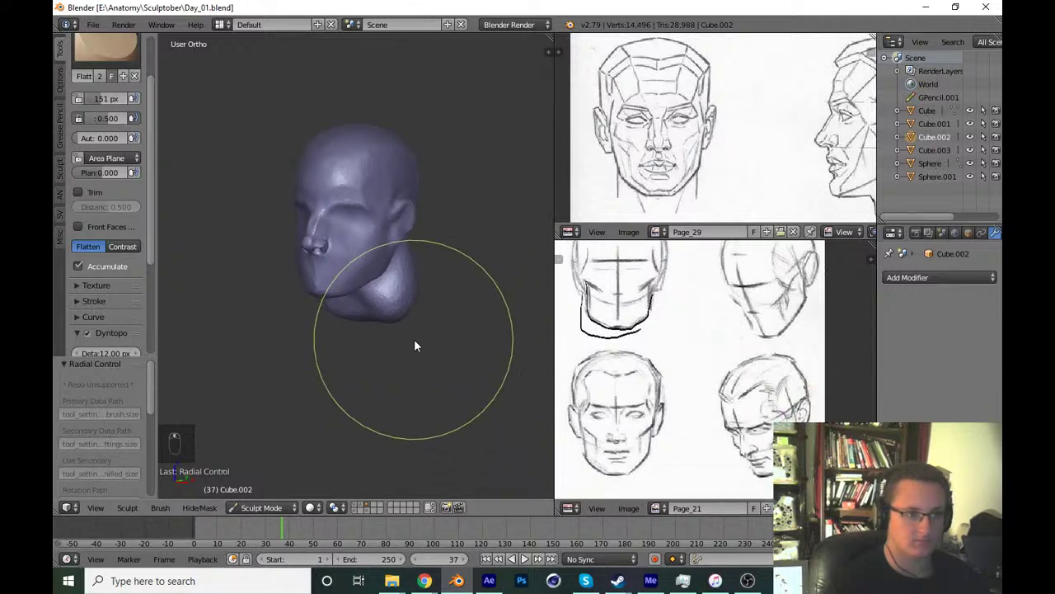
pyautogui.press('KP_1')
pyautogui.press('KP_0')
pyautogui.press('KP_Decimal')
pyautogui.press('KP_3')
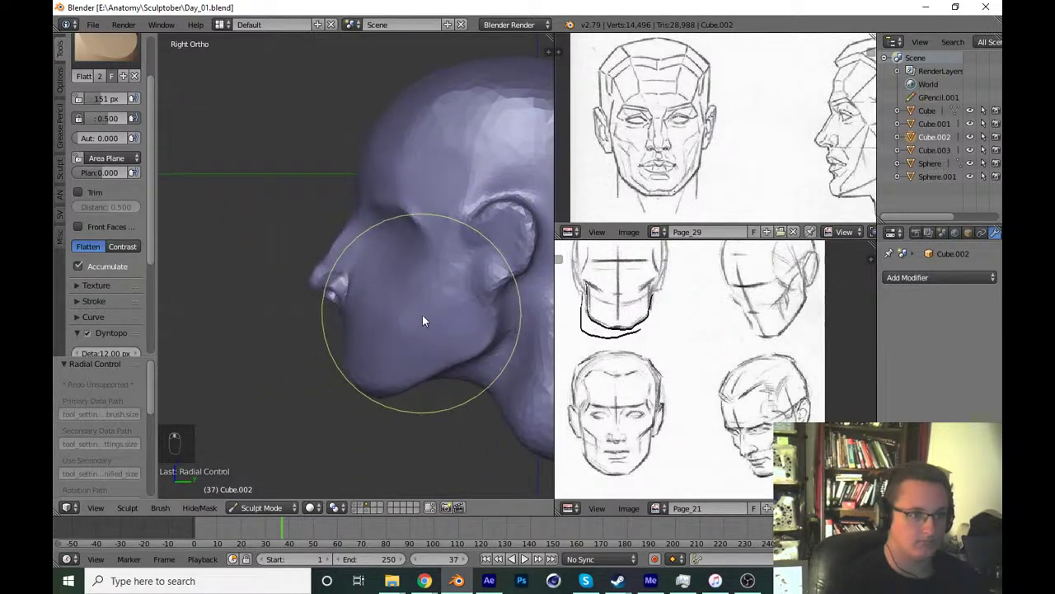
# Grab-reshape the nose tip and underside in profile, undoing and resizing strokes, then save.
pyautogui.press('g')
pyautogui.press('f')
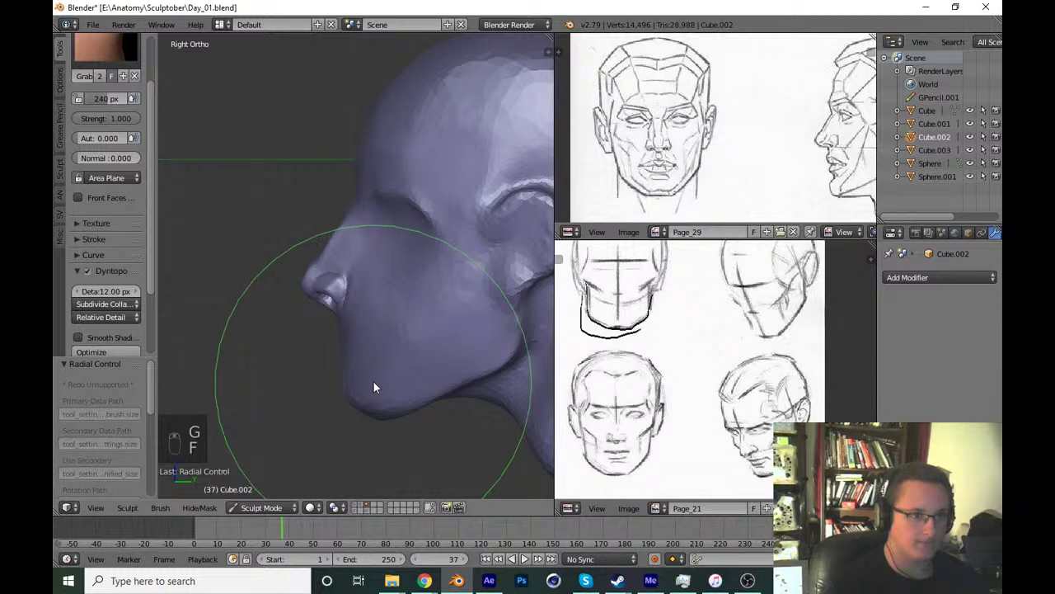
pyautogui.press('f')
pyautogui.moveTo(362, 381); pyautogui.dragTo(378, 368)
pyautogui.press('ctrl+z')
pyautogui.press('f')
pyautogui.click(347, 309)
pyautogui.moveTo(330, 311); pyautogui.dragTo(378, 353)
pyautogui.press('ctrl+z')
pyautogui.press('f')
pyautogui.click(382, 354)
pyautogui.press('f')
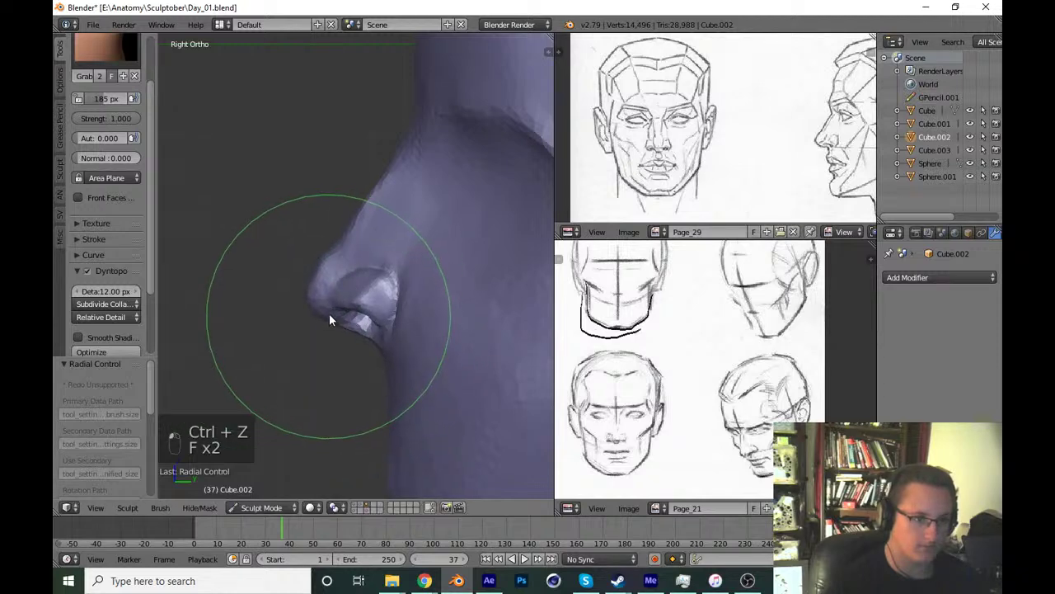
pyautogui.moveTo(363, 340); pyautogui.dragTo(366, 320)
pyautogui.press('ctrl+s')
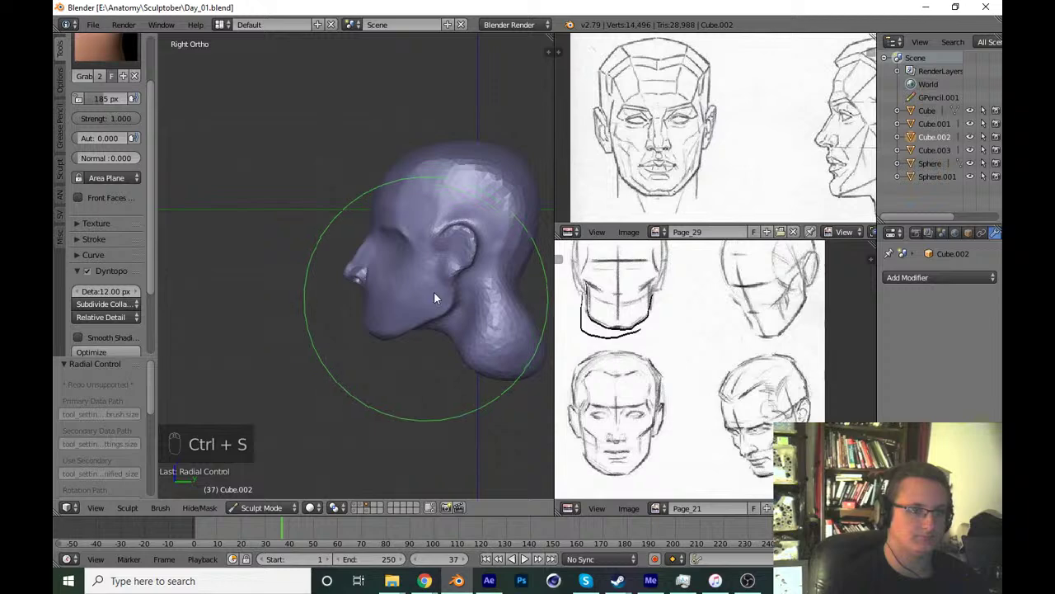
# From the front view, pull the neck and jaw outline into shape and save.
pyautogui.press('KP_1')
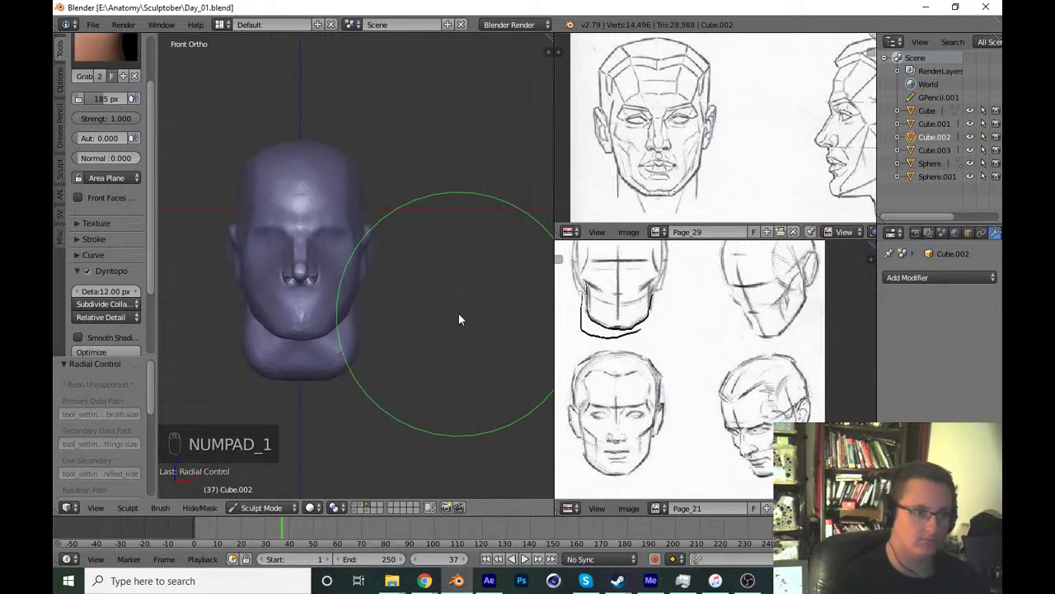
pyautogui.moveTo(447, 366); pyautogui.dragTo(524, 395)
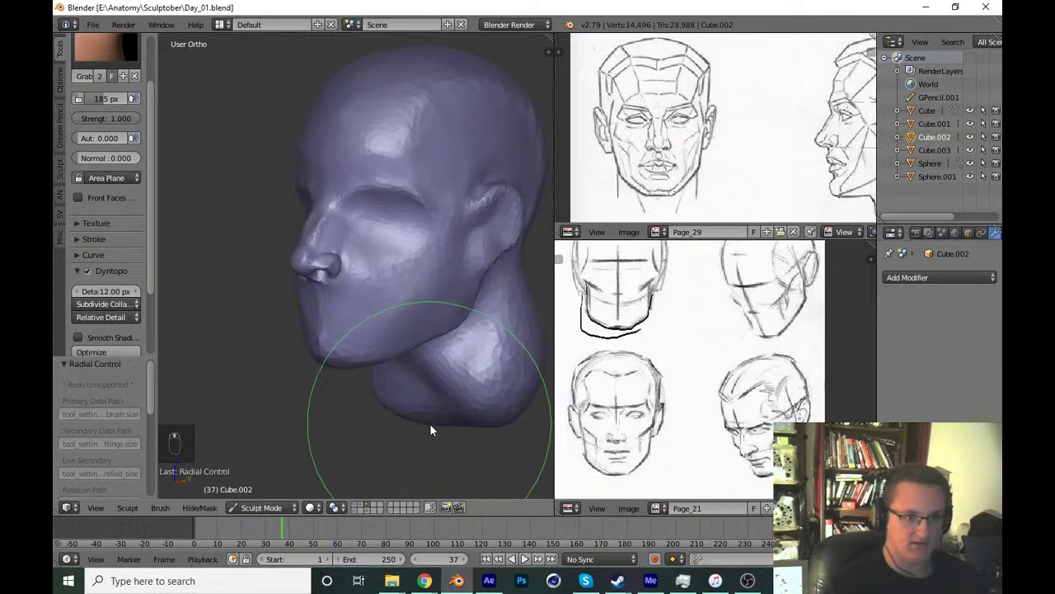
pyautogui.press('ctrl+s')
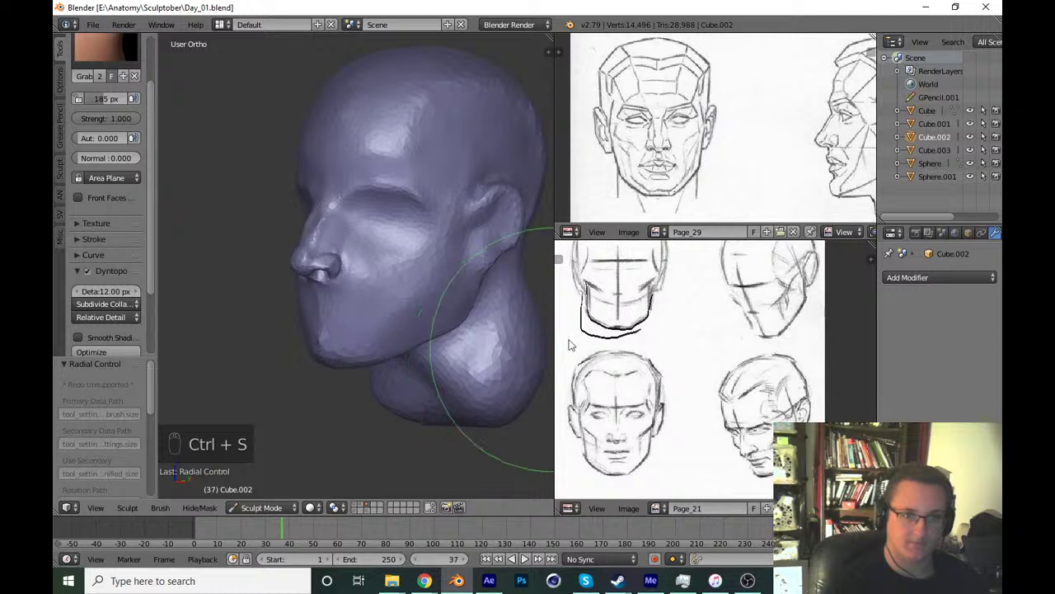
pyautogui.middleClick(475, 298)
pyautogui.moveTo(451, 327); pyautogui.dragTo(397, 327)
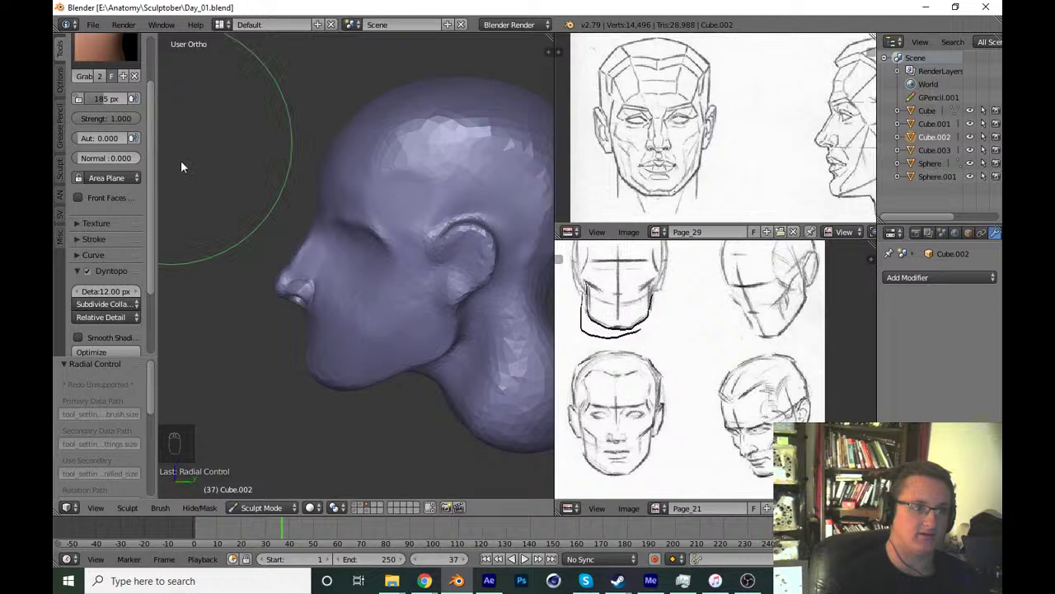
# Refine the nose tip profile from the right view with grab strokes and save.
pyautogui.press('KP_3')
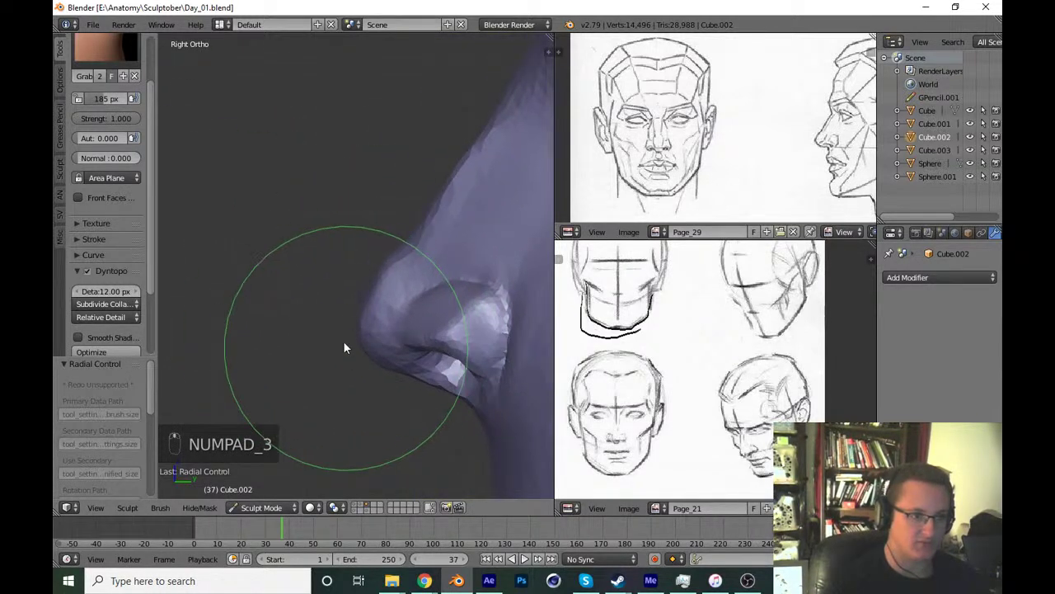
pyautogui.press('f')
pyautogui.moveTo(364, 345); pyautogui.dragTo(395, 294)
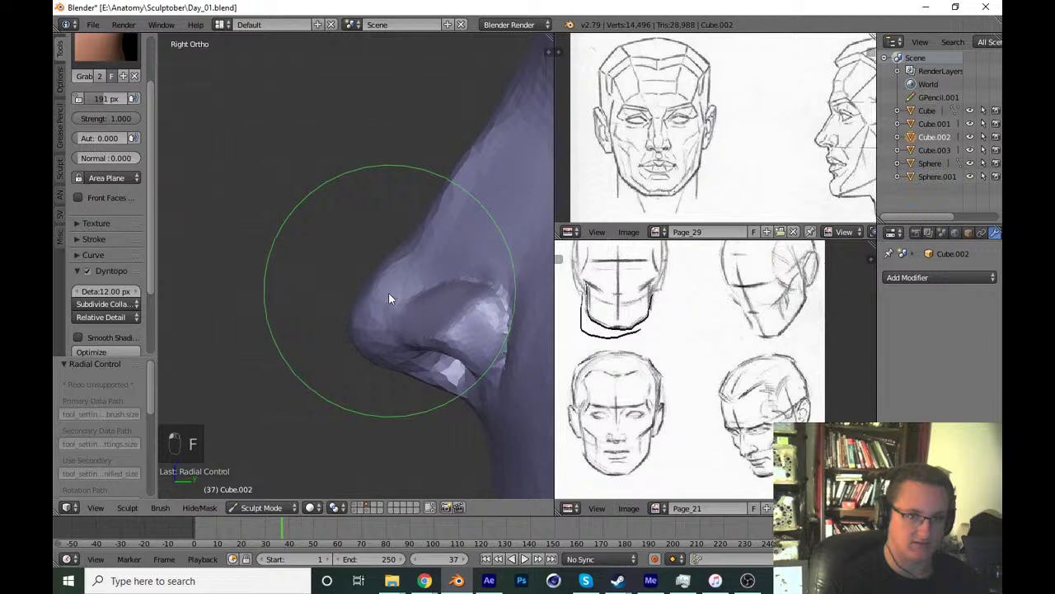
pyautogui.moveTo(395, 362); pyautogui.dragTo(370, 402)
pyautogui.press('ctrl+s')
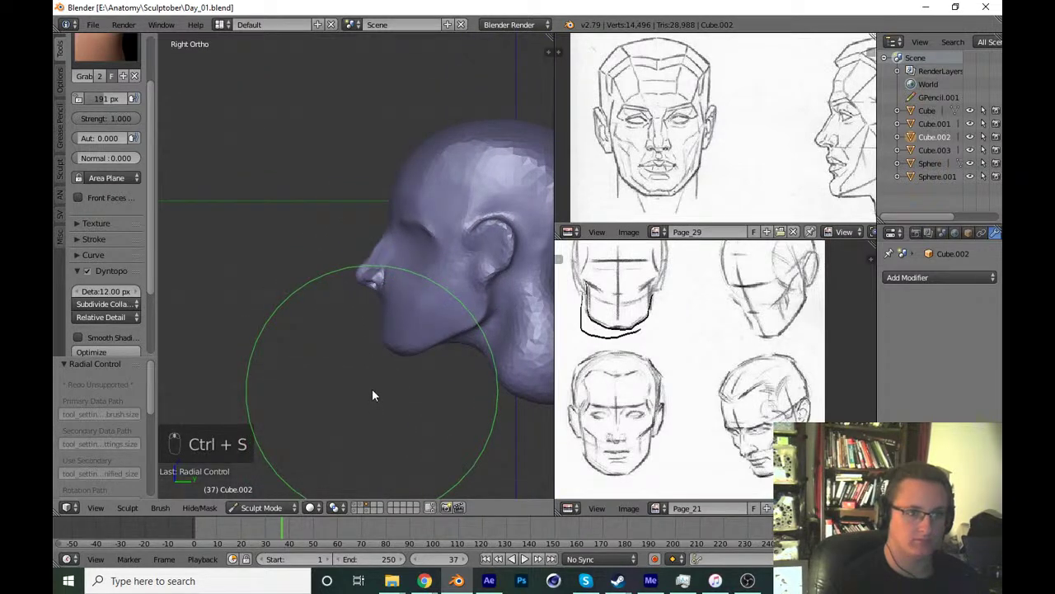
pyautogui.press('f')
pyautogui.moveTo(414, 308); pyautogui.dragTo(459, 179)
pyautogui.press('f')
# Switch to the Draw brush in front view and stroke across the lower face.
pyautogui.press('KP_1')
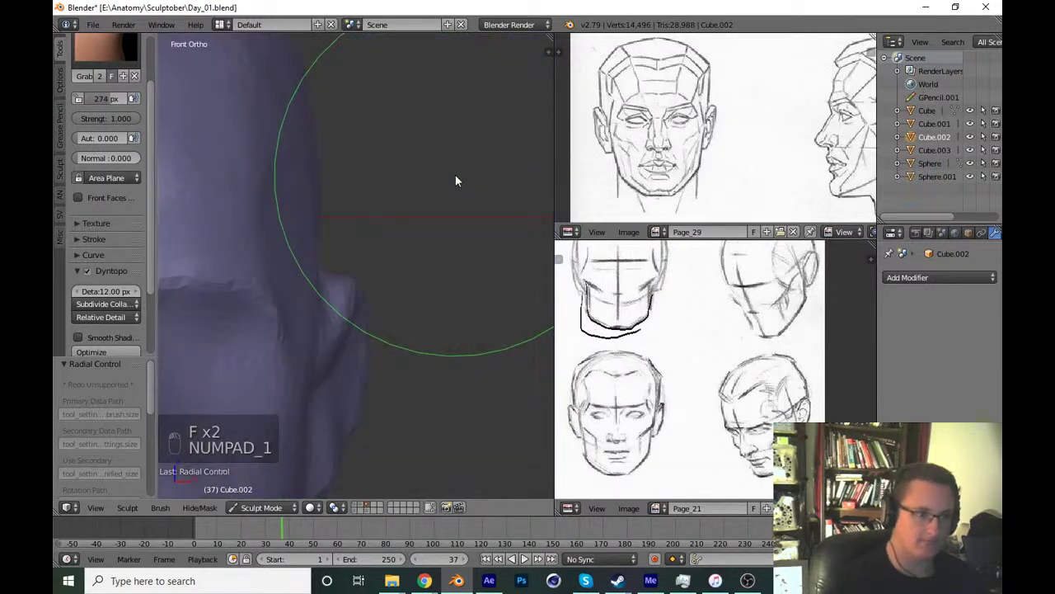
pyautogui.press('x')
pyautogui.press('f')
pyautogui.moveTo(261, 328); pyautogui.dragTo(403, 359)
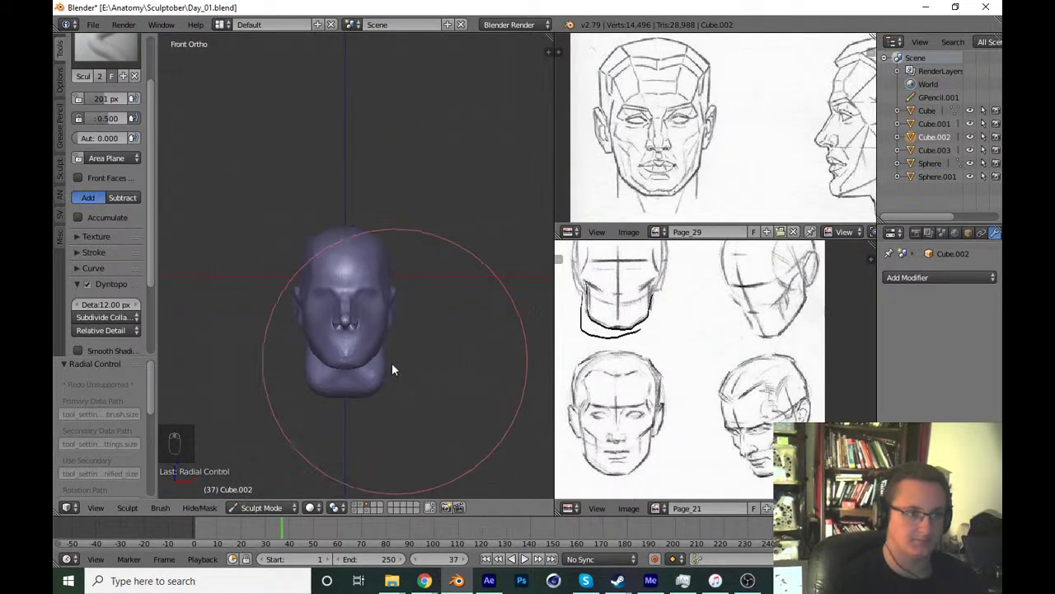
# Save, then build up material below the nose and on the nostril wing.
pyautogui.press('ctrl+s')
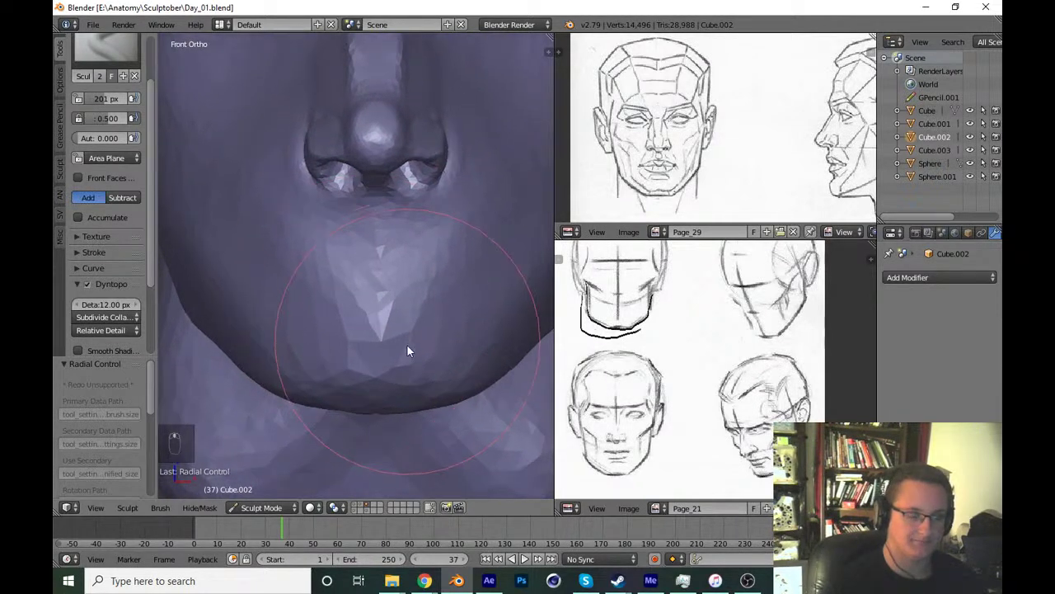
pyautogui.middleClick(188, 182)
pyautogui.moveTo(122, 53); pyautogui.dragTo(444, 326)
pyautogui.moveTo(439, 340); pyautogui.dragTo(607, 184)
pyautogui.moveTo(649, 195); pyautogui.dragTo(401, 280)
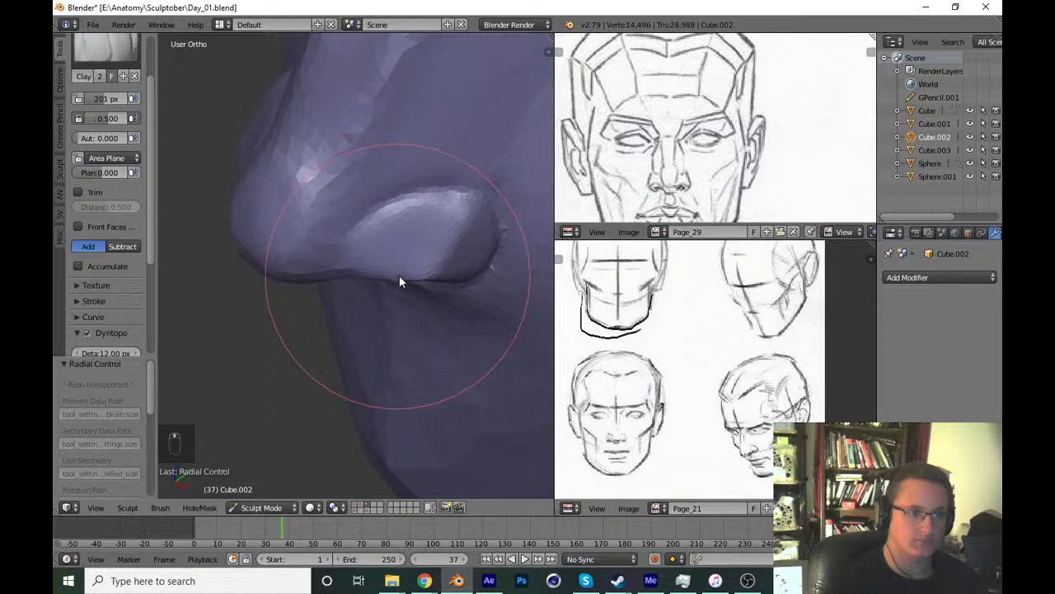
pyautogui.middleClick(382, 320)
pyautogui.press('f')
pyautogui.moveTo(425, 193); pyautogui.dragTo(395, 313)
pyautogui.press('f')
# Review the head from front and angled views, saving Day_01.blend repeatedly.
pyautogui.press('KP_1')
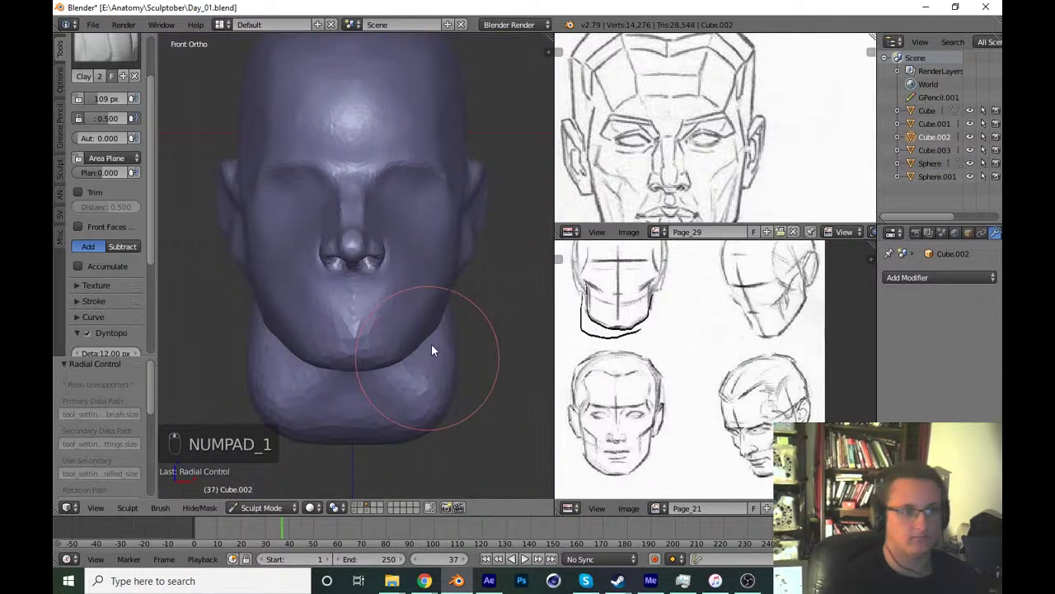
pyautogui.press('ctrl+s')
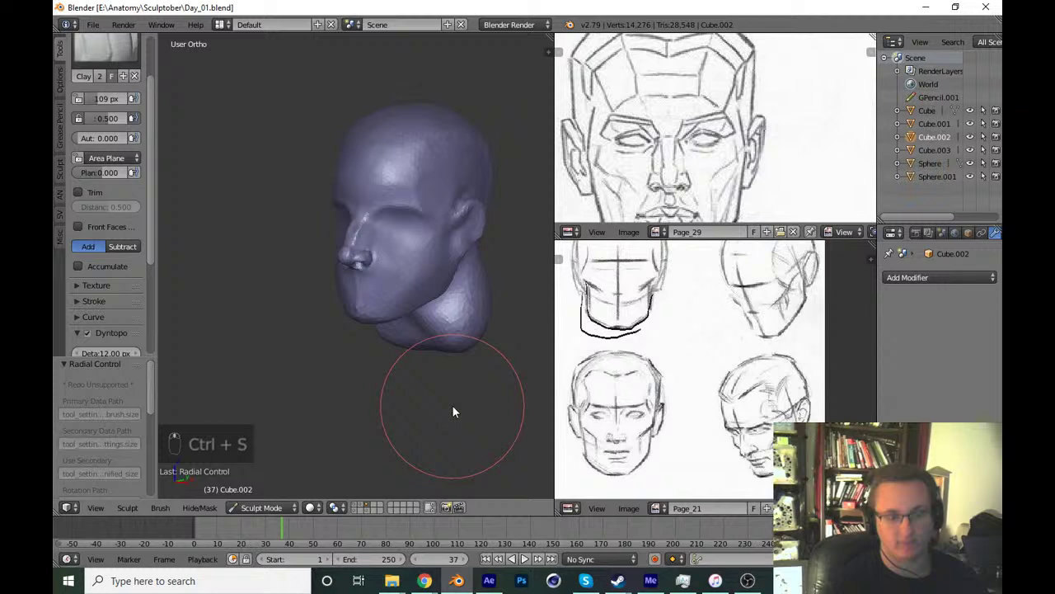
pyautogui.press('KP_1')
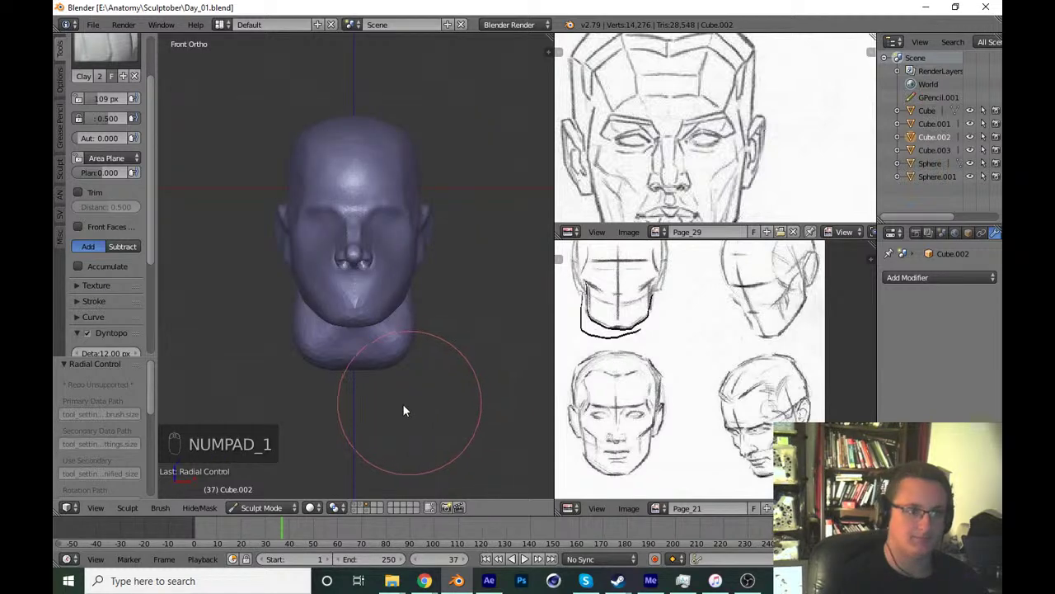
pyautogui.press('ctrl+s')
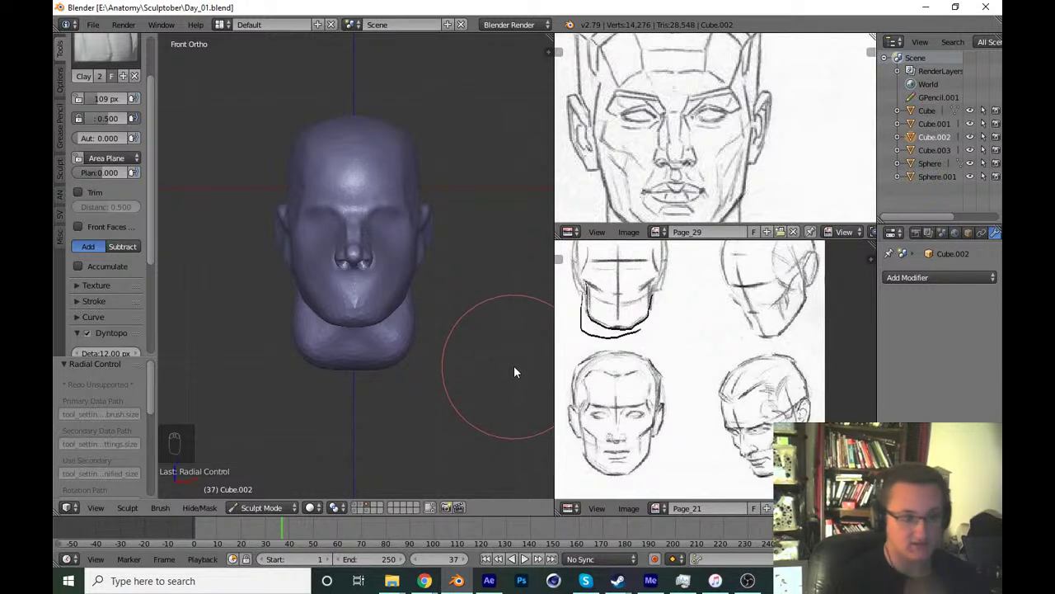
pyautogui.press('ctrl+s')
pyautogui.press('ctrl+s')
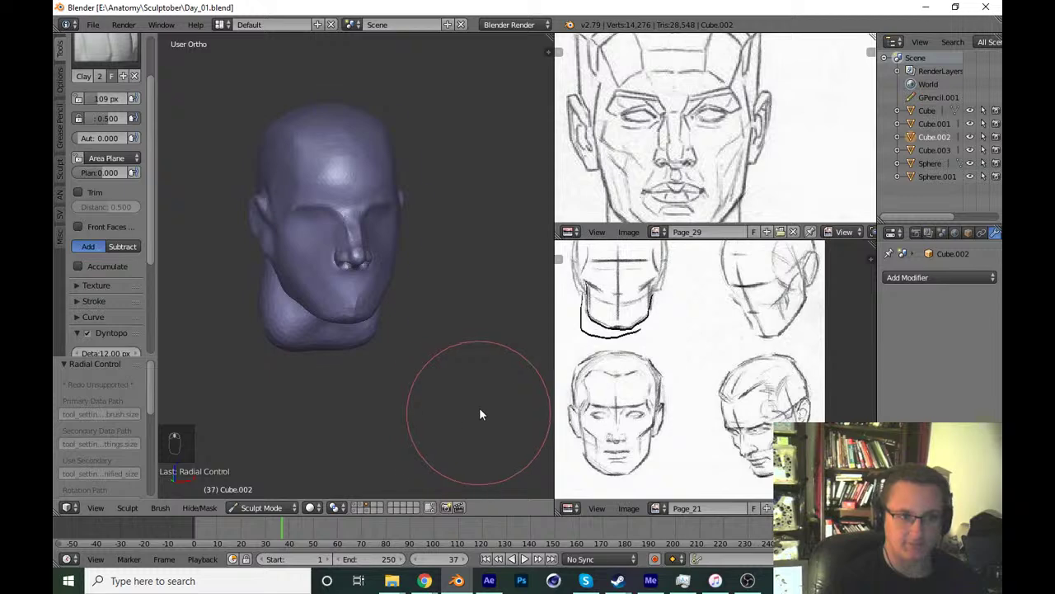
pyautogui.press('ctrl+s')
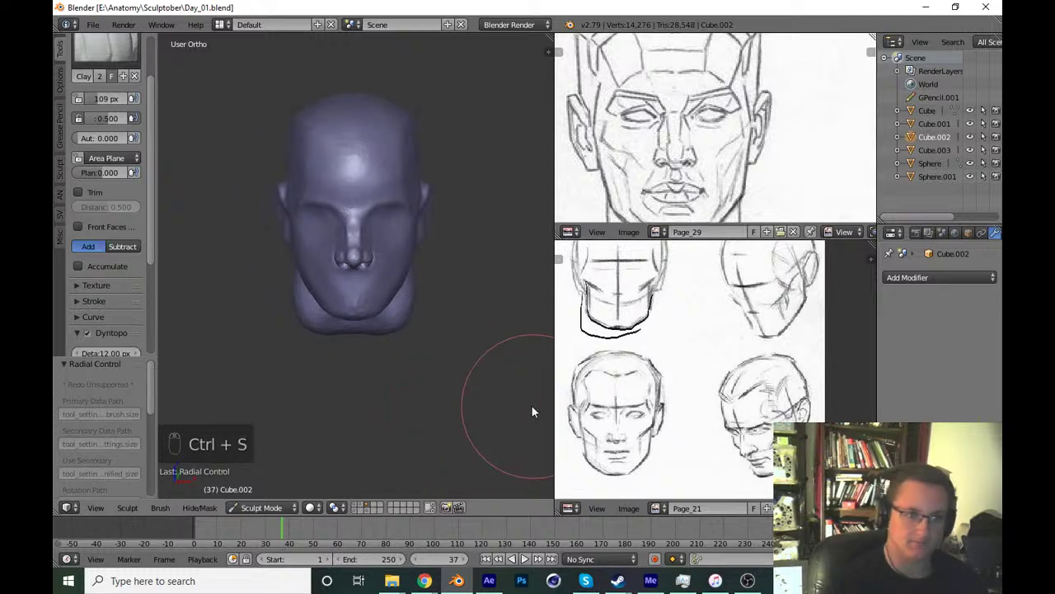
# Check the YouTube Studio live stream preview, return to the Blender sculpt and save.
pyautogui.click(433, 571)
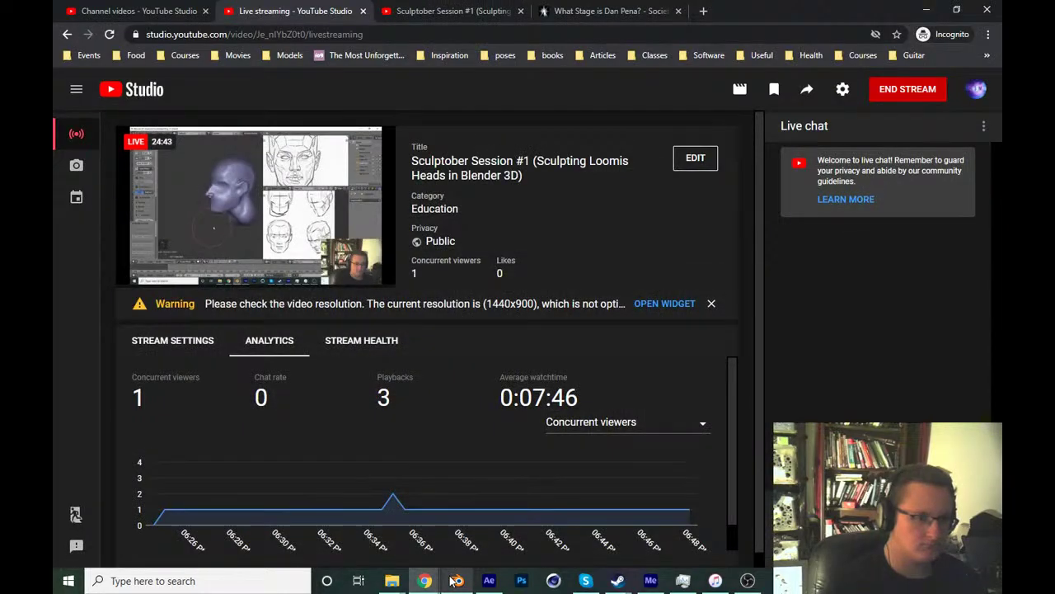
pyautogui.middleClick(449, 404)
pyautogui.press('ctrl+s')
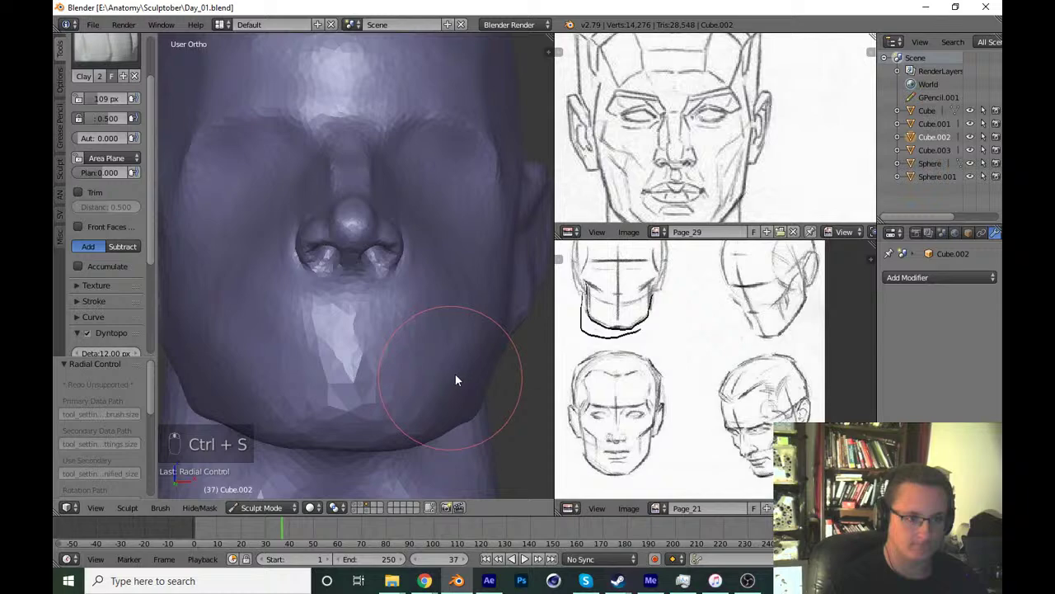
pyautogui.press('KP_1')
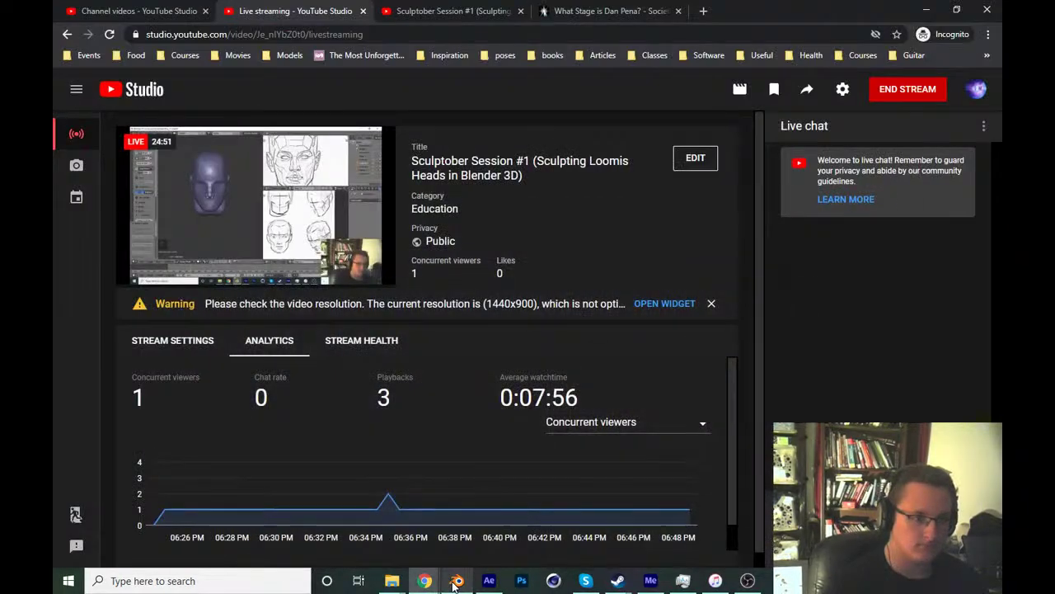
# Build up clay on the cheek and along the cheek crease with a smaller brush.
pyautogui.press('ctrl+s')
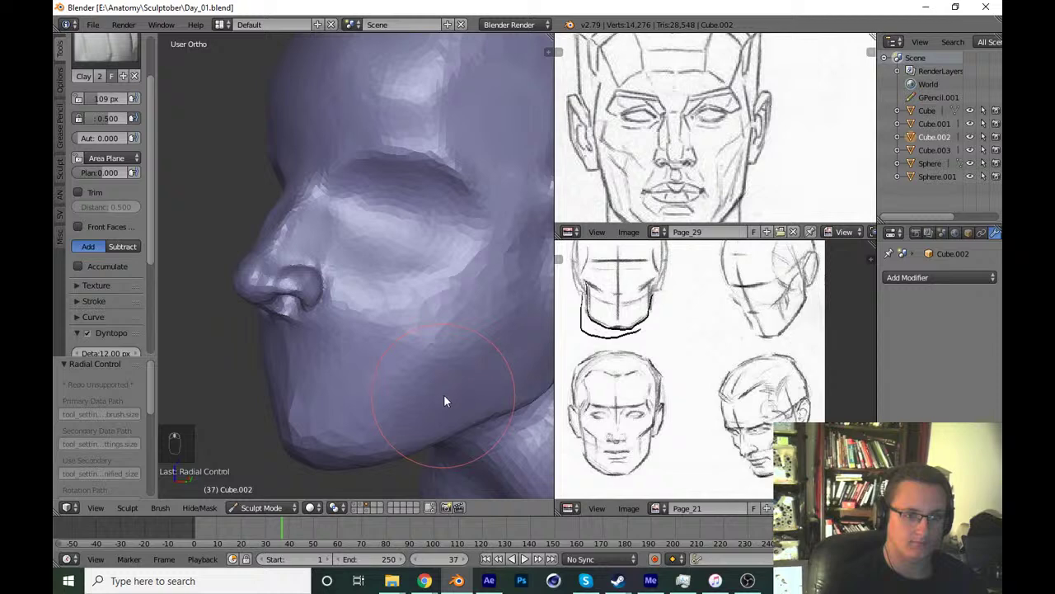
pyautogui.press('f')
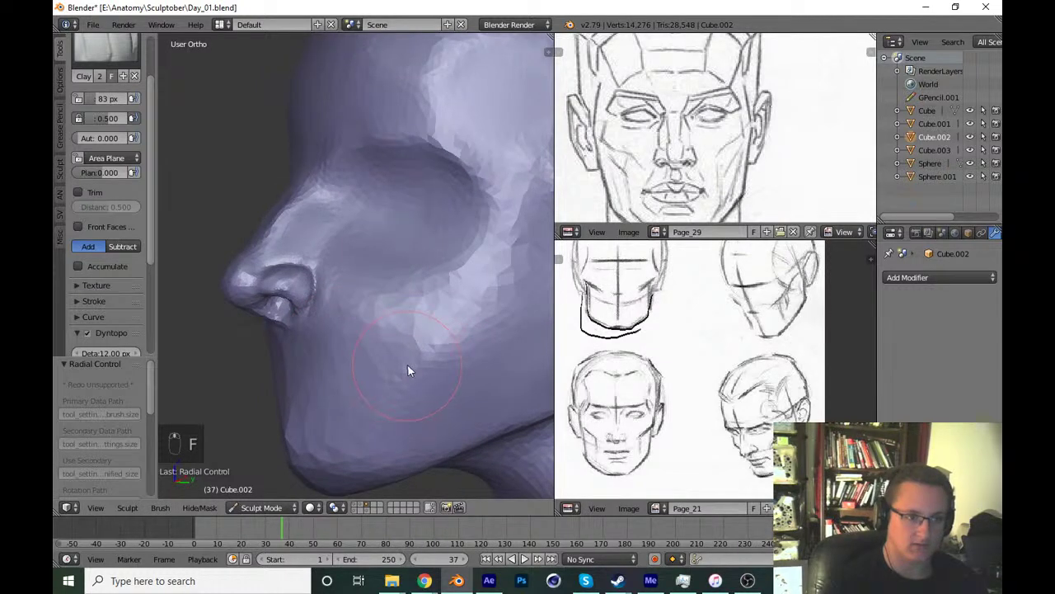
pyautogui.press('f')
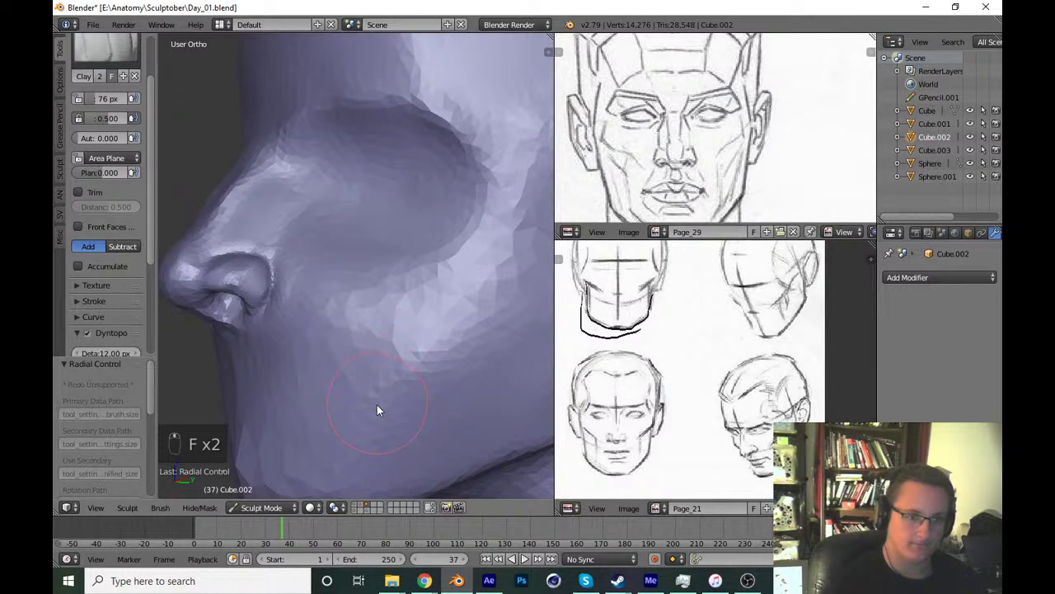
pyautogui.moveTo(375, 433); pyautogui.dragTo(274, 396)
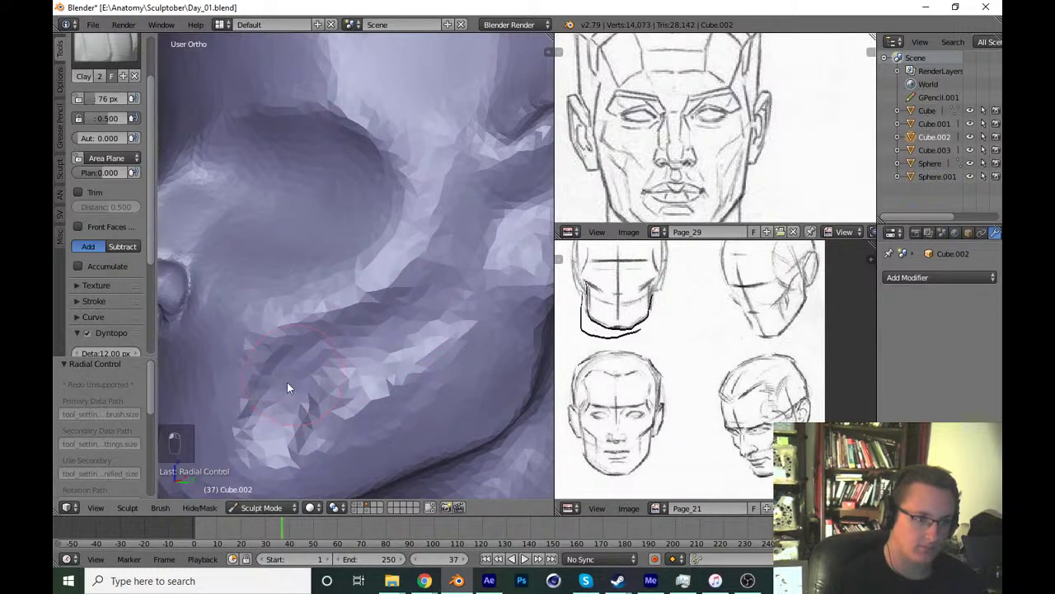
pyautogui.moveTo(282, 445); pyautogui.dragTo(422, 365)
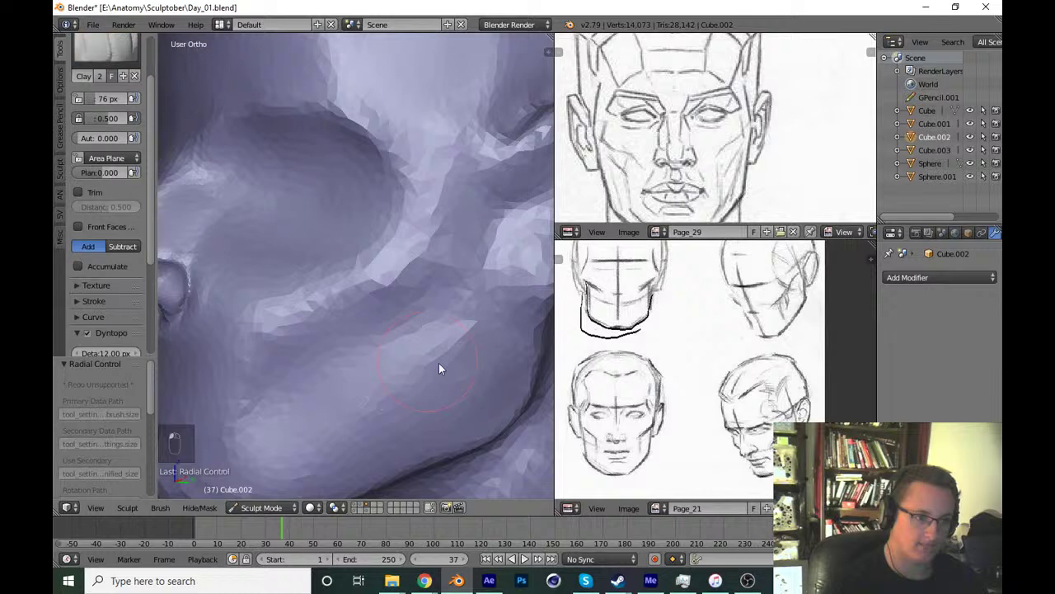
pyautogui.press('KP_1')
pyautogui.click(406, 333)
pyautogui.middleClick(405, 373)
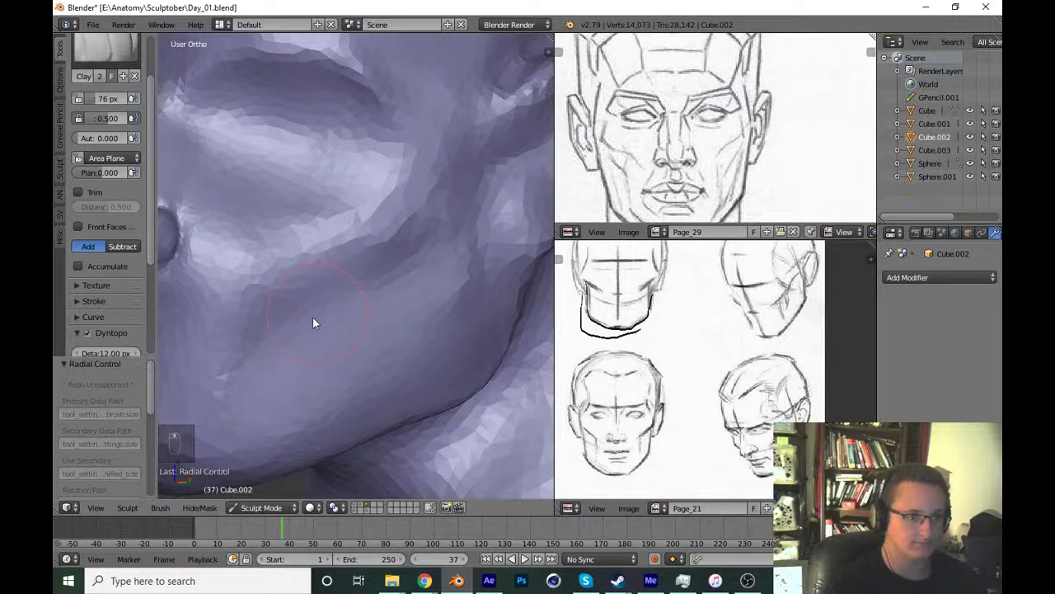
pyautogui.moveTo(293, 314); pyautogui.dragTo(318, 306)
# With a larger clay brush build up the cheek and jawline, toggling Draw briefly, then save from front view.
pyautogui.press('f')
pyautogui.press('f')
pyautogui.moveTo(267, 314); pyautogui.dragTo(284, 370)
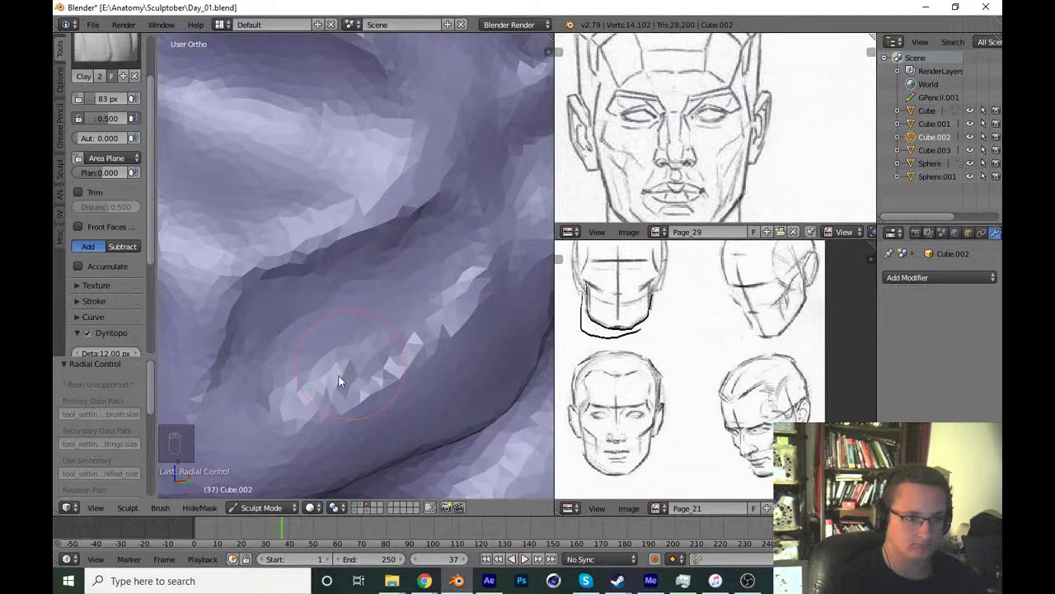
pyautogui.moveTo(434, 294); pyautogui.dragTo(319, 325)
pyautogui.press('x')
pyautogui.press('f')
pyautogui.press('f')
pyautogui.press('x')
pyautogui.press('f')
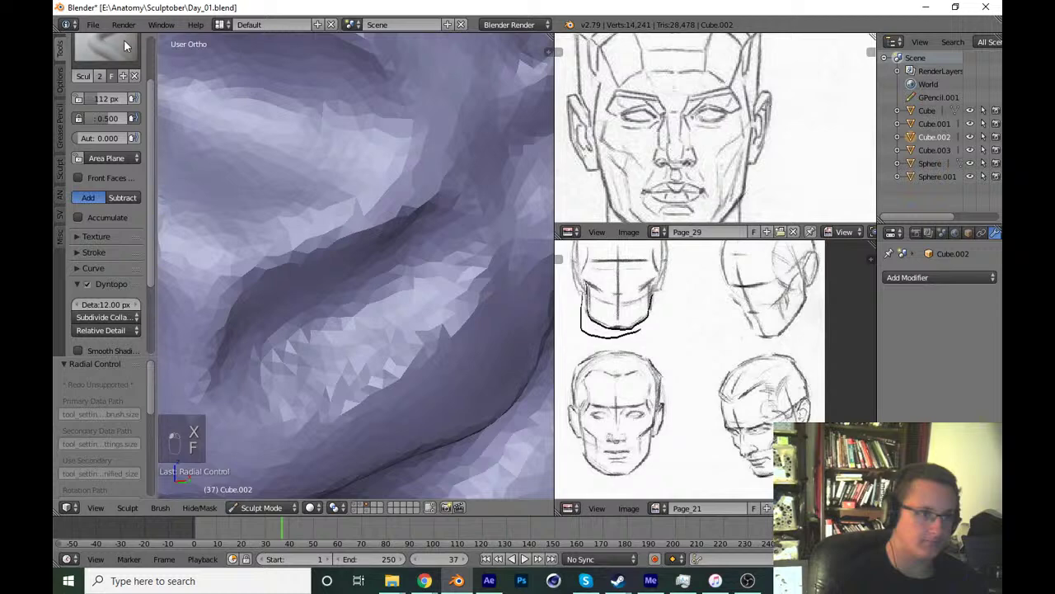
pyautogui.press('f')
pyautogui.press('f')
pyautogui.press('f')
pyautogui.press('f')
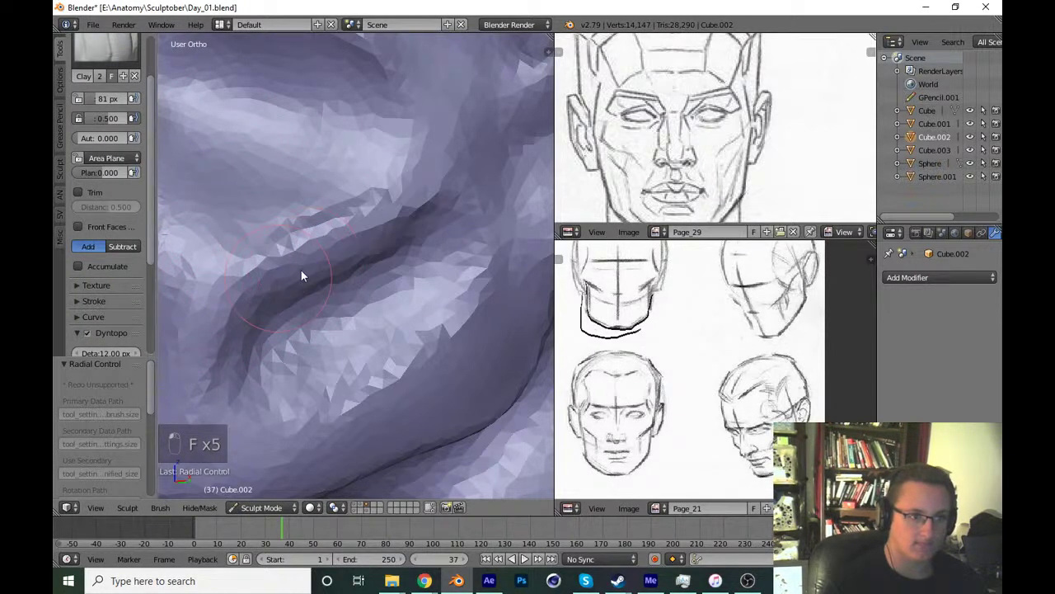
pyautogui.press('f')
pyautogui.press('f')
pyautogui.moveTo(310, 412); pyautogui.dragTo(475, 336)
pyautogui.press('KP_1')
pyautogui.press('ctrl+s')
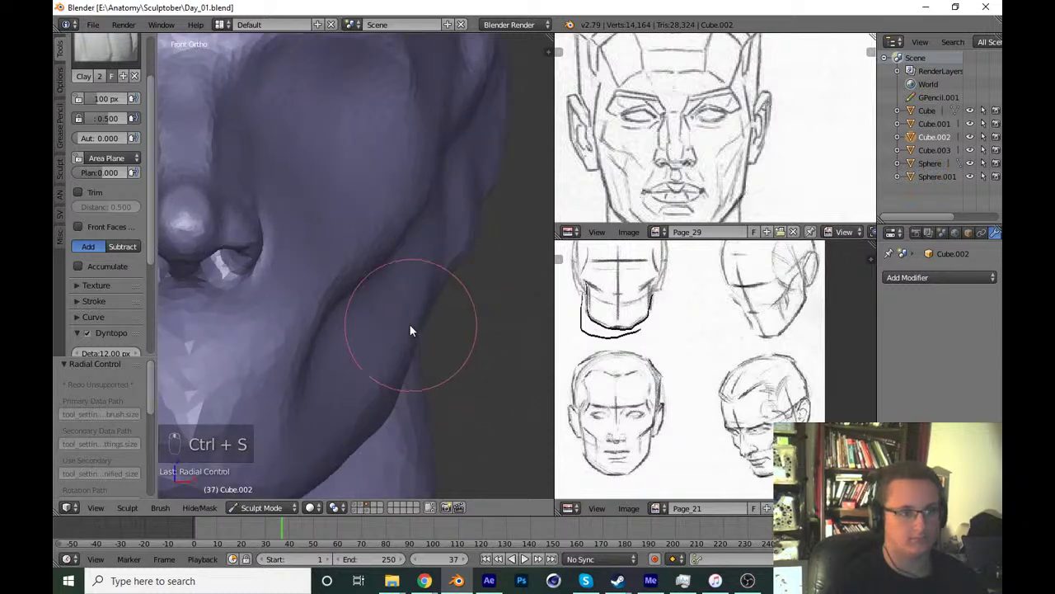
# Pull the cheek surface into shape with the Grab brush and save Day_01.blend.
pyautogui.press('g')
pyautogui.press('f')
pyautogui.press('f')
pyautogui.click(346, 276)
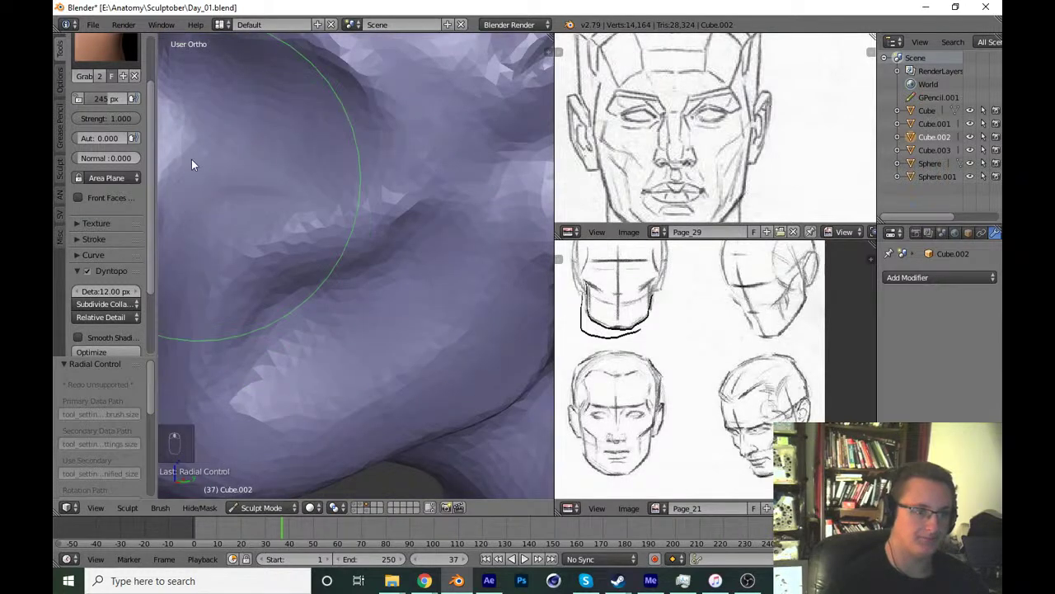
pyautogui.moveTo(125, 56); pyautogui.dragTo(320, 247)
pyautogui.press('f')
pyautogui.moveTo(302, 245); pyautogui.dragTo(441, 346)
pyautogui.press('f')
pyautogui.press('f')
pyautogui.press('ctrl+s')
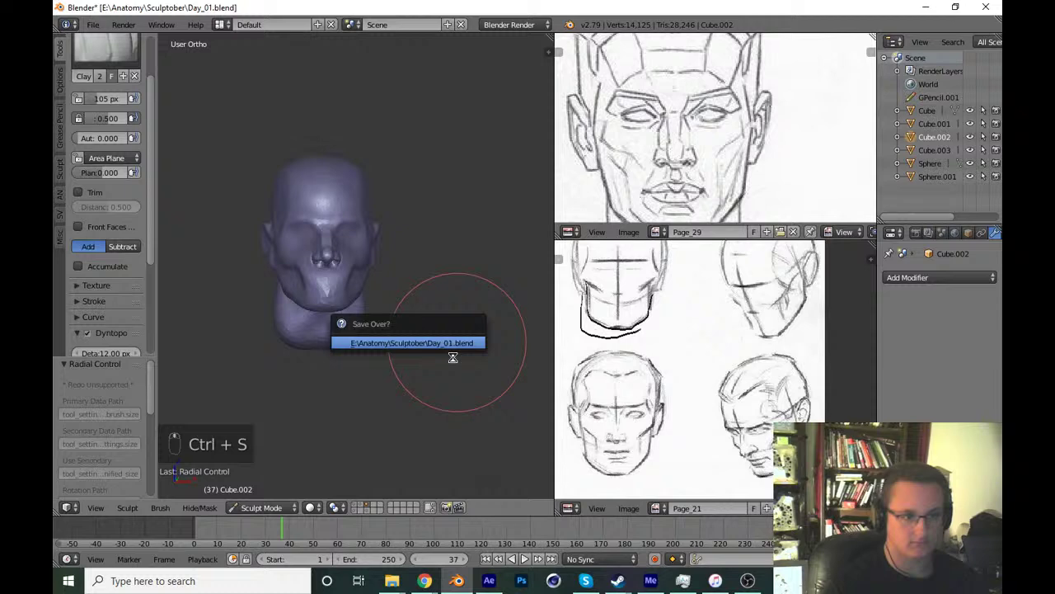
# Confirm saving over Day_01.blend, add clay to the cheek from front view and save.
pyautogui.moveTo(458, 361); pyautogui.dragTo(457, 361)
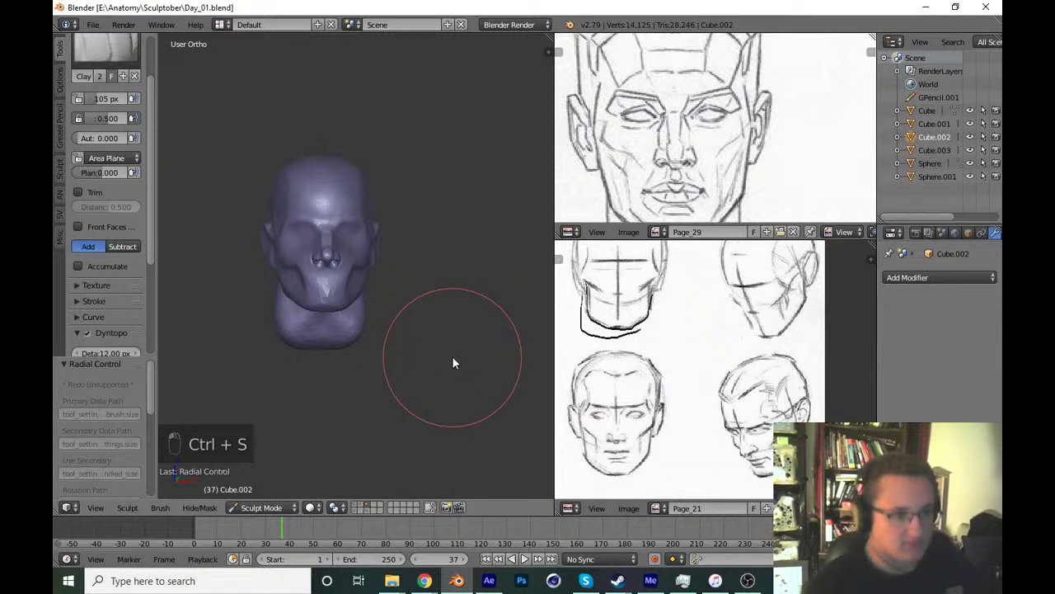
pyautogui.press('KP_1')
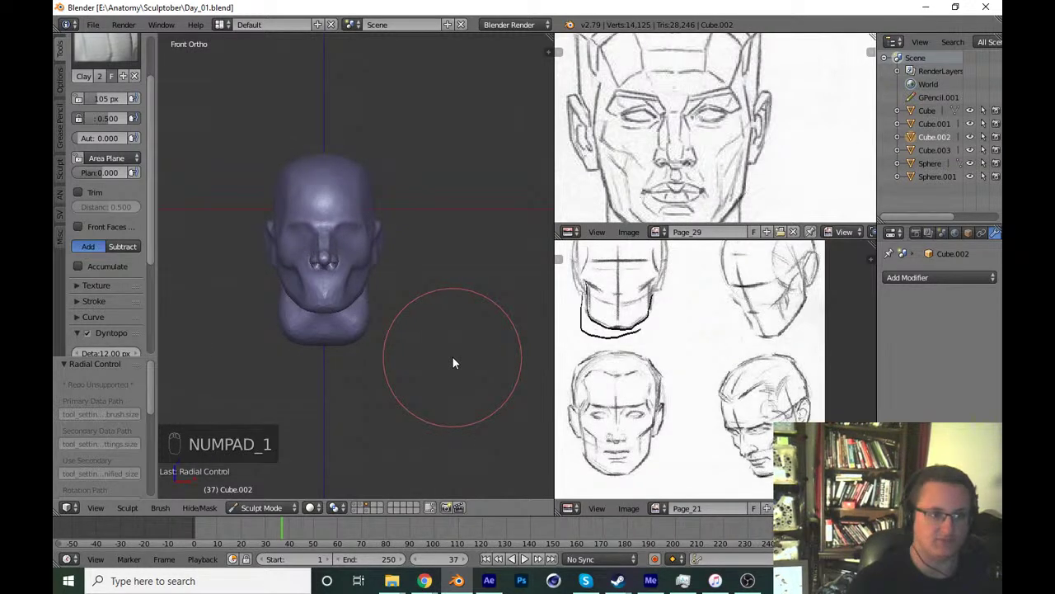
pyautogui.moveTo(413, 314); pyautogui.dragTo(383, 241)
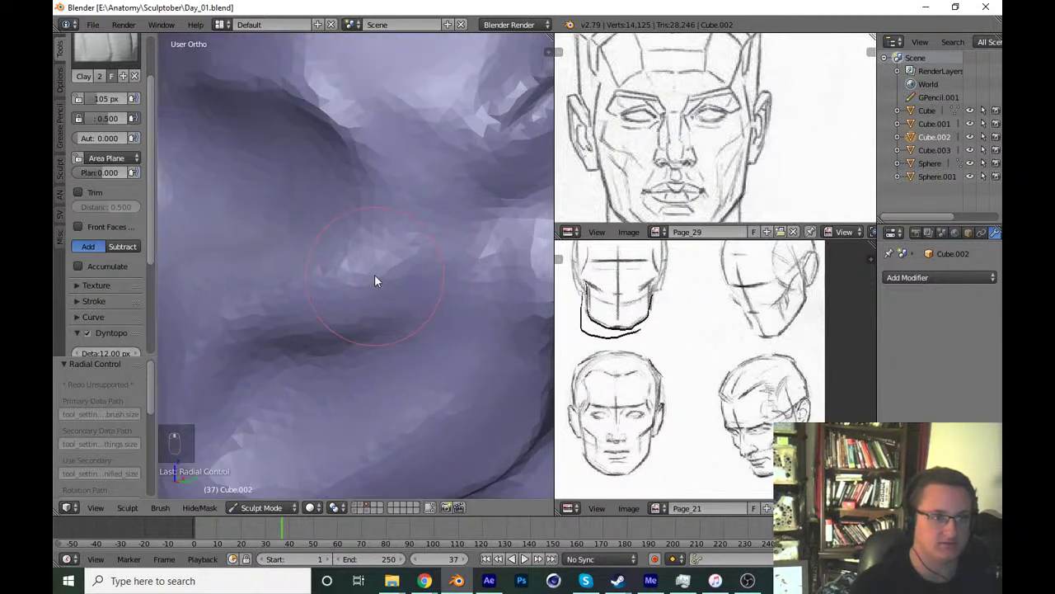
pyautogui.press('f')
pyautogui.moveTo(355, 276); pyautogui.dragTo(369, 296)
pyautogui.press('f')
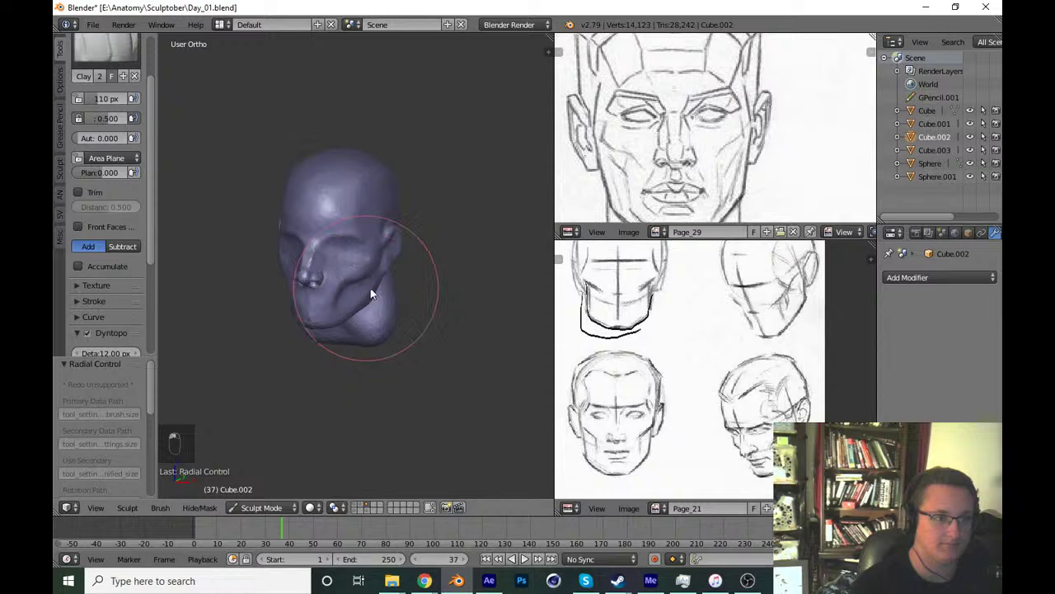
pyautogui.press('ctrl+s')
pyautogui.press('KP_1')
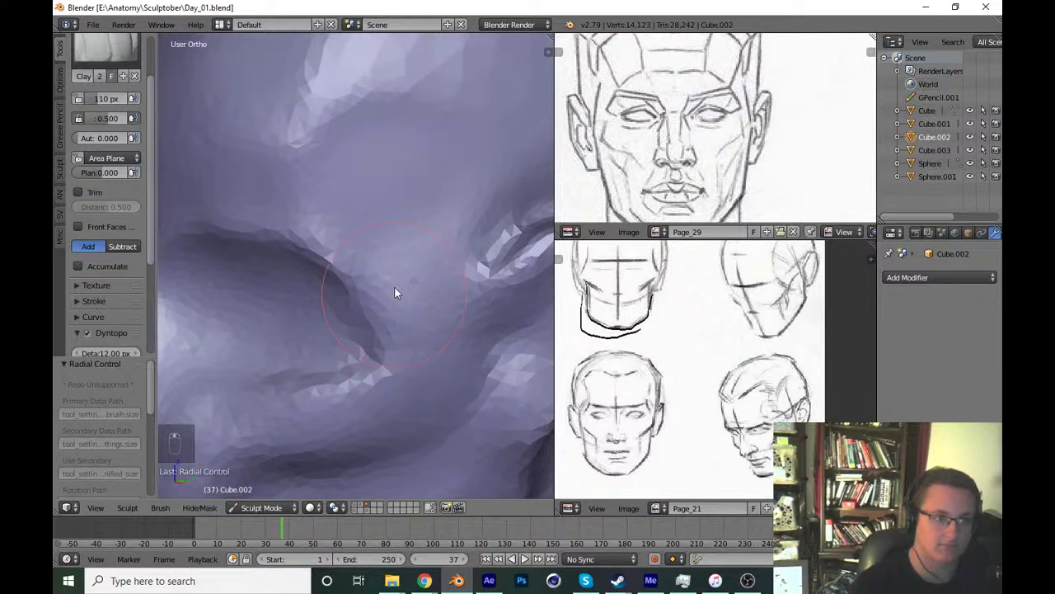
# Add clay to the cheekbone and flatten its plane, then return to the Clay brush.
pyautogui.moveTo(115, 49); pyautogui.dragTo(405, 252)
pyautogui.press('f')
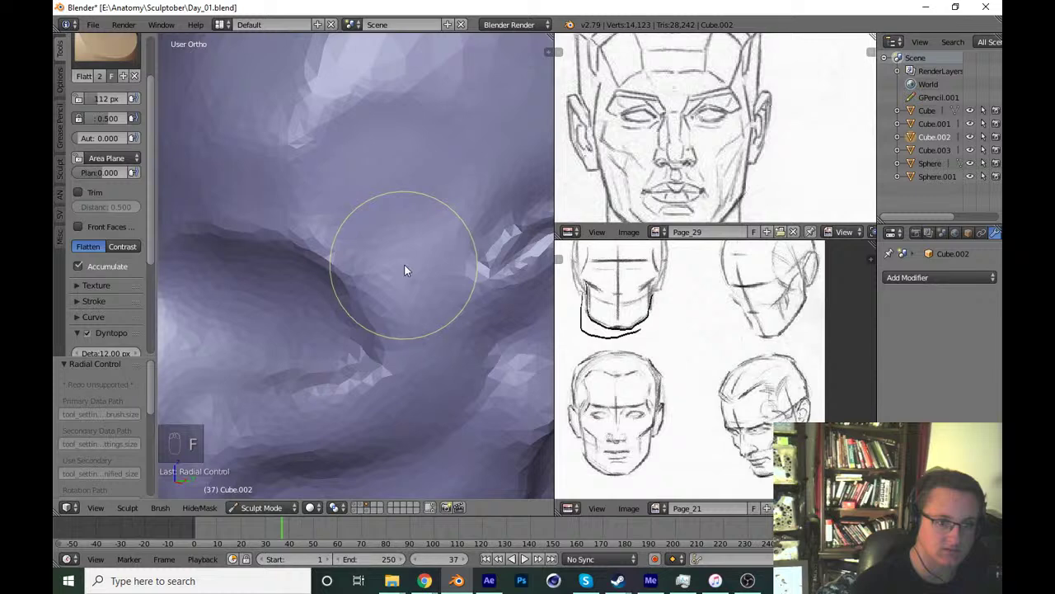
pyautogui.moveTo(423, 292); pyautogui.dragTo(462, 334)
pyautogui.press('ctrl+s')
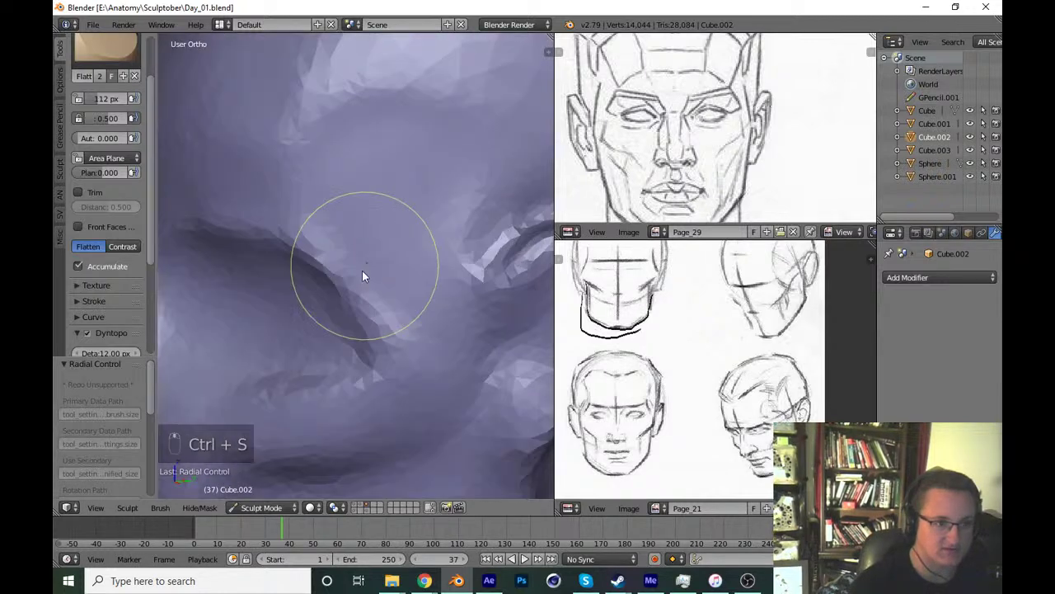
pyautogui.moveTo(140, 50); pyautogui.dragTo(368, 278)
pyautogui.press('f')
pyautogui.press('f')
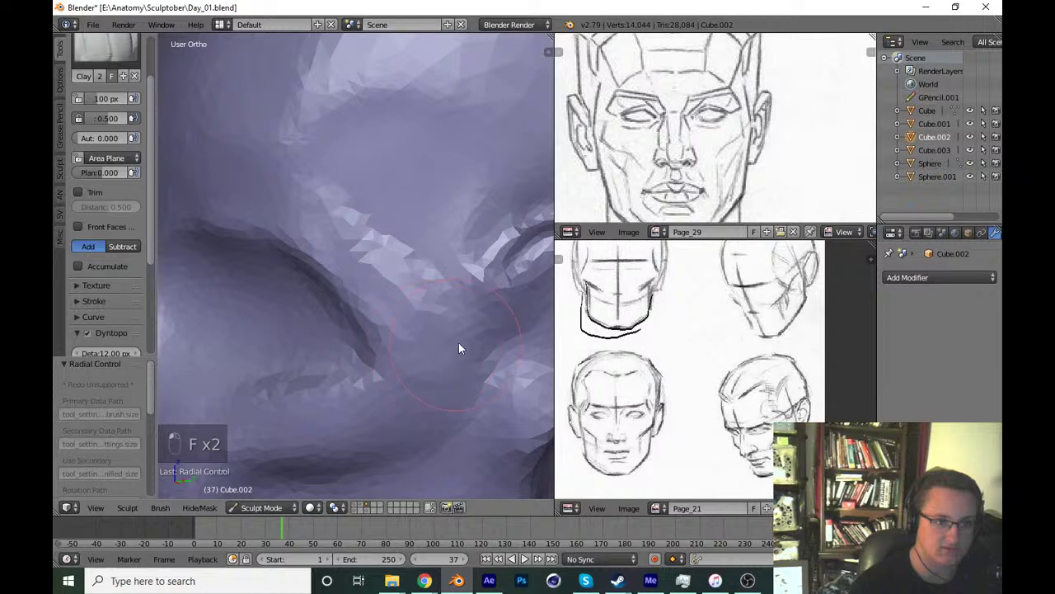
# Build up clay on the lower cheek from an angled view and save.
pyautogui.moveTo(346, 195); pyautogui.dragTo(393, 380)
pyautogui.middleClick(475, 342)
pyautogui.moveTo(506, 370); pyautogui.dragTo(498, 373)
pyautogui.press('ctrl+s')
pyautogui.press('KP_1')
pyautogui.press('ctrl+s')
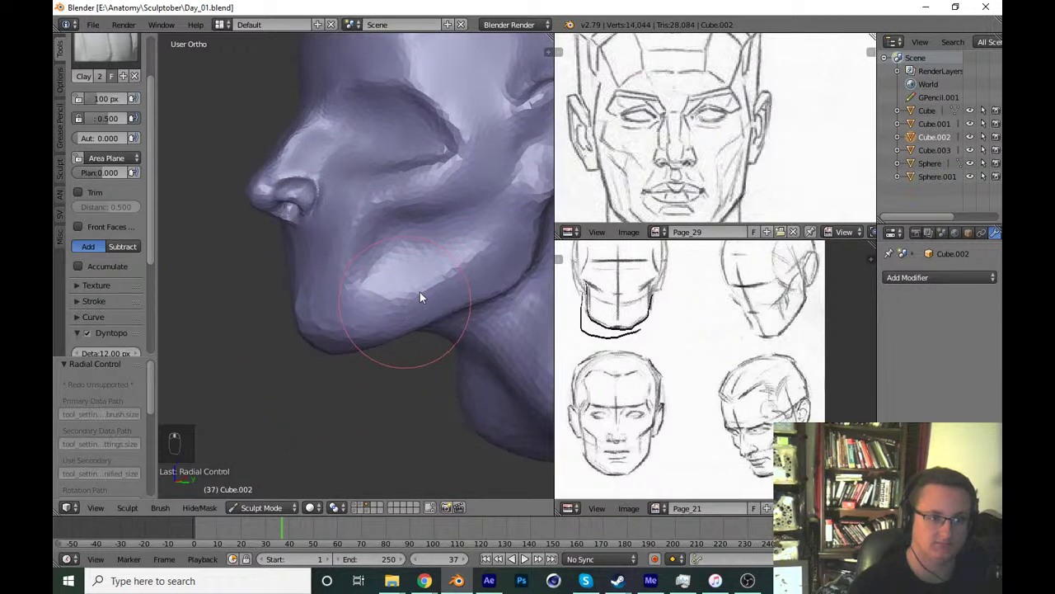
# Resize the brush, undo a stray stroke and build up the cheek below the cheekbone.
pyautogui.press('f')
pyautogui.press('f')
pyautogui.click(377, 344)
pyautogui.press('ctrl+z')
pyautogui.moveTo(312, 346); pyautogui.dragTo(443, 358)
pyautogui.moveTo(408, 348); pyautogui.dragTo(451, 359)
# Save, then in side view grab the cheek surface into shape with the Grab brush.
pyautogui.press('ctrl+s')
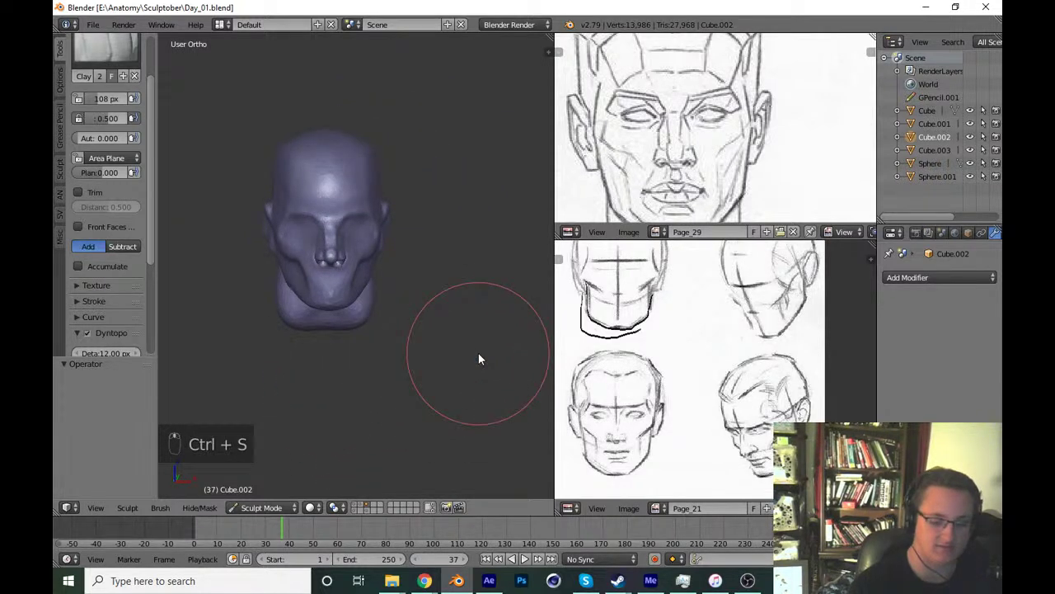
pyautogui.press('KP_3')
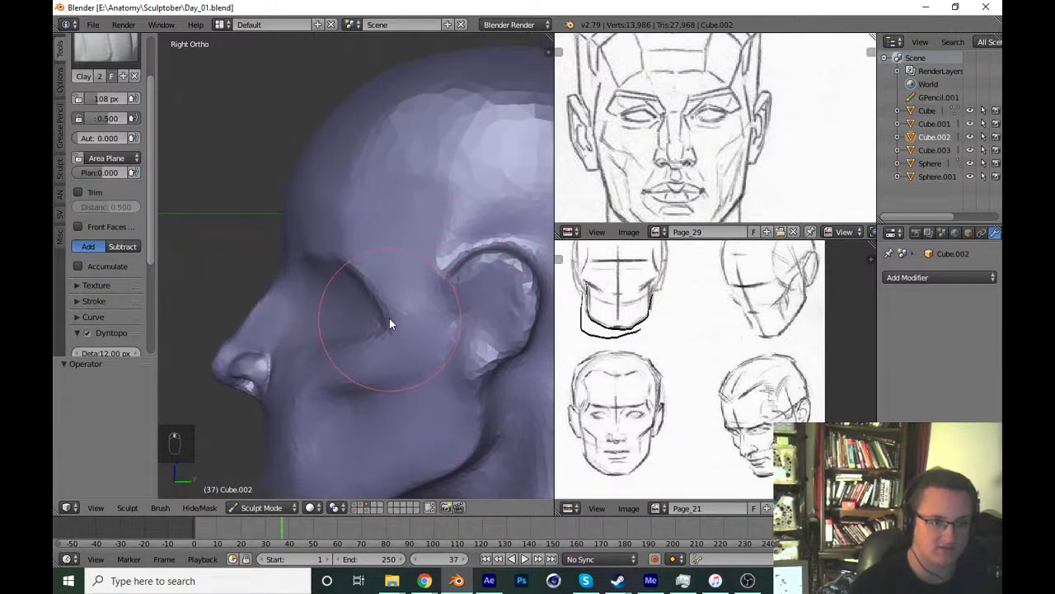
pyautogui.press('g')
pyautogui.press('f')
pyautogui.press('f')
pyautogui.moveTo(405, 347); pyautogui.dragTo(398, 333)
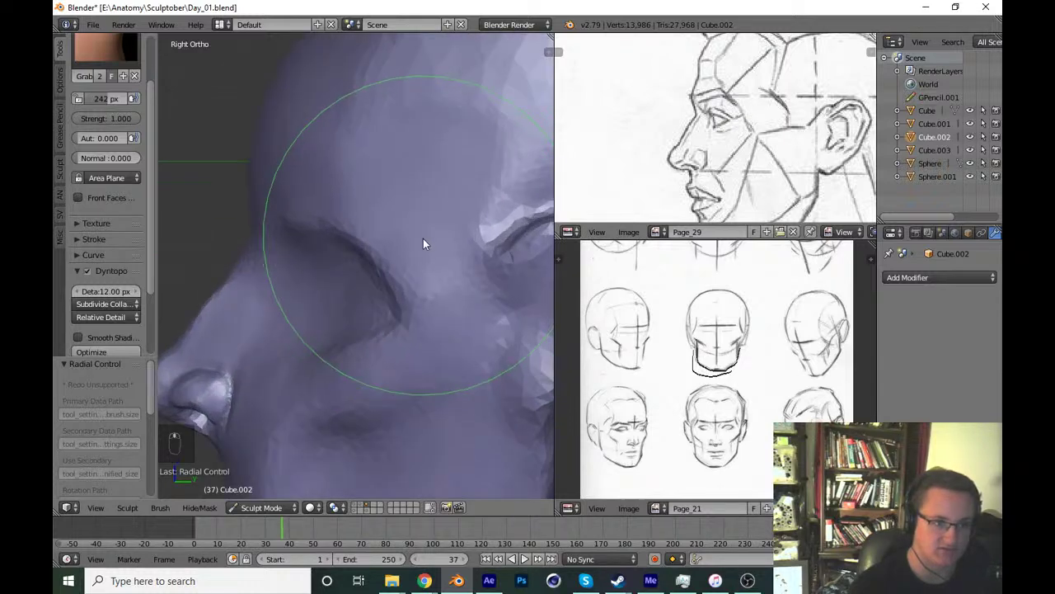
pyautogui.press('f')
pyautogui.press('f')
pyautogui.moveTo(403, 309); pyautogui.dragTo(382, 335)
# Pull the face profile into a better shape, check it from the front and save Day_01.blend.
pyautogui.press('ctrl+z')
pyautogui.press('f')
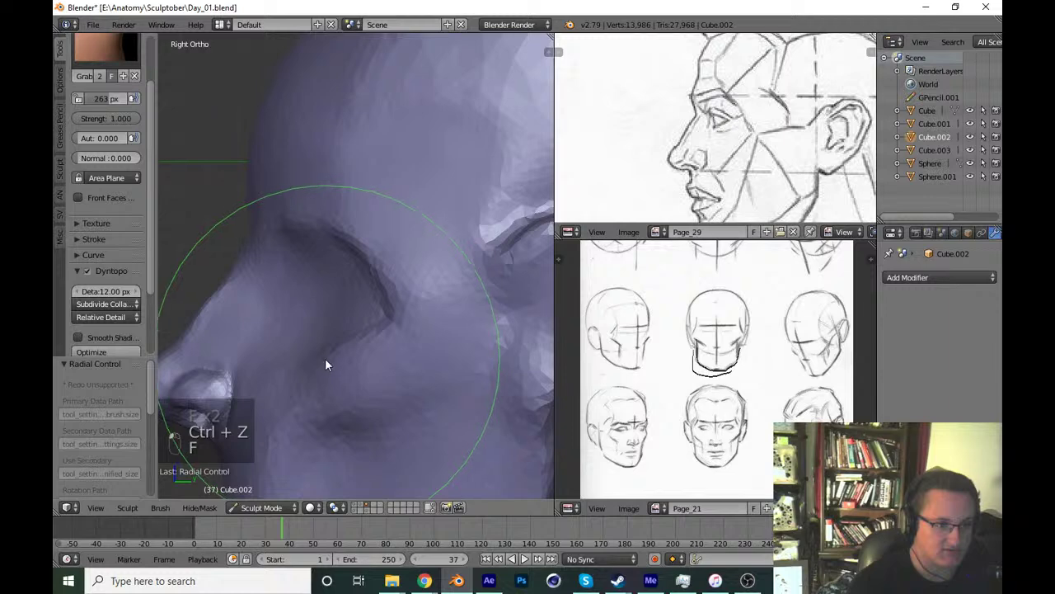
pyautogui.moveTo(396, 301); pyautogui.dragTo(372, 415)
pyautogui.press('ctrl+s')
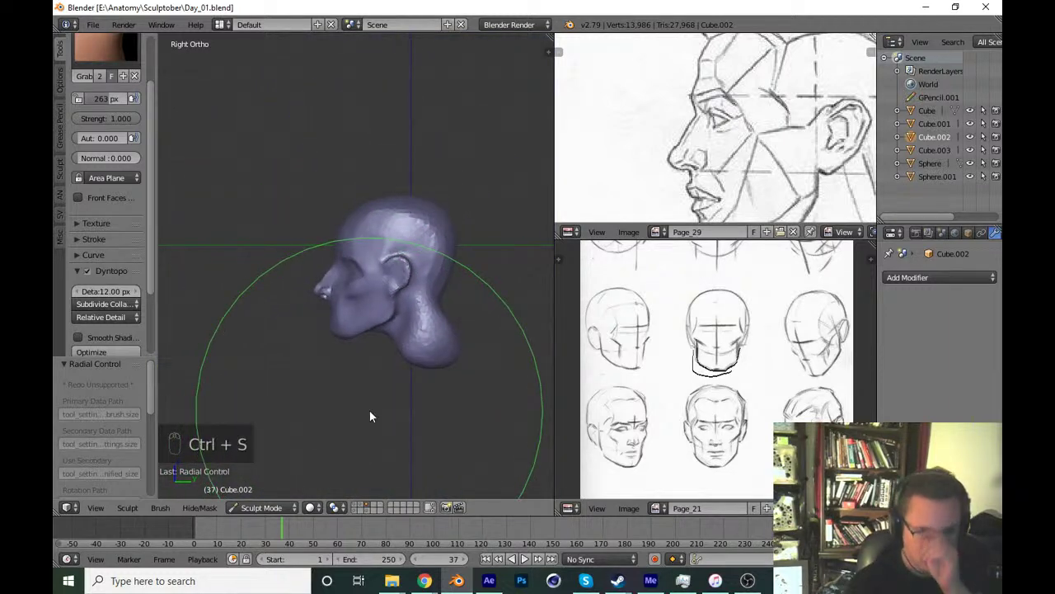
pyautogui.press('KP_1')
pyautogui.press('ctrl+s')
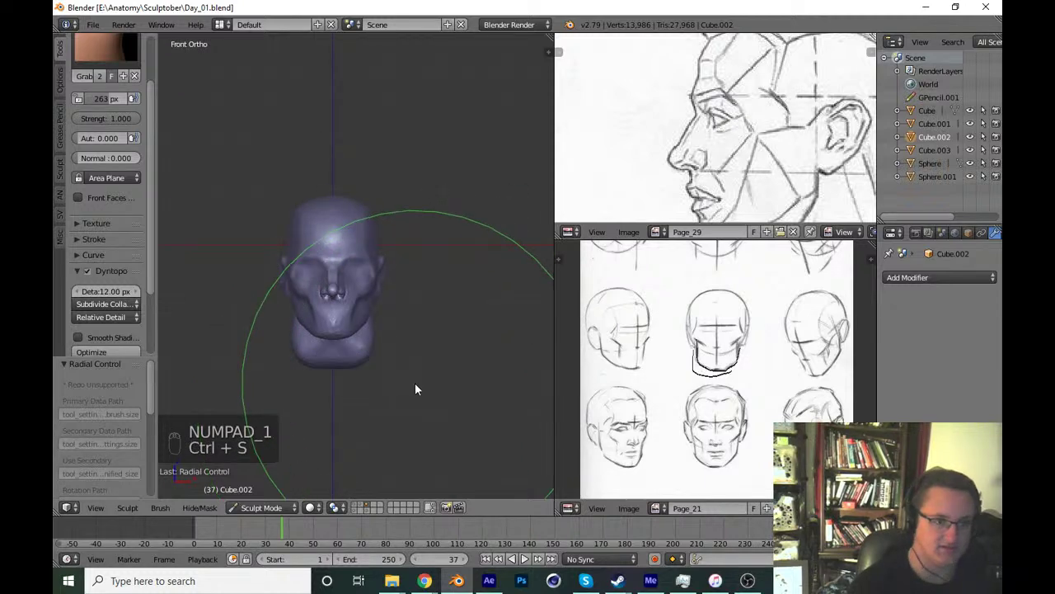
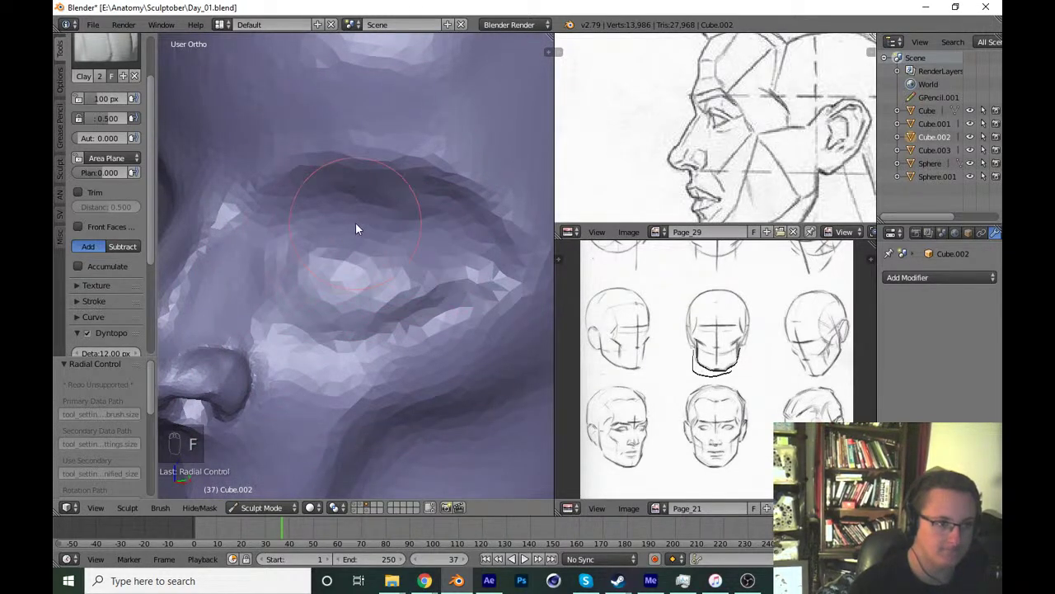
# Smooth the faceted area around the mouth, save, and review the head from front and side.
pyautogui.moveTo(300, 258); pyautogui.dragTo(463, 339)
pyautogui.middleClick(438, 251)
pyautogui.press('ctrl+s')
pyautogui.press('KP_1')
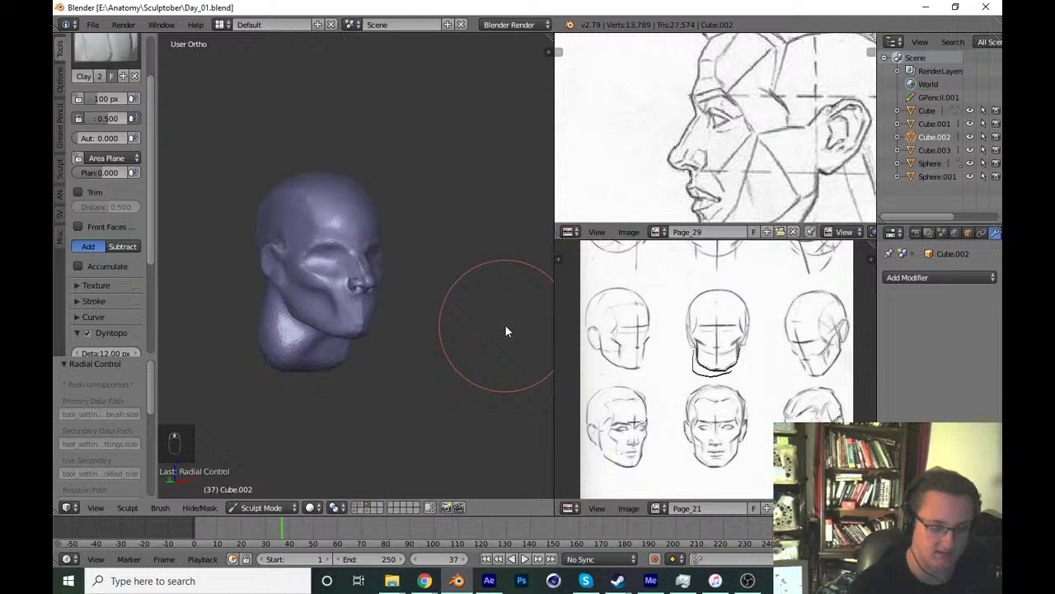
pyautogui.press('KP_1')
pyautogui.press('KP_3')
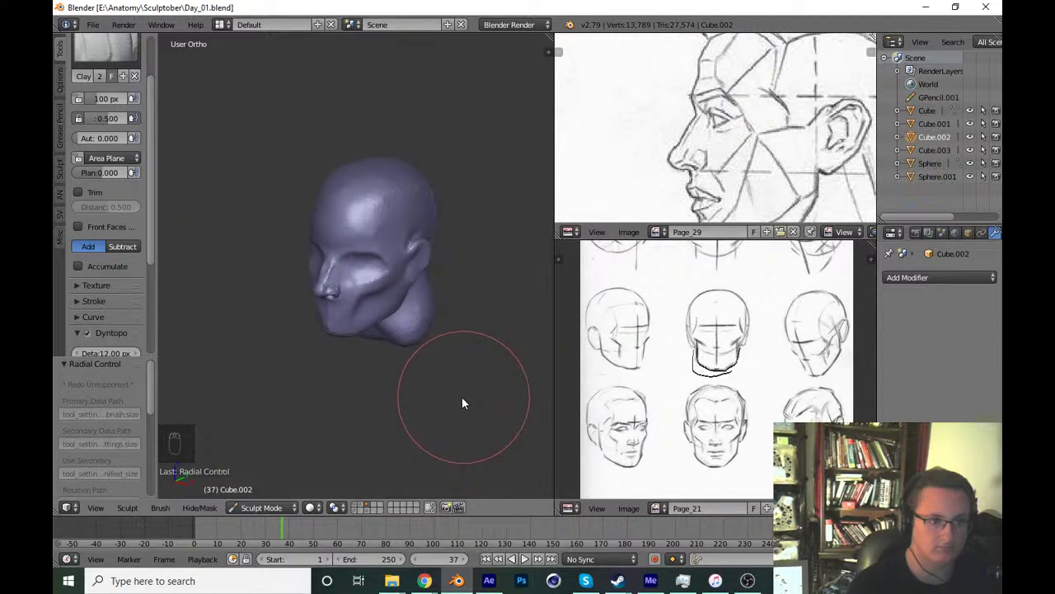
pyautogui.press('KP_3')
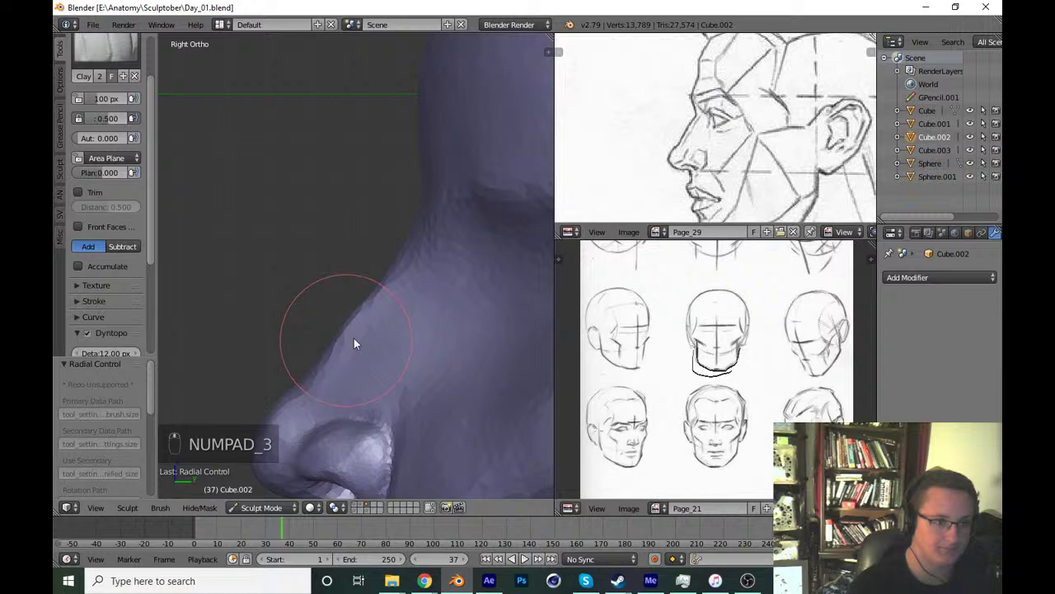
# Grab the side of the nose and the jaw below the chin into shape, undoing strokes that overshoot.
pyautogui.press('g')
pyautogui.press('f')
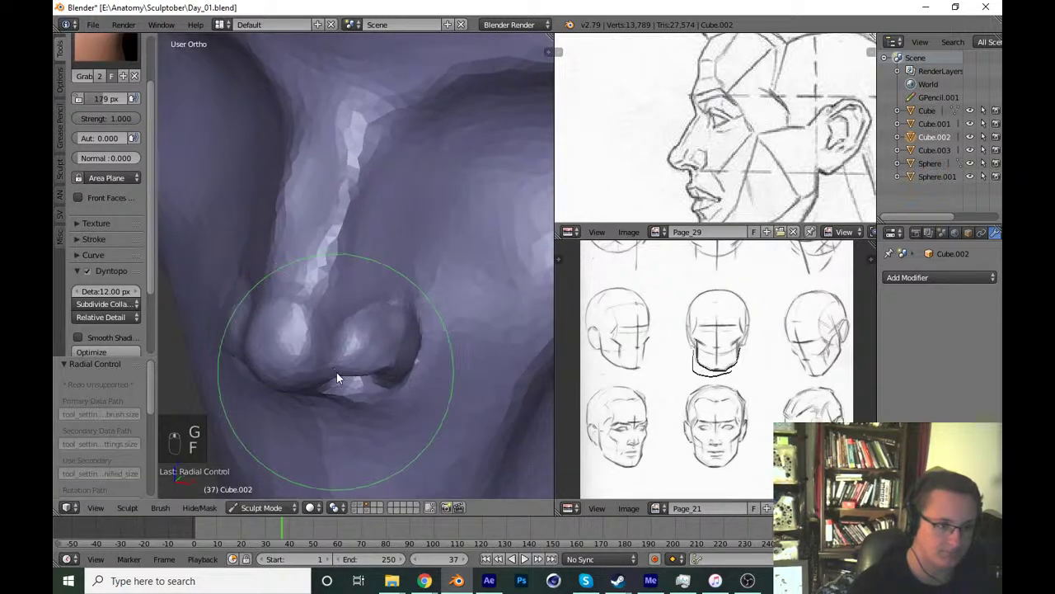
pyautogui.click(230, 330)
pyautogui.moveTo(335, 359); pyautogui.dragTo(321, 357)
pyautogui.press('KP_3')
pyautogui.press('ctrl+z')
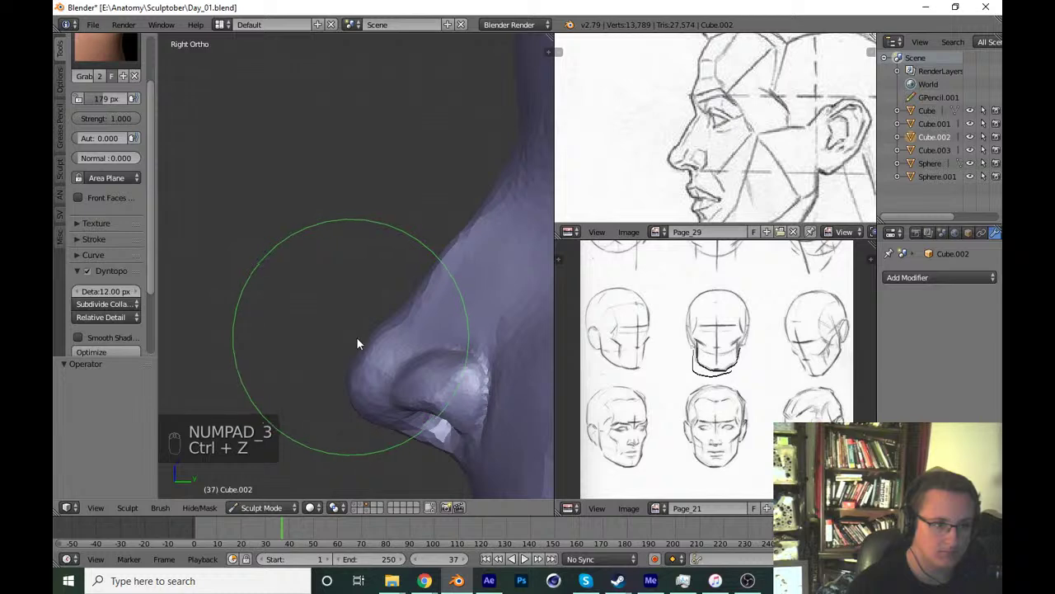
pyautogui.moveTo(372, 343); pyautogui.dragTo(358, 354)
pyautogui.press('ctrl+z')
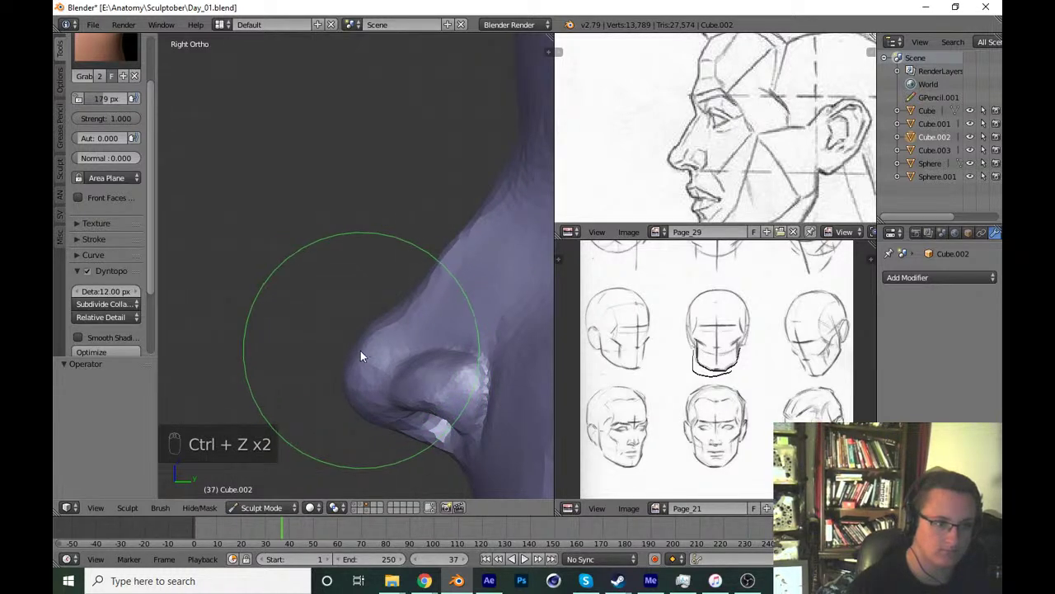
# Flatten the jaw plane below the cheek with resized brush strokes.
pyautogui.moveTo(127, 63); pyautogui.dragTo(367, 217)
pyautogui.moveTo(379, 255); pyautogui.dragTo(423, 292)
pyautogui.press('f')
pyautogui.press('f')
pyautogui.moveTo(384, 333); pyautogui.dragTo(358, 374)
# Flatten the side plane of the cheek, then save and check the front view.
pyautogui.press('f')
pyautogui.press('f')
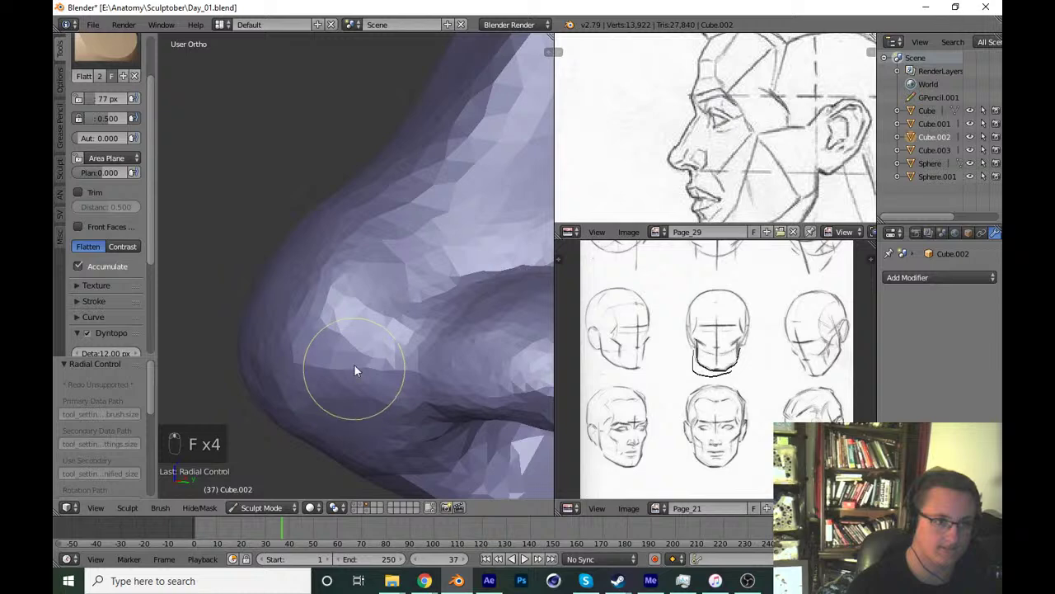
pyautogui.press('f')
pyautogui.moveTo(353, 419); pyautogui.dragTo(395, 351)
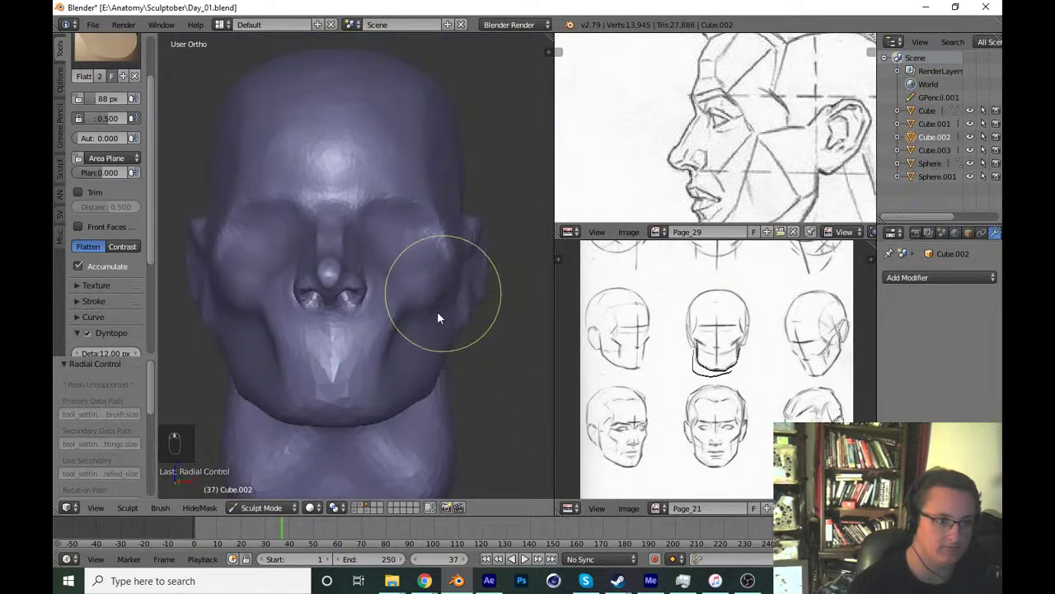
pyautogui.press('ctrl+s')
pyautogui.press('KP_1')
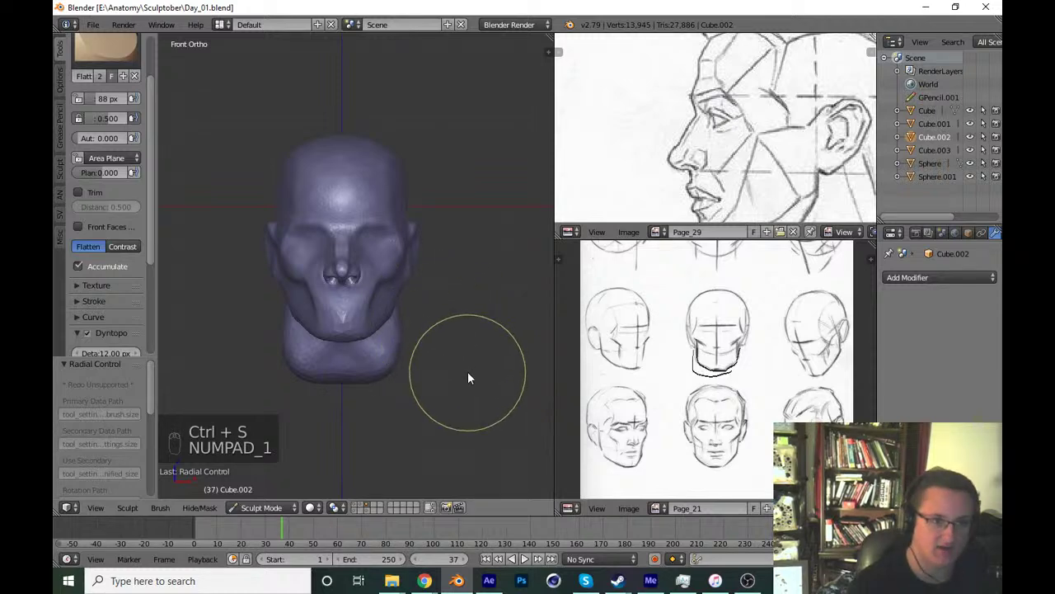
pyautogui.press('ctrl+s')
# Rotate to the head's side and switch to the Crease brush.
pyautogui.moveTo(486, 384); pyautogui.dragTo(502, 380)
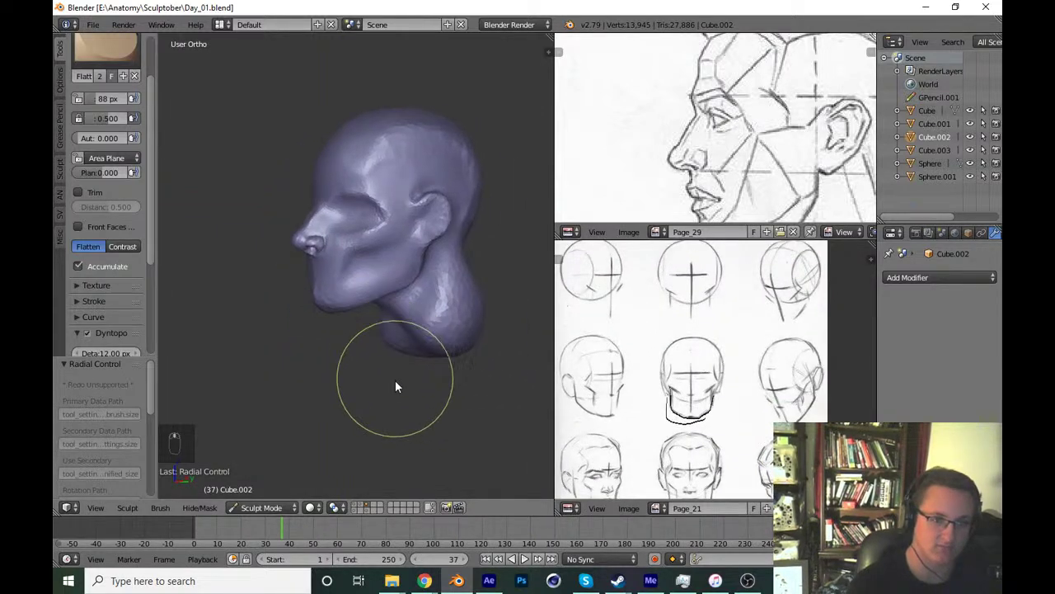
pyautogui.press('shift+c')
# Carve and deepen a crease along the cheekbone, then save.
pyautogui.press('f')
pyautogui.moveTo(362, 263); pyautogui.dragTo(391, 292)
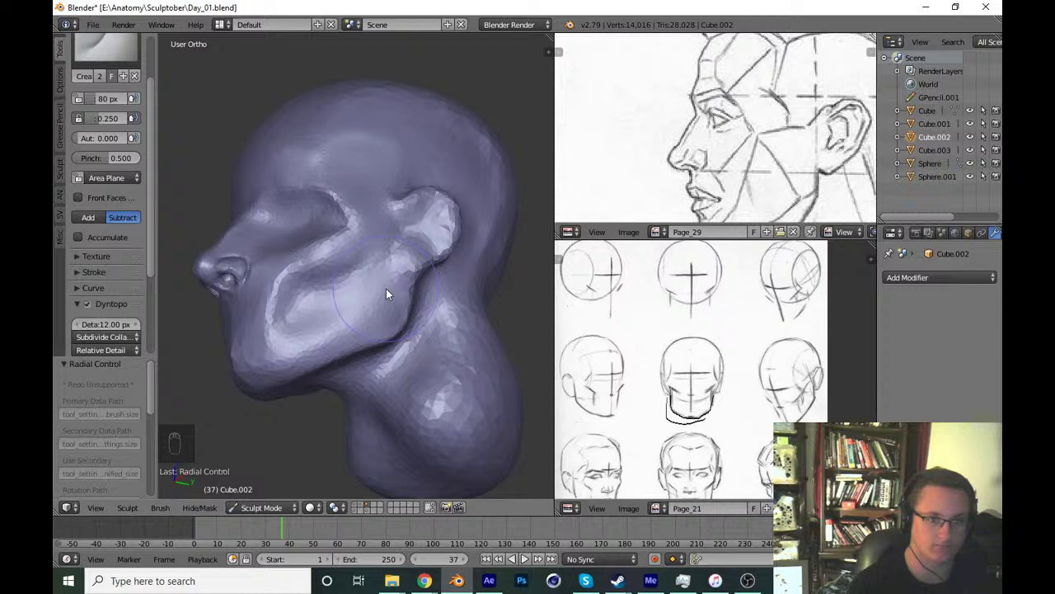
pyautogui.middleClick(432, 201)
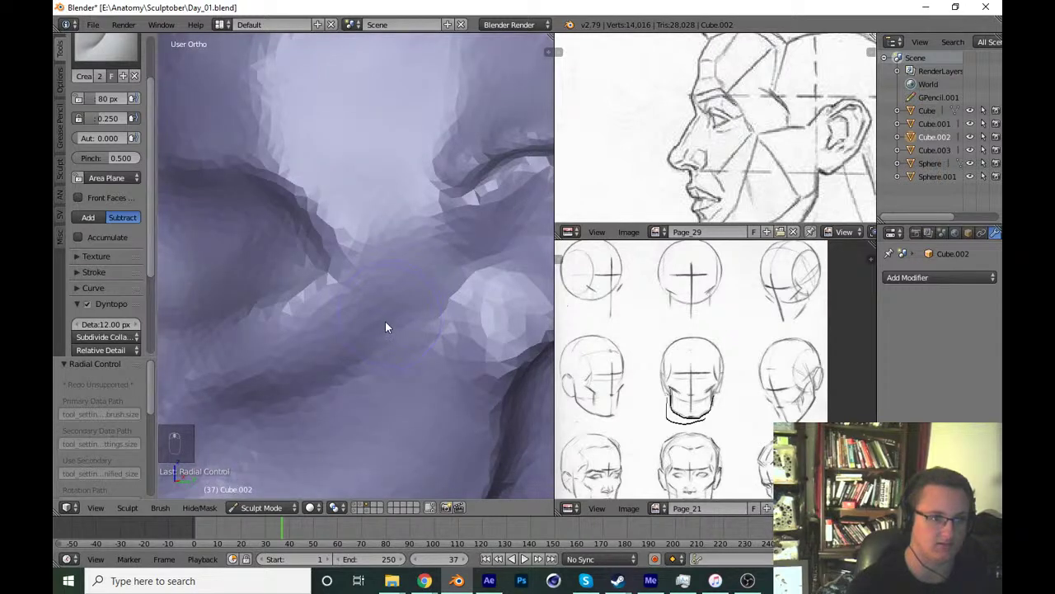
pyautogui.moveTo(365, 351); pyautogui.dragTo(429, 379)
pyautogui.moveTo(373, 342); pyautogui.dragTo(429, 379)
pyautogui.press('ctrl+s')
# Check the crease from front and right views and start a flattening stroke on the chin.
pyautogui.press('KP_1')
pyautogui.press('KP_3')
pyautogui.press('KP_1')
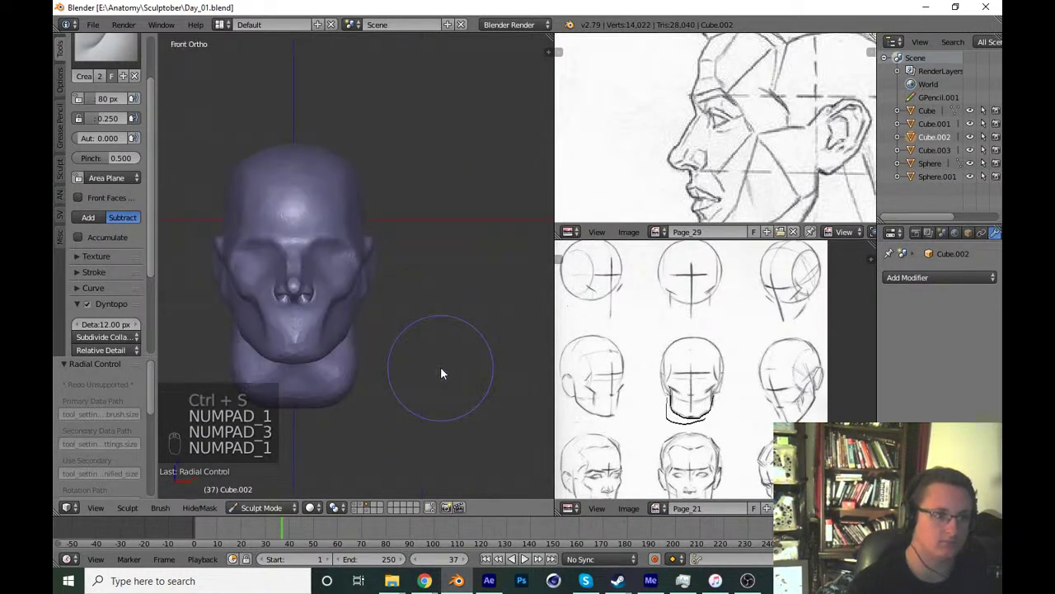
pyautogui.press('KP_3')
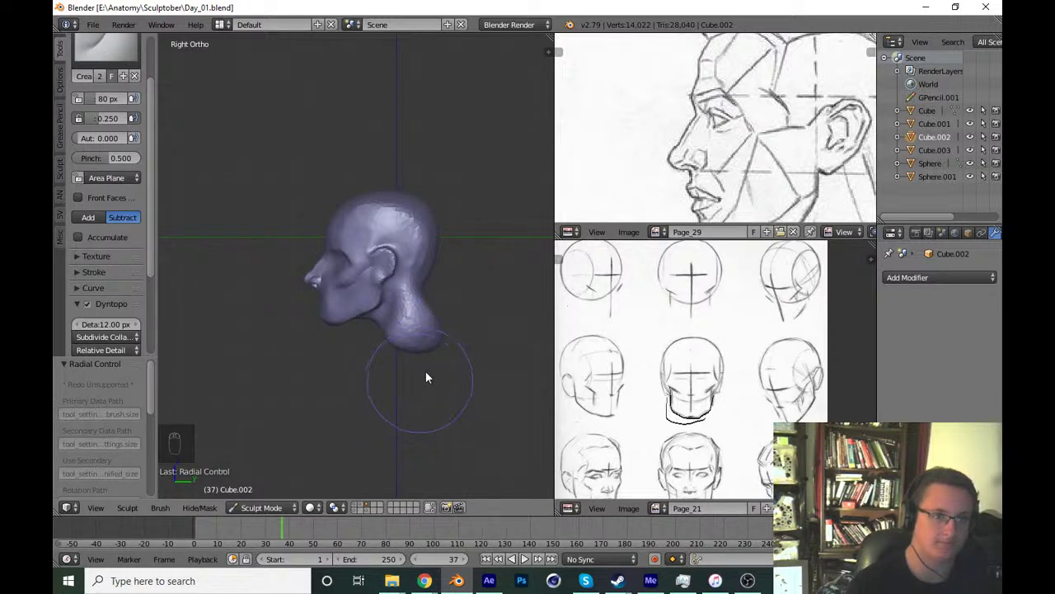
pyautogui.moveTo(366, 405); pyautogui.dragTo(418, 278)
pyautogui.press('KP_1')
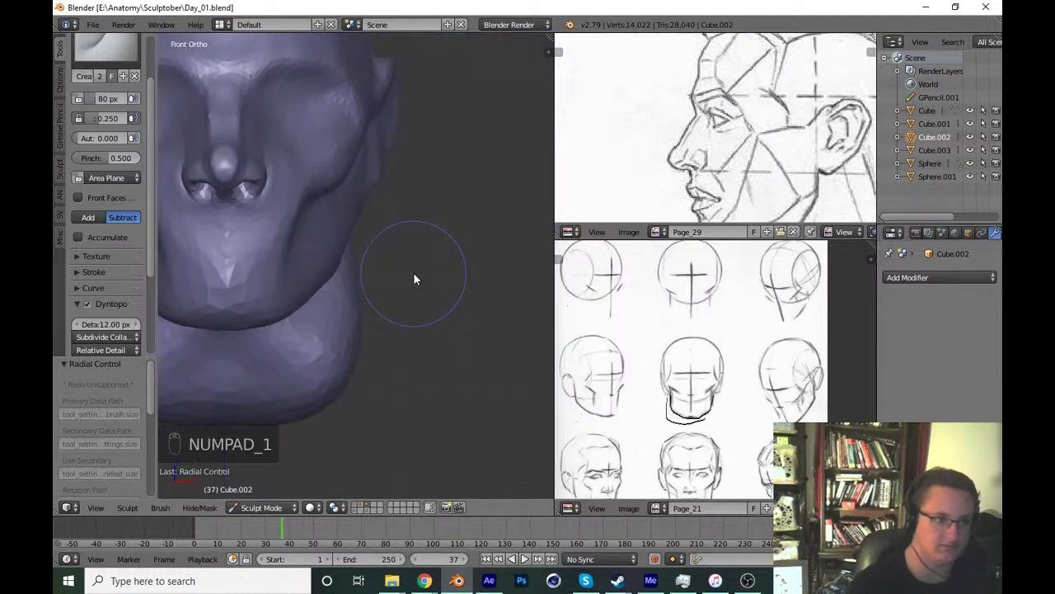
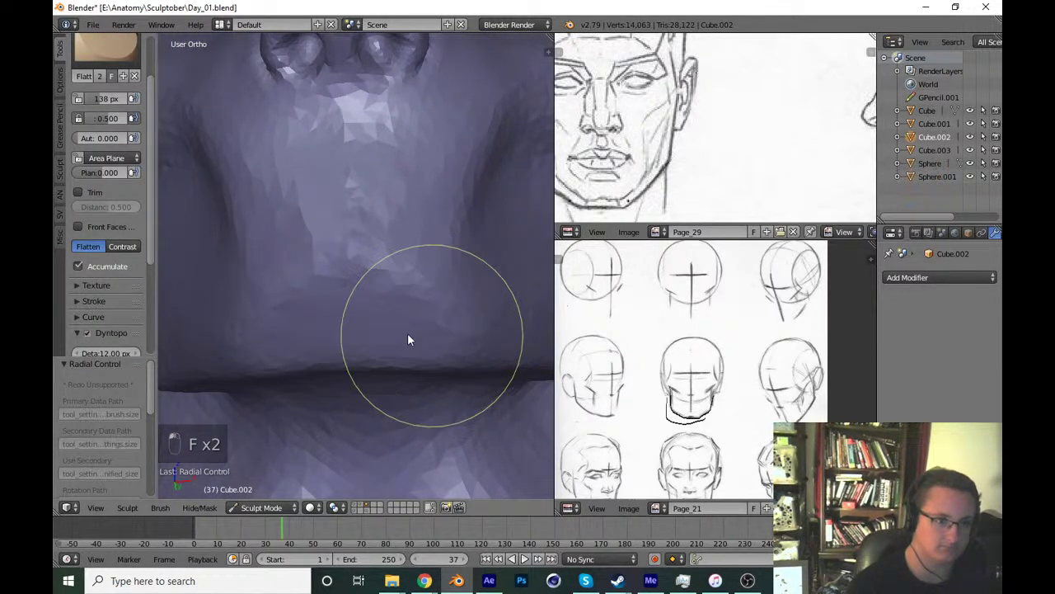
# Flatten the jaw under the cheek and the front of the chin, checking front and side views and saving.
pyautogui.press('KP_1')
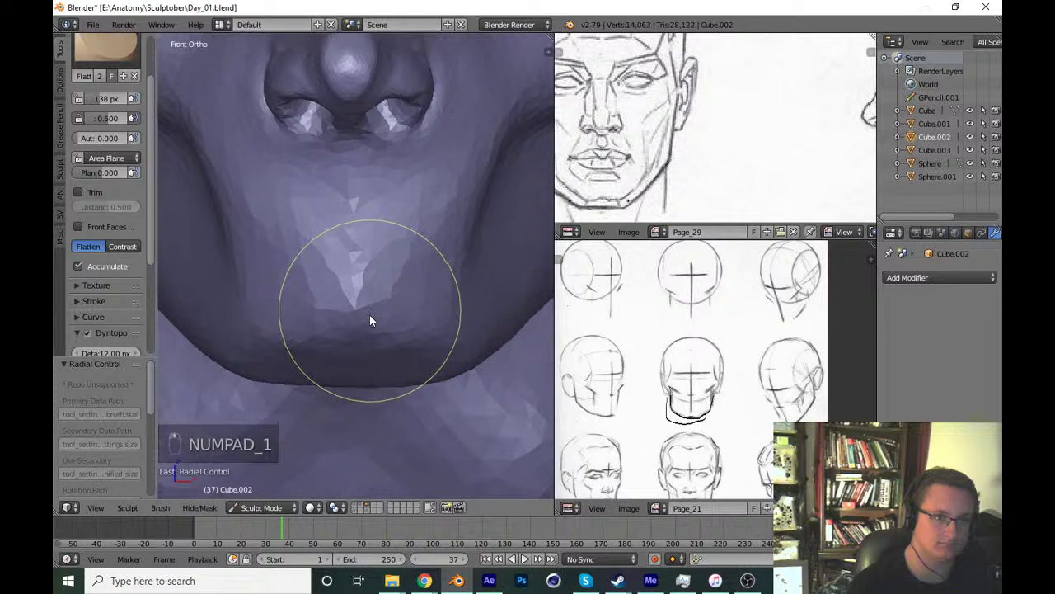
pyautogui.middleClick(408, 348)
pyautogui.middleClick(440, 360)
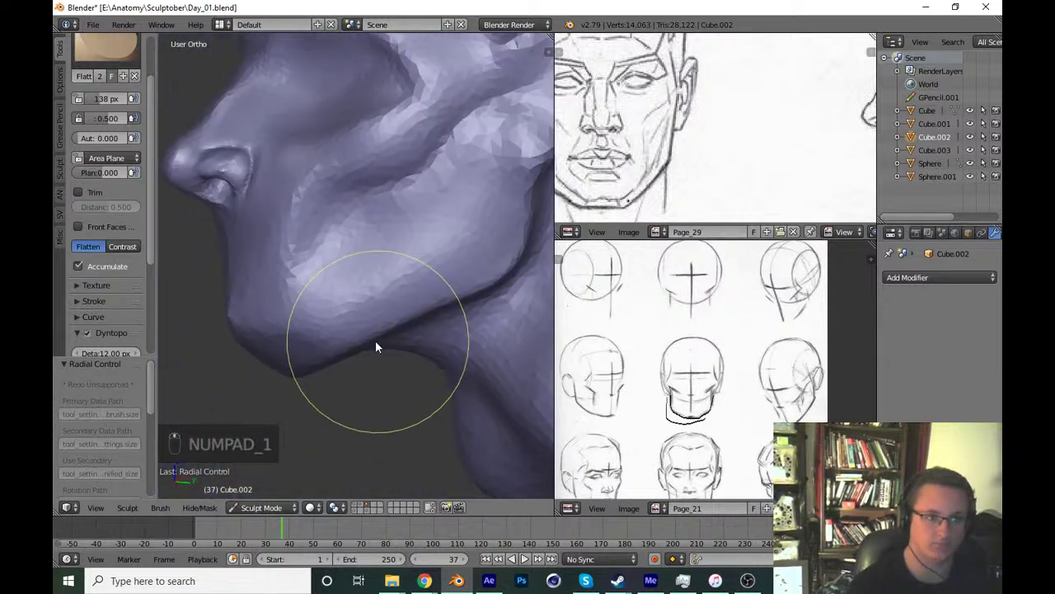
pyautogui.press('f')
pyautogui.moveTo(318, 352); pyautogui.dragTo(406, 293)
pyautogui.press('ctrl+z')
pyautogui.press('ctrl+s')
pyautogui.press('KP_1')
pyautogui.press('KP_3')
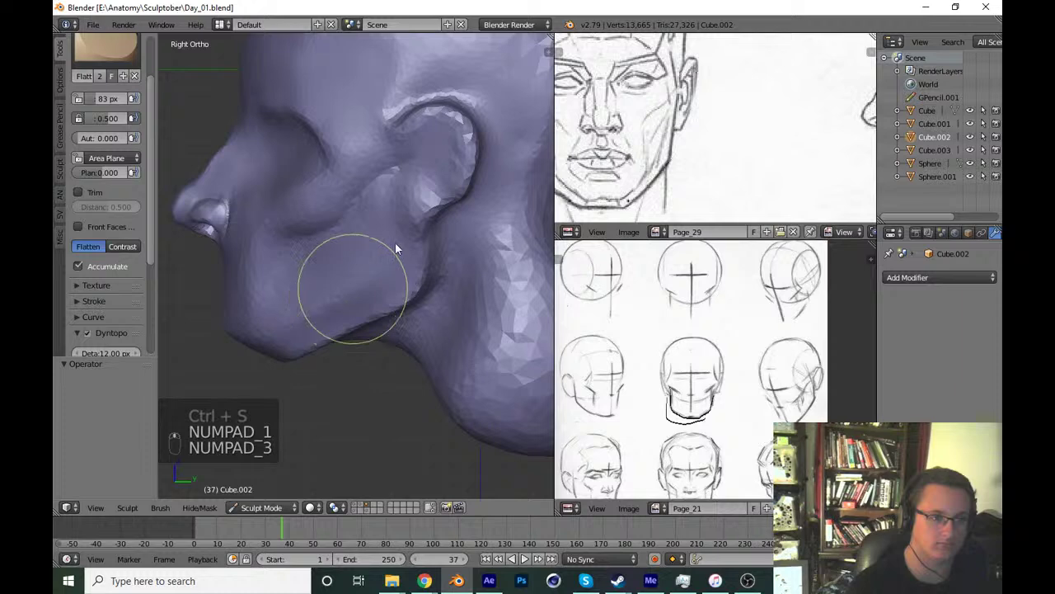
pyautogui.press('f')
pyautogui.moveTo(448, 265); pyautogui.dragTo(404, 329)
pyautogui.press('KP_1')
pyautogui.press('ctrl+s')
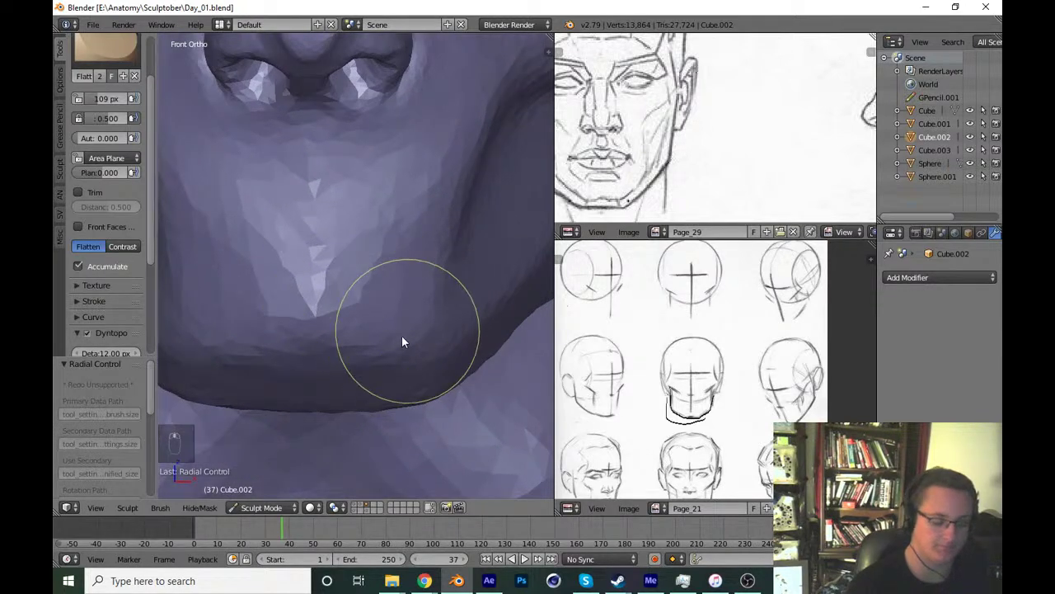
# Flatten under the mouth, then inflate the chin forward and build up its mass.
pyautogui.press('|')
pyautogui.press('f')
pyautogui.moveTo(379, 352); pyautogui.dragTo(386, 366)
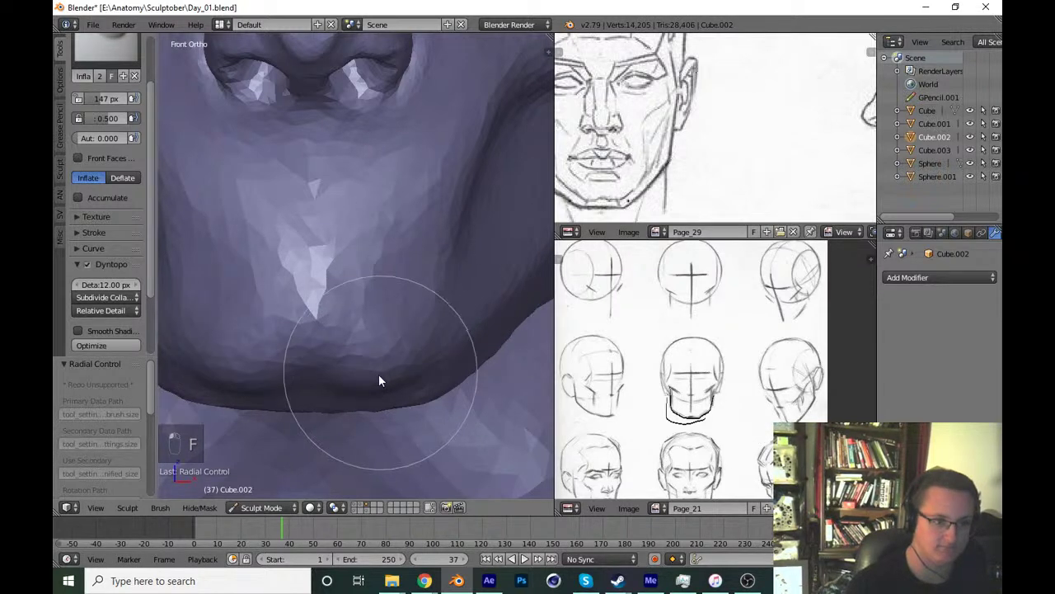
pyautogui.press('f')
pyautogui.moveTo(394, 372); pyautogui.dragTo(440, 303)
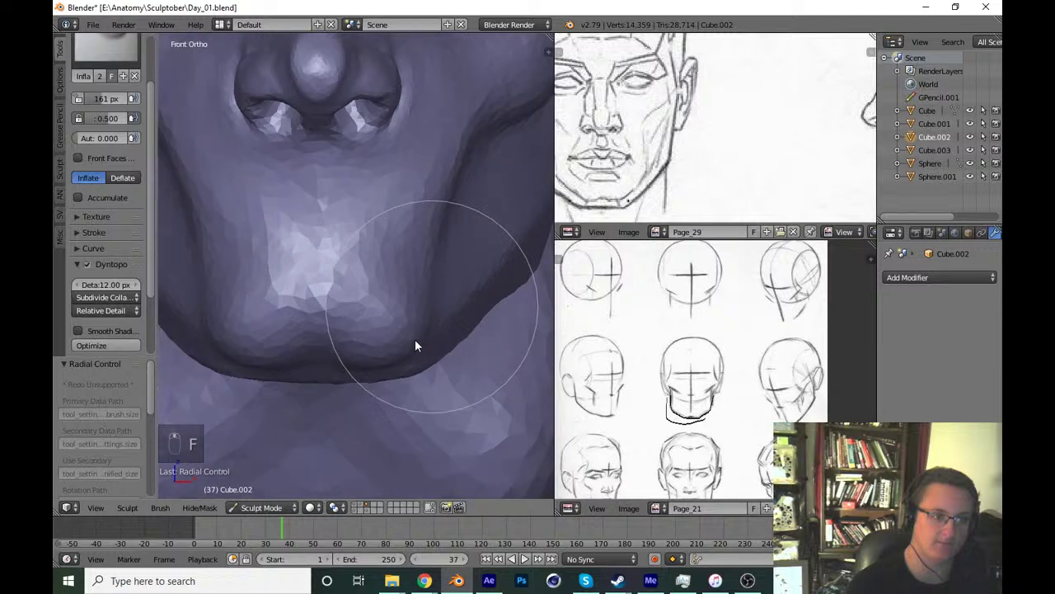
pyautogui.moveTo(387, 363); pyautogui.dragTo(388, 315)
pyautogui.press('f')
pyautogui.moveTo(405, 316); pyautogui.dragTo(423, 377)
pyautogui.press('ctrl+z')
# Round out the chin and jaw with resized strokes and save.
pyautogui.press('f')
pyautogui.click(370, 335)
pyautogui.click(426, 316)
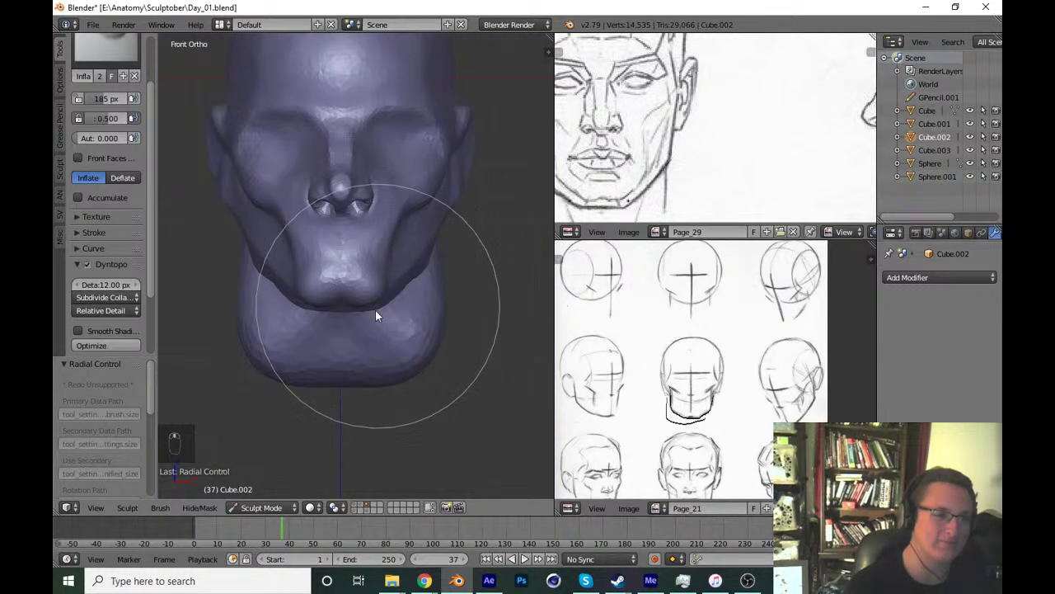
pyautogui.press('f')
pyautogui.moveTo(435, 361); pyautogui.dragTo(409, 347)
pyautogui.press('f')
pyautogui.press('f')
pyautogui.press('f')
pyautogui.moveTo(416, 337); pyautogui.dragTo(432, 396)
pyautogui.press('ctrl+s')
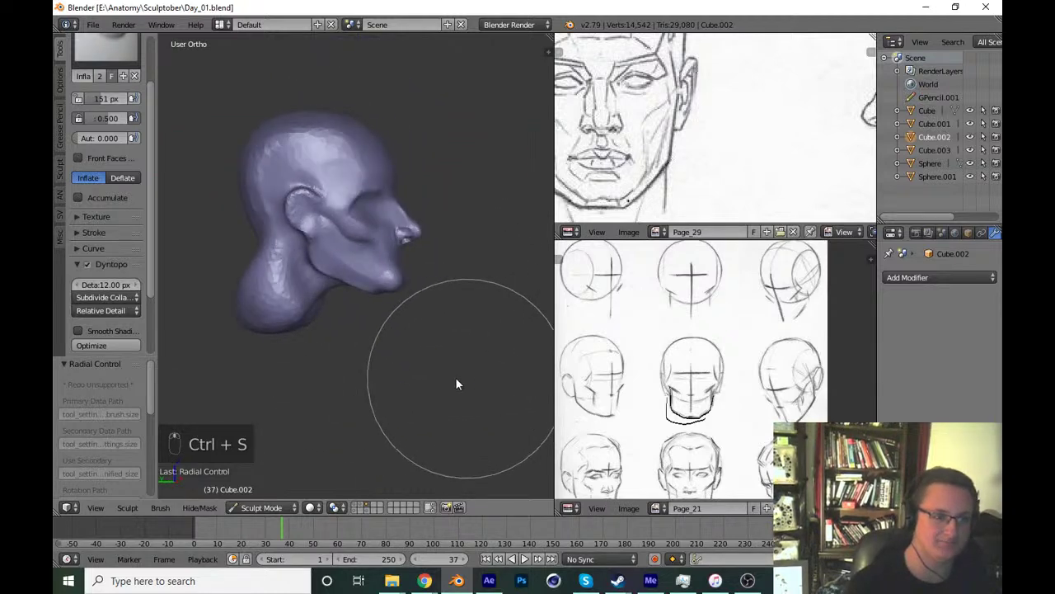
# Grab the chin in side view, tweak with the Draw brush, save, and switch to the Crease brush.
pyautogui.press('KP_1')
pyautogui.press('KP_3')
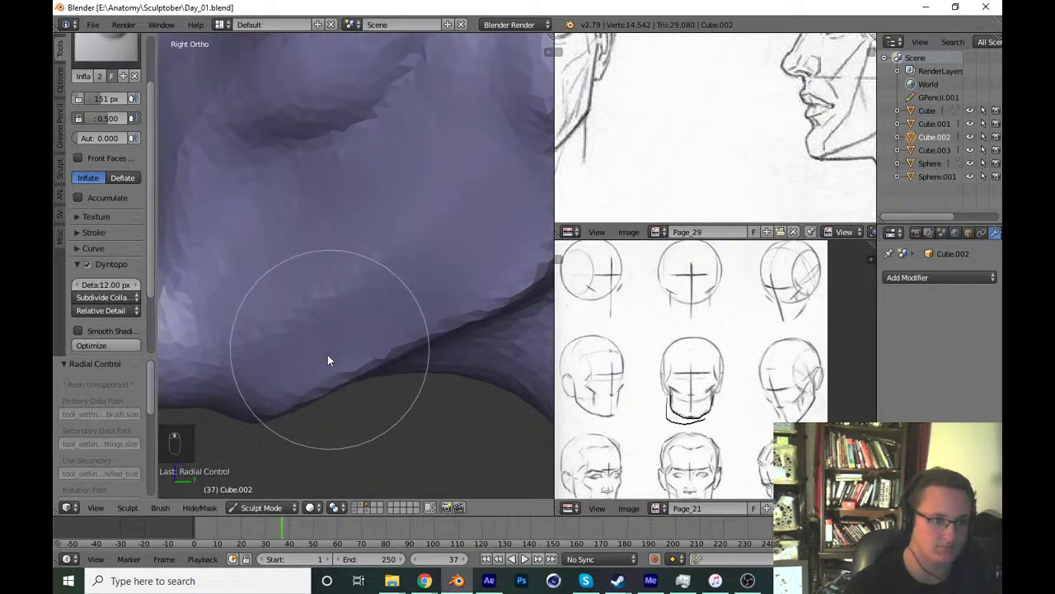
pyautogui.press('g')
pyautogui.press('f')
pyautogui.moveTo(348, 372); pyautogui.dragTo(370, 349)
pyautogui.press('f')
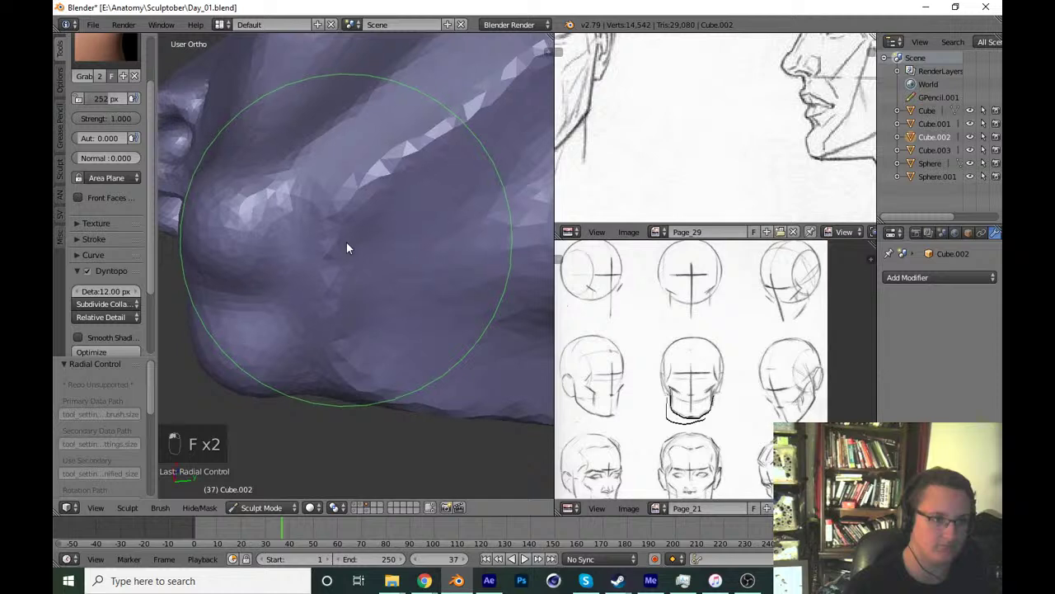
pyautogui.press('x')
pyautogui.press('f')
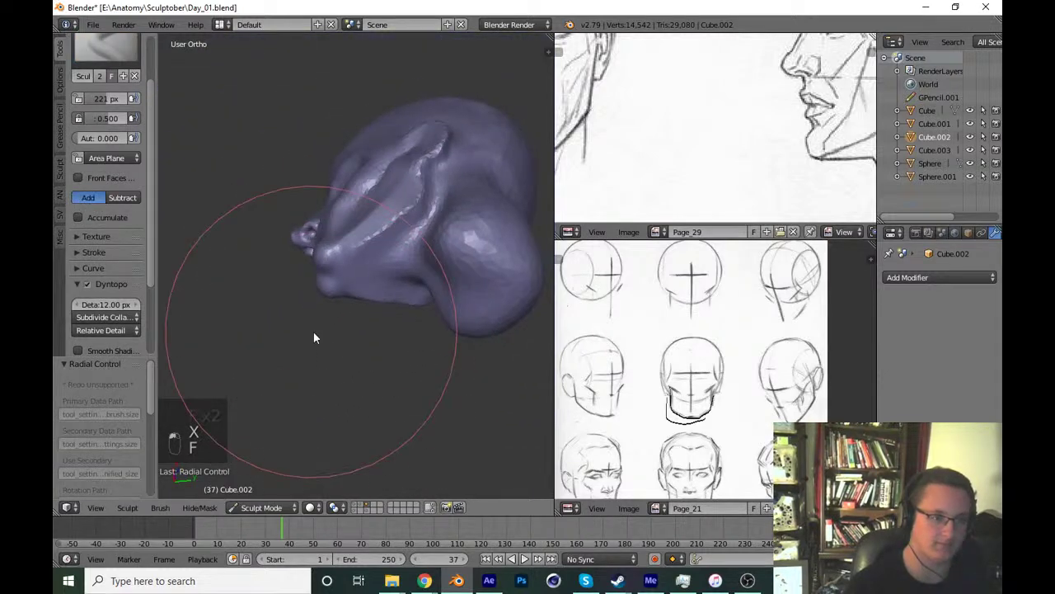
pyautogui.press('ctrl+s')
pyautogui.press('KP_1')
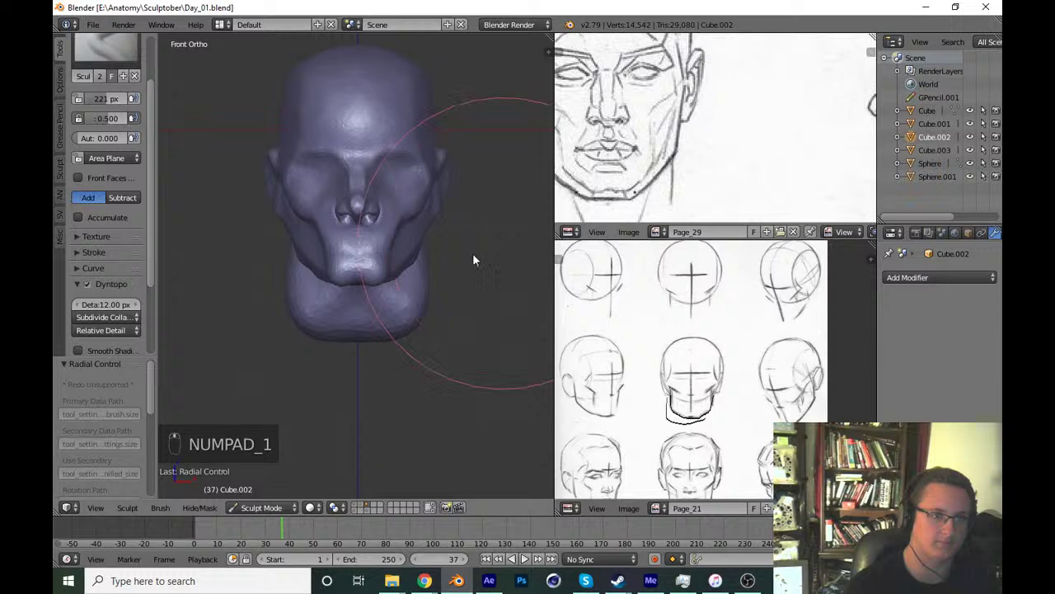
pyautogui.press('shift+c')
# Carve a crease along the cheek fold, redoing bad strokes, then view from the front and save.
pyautogui.press('f')
pyautogui.press('f')
pyautogui.press('f')
pyautogui.moveTo(348, 353); pyautogui.dragTo(274, 363)
pyautogui.press('ctrl+z')
pyautogui.press('f')
pyautogui.press('ctrl+z')
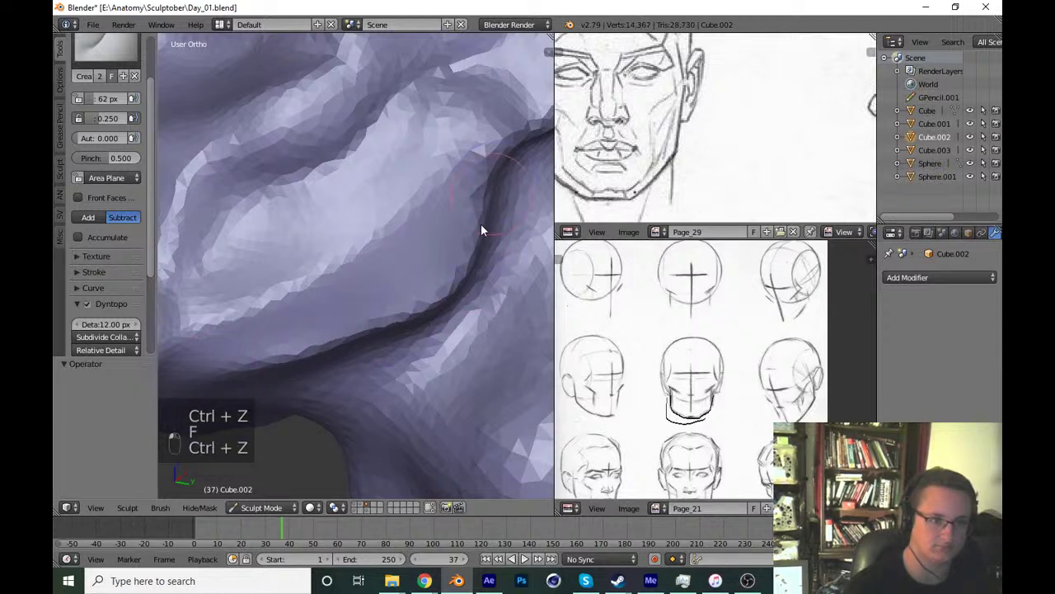
pyautogui.moveTo(296, 316); pyautogui.dragTo(462, 321)
pyautogui.press('ctrl+s')
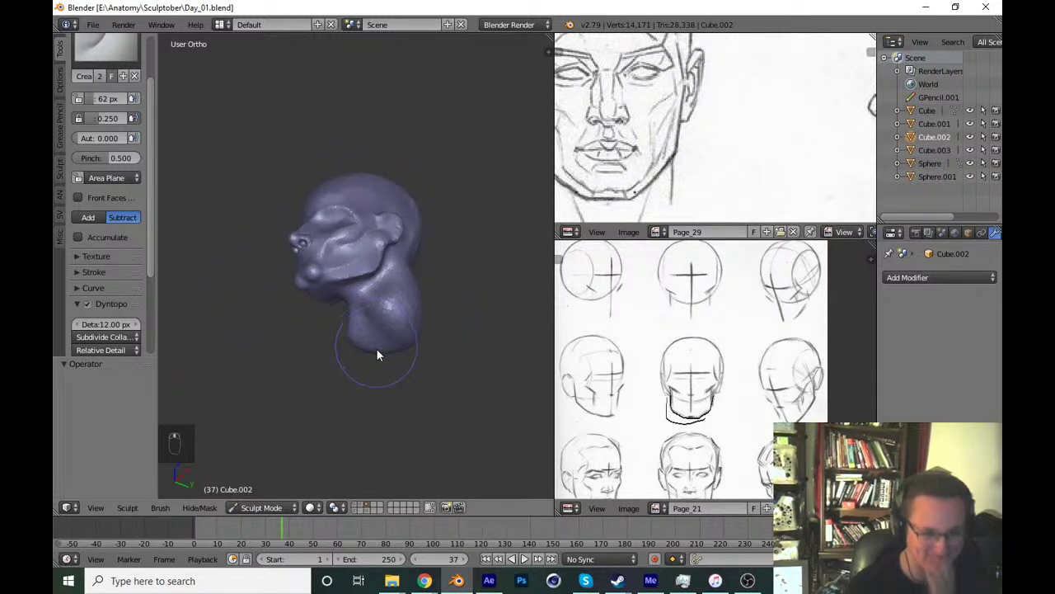
pyautogui.press('KP_1')
pyautogui.press('ctrl+s')
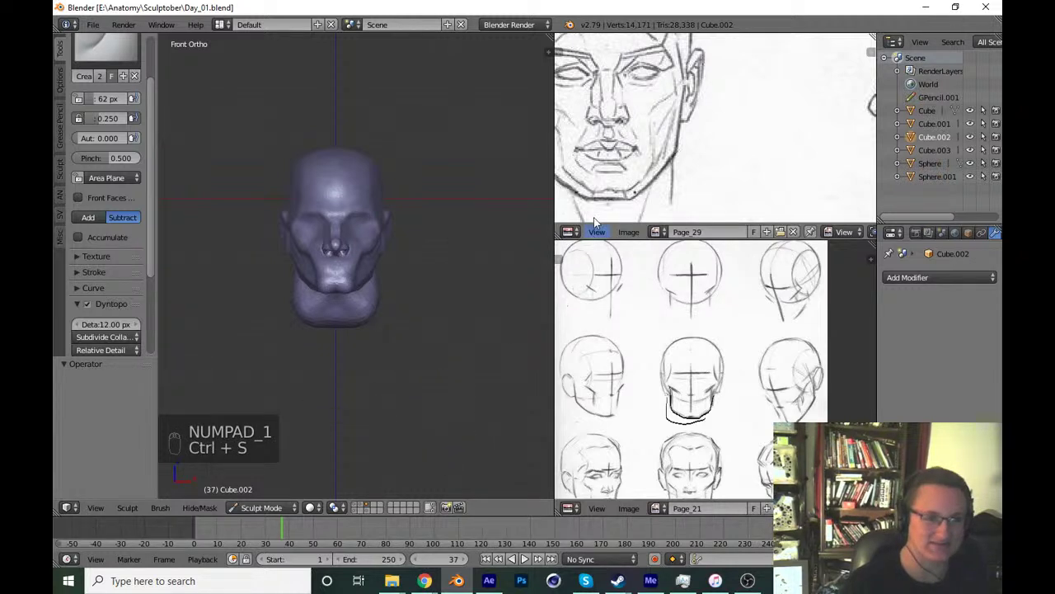
# Zoom to the nose, carve around the nostrils and cut the lip line below the nose.
pyautogui.moveTo(631, 205); pyautogui.dragTo(405, 444)
pyautogui.moveTo(405, 444); pyautogui.dragTo(354, 375)
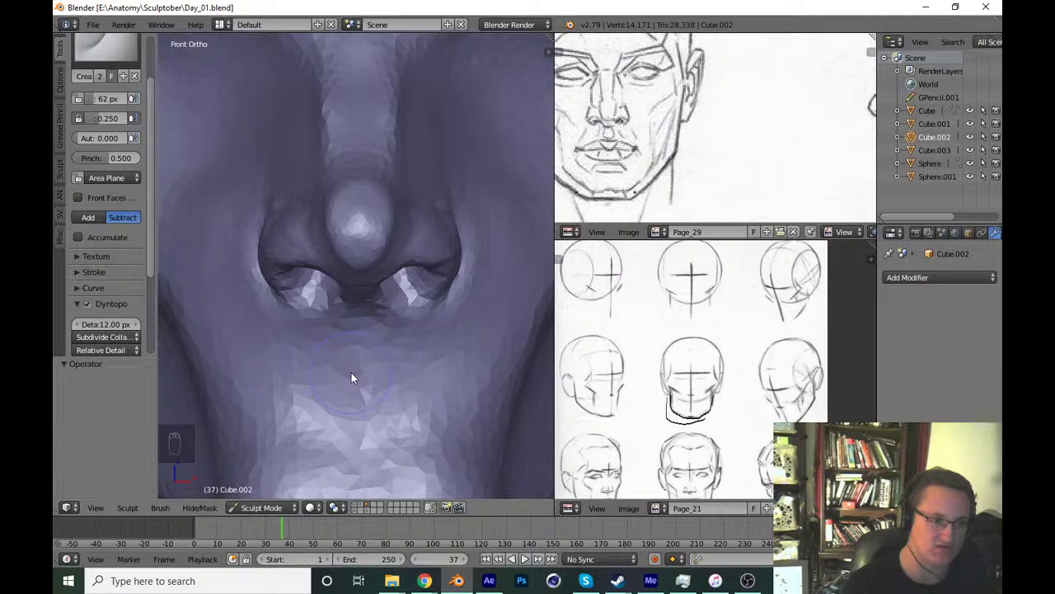
pyautogui.press('f')
pyautogui.moveTo(347, 384); pyautogui.dragTo(382, 389)
pyautogui.click(502, 377)
pyautogui.moveTo(439, 369); pyautogui.dragTo(396, 324)
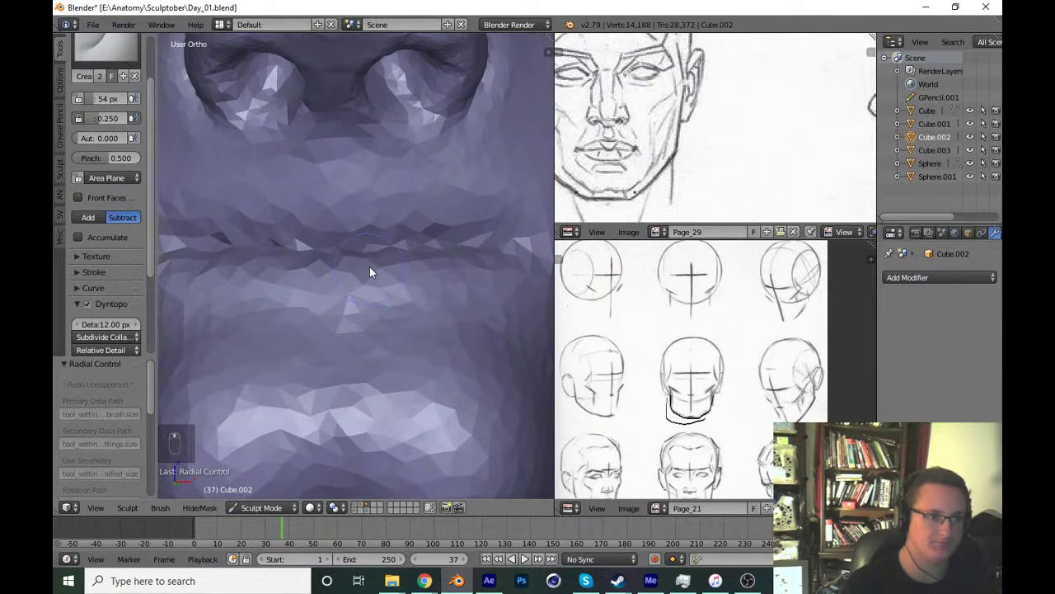
# With the additive Draw brush build a small bump on the upper lip below the nostrils.
pyautogui.press('x')
pyautogui.press('f')
pyautogui.moveTo(353, 170); pyautogui.dragTo(355, 152)
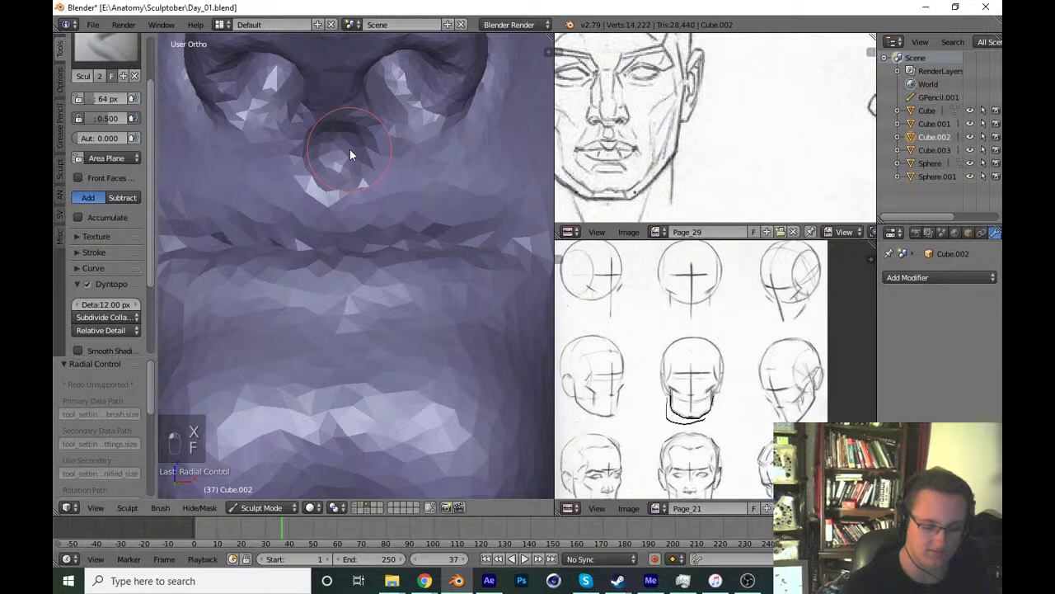
pyautogui.press('KP_1')
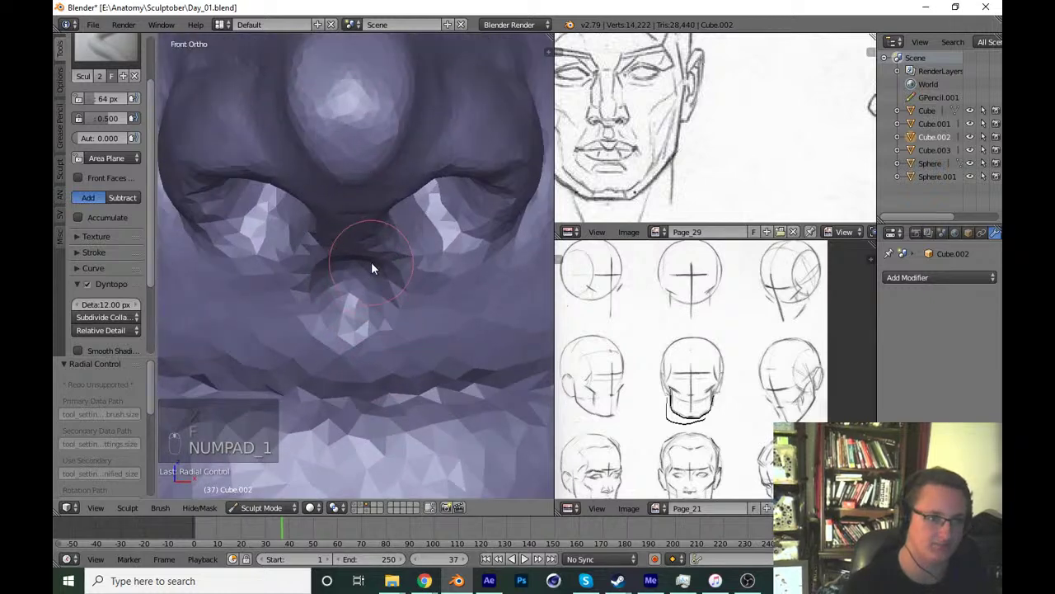
pyautogui.press('f')
pyautogui.moveTo(377, 322); pyautogui.dragTo(371, 298)
pyautogui.press('ctrl+z')
pyautogui.press('f')
pyautogui.press('ctrl+z')
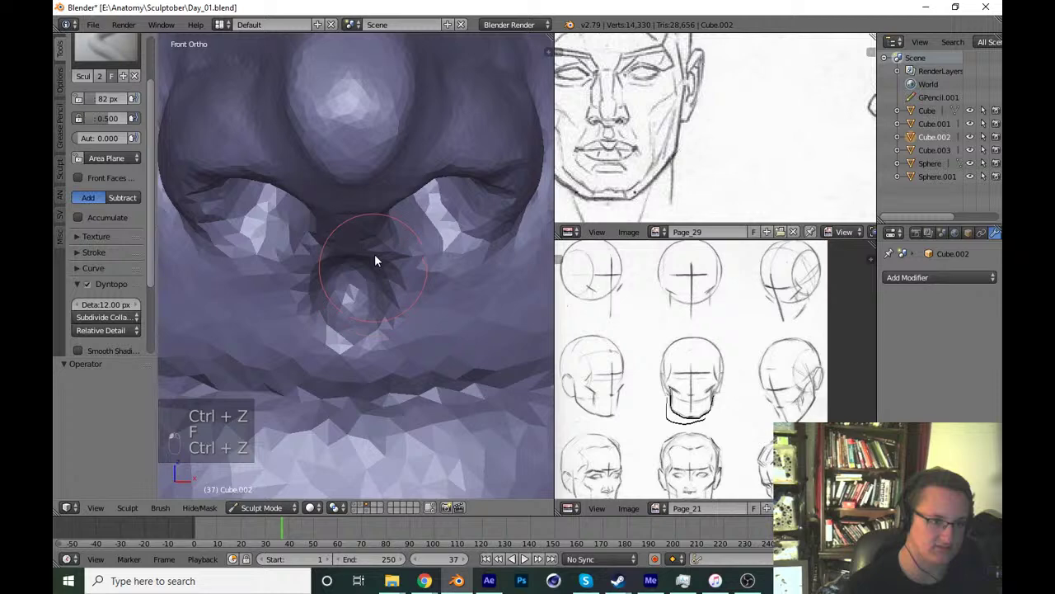
# Switch back to the Crease brush and carve around the upper lip bump.
pyautogui.press('shift+c')
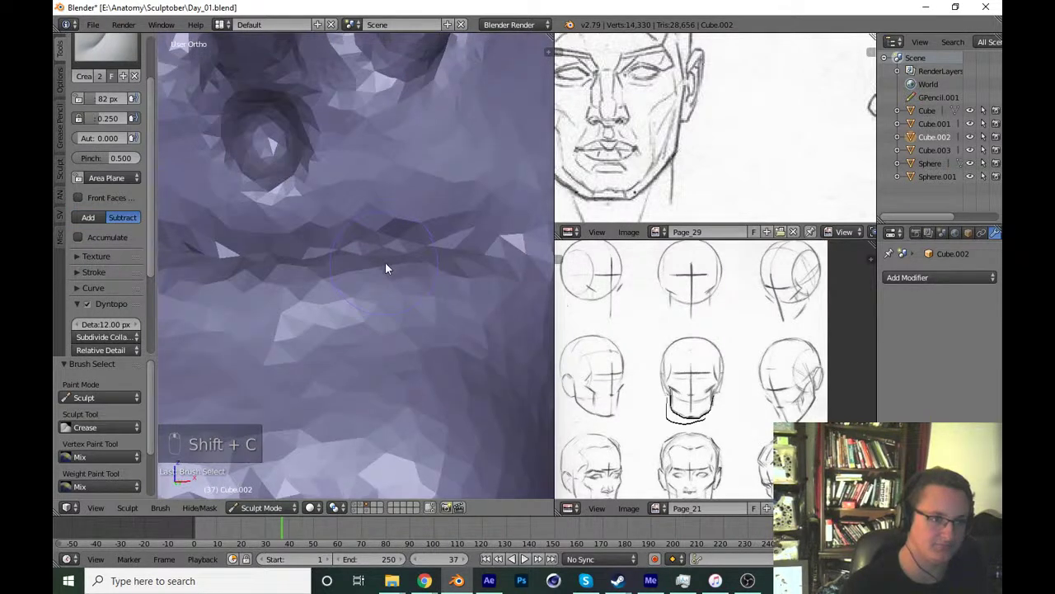
pyautogui.press('f')
pyautogui.moveTo(359, 267); pyautogui.dragTo(421, 337)
# From front view, carve the mouth line deeper with a larger Crease brush and extend it toward the corner.
pyautogui.middleClick(422, 338)
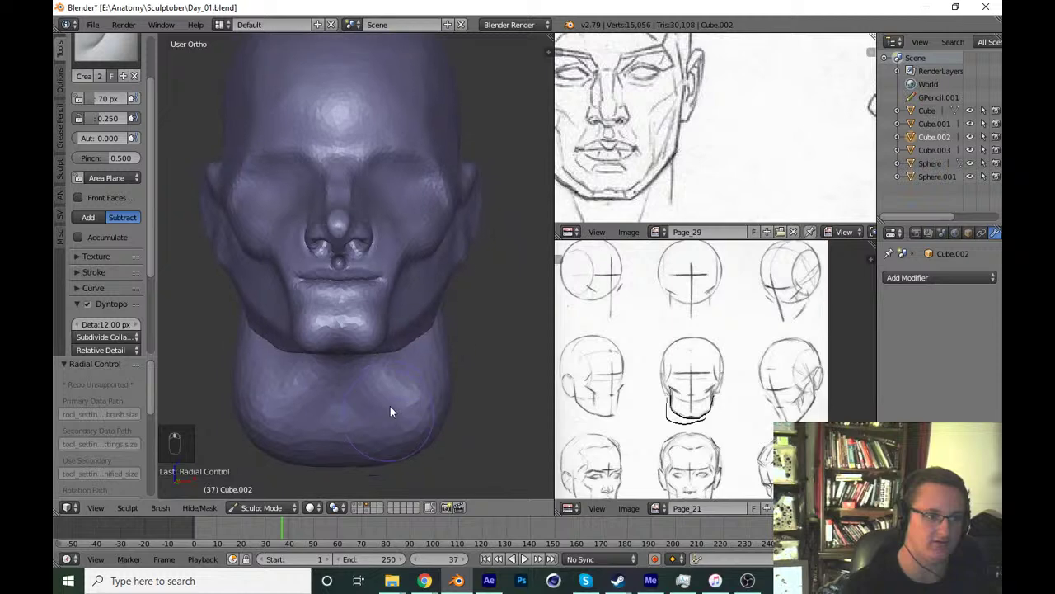
pyautogui.press('KP_1')
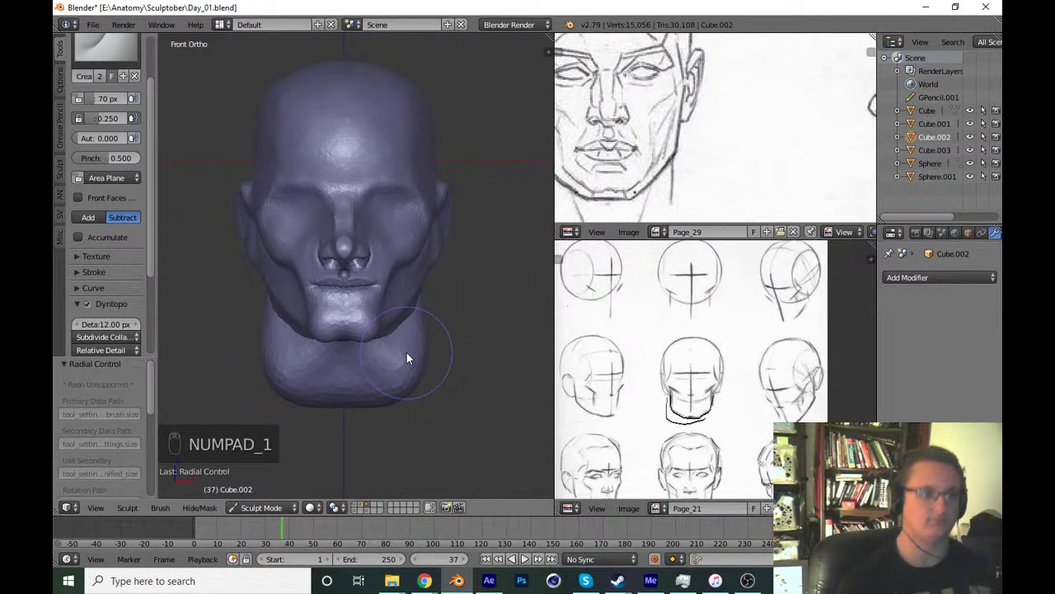
pyautogui.moveTo(371, 356); pyautogui.dragTo(370, 271)
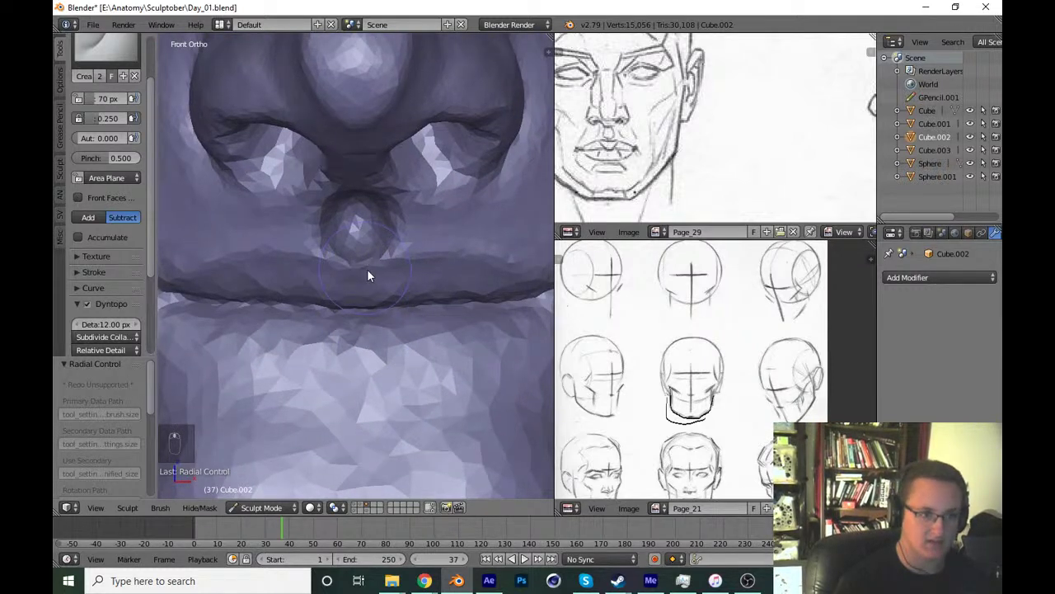
pyautogui.press('f')
pyautogui.moveTo(366, 282); pyautogui.dragTo(232, 356)
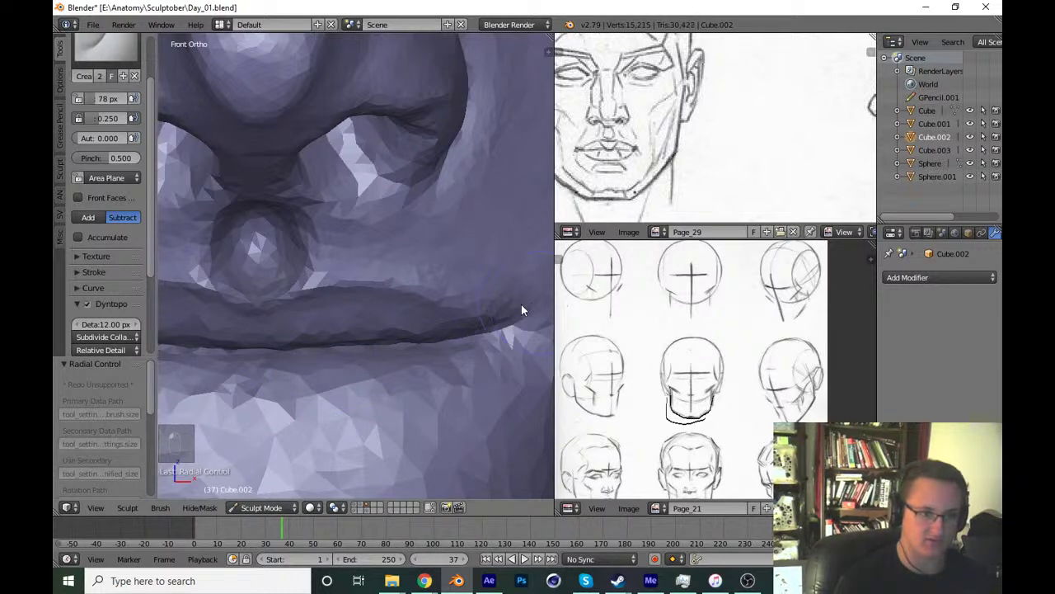
pyautogui.moveTo(389, 394); pyautogui.dragTo(429, 333)
pyautogui.press('ctrl+s')
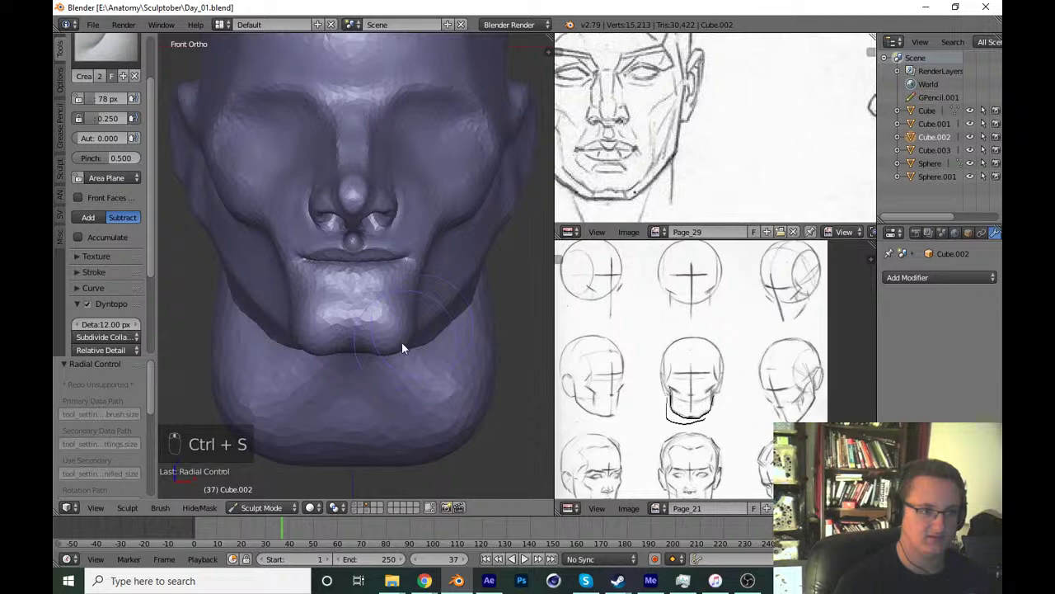
pyautogui.click(456, 271)
# Sharpen the crease between the lips and carve the lower edge of the upper lip.
pyautogui.press('f')
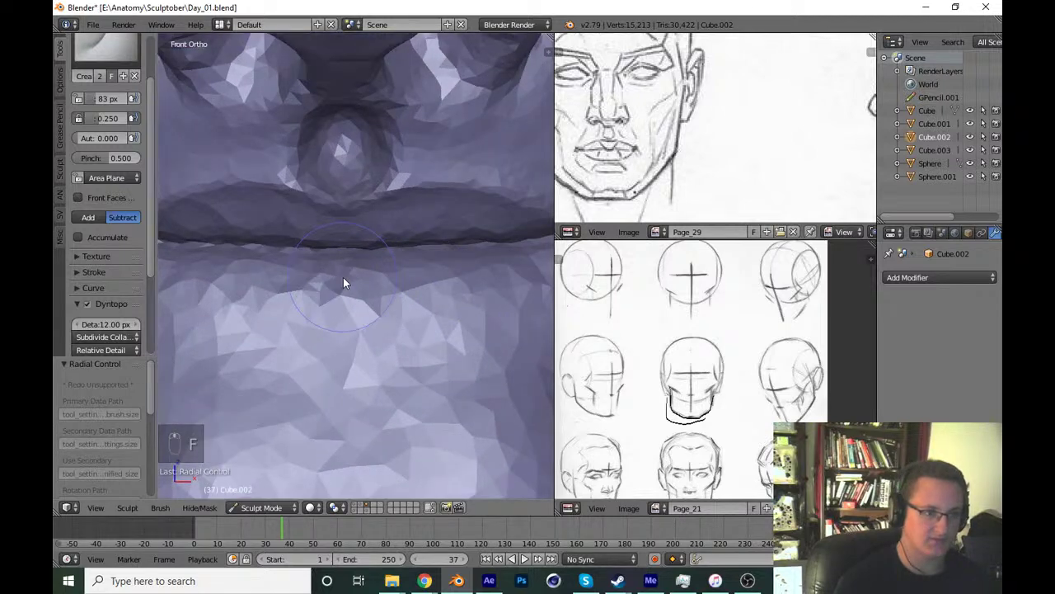
pyautogui.moveTo(367, 290); pyautogui.dragTo(353, 308)
pyautogui.press('f')
pyautogui.press('ctrl+z')
pyautogui.press('ctrl+z')
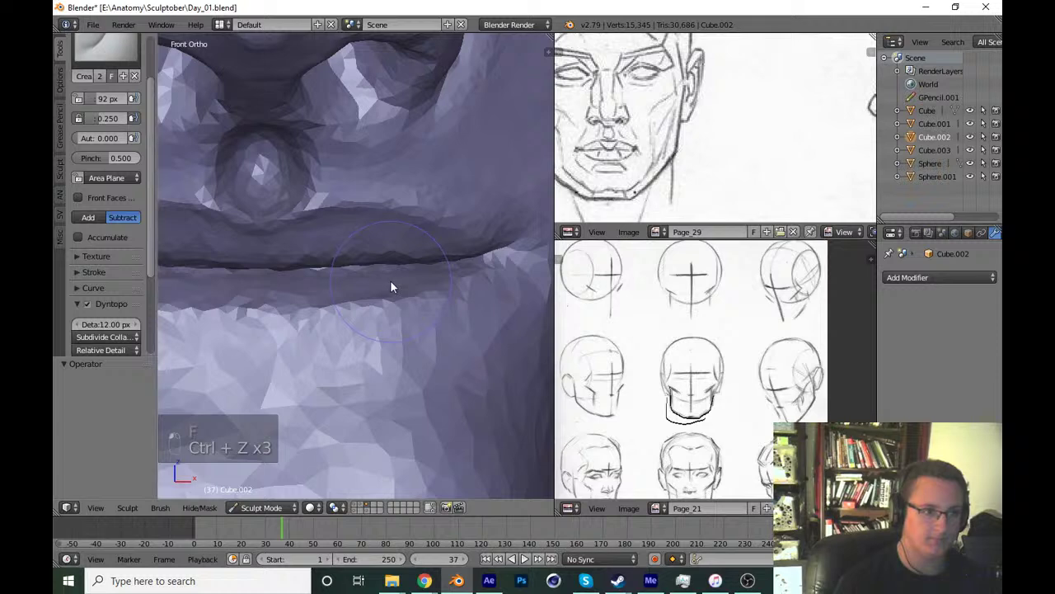
pyautogui.moveTo(384, 269); pyautogui.dragTo(331, 286)
pyautogui.press('f')
pyautogui.moveTo(361, 286); pyautogui.dragTo(422, 315)
# In right side view, flatten the nose bridge and set up the Grab brush, undoing stray strokes.
pyautogui.press('ctrl+s')
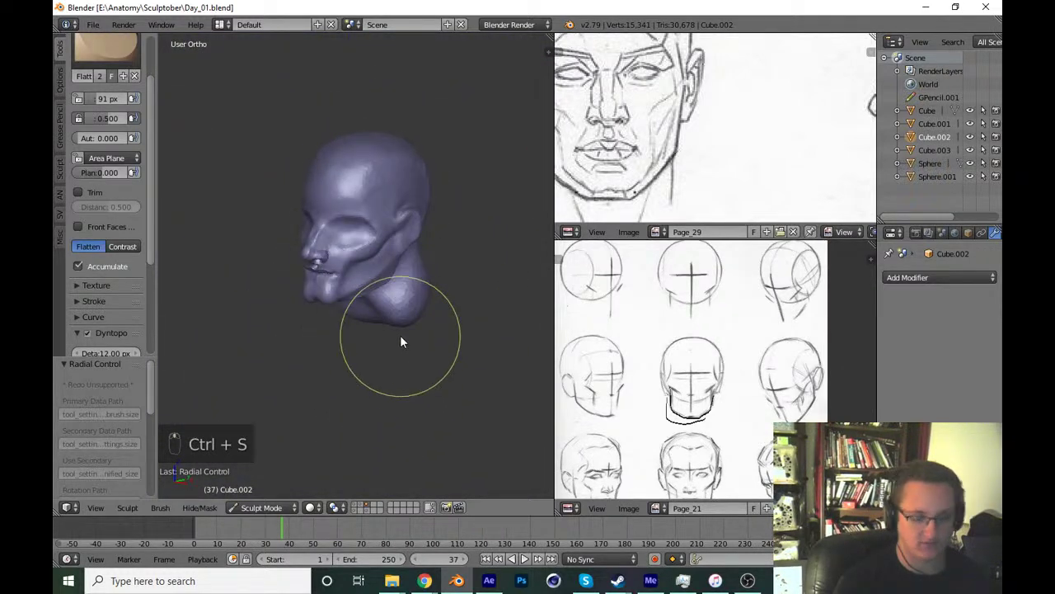
pyautogui.press('KP_3')
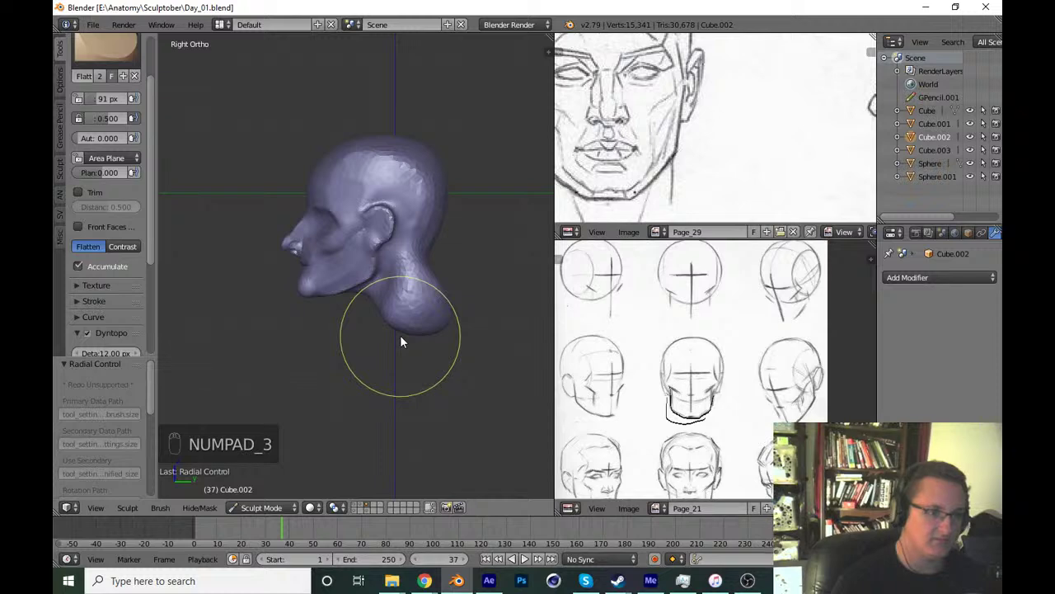
pyautogui.press('ctrl+s')
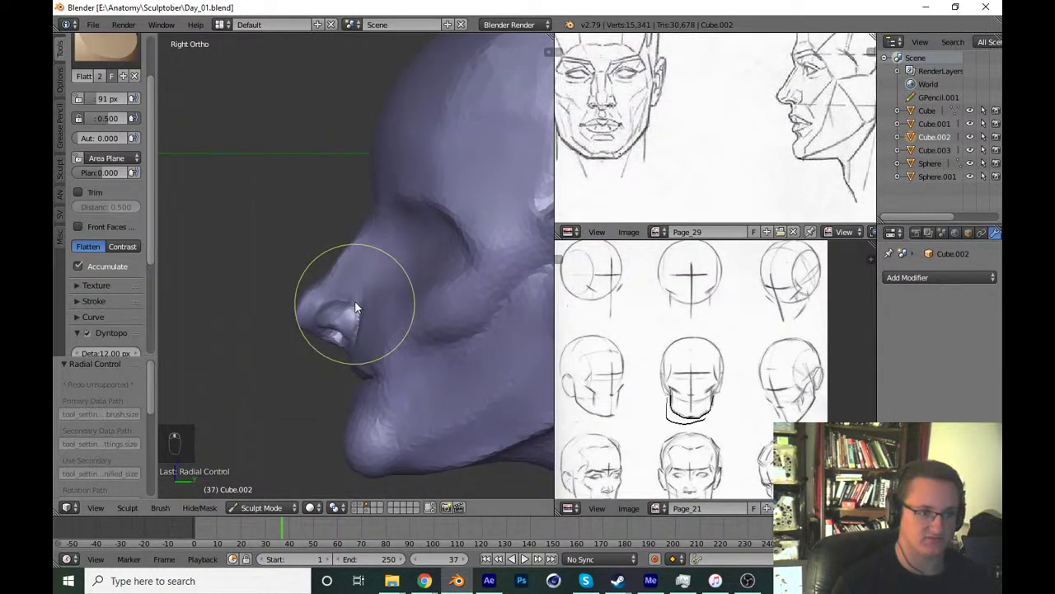
pyautogui.press('g')
pyautogui.press('f')
pyautogui.moveTo(380, 446); pyautogui.dragTo(300, 324)
pyautogui.middleClick(326, 307)
pyautogui.press('f')
pyautogui.press('f')
pyautogui.click(305, 320)
pyautogui.press('ctrl+z')
pyautogui.press('f')
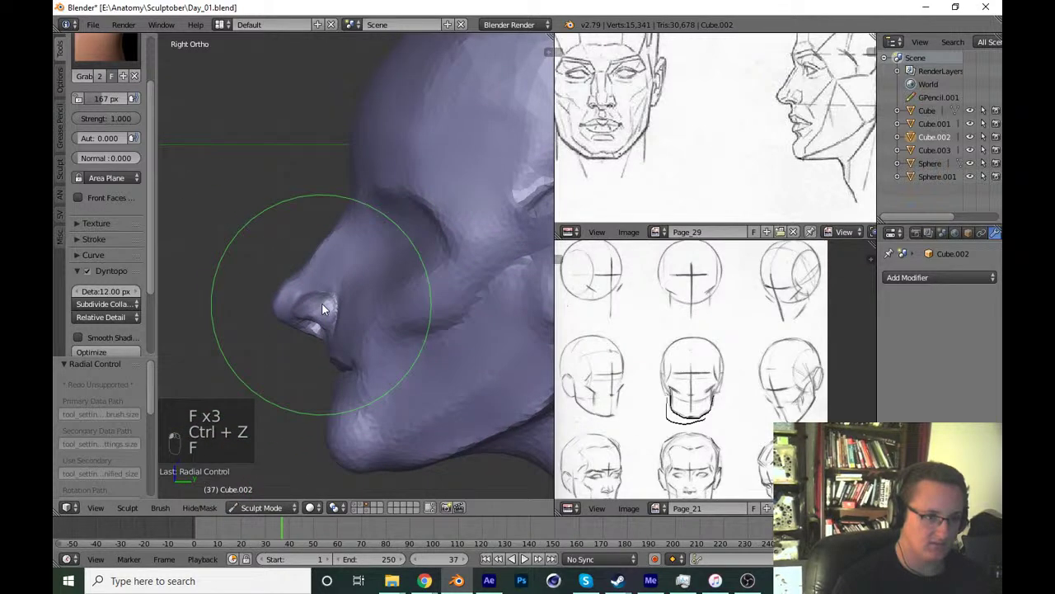
pyautogui.press('ctrl+z')
pyautogui.click(314, 346)
# Pull the nostril wing and nose tip into shape with Grab strokes, undoing ones that overshoot.
pyautogui.press('KP_3')
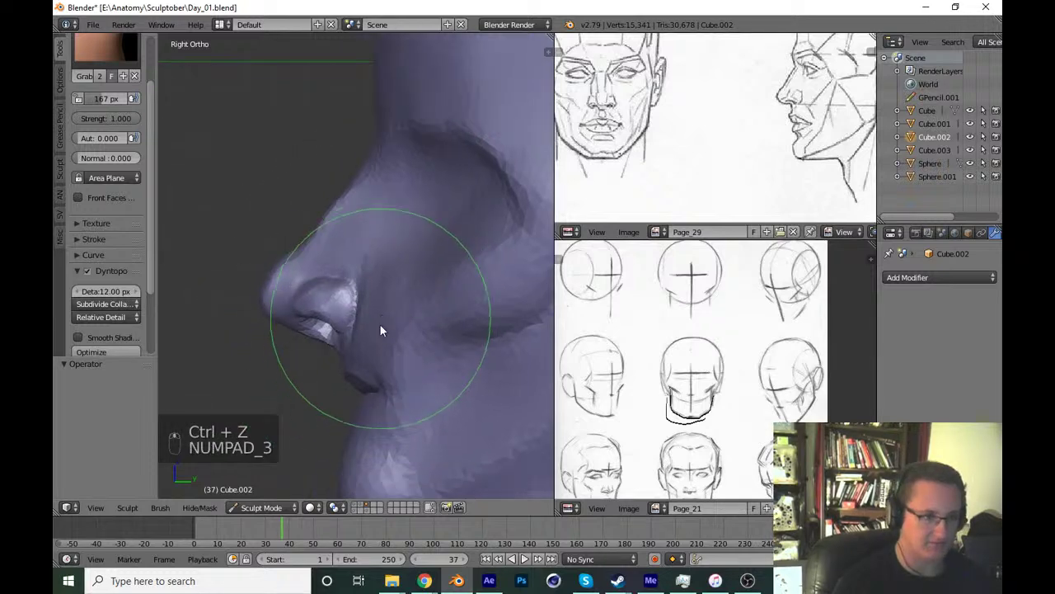
pyautogui.press('f')
pyautogui.moveTo(348, 307); pyautogui.dragTo(261, 314)
pyautogui.press('f')
pyautogui.press('ctrl+z')
pyautogui.press('f')
pyautogui.moveTo(275, 307); pyautogui.dragTo(351, 319)
pyautogui.press('f')
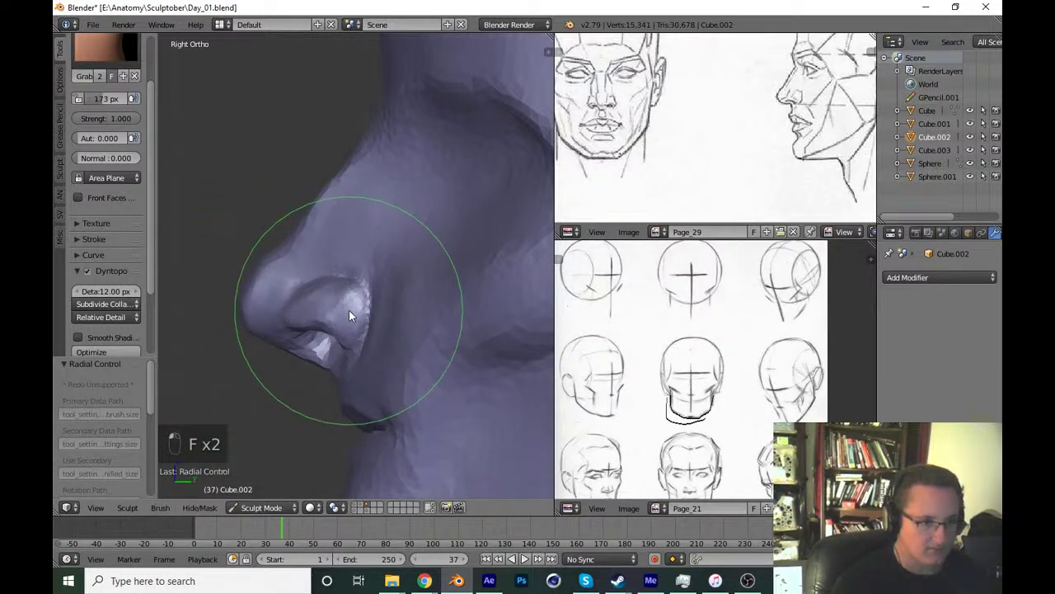
pyautogui.press('ctrl+z')
pyautogui.press('f')
pyautogui.press('f')
pyautogui.press('ctrl+z')
# Check the whole head, then return to side view and pull the nose bridge into a straighter line.
pyautogui.press('ctrl+s')
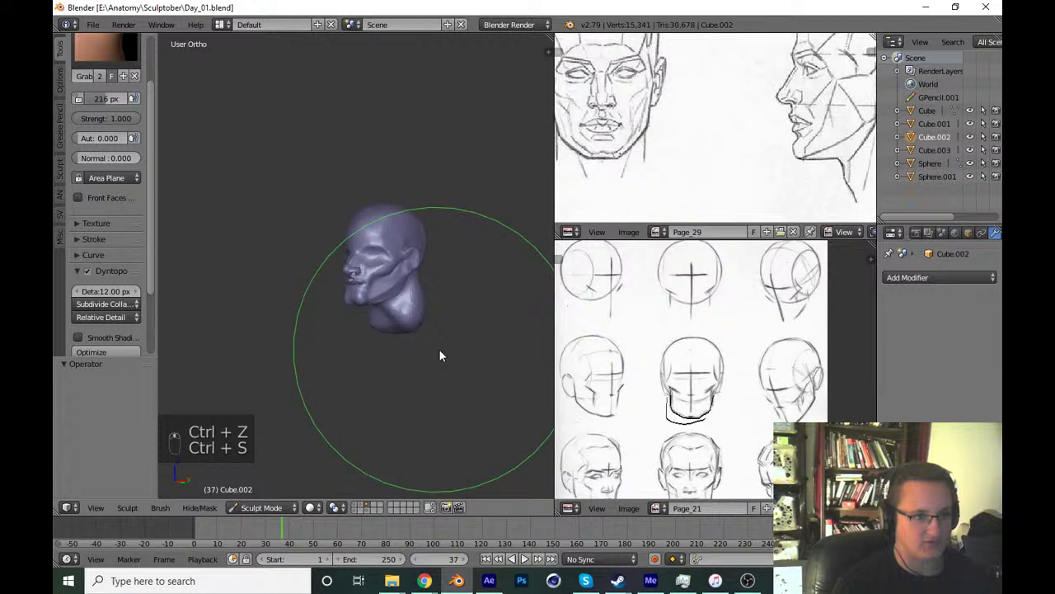
pyautogui.press('KP_3')
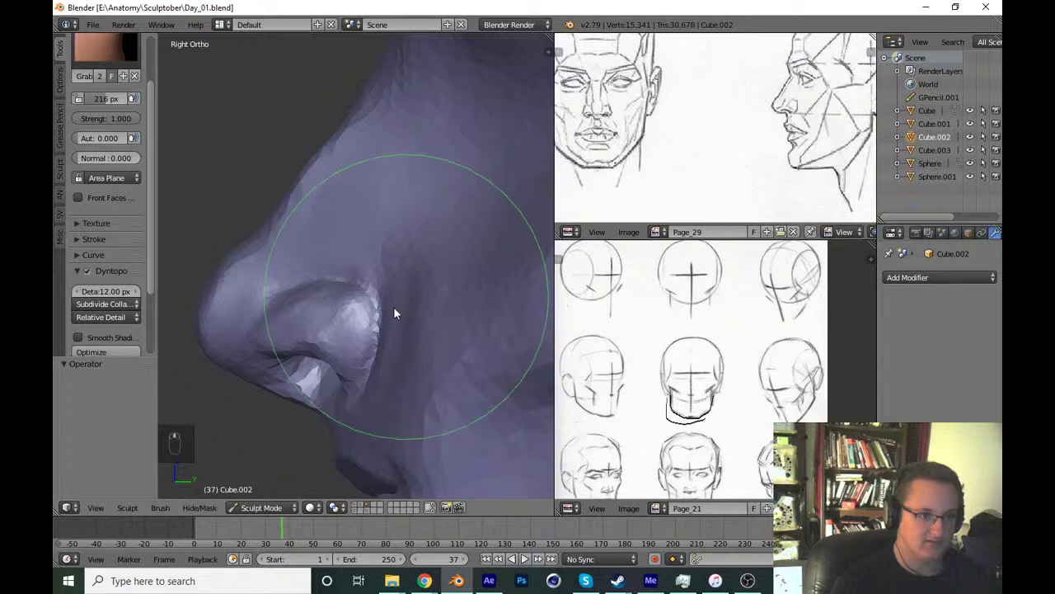
pyautogui.press('f')
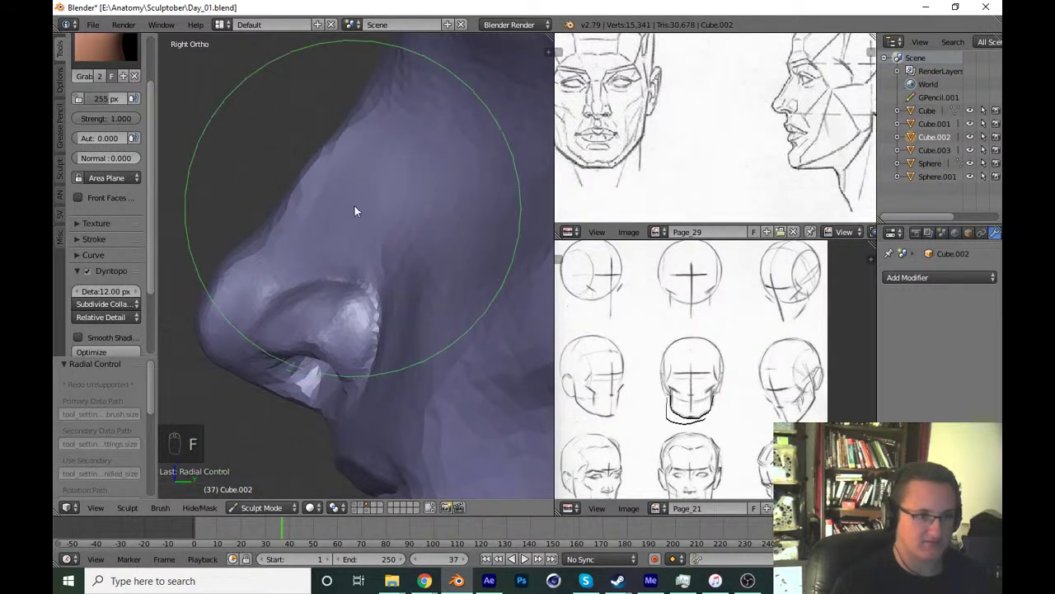
pyautogui.press('f')
pyautogui.click(332, 246)
pyautogui.press('f')
pyautogui.press('f')
pyautogui.moveTo(353, 377); pyautogui.dragTo(305, 437)
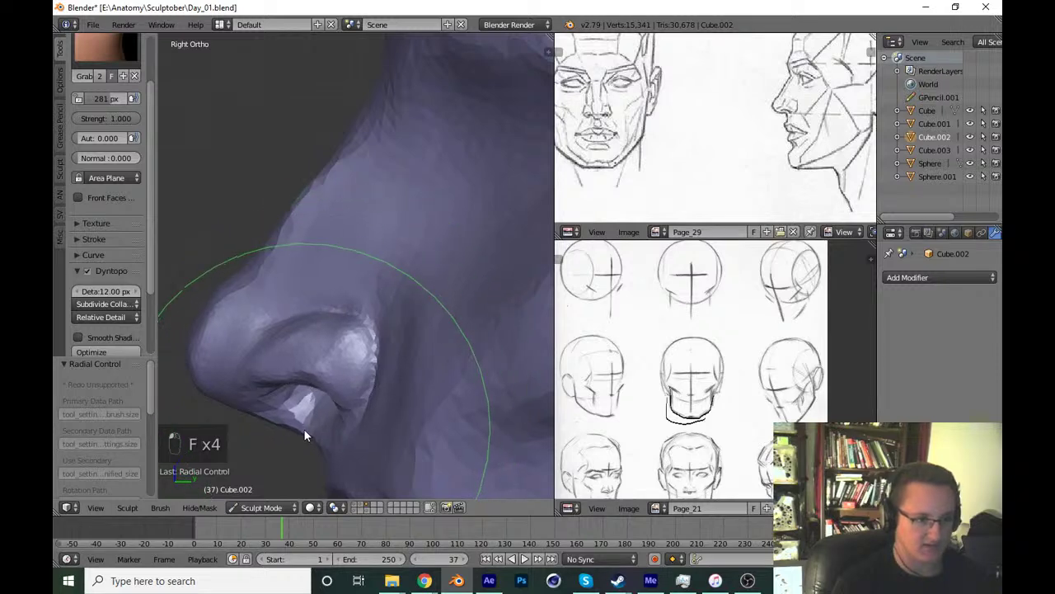
pyautogui.press('ctrl+z')
pyautogui.press('f')
pyautogui.press('f')
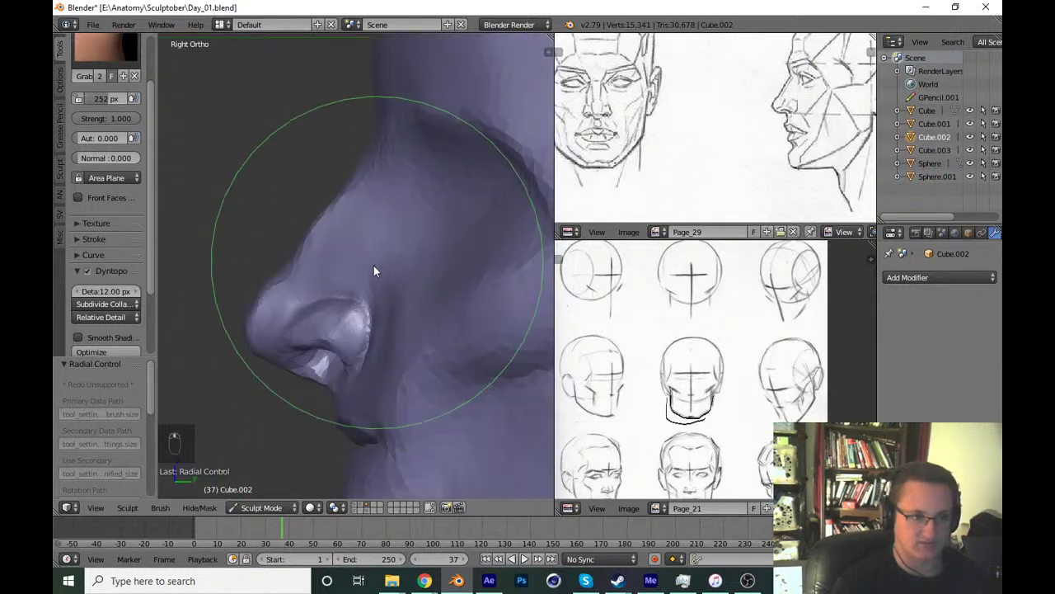
# Try Inflate and Pinch touches on the nose tip with dynamic topology off, undoing the tests.
pyautogui.press('i')
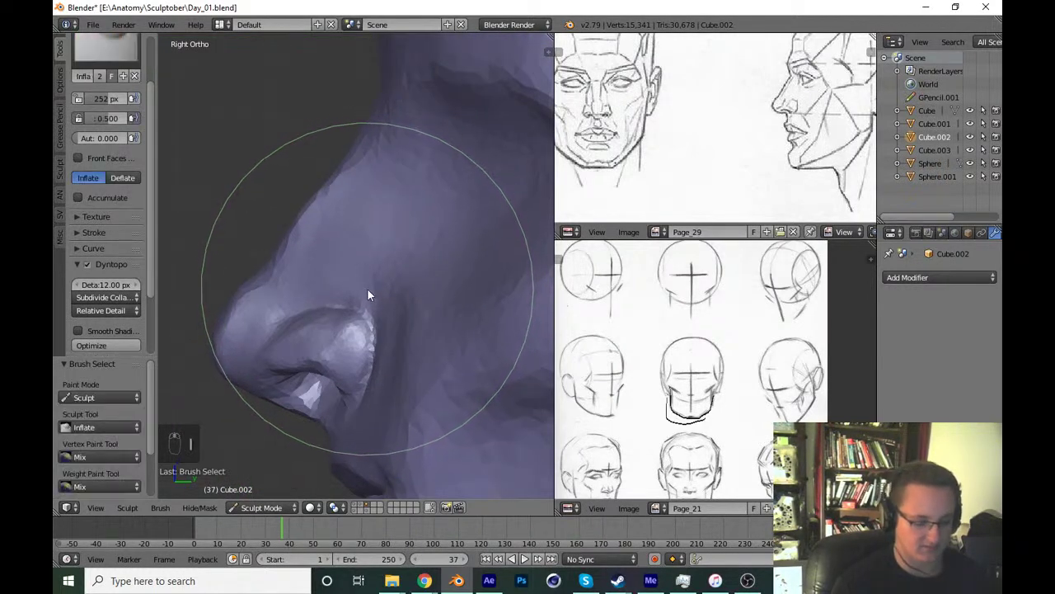
pyautogui.press('p')
pyautogui.press('f')
pyautogui.click(289, 324)
pyautogui.moveTo(280, 346); pyautogui.dragTo(290, 353)
pyautogui.press('ctrl+z')
pyautogui.click(366, 311)
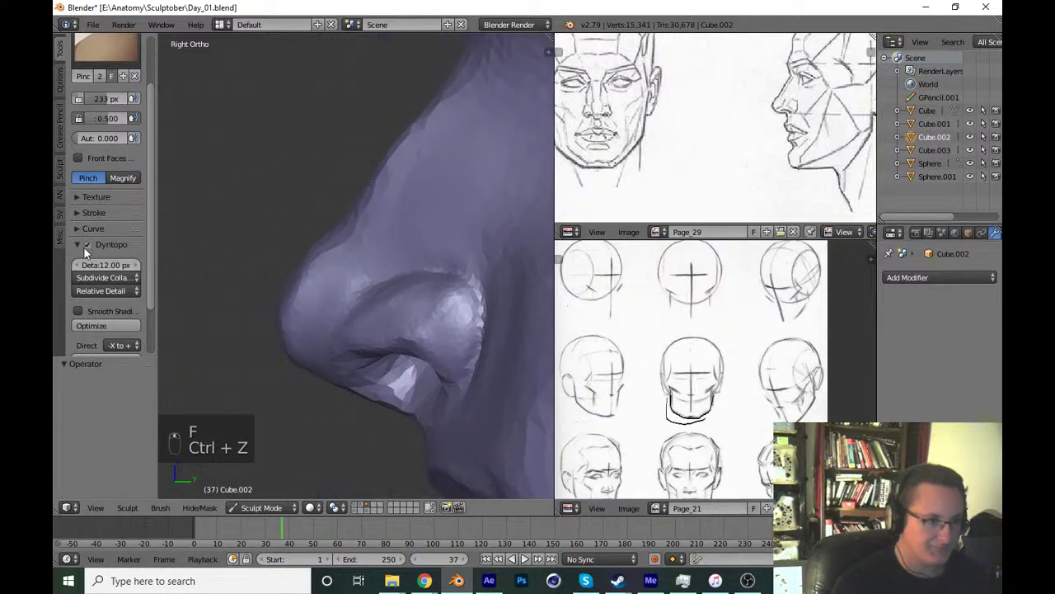
pyautogui.click(92, 255)
pyautogui.press('f')
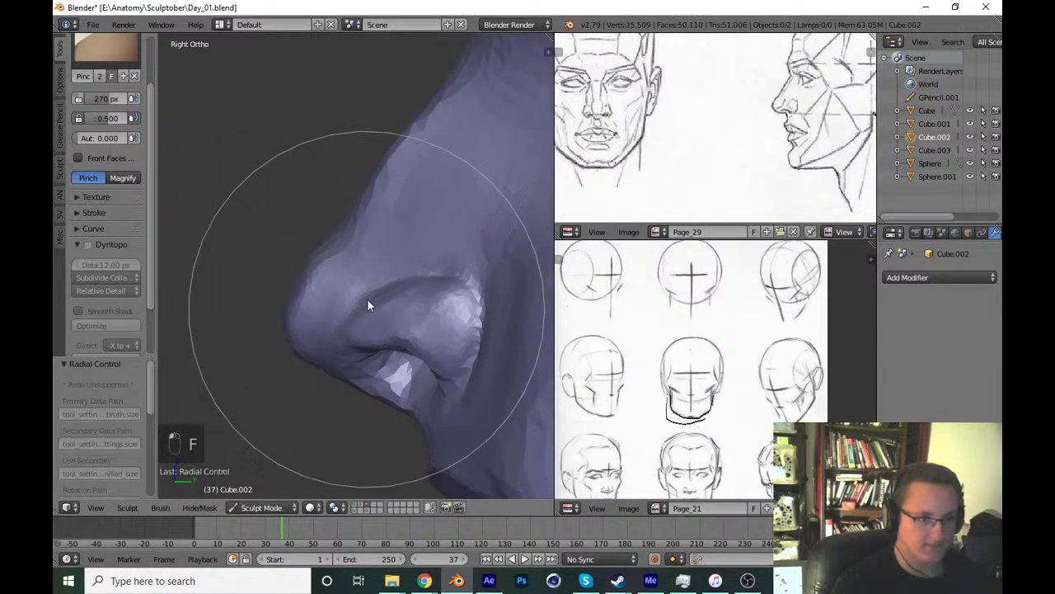
pyautogui.press('ctrl+z')
pyautogui.press('f')
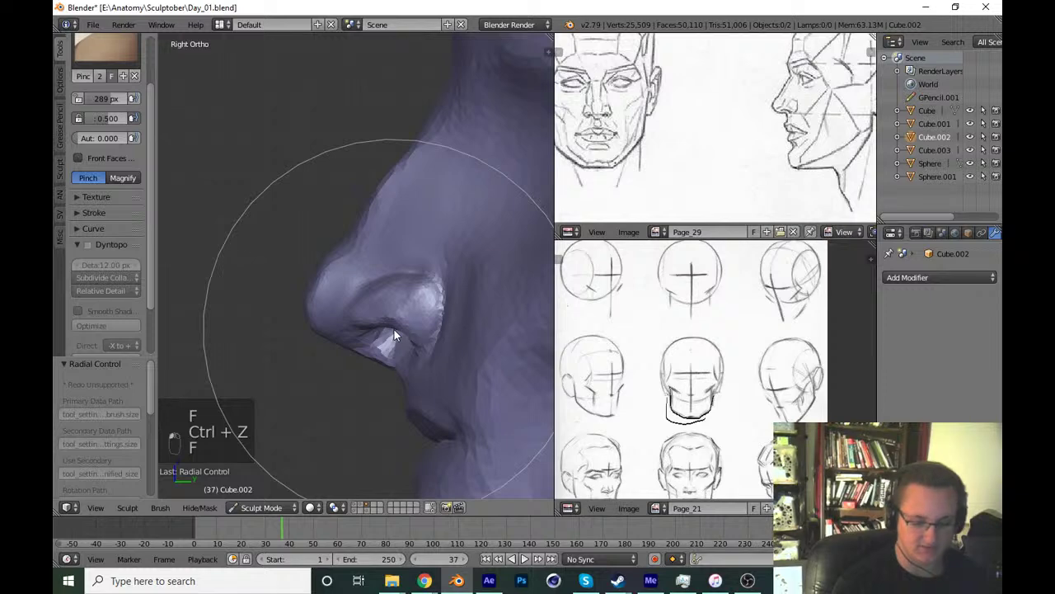
# Check the nose from the front, enable Dyntopo for finer detail and return to side view with Grab.
pyautogui.press('KP_1')
pyautogui.press('f')
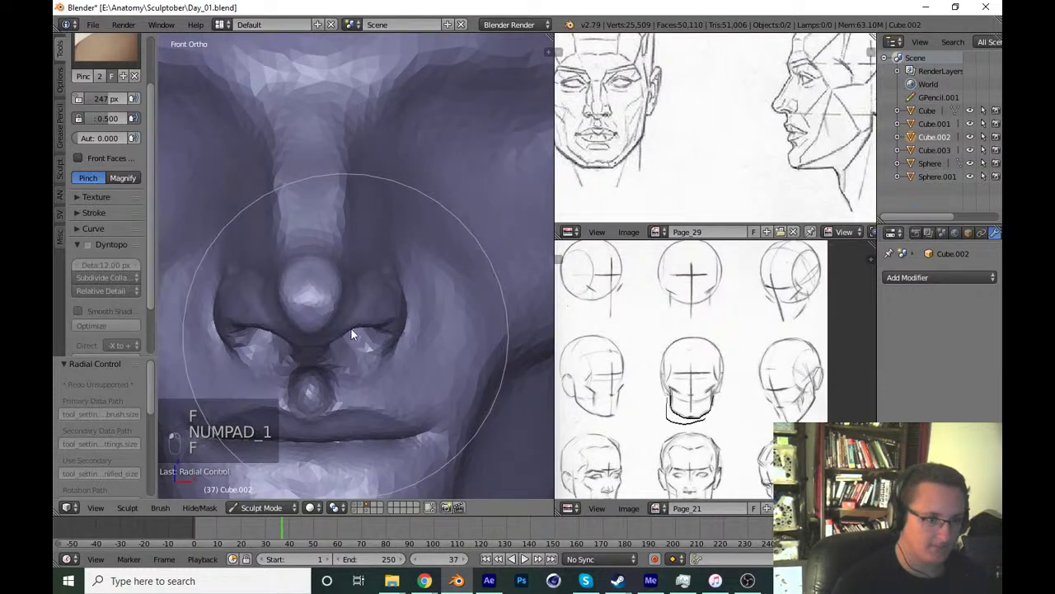
pyautogui.press('ctrl+z')
pyautogui.press('g')
pyautogui.press('f')
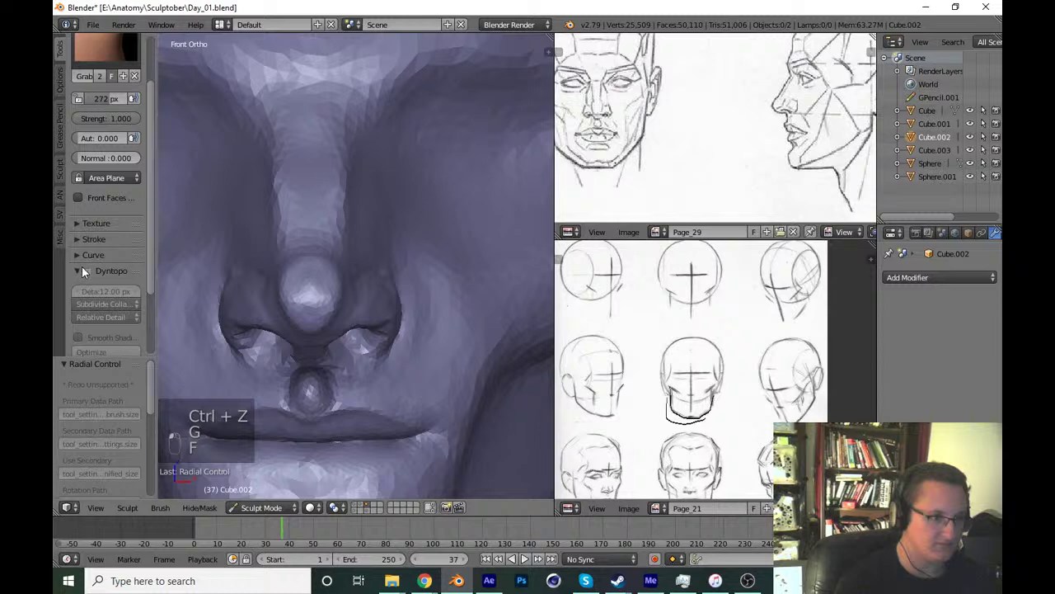
pyautogui.click(277, 270)
pyautogui.press('KP_3')
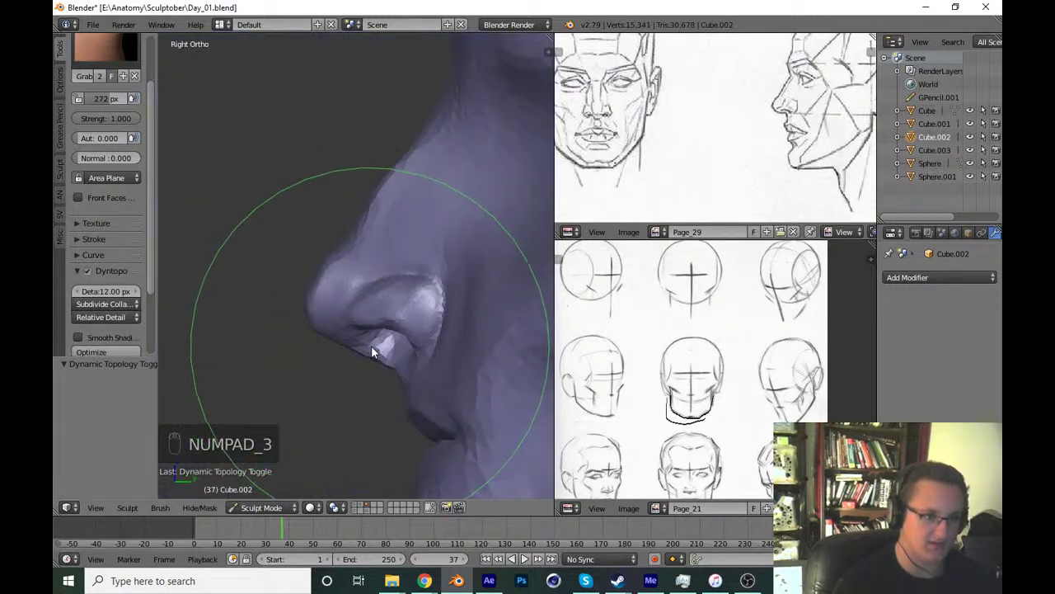
# Grab the nostril wing into shape and inflate the side of the nose.
pyautogui.moveTo(345, 346); pyautogui.dragTo(312, 289)
pyautogui.press('f')
pyautogui.moveTo(293, 288); pyautogui.dragTo(373, 354)
pyautogui.press('i')
pyautogui.press('f')
pyautogui.moveTo(324, 377); pyautogui.dragTo(428, 328)
pyautogui.press('KP_3')
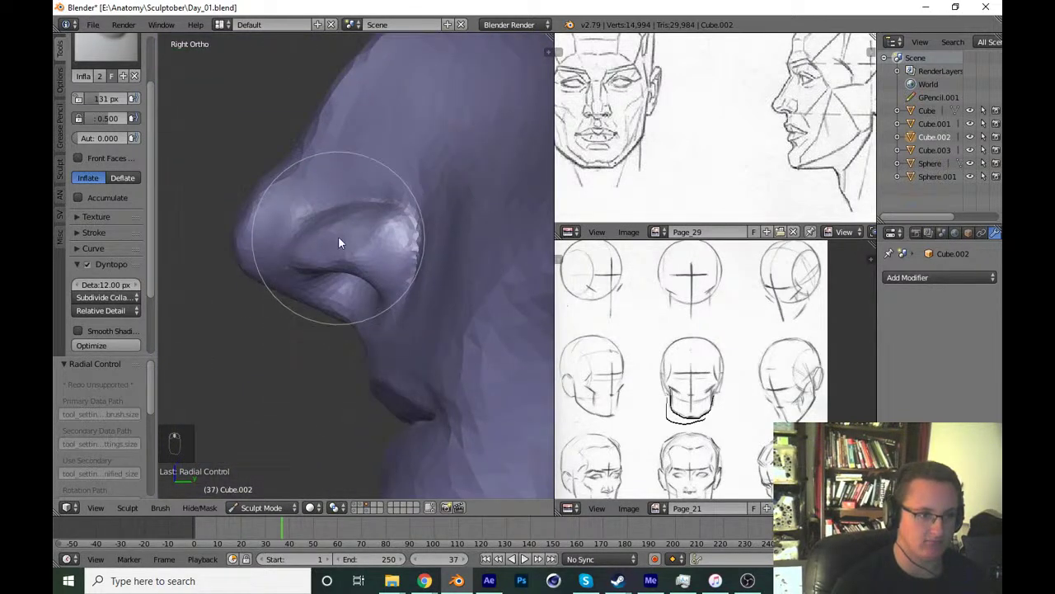
pyautogui.press('f')
pyautogui.press('g')
pyautogui.press('f')
pyautogui.click(311, 295)
pyautogui.rightClick(306, 302)
# Pinch the nostril wing edge tighter, redoing the stroke until it reads cleanly, then inflate around it.
pyautogui.press('p')
pyautogui.moveTo(299, 301); pyautogui.dragTo(339, 277)
pyautogui.press('ctrl+z')
pyautogui.press('ctrl+z')
pyautogui.press('p')
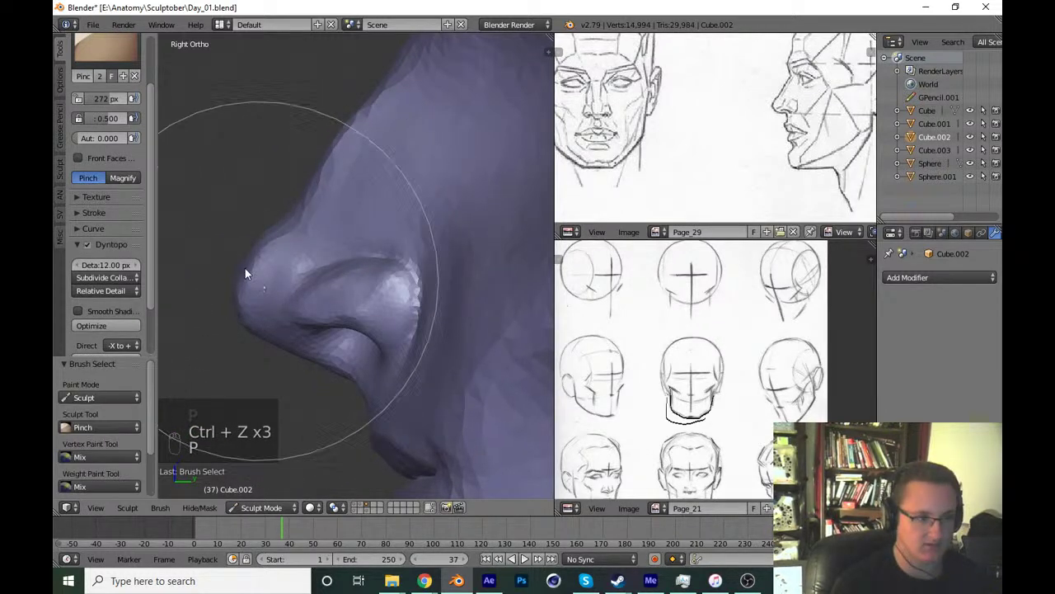
pyautogui.moveTo(97, 246); pyautogui.dragTo(372, 245)
pyautogui.press('ctrl+z')
pyautogui.press('ctrl+z')
pyautogui.press('f')
pyautogui.moveTo(309, 316); pyautogui.dragTo(374, 300)
pyautogui.press('i')
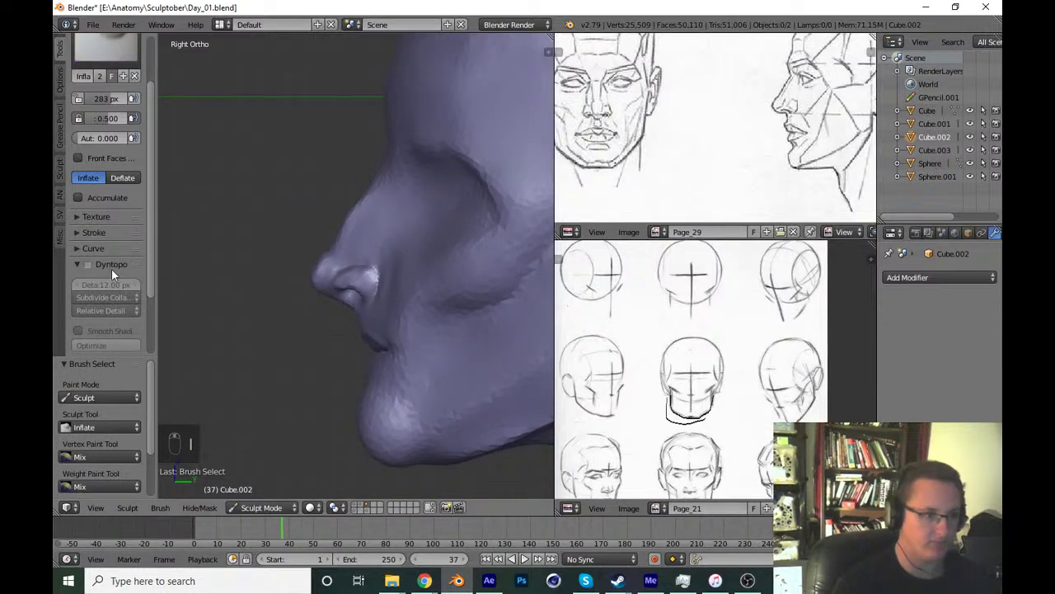
pyautogui.moveTo(103, 268); pyautogui.dragTo(397, 242)
# Grab the upper nose into line, save Day_01.blend and check front and side views.
pyautogui.press('g')
pyautogui.press('f')
pyautogui.moveTo(272, 250); pyautogui.dragTo(390, 204)
pyautogui.press('f')
pyautogui.press('f')
pyautogui.press('f')
pyautogui.press('f')
pyautogui.moveTo(377, 186); pyautogui.dragTo(384, 239)
pyautogui.press('ctrl+z')
pyautogui.press('ctrl+s')
pyautogui.press('KP_1')
pyautogui.press('KP_3')
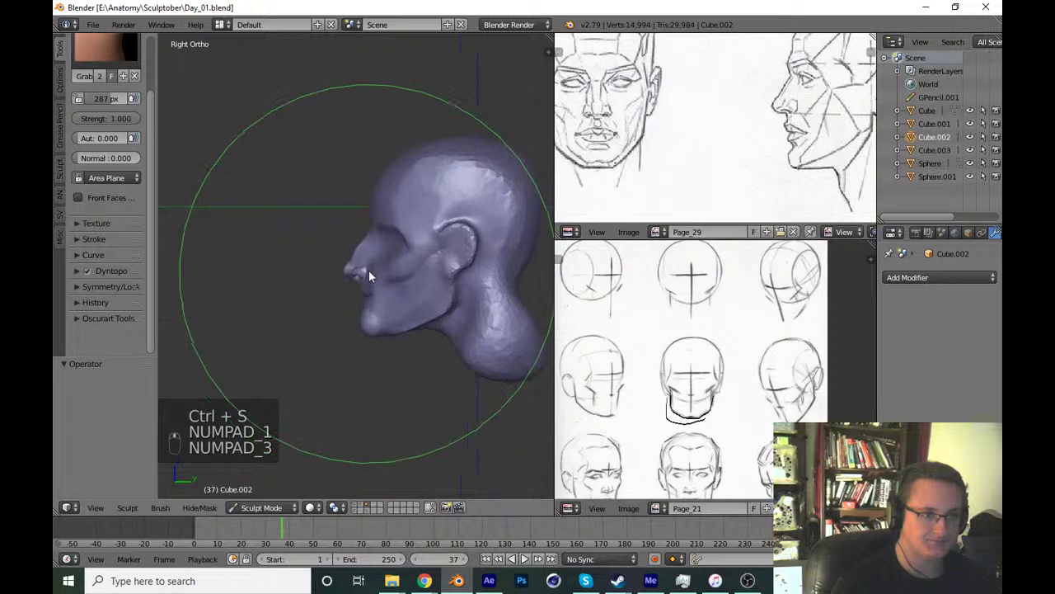
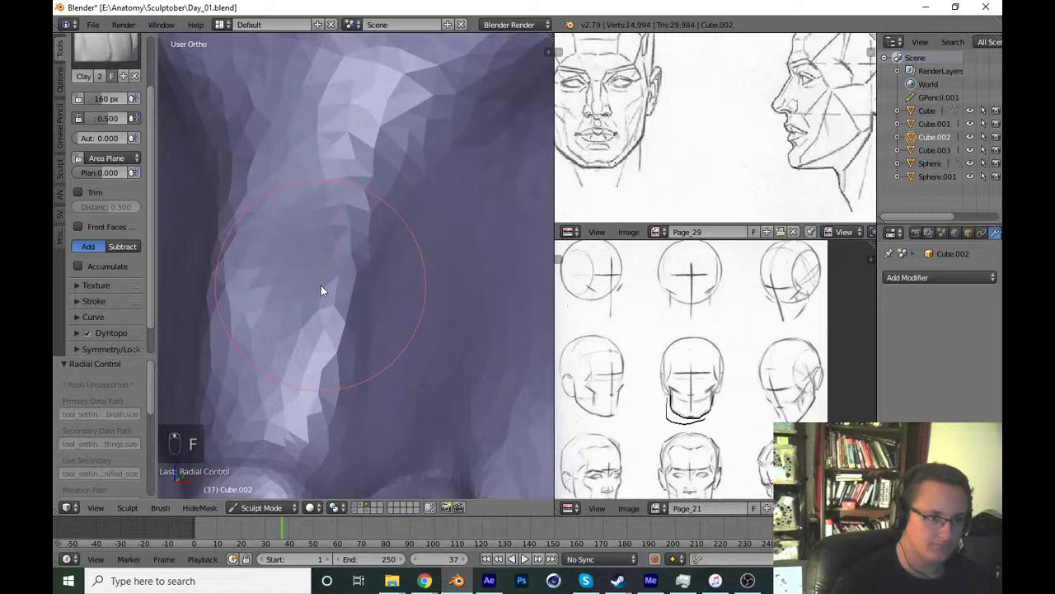
# Build up clay on the face surface, check it from the front and save Day_01.blend.
pyautogui.press('f')
pyautogui.moveTo(297, 353); pyautogui.dragTo(475, 314)
pyautogui.press('ctrl+s')
pyautogui.press('KP_1')
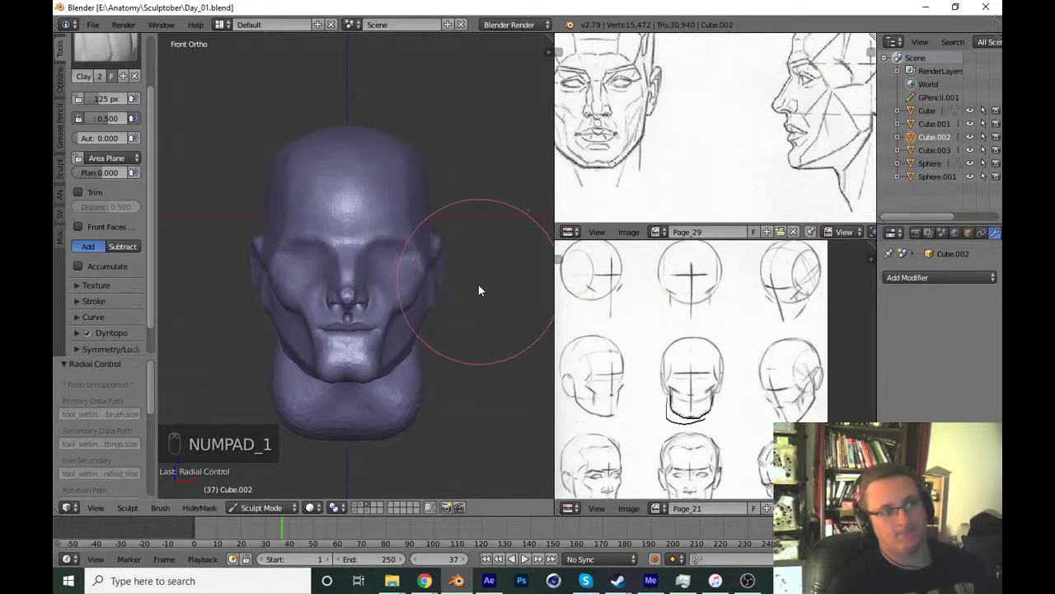
pyautogui.press('ctrl+s')
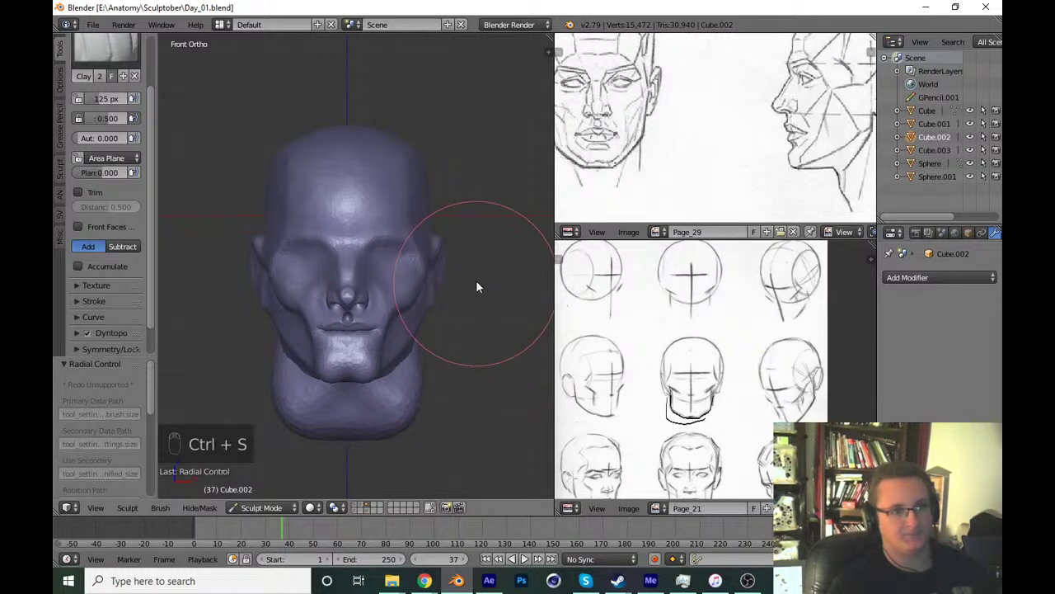
pyautogui.moveTo(443, 318); pyautogui.dragTo(441, 374)
pyautogui.moveTo(441, 374); pyautogui.dragTo(437, 291)
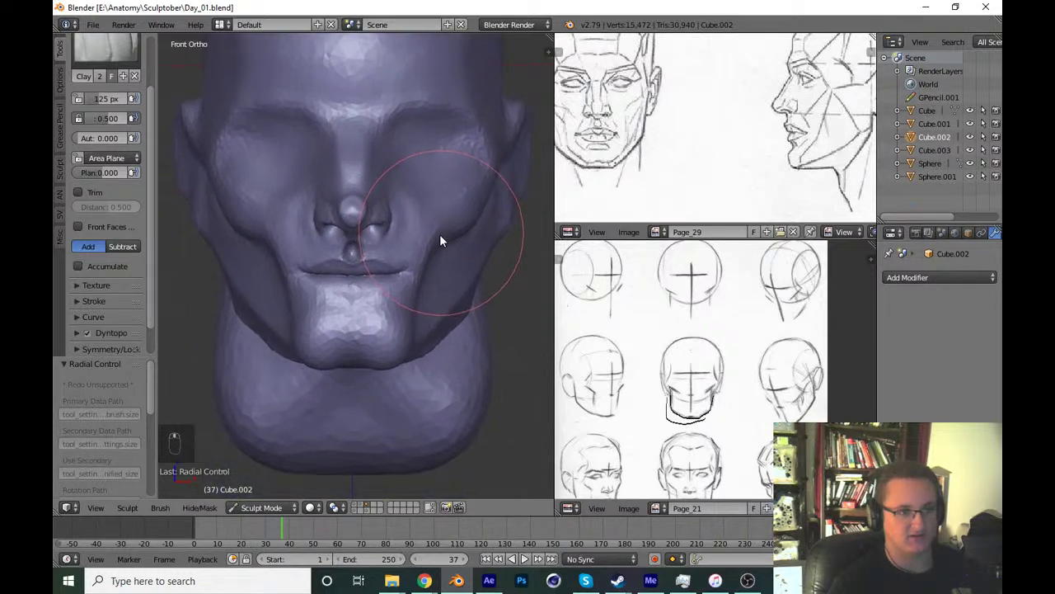
# Push the side of the face into shape with Grab, settling on the stroke via undo/redo, and save.
pyautogui.press('g')
pyautogui.press('f')
pyautogui.press('f')
pyautogui.moveTo(457, 334); pyautogui.dragTo(451, 335)
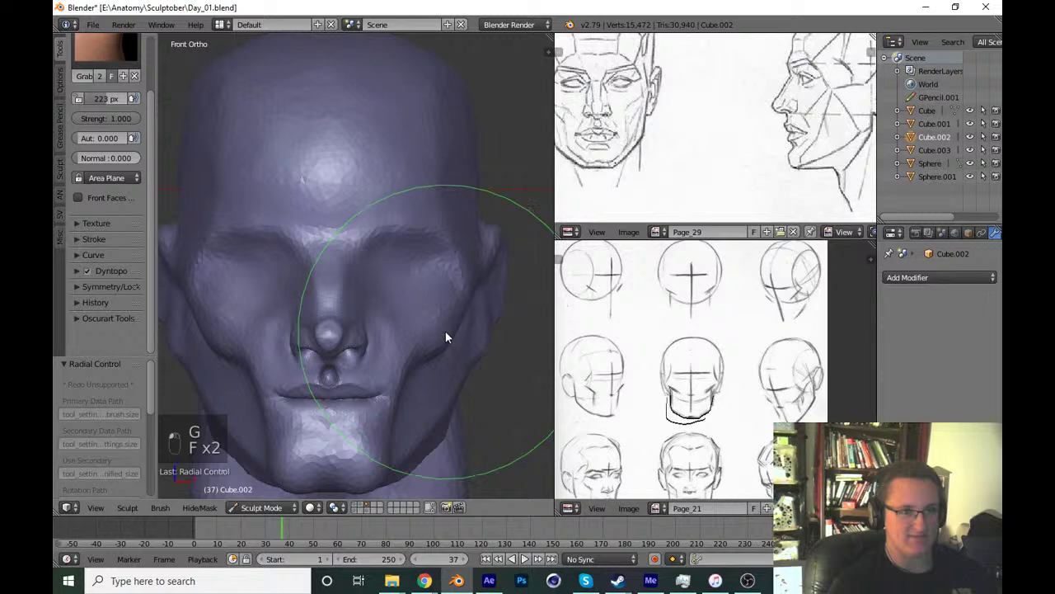
pyautogui.moveTo(441, 361); pyautogui.dragTo(416, 347)
pyautogui.press('ctrl+z')
pyautogui.press('ctrl+shift+z')
pyautogui.press('ctrl+z')
pyautogui.press('ctrl+s')
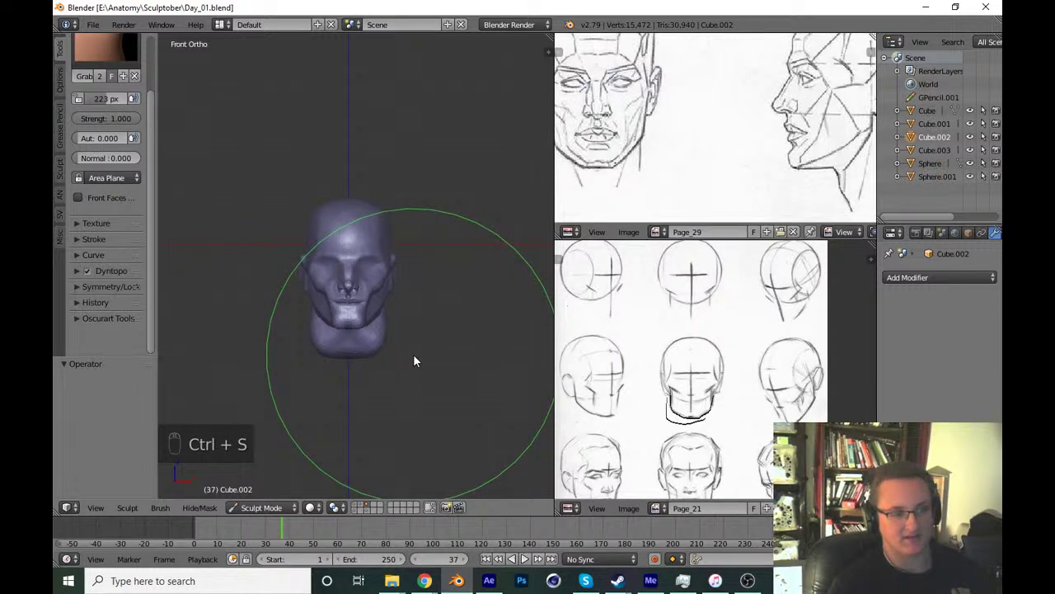
pyautogui.moveTo(384, 372); pyautogui.dragTo(395, 378)
# Inspect the side of the face in right view with a smaller Crease brush ready, then zoom out to the whole head.
pyautogui.press('KP_3')
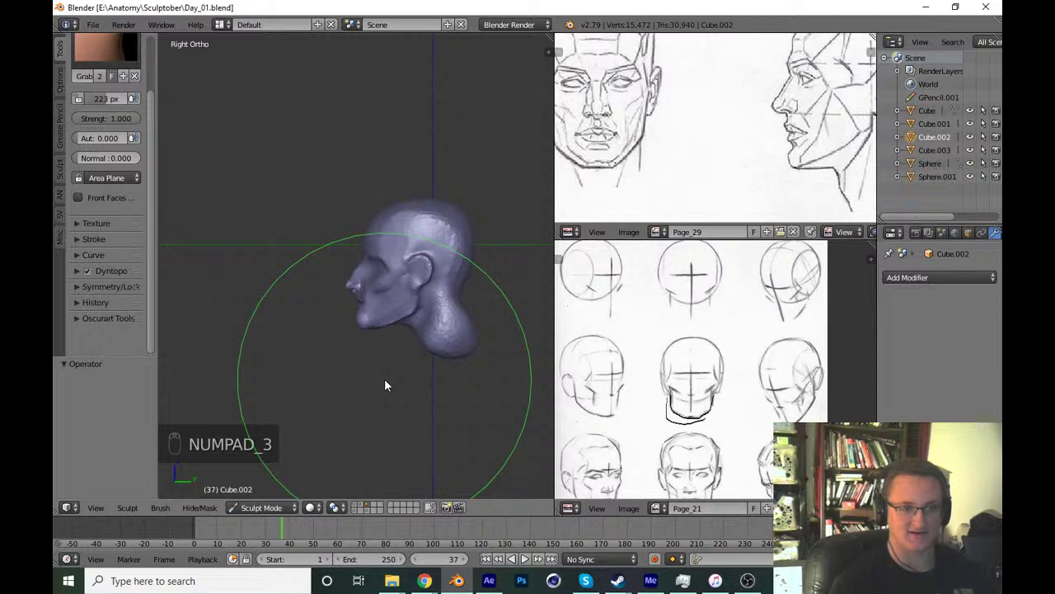
pyautogui.moveTo(420, 384); pyautogui.dragTo(395, 402)
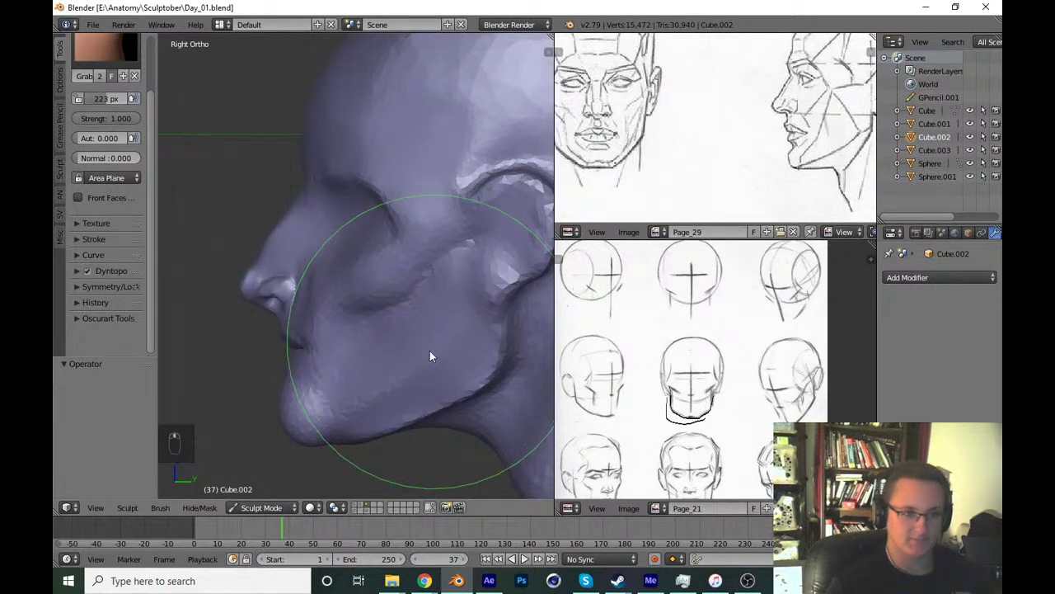
pyautogui.press('shift+c')
pyautogui.press('f')
pyautogui.press('f')
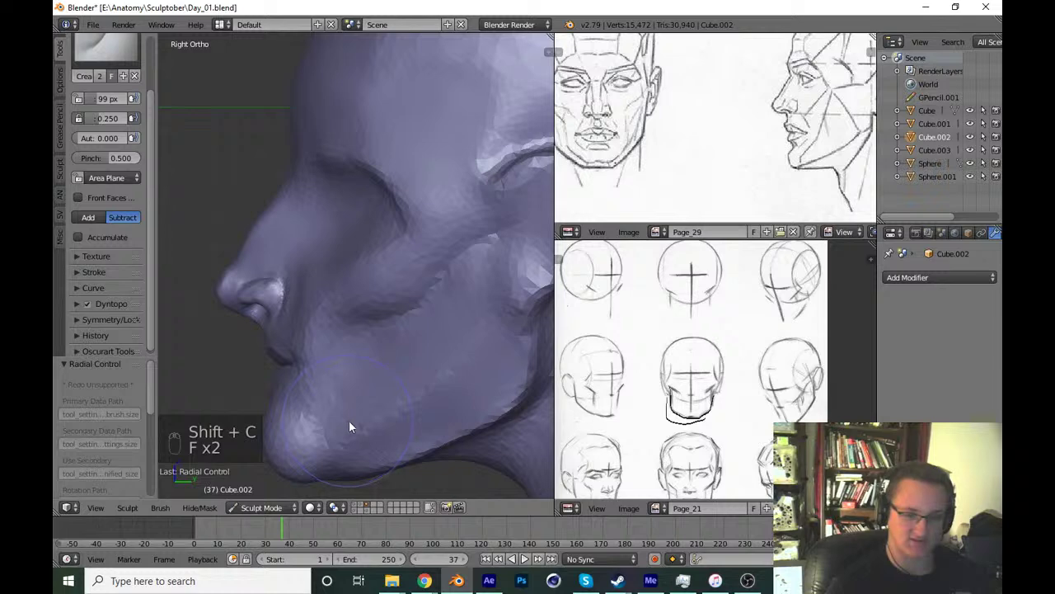
pyautogui.press('f')
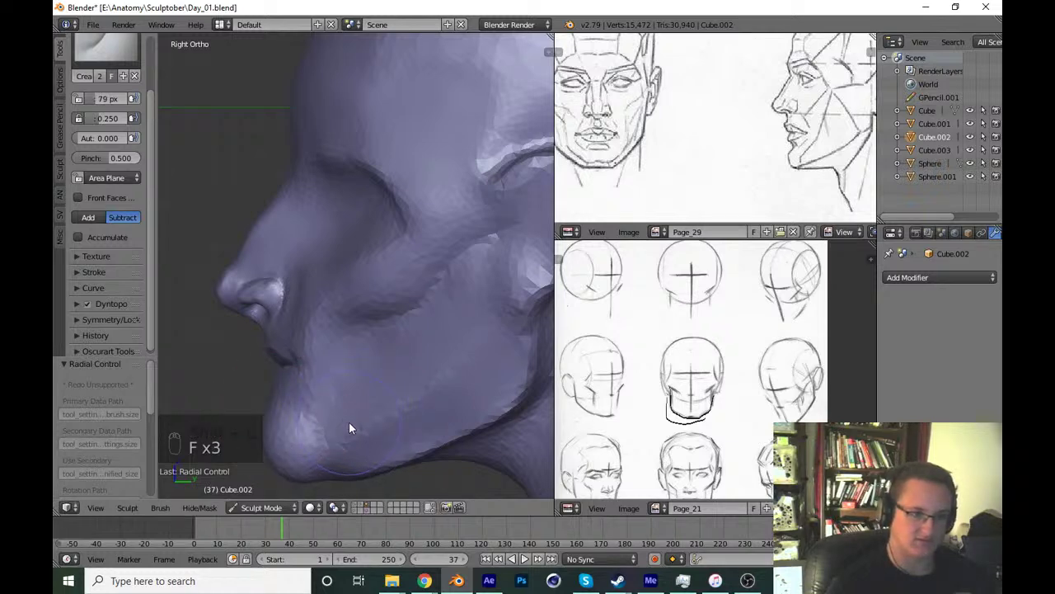
pyautogui.moveTo(348, 427); pyautogui.dragTo(329, 440)
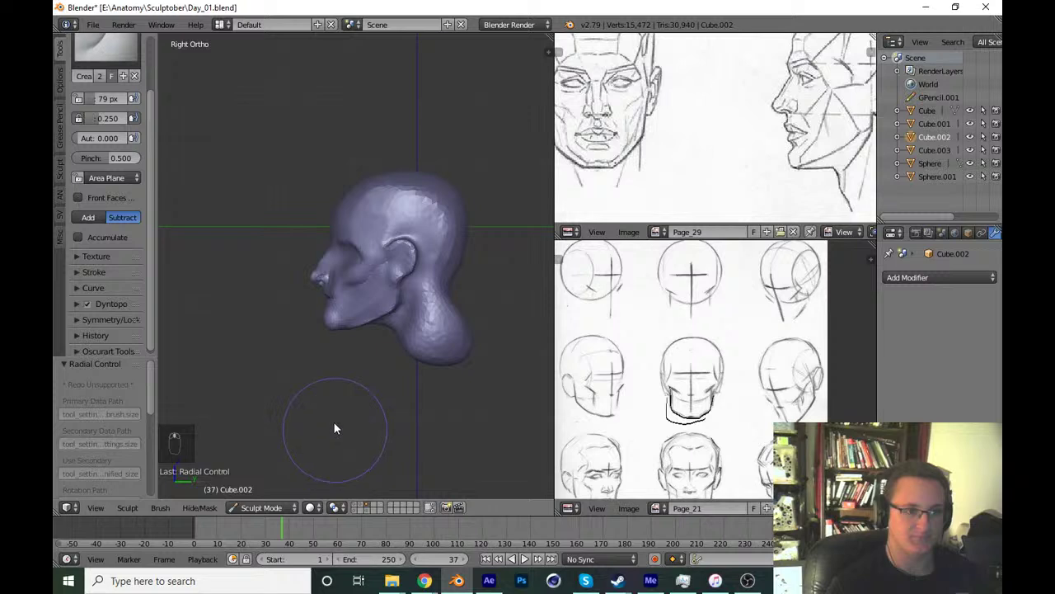
pyautogui.moveTo(463, 413); pyautogui.dragTo(446, 413)
# Return to front view, save Day_01.blend again and zoom in on the forehead.
pyautogui.press('ctrl+s')
pyautogui.press('KP_1')
pyautogui.press('ctrl+s')
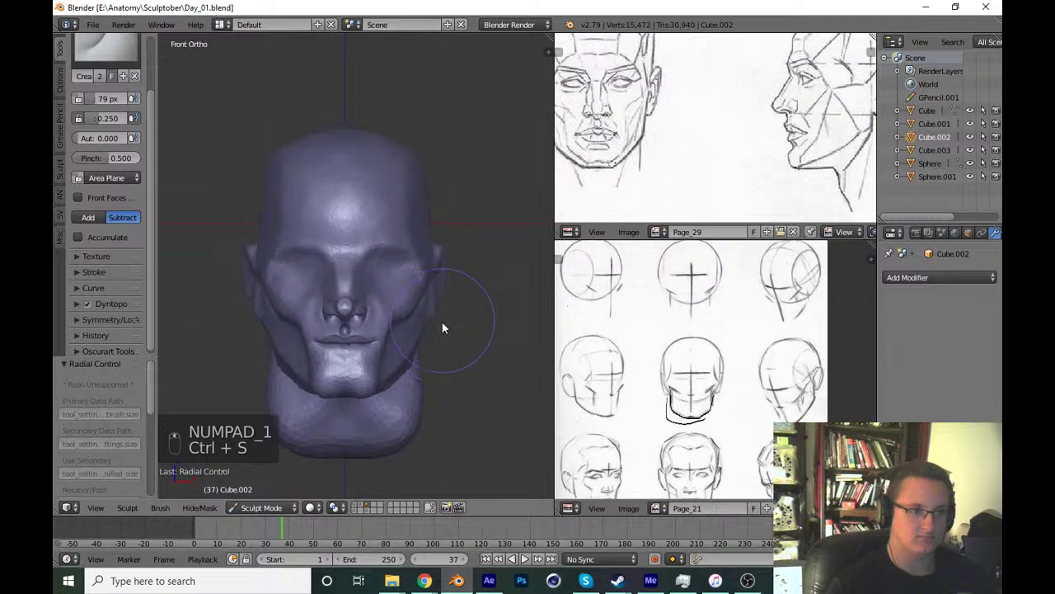
pyautogui.moveTo(155, 173); pyautogui.dragTo(334, 232)
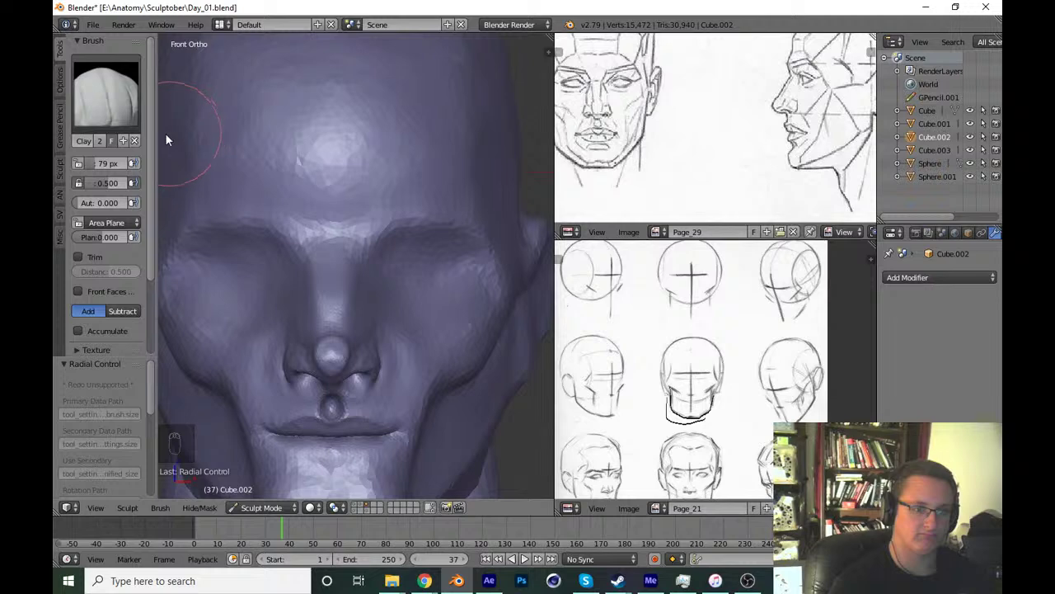
# Flatten the planes of the brow above the nose and around the eye socket.
pyautogui.moveTo(108, 111); pyautogui.dragTo(407, 253)
pyautogui.moveTo(389, 250); pyautogui.dragTo(387, 239)
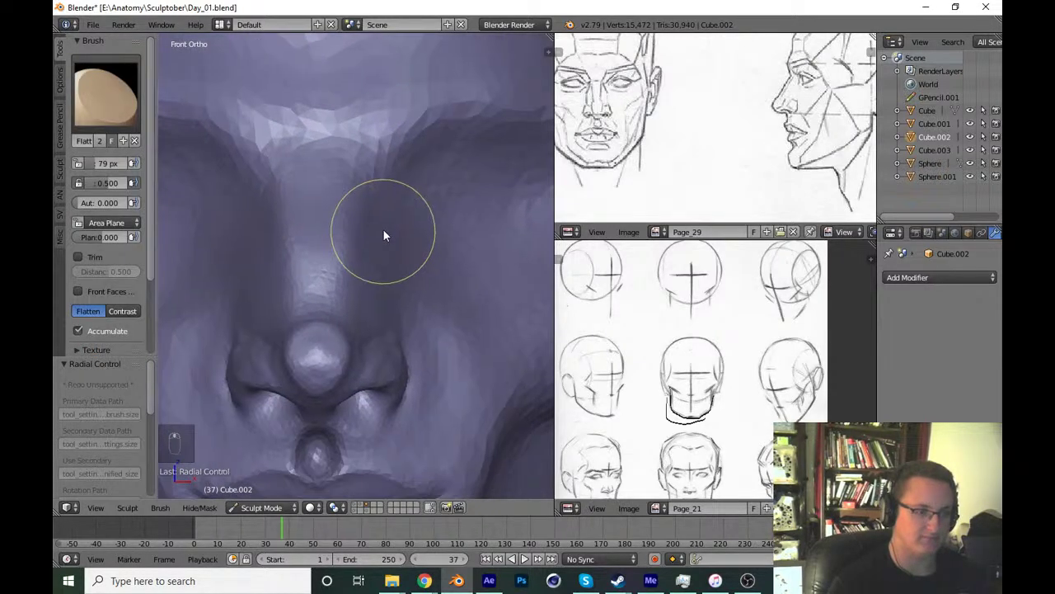
pyautogui.press('x')
pyautogui.press('f')
pyautogui.moveTo(376, 309); pyautogui.dragTo(381, 280)
pyautogui.press('KP_1')
pyautogui.press('ctrl+s')
pyautogui.moveTo(129, 99); pyautogui.dragTo(393, 269)
pyautogui.middleClick(393, 269)
pyautogui.press('f')
pyautogui.press('f')
pyautogui.moveTo(285, 261); pyautogui.dragTo(306, 236)
pyautogui.press('f')
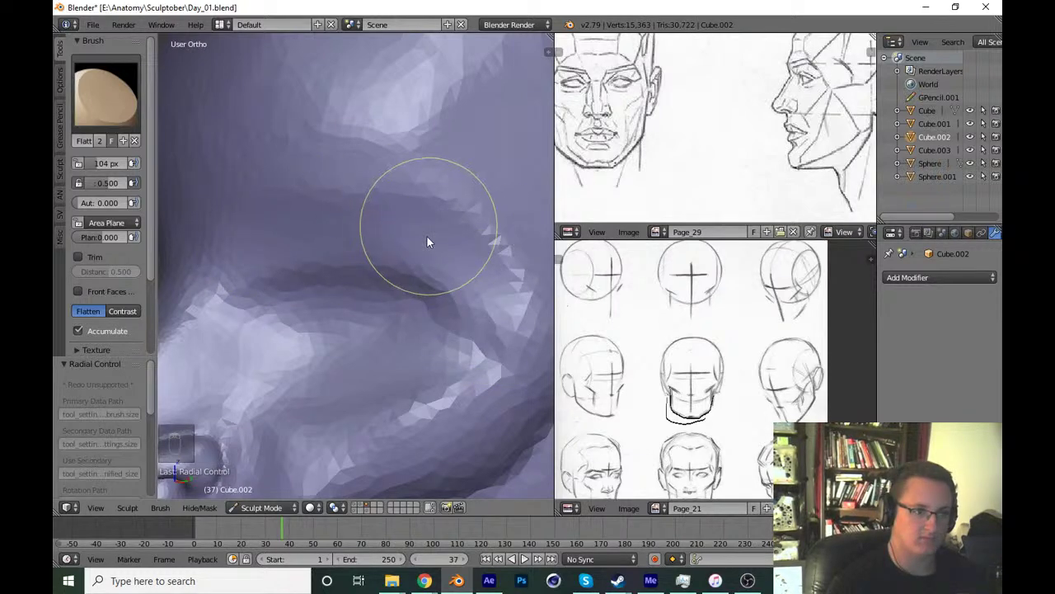
# Check the result from front and side views and undo the unwanted flatten strokes.
pyautogui.press('KP_1')
pyautogui.press('KP_3')
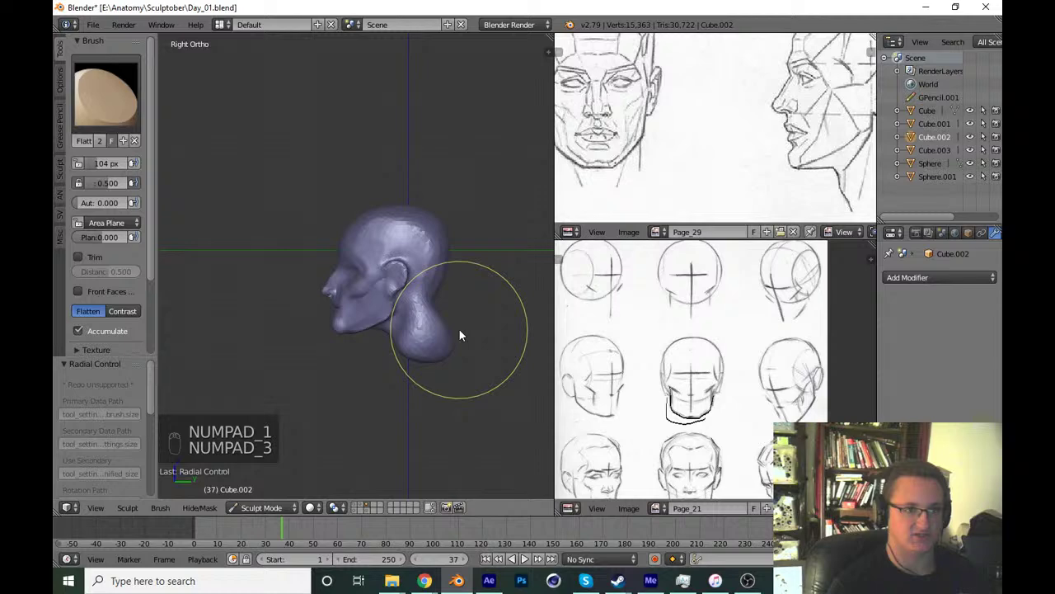
pyautogui.press('ctrl+z')
pyautogui.press('ctrl+z')
pyautogui.press('KP_1')
pyautogui.press('ctrl+z')
pyautogui.press('ctrl+z')
pyautogui.middleClick(390, 315)
pyautogui.press('ctrl+z')
# Carve and deepen a crease along the eyelid around the eye.
pyautogui.press('shift+c')
pyautogui.press('f')
pyautogui.moveTo(324, 251); pyautogui.dragTo(348, 239)
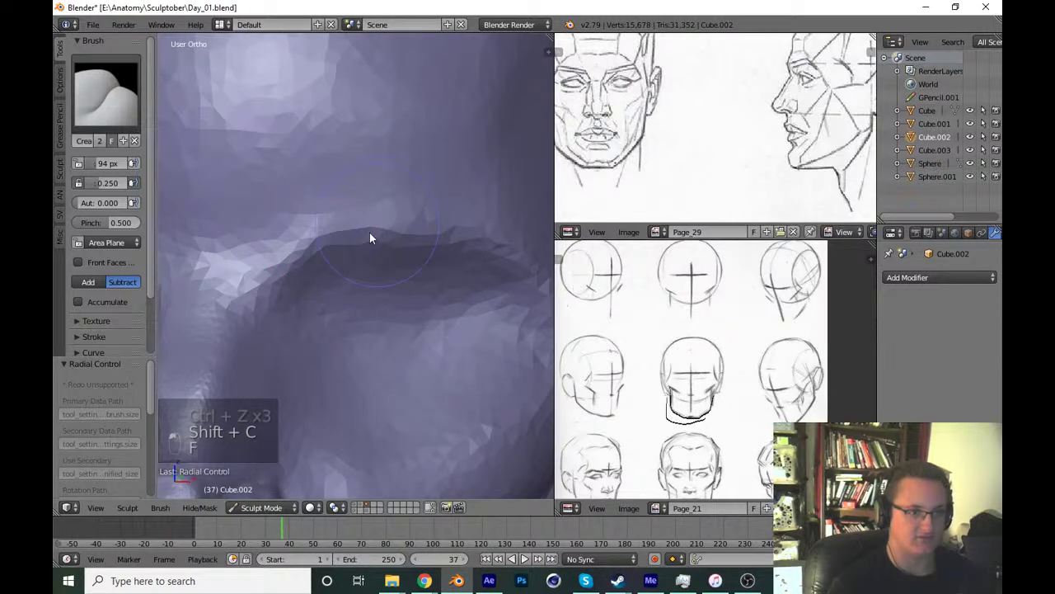
pyautogui.moveTo(340, 236); pyautogui.dragTo(365, 252)
pyautogui.press('ctrl+z')
pyautogui.moveTo(332, 244); pyautogui.dragTo(512, 312)
# Review the head from side and three-quarter views and save the sculpt.
pyautogui.press('KP_1')
pyautogui.press('KP_3')
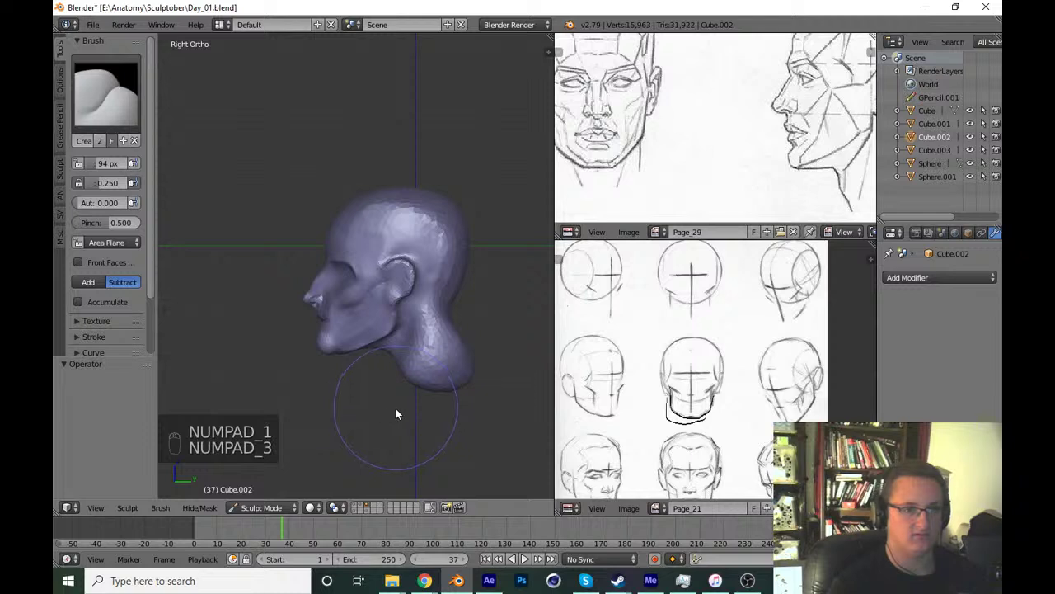
pyautogui.press('ctrl+s')
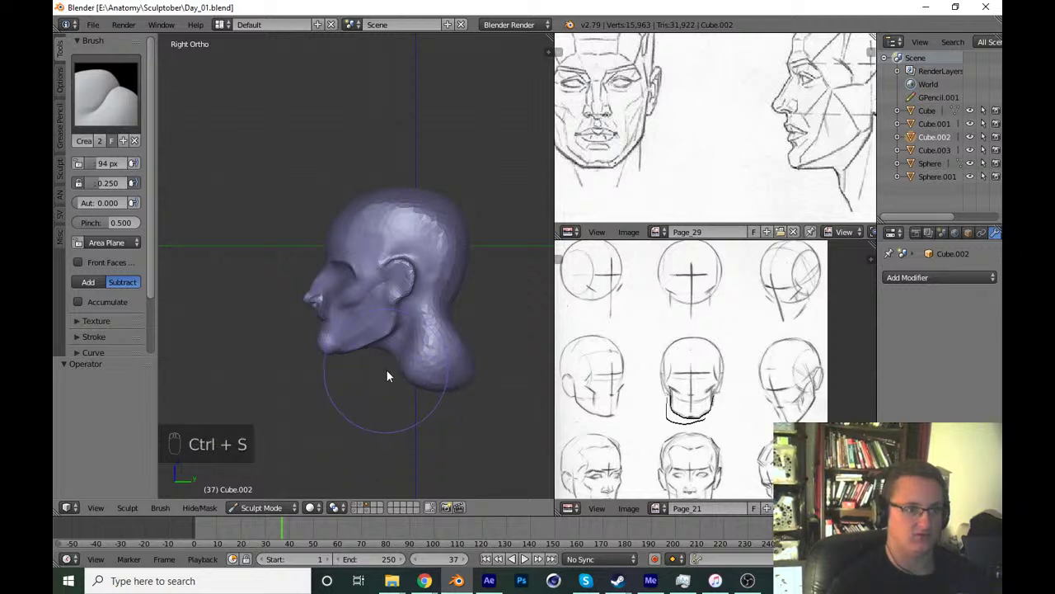
pyautogui.press('ctrl+s')
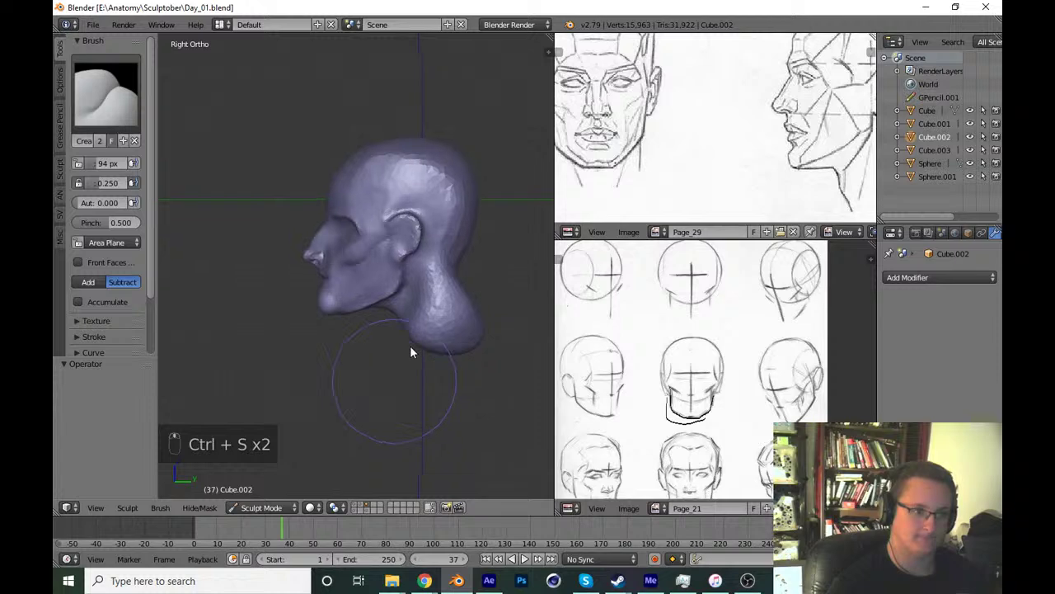
pyautogui.press('x')
pyautogui.press('f')
pyautogui.moveTo(505, 315); pyautogui.dragTo(461, 378)
pyautogui.moveTo(458, 369); pyautogui.dragTo(455, 383)
pyautogui.press('ctrl+s')
# From the side view, build up the ear's rim and raise its inner ridge with a smaller brush.
pyautogui.press('KP_3')
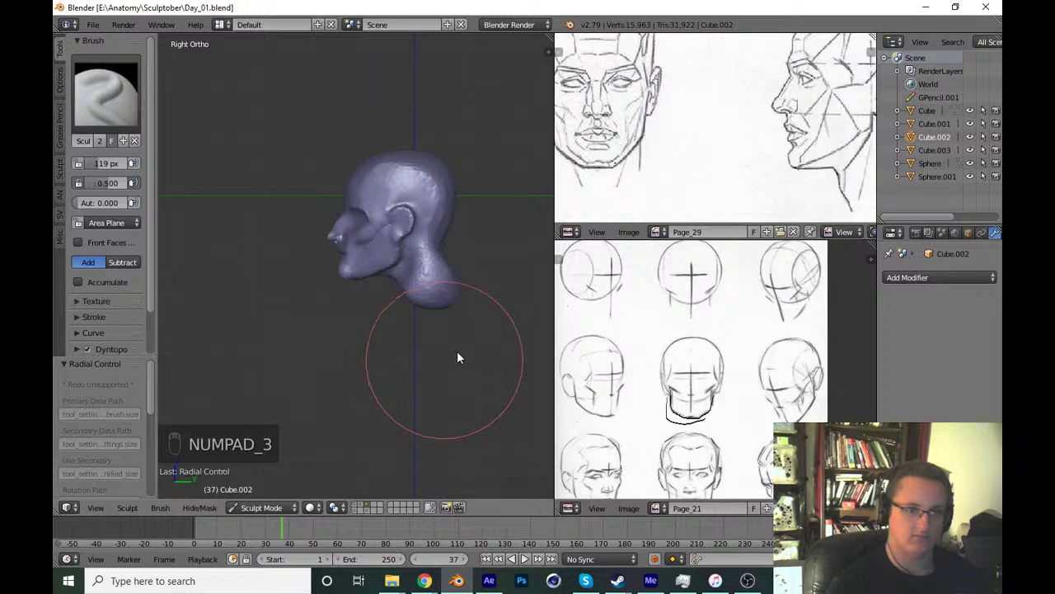
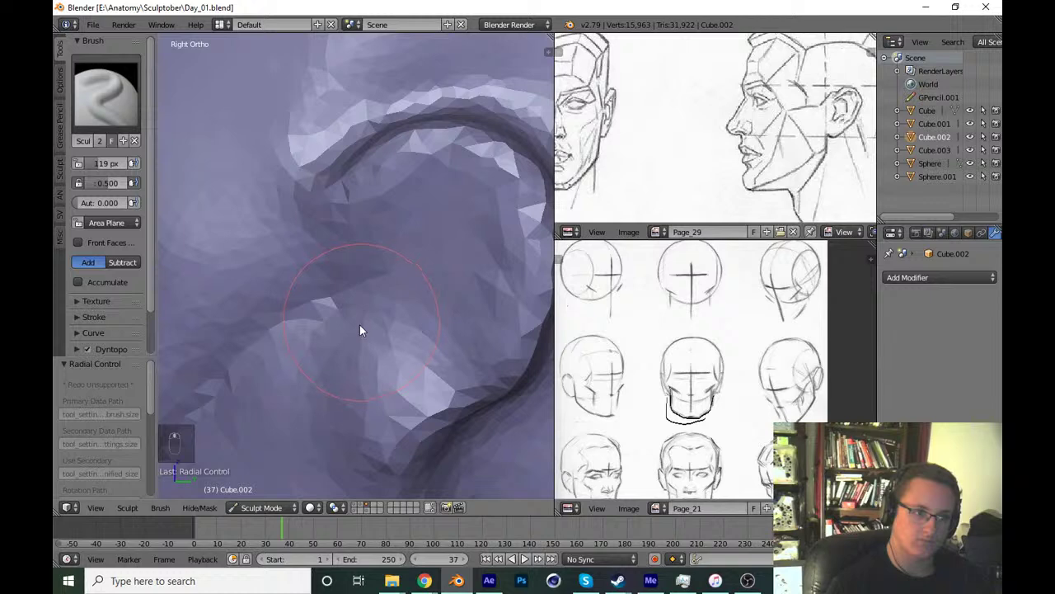
pyautogui.moveTo(353, 333); pyautogui.dragTo(348, 346)
pyautogui.press('f')
pyautogui.moveTo(361, 395); pyautogui.dragTo(386, 314)
pyautogui.press('ctrl+z')
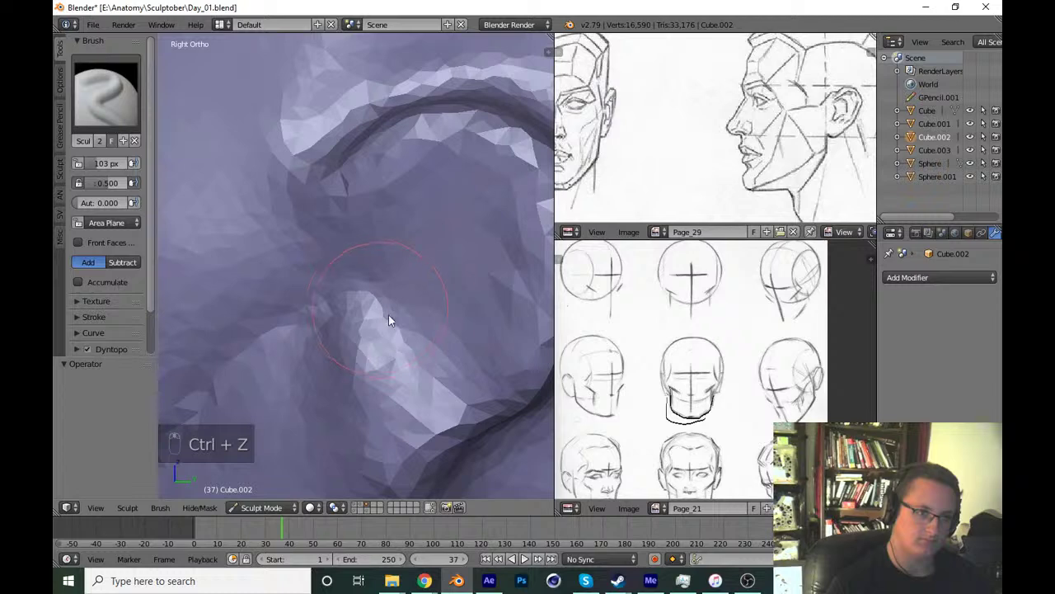
pyautogui.moveTo(407, 320); pyautogui.dragTo(435, 320)
pyautogui.press('ctrl+z')
pyautogui.press('f')
pyautogui.press('f')
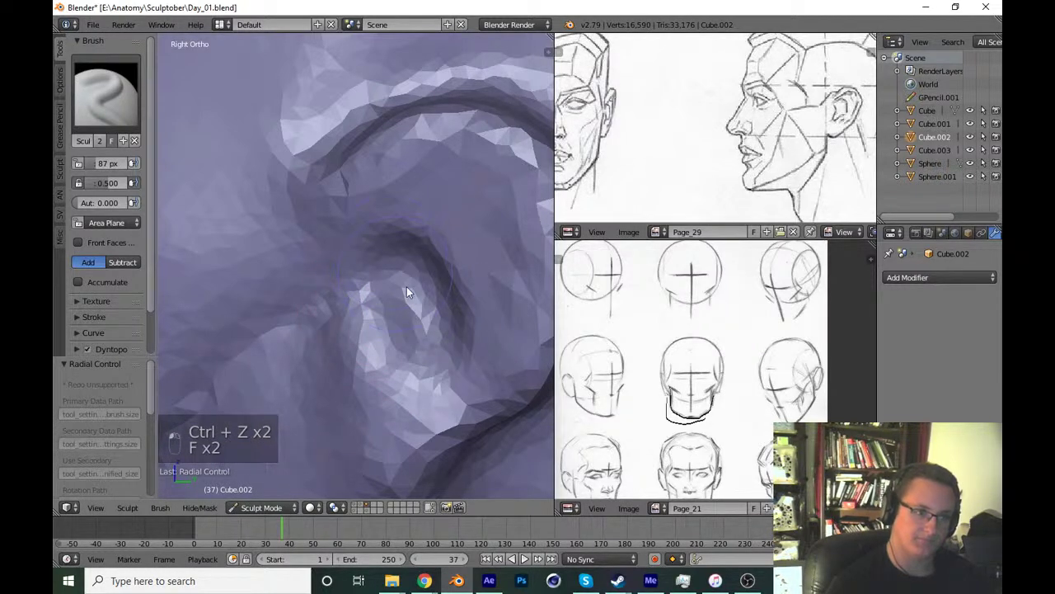
pyautogui.moveTo(426, 257); pyautogui.dragTo(410, 275)
# Sharpen the crease running along the ear's rim.
pyautogui.press('shift+c')
pyautogui.press('f')
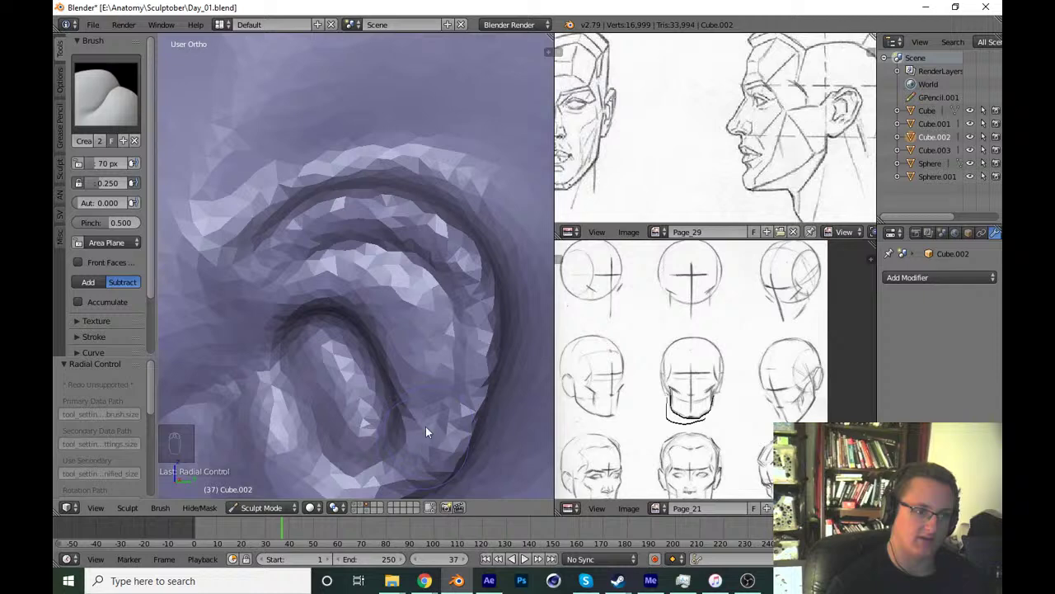
pyautogui.middleClick(425, 389)
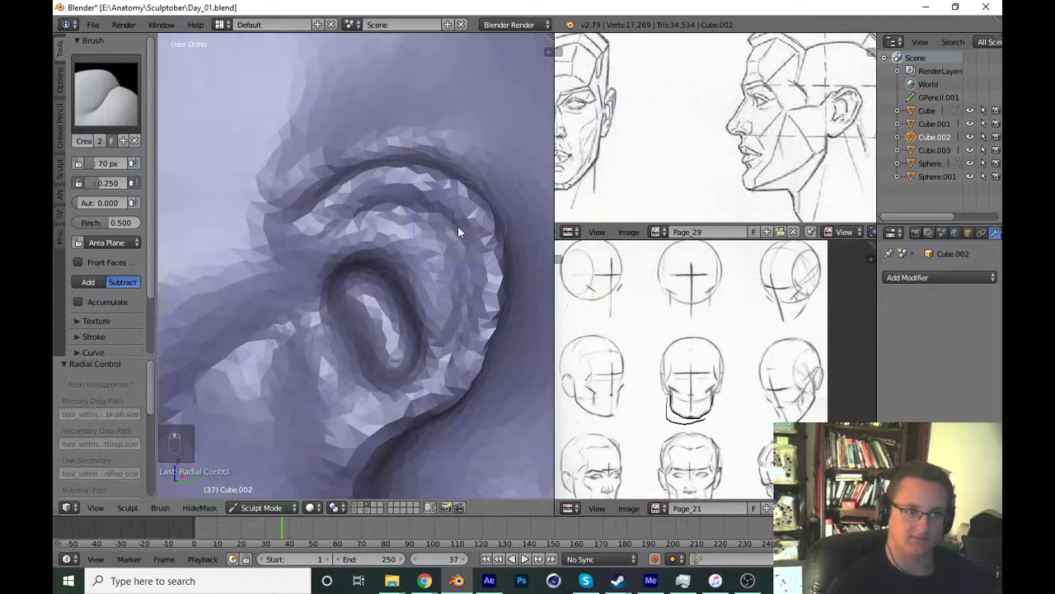
pyautogui.moveTo(475, 308); pyautogui.dragTo(339, 238)
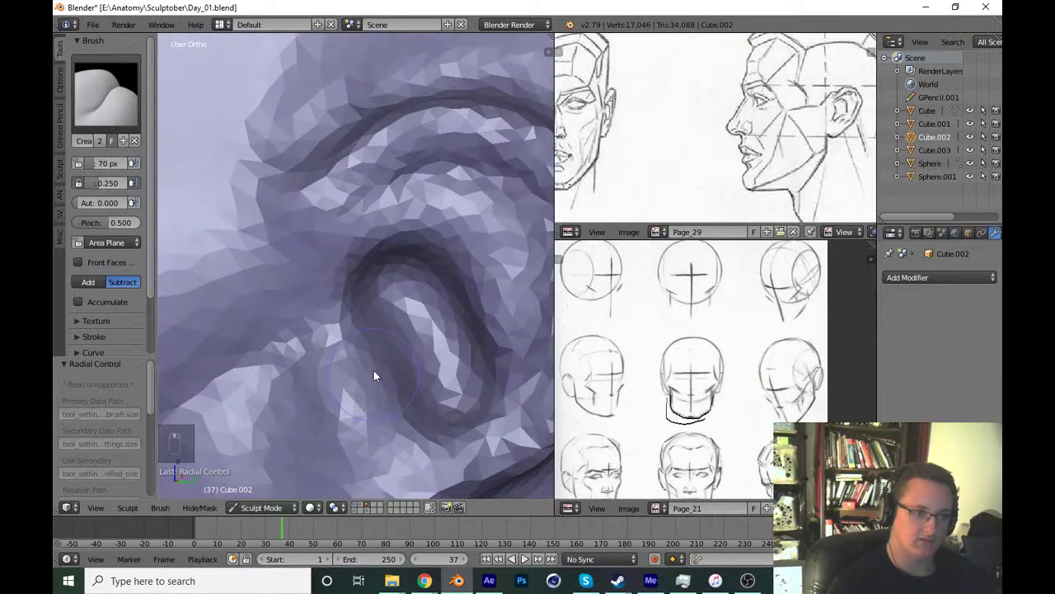
# Add volume along the ear's outer rim, undo overdone strokes, and shape the inner fold.
pyautogui.press('x')
pyautogui.press('f')
pyautogui.press('f')
pyautogui.moveTo(365, 353); pyautogui.dragTo(408, 292)
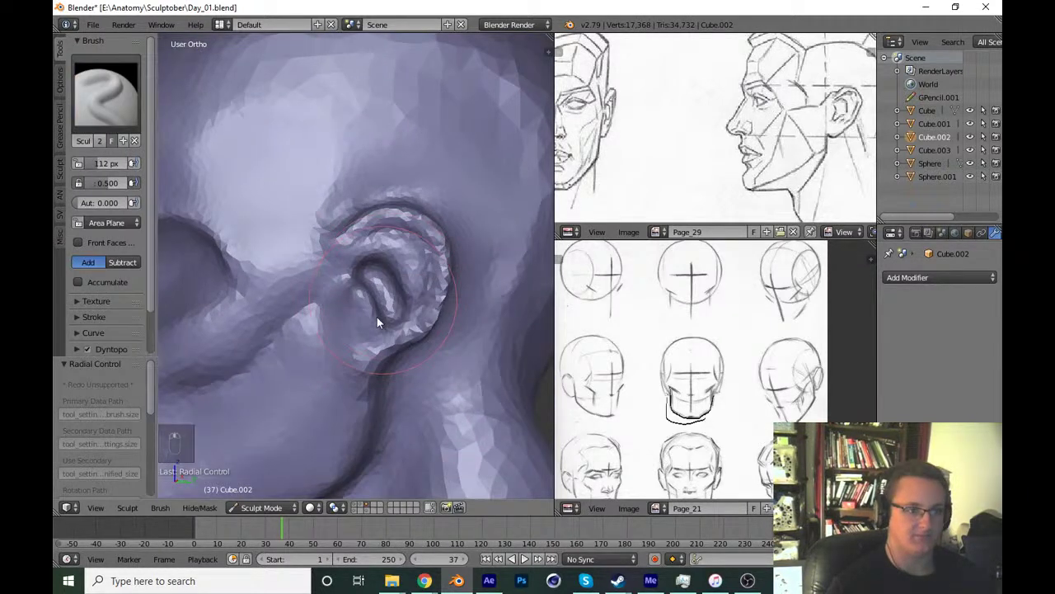
pyautogui.press('g')
pyautogui.press('f')
pyautogui.moveTo(362, 362); pyautogui.dragTo(412, 295)
pyautogui.press('ctrl+z')
pyautogui.press('ctrl+z')
pyautogui.press('ctrl+z')
pyautogui.press('x')
pyautogui.press('f')
pyautogui.moveTo(289, 361); pyautogui.dragTo(362, 336)
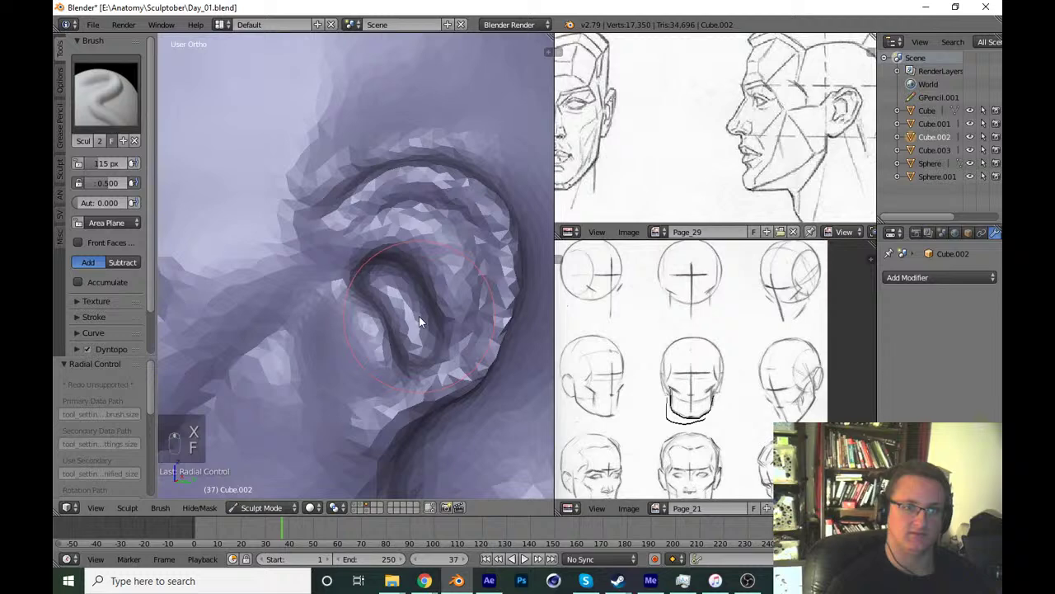
# Touch up the ear, then frame it straight from the side and zoom in on its folds.
pyautogui.moveTo(370, 375); pyautogui.dragTo(257, 202)
pyautogui.press('f')
pyautogui.click(256, 303)
pyautogui.press('f')
pyautogui.press('KP_1')
pyautogui.press('KP_3')
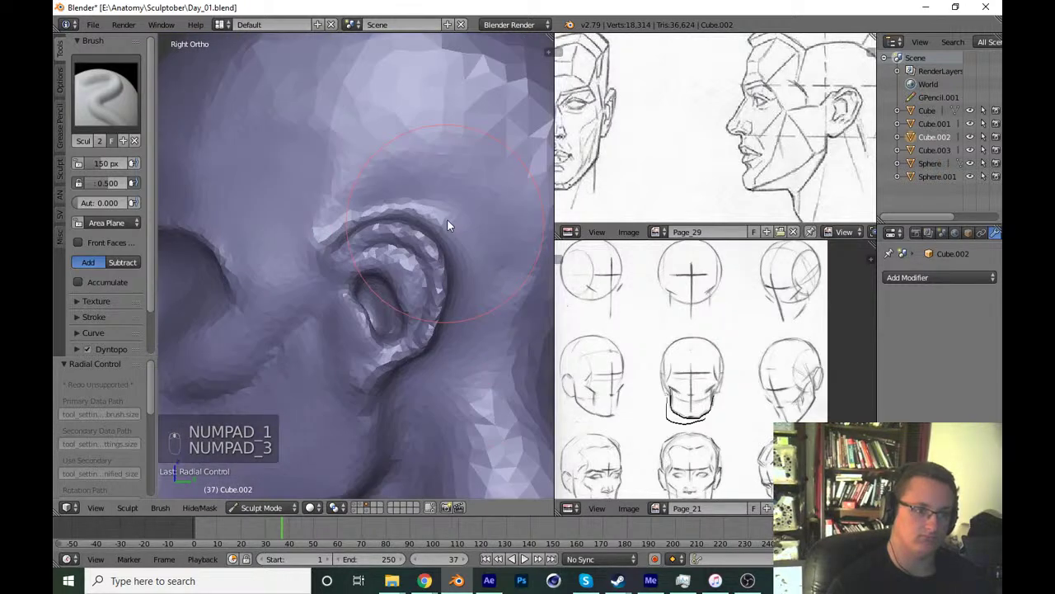
pyautogui.press('g')
pyautogui.press('f')
pyautogui.moveTo(421, 353); pyautogui.dragTo(289, 274)
pyautogui.press('x')
pyautogui.press('f')
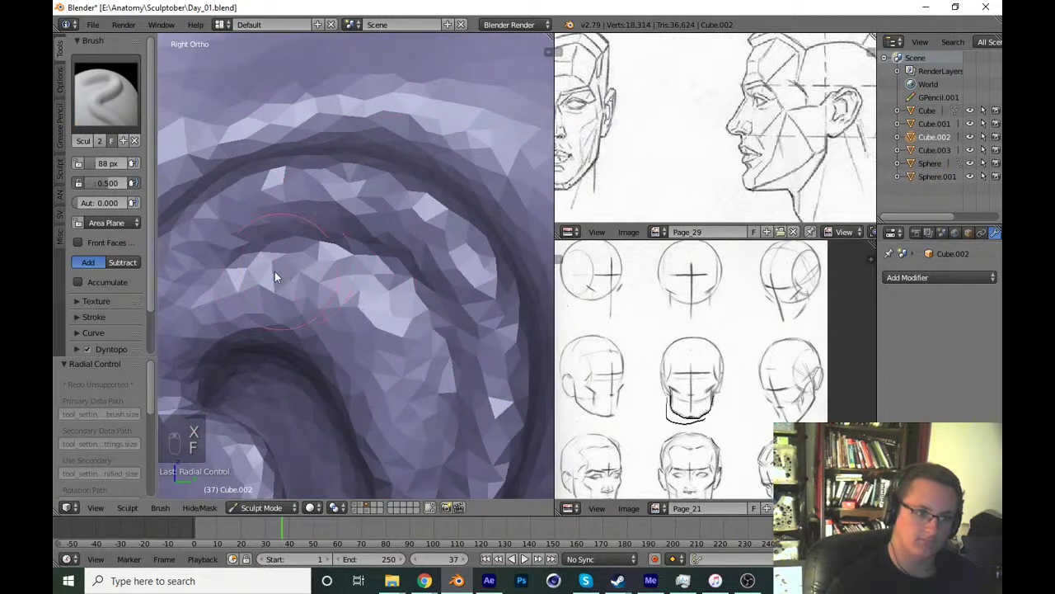
# Carve a crease along the ear's inner fold and deepen the groove inside the ear.
pyautogui.press('shift+c')
pyautogui.press('f')
pyautogui.moveTo(239, 262); pyautogui.dragTo(297, 264)
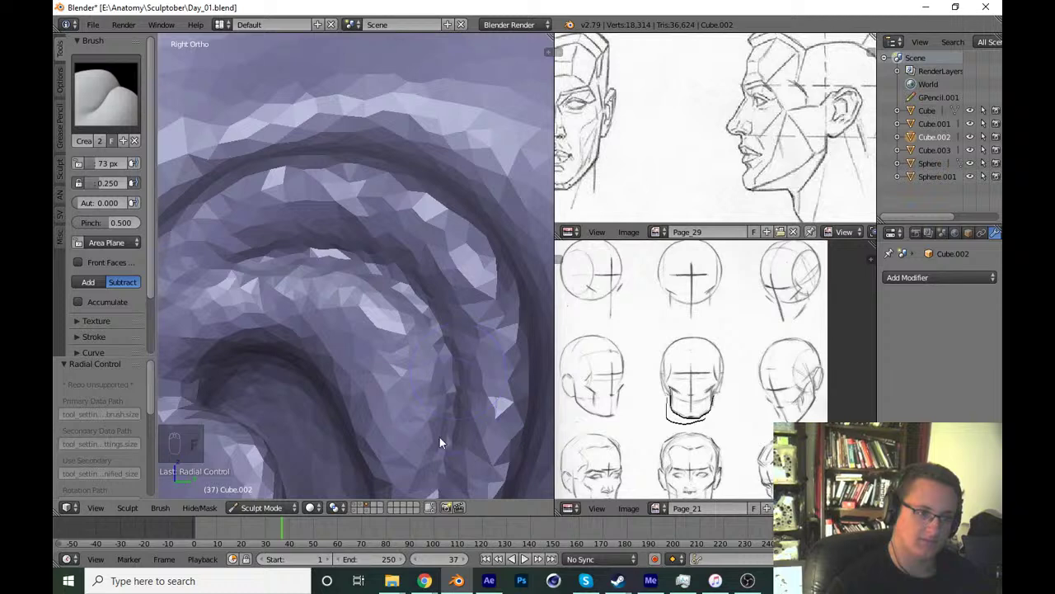
pyautogui.press('x')
pyautogui.press('f')
pyautogui.moveTo(433, 266); pyautogui.dragTo(381, 248)
# Smooth the bumpy surface inside and below the ear, save, and check from front and side.
pyautogui.press('f')
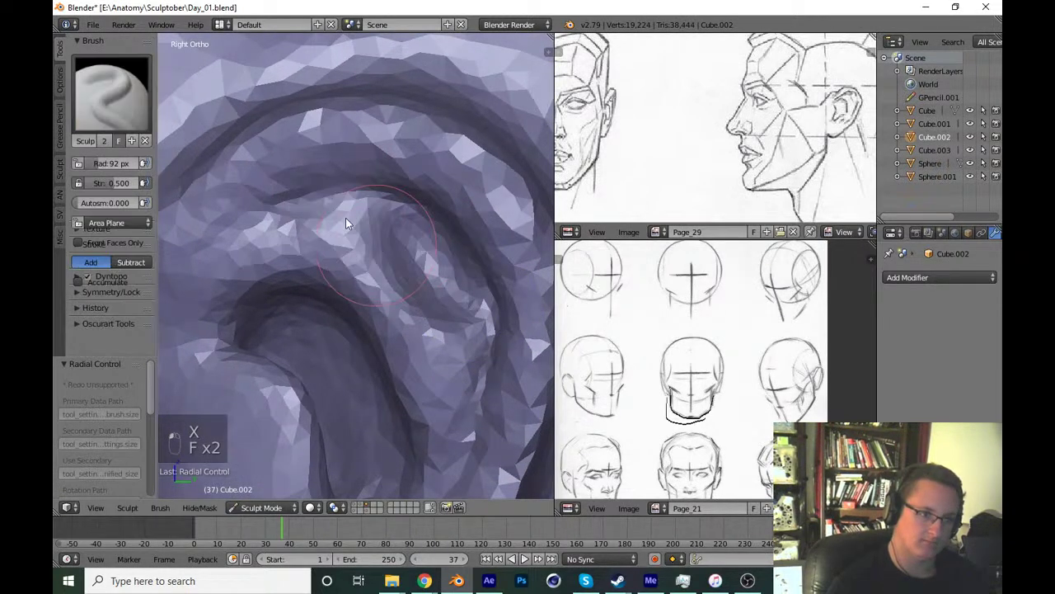
pyautogui.press('f')
pyautogui.click(434, 323)
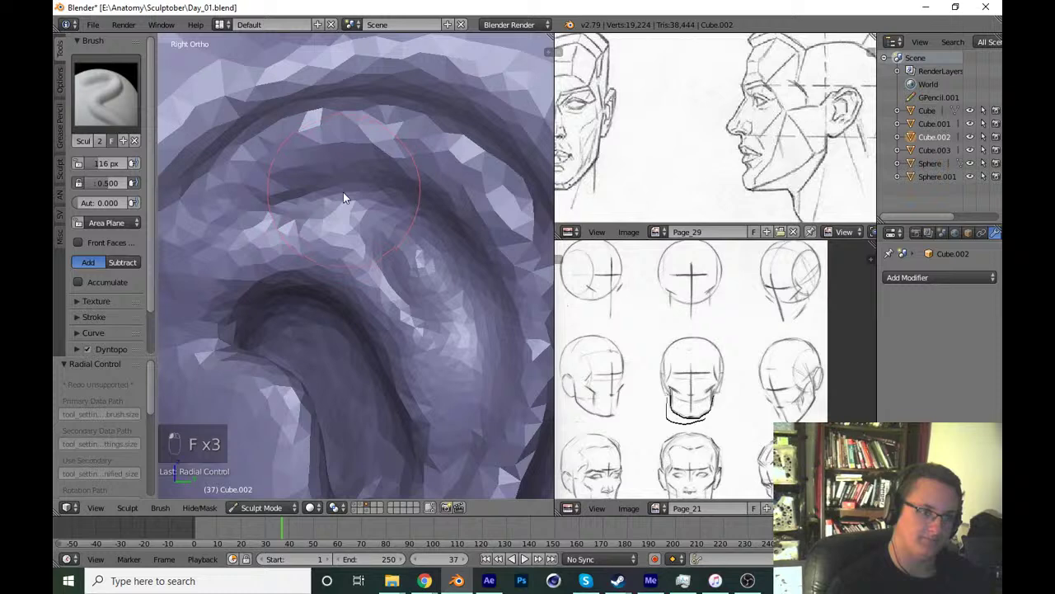
pyautogui.press('f')
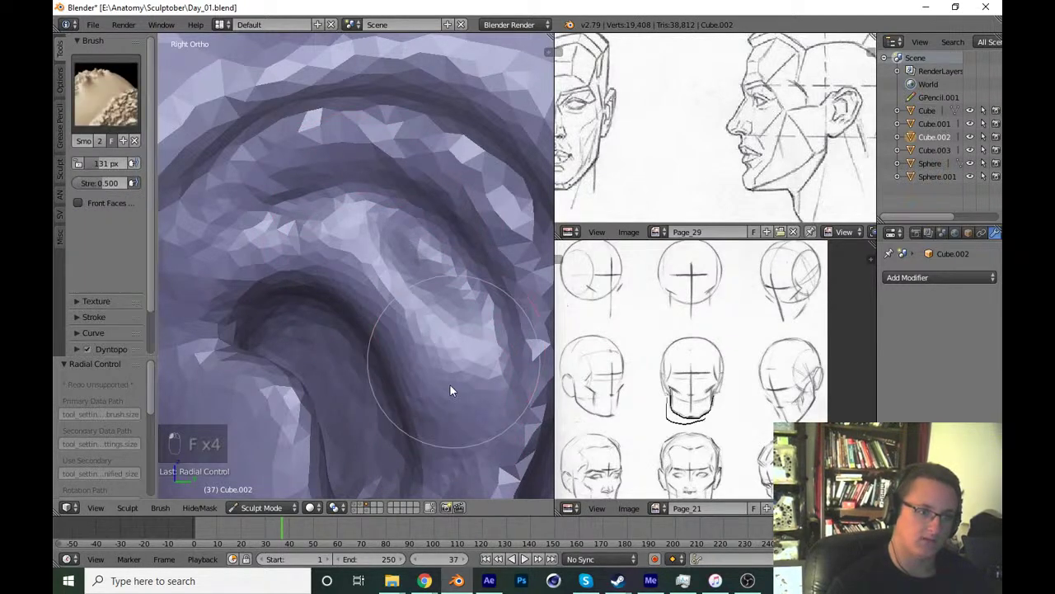
pyautogui.moveTo(435, 351); pyautogui.dragTo(452, 214)
pyautogui.press('shift+c')
pyautogui.press('f')
pyautogui.press('f')
pyautogui.moveTo(492, 233); pyautogui.dragTo(439, 193)
pyautogui.press('x')
pyautogui.press('f')
pyautogui.click(430, 166)
pyautogui.press('ctrl+z')
pyautogui.press('f')
pyautogui.moveTo(449, 353); pyautogui.dragTo(421, 282)
pyautogui.press('ctrl+s')
pyautogui.press('KP_1')
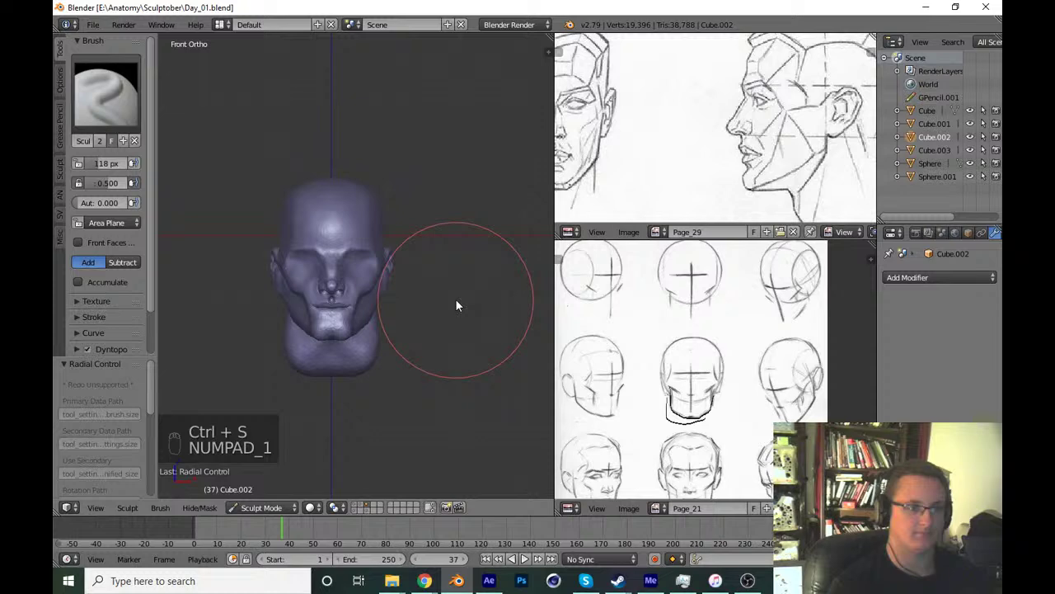
pyautogui.press('KP_3')
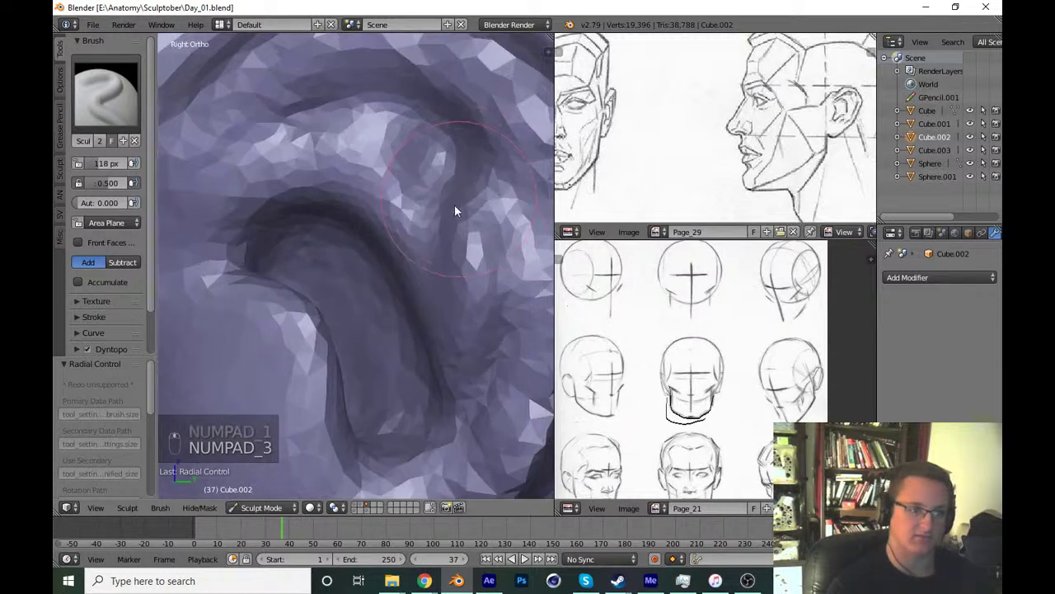
# Crease the ear's inner ridge and deepen the fold near the ear opening.
pyautogui.press('shift+c')
pyautogui.press('f')
pyautogui.press('f')
pyautogui.press('f')
pyautogui.moveTo(322, 194); pyautogui.dragTo(471, 306)
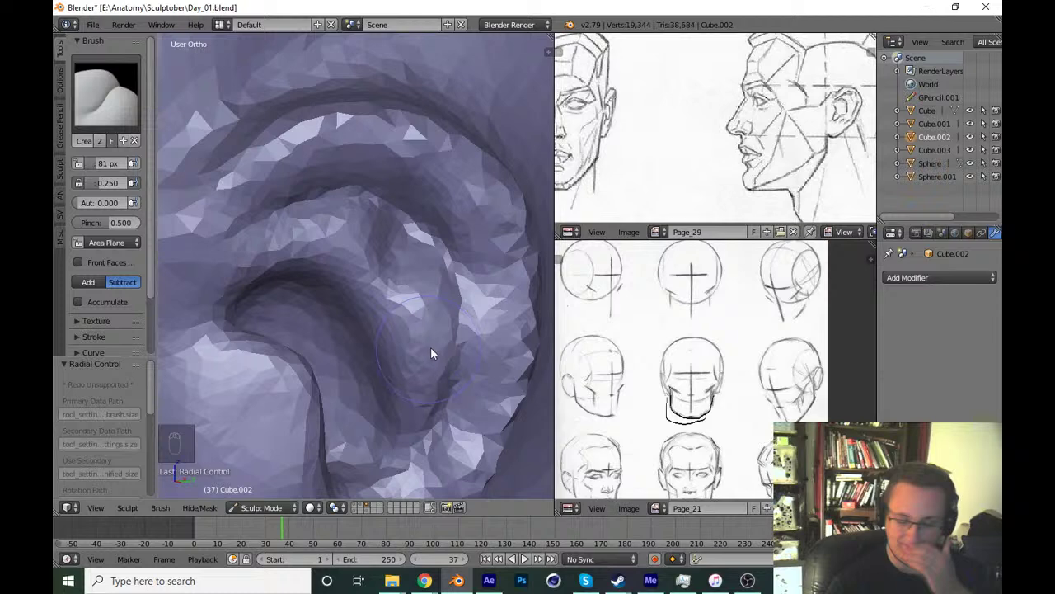
pyautogui.moveTo(438, 355); pyautogui.dragTo(427, 250)
pyautogui.press('x')
pyautogui.press('f')
pyautogui.moveTo(409, 267); pyautogui.dragTo(438, 274)
# Build up clay on the ear's lower fold to thicken it.
pyautogui.press('f')
pyautogui.press('f')
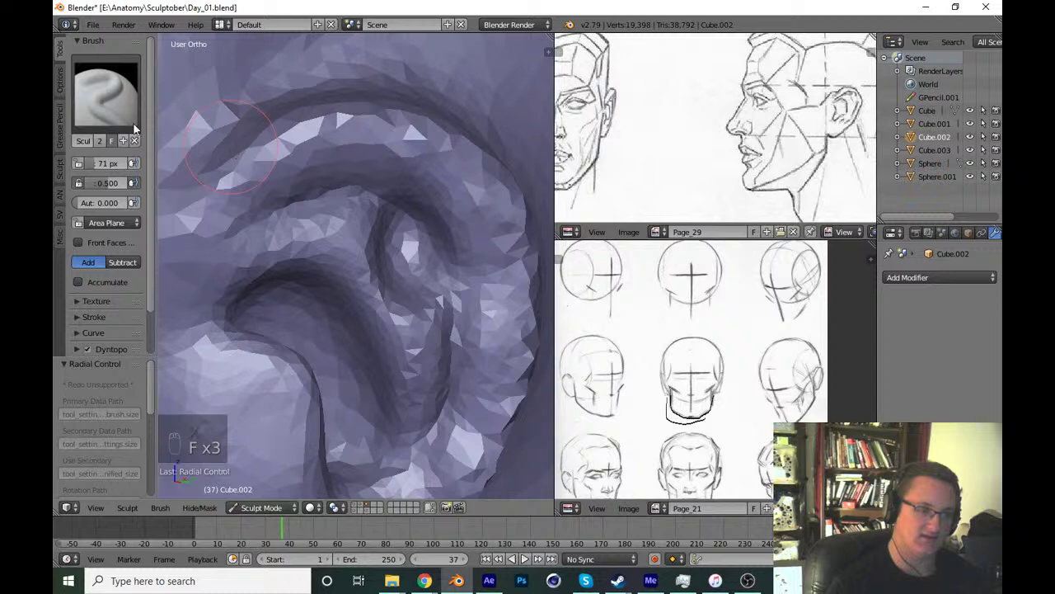
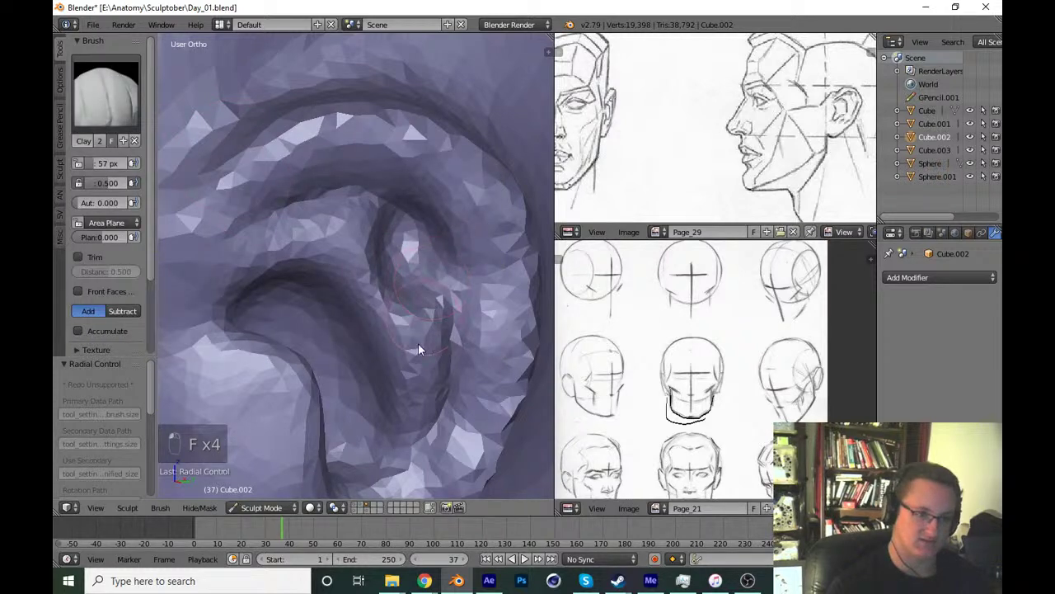
pyautogui.press('f')
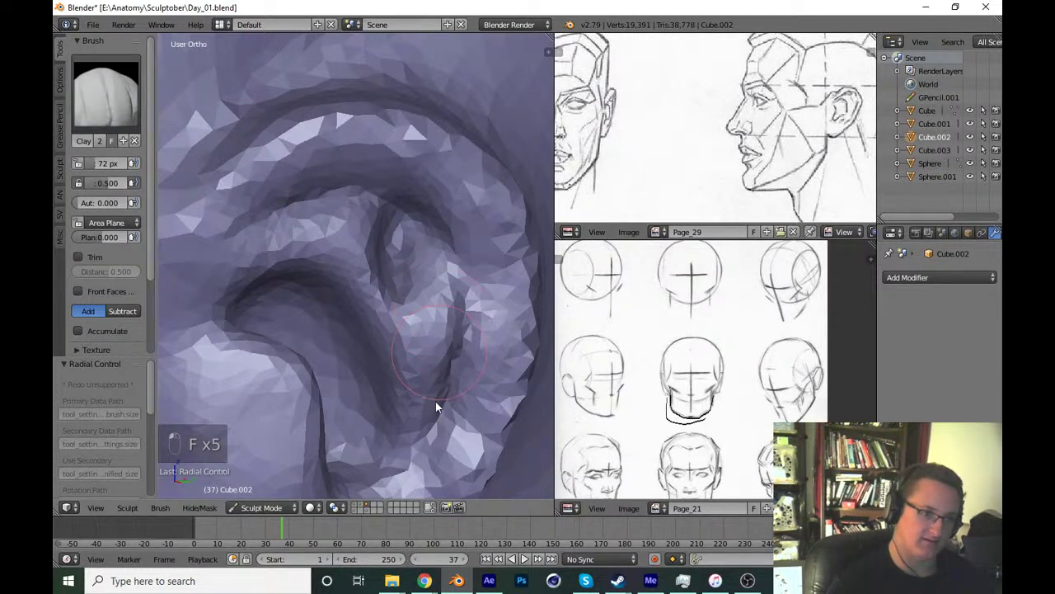
pyautogui.click(433, 409)
pyautogui.middleClick(459, 279)
pyautogui.press('x')
pyautogui.moveTo(408, 267); pyautogui.dragTo(419, 313)
pyautogui.press('shift+c')
pyautogui.press('f')
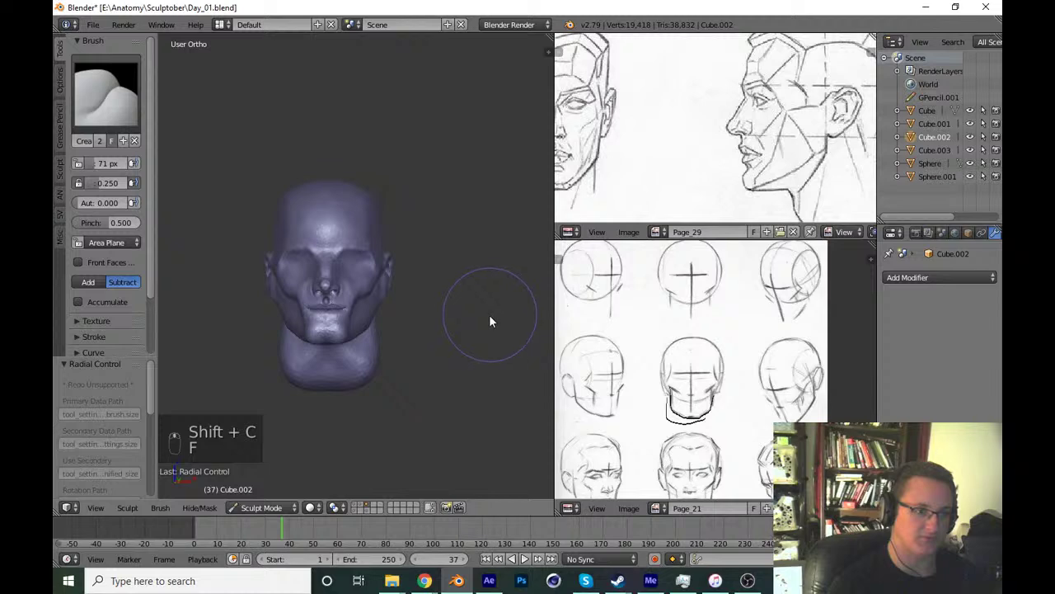
# Crease the groove around the ear opening, undoing a stray stroke.
pyautogui.press('KP_1')
pyautogui.press('KP_3')
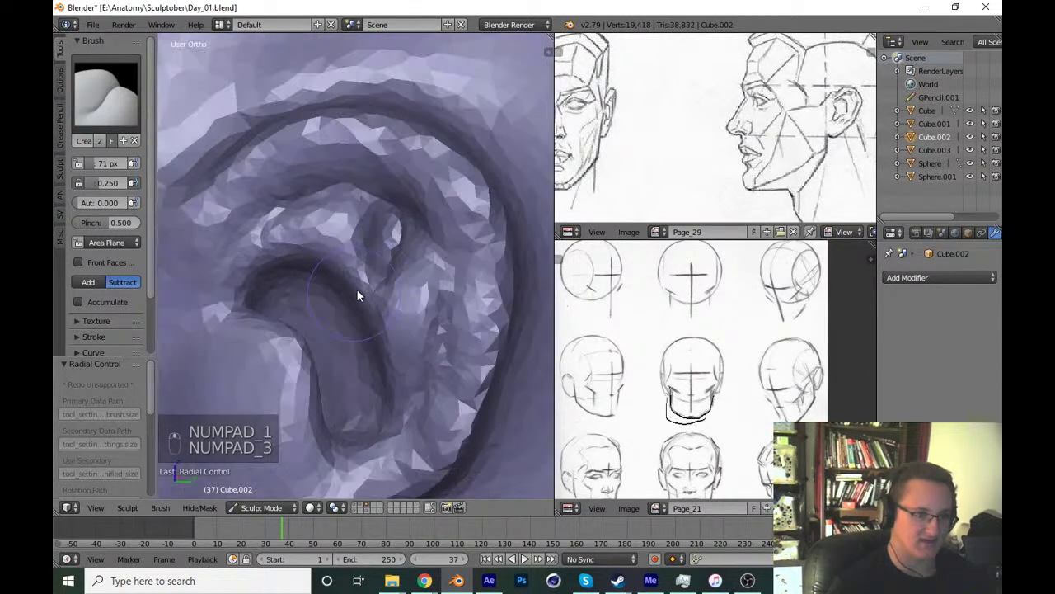
pyautogui.press('shift+c')
pyautogui.press('f')
pyautogui.moveTo(262, 230); pyautogui.dragTo(382, 295)
pyautogui.middleClick(383, 294)
pyautogui.moveTo(454, 356); pyautogui.dragTo(447, 253)
pyautogui.press('x')
pyautogui.press('f')
pyautogui.press('f')
pyautogui.moveTo(425, 238); pyautogui.dragTo(446, 268)
pyautogui.press('ctrl+z')
pyautogui.press('f')
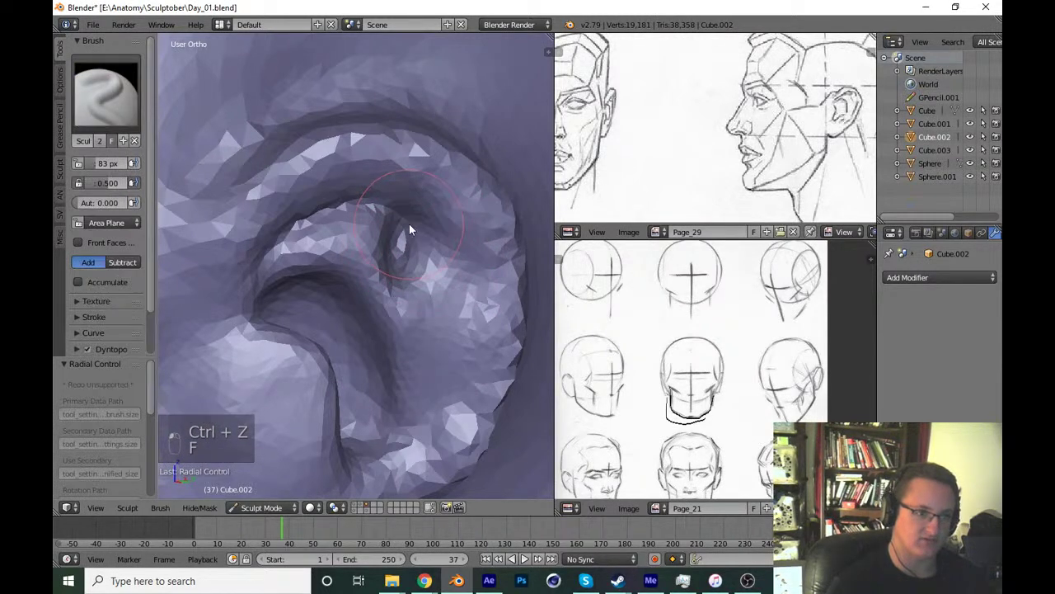
# Crease the ear's inner fold and lower part, then save and check the side view.
pyautogui.press('shift+c')
pyautogui.press('f')
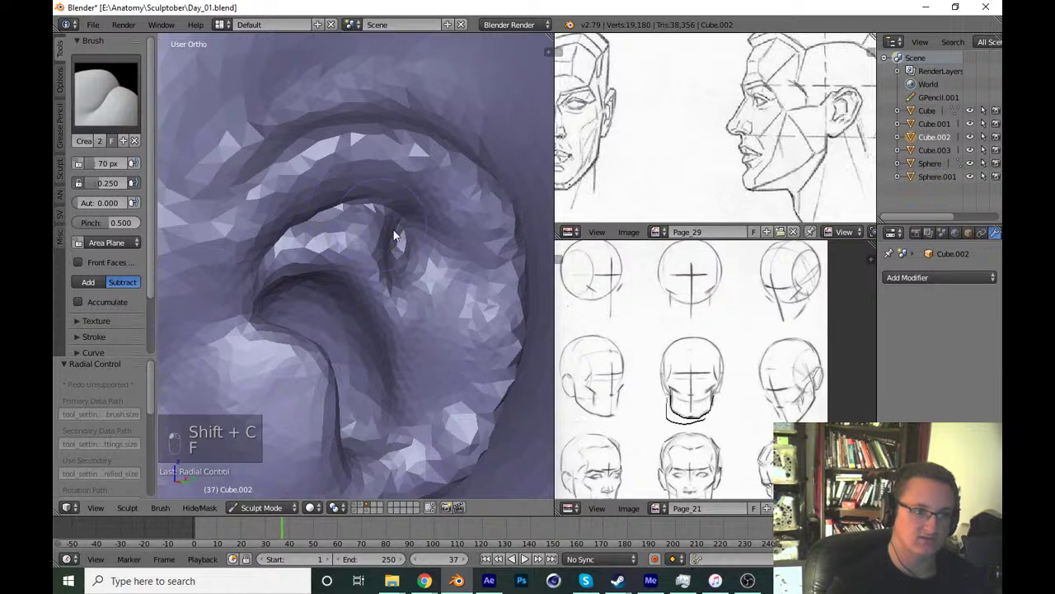
pyautogui.press('shift+c')
pyautogui.press('f')
pyautogui.moveTo(462, 330); pyautogui.dragTo(442, 368)
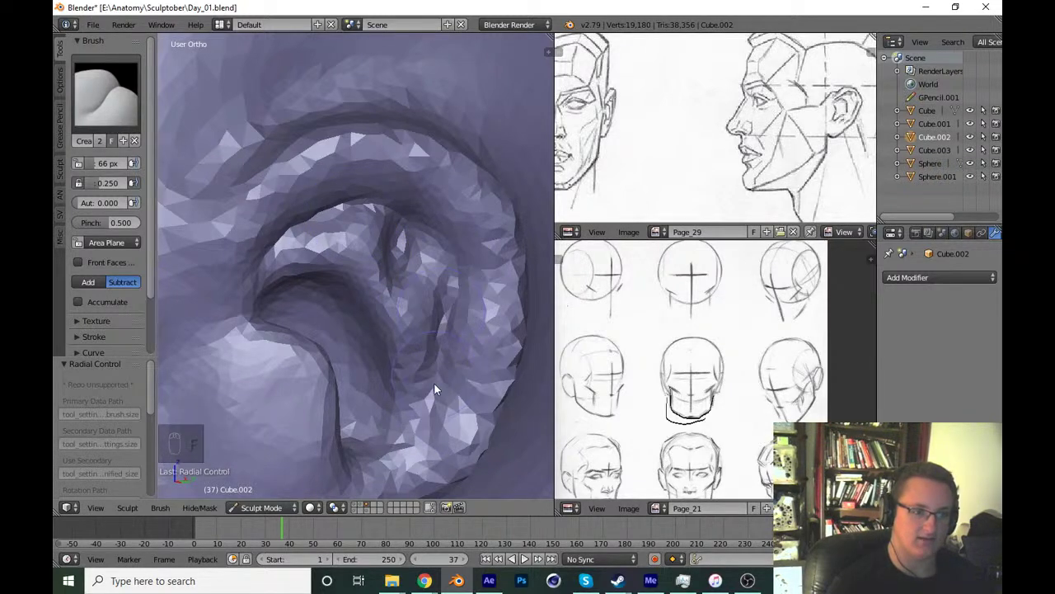
pyautogui.moveTo(452, 352); pyautogui.dragTo(460, 321)
pyautogui.press('ctrl+s')
pyautogui.press('KP_1')
pyautogui.press('KP_3')
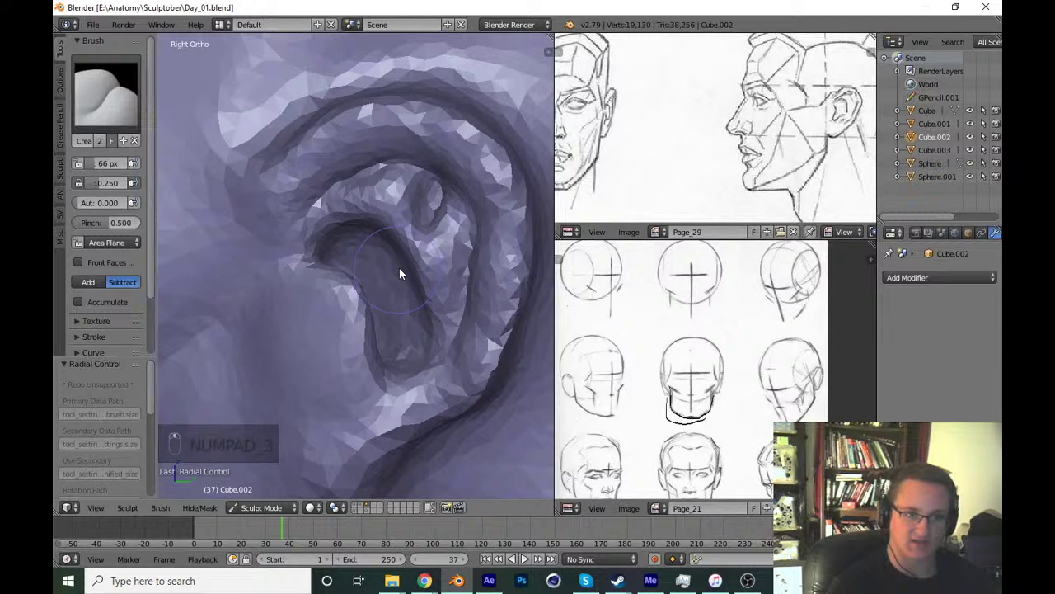
# Grab the ear's inner shape and outer form into place, checking front and side views.
pyautogui.press('g')
pyautogui.press('f')
pyautogui.press('f')
pyautogui.moveTo(358, 333); pyautogui.dragTo(366, 316)
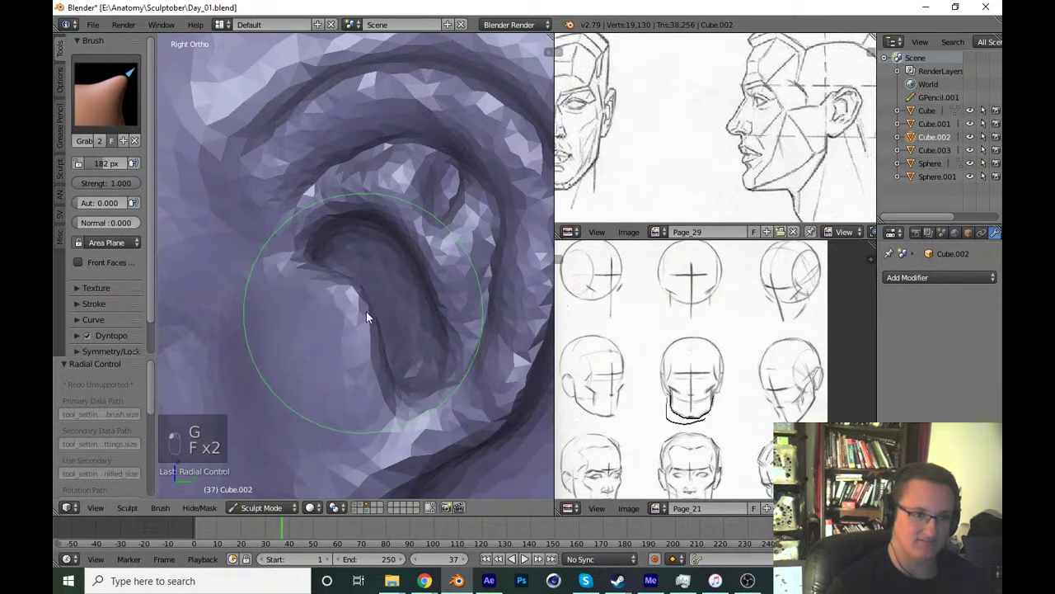
pyautogui.press('ctrl+s')
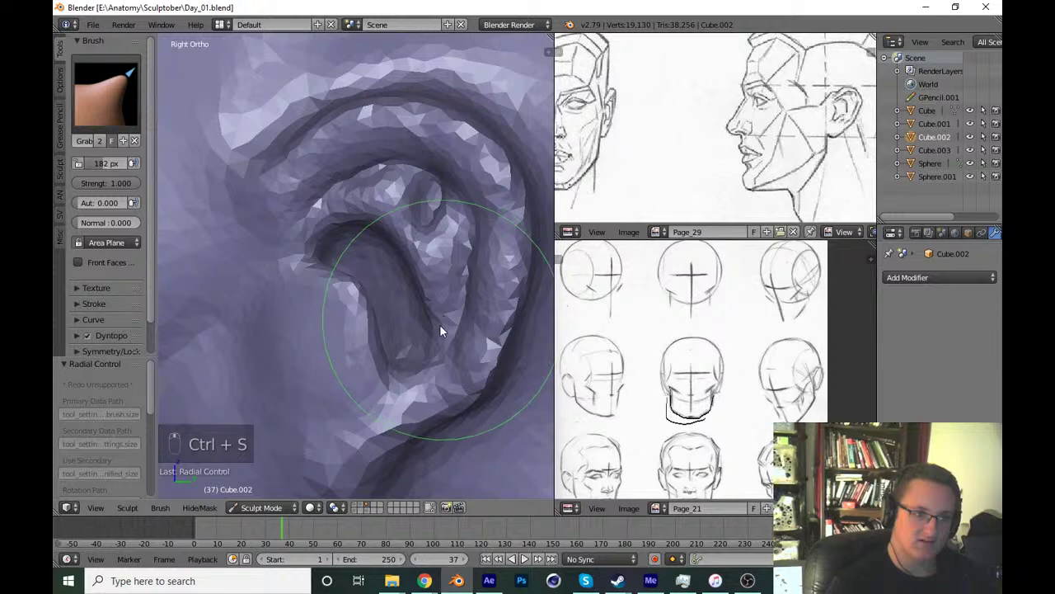
pyautogui.press('f')
pyautogui.moveTo(491, 399); pyautogui.dragTo(386, 376)
pyautogui.press('ctrl+s')
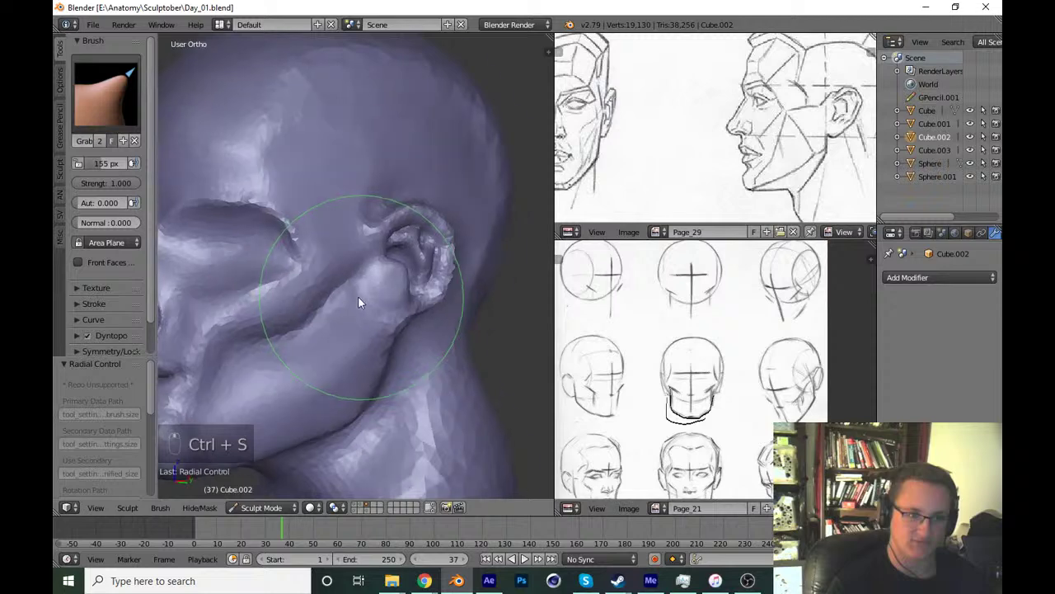
pyautogui.press('KP_1')
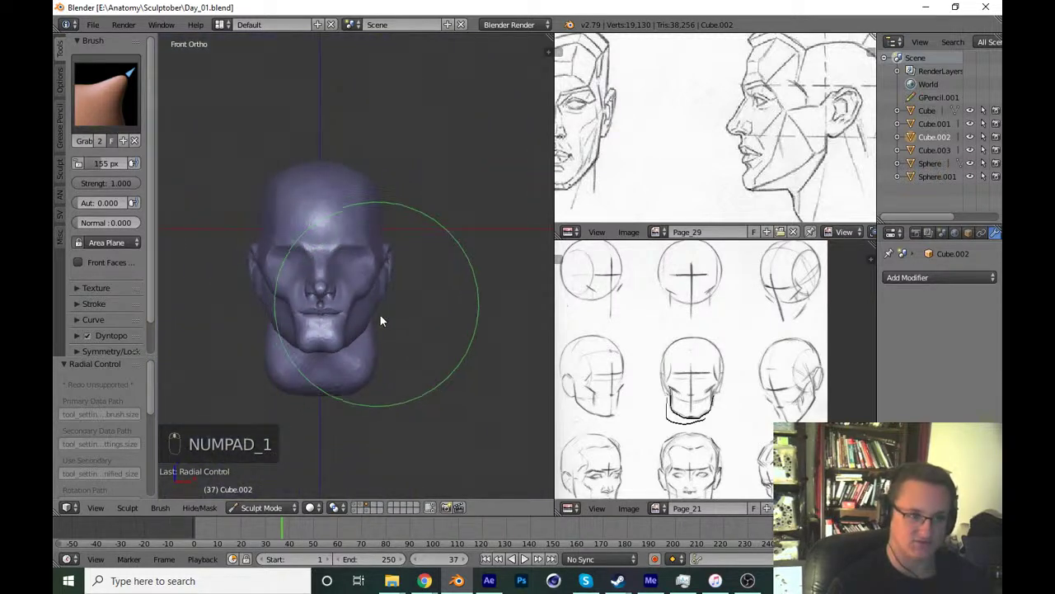
pyautogui.press('ctrl+s')
pyautogui.moveTo(459, 396); pyautogui.dragTo(397, 413)
pyautogui.press('ctrl+s')
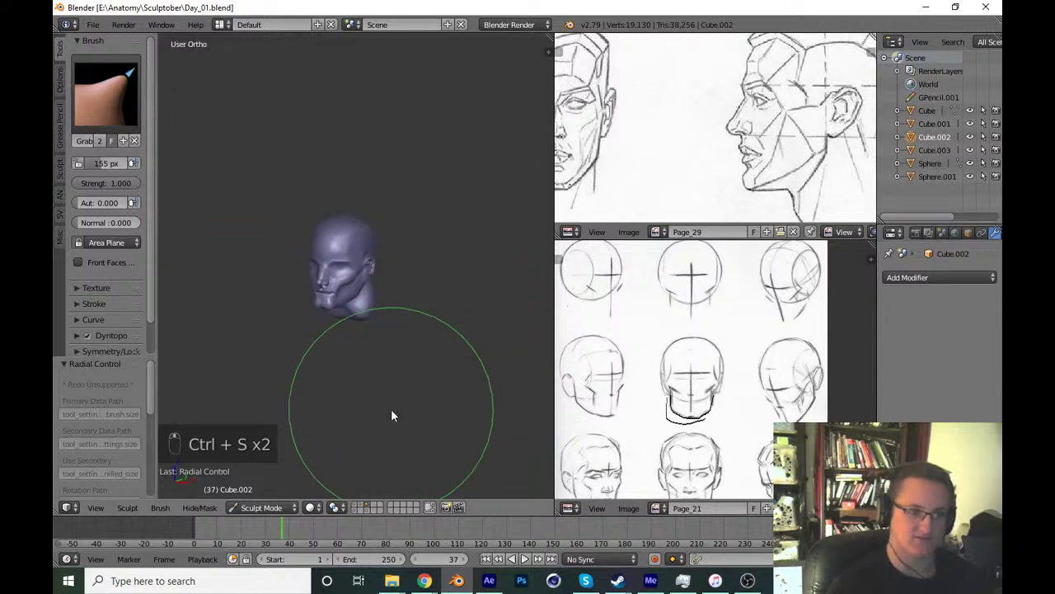
pyautogui.press('KP_3')
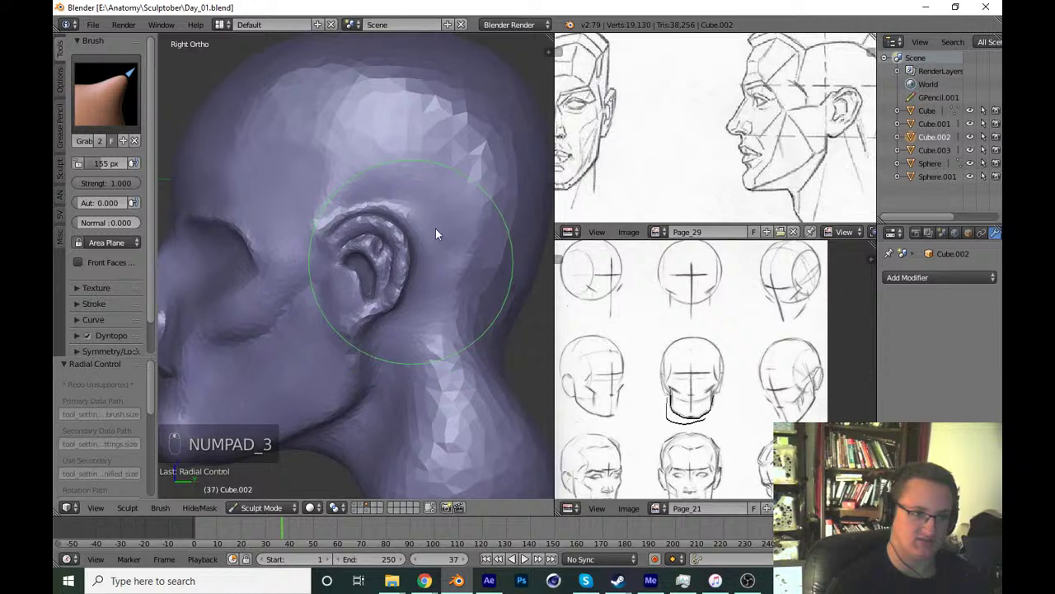
# Pull the ear flat against the head and adjust its overall shape, then save.
pyautogui.press('shift+c')
pyautogui.press('f')
pyautogui.moveTo(405, 324); pyautogui.dragTo(403, 358)
pyautogui.press('f')
pyautogui.press('g')
pyautogui.press('f')
pyautogui.moveTo(456, 263); pyautogui.dragTo(480, 261)
pyautogui.press('shift+c')
pyautogui.press('f')
pyautogui.press('f')
pyautogui.press('f')
pyautogui.moveTo(473, 305); pyautogui.dragTo(424, 320)
pyautogui.moveTo(447, 328); pyautogui.dragTo(455, 328)
pyautogui.press('ctrl+s')
# From front and side views, grab the ear's curled rim into shape.
pyautogui.press('KP_1')
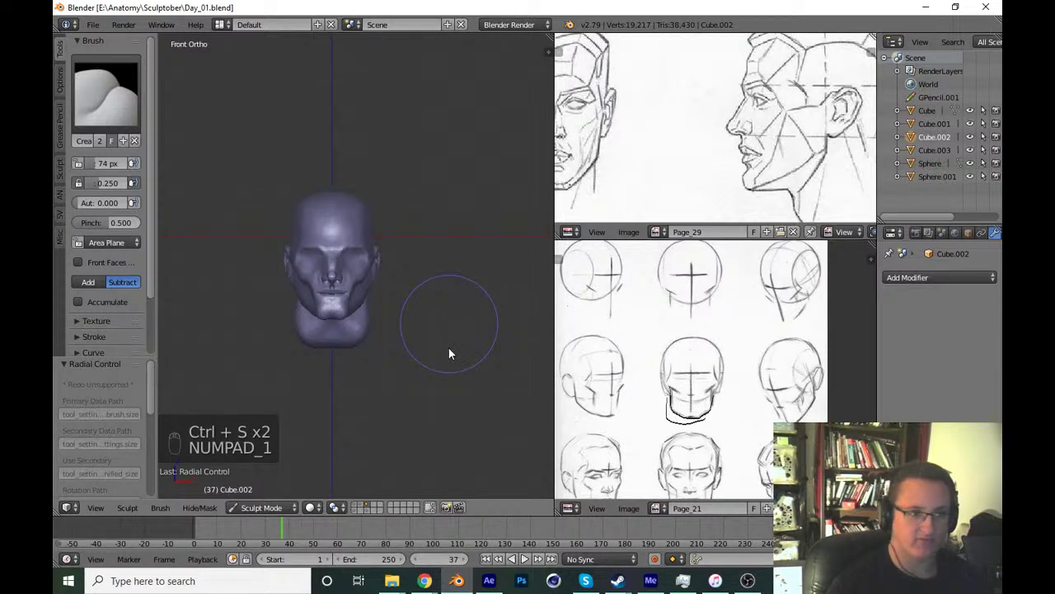
pyautogui.middleClick(455, 281)
pyautogui.press('g')
pyautogui.press('f')
pyautogui.moveTo(343, 352); pyautogui.dragTo(366, 337)
pyautogui.press('KP_1')
pyautogui.press('KP_3')
pyautogui.click(364, 336)
pyautogui.press('f')
pyautogui.press('f')
pyautogui.moveTo(414, 356); pyautogui.dragTo(451, 340)
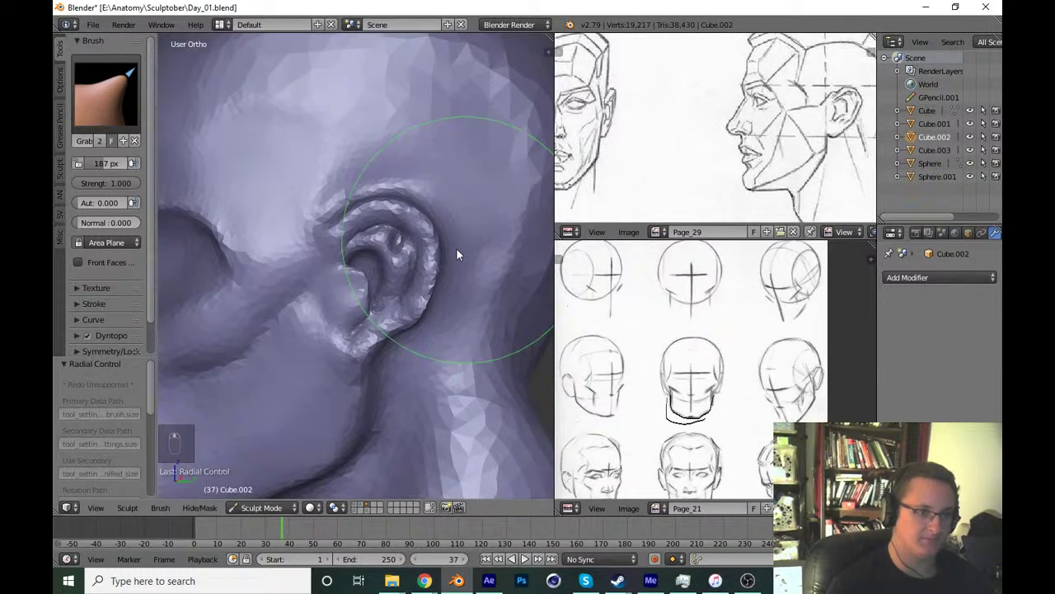
# Deepen the folds inside the ear with resized brush strokes.
pyautogui.press('shift+c')
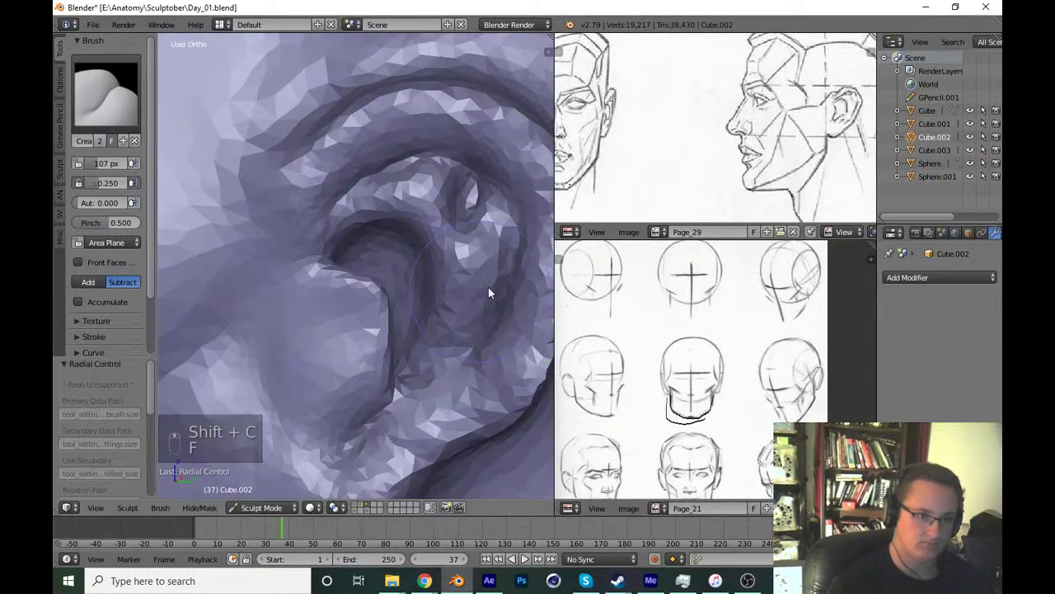
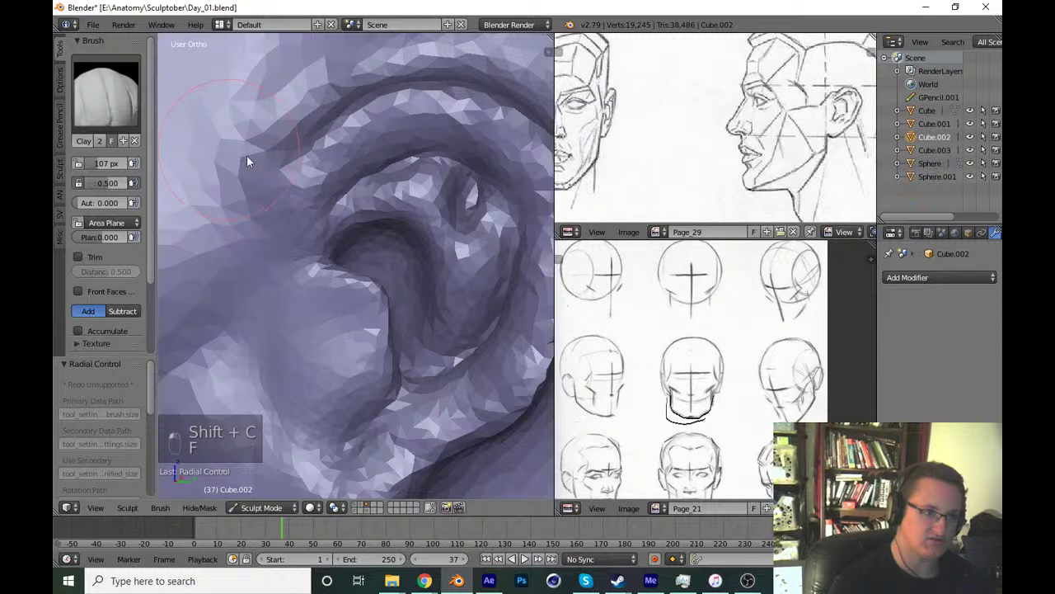
pyautogui.press('f')
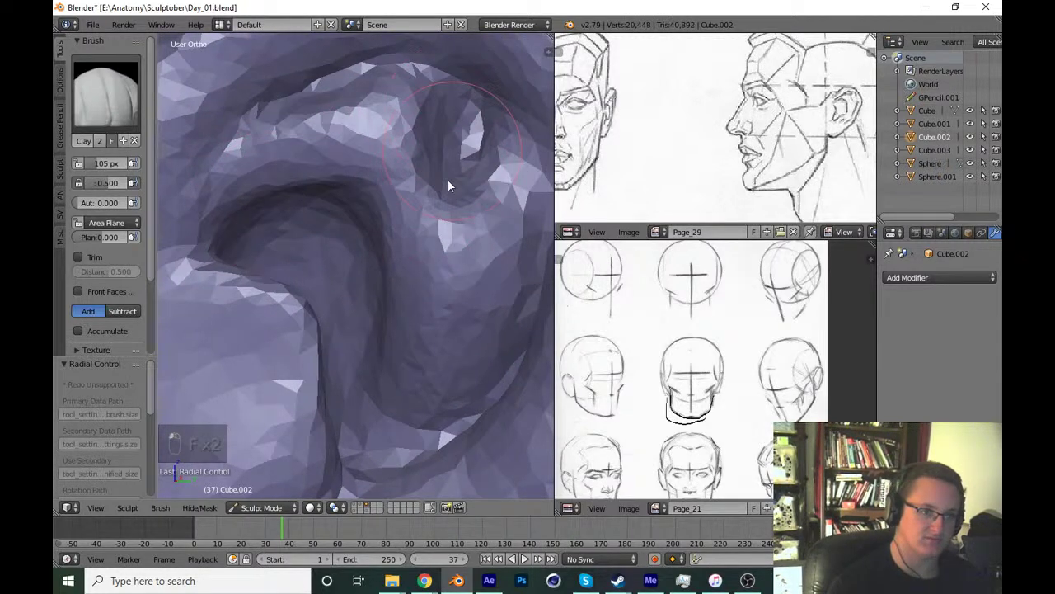
pyautogui.press('f')
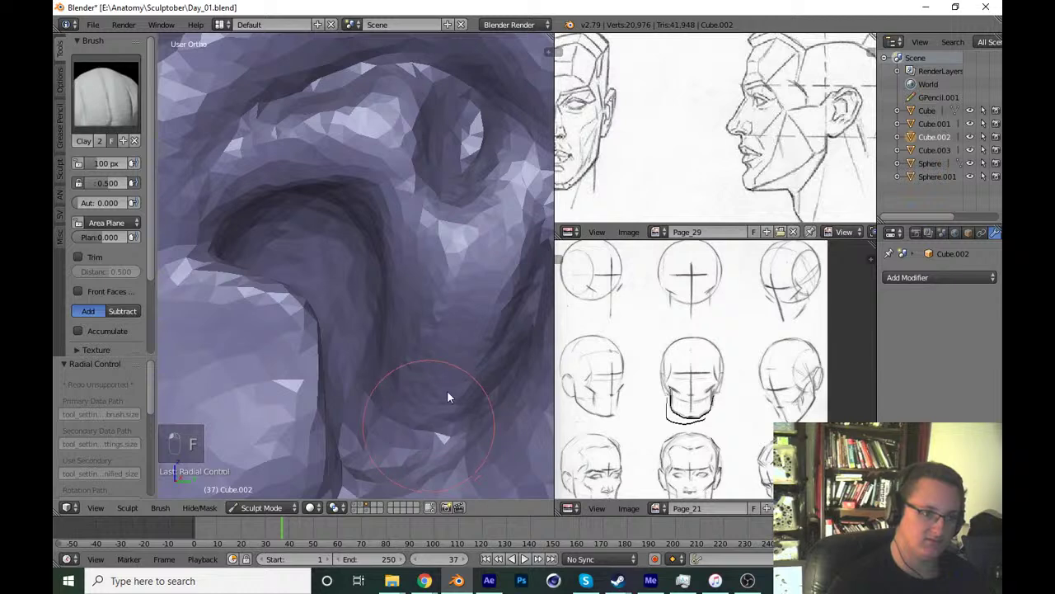
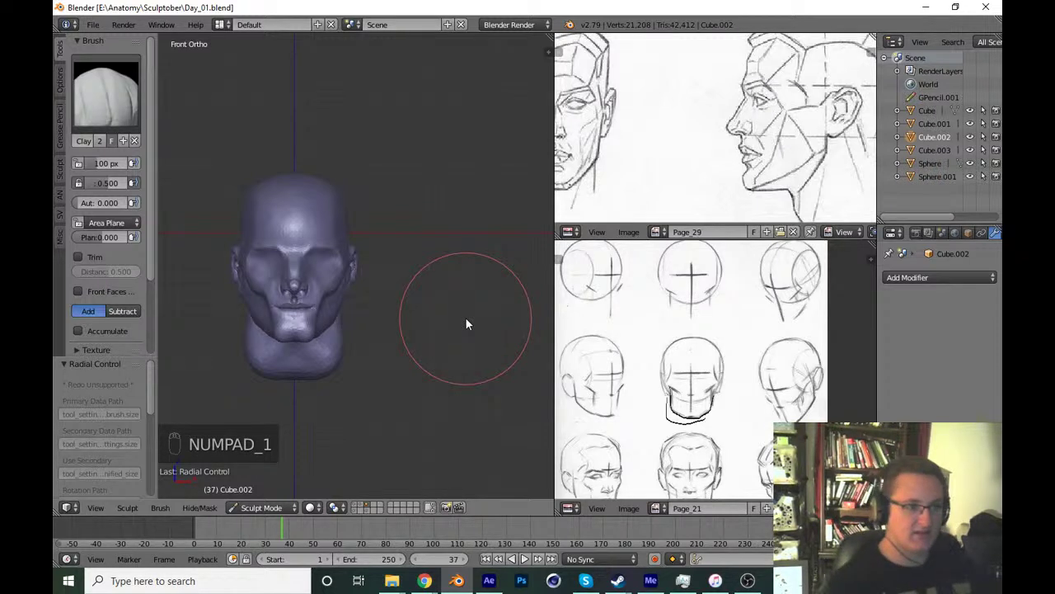
# Save, try an Inflate stroke on the mouth and chin area, then undo it.
pyautogui.press('ctrl+s')
pyautogui.press('ctrl+s')
pyautogui.moveTo(479, 408); pyautogui.dragTo(654, 197)
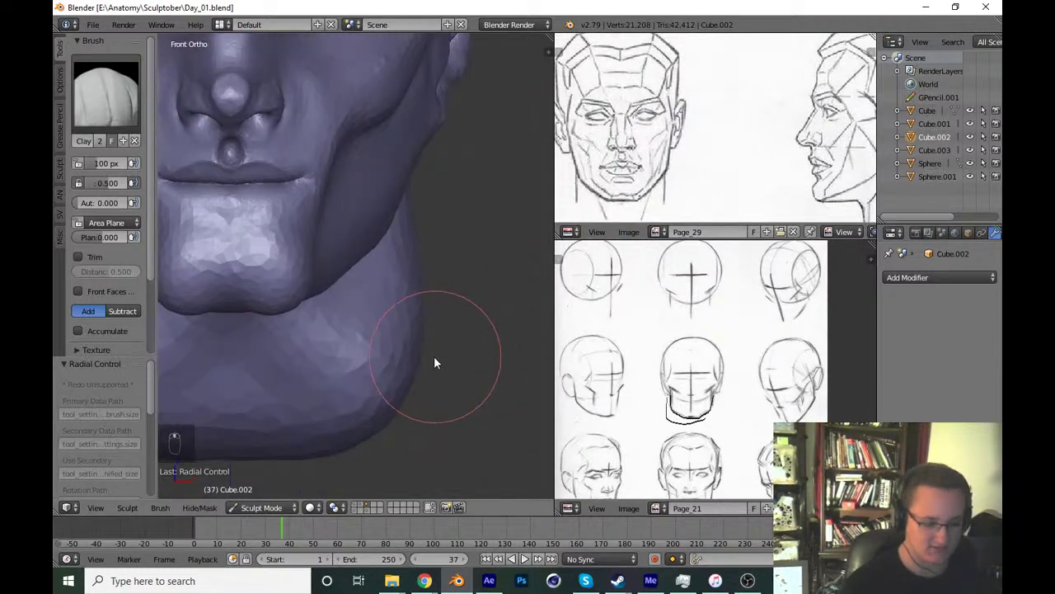
pyautogui.press('i')
pyautogui.press('f')
pyautogui.press('f')
pyautogui.moveTo(384, 287); pyautogui.dragTo(393, 291)
pyautogui.press('KP_1')
pyautogui.middleClick(443, 371)
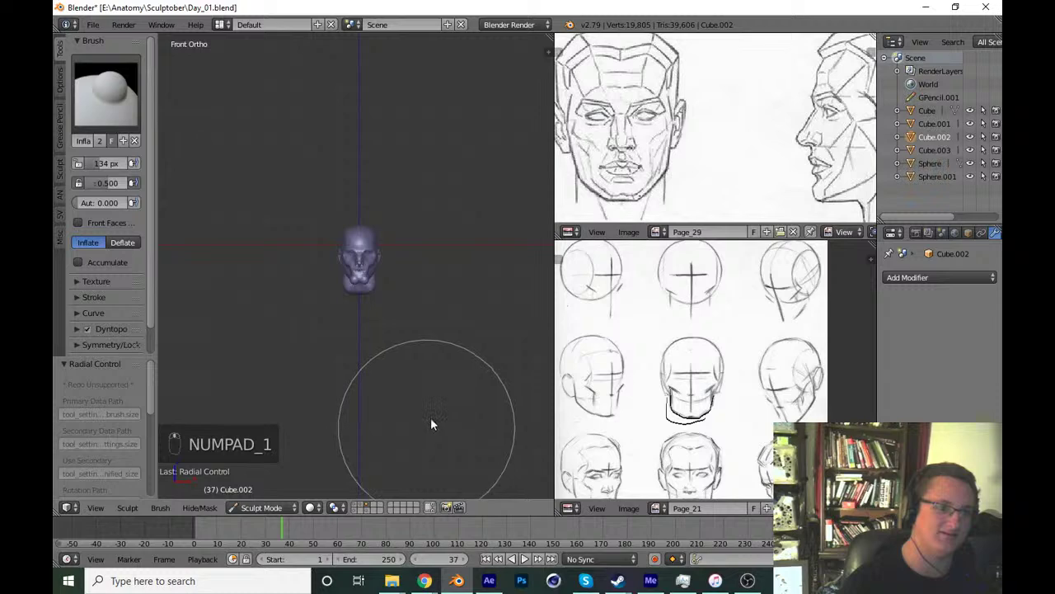
pyautogui.press('ctrl+z')
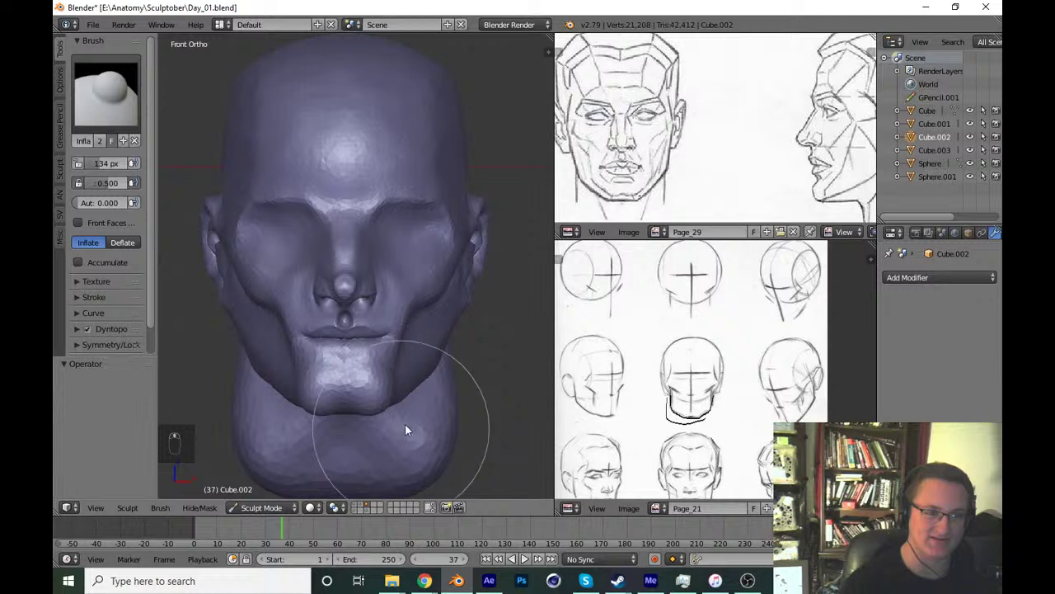
pyautogui.press('ctrl+s')
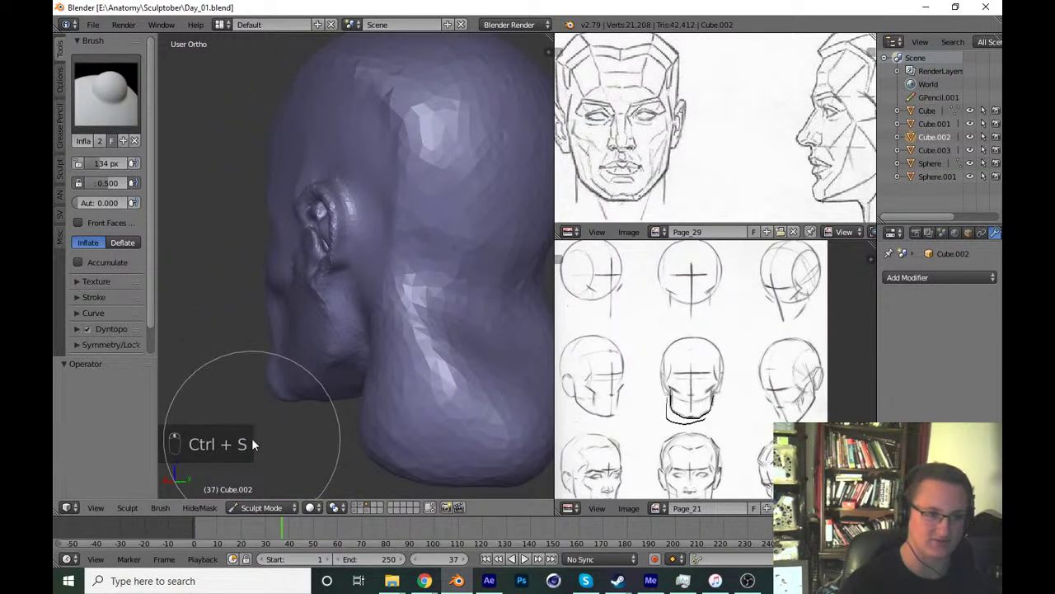
# Build up clay form behind and around the ear, then save Day_01.blend.
pyautogui.moveTo(217, 269); pyautogui.dragTo(297, 284)
pyautogui.moveTo(144, 112); pyautogui.dragTo(372, 326)
pyautogui.middleClick(360, 233)
pyautogui.rightClick(360, 233)
pyautogui.press('f')
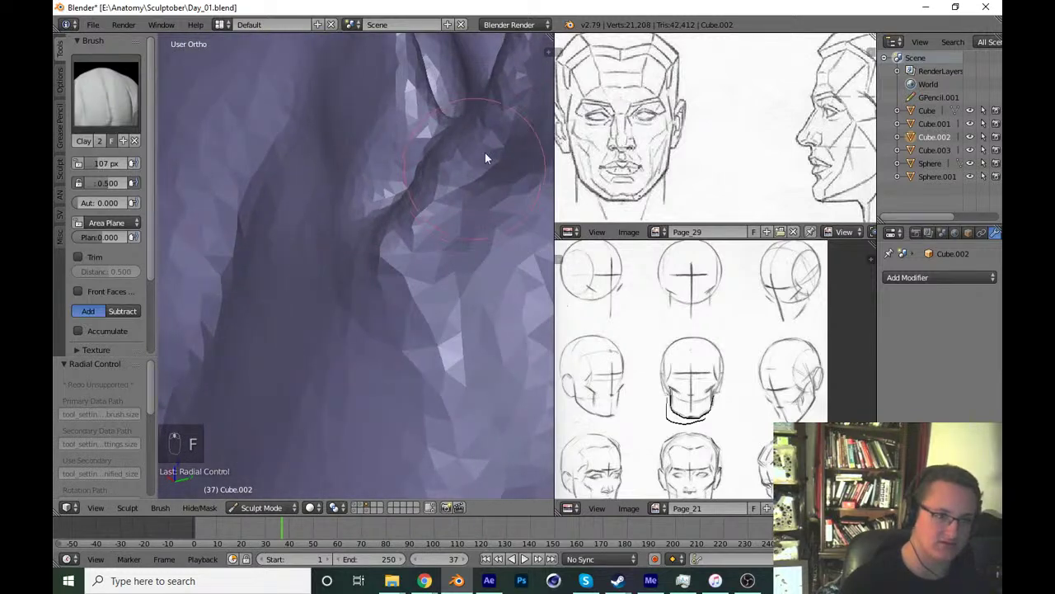
pyautogui.moveTo(478, 169); pyautogui.dragTo(376, 270)
pyautogui.press('f')
pyautogui.moveTo(322, 278); pyautogui.dragTo(440, 234)
pyautogui.moveTo(438, 209); pyautogui.dragTo(469, 370)
pyautogui.press('ctrl+s')
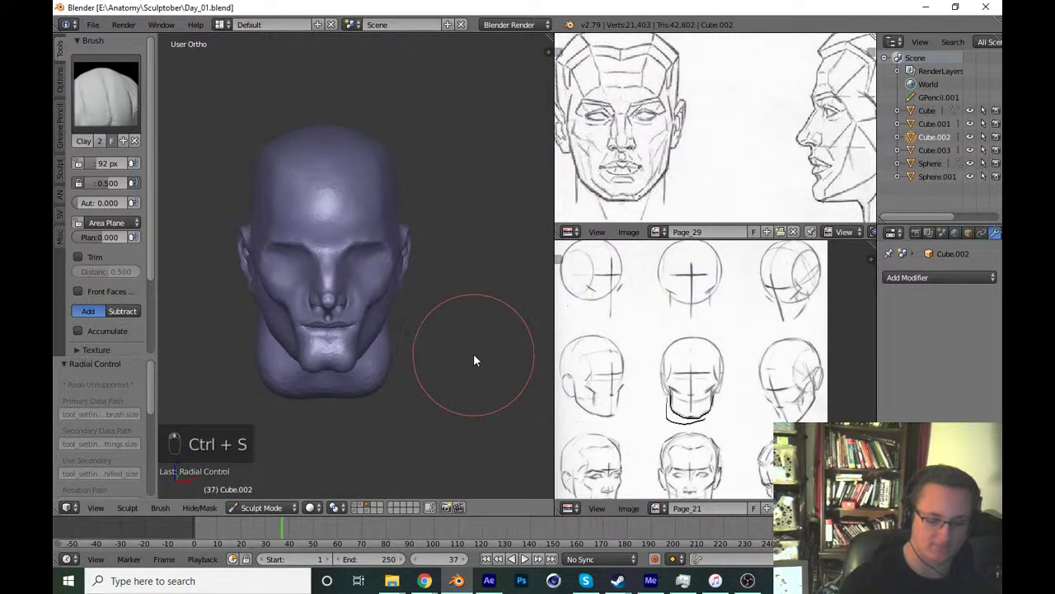
pyautogui.press('KP_1')
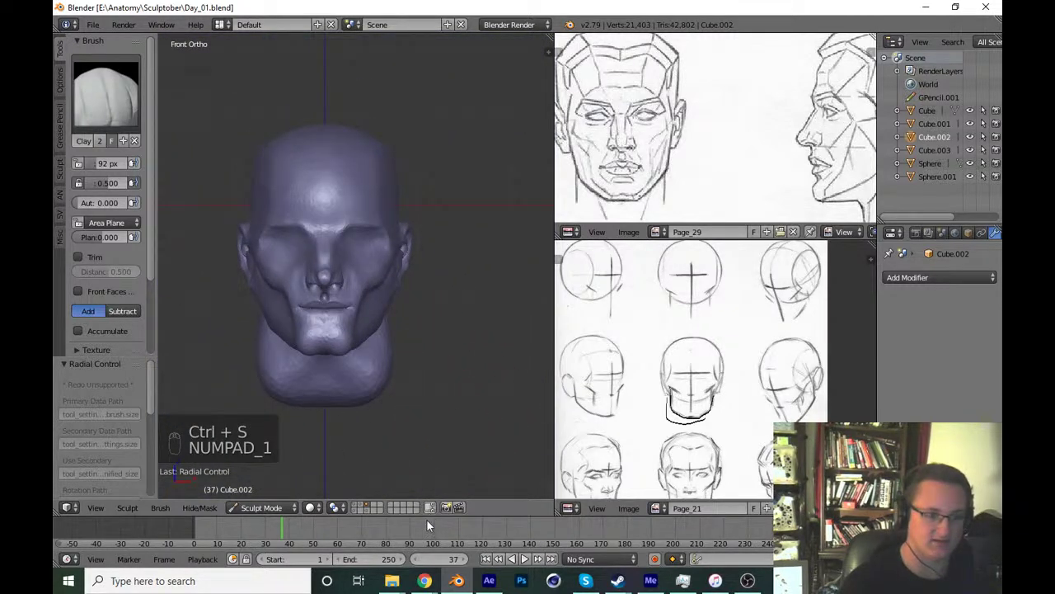
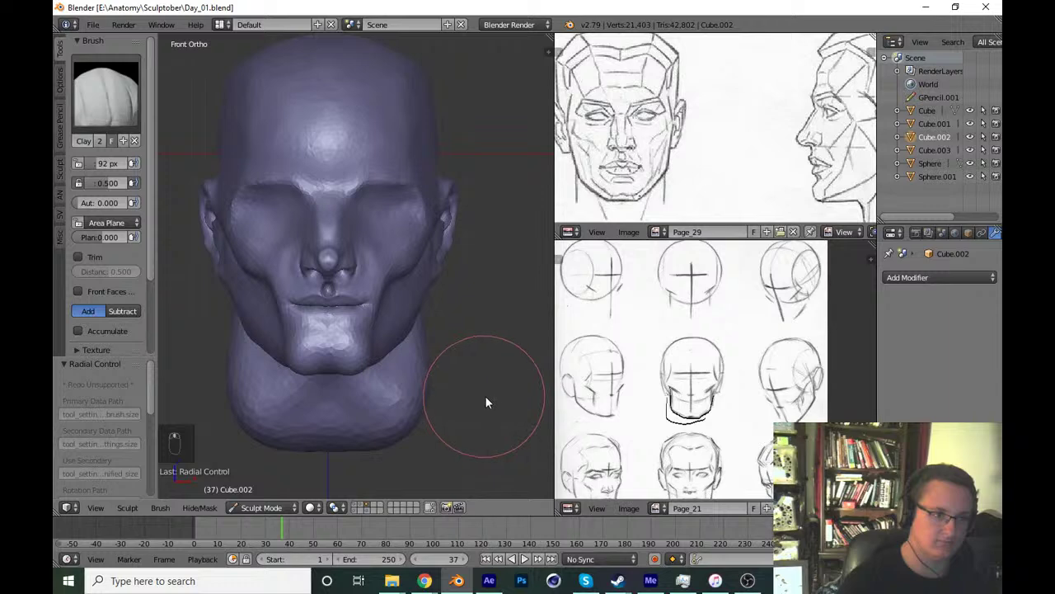
pyautogui.press('ctrl+s')
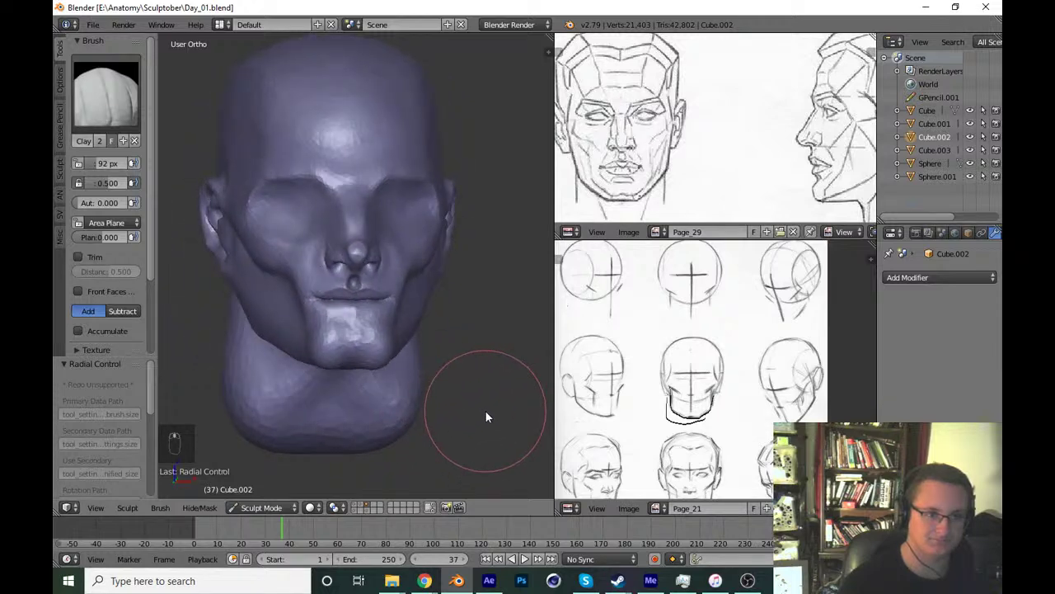
pyautogui.moveTo(488, 417); pyautogui.dragTo(488, 431)
pyautogui.press('ctrl+s')
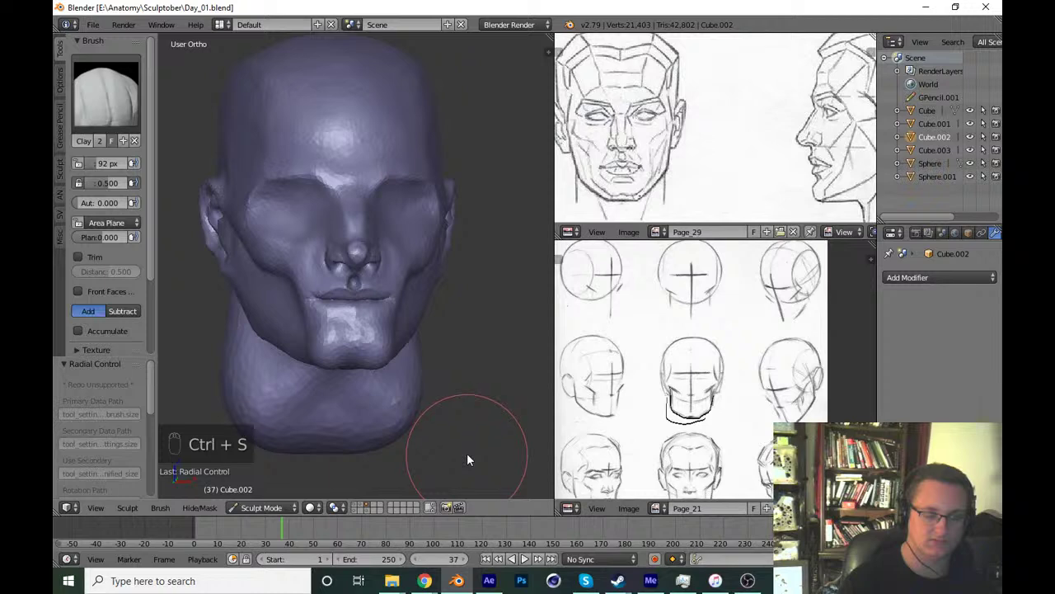
pyautogui.press('KP_1')
pyautogui.press('ctrl+s')
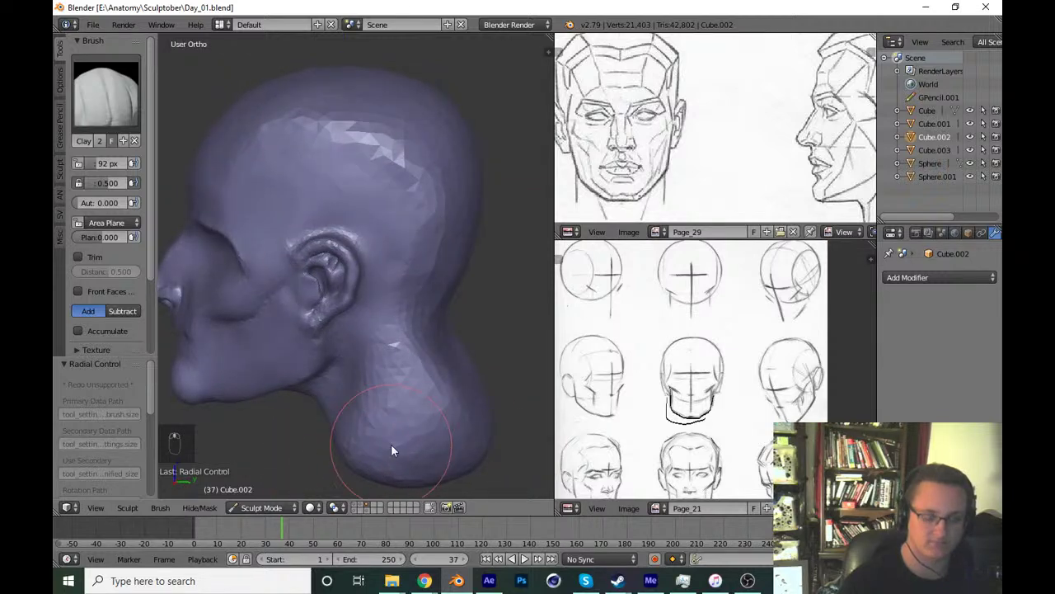
pyautogui.press('KP_3')
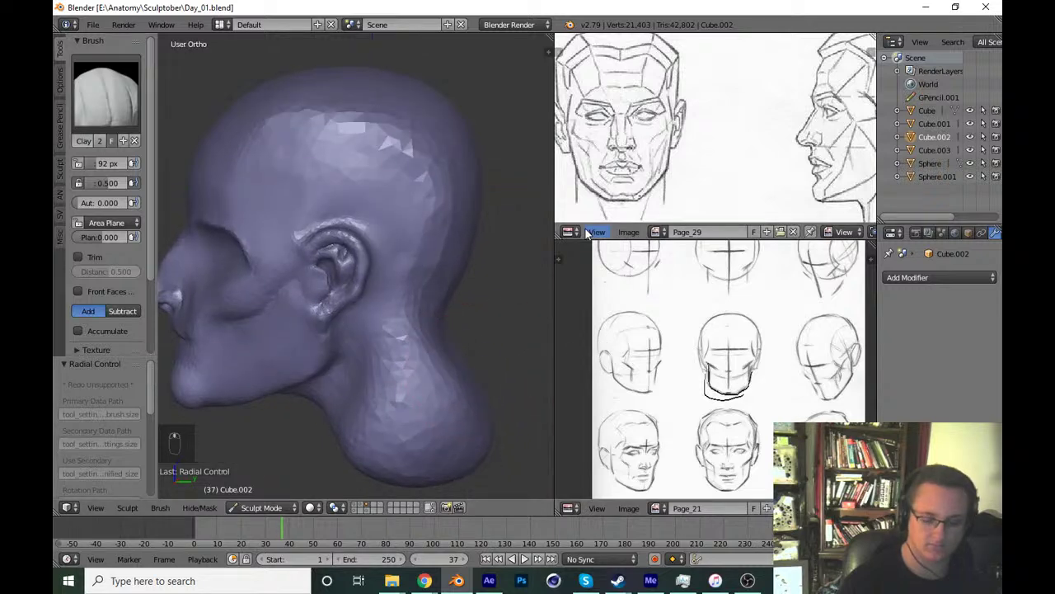
# In side view, carve along the ear's rim with a smaller Clay brush and save to Day_01.blend.
pyautogui.press('KP_3')
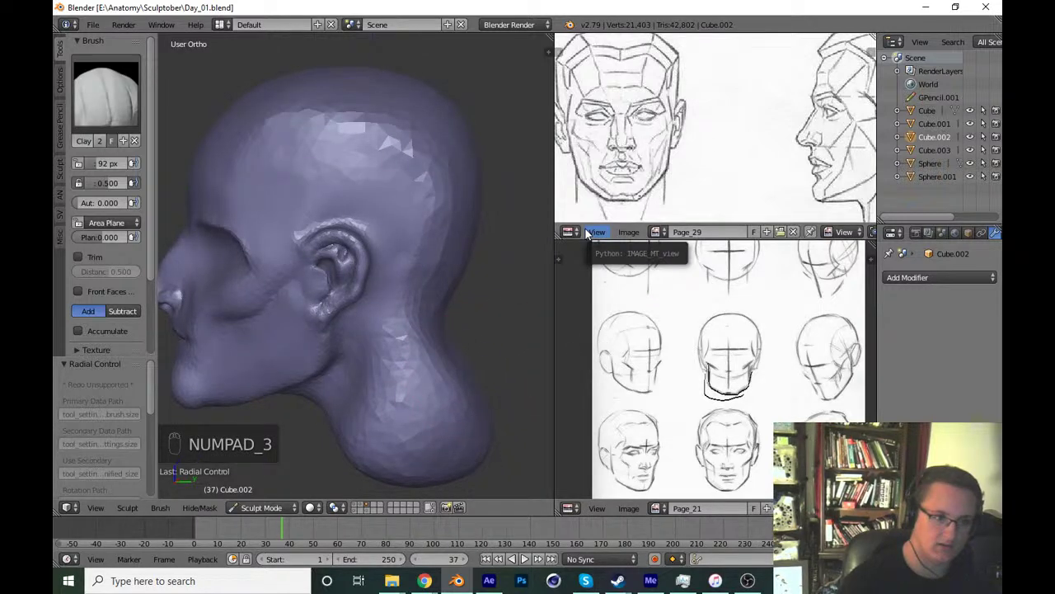
pyautogui.press('KP_3')
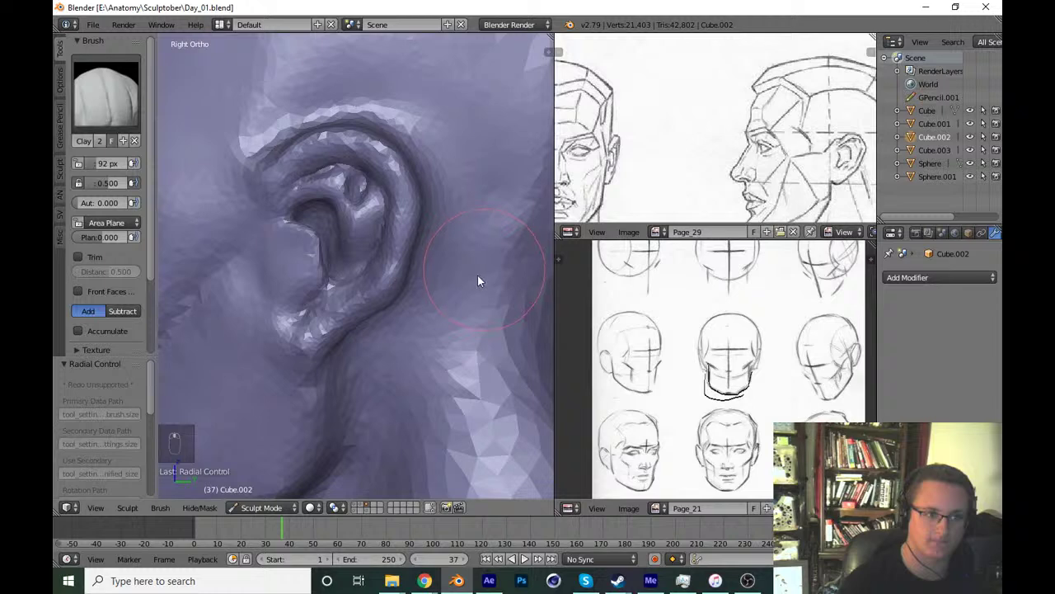
pyautogui.press('f')
pyautogui.press('f')
pyautogui.press('ctrl+z')
pyautogui.press('ctrl+z')
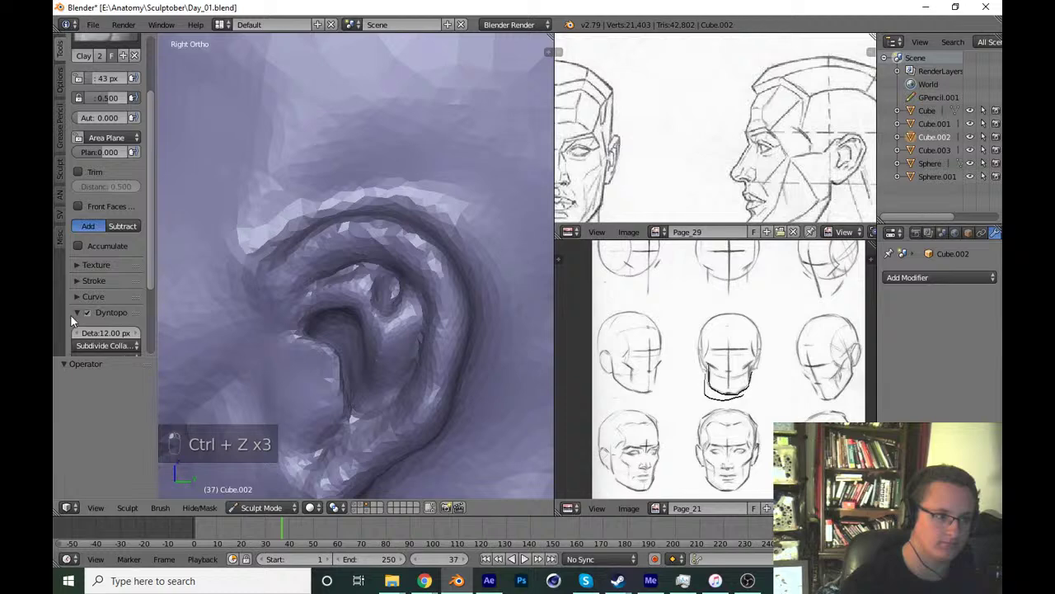
pyautogui.press('f')
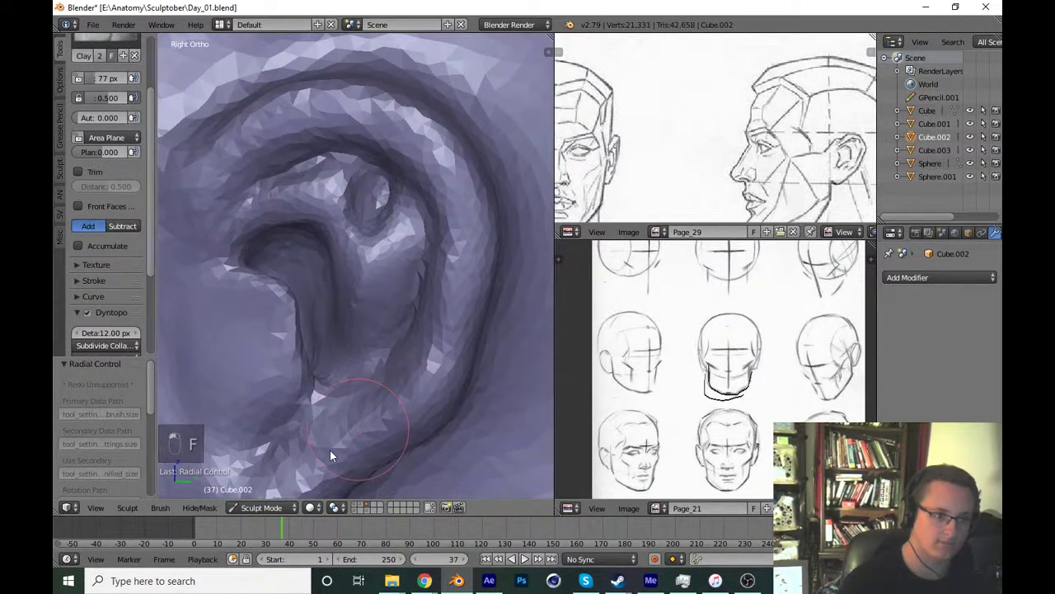
pyautogui.moveTo(342, 378); pyautogui.dragTo(466, 320)
pyautogui.press('ctrl+s')
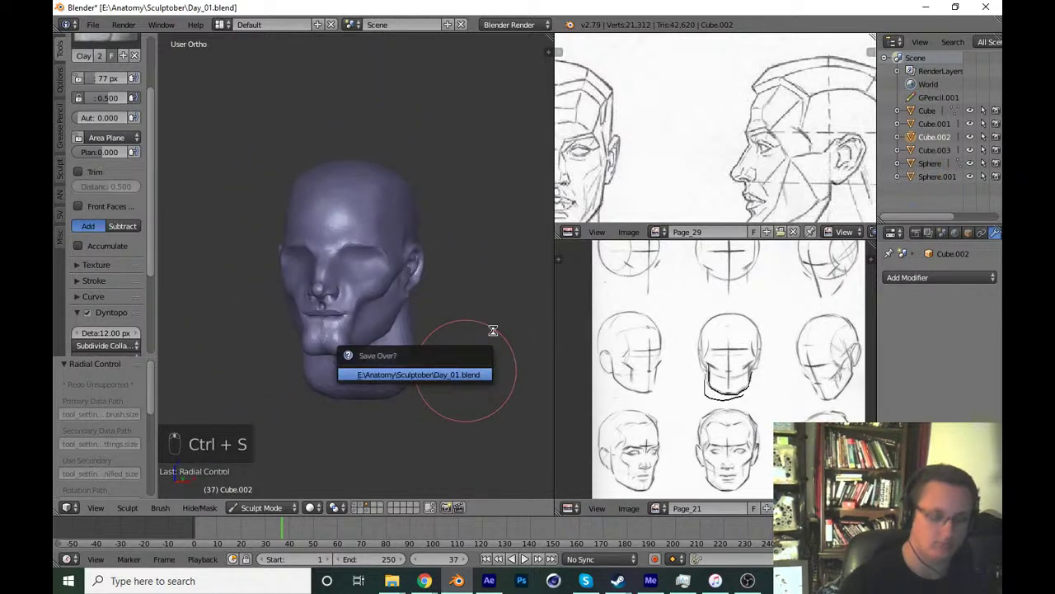
# Leave sculpting and duplicate the head as a new object, Cube.004.
pyautogui.press('KP_1')
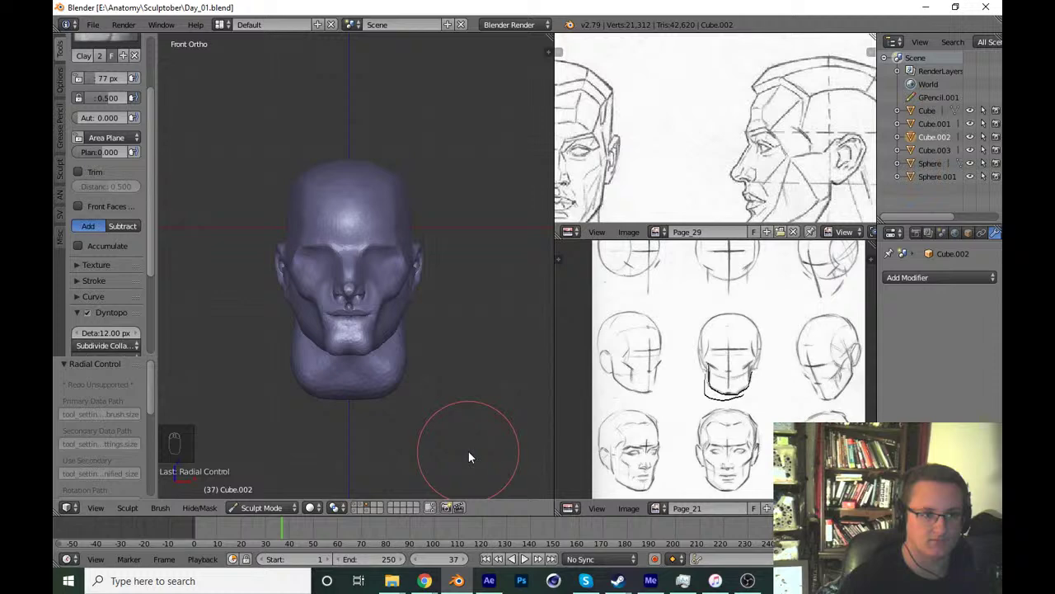
pyautogui.middleClick(467, 413)
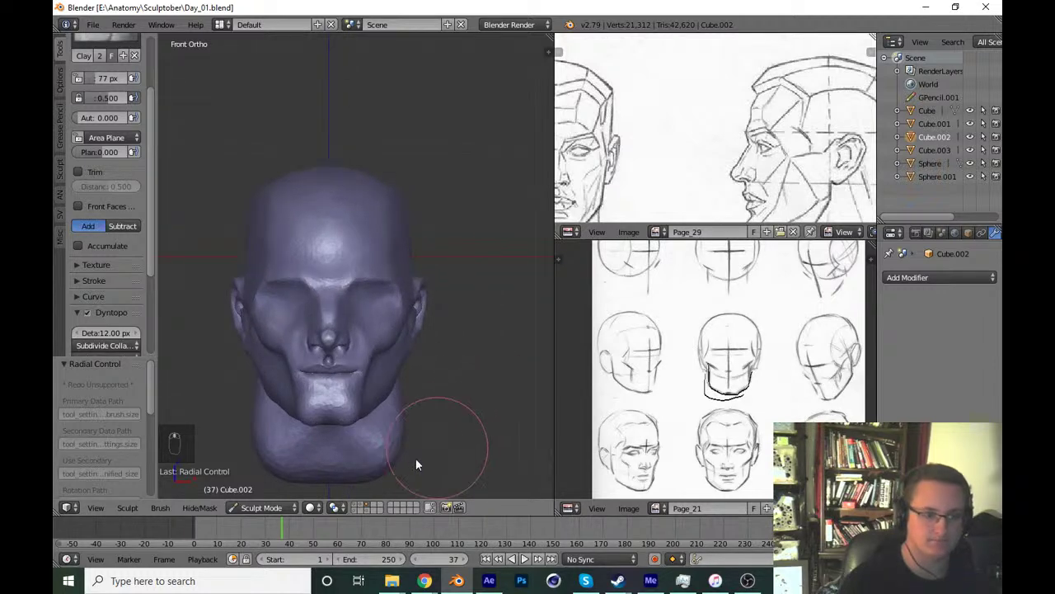
pyautogui.moveTo(268, 511); pyautogui.dragTo(401, 454)
pyautogui.press('shift+d')
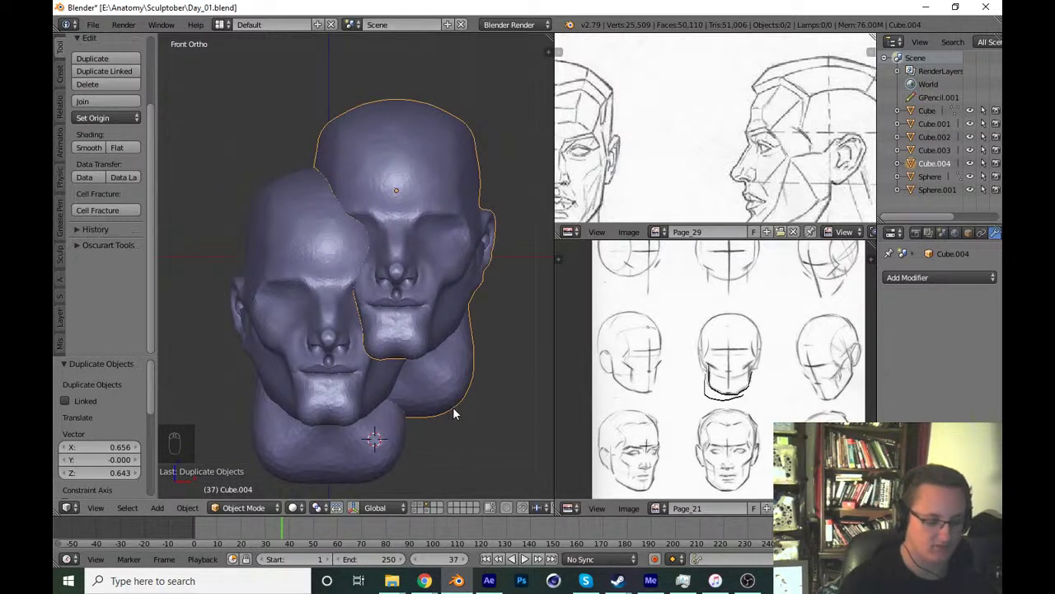
# Drop the head copy back onto the original's position and cancel the move.
pyautogui.press('alt+g')
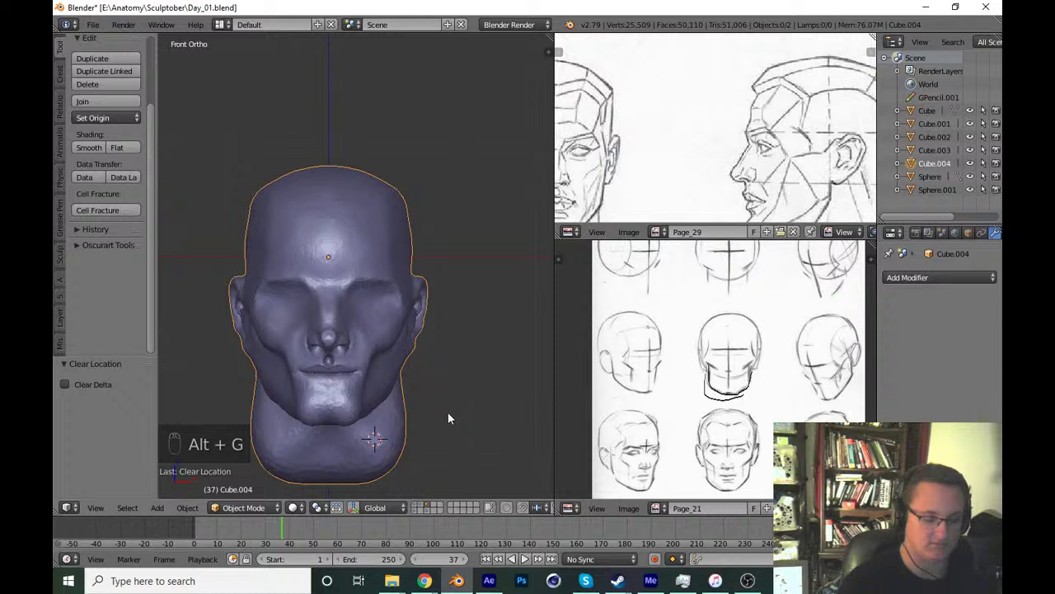
pyautogui.press('m')
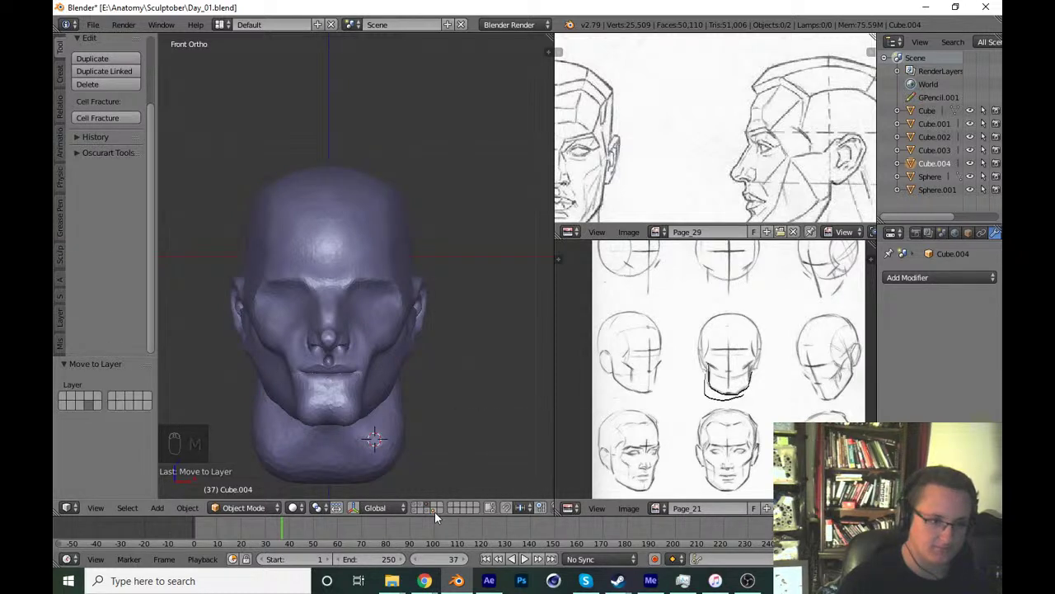
pyautogui.moveTo(441, 513); pyautogui.dragTo(397, 456)
pyautogui.rightClick(397, 456)
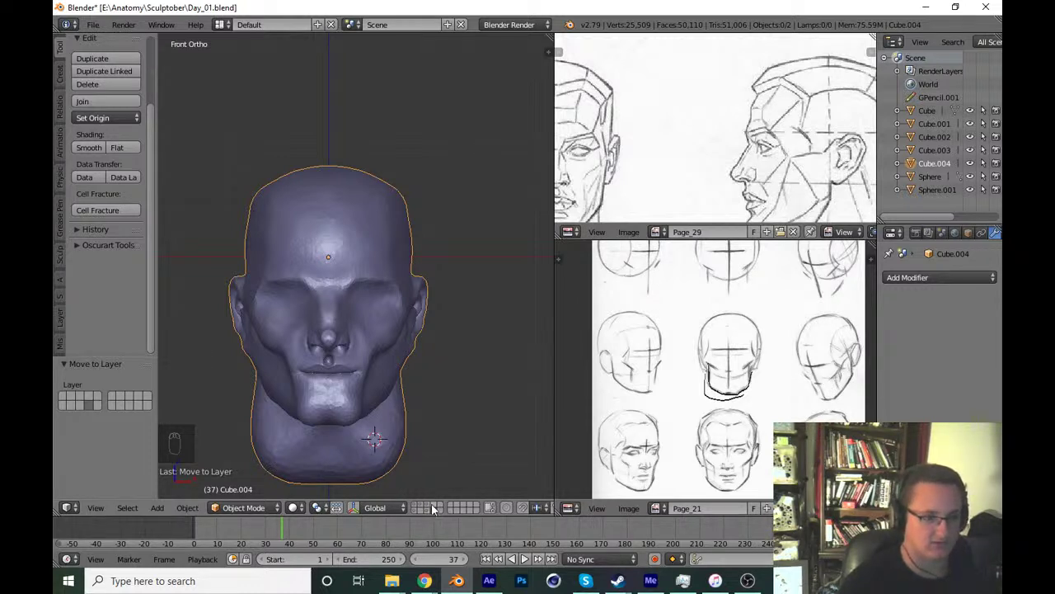
pyautogui.moveTo(433, 509); pyautogui.dragTo(355, 342)
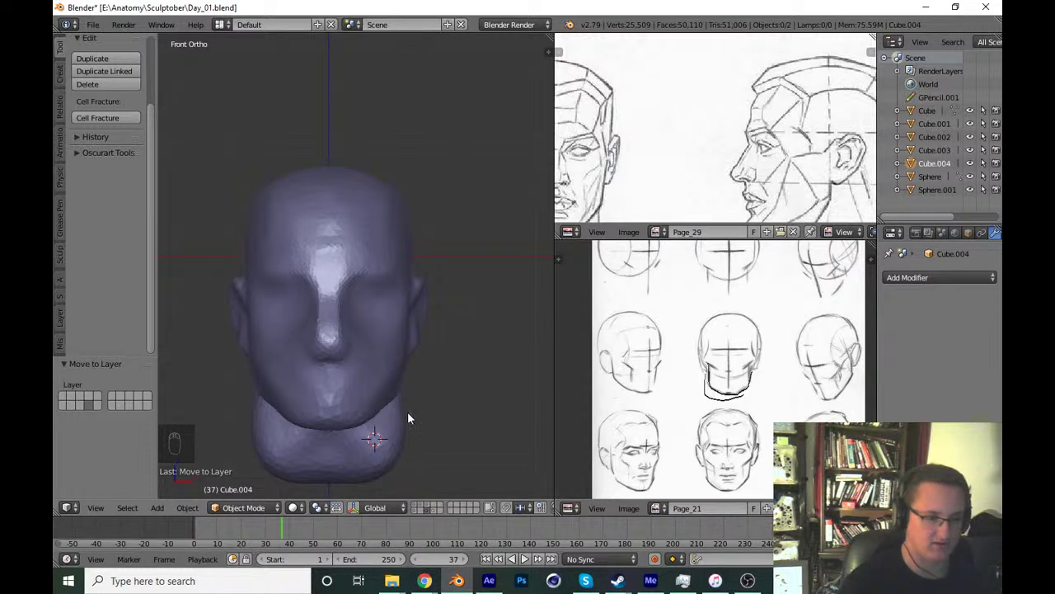
pyautogui.moveTo(437, 519); pyautogui.dragTo(430, 467)
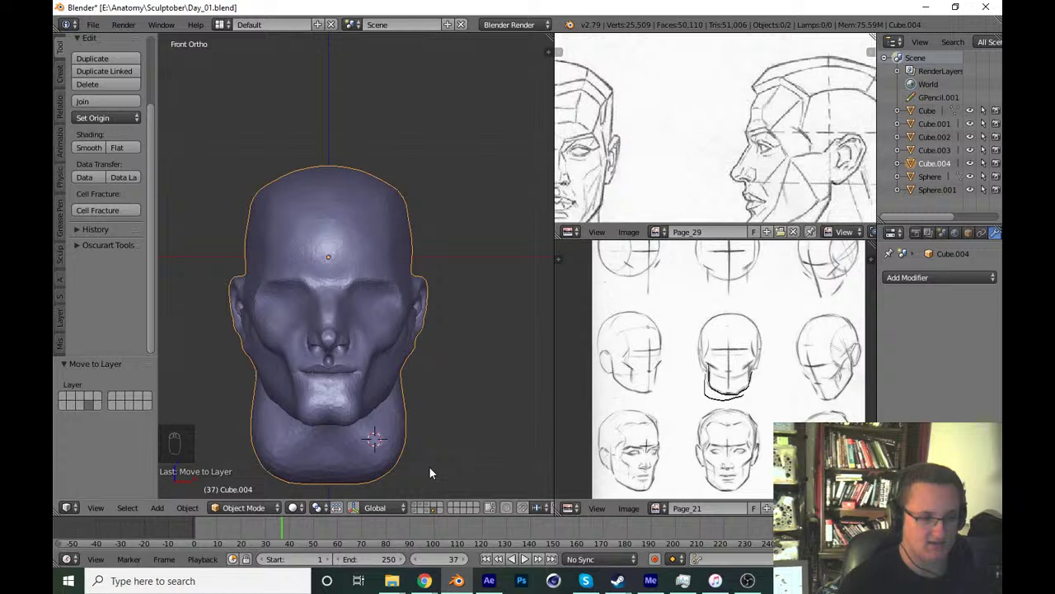
pyautogui.press('ctrl+s')
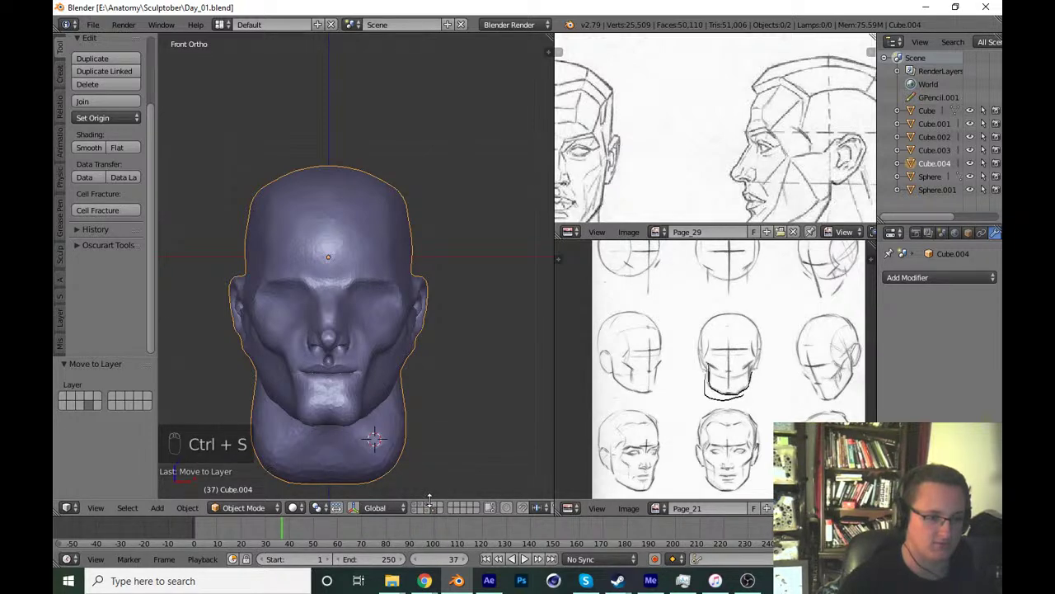
# Select the original head Cube.002 in the outliner and return to sculpting it.
pyautogui.moveTo(434, 505); pyautogui.dragTo(422, 435)
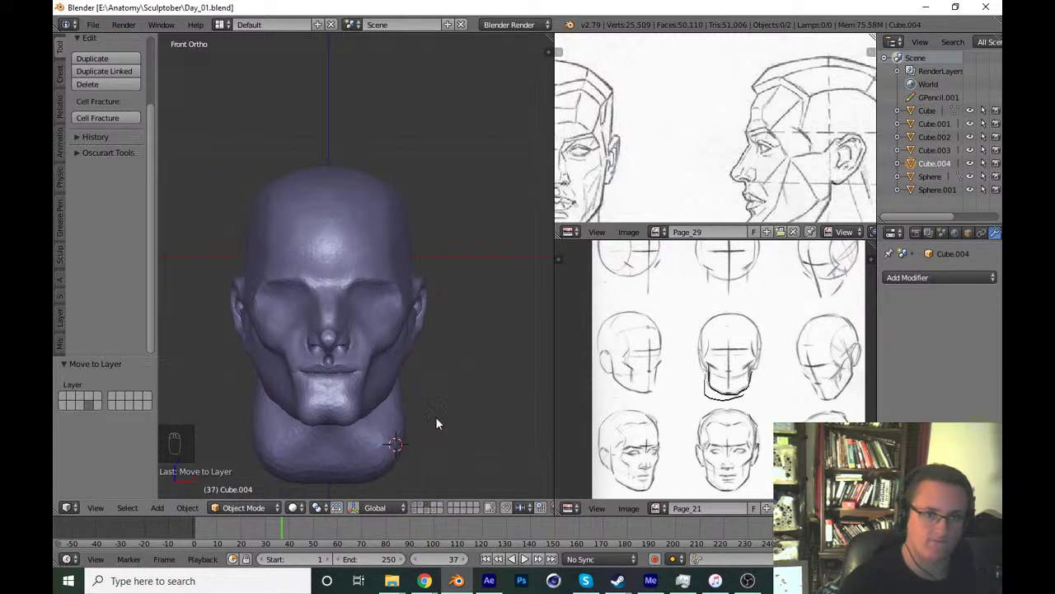
pyautogui.moveTo(938, 149); pyautogui.dragTo(407, 452)
pyautogui.press('ctrl+s')
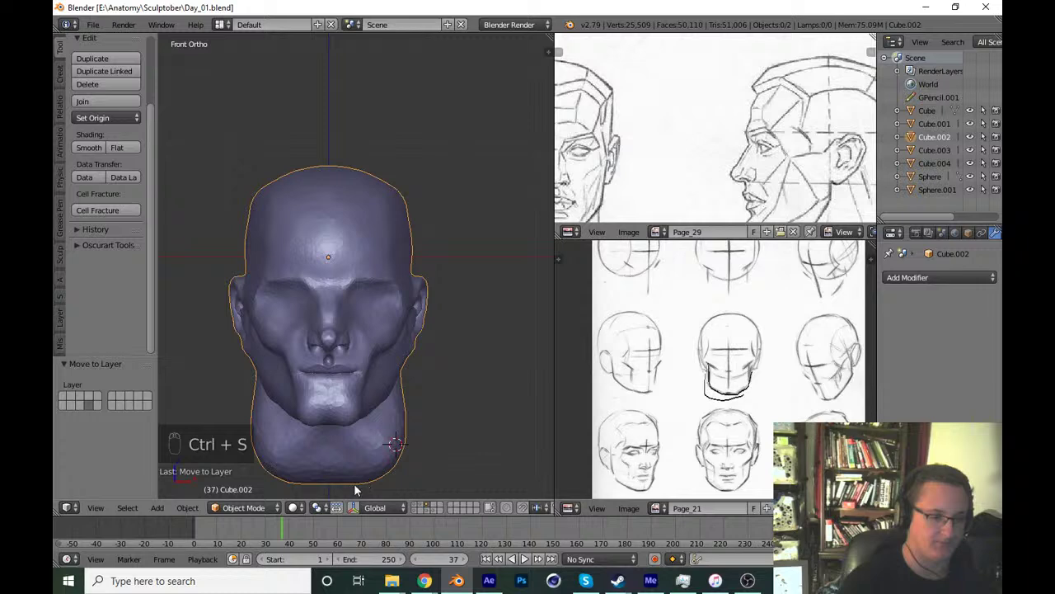
pyautogui.moveTo(272, 511); pyautogui.dragTo(262, 459)
pyautogui.moveTo(271, 506); pyautogui.dragTo(393, 455)
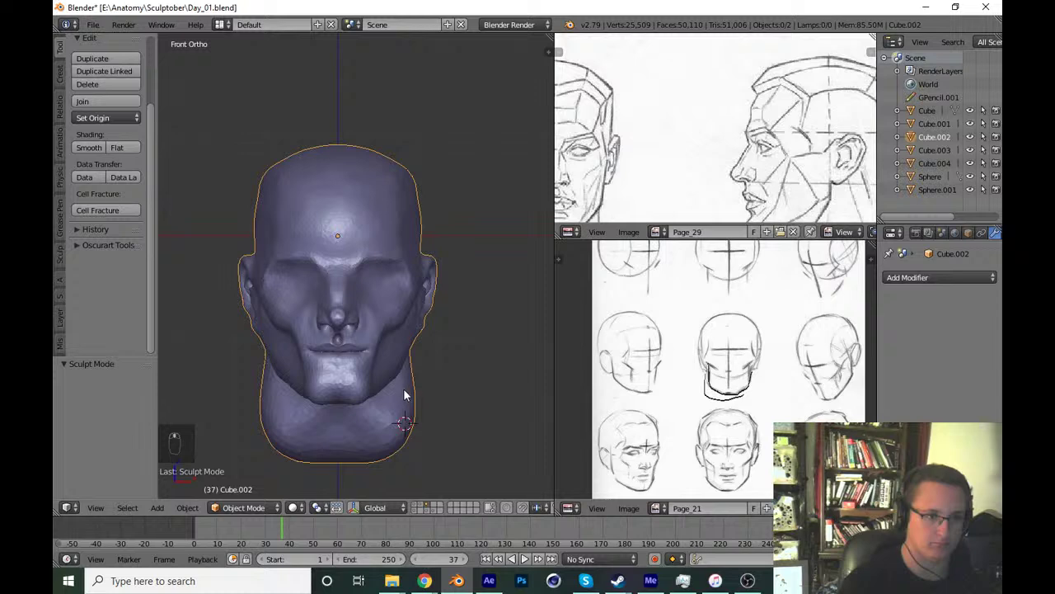
pyautogui.press('ctrl+s')
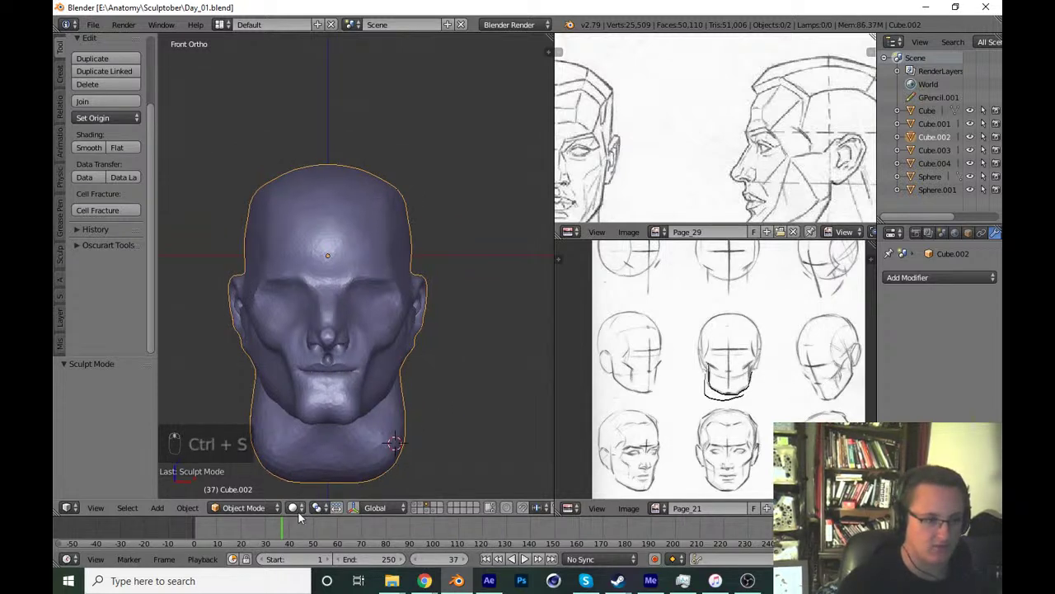
pyautogui.moveTo(284, 516); pyautogui.dragTo(371, 428)
# Crease and deepen the groove beneath the nose.
pyautogui.middleClick(375, 411)
pyautogui.middleClick(389, 396)
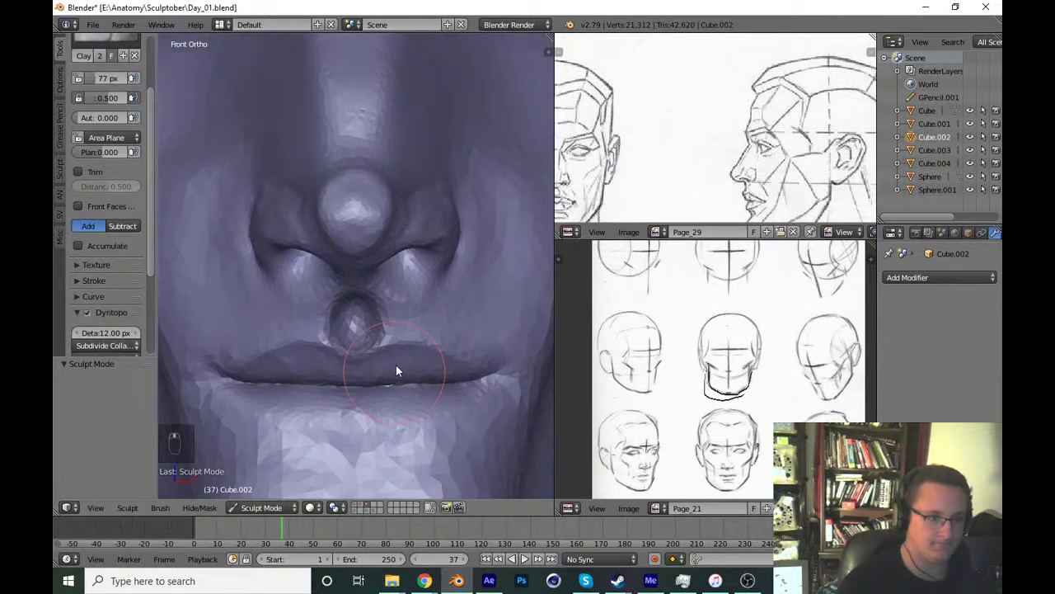
pyautogui.press('shift+c')
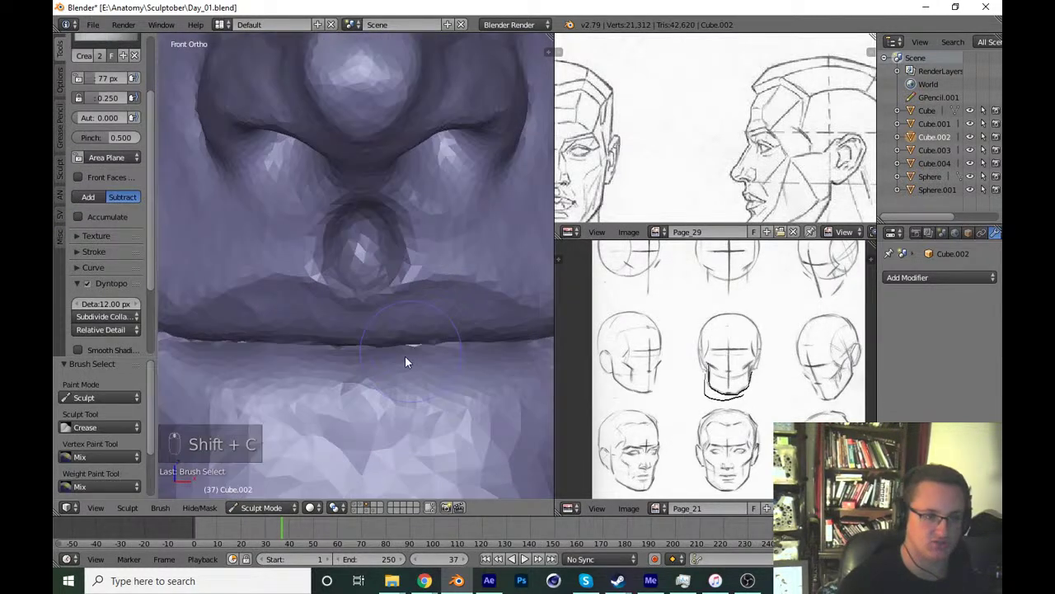
pyautogui.moveTo(348, 414); pyautogui.dragTo(375, 352)
pyautogui.moveTo(429, 404); pyautogui.dragTo(404, 391)
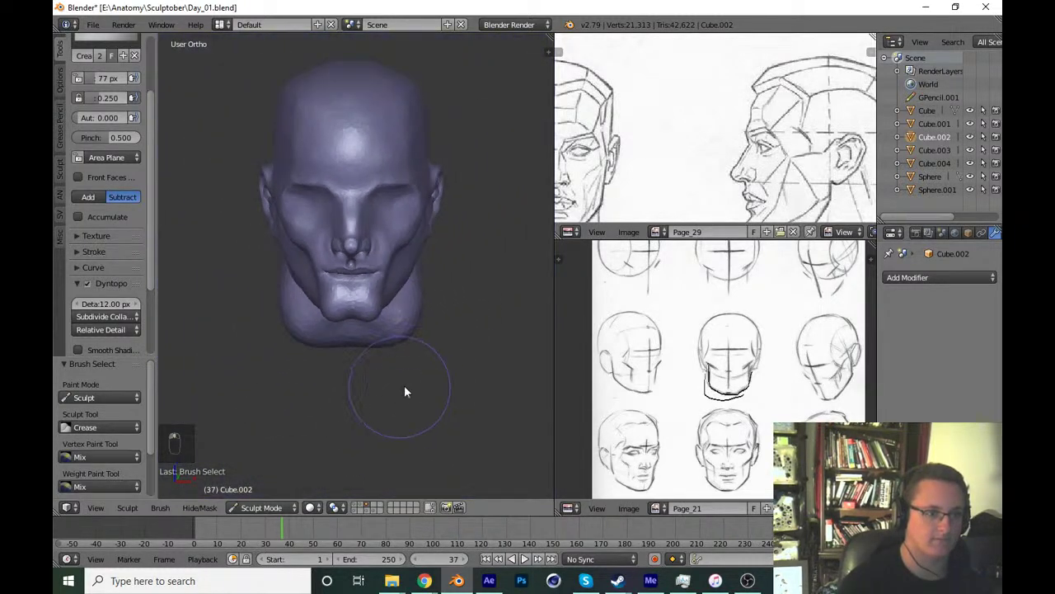
pyautogui.press('ctrl+s')
# In side view, grab the lips and chin into shape in profile.
pyautogui.press('KP_1')
pyautogui.press('KP_3')
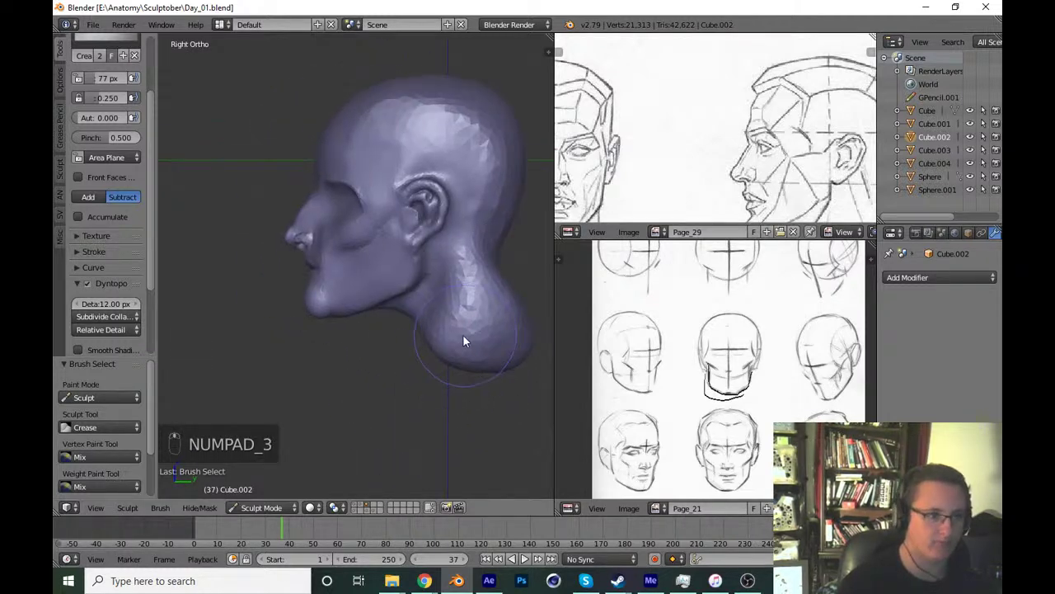
pyautogui.press('g')
pyautogui.press('f')
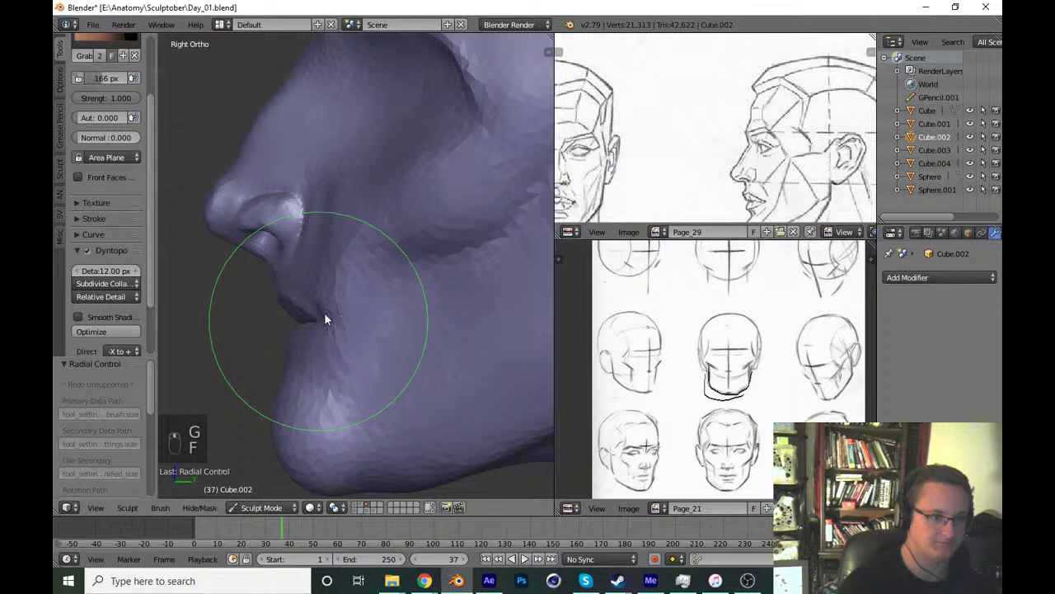
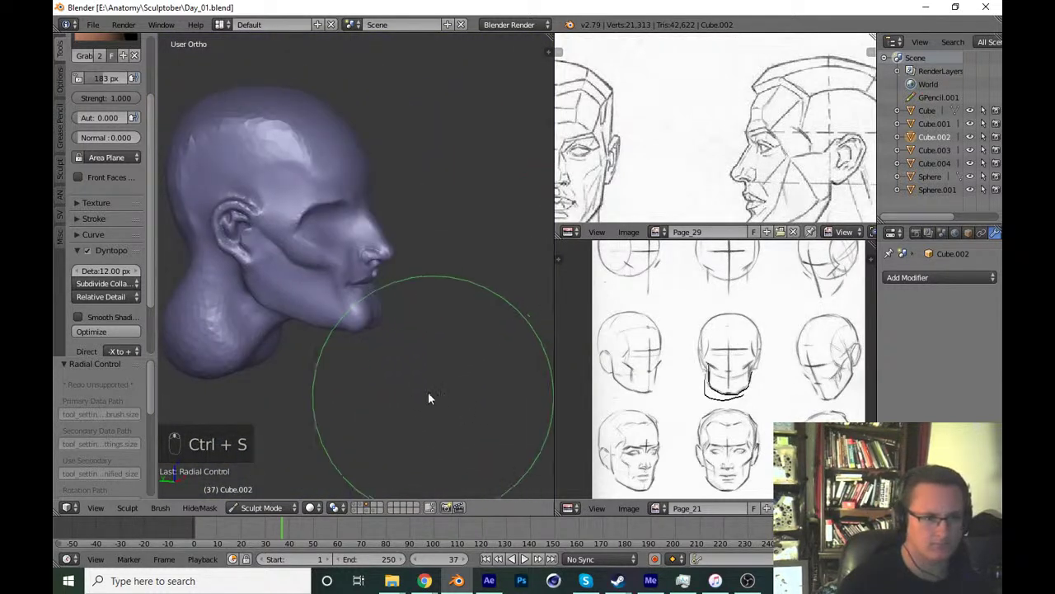
pyautogui.press('KP_3')
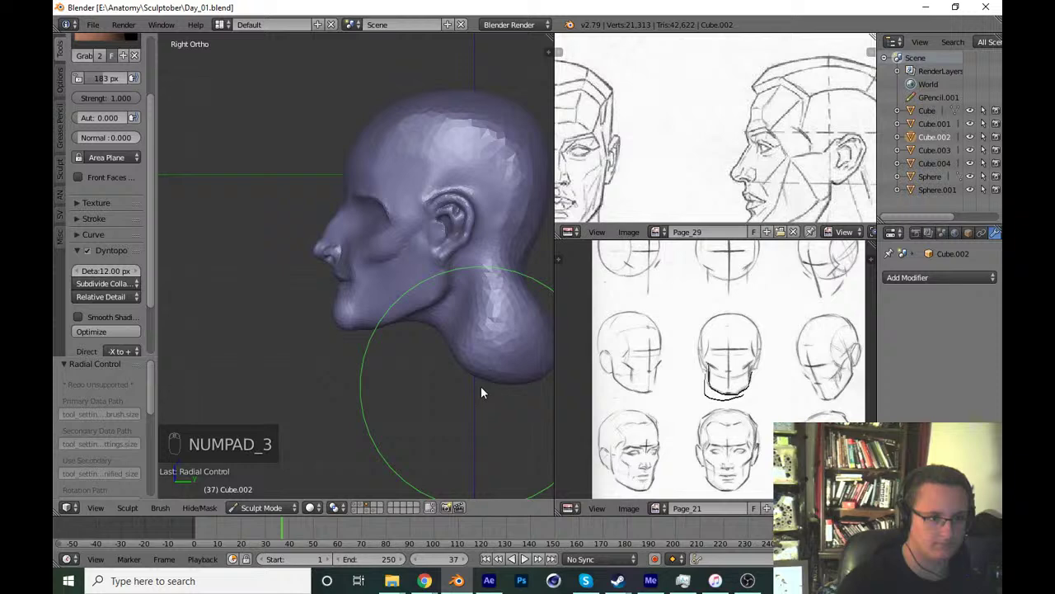
# Place the 3D cursor on the forehead in front view, leave sculpting and bring up the Add menu.
pyautogui.press('KP_1')
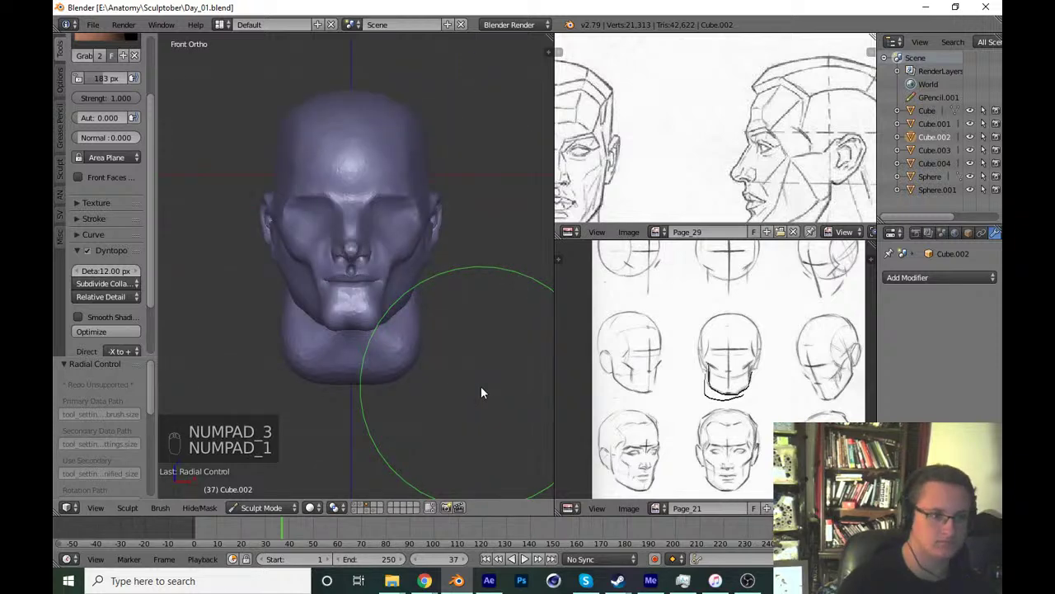
pyautogui.click(287, 507)
pyautogui.moveTo(297, 495); pyautogui.dragTo(468, 312)
pyautogui.press('ctrl+s')
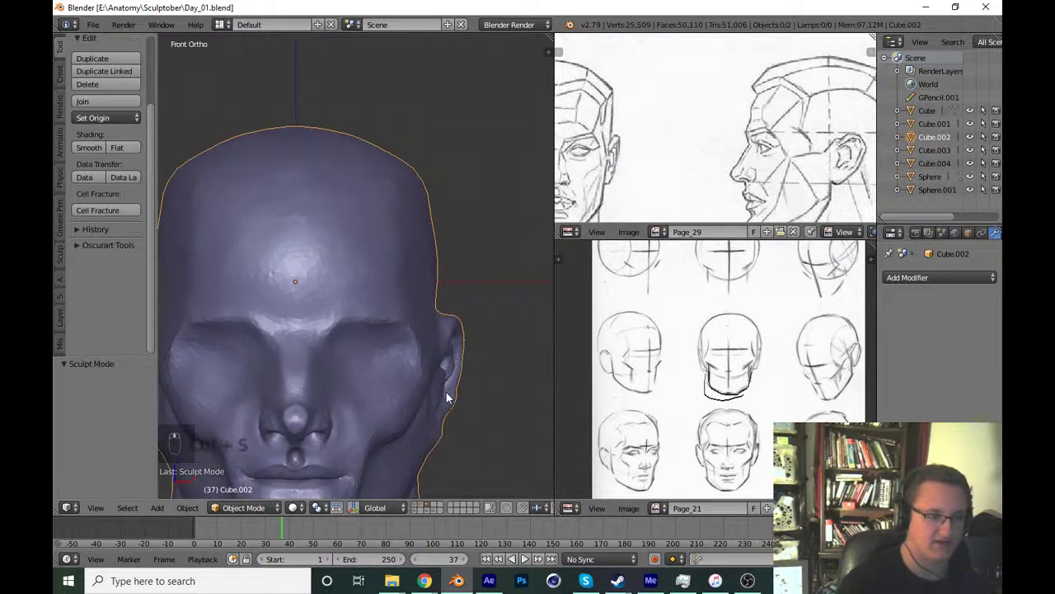
pyautogui.press('shift+s')
# Add a UV Sphere, shrink it to eyeball size and move it into the eye socket in wireframe view.
pyautogui.press('shift+a')
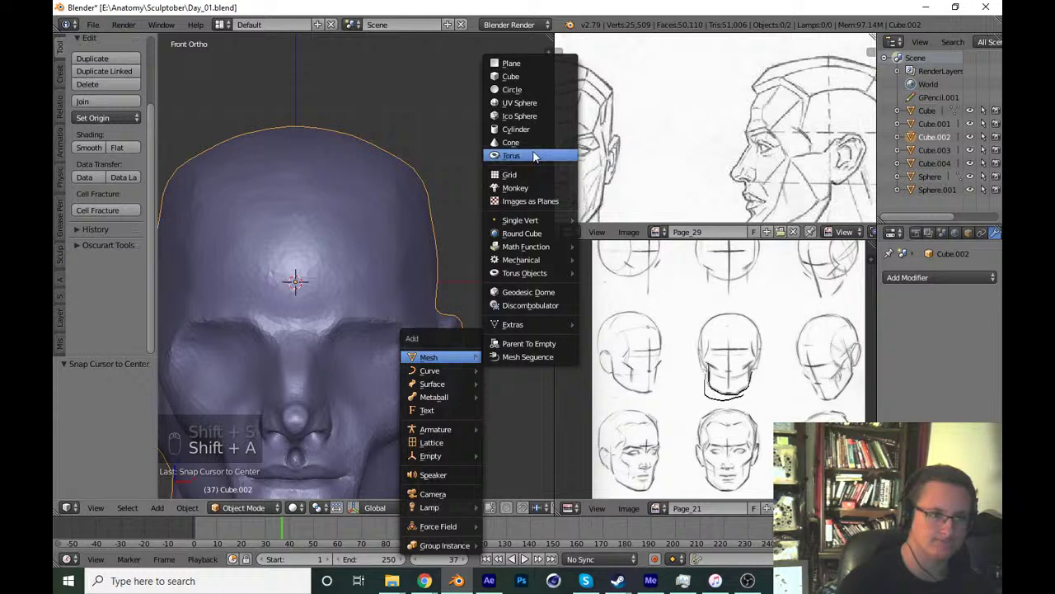
pyautogui.press('z')
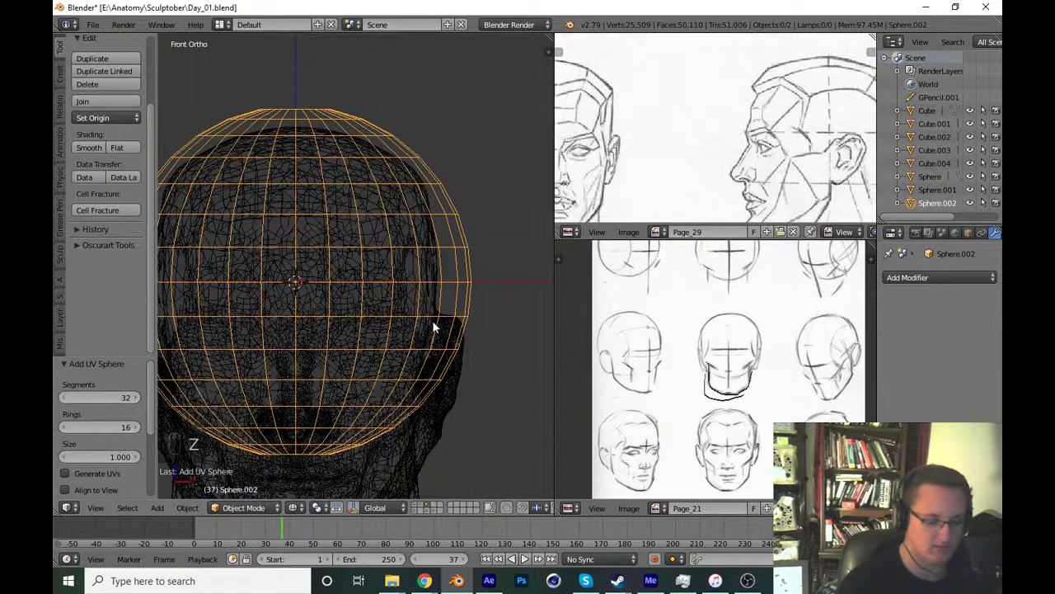
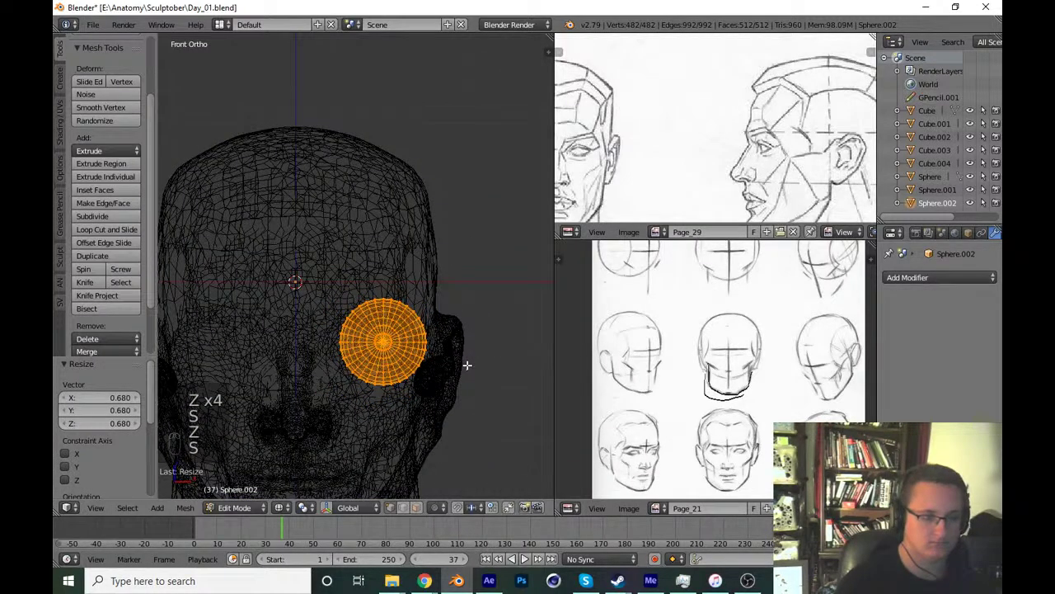
pyautogui.press('z')
pyautogui.press('z')
pyautogui.press('g')
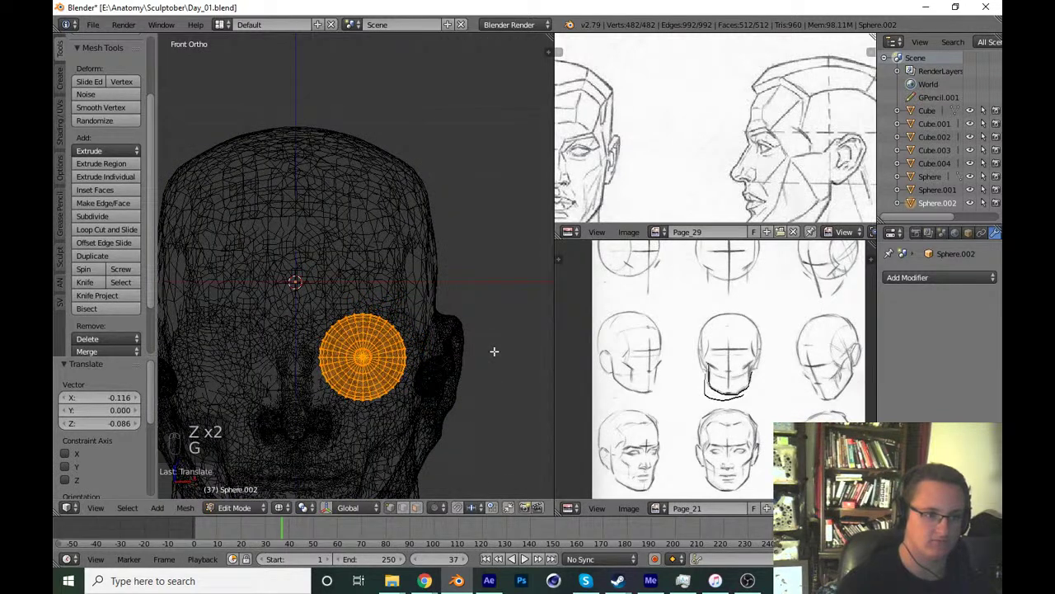
pyautogui.press('z')
pyautogui.press('z')
pyautogui.press('g')
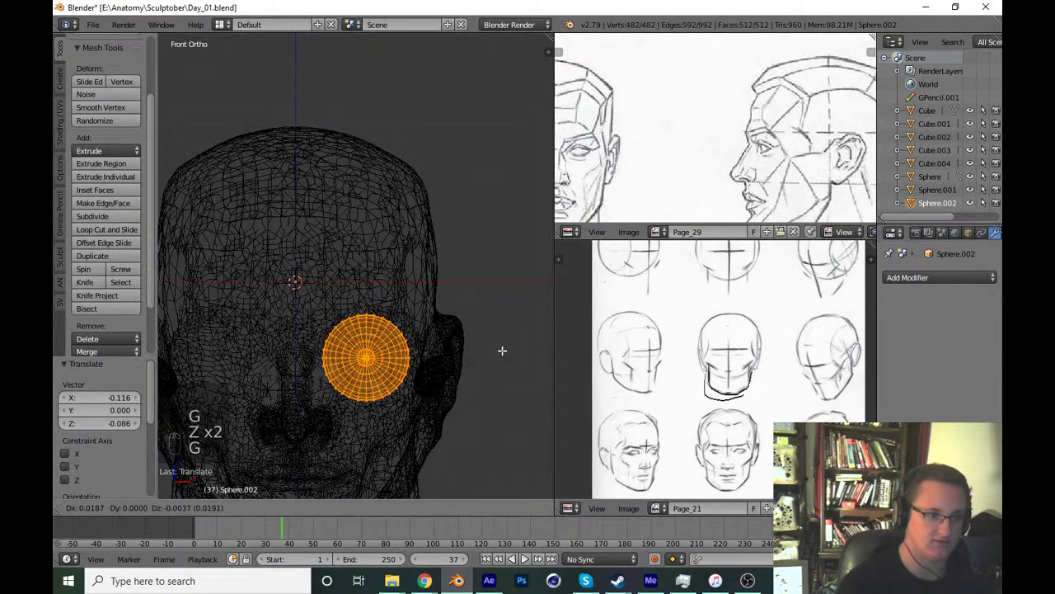
# Refine the eyeball's position in the socket, checking and nudging its depth from the side view.
pyautogui.press('z')
pyautogui.press('z')
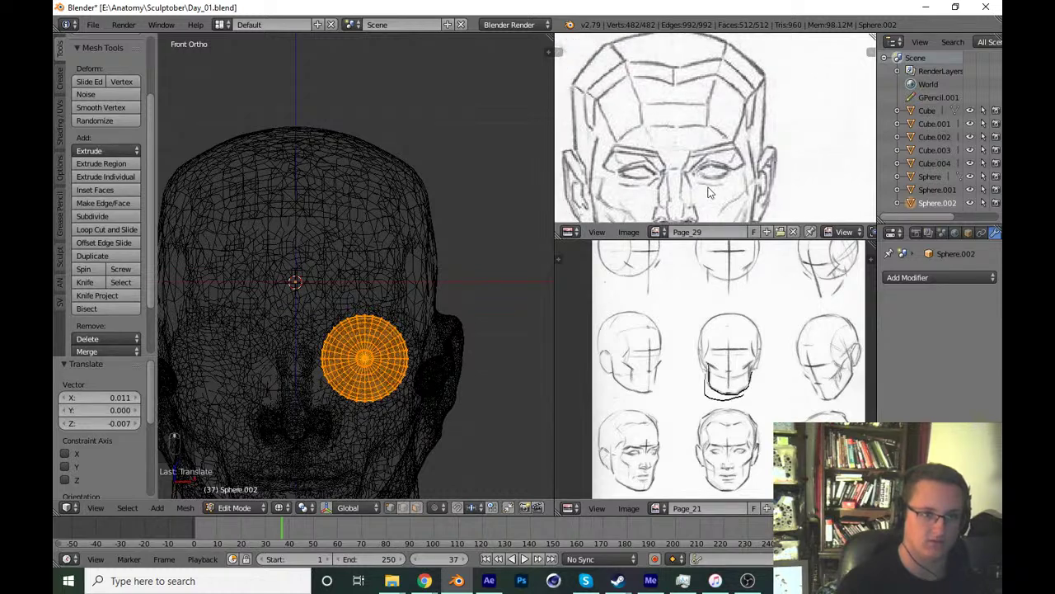
pyautogui.press('z')
pyautogui.press('z')
pyautogui.press('KP_3')
pyautogui.press('g')
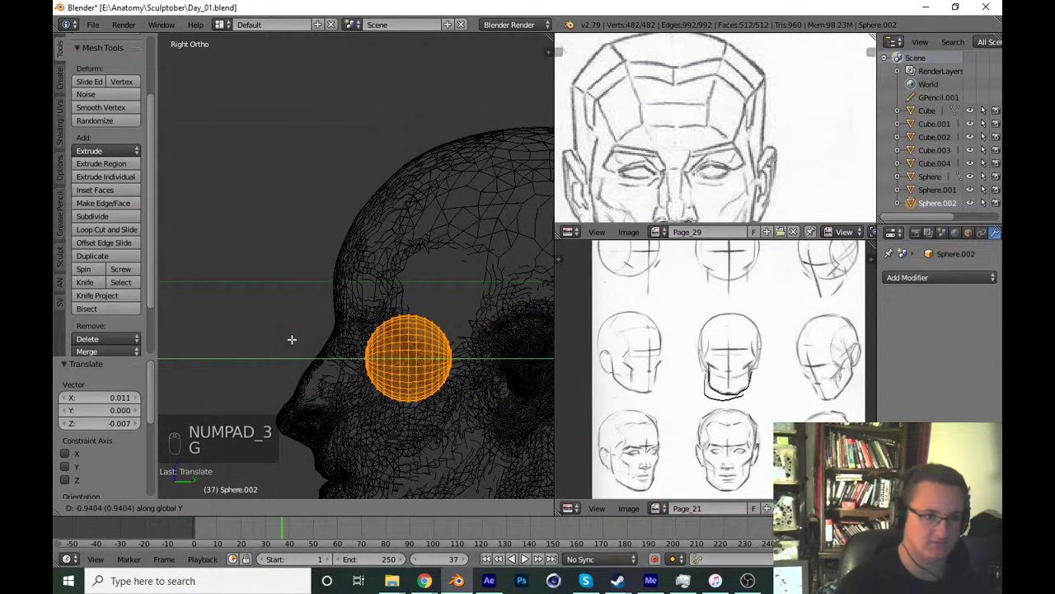
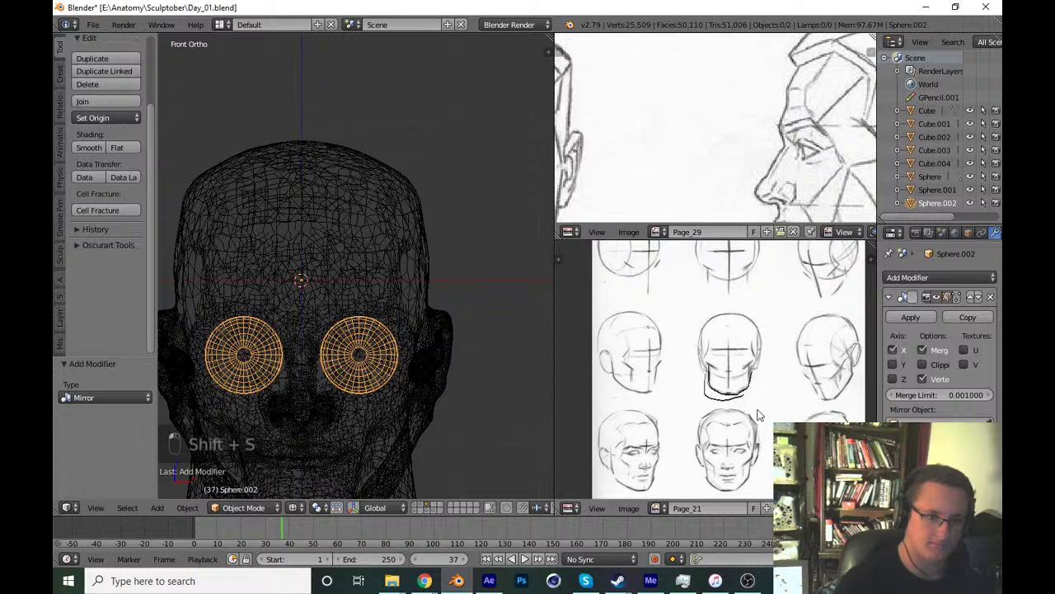
# Switch to solid shading, save, and inspect both eyeballs from front, side and orbited angles.
pyautogui.press('z')
pyautogui.press('ctrl+s')
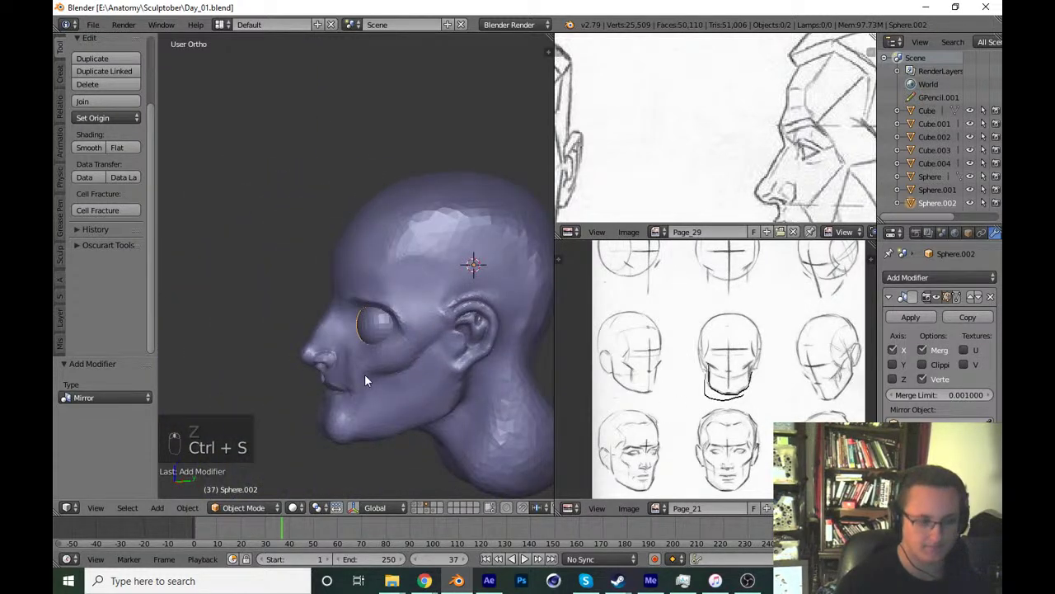
pyautogui.press('KP_3')
pyautogui.press('KP_1')
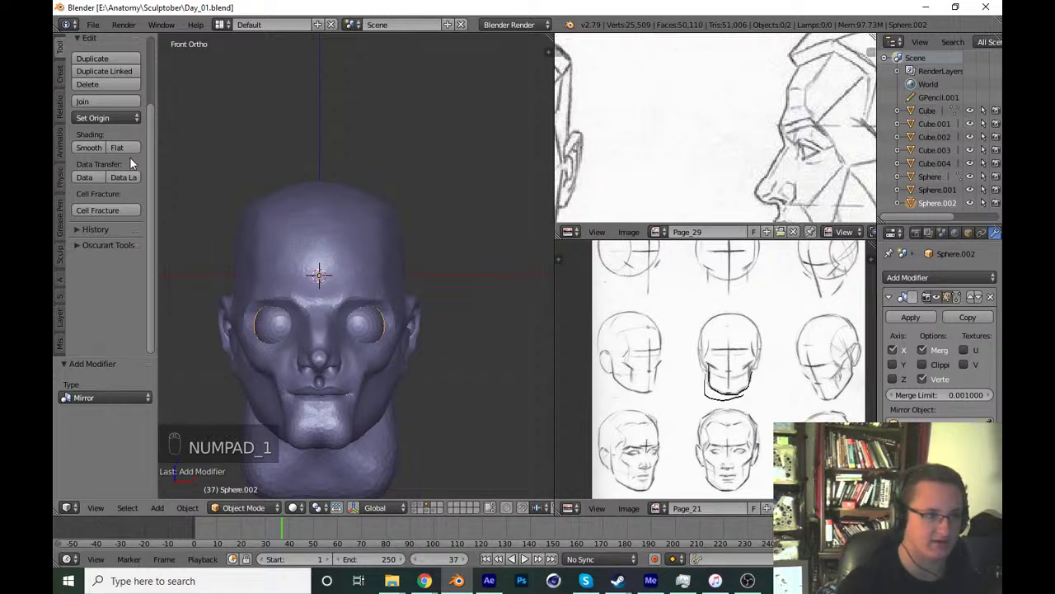
pyautogui.moveTo(98, 153); pyautogui.dragTo(401, 366)
pyautogui.press('a')
pyautogui.middleClick(401, 328)
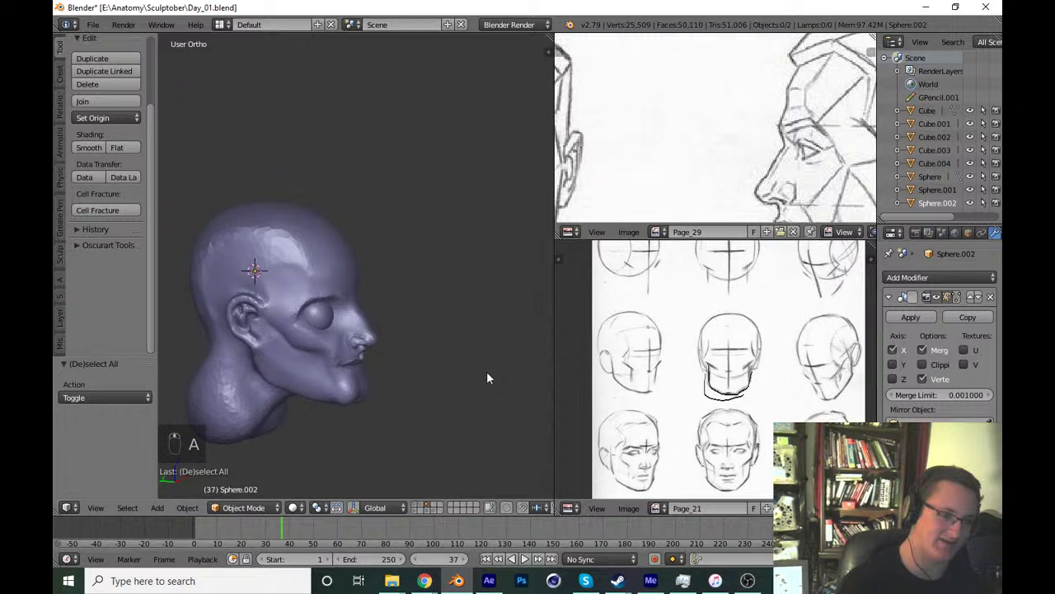
pyautogui.press('KP_1')
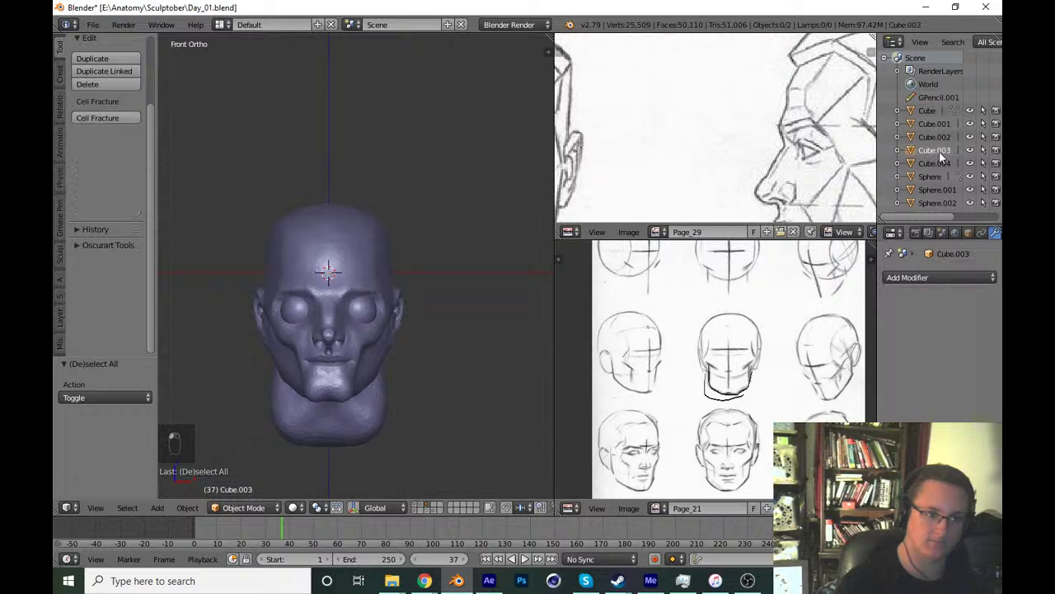
# Select the head object Cube.002 again and bring it into close view ready for sculpting.
pyautogui.click(947, 143)
pyautogui.moveTo(434, 402); pyautogui.dragTo(449, 369)
pyautogui.click(431, 386)
pyautogui.middleClick(449, 370)
pyautogui.press('z')
pyautogui.press('z')
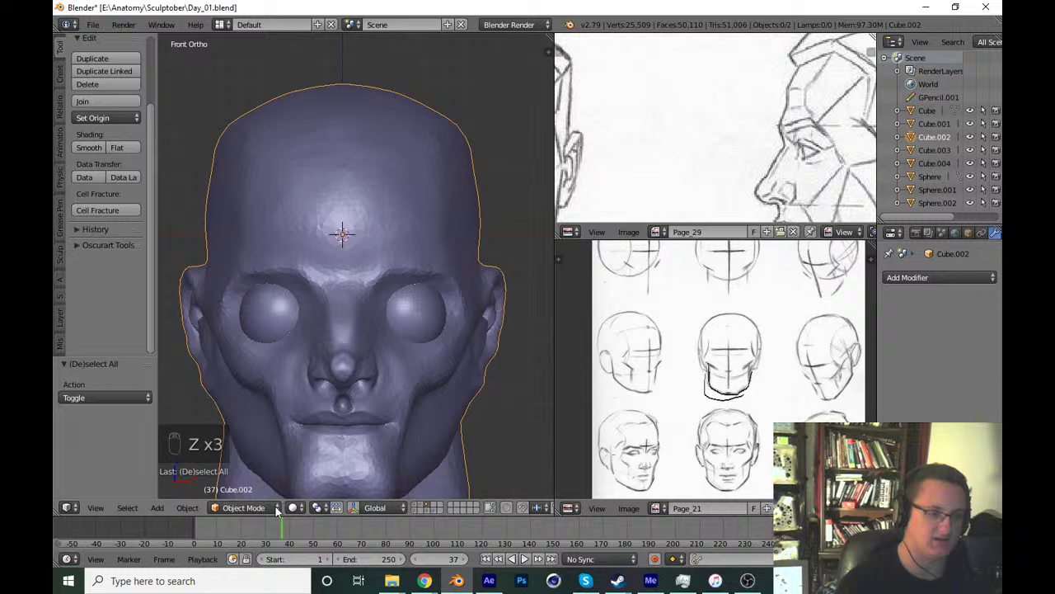
# Sculpt around the eye sockets with the Draw brush, resizing it to build up the socket rim.
pyautogui.click(258, 512)
pyautogui.moveTo(311, 443); pyautogui.dragTo(157, 262)
pyautogui.moveTo(380, 372); pyautogui.dragTo(388, 280)
pyautogui.press('x')
pyautogui.press('f')
pyautogui.press('f')
pyautogui.moveTo(401, 250); pyautogui.dragTo(399, 379)
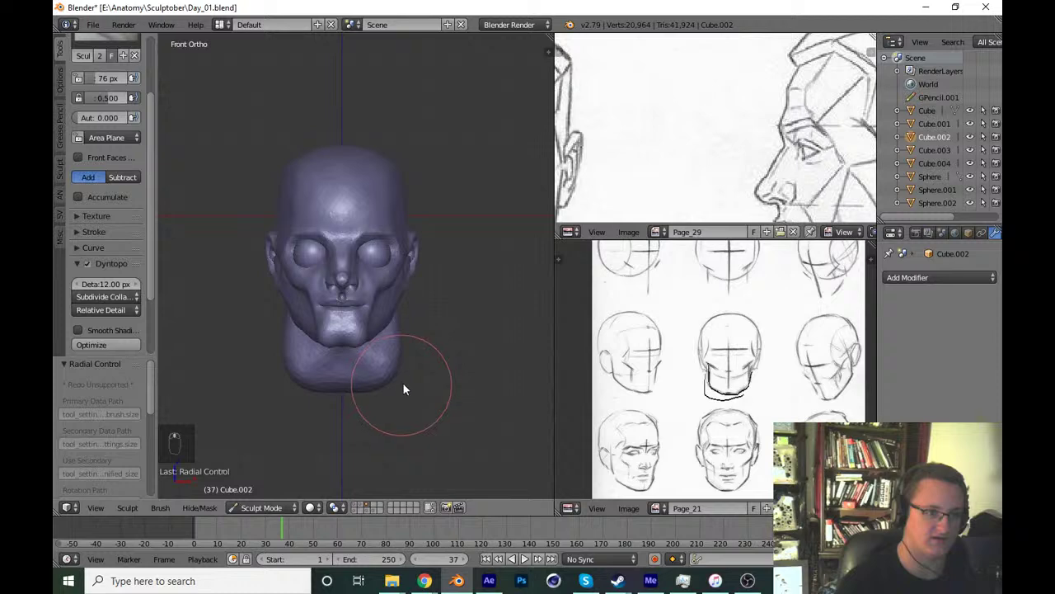
pyautogui.press('KP_1')
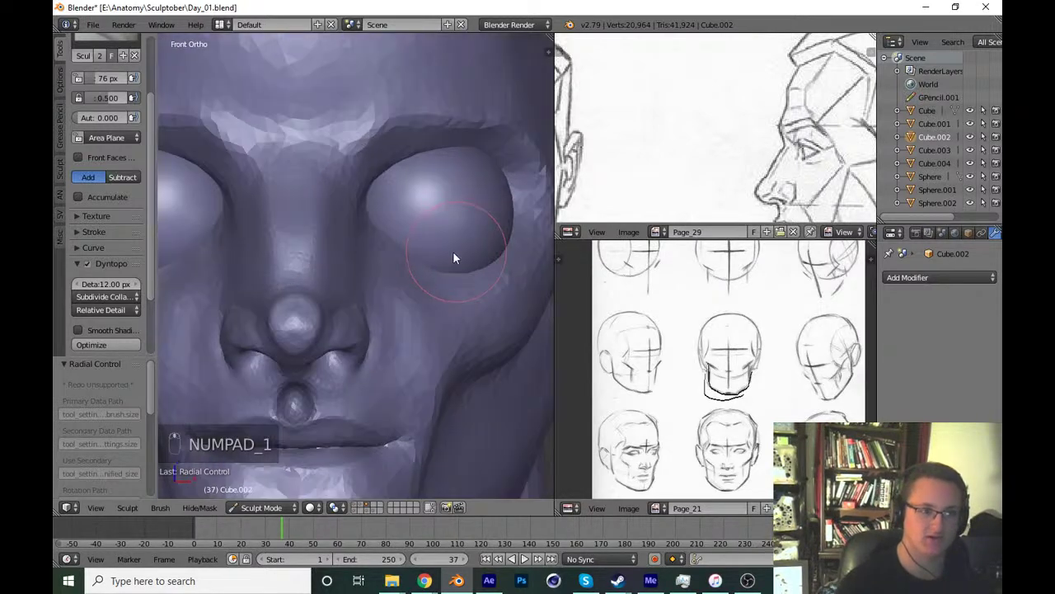
pyautogui.press('f')
pyautogui.moveTo(410, 244); pyautogui.dragTo(514, 140)
# Save Day_01.blend and continue sculpting the eyelid rim around the eyeball with adjusted brush size.
pyautogui.middleClick(443, 246)
pyautogui.rightClick(444, 246)
pyautogui.press('KP_1')
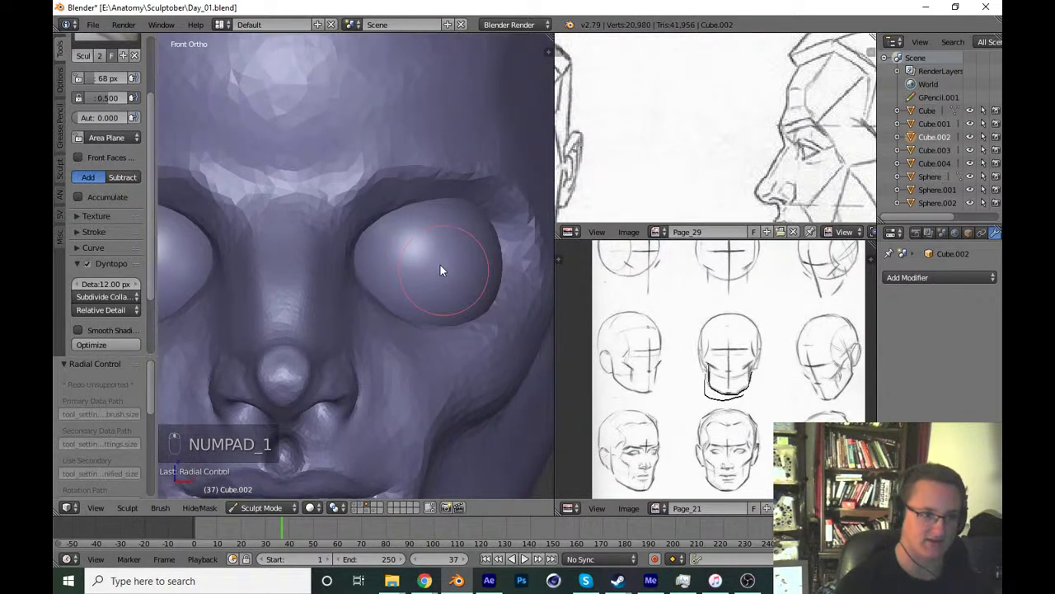
pyautogui.press('ctrl+s')
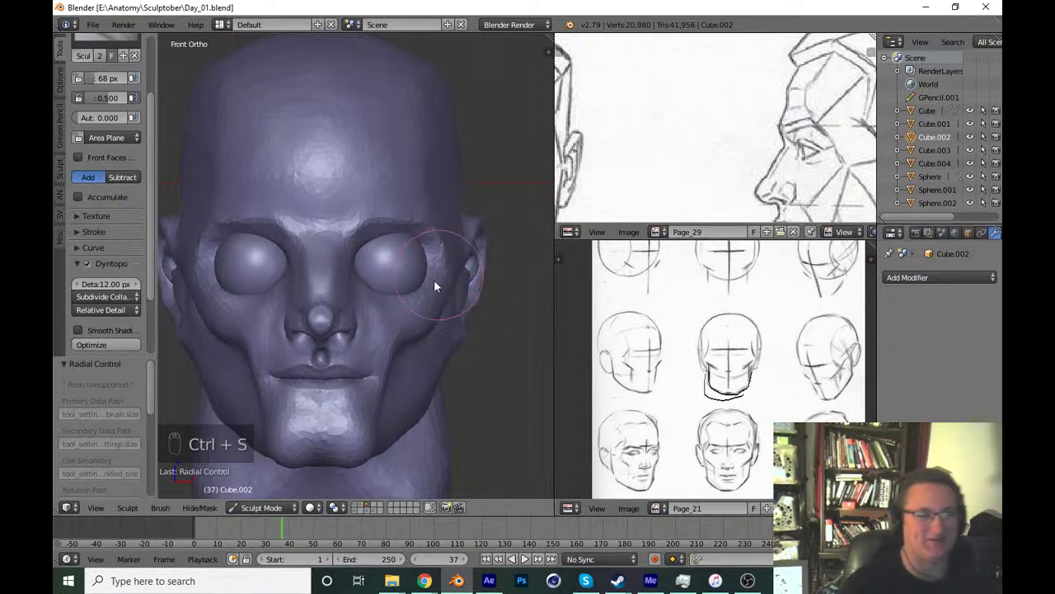
pyautogui.middleClick(398, 346)
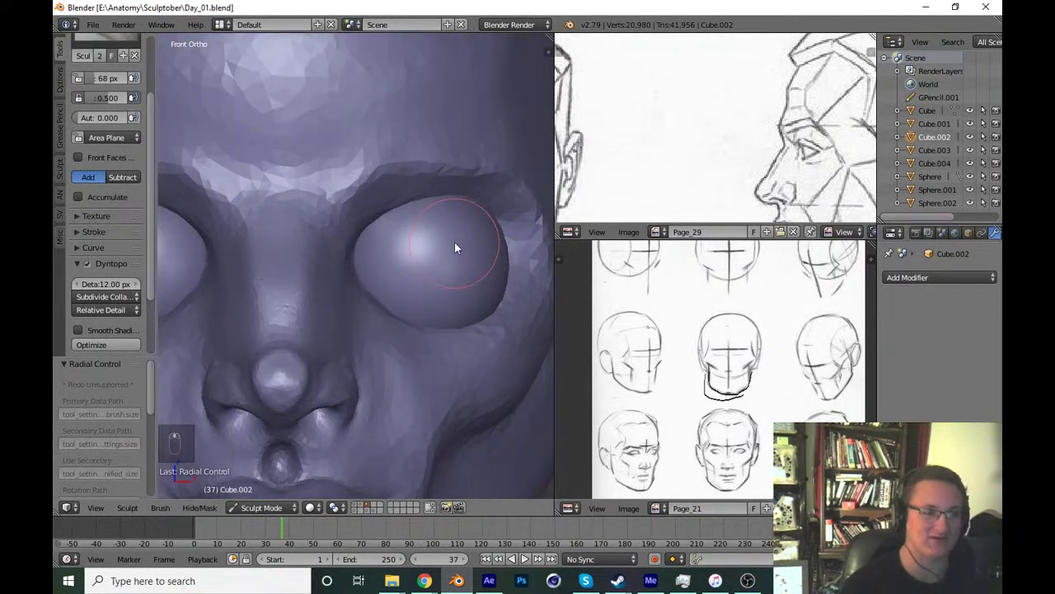
pyautogui.moveTo(159, 246); pyautogui.dragTo(394, 291)
pyautogui.press('x')
pyautogui.press('f')
pyautogui.moveTo(359, 290); pyautogui.dragTo(333, 294)
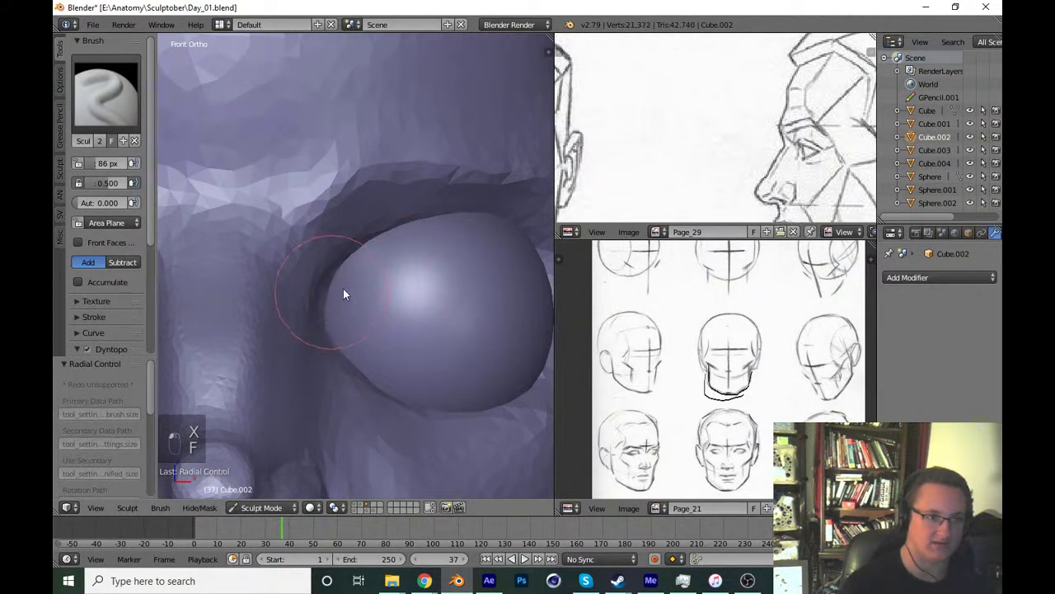
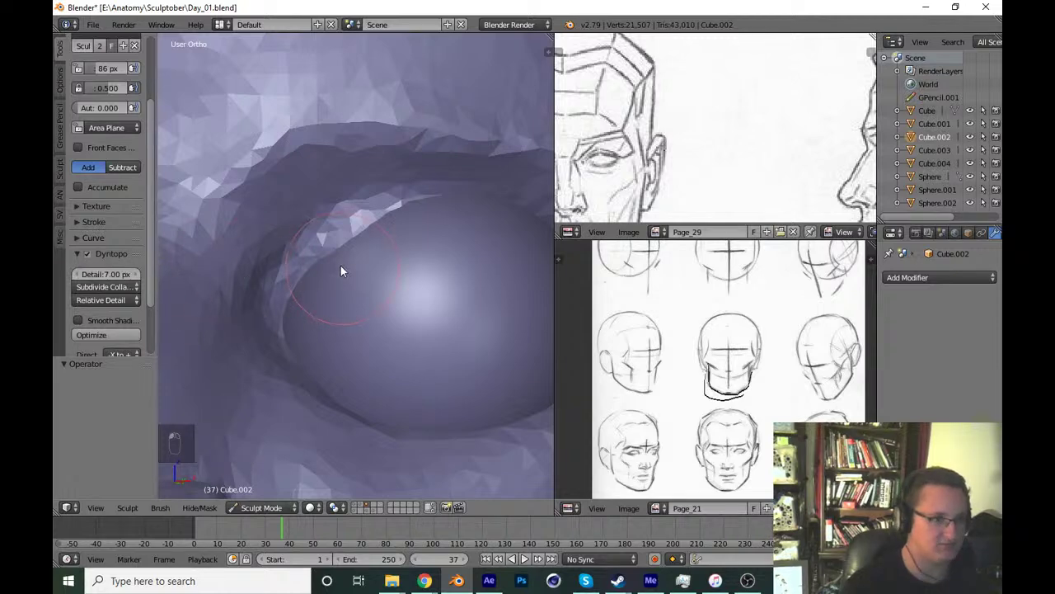
# Attempt an upper-lid stroke over the eyeball, then undo the unwanted strokes repeatedly.
pyautogui.moveTo(307, 279); pyautogui.dragTo(404, 385)
pyautogui.press('KP_1')
pyautogui.press('ctrl+z')
pyautogui.press('ctrl+z')
pyautogui.press('ctrl+z')
pyautogui.press('ctrl+z')
pyautogui.press('ctrl+z')
pyautogui.press('ctrl+z')
pyautogui.press('ctrl+z')
pyautogui.press('ctrl+z')
pyautogui.press('ctrl+z')
pyautogui.press('ctrl+z')
pyautogui.press('ctrl+z')
pyautogui.press('ctrl+z')
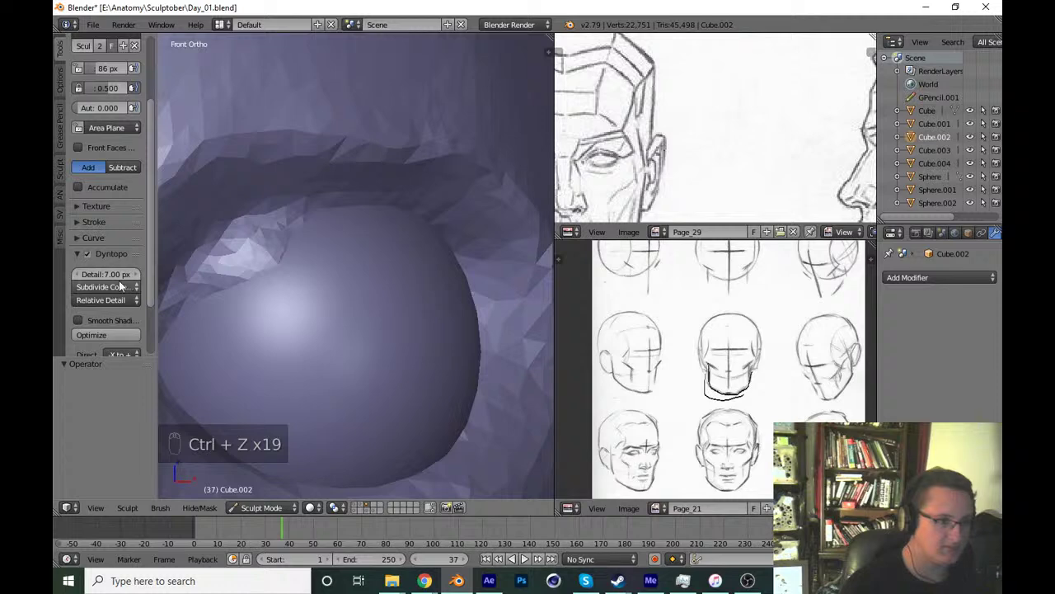
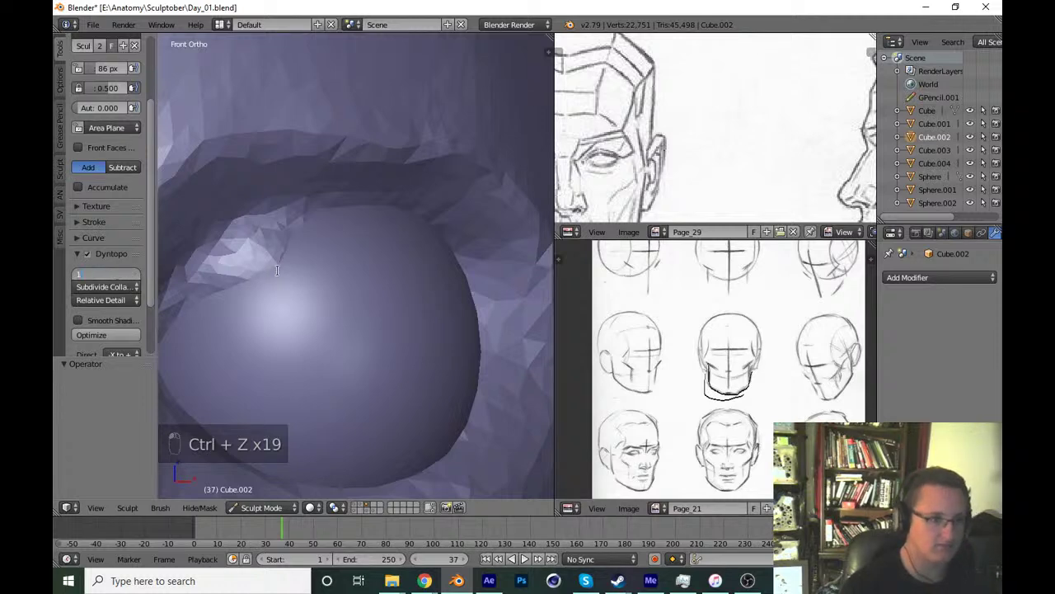
# Change the Dyntopo detail size and adjust the brush radius for finer eyelid work.
pyautogui.moveTo(267, 252); pyautogui.dragTo(407, 252)
pyautogui.press('f')
pyautogui.click(376, 238)
pyautogui.click(372, 218)
pyautogui.press('KP_1')
pyautogui.click(400, 241)
pyautogui.click(330, 259)
pyautogui.press('f')
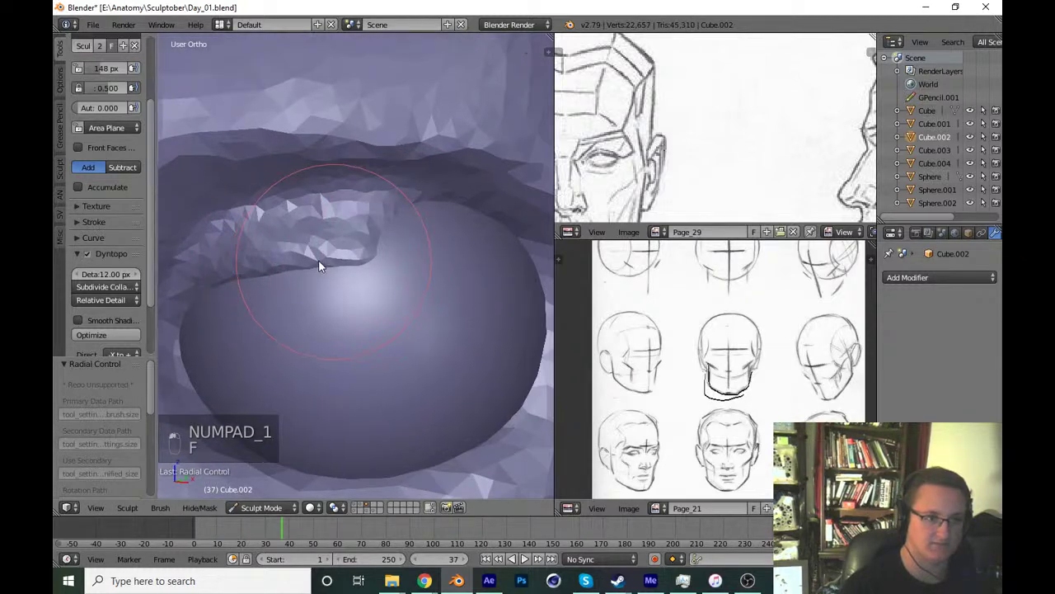
pyautogui.press('f')
# Build a thick upper eyelid wrapping over the eyeball and shape its lower edge, then save Day_01.blend.
pyautogui.moveTo(287, 257); pyautogui.dragTo(399, 300)
pyautogui.press('KP_1')
pyautogui.middleClick(399, 300)
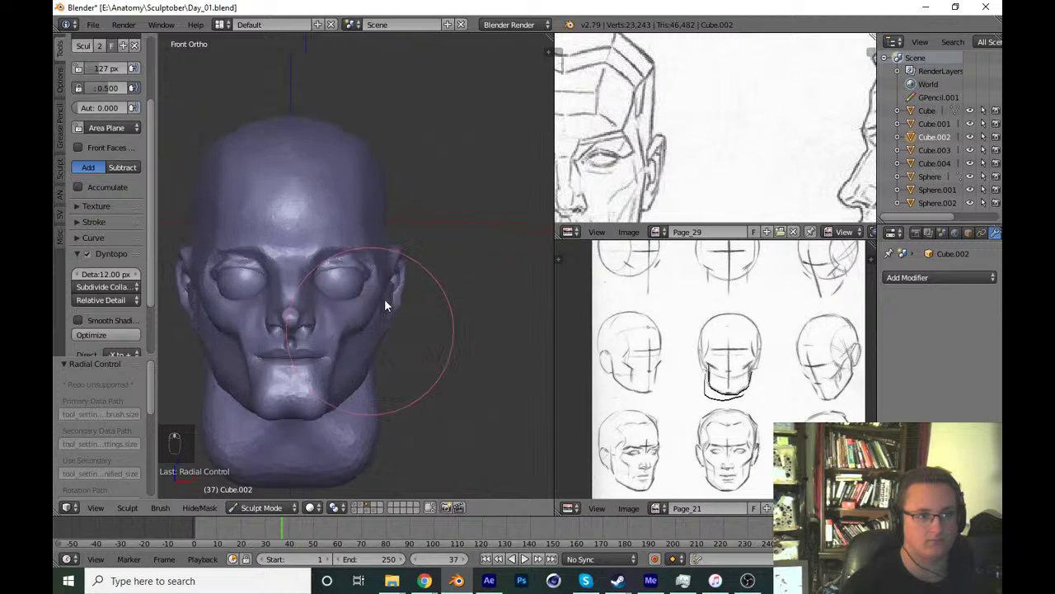
pyautogui.moveTo(358, 381); pyautogui.dragTo(405, 397)
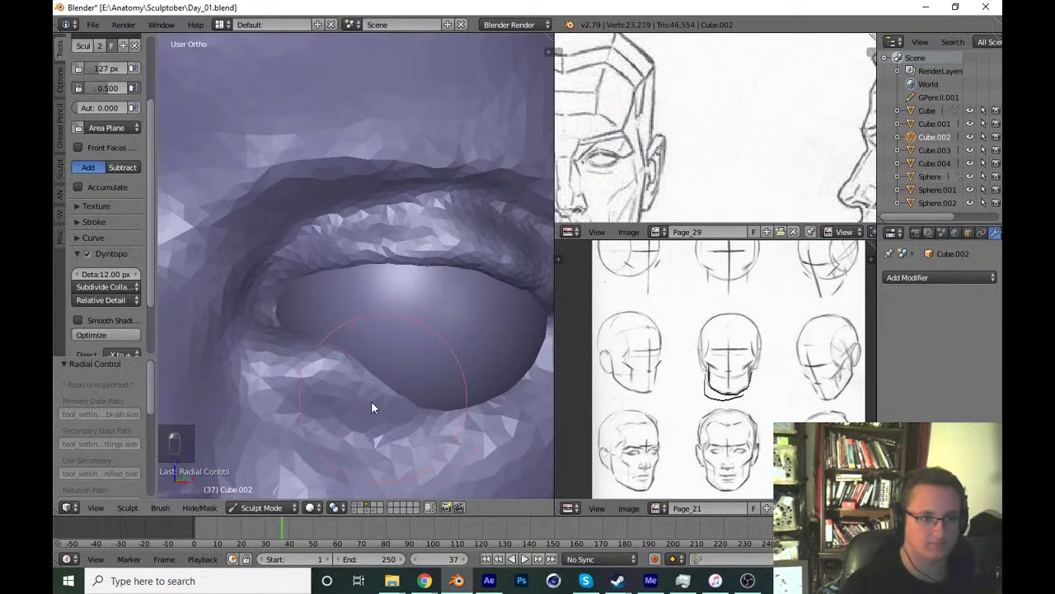
pyautogui.middleClick(278, 382)
pyautogui.moveTo(369, 380); pyautogui.dragTo(357, 354)
pyautogui.moveTo(392, 380); pyautogui.dragTo(444, 291)
pyautogui.moveTo(431, 346); pyautogui.dragTo(454, 335)
pyautogui.press('ctrl+s')
pyautogui.press('KP_1')
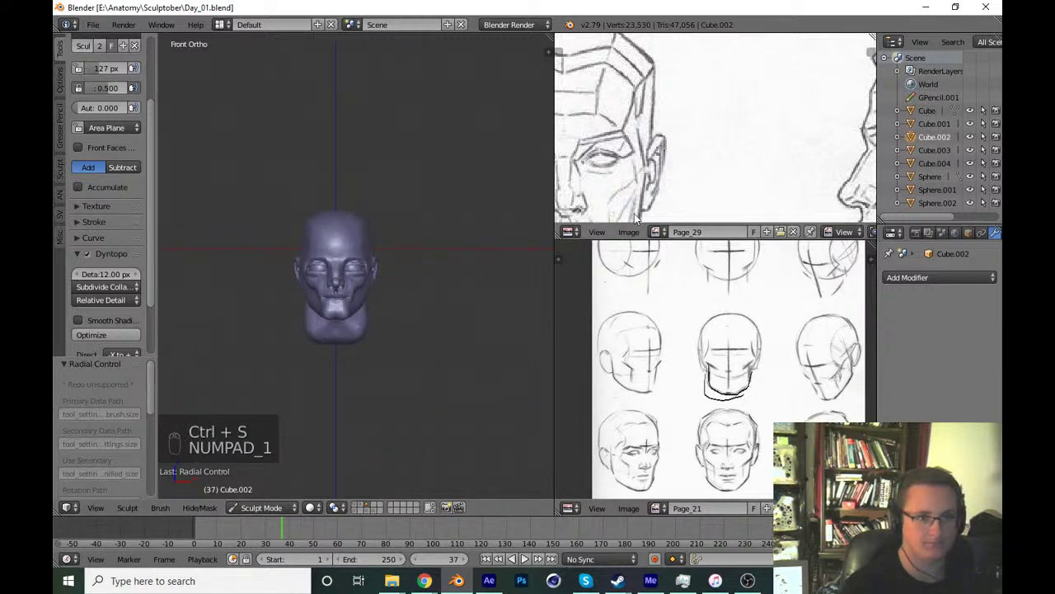
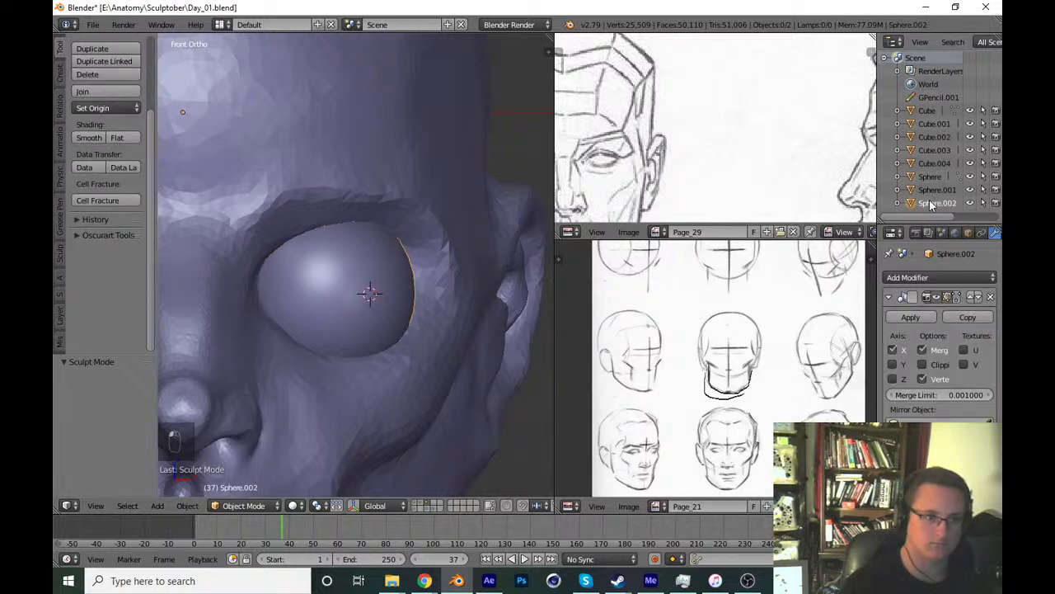
# Edit Sphere.002's mesh in wireframe, moving the eyeball within its socket and checking from the front.
pyautogui.press('Tab')
pyautogui.press('z')
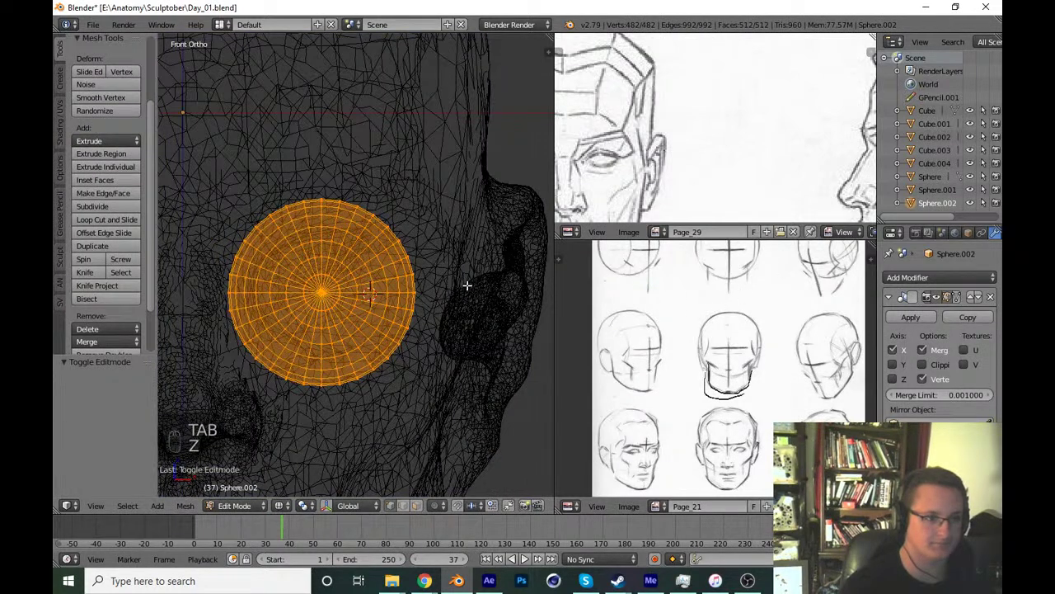
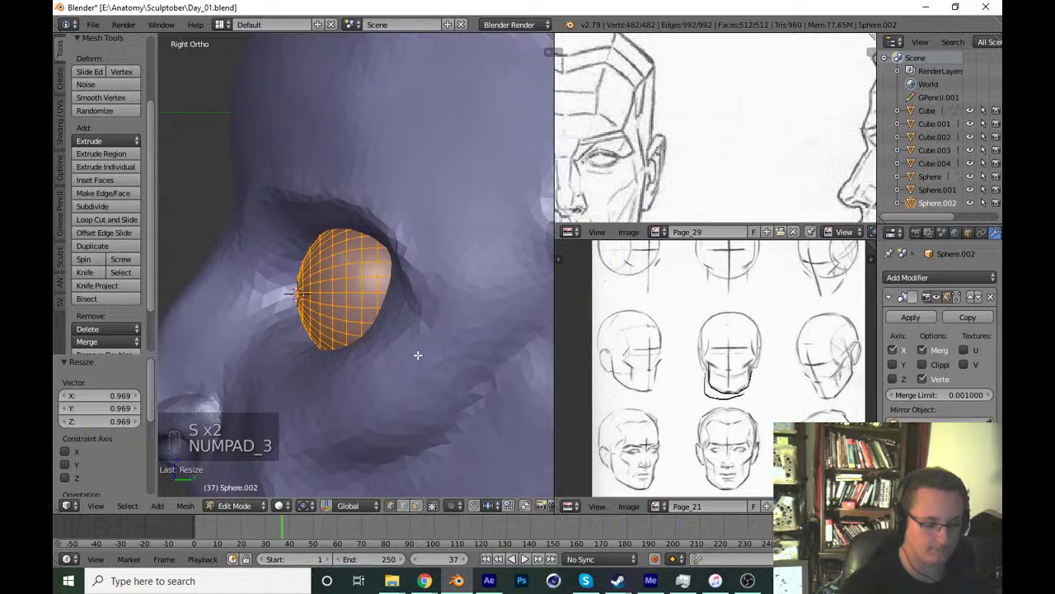
pyautogui.press('g')
pyautogui.press('KP_1')
pyautogui.press('s')
pyautogui.press('Tab')
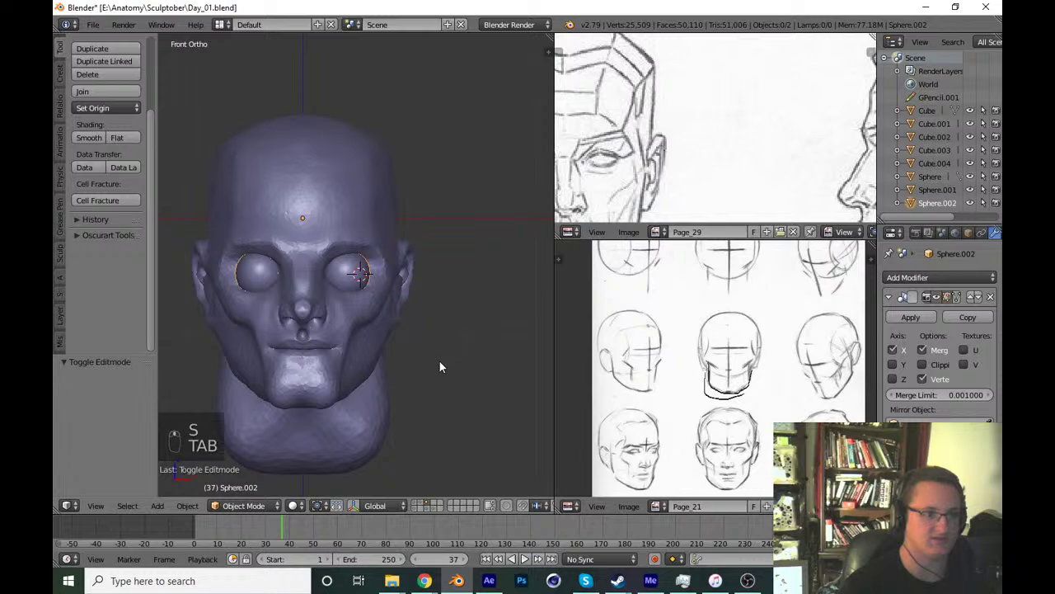
pyautogui.press('z')
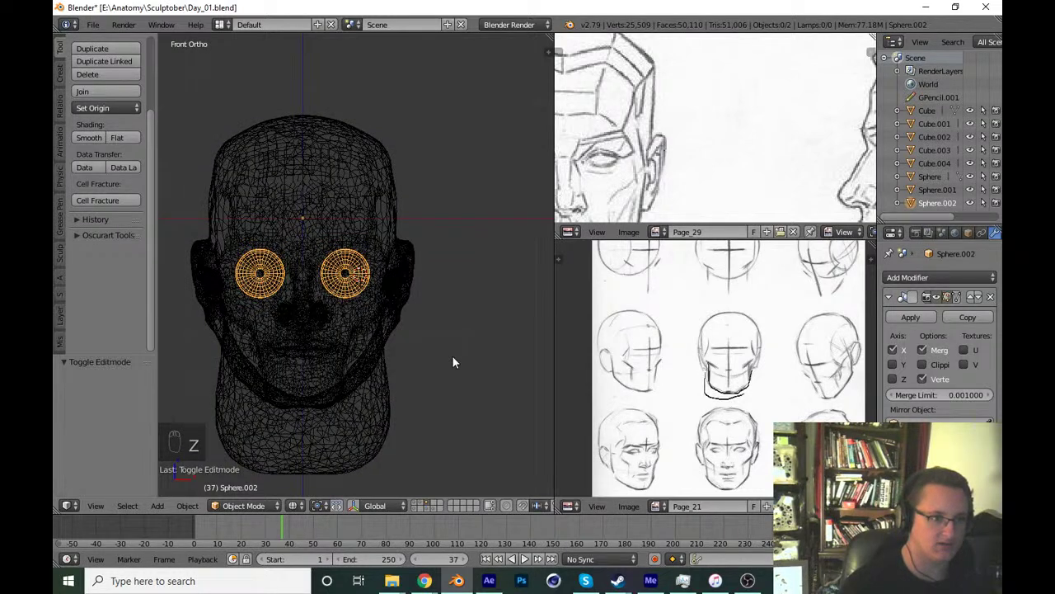
# Adjust the eyeball's depth from the side view, then return to Object Mode and select the head for sculpting.
pyautogui.press('z')
pyautogui.press('KP_3')
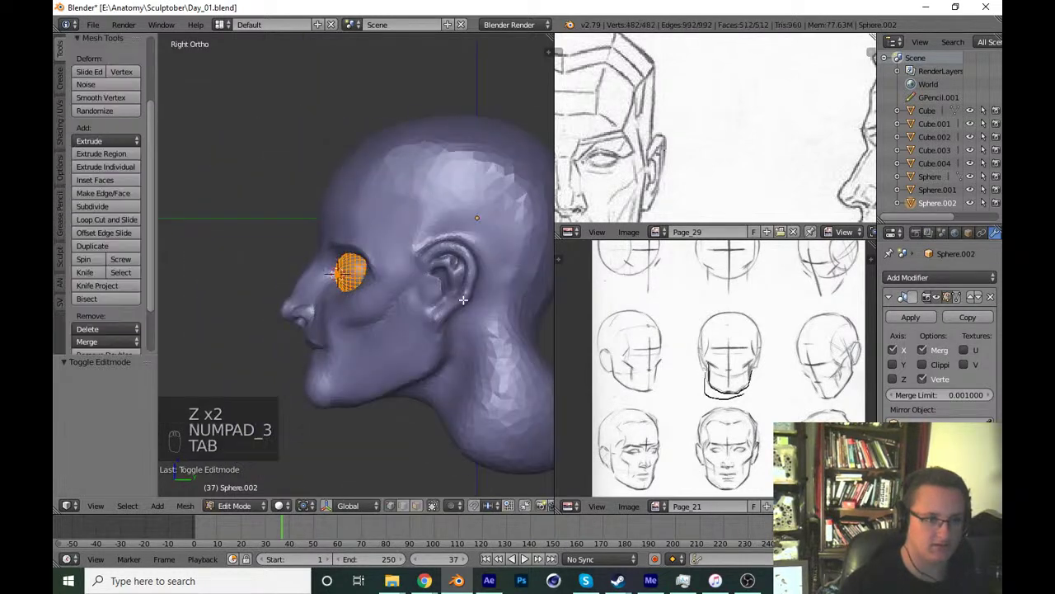
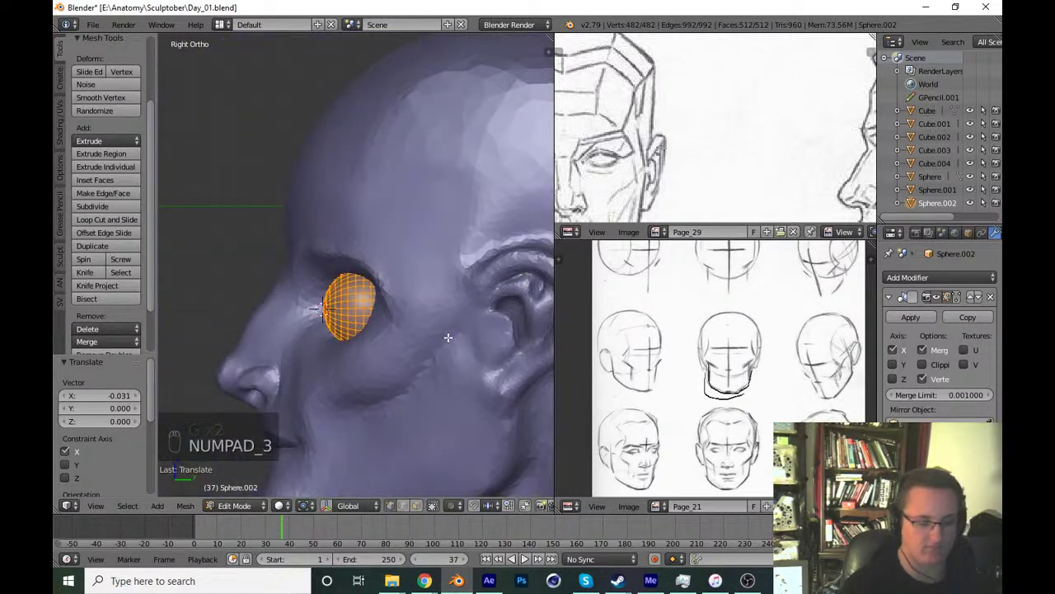
pyautogui.press('g')
pyautogui.press('Tab')
pyautogui.press('KP_1')
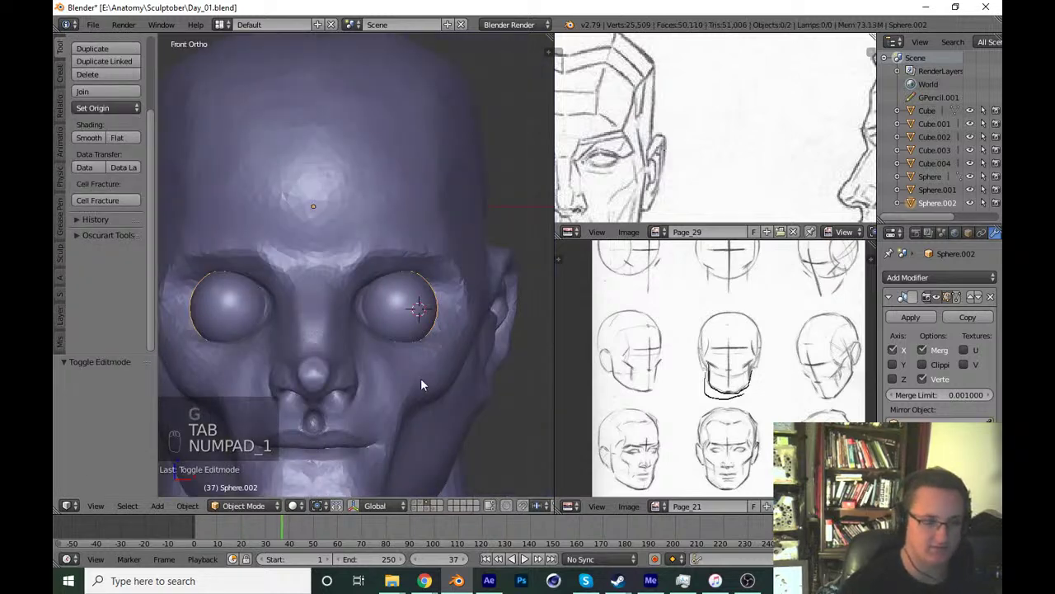
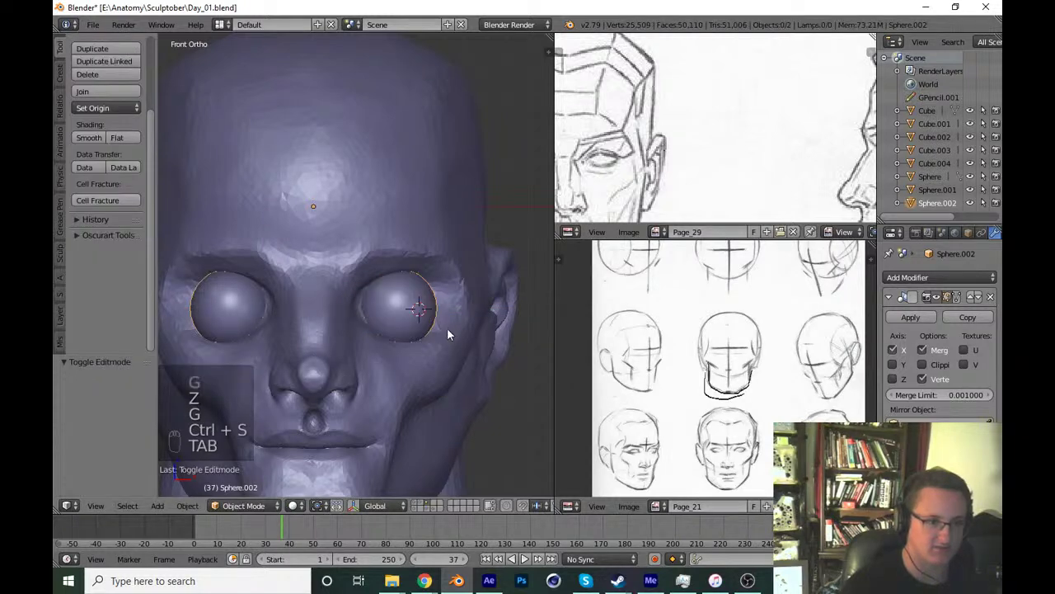
pyautogui.moveTo(449, 368); pyautogui.dragTo(588, 345)
pyautogui.moveTo(932, 193); pyautogui.dragTo(924, 169)
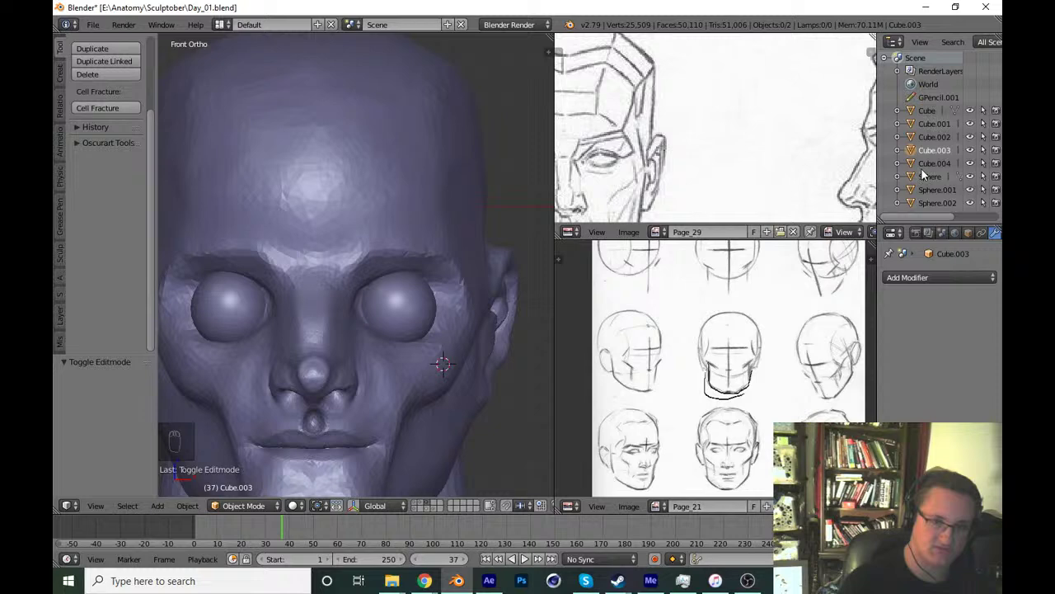
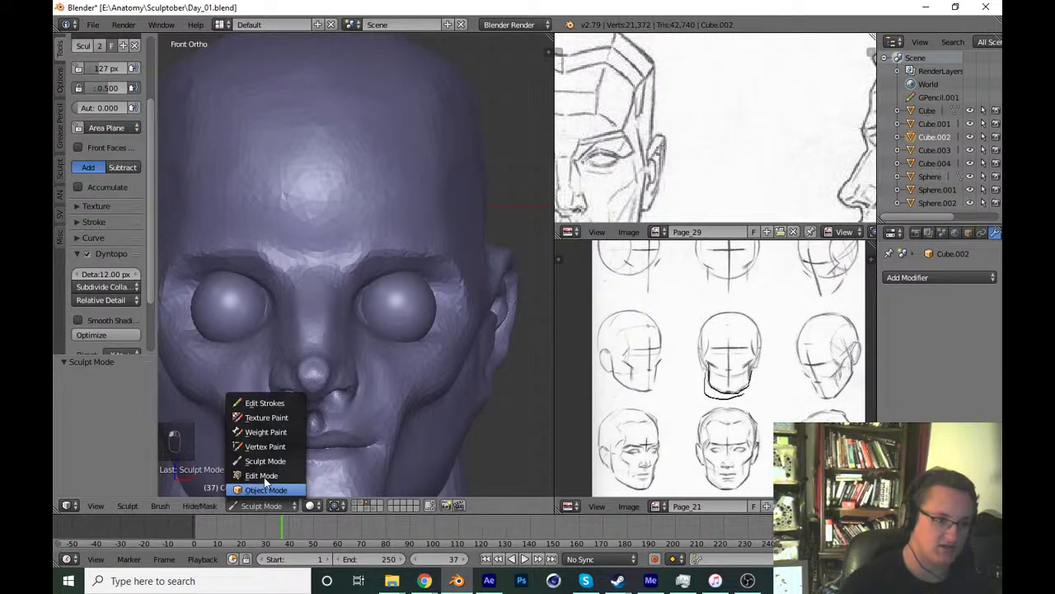
# Enter Sculpt Mode and build up a thick upper eyelid over the eyeball with Clay strokes.
pyautogui.click(286, 457)
pyautogui.press('z')
pyautogui.press('z')
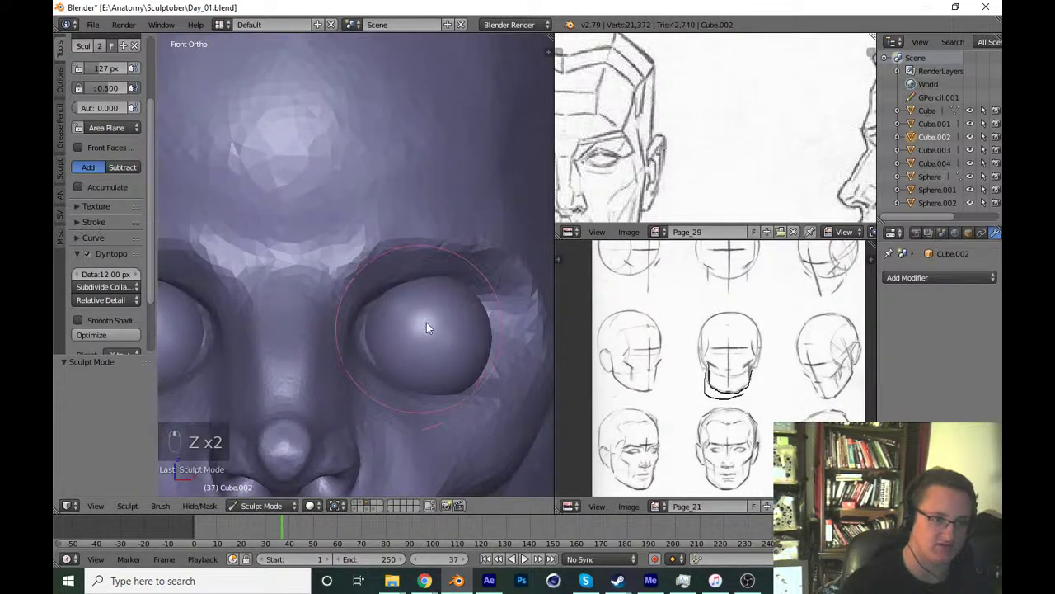
pyautogui.moveTo(154, 266); pyautogui.dragTo(385, 280)
pyautogui.press('f')
pyautogui.moveTo(430, 285); pyautogui.dragTo(422, 287)
pyautogui.moveTo(422, 287); pyautogui.dragTo(397, 331)
pyautogui.moveTo(426, 337); pyautogui.dragTo(328, 311)
# Form and refine the lower eyelid under the eyeball with a slightly larger brush.
pyautogui.middleClick(327, 311)
pyautogui.click(329, 283)
pyautogui.middleClick(312, 325)
pyautogui.moveTo(292, 324); pyautogui.dragTo(322, 327)
pyautogui.press('f')
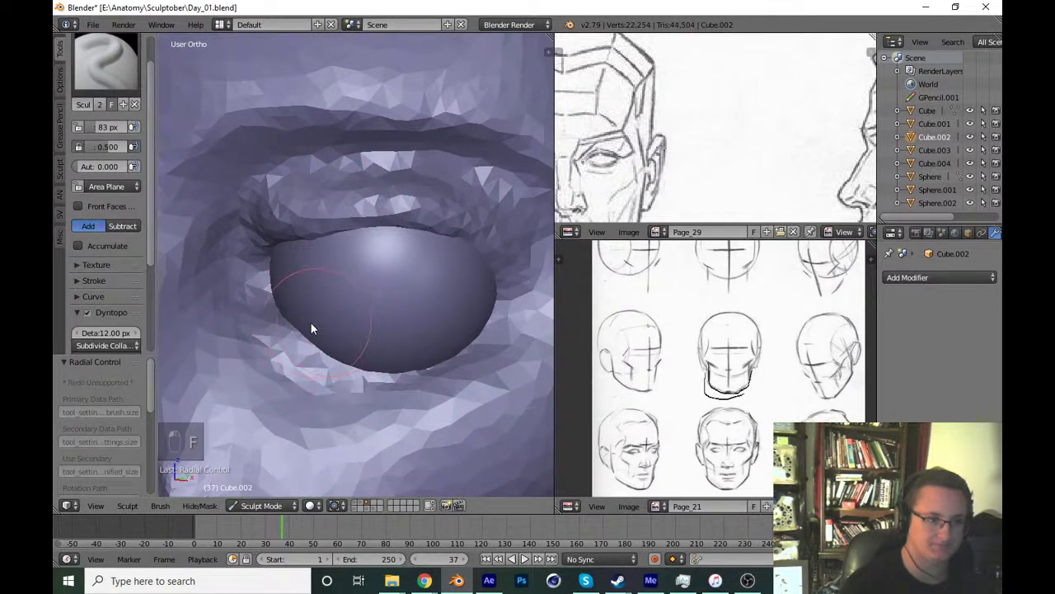
pyautogui.press('f')
pyautogui.moveTo(263, 305); pyautogui.dragTo(450, 339)
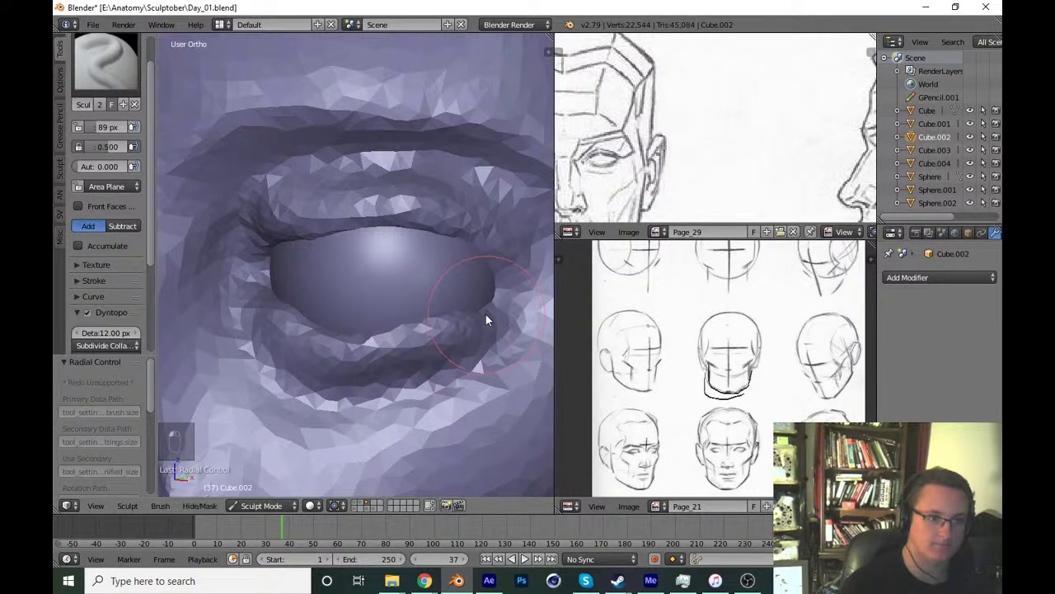
pyautogui.press('KP_1')
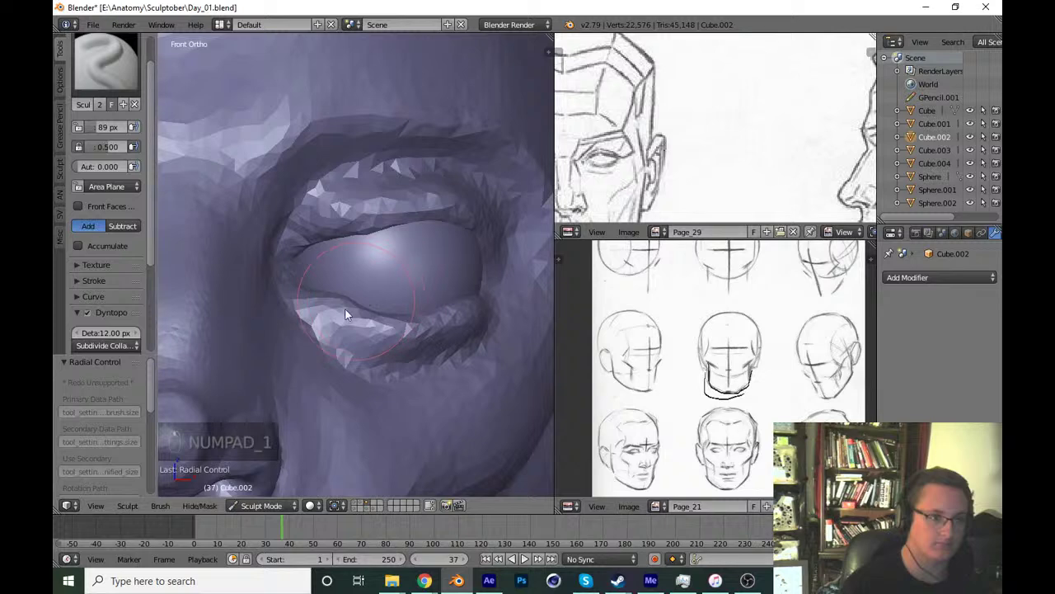
pyautogui.press('f')
pyautogui.moveTo(225, 312); pyautogui.dragTo(383, 323)
# Refine the overall eyelid shape and build up the upper and lower lid rims around the eye.
pyautogui.press('f')
pyautogui.press('KP_1')
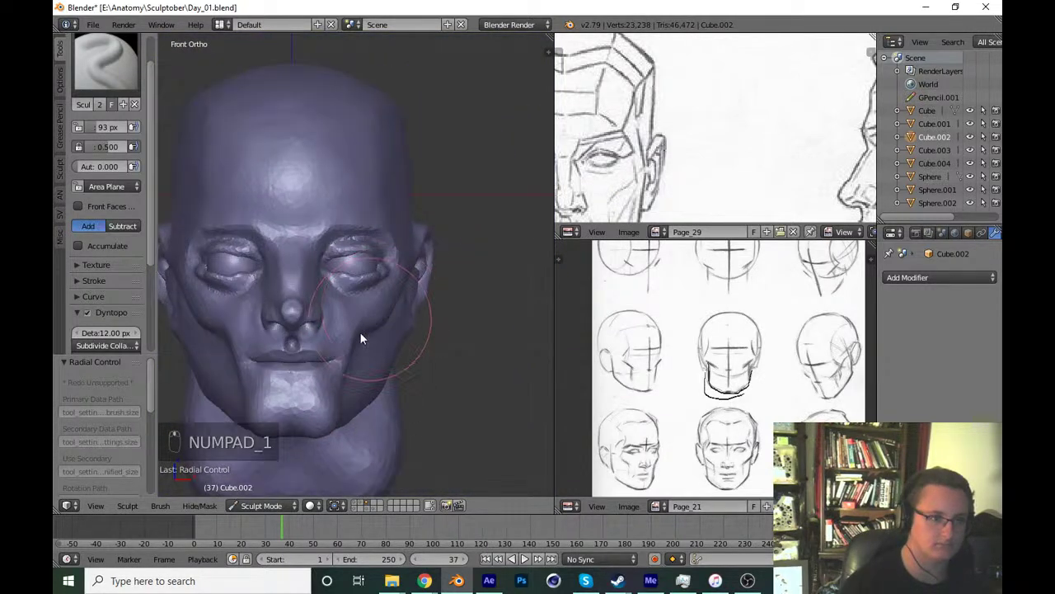
pyautogui.moveTo(120, 76); pyautogui.dragTo(342, 266)
pyautogui.press('f')
pyautogui.moveTo(268, 248); pyautogui.dragTo(277, 272)
pyautogui.moveTo(322, 230); pyautogui.dragTo(361, 322)
pyautogui.press('KP_1')
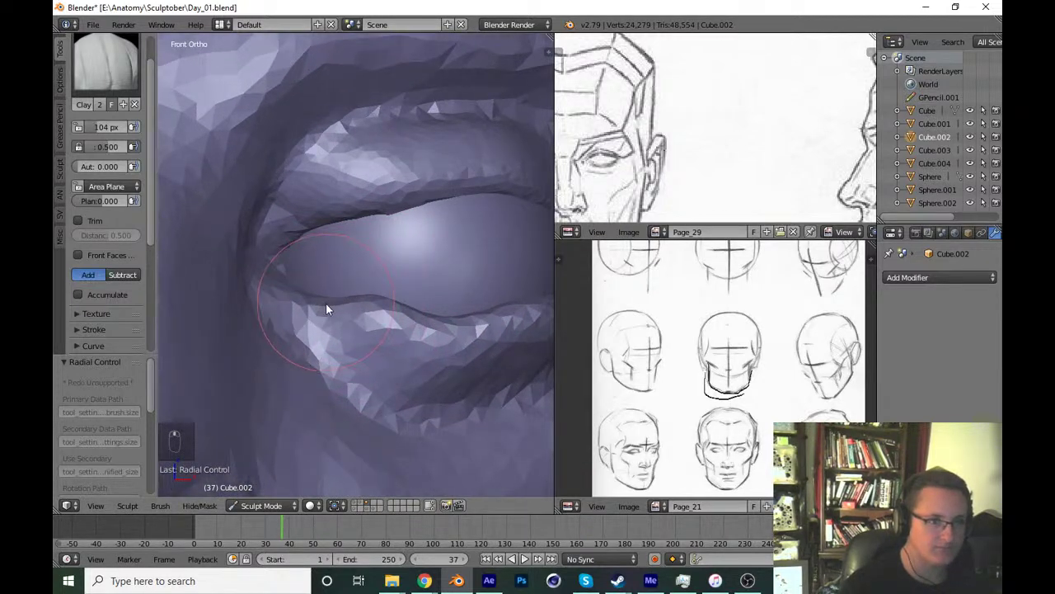
# Add clay onto the eyelid and along the lower lid with a resized brush.
pyautogui.press('x')
pyautogui.press('f')
pyautogui.moveTo(344, 260); pyautogui.dragTo(319, 258)
pyautogui.press('f')
pyautogui.press('i')
pyautogui.moveTo(321, 261); pyautogui.dragTo(395, 251)
# Inflate the inner and outer corners of the eye and puff up the eyelid fold.
pyautogui.press('KP_1')
pyautogui.click(423, 298)
pyautogui.press('f')
pyautogui.moveTo(311, 268); pyautogui.dragTo(335, 341)
pyautogui.press('KP_1')
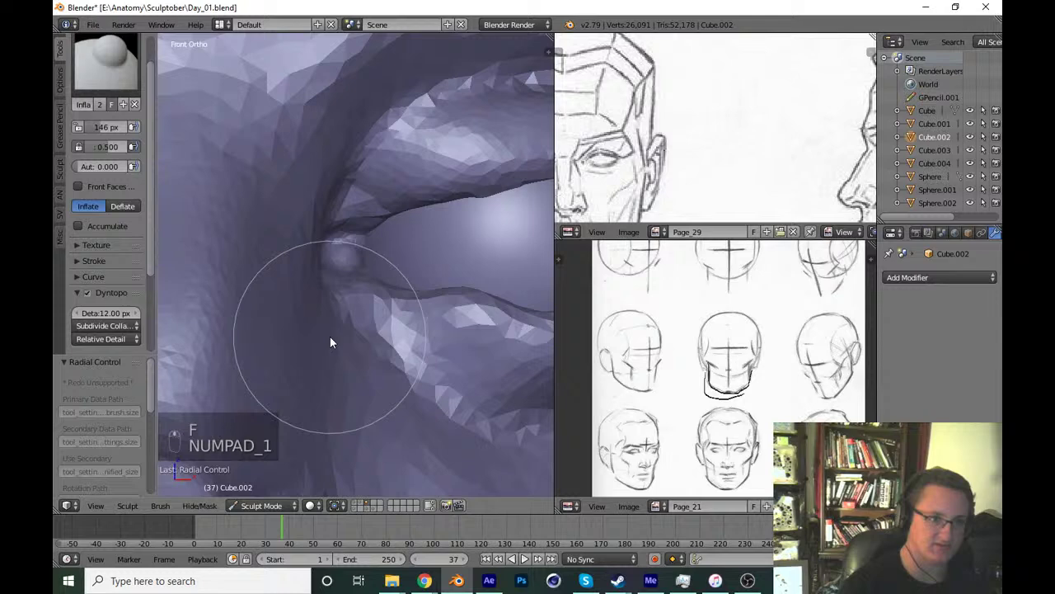
pyautogui.moveTo(310, 289); pyautogui.dragTo(325, 362)
pyautogui.press('f')
pyautogui.press('g')
pyautogui.press('f')
pyautogui.moveTo(323, 351); pyautogui.dragTo(408, 328)
pyautogui.press('KP_1')
pyautogui.moveTo(356, 342); pyautogui.dragTo(343, 325)
# Smooth the lower eyelid and set the Crease brush to cut inward (Subtract).
pyautogui.press('f')
pyautogui.moveTo(285, 310); pyautogui.dragTo(496, 282)
pyautogui.press('f')
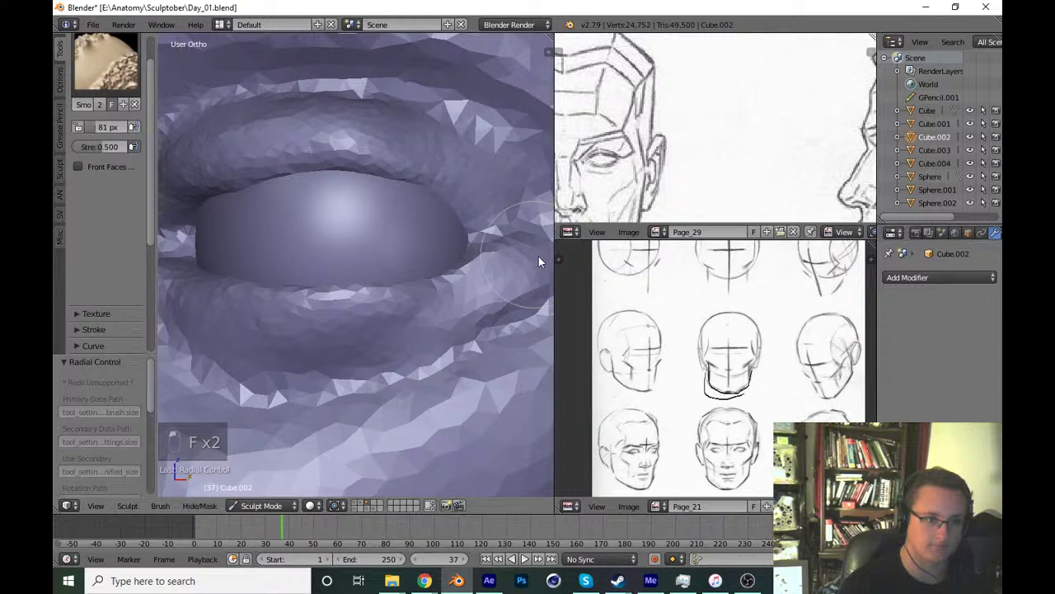
pyautogui.press('f')
pyautogui.press('shift+c')
pyautogui.press('f')
pyautogui.click(416, 322)
pyautogui.click(379, 373)
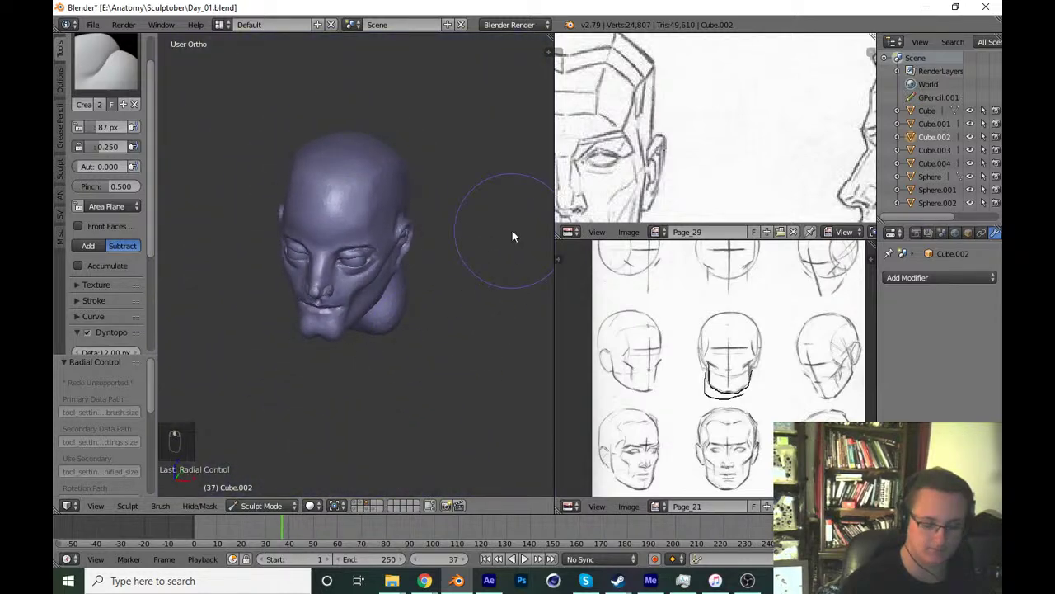
# Save Day_01.blend, then crease the line between the upper lid and eyeball and save again.
pyautogui.press('KP_1')
pyautogui.press('ctrl+s')
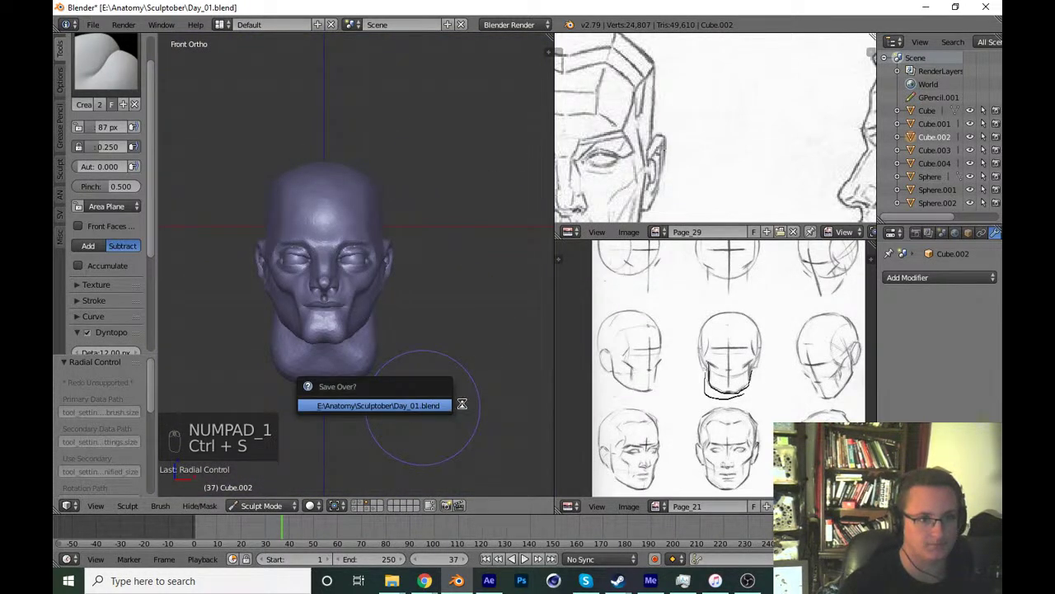
pyautogui.middleClick(443, 370)
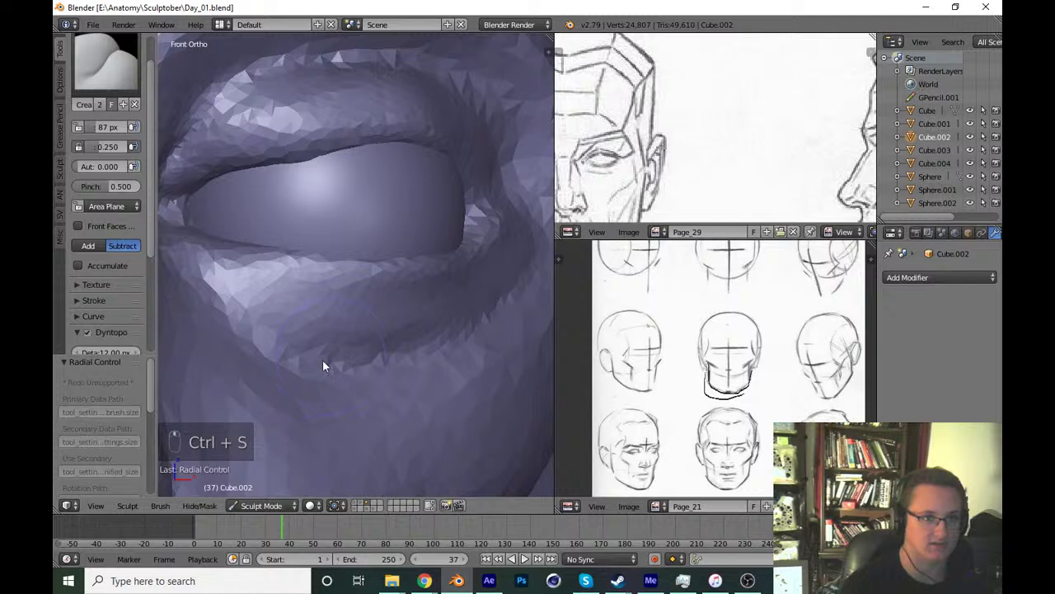
pyautogui.press('f')
pyautogui.moveTo(292, 357); pyautogui.dragTo(146, 97)
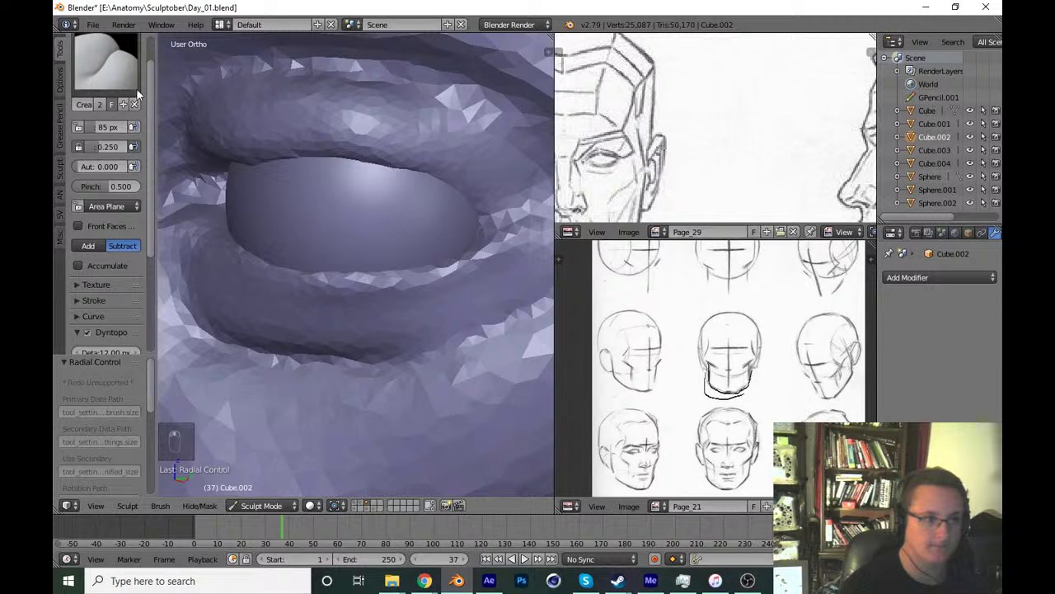
pyautogui.moveTo(114, 83); pyautogui.dragTo(450, 344)
pyautogui.press('f')
pyautogui.press('ctrl+s')
# Build up the lower lid rim with clay and thicken the outer corner of the lid.
pyautogui.press('KP_1')
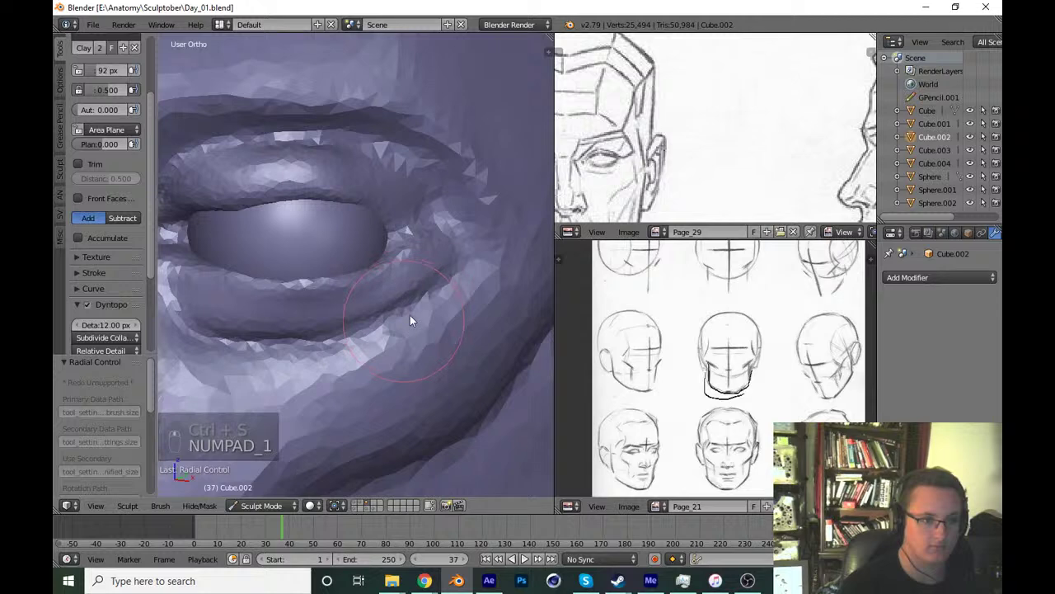
pyautogui.press('f')
pyautogui.moveTo(440, 316); pyautogui.dragTo(406, 340)
pyautogui.press('shift+c')
pyautogui.press('f')
pyautogui.moveTo(345, 286); pyautogui.dragTo(465, 240)
pyautogui.press('p')
pyautogui.press('f')
pyautogui.moveTo(409, 255); pyautogui.dragTo(311, 304)
pyautogui.press('KP_1')
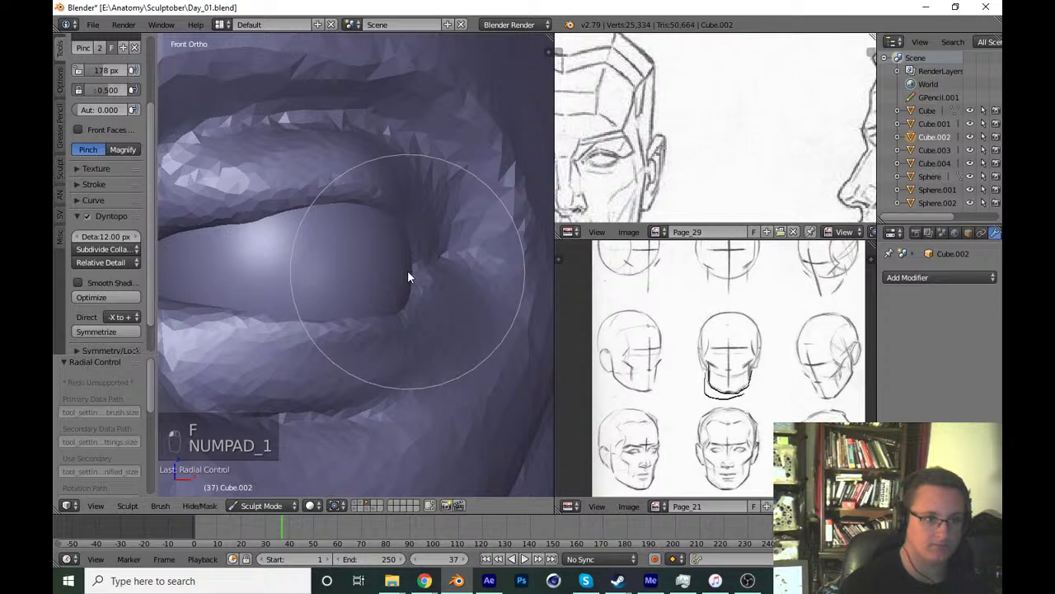
# Undo the last three strokes, then grab the outer eye corner and pull the eyelid into shape.
pyautogui.press('ctrl+z')
pyautogui.press('ctrl+z')
pyautogui.press('ctrl+z')
pyautogui.middleClick(463, 294)
pyautogui.press('g')
pyautogui.press('f')
pyautogui.moveTo(432, 274); pyautogui.dragTo(457, 275)
pyautogui.press('KP_1')
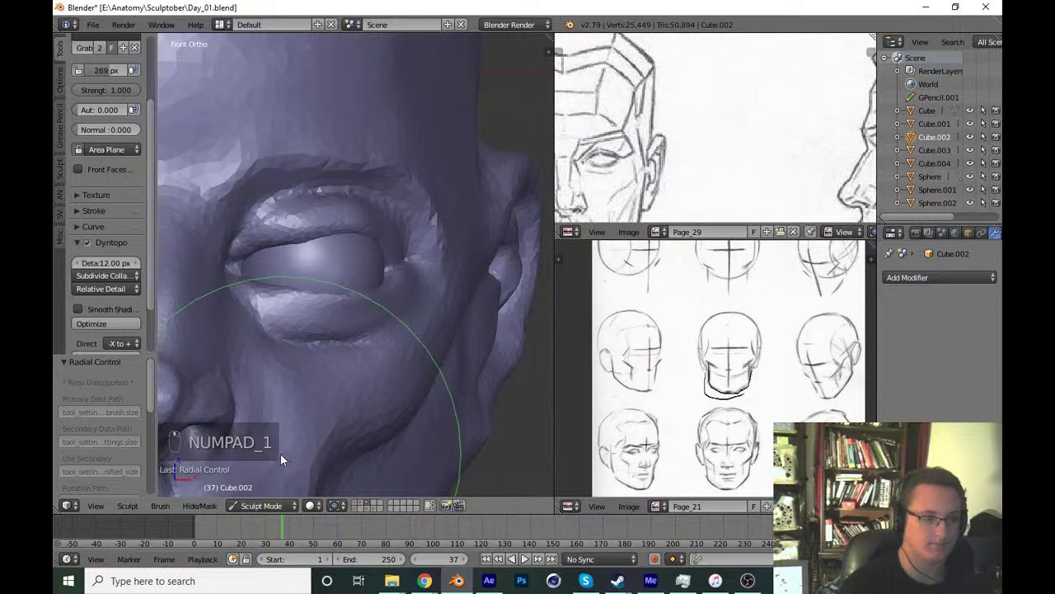
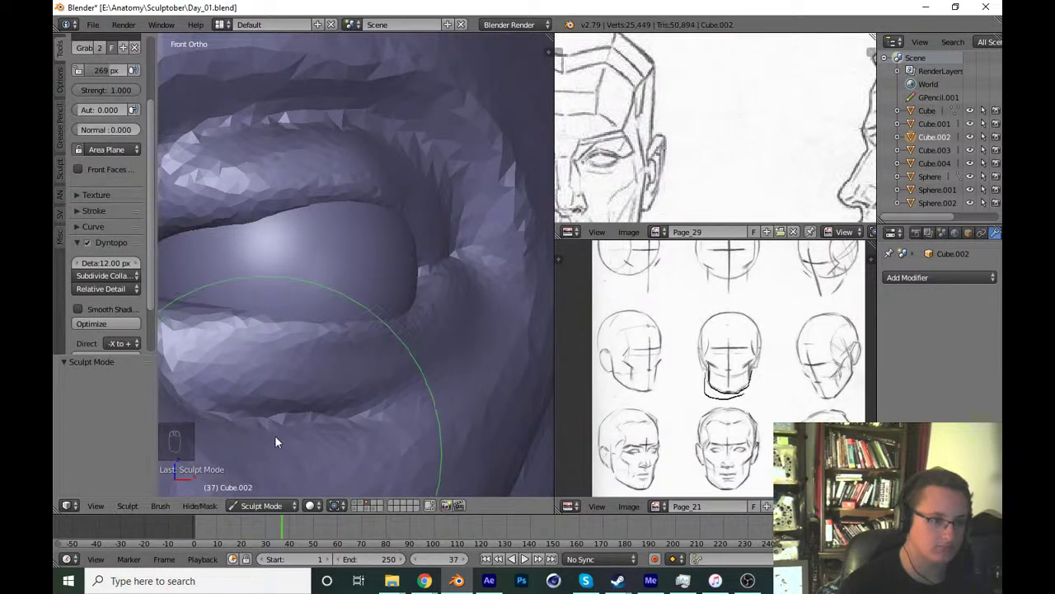
pyautogui.moveTo(364, 323); pyautogui.dragTo(153, 165)
# Hide the tool shelf to give the 3D view more room and resize the brush over the eye.
pyautogui.middleClick(275, 254)
pyautogui.press('t')
pyautogui.click(248, 260)
pyautogui.press('f')
pyautogui.press('f')
pyautogui.click(460, 359)
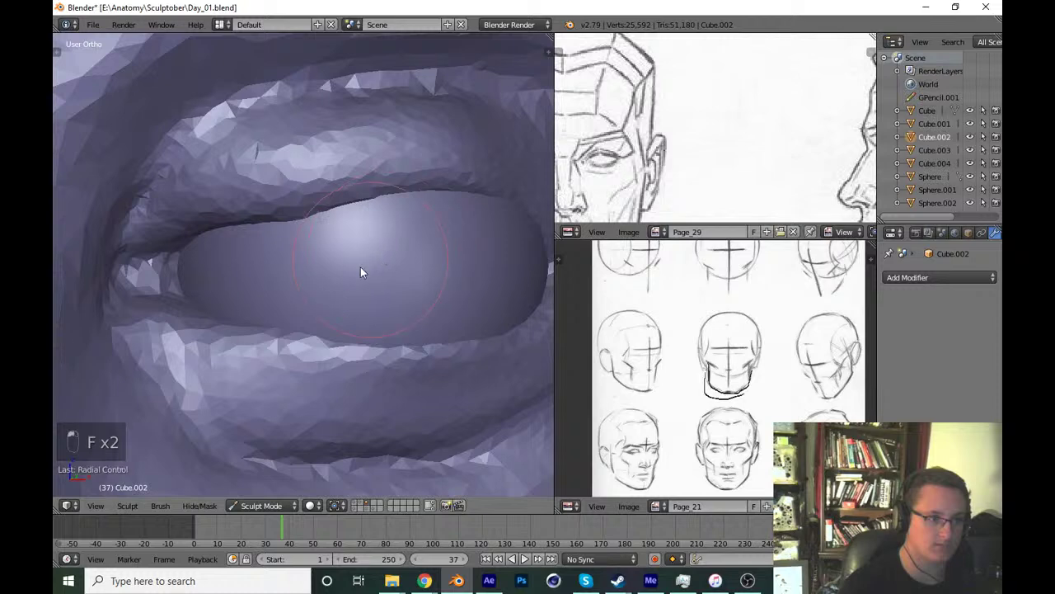
# Grab-adjust the lid from the front, check the whole head, and save Day_01.blend.
pyautogui.press('KP_1')
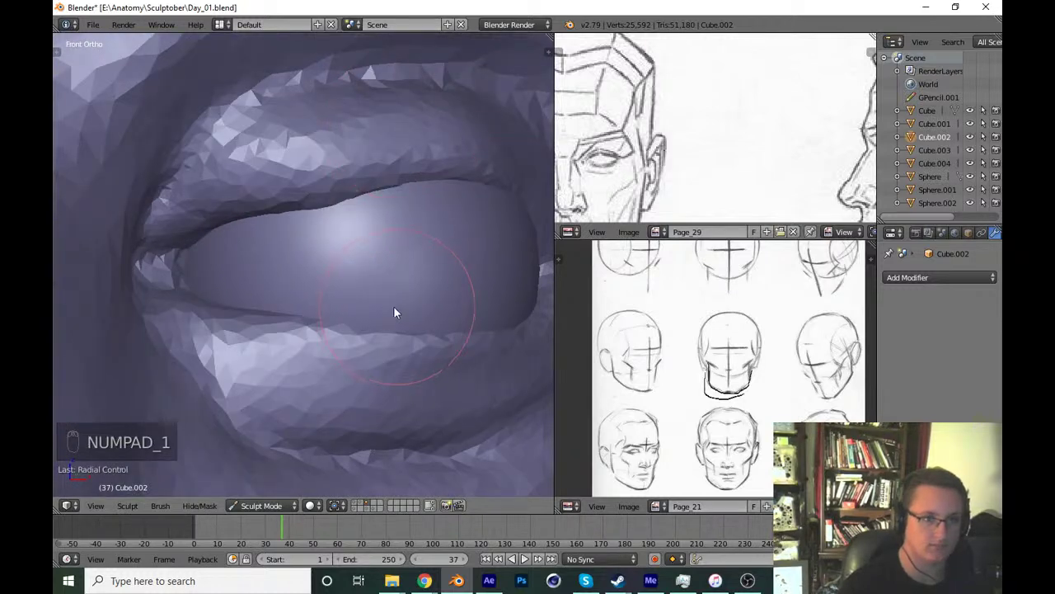
pyautogui.press('g')
pyautogui.press('f')
pyautogui.moveTo(263, 267); pyautogui.dragTo(365, 312)
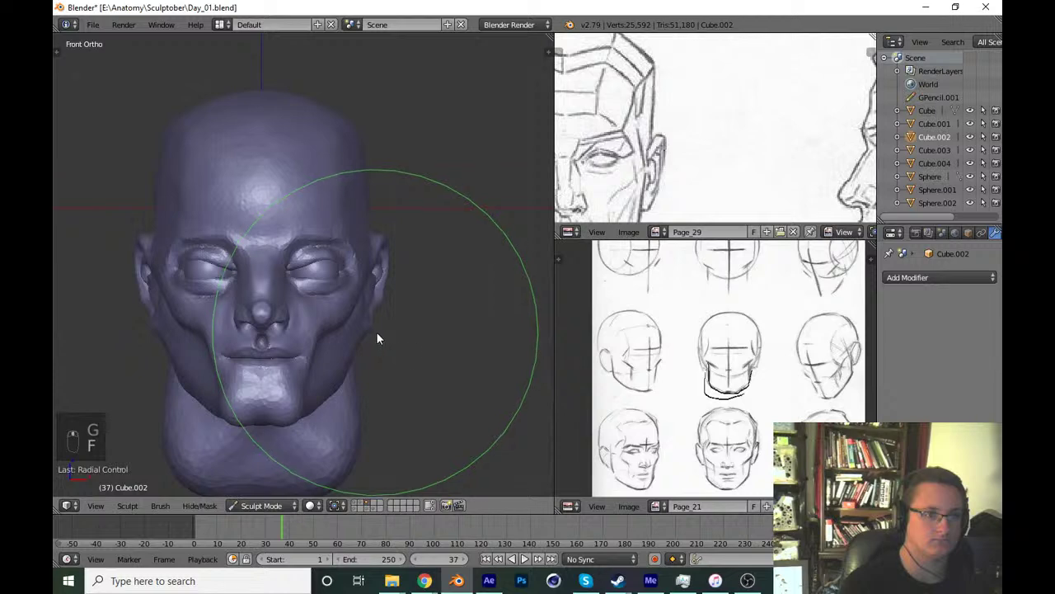
pyautogui.click(403, 346)
pyautogui.press('shift+c')
pyautogui.press('f')
pyautogui.press('f')
pyautogui.moveTo(196, 275); pyautogui.dragTo(313, 176)
pyautogui.moveTo(342, 208); pyautogui.dragTo(425, 312)
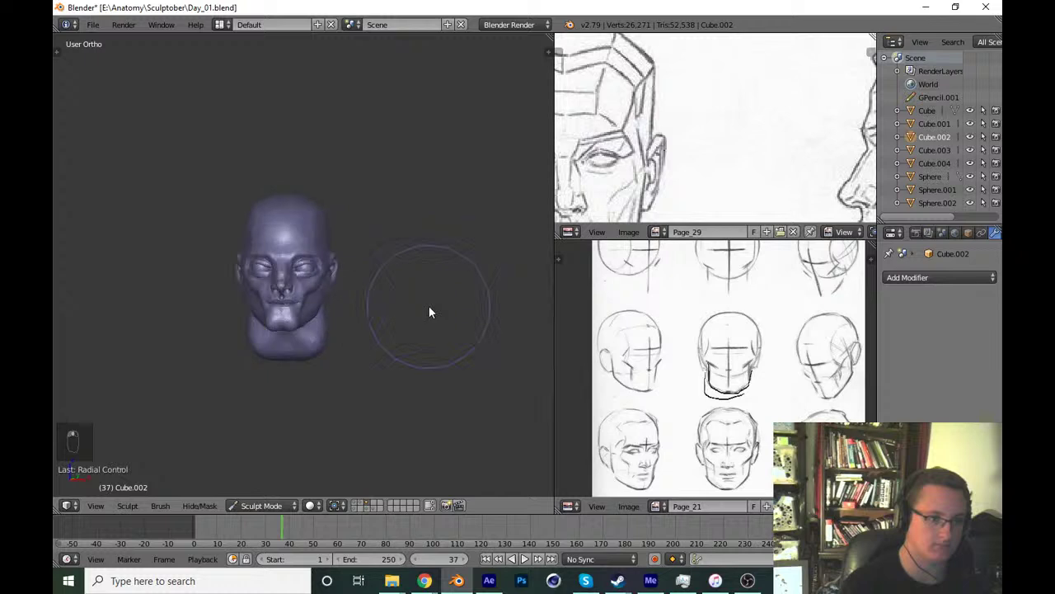
pyautogui.press('ctrl+s')
# Zoom into the eye and sculpt the upper eyelid fold so it wraps over the eyeball.
pyautogui.press('KP_1')
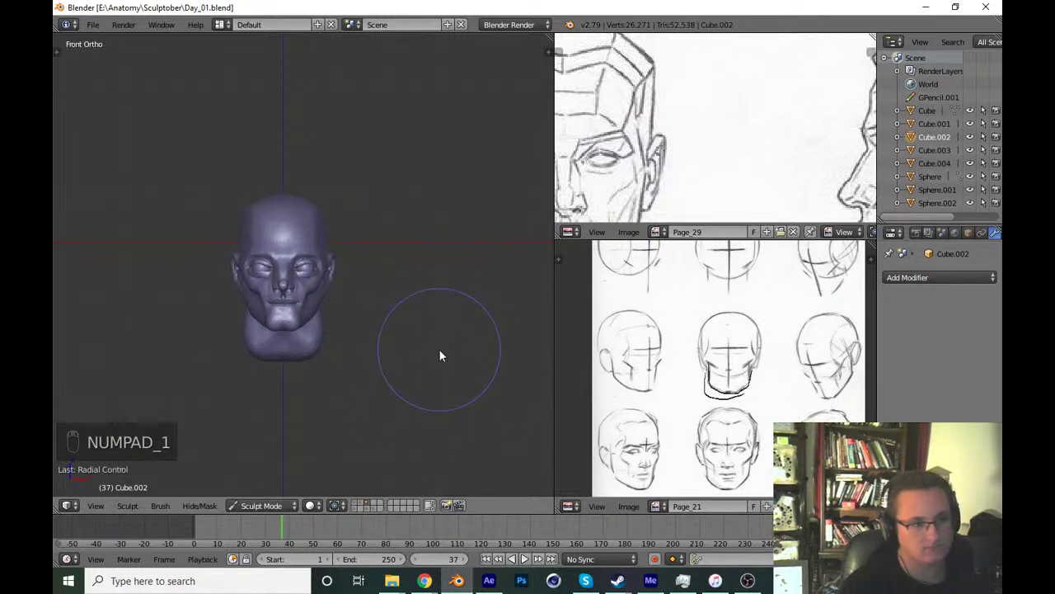
pyautogui.moveTo(446, 334); pyautogui.dragTo(442, 327)
pyautogui.press('g')
pyautogui.press('f')
pyautogui.moveTo(343, 258); pyautogui.dragTo(309, 290)
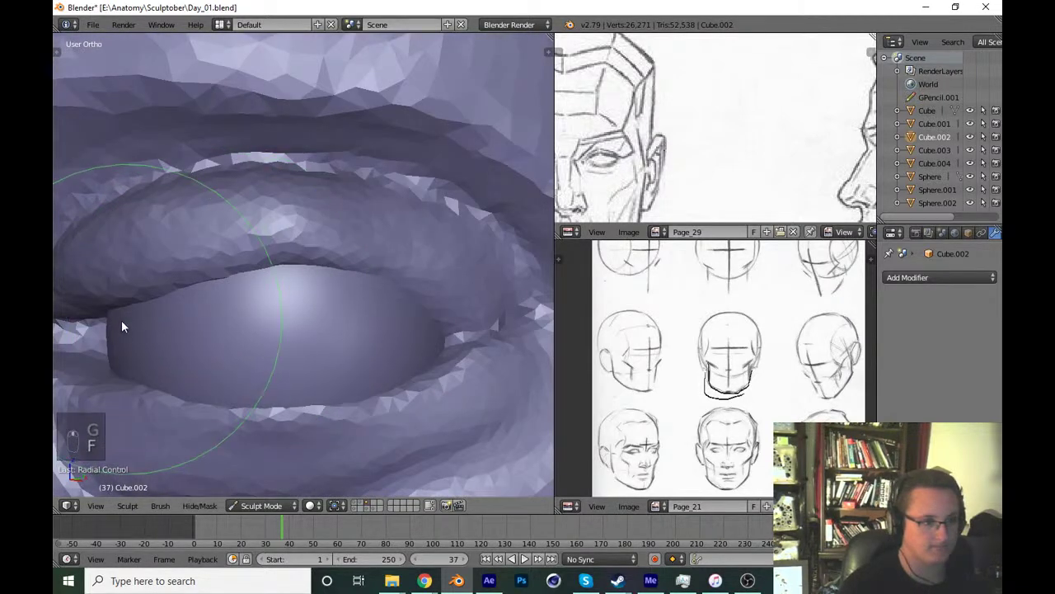
pyautogui.moveTo(266, 271); pyautogui.dragTo(365, 282)
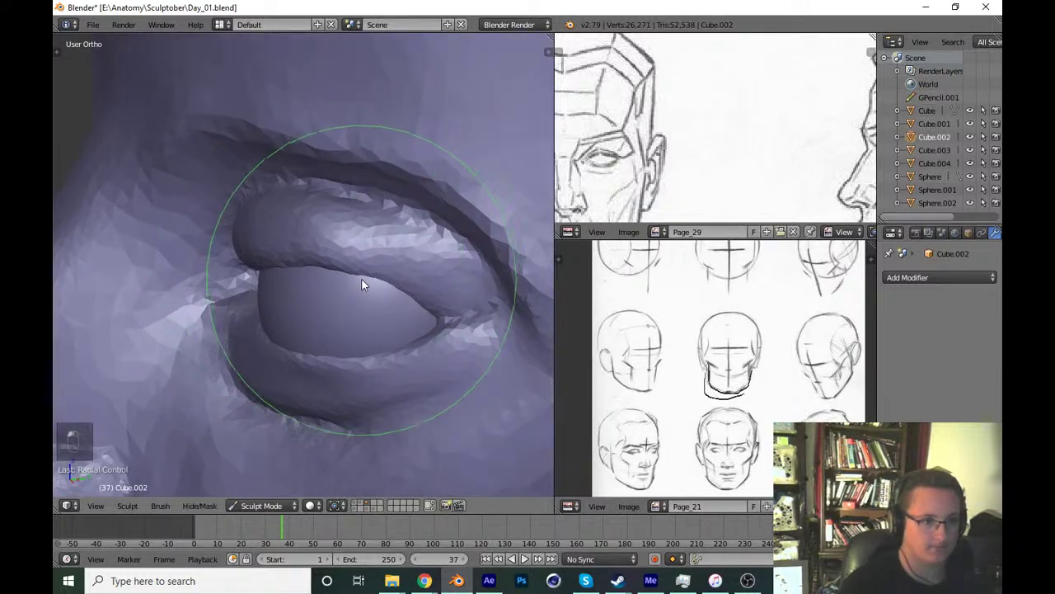
pyautogui.click(415, 221)
pyautogui.press('KP_1')
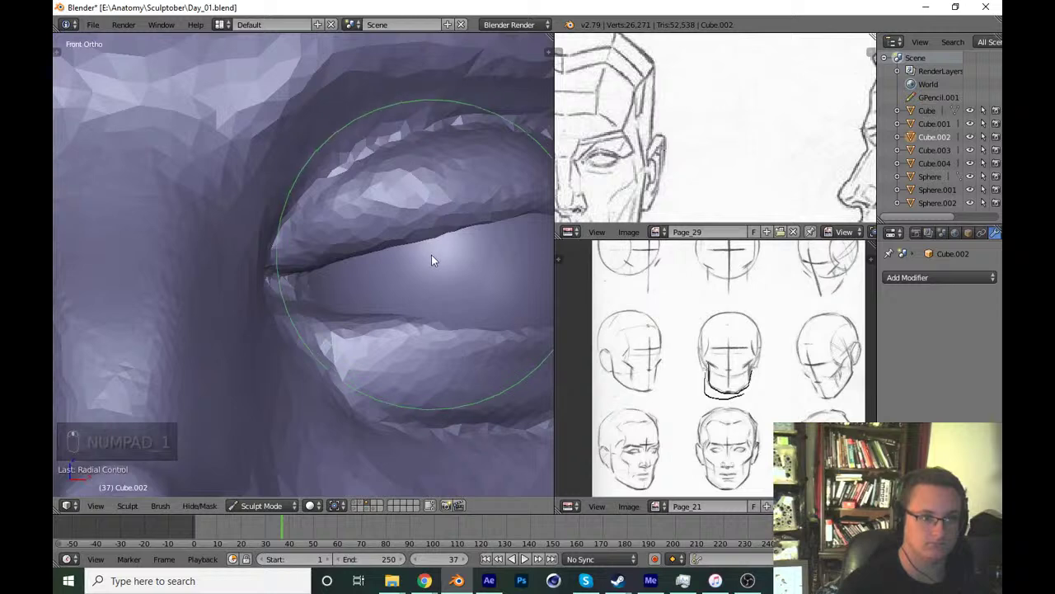
pyautogui.moveTo(444, 226); pyautogui.dragTo(493, 318)
pyautogui.press('KP_1')
pyautogui.click(495, 318)
# Undo a stroke and inflate the upper eyelid rim to build it up.
pyautogui.press('ctrl+z')
pyautogui.press('i')
pyautogui.press('f')
pyautogui.press('f')
pyautogui.moveTo(441, 268); pyautogui.dragTo(422, 320)
pyautogui.press('f')
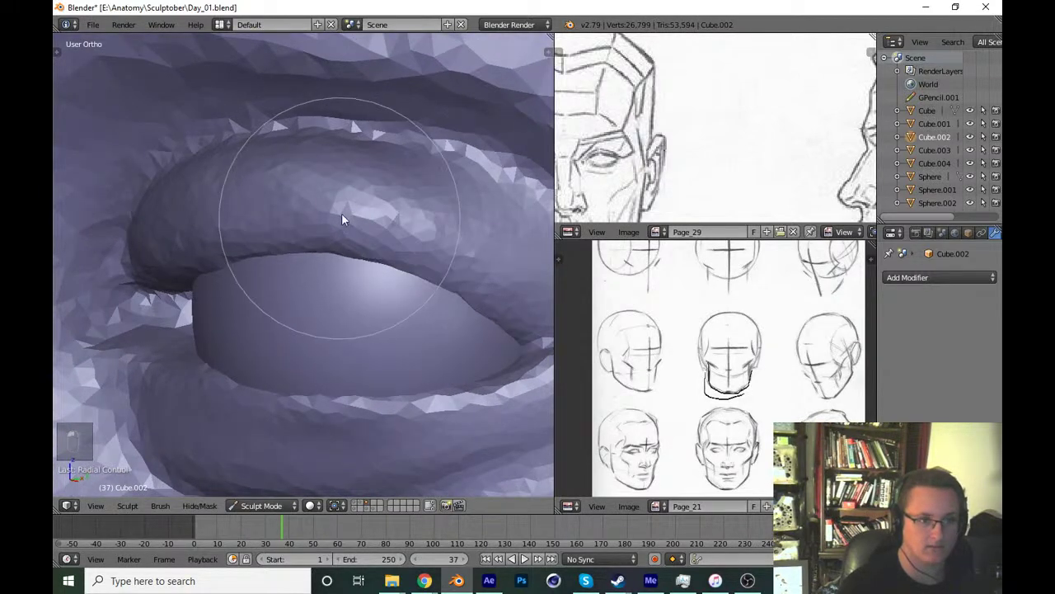
pyautogui.moveTo(383, 360); pyautogui.dragTo(405, 296)
# Check both lidded eyes from the front view and save Day_01.blend again.
pyautogui.press('KP_1')
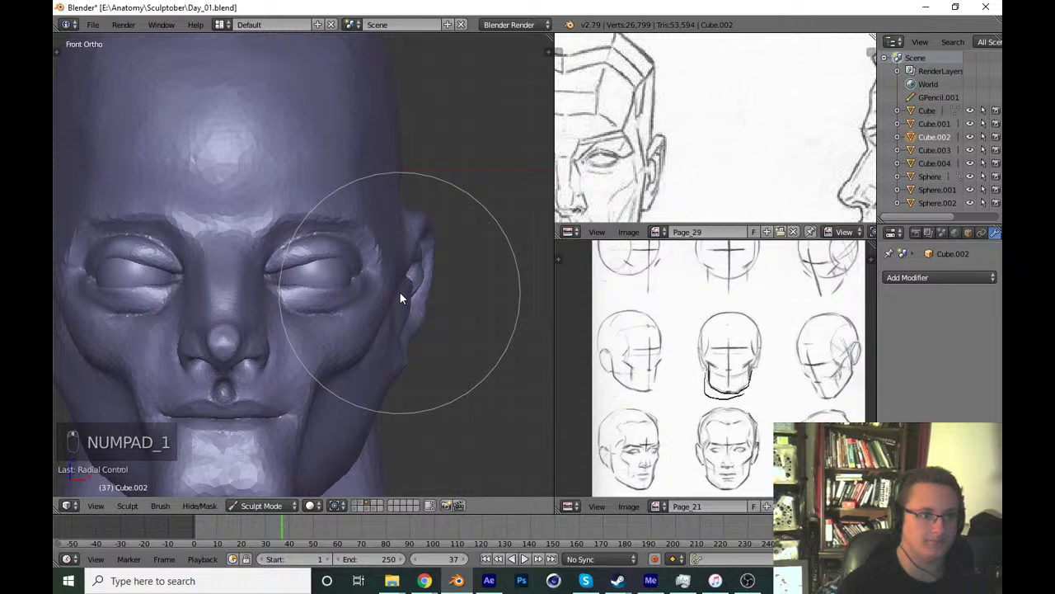
pyautogui.press('g')
pyautogui.press('f')
pyautogui.press('f')
pyautogui.moveTo(397, 303); pyautogui.dragTo(404, 361)
pyautogui.press('ctrl+s')
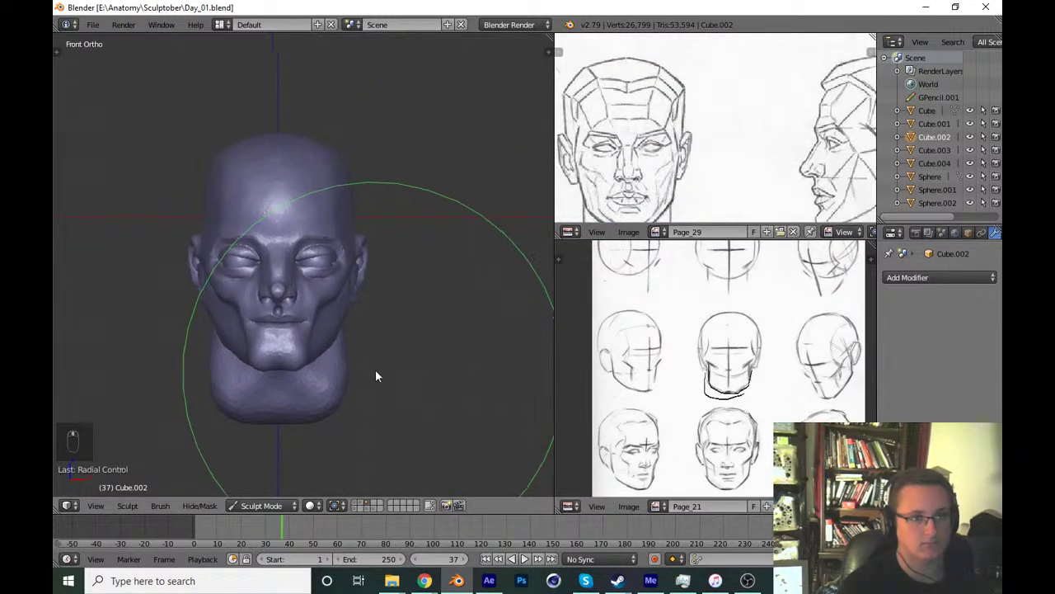
# Zoom into the eye corner, mask the area and carve a crease at the outer corner.
pyautogui.press('f')
pyautogui.moveTo(428, 297); pyautogui.dragTo(395, 362)
pyautogui.press('KP_1')
pyautogui.middleClick(466, 287)
pyautogui.press('m')
pyautogui.press('f')
pyautogui.press('f')
pyautogui.moveTo(208, 285); pyautogui.dragTo(458, 145)
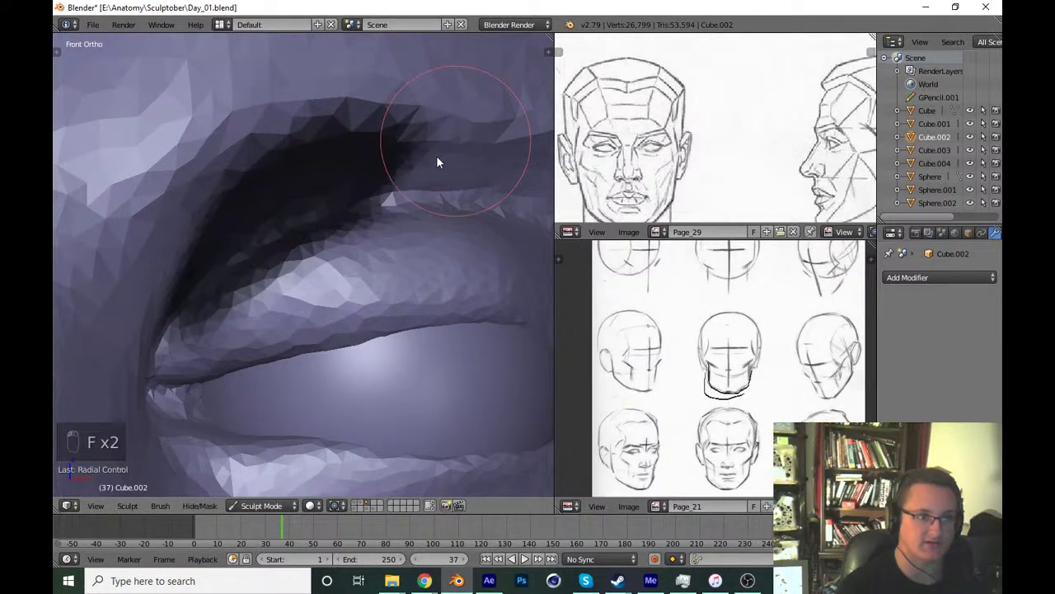
pyautogui.moveTo(315, 206); pyautogui.dragTo(270, 252)
# Invert the mask and deepen the crease beside the eye from the front view.
pyautogui.press('f')
pyautogui.press('f')
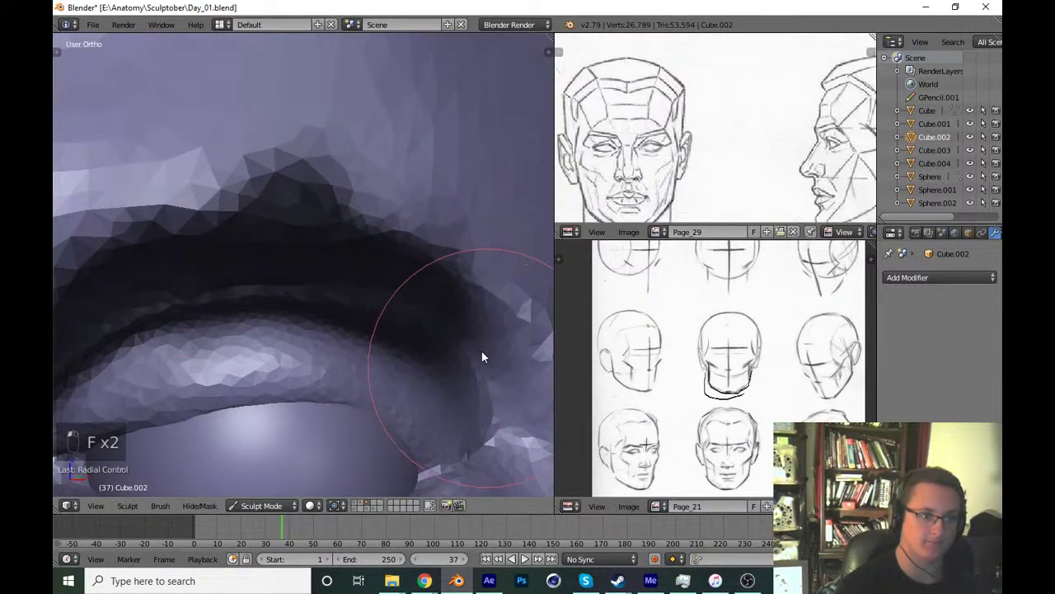
pyautogui.press('f')
pyautogui.click(181, 241)
pyautogui.rightClick(180, 241)
pyautogui.press('ctrl+i')
pyautogui.press('KP_1')
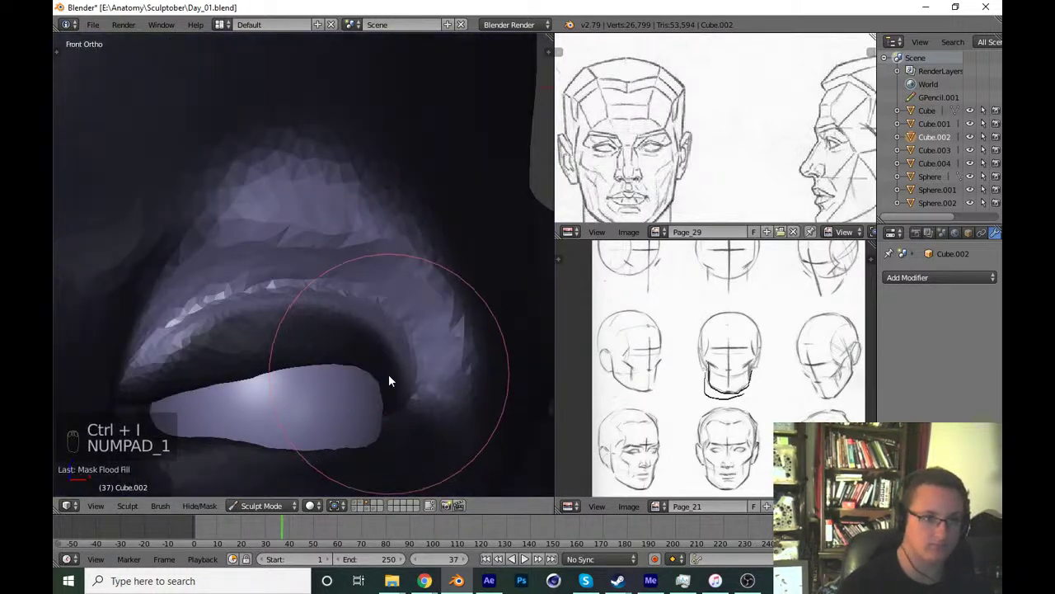
pyautogui.press('f')
pyautogui.moveTo(214, 285); pyautogui.dragTo(338, 311)
# Deepen the fold under the brow and carve the eye socket crease, undoing one stroke.
pyautogui.press('t')
pyautogui.middleClick(338, 310)
pyautogui.moveTo(126, 105); pyautogui.dragTo(365, 236)
pyautogui.middleClick(365, 237)
pyautogui.press('t')
pyautogui.press('f')
pyautogui.moveTo(283, 205); pyautogui.dragTo(270, 223)
pyautogui.press('ctrl+z')
# Deepen the eye-corner crease, carve the fold above the eyelid, and clear the mask.
pyautogui.press('t')
pyautogui.moveTo(123, 298); pyautogui.dragTo(227, 223)
pyautogui.press('t')
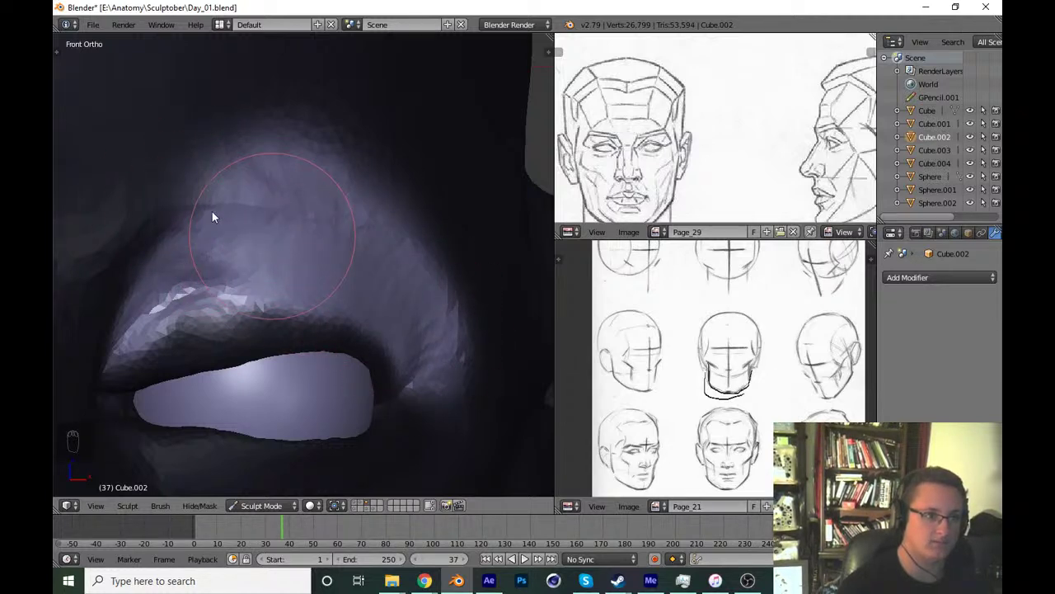
pyautogui.moveTo(241, 229); pyautogui.dragTo(381, 268)
pyautogui.middleClick(396, 300)
pyautogui.middleClick(378, 328)
pyautogui.press('alt+m')
pyautogui.middleClick(324, 380)
pyautogui.click(348, 369)
pyautogui.press('shift+c')
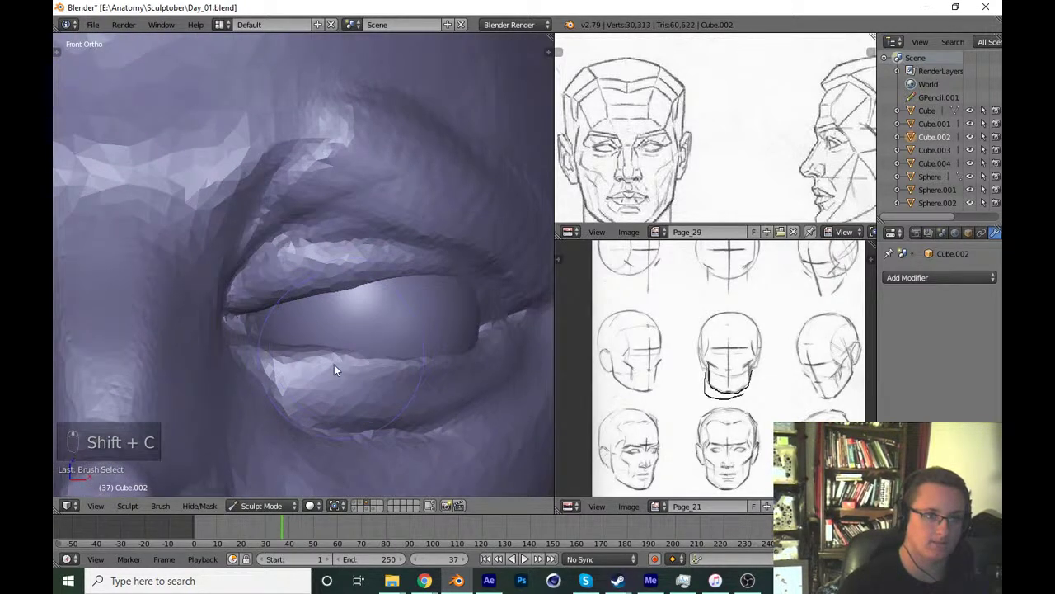
# Shape the brow above the eye and the skin just over the upper eyelid.
pyautogui.press('f')
pyautogui.moveTo(258, 217); pyautogui.dragTo(278, 342)
pyautogui.press('t')
pyautogui.moveTo(113, 272); pyautogui.dragTo(358, 178)
pyautogui.press('KP_1')
pyautogui.press('t')
pyautogui.press('f')
pyautogui.moveTo(285, 232); pyautogui.dragTo(296, 281)
pyautogui.press('f')
pyautogui.moveTo(299, 235); pyautogui.dragTo(387, 278)
pyautogui.press('f')
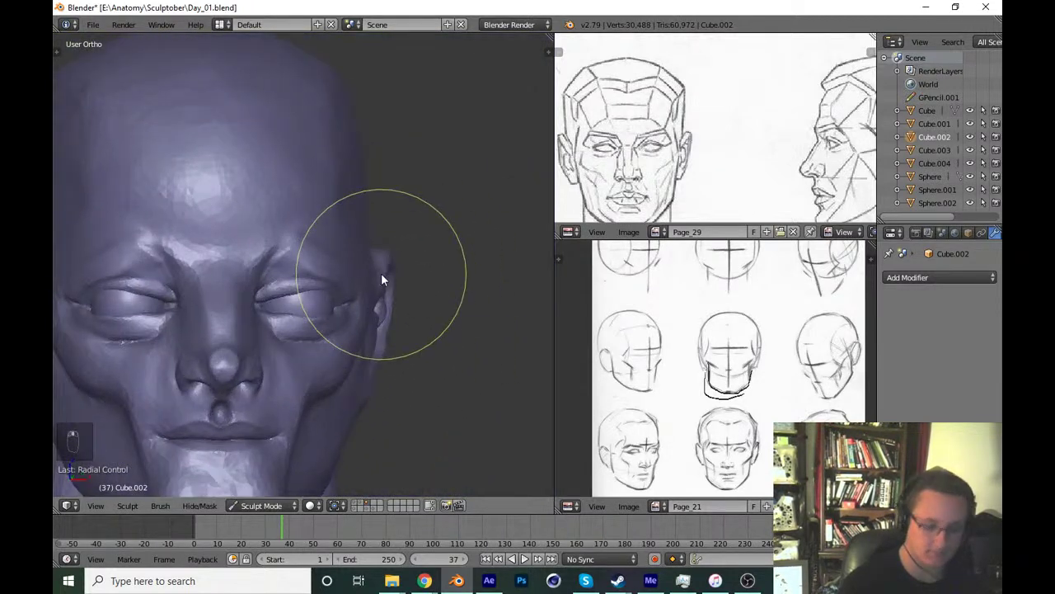
pyautogui.press('KP_1')
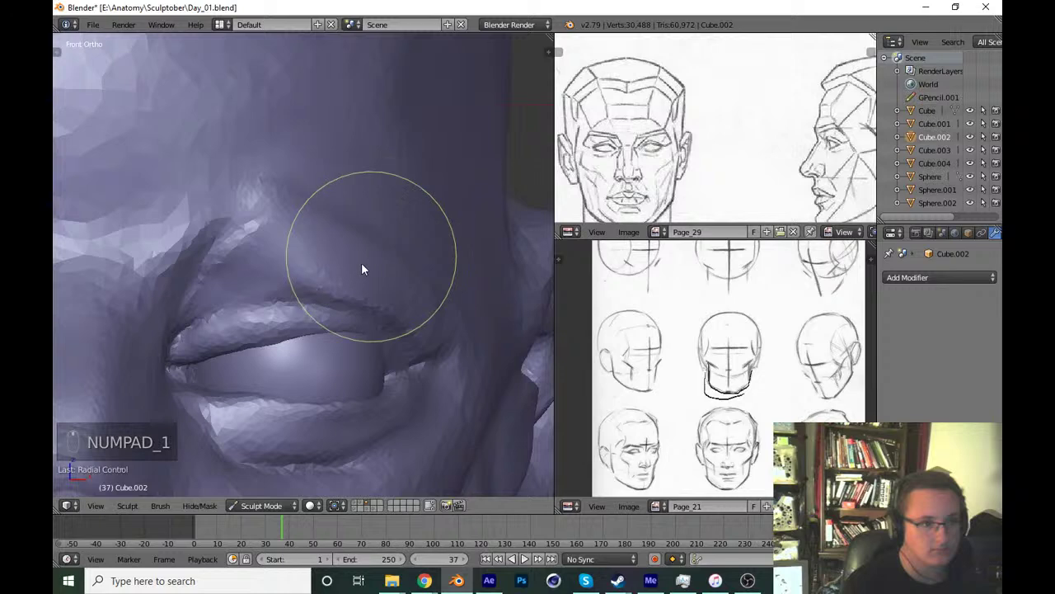
# Smooth the skin between the brow and eye corner, then undo the unwanted strokes.
pyautogui.click(345, 265)
pyautogui.middleClick(329, 246)
pyautogui.moveTo(213, 206); pyautogui.dragTo(434, 264)
pyautogui.press('KP_1')
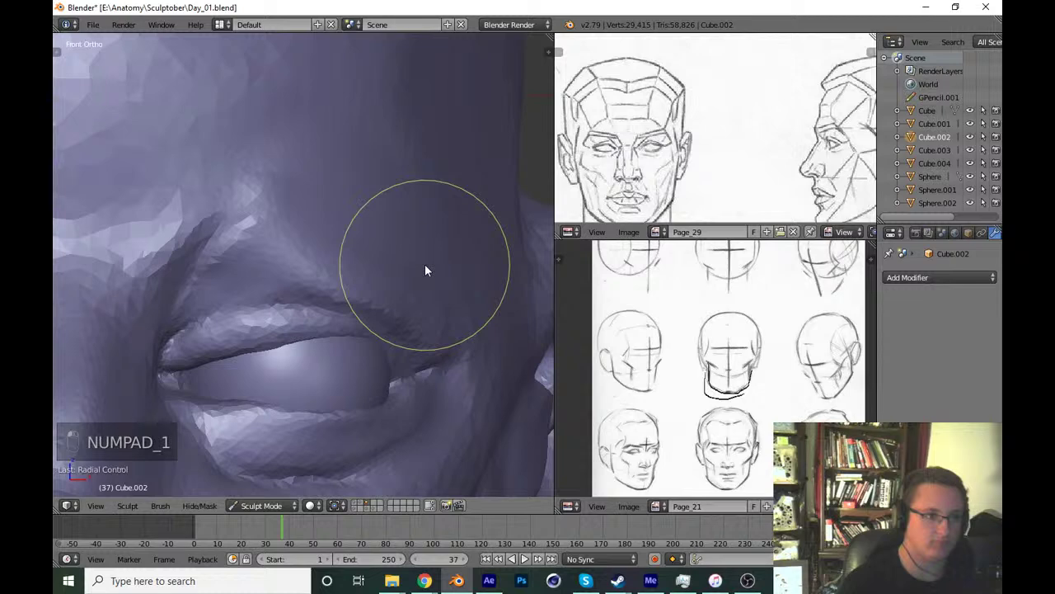
pyautogui.press('ctrl+z')
pyautogui.press('ctrl+z')
pyautogui.press('ctrl+z')
pyautogui.press('ctrl+z')
# Smooth the temple beside the eye from the side view and reshape the brow over it.
pyautogui.press('g')
pyautogui.press('f')
pyautogui.press('f')
pyautogui.press('KP_3')
pyautogui.press('f')
pyautogui.press('f')
pyautogui.moveTo(401, 279); pyautogui.dragTo(337, 215)
pyautogui.press('KP_1')
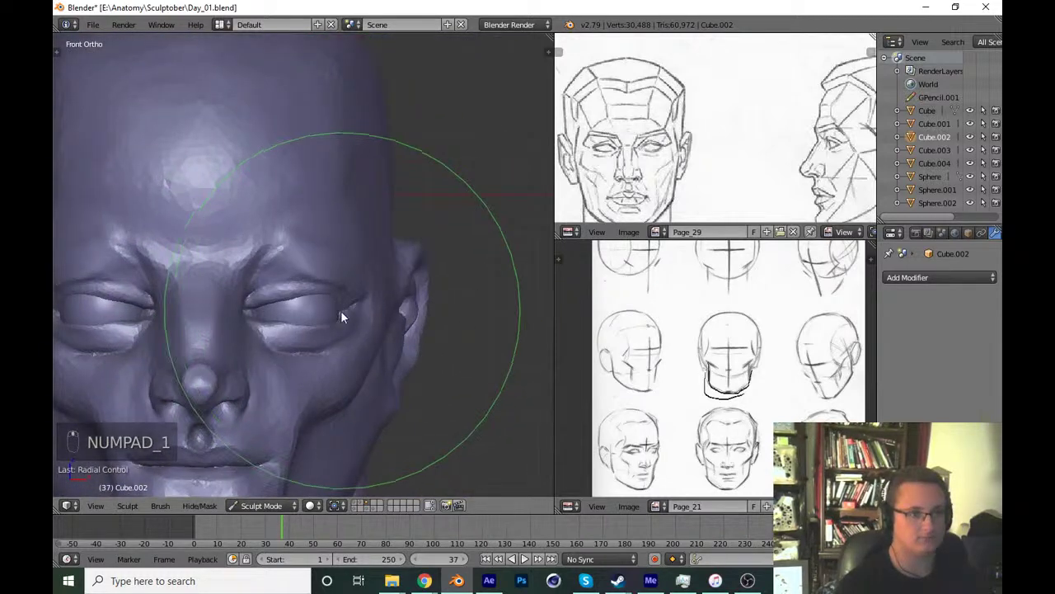
pyautogui.press('f')
pyautogui.moveTo(277, 235); pyautogui.dragTo(444, 233)
pyautogui.press('f')
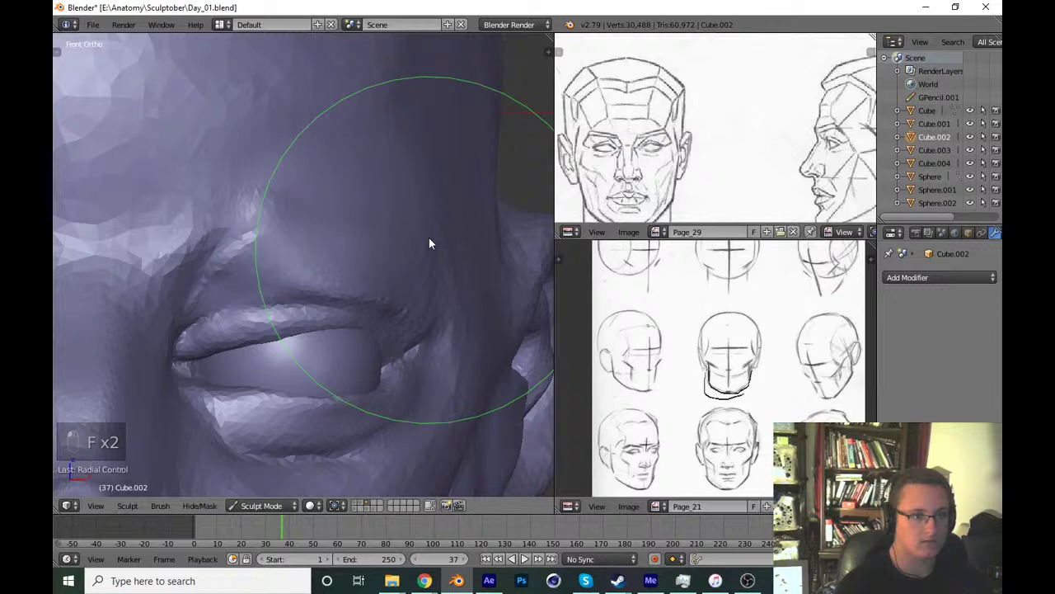
# Thicken the upper eyelid rim and build the lid up over the eyeball with the crease brush.
pyautogui.press('shift+c')
pyautogui.press('f')
pyautogui.press('f')
pyautogui.moveTo(185, 242); pyautogui.dragTo(223, 174)
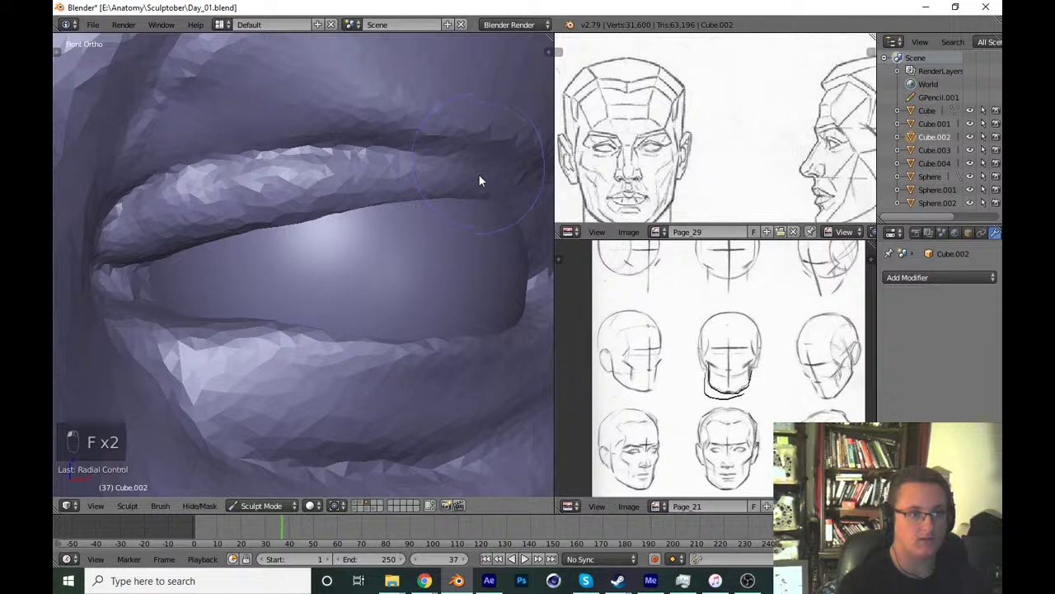
pyautogui.moveTo(425, 225); pyautogui.dragTo(364, 217)
pyautogui.moveTo(321, 222); pyautogui.dragTo(417, 202)
pyautogui.click(393, 226)
pyautogui.middleClick(368, 214)
pyautogui.press('f')
pyautogui.moveTo(364, 240); pyautogui.dragTo(395, 320)
pyautogui.press('ctrl+z')
pyautogui.press('ctrl+z')
# Zoom out to the whole head, save Day_01.blend and return to front view.
pyautogui.click(412, 286)
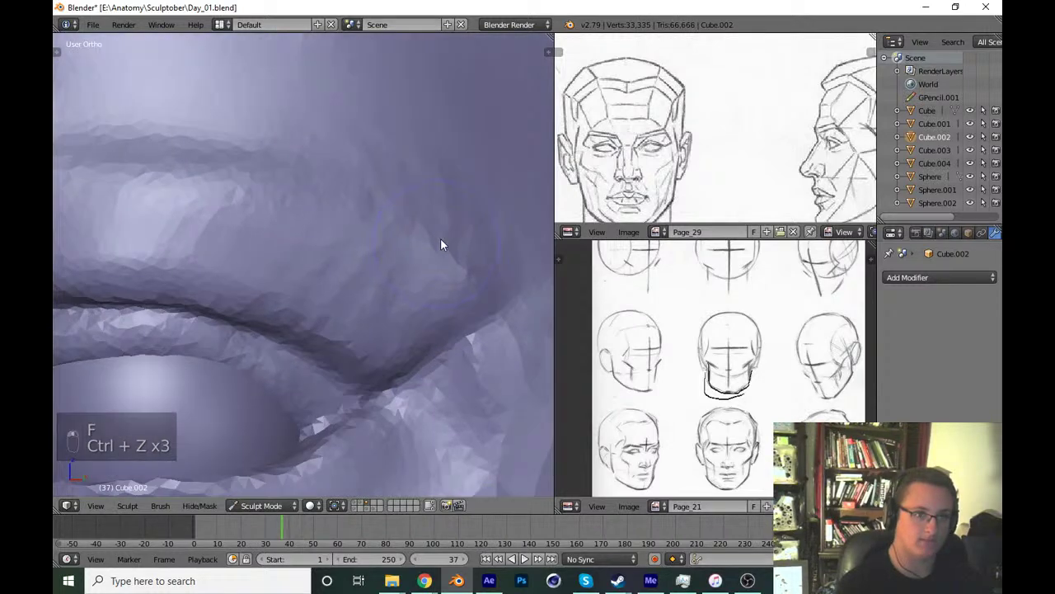
pyautogui.moveTo(416, 181); pyautogui.dragTo(420, 273)
pyautogui.press('ctrl+s')
pyautogui.press('KP_1')
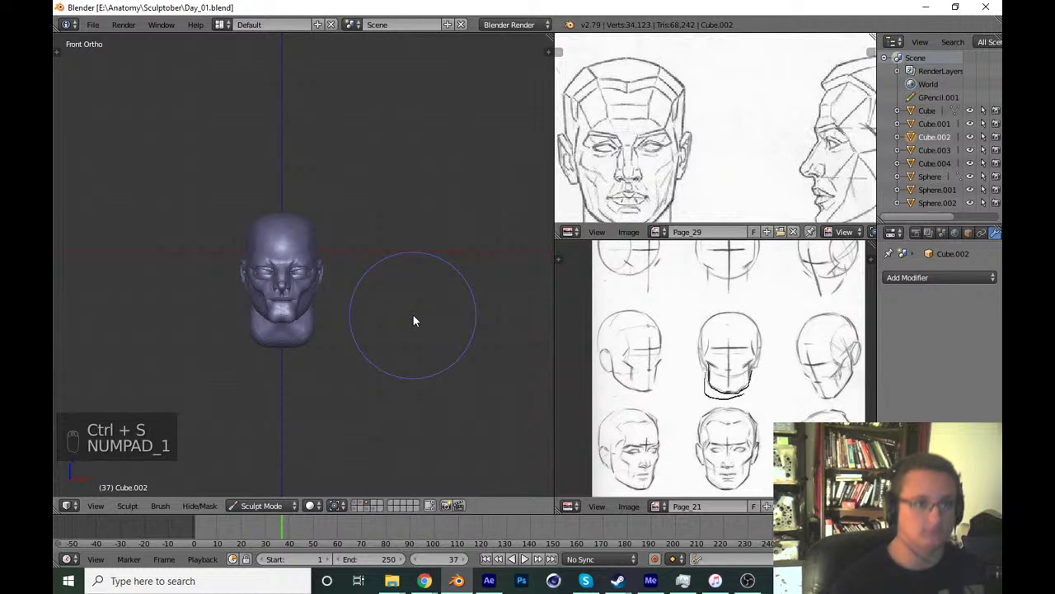
# Work the eyelid area with draw, crease and grab brushes at adjusted sizes.
pyautogui.moveTo(365, 346); pyautogui.dragTo(284, 213)
pyautogui.press('x')
pyautogui.press('f')
pyautogui.moveTo(181, 212); pyautogui.dragTo(280, 293)
pyautogui.press('shift+c')
pyautogui.press('f')
pyautogui.press('g')
pyautogui.press('f')
pyautogui.press('f')
pyautogui.click(255, 283)
# Orbit around the head to check the eye, save and return to front view.
pyautogui.press('shift+c')
pyautogui.press('f')
pyautogui.press('f')
pyautogui.moveTo(125, 405); pyautogui.dragTo(416, 349)
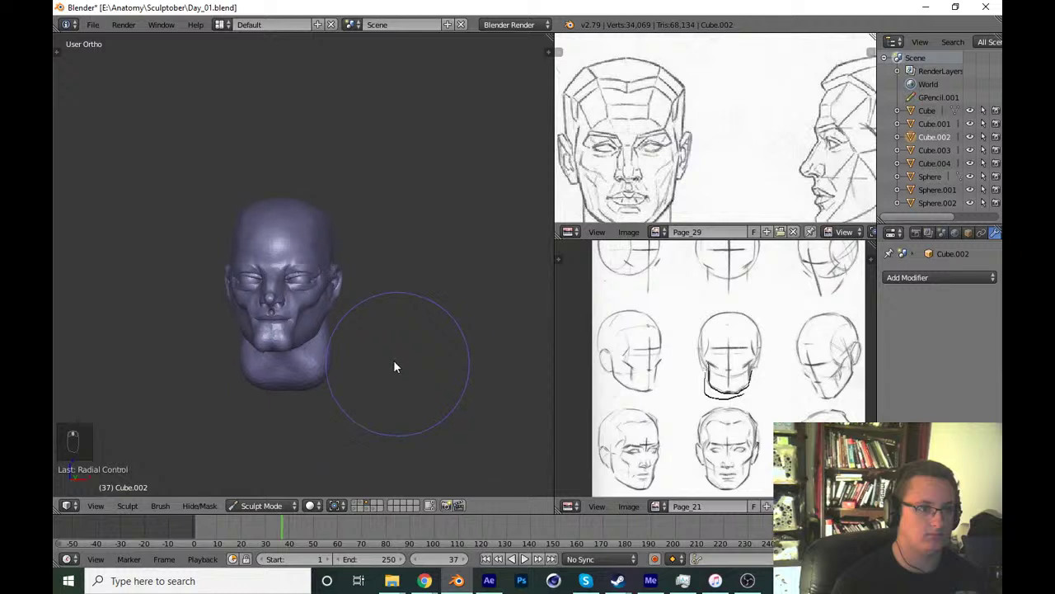
pyautogui.press('ctrl+s')
pyautogui.press('KP_1')
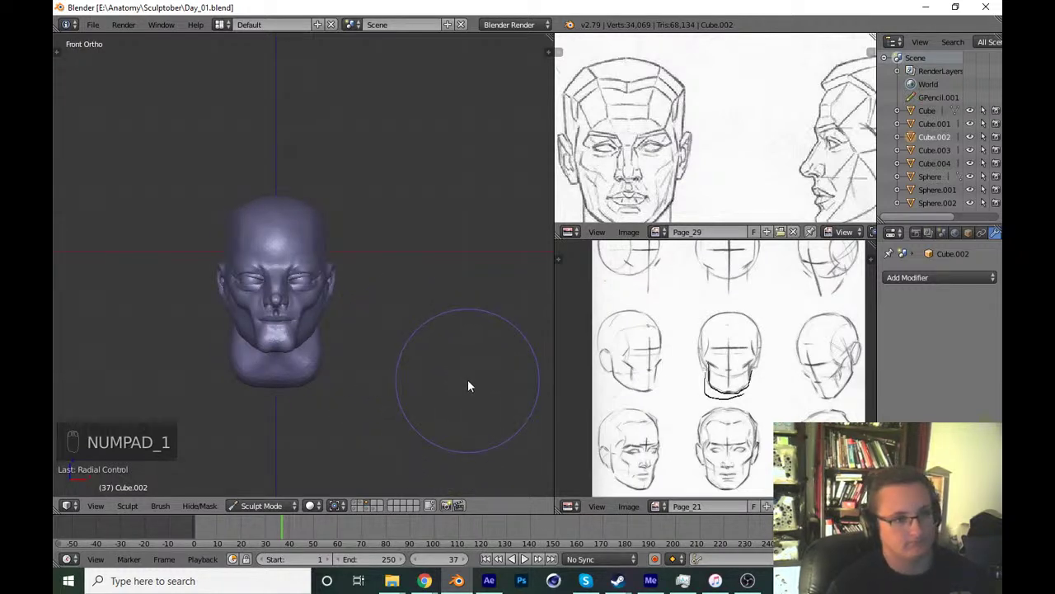
# Zoom into the upper eyelid and smooth the skin and fold just above it.
pyautogui.moveTo(458, 300); pyautogui.dragTo(364, 278)
pyautogui.press('g')
pyautogui.press('f')
pyautogui.press('f')
pyautogui.moveTo(392, 296); pyautogui.dragTo(356, 309)
pyautogui.press('shift+c')
pyautogui.press('f')
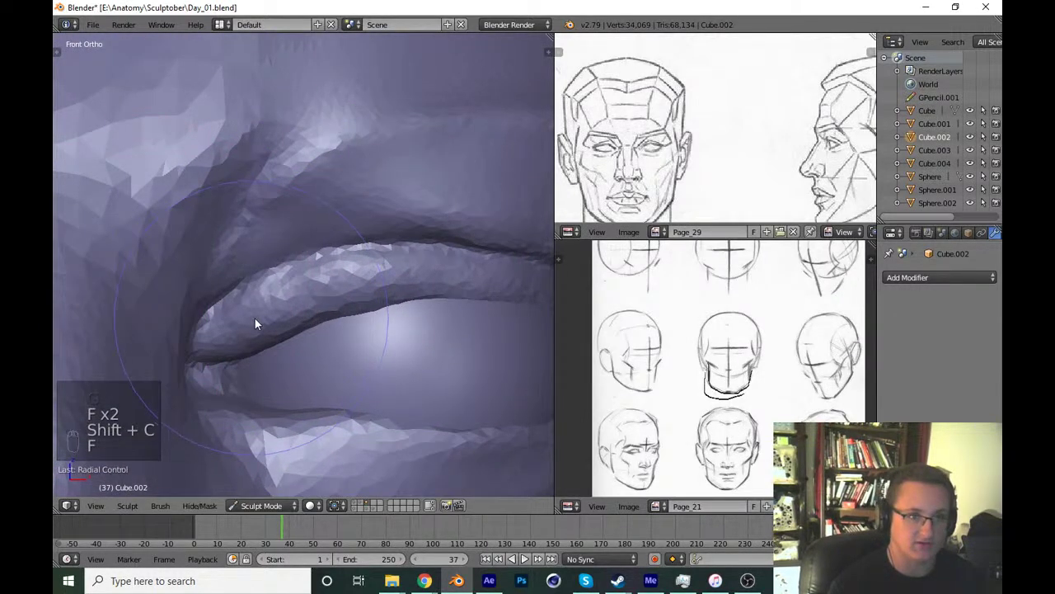
pyautogui.press('f')
pyautogui.press('f')
pyautogui.moveTo(273, 276); pyautogui.dragTo(334, 302)
pyautogui.middleClick(359, 258)
pyautogui.rightClick(359, 258)
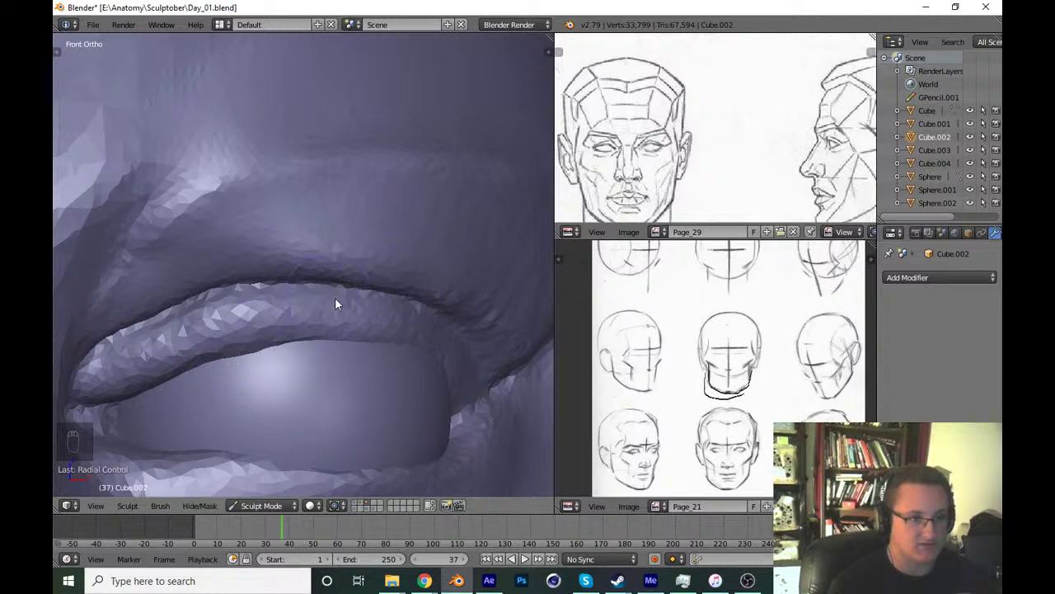
pyautogui.moveTo(435, 317); pyautogui.dragTo(250, 343)
# Smooth the fold and the upper eyelid surface further, undoing strokes that go too far.
pyautogui.press('g')
pyautogui.press('f')
pyautogui.press('f')
pyautogui.moveTo(237, 346); pyautogui.dragTo(125, 384)
pyautogui.press('ctrl+z')
pyautogui.press('p')
pyautogui.press('f')
pyautogui.moveTo(202, 318); pyautogui.dragTo(454, 273)
pyautogui.press('ctrl+z')
pyautogui.press('ctrl+z')
pyautogui.press('KP_1')
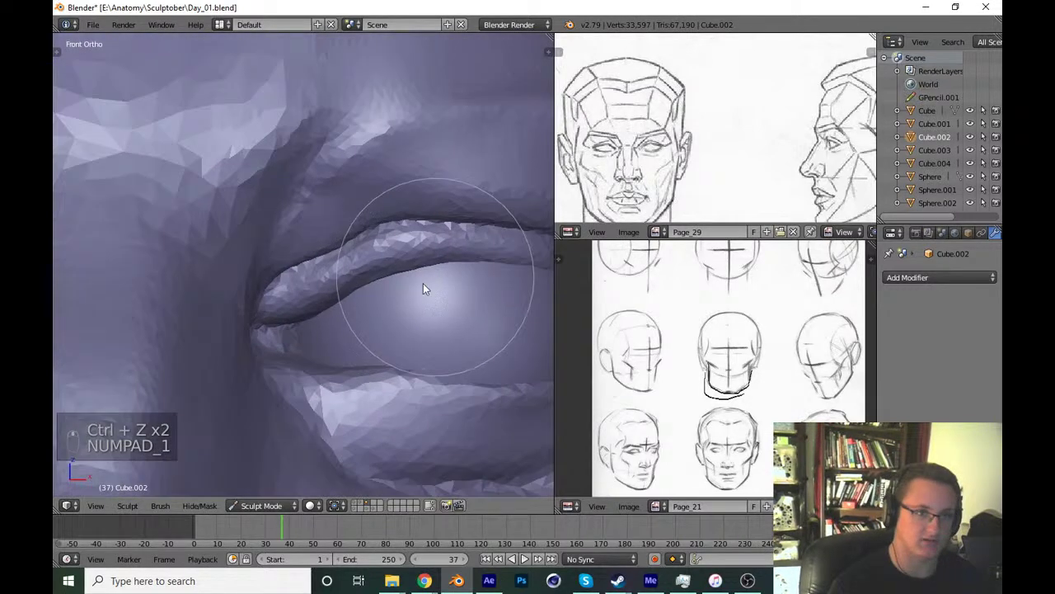
pyautogui.press('g')
pyautogui.press('f')
pyautogui.moveTo(262, 340); pyautogui.dragTo(359, 362)
pyautogui.press('ctrl+z')
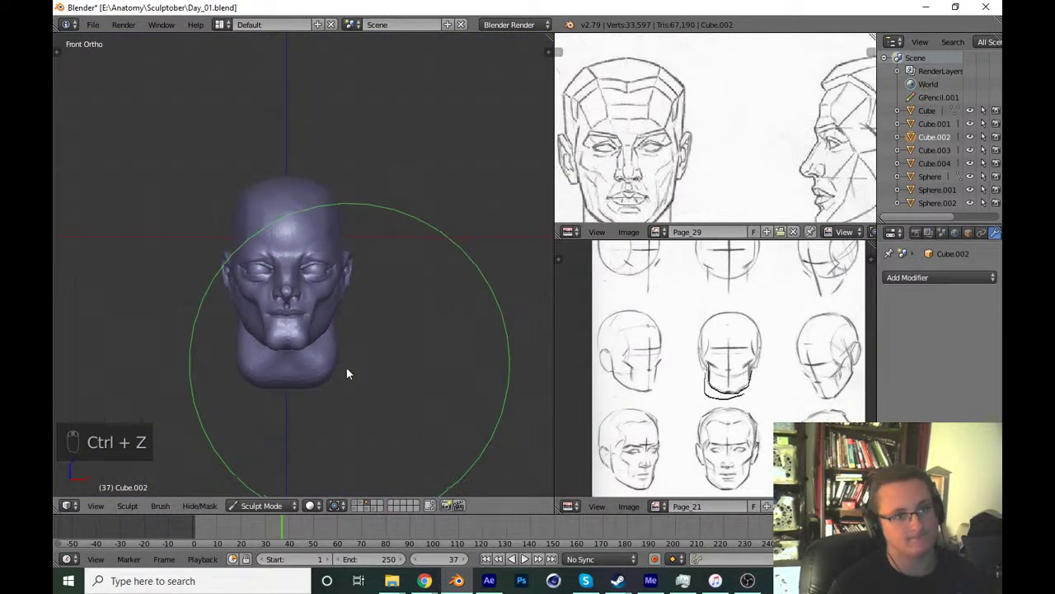
# Zoom into the brow beside the eye and sculpt the brow ridge above it.
pyautogui.moveTo(322, 369); pyautogui.dragTo(426, 241)
pyautogui.press('g')
pyautogui.press('f')
pyautogui.press('f')
pyautogui.moveTo(463, 250); pyautogui.dragTo(452, 250)
pyautogui.press('KP_1')
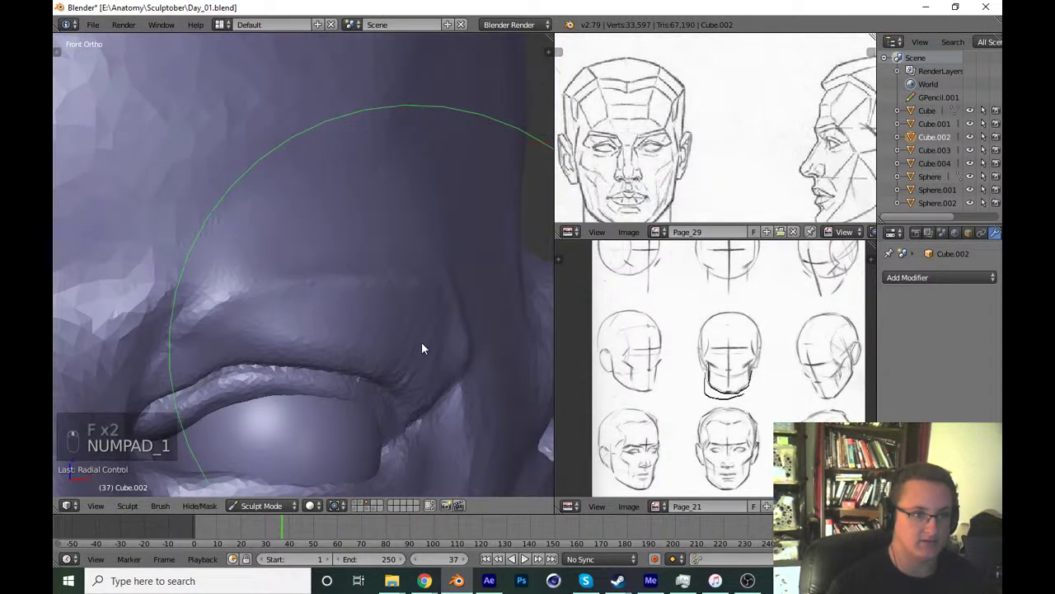
pyautogui.moveTo(449, 302); pyautogui.dragTo(394, 364)
pyautogui.middleClick(413, 377)
pyautogui.moveTo(393, 365); pyautogui.dragTo(304, 292)
# Add volume to the brow above the eye and shape the upper eyelid over the eyeball.
pyautogui.press('f')
pyautogui.press('f')
pyautogui.click(280, 323)
pyautogui.press('KP_1')
pyautogui.press('ctrl+z')
pyautogui.press('f')
pyautogui.press('f')
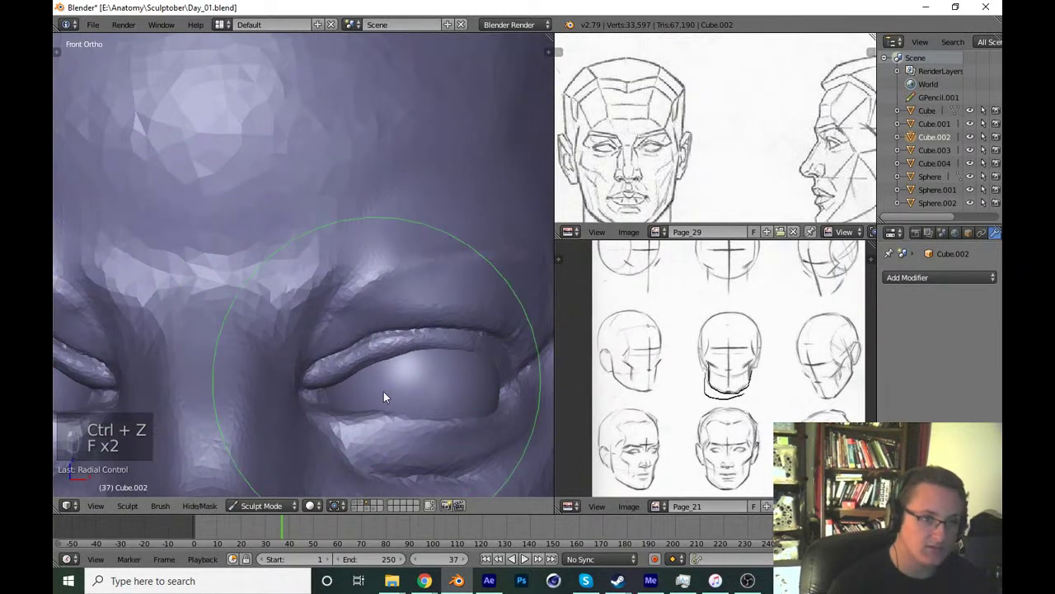
pyautogui.press('p')
pyautogui.press('f')
pyautogui.press('f')
pyautogui.moveTo(352, 328); pyautogui.dragTo(448, 286)
pyautogui.moveTo(429, 340); pyautogui.dragTo(334, 329)
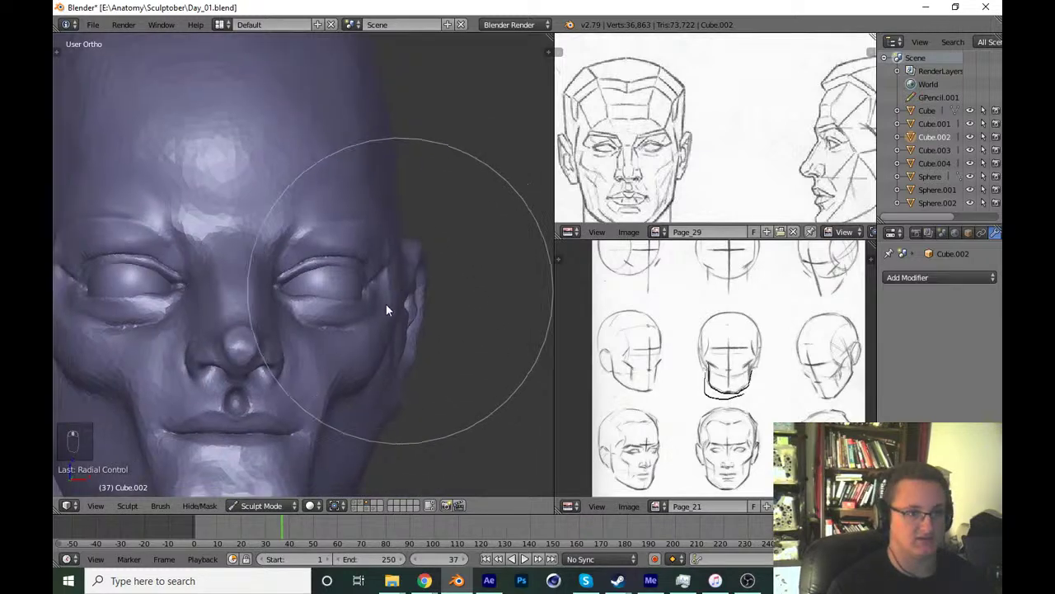
# Sharpen the edge of the upper eyelid with the crease brush.
pyautogui.press('shift+c')
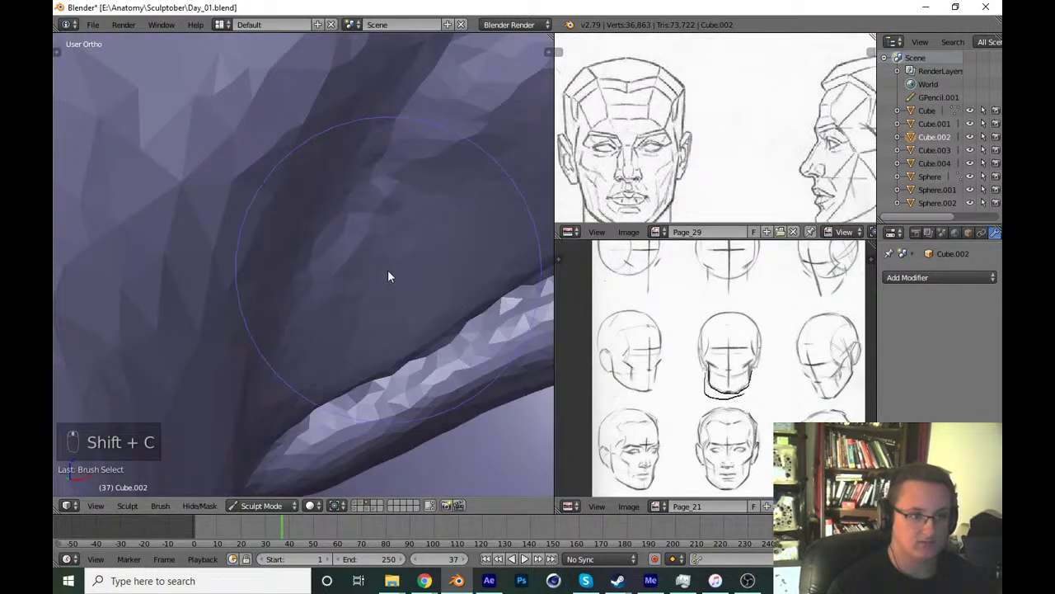
pyautogui.press('f')
pyautogui.press('f')
pyautogui.moveTo(303, 226); pyautogui.dragTo(248, 298)
# Frame both eyes from the front and save over Day_01.blend.
pyautogui.middleClick(247, 297)
pyautogui.moveTo(261, 294); pyautogui.dragTo(423, 353)
pyautogui.press('ctrl+s')
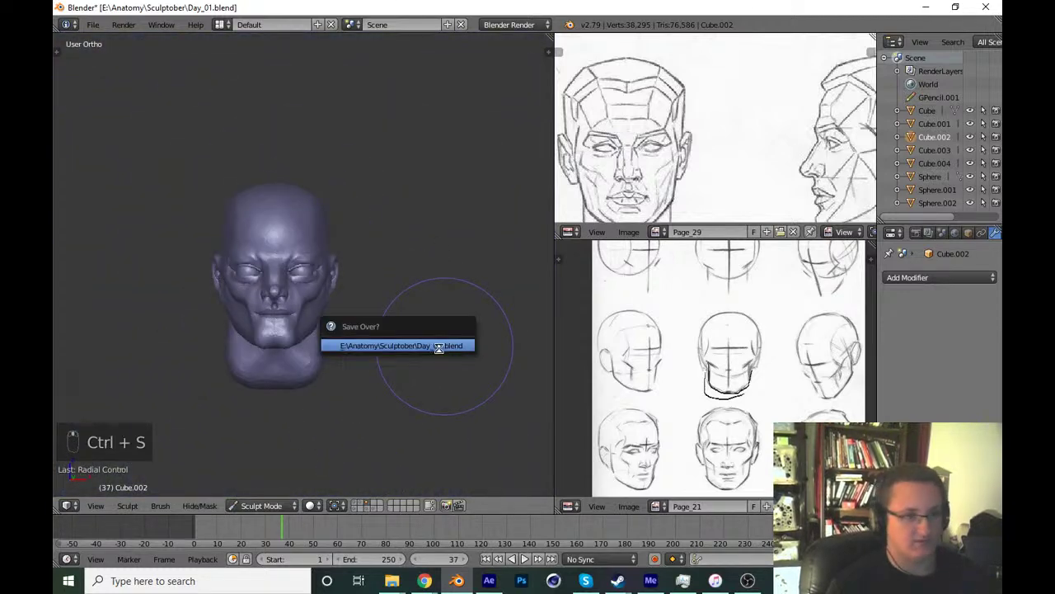
pyautogui.press('KP_1')
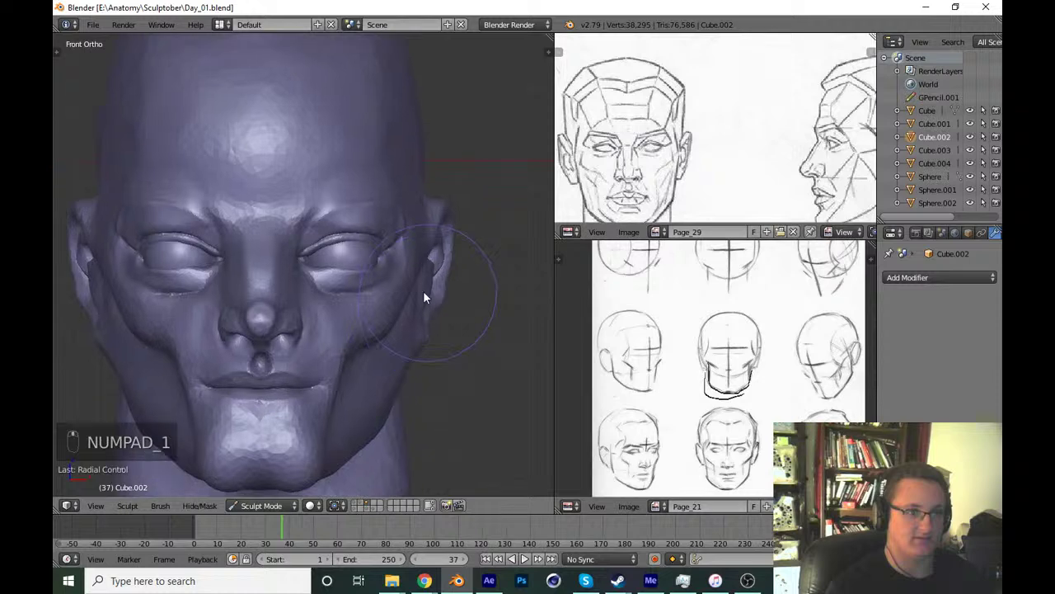
# Zoom close on one eye, stroke along the upper eyelid rim, save, and ready the crease brush.
pyautogui.press('g')
pyautogui.press('f')
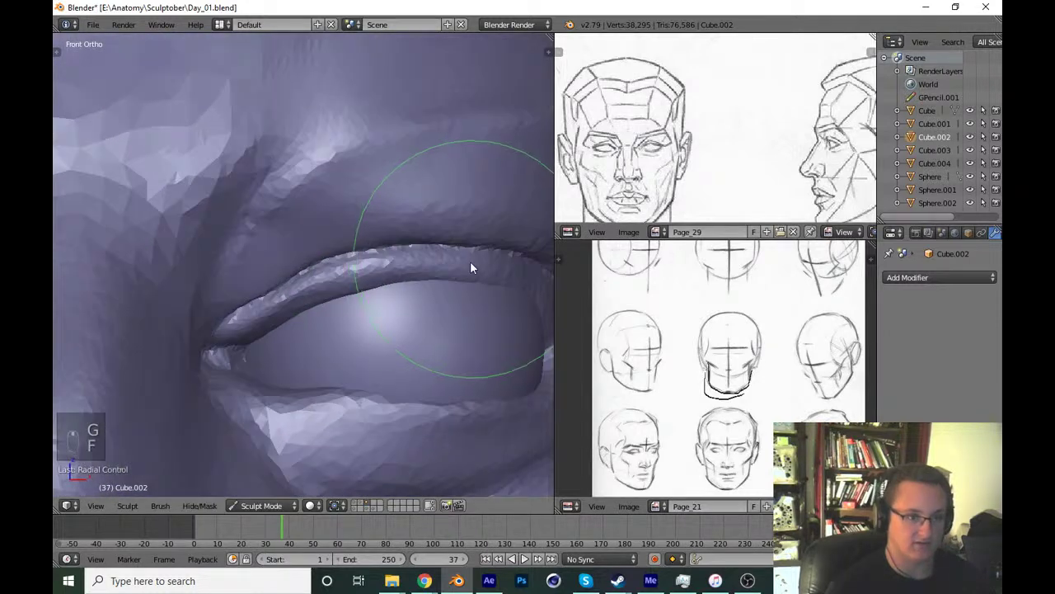
pyautogui.press('f')
pyautogui.press('f')
pyautogui.moveTo(461, 315); pyautogui.dragTo(331, 358)
pyautogui.press('ctrl+s')
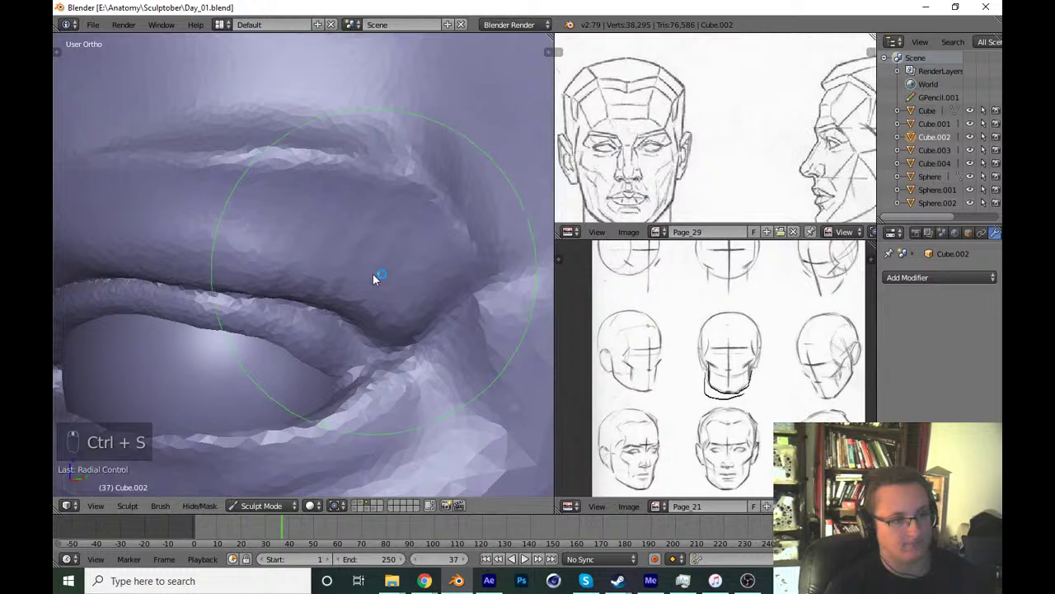
pyautogui.press('t')
pyautogui.press('shift+c')
pyautogui.press('t')
pyautogui.middleClick(382, 285)
pyautogui.press('shift+c')
# Resize the brush and sculpt the cheek and lower face forms, then save.
pyautogui.press('f')
pyautogui.press('f')
pyautogui.click(345, 217)
pyautogui.press('ctrl+z')
pyautogui.middleClick(379, 256)
pyautogui.click(262, 327)
pyautogui.click(340, 289)
pyautogui.click(369, 301)
pyautogui.moveTo(309, 312); pyautogui.dragTo(263, 255)
pyautogui.moveTo(264, 255); pyautogui.dragTo(389, 358)
pyautogui.middleClick(413, 354)
pyautogui.moveTo(419, 357); pyautogui.dragTo(451, 387)
pyautogui.press('ctrl+s')
# Compare the head from front and right side views and stroke along the skull profile.
pyautogui.press('KP_1')
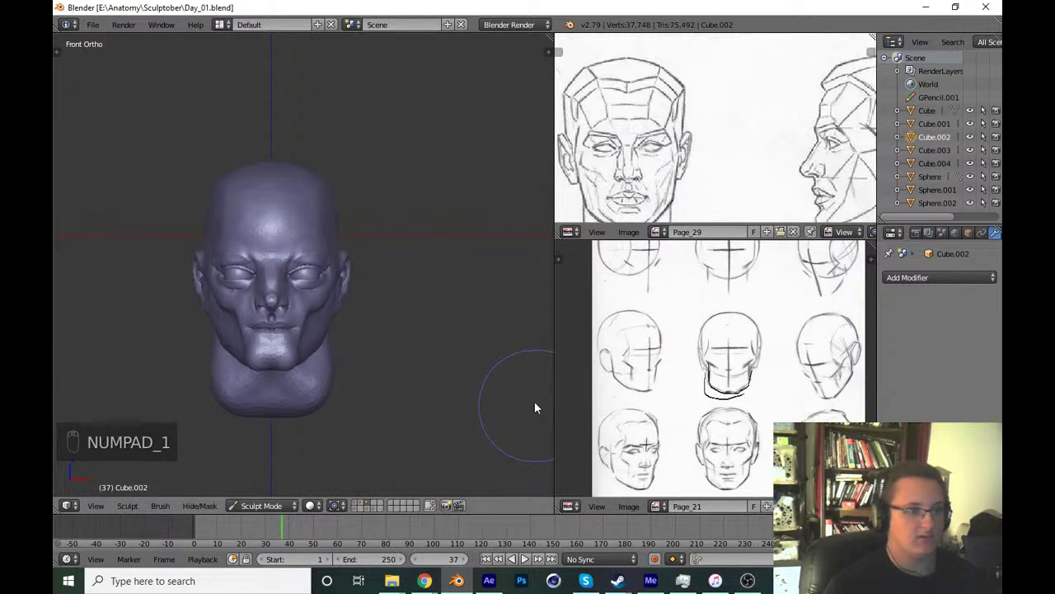
pyautogui.press('g')
pyautogui.moveTo(444, 426); pyautogui.dragTo(404, 455)
pyautogui.press('ctrl+s')
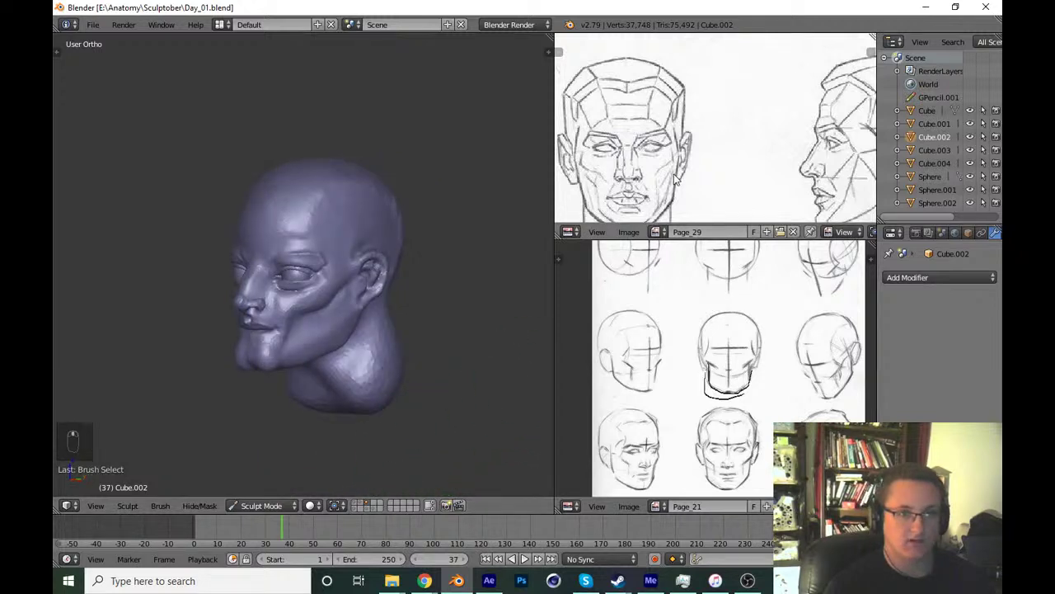
pyautogui.press('KP_3')
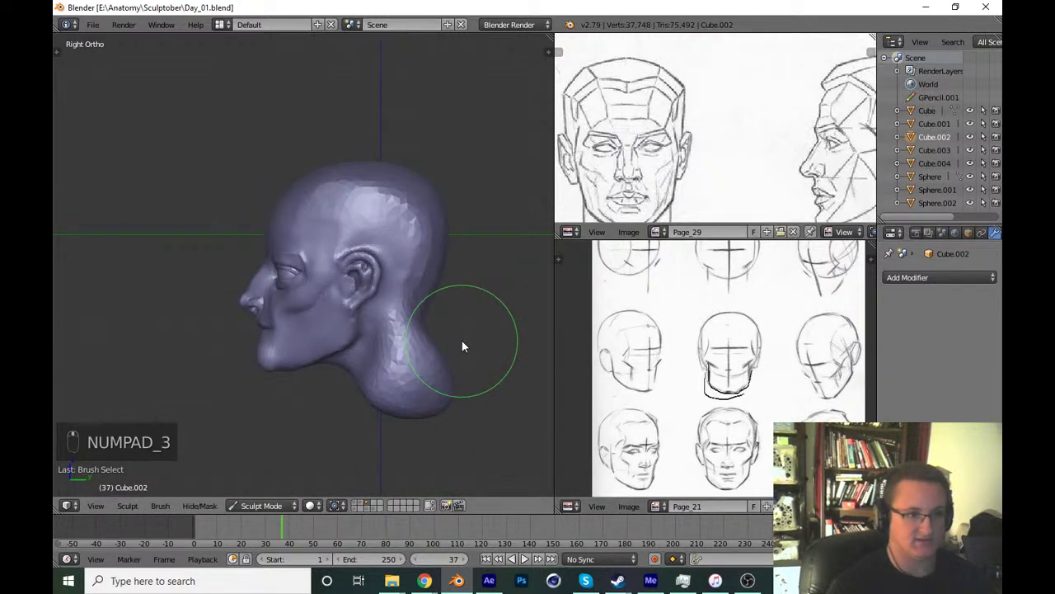
pyautogui.press('c')
pyautogui.press('f')
pyautogui.moveTo(317, 399); pyautogui.dragTo(458, 396)
pyautogui.middleClick(345, 371)
pyautogui.middleClick(428, 390)
pyautogui.press('ctrl+s')
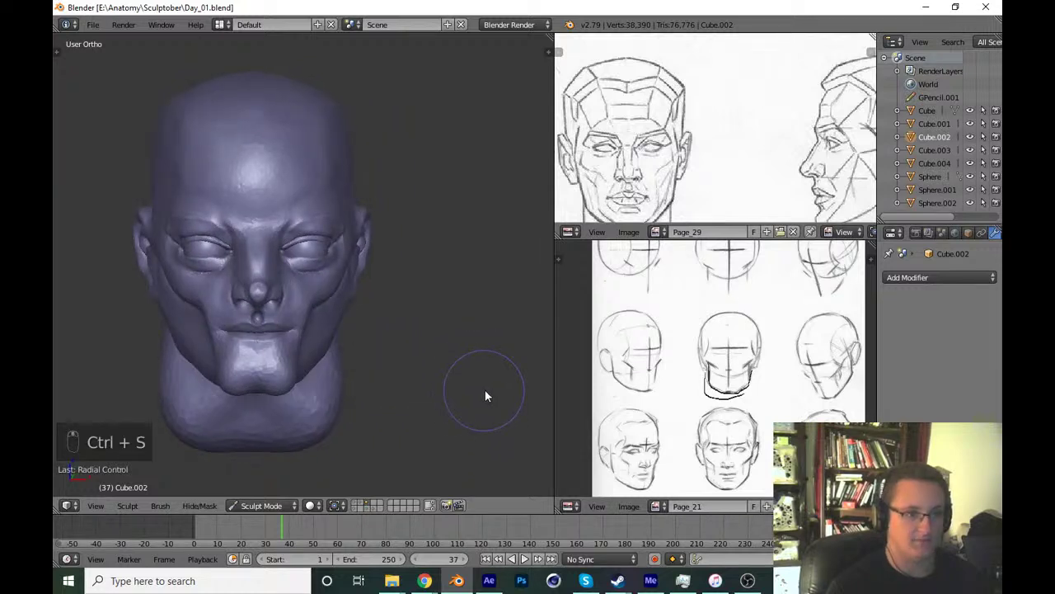
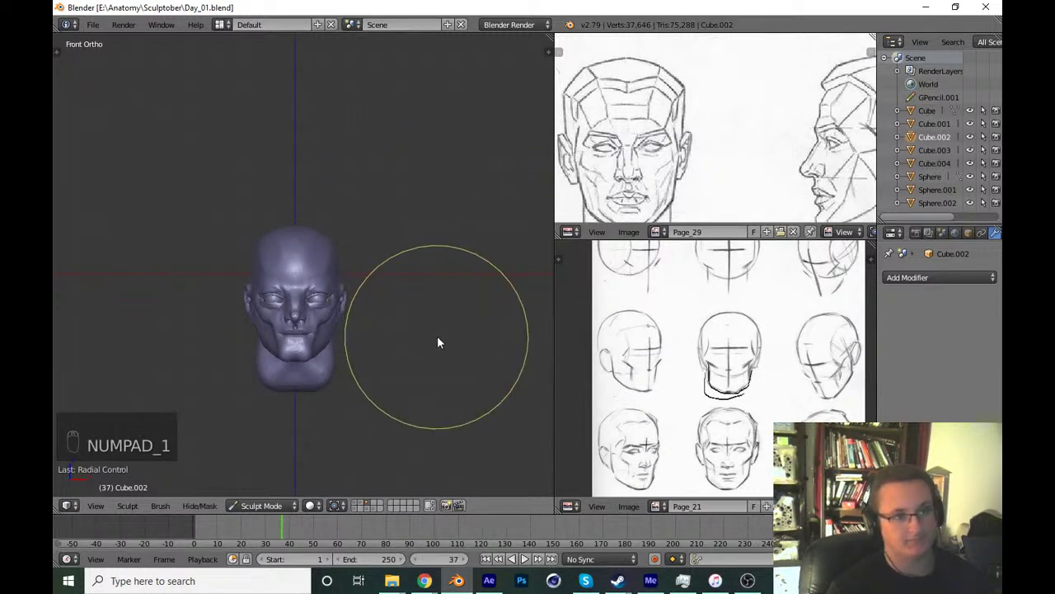
# Refine the skull outline once more from the side, save, and return to front view.
pyautogui.press('ctrl+s')
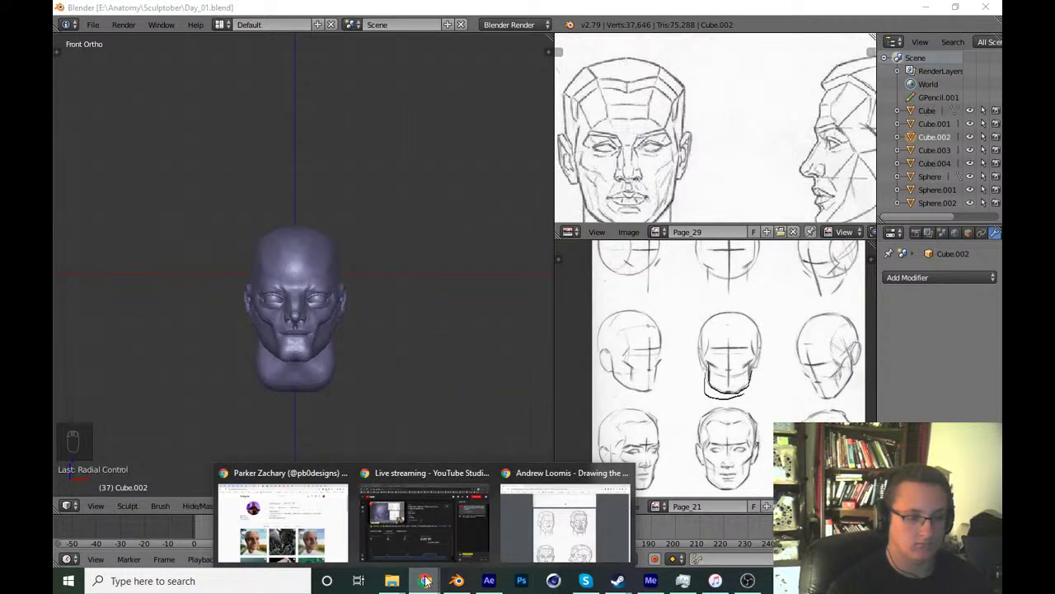
pyautogui.moveTo(464, 397); pyautogui.dragTo(348, 395)
pyautogui.press('ctrl+s')
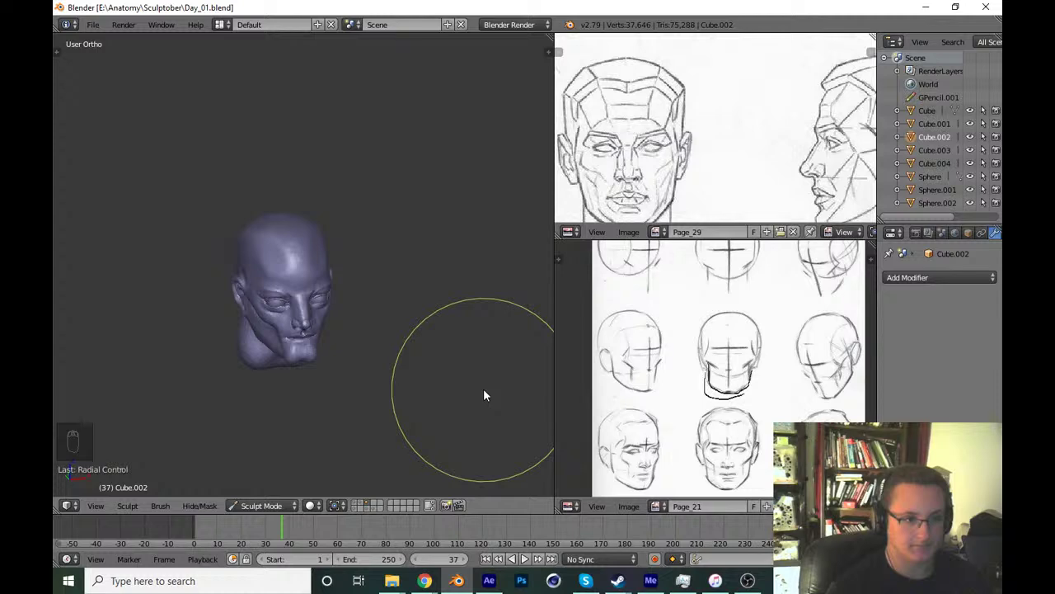
pyautogui.press('KP_1')
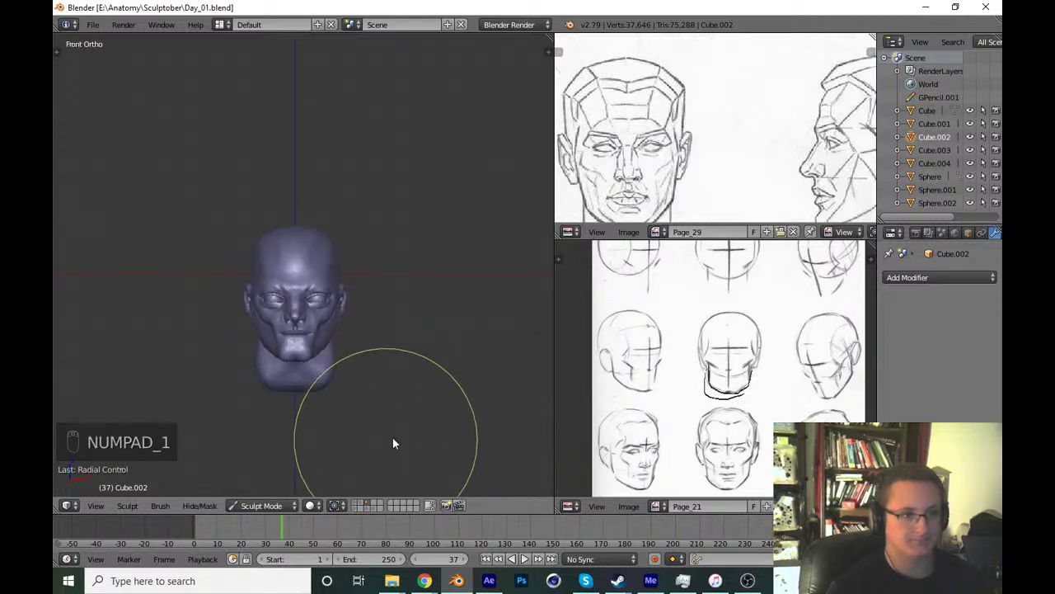
# Zoom close on the eye and sculpt the upper eyelid rim and eye socket.
pyautogui.moveTo(421, 444); pyautogui.dragTo(397, 362)
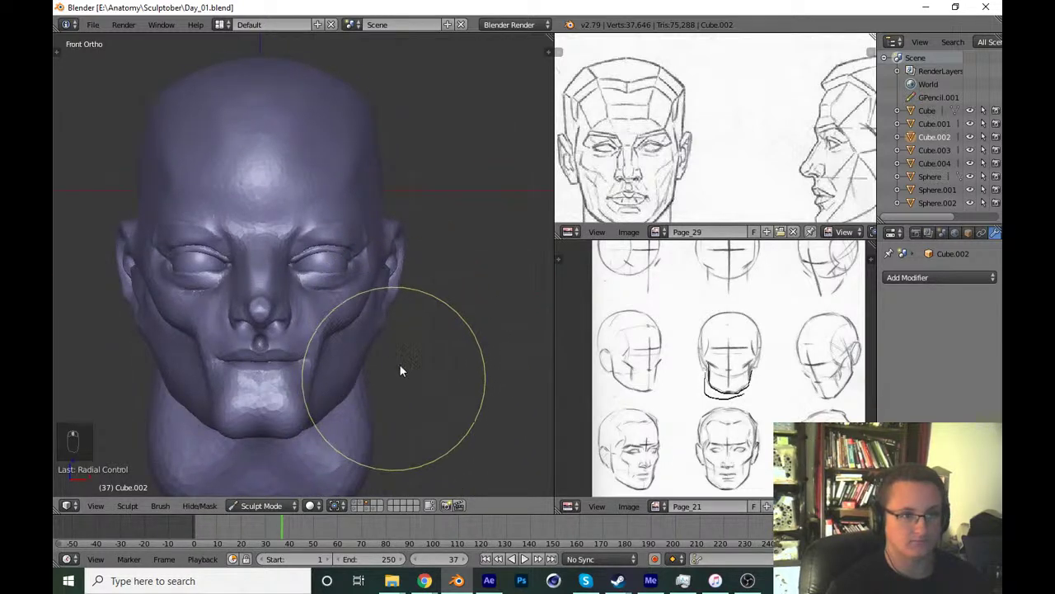
pyautogui.press('shift+c')
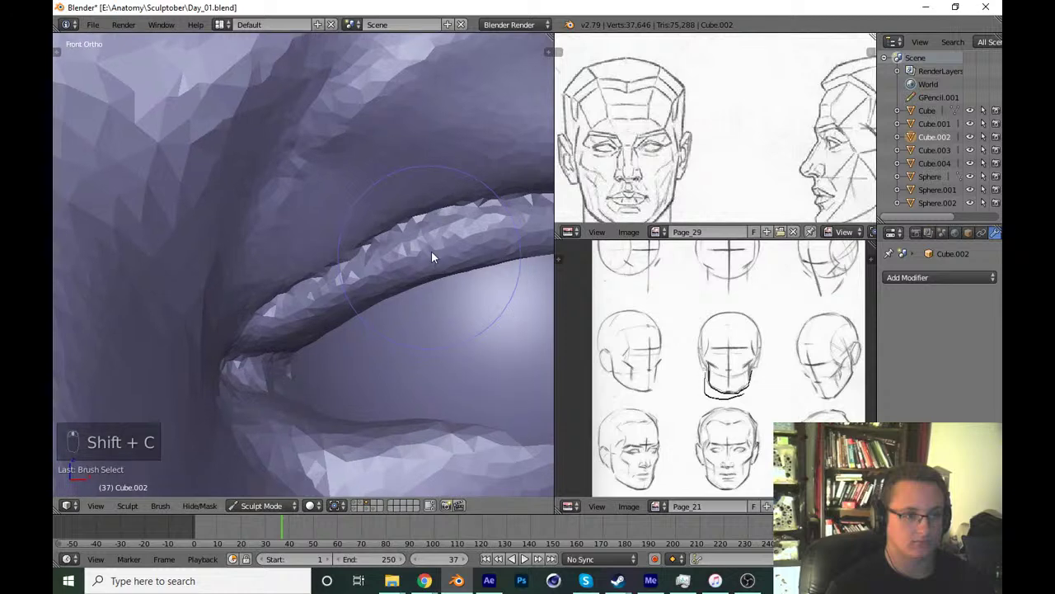
pyautogui.press('f')
pyautogui.moveTo(301, 296); pyautogui.dragTo(325, 404)
pyautogui.moveTo(348, 318); pyautogui.dragTo(344, 345)
pyautogui.press('p')
pyautogui.middleClick(303, 353)
pyautogui.press('f')
pyautogui.click(245, 346)
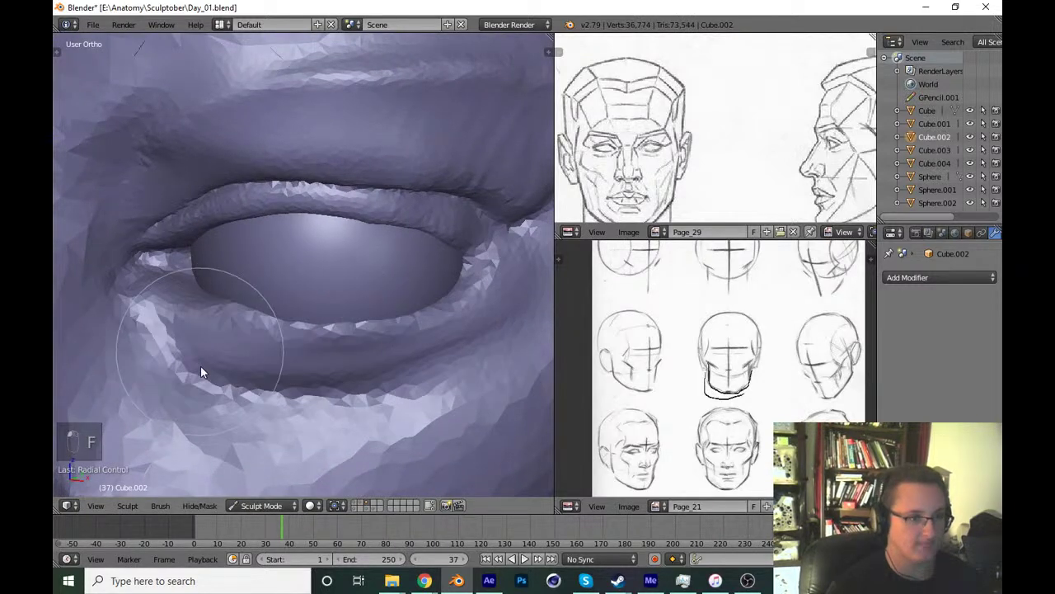
pyautogui.moveTo(411, 359); pyautogui.dragTo(377, 348)
# Check from the front, undo the unwanted strokes, and rework the lower eyelid.
pyautogui.press('KP_1')
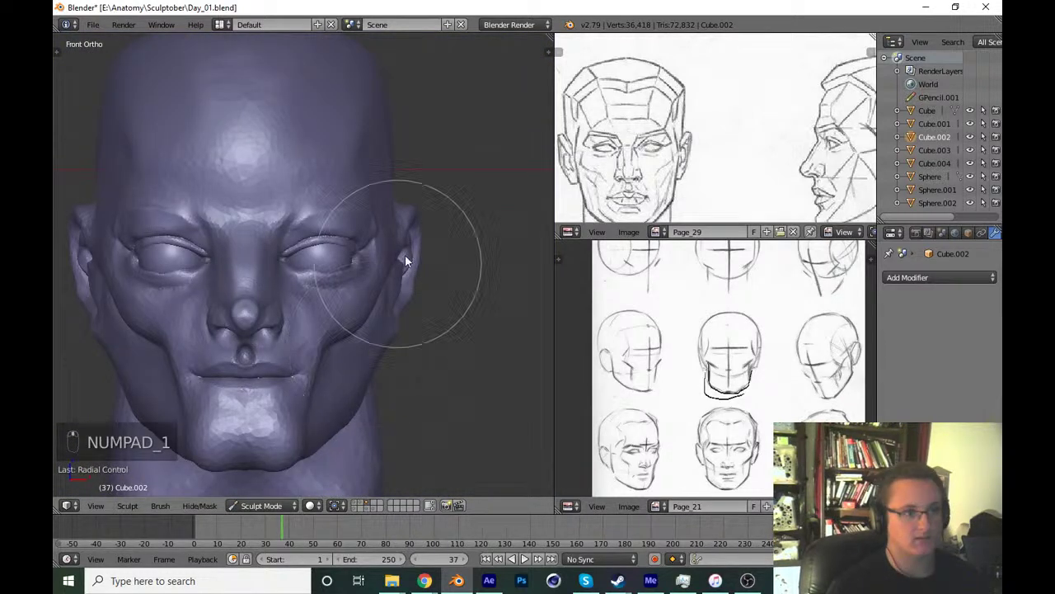
pyautogui.press('ctrl+z')
pyautogui.press('ctrl+z')
pyautogui.press('ctrl+z')
pyautogui.press('ctrl+z')
pyautogui.press('ctrl+z')
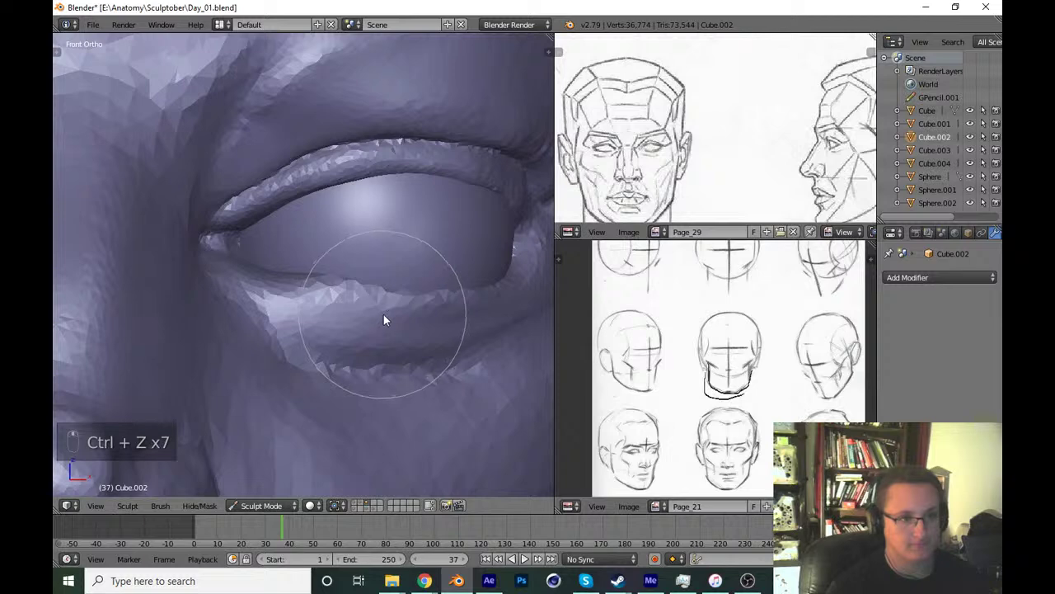
pyautogui.press('f')
pyautogui.click(352, 347)
pyautogui.press('f')
pyautogui.moveTo(282, 343); pyautogui.dragTo(282, 362)
pyautogui.press('f')
pyautogui.press('ctrl+z')
pyautogui.press('ctrl+z')
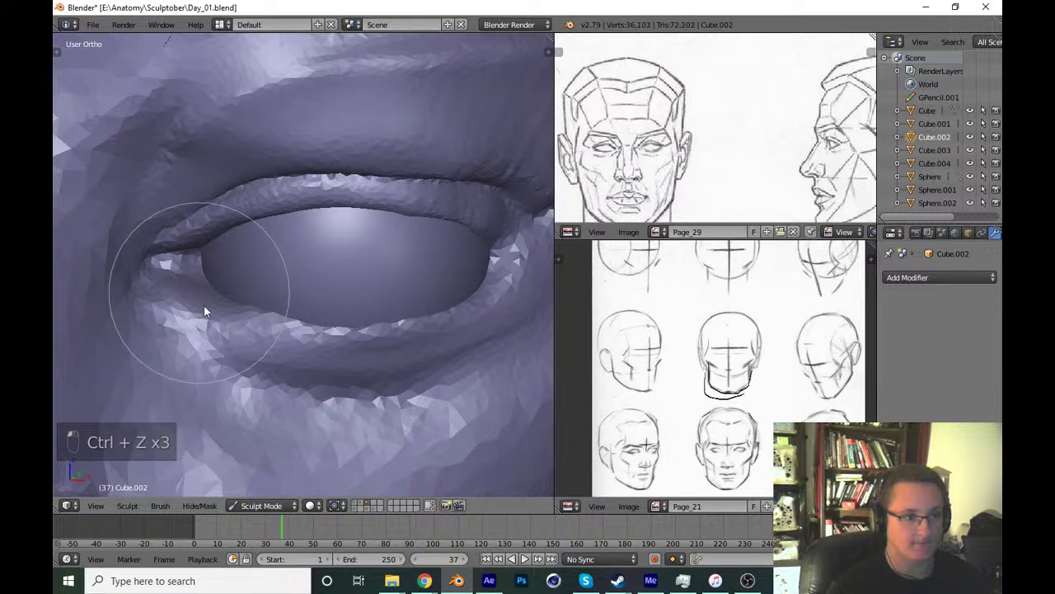
# Sculpt the inner eye corner, undo back to a clean state, save, and switch to the colourful normal matcap.
pyautogui.click(429, 351)
pyautogui.moveTo(460, 274); pyautogui.dragTo(406, 333)
pyautogui.press('KP_1')
pyautogui.press('ctrl+z')
pyautogui.press('ctrl+z')
pyautogui.press('ctrl+z')
pyautogui.press('ctrl+z')
pyautogui.press('ctrl+z')
pyautogui.press('ctrl+z')
pyautogui.press('ctrl+z')
pyautogui.press('ctrl+z')
pyautogui.press('ctrl+z')
pyautogui.press('ctrl+z')
pyautogui.press('ctrl+s')
pyautogui.press('n')
pyautogui.moveTo(554, 301); pyautogui.dragTo(589, 394)
# Show the Tool Shelf, pick the Clay brush and add volume to the skull.
pyautogui.press('n')
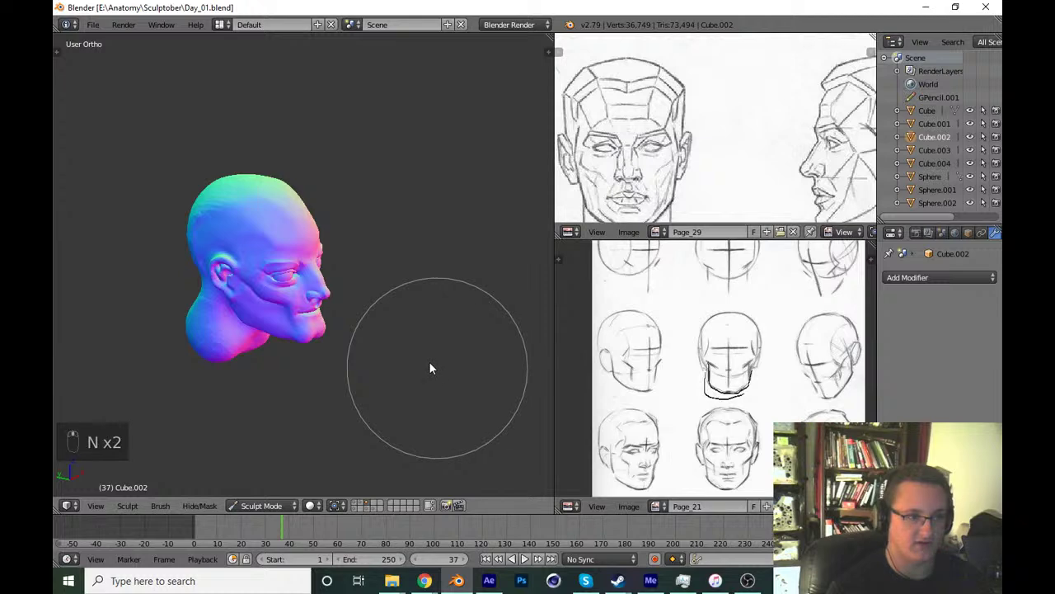
pyautogui.press('t')
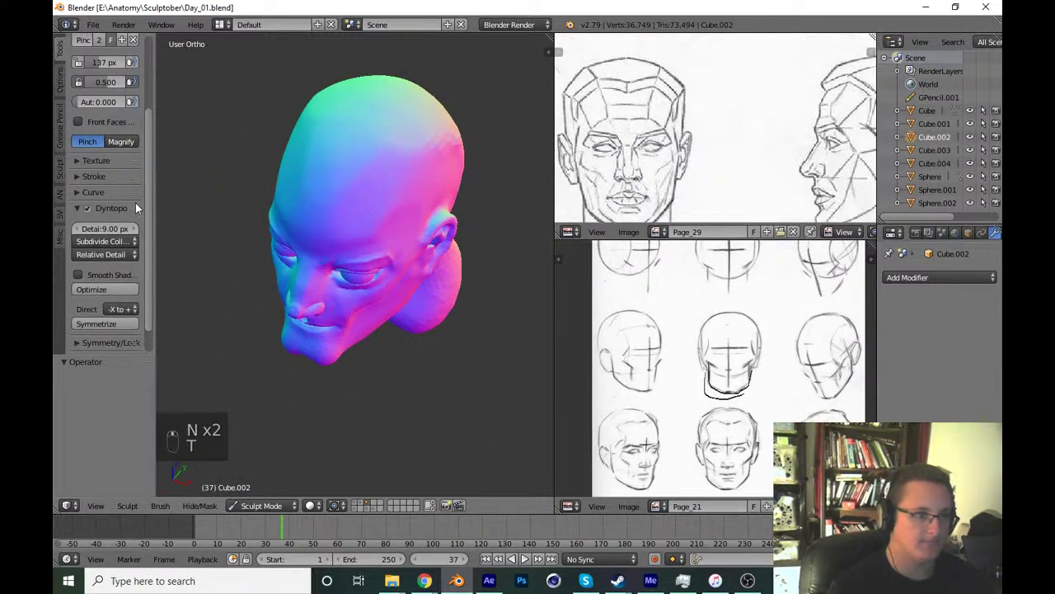
pyautogui.moveTo(156, 209); pyautogui.dragTo(394, 276)
pyautogui.middleClick(370, 178)
pyautogui.rightClick(356, 293)
pyautogui.press('f')
pyautogui.moveTo(372, 247); pyautogui.dragTo(358, 348)
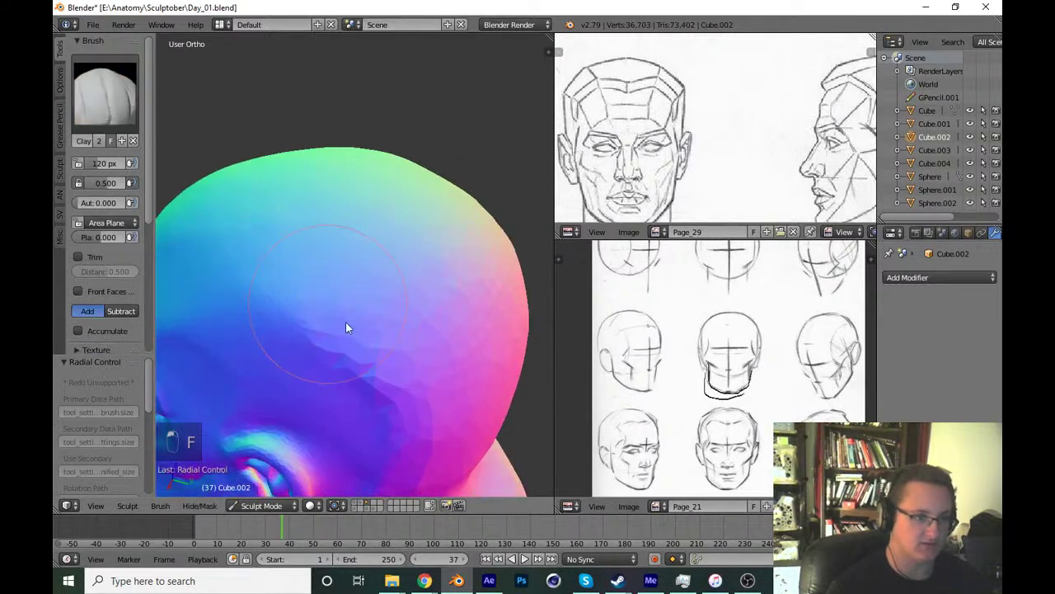
pyautogui.moveTo(382, 299); pyautogui.dragTo(473, 374)
# Build up the top of the cranium from front view, show the reference image's properties panel, and save.
pyautogui.press('ctrl+s')
pyautogui.press('KP_1')
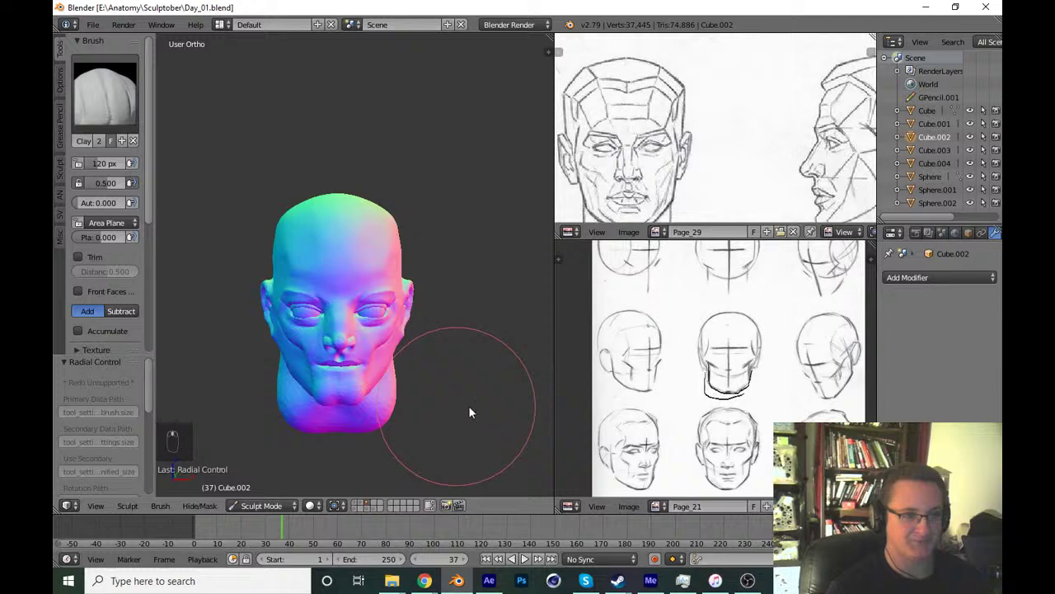
pyautogui.moveTo(448, 411); pyautogui.dragTo(430, 398)
pyautogui.press('KP_1')
pyautogui.press('n')
pyautogui.moveTo(497, 418); pyautogui.dragTo(382, 396)
pyautogui.press('n')
pyautogui.press('n')
pyautogui.press('t')
pyautogui.press('ctrl+s')
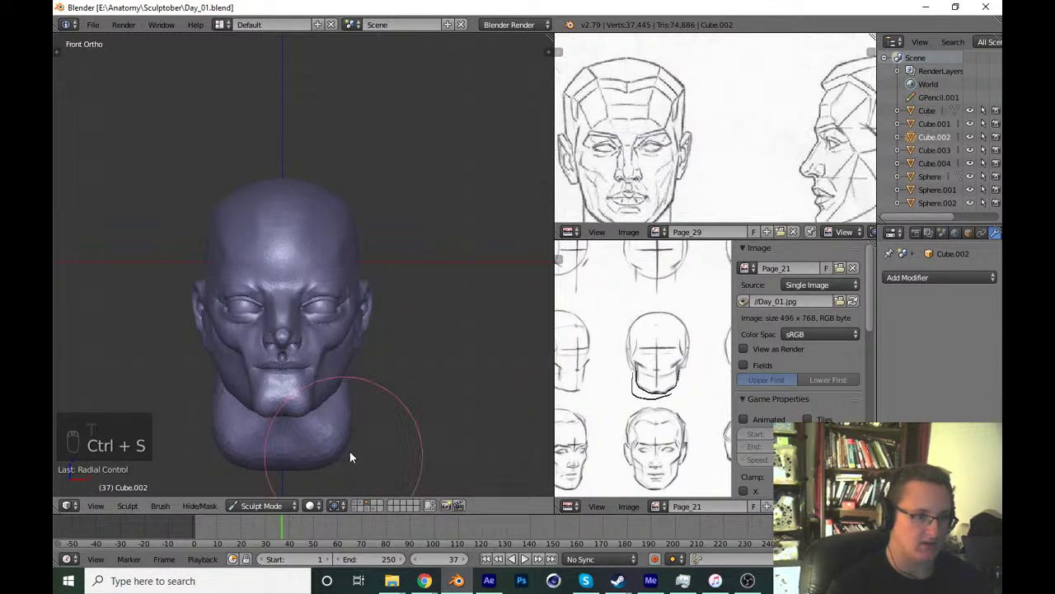
# Switch to Right Ortho with the new reference and sculpt the ear's inner folds.
pyautogui.moveTo(392, 435); pyautogui.dragTo(382, 424)
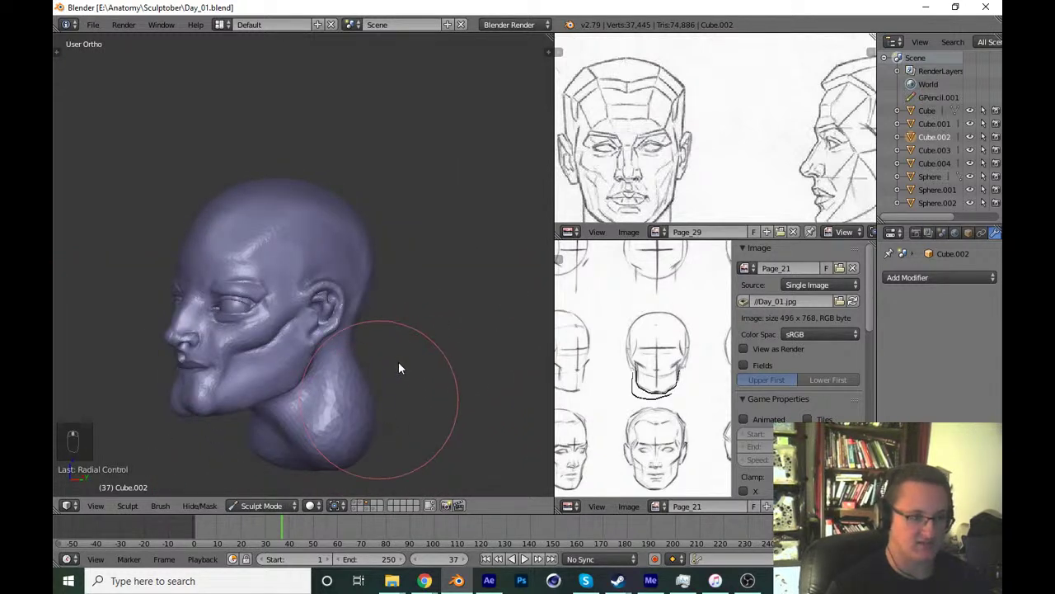
pyautogui.press('KP_1')
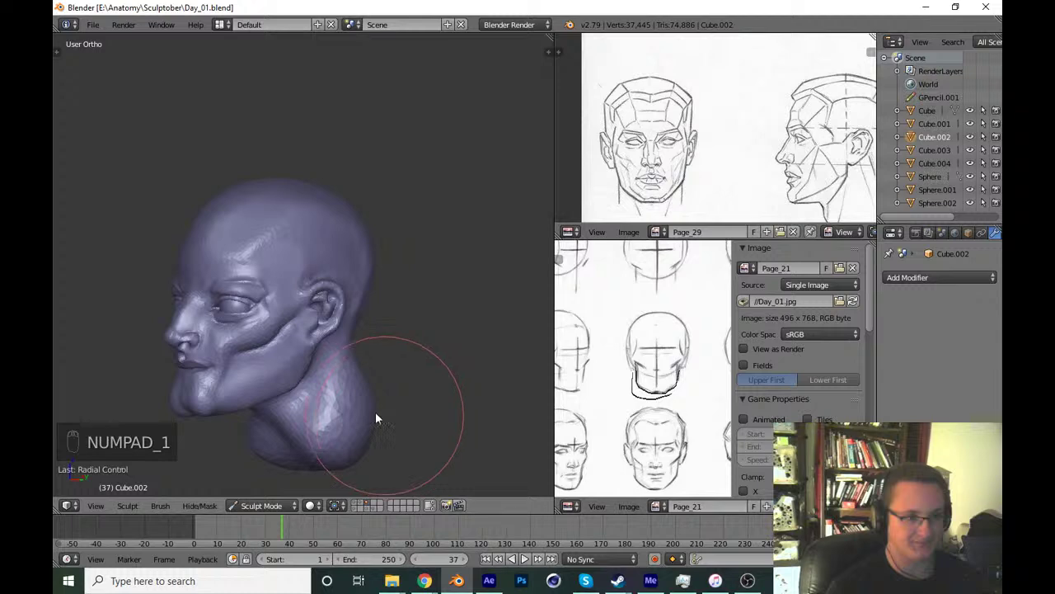
pyautogui.press('KP_1')
pyautogui.press('KP_3')
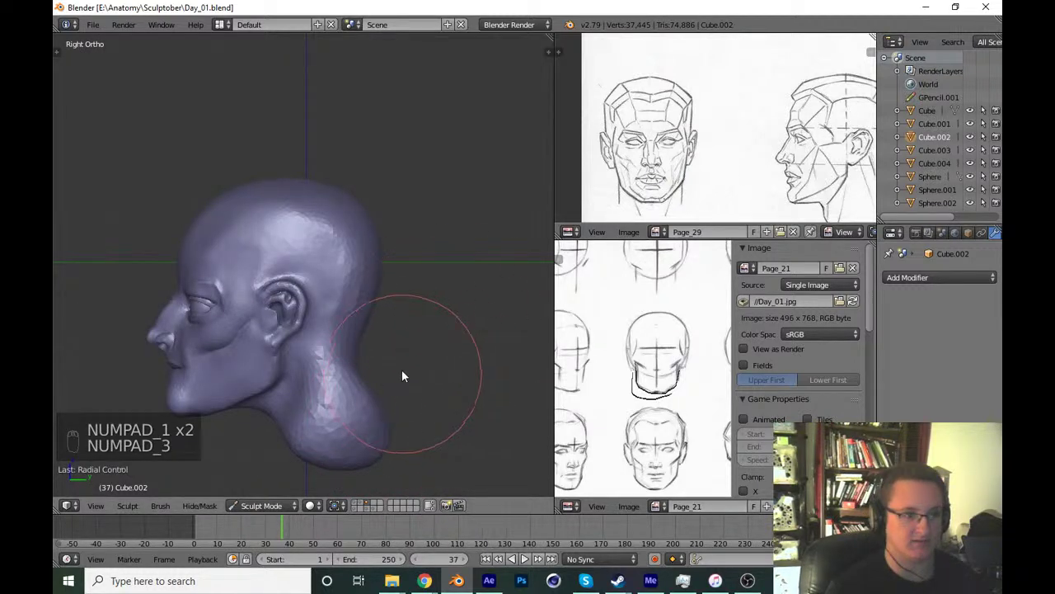
pyautogui.press('g')
pyautogui.press('f')
pyautogui.click(275, 411)
pyautogui.press('f')
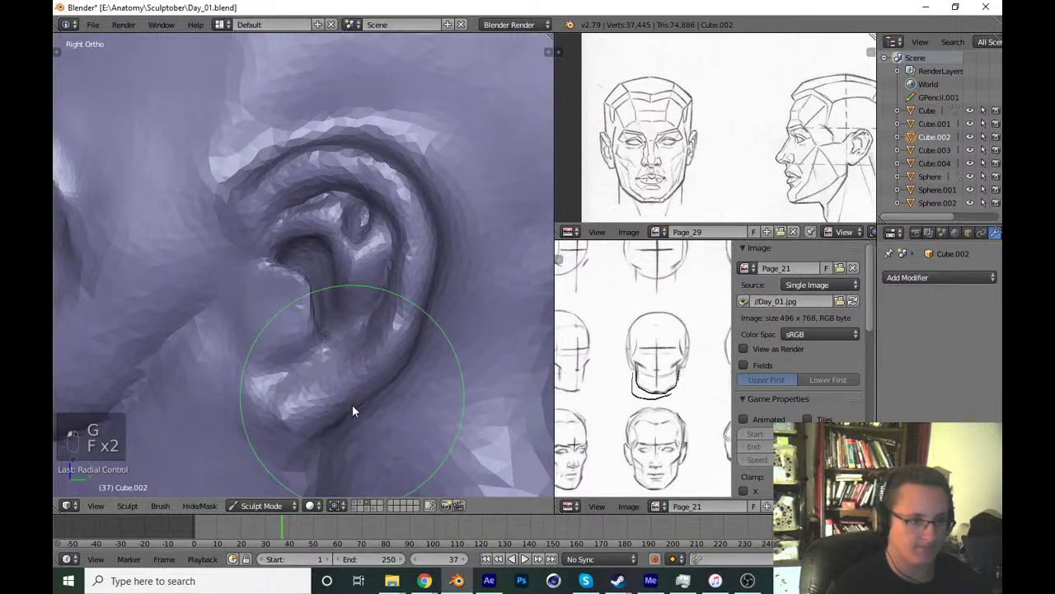
pyautogui.moveTo(354, 384); pyautogui.dragTo(385, 396)
# Save, return to front view and leave sculpting for Object Mode.
pyautogui.press('ctrl+s')
pyautogui.press('KP_1')
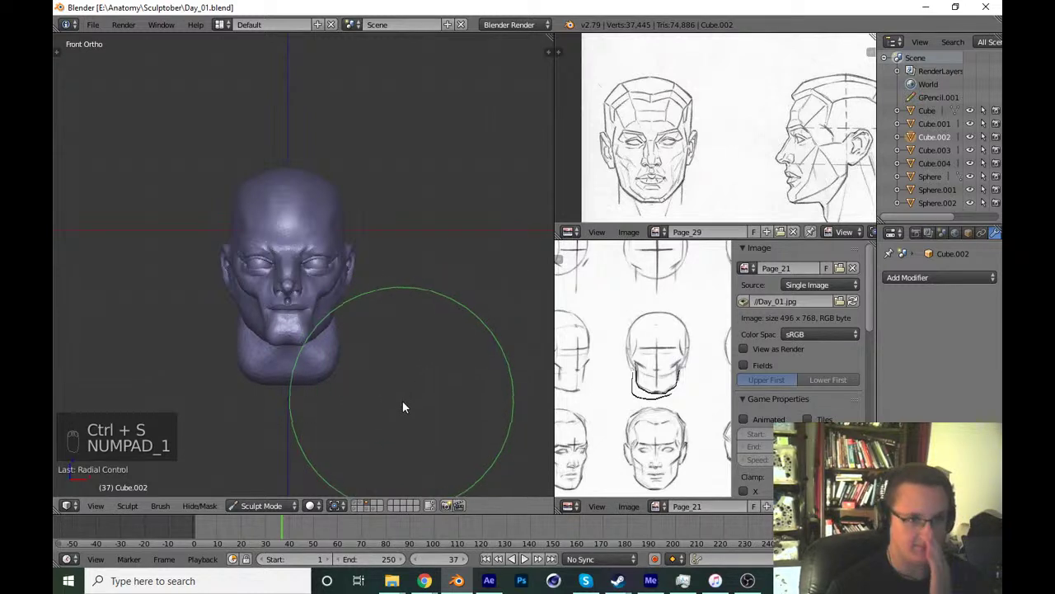
pyautogui.moveTo(280, 508); pyautogui.dragTo(420, 354)
pyautogui.press('shift+s')
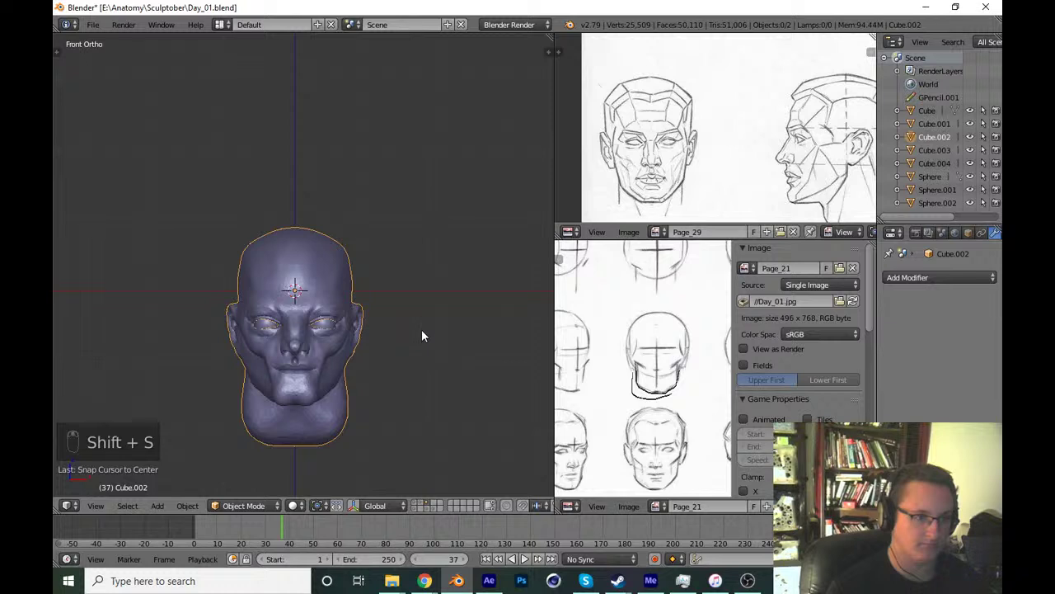
# Add a new UV sphere, Sphere.003, over the head and save.
pyautogui.press('shift+a')
pyautogui.moveTo(535, 61); pyautogui.dragTo(493, 169)
pyautogui.press('x')
pyautogui.press('shift+a')
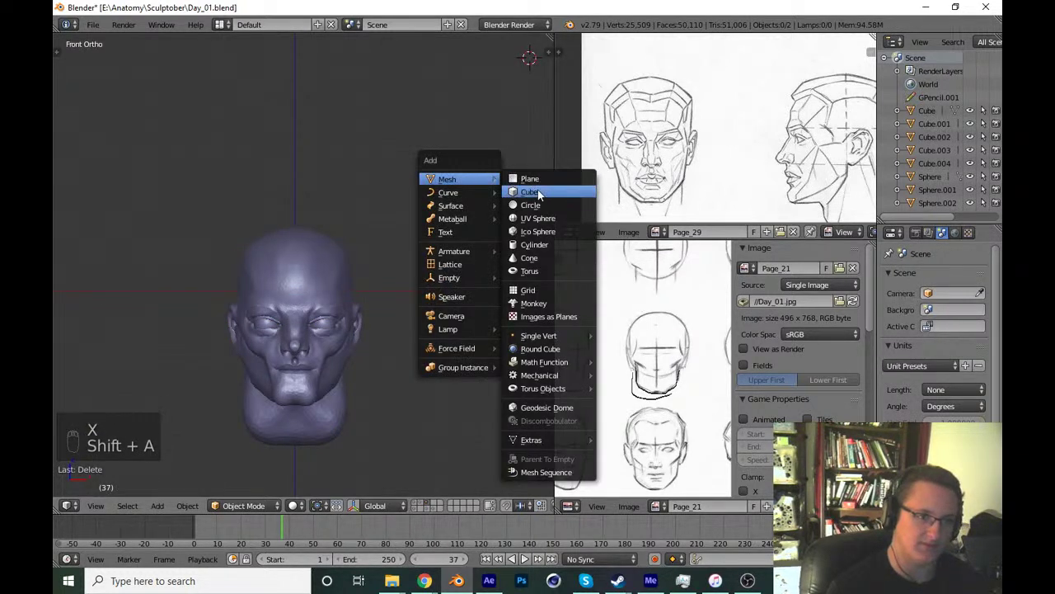
pyautogui.press('x')
pyautogui.press('shift+s')
pyautogui.press('shift+a')
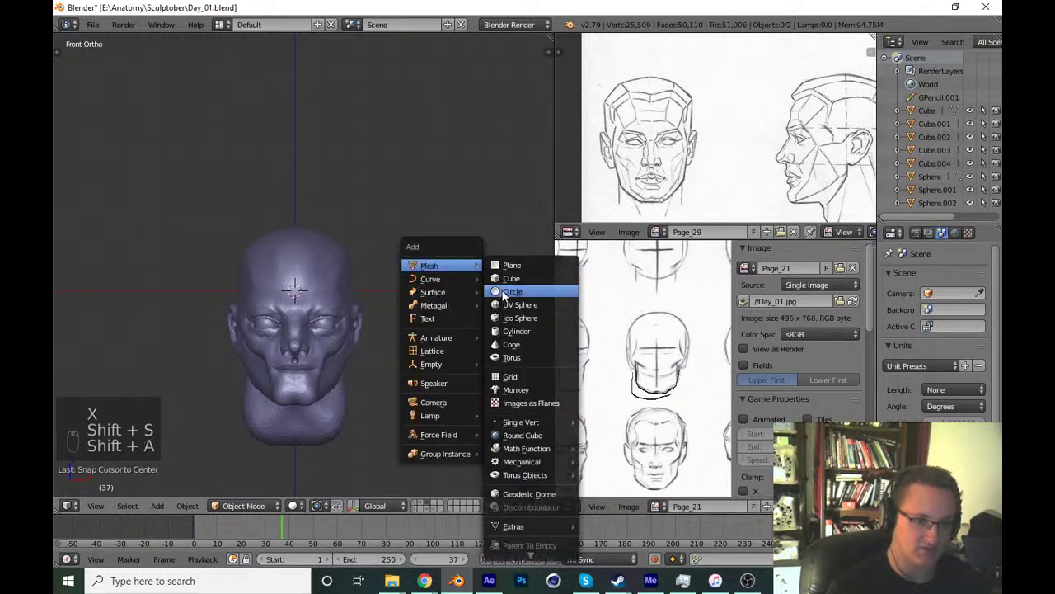
pyautogui.press('r')
pyautogui.press('ctrl+s')
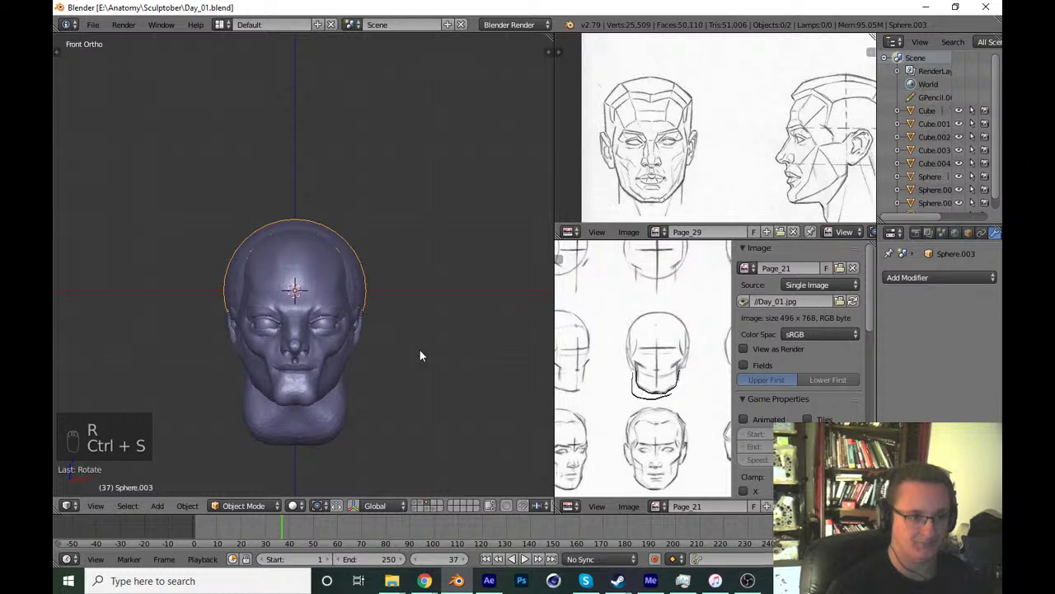
# In right-side wireframe view, move and scale the sphere to enclose the cranium.
pyautogui.press('KP_3')
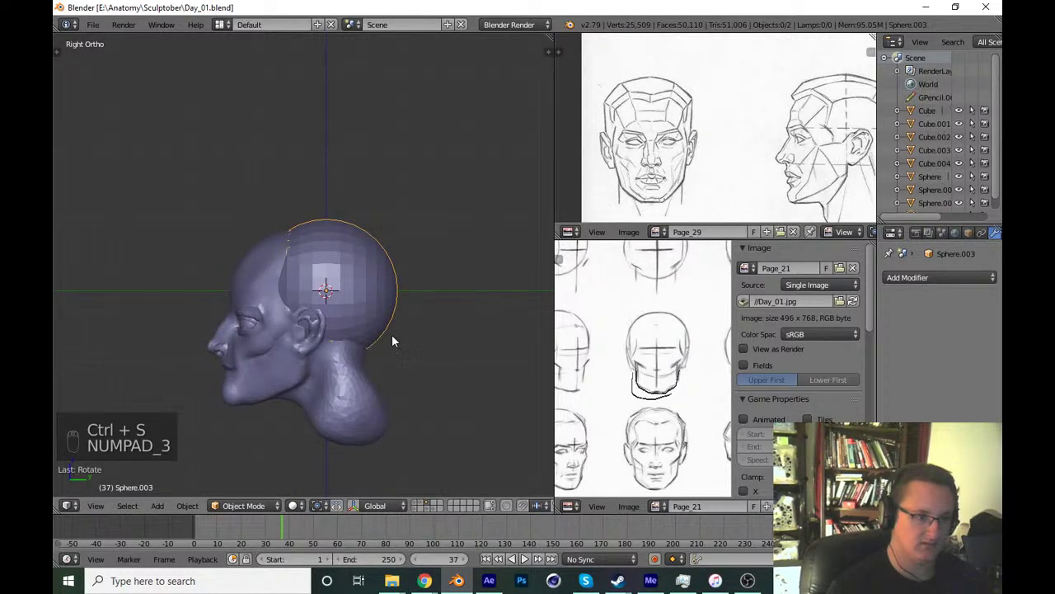
pyautogui.press('z')
pyautogui.press('z')
pyautogui.press('g')
pyautogui.press('z')
pyautogui.press('Tab')
pyautogui.press('Tab')
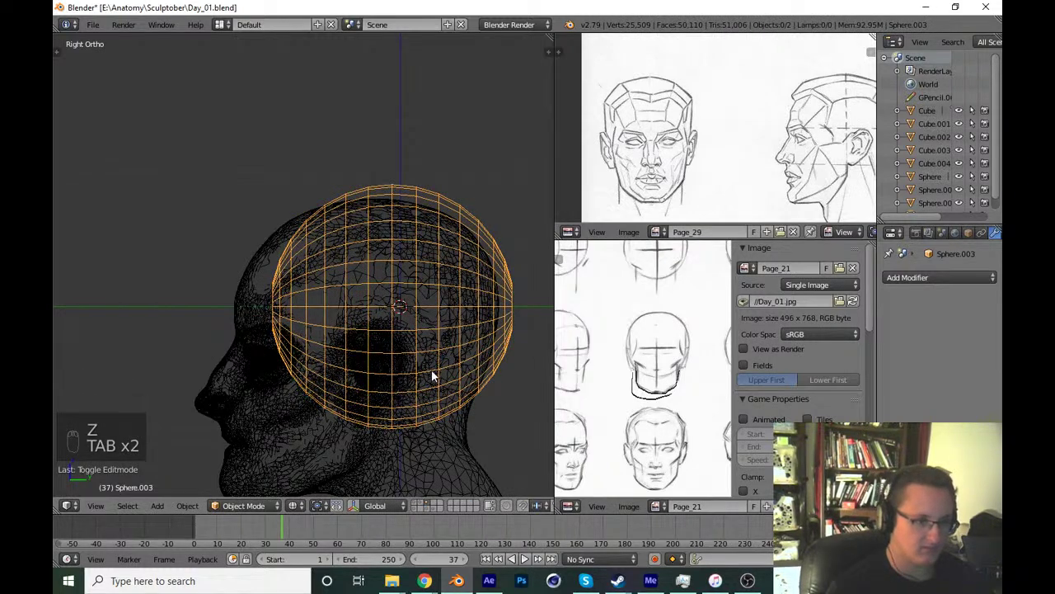
pyautogui.press('g')
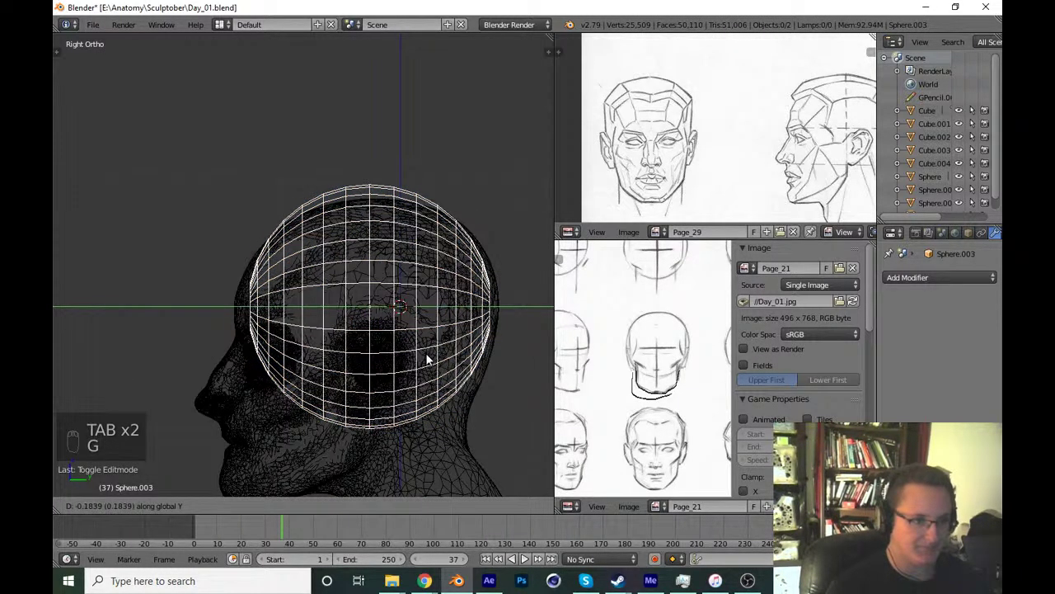
# Select Sphere.003, show it solid from the front and enter Sculpt Mode.
pyautogui.click(432, 359)
pyautogui.press('KP_1')
pyautogui.press('z')
pyautogui.click(263, 508)
pyautogui.moveTo(280, 471); pyautogui.dragTo(262, 475)
pyautogui.press('Tab')
# Enable Dynamic Topology and start flatten-brushing the hair sphere's surface, then save.
pyautogui.moveTo(249, 506); pyautogui.dragTo(382, 353)
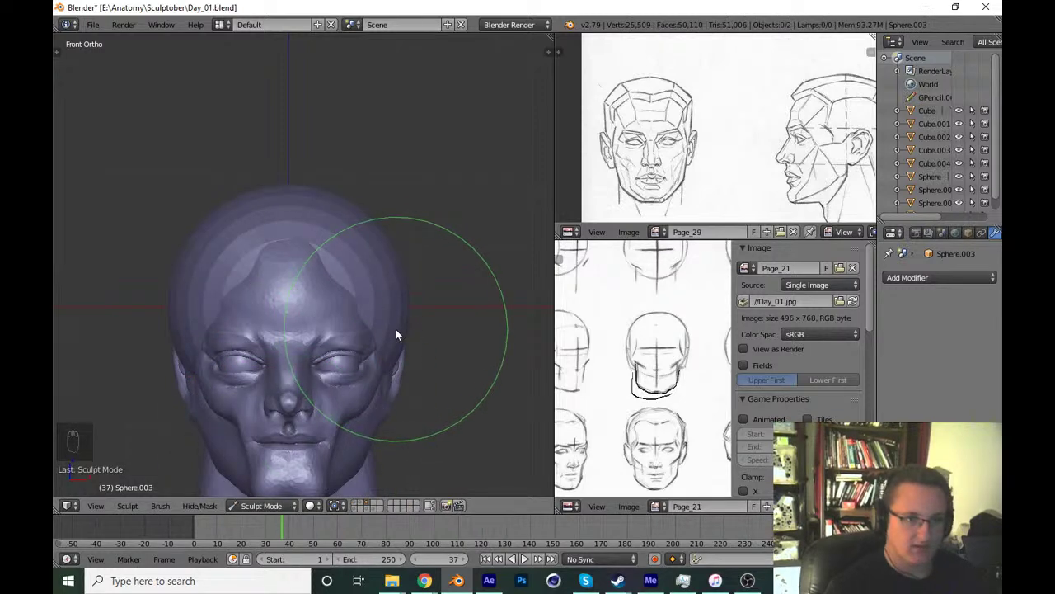
pyautogui.press('t')
pyautogui.moveTo(128, 108); pyautogui.dragTo(327, 294)
pyautogui.press('t')
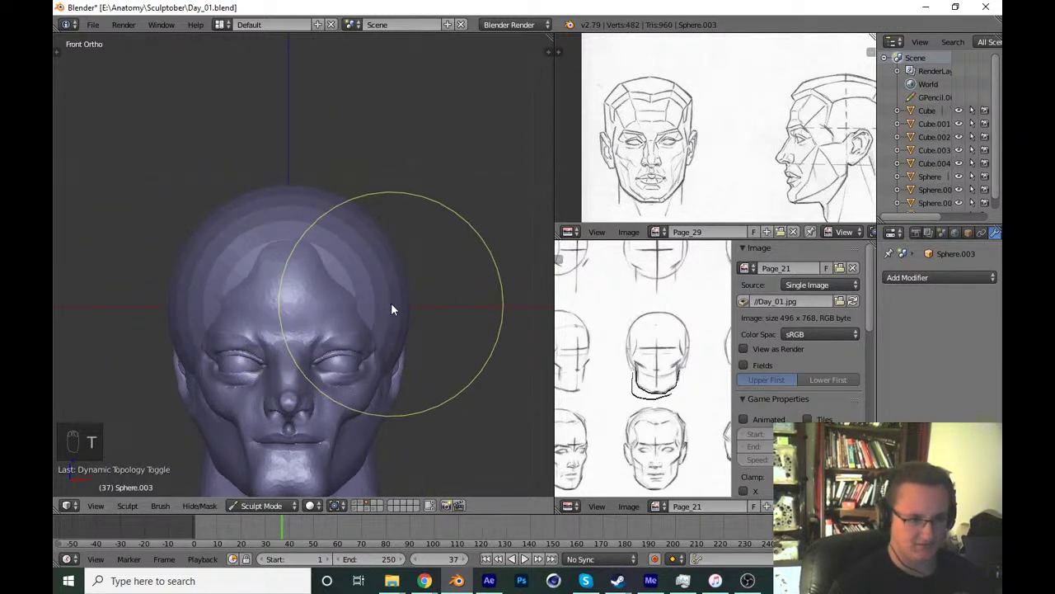
pyautogui.press('ctrl+s')
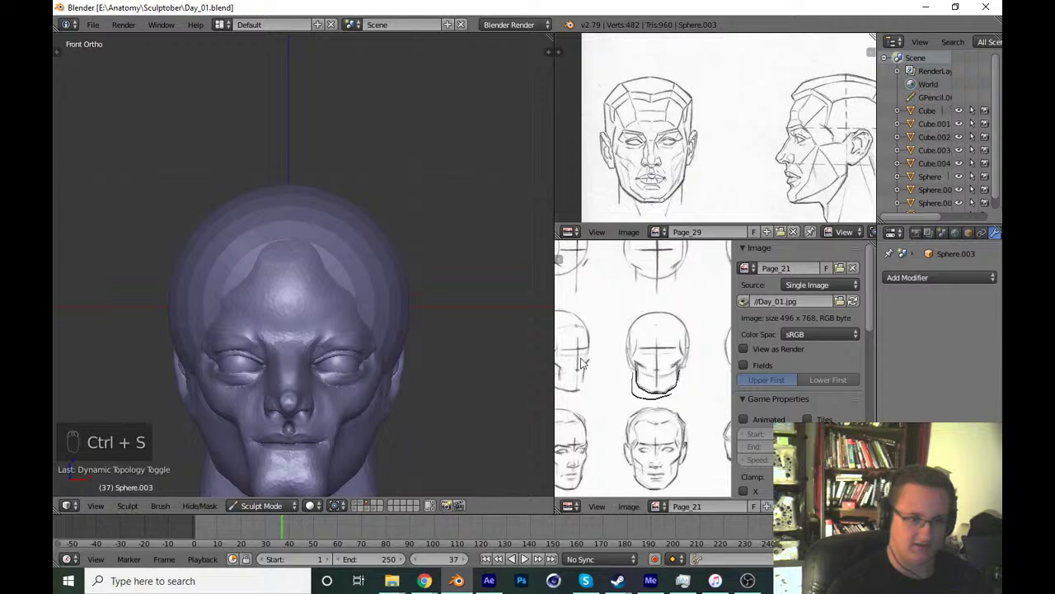
pyautogui.middleClick(695, 202)
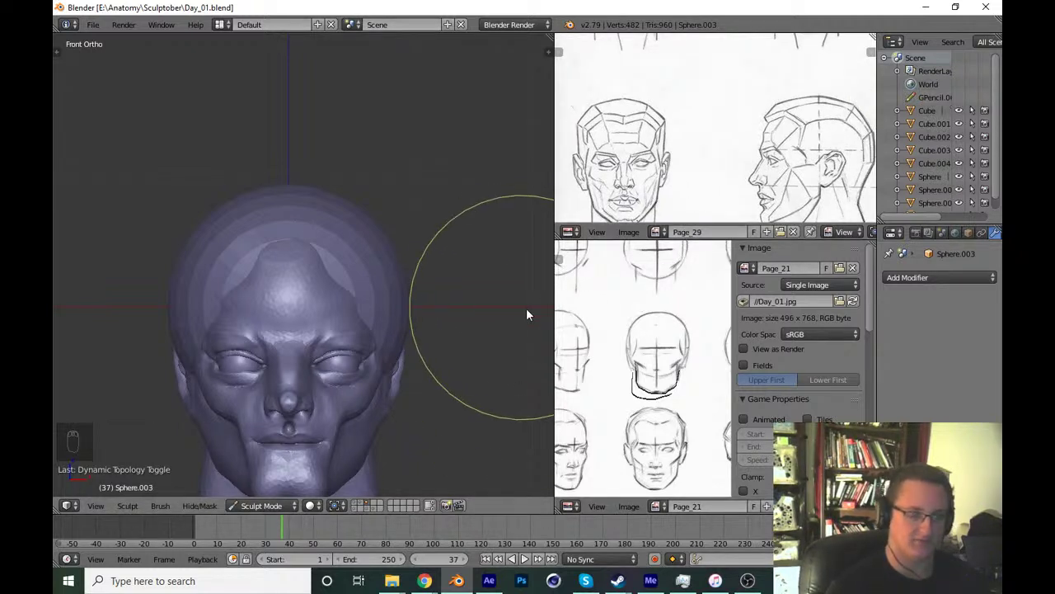
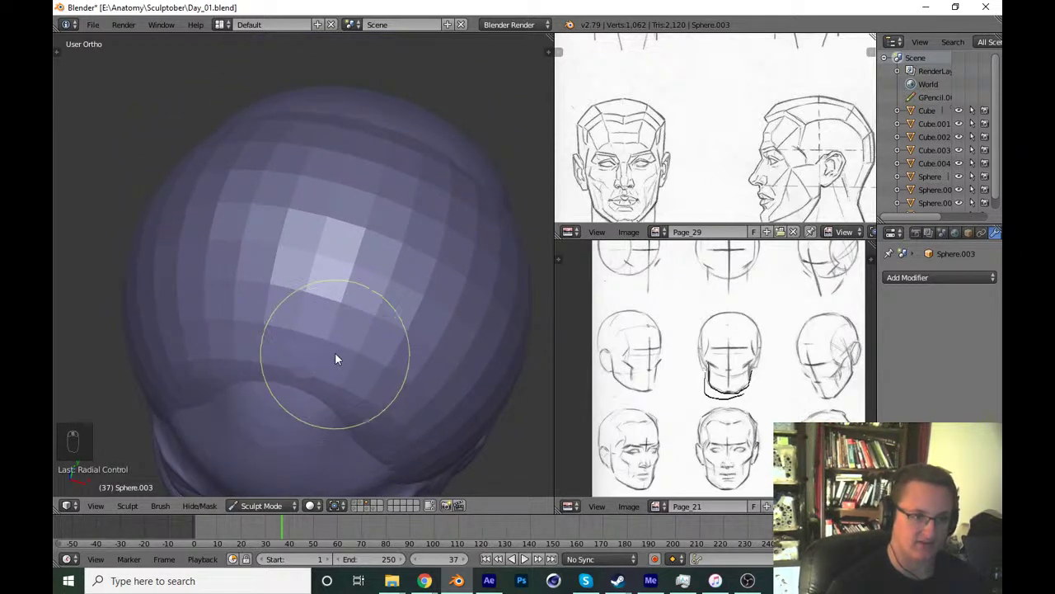
# Grab the sphere down over the skull, redoing the first pull until it sits as a cap.
pyautogui.press('f')
pyautogui.moveTo(372, 270); pyautogui.dragTo(428, 310)
pyautogui.press('ctrl+z')
pyautogui.press('ctrl+z')
pyautogui.press('ctrl+z')
pyautogui.click(323, 345)
pyautogui.moveTo(443, 354); pyautogui.dragTo(431, 352)
pyautogui.moveTo(398, 355); pyautogui.dragTo(431, 352)
# From the front, drag the cap's front edge into an arched hairline over the forehead.
pyautogui.press('KP_1')
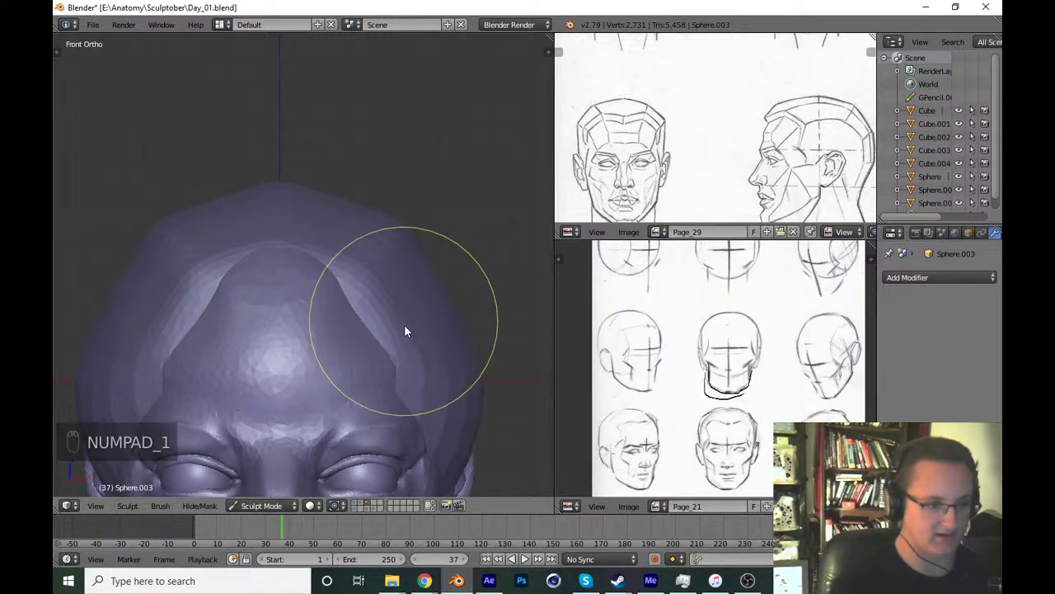
pyautogui.moveTo(425, 386); pyautogui.dragTo(508, 174)
pyautogui.press('KP_1')
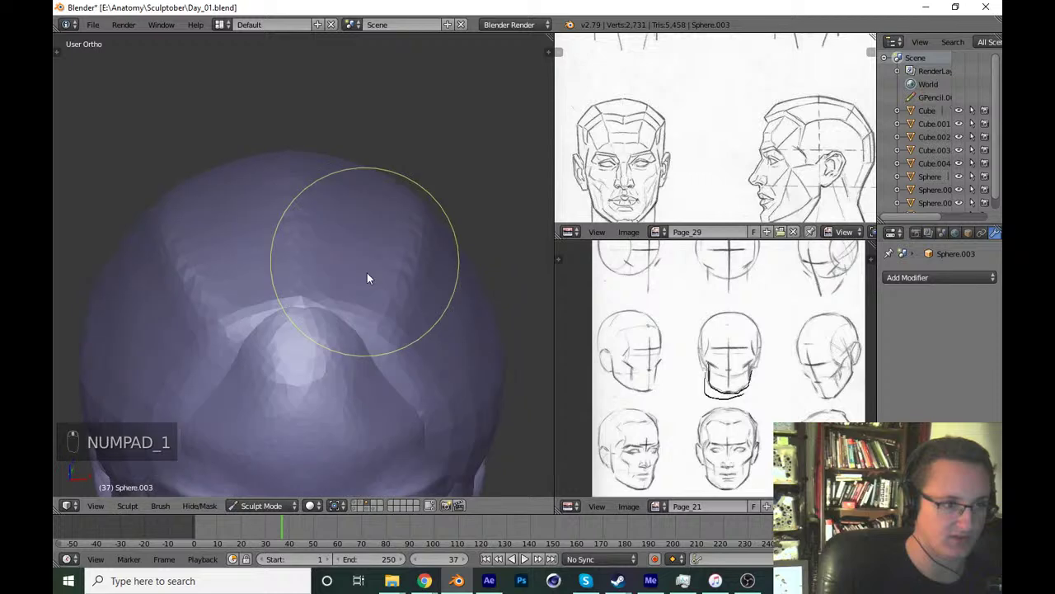
pyautogui.moveTo(307, 148); pyautogui.dragTo(510, 333)
pyautogui.press('ctrl+z')
pyautogui.press('ctrl+z')
pyautogui.click(469, 342)
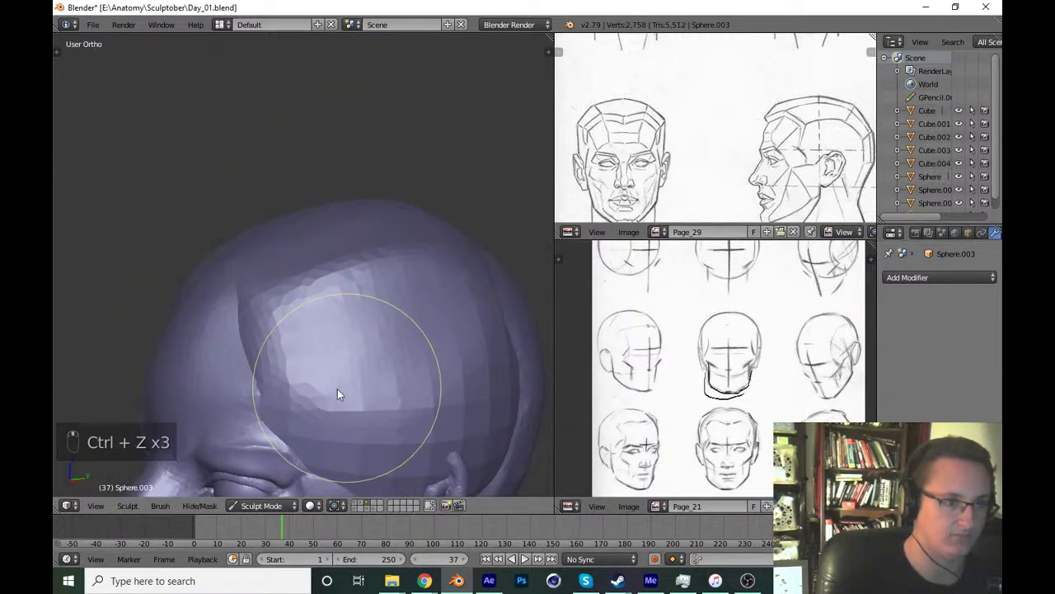
pyautogui.moveTo(393, 369); pyautogui.dragTo(415, 472)
# From the side, pull the hair mass further down the back and sides with the Grab brush.
pyautogui.press('KP_3')
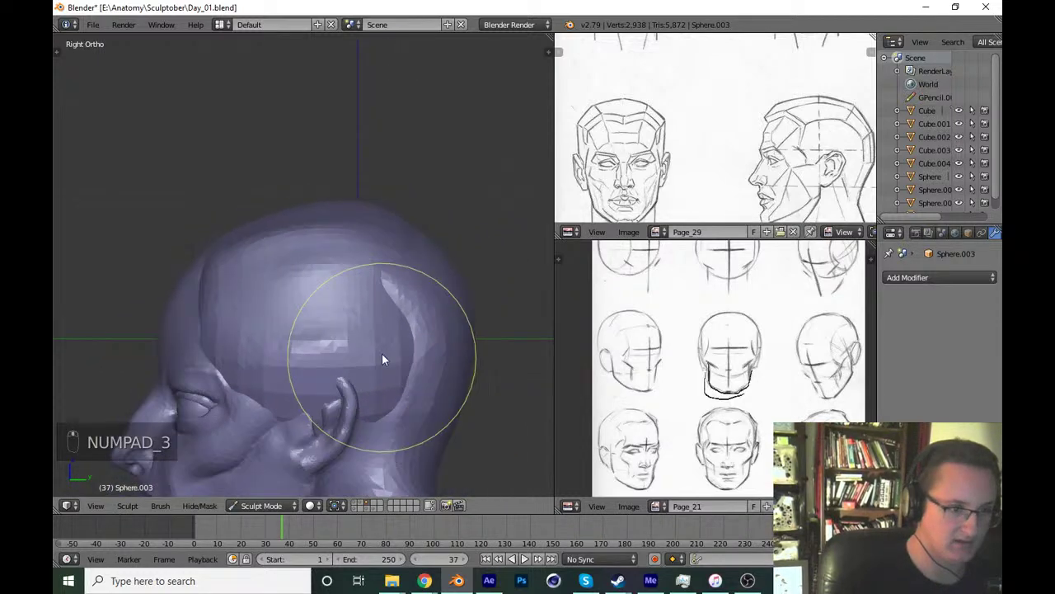
pyautogui.press('g')
pyautogui.press('t')
pyautogui.click(157, 195)
pyautogui.press('t')
pyautogui.press('f')
pyautogui.press('z')
pyautogui.press('z')
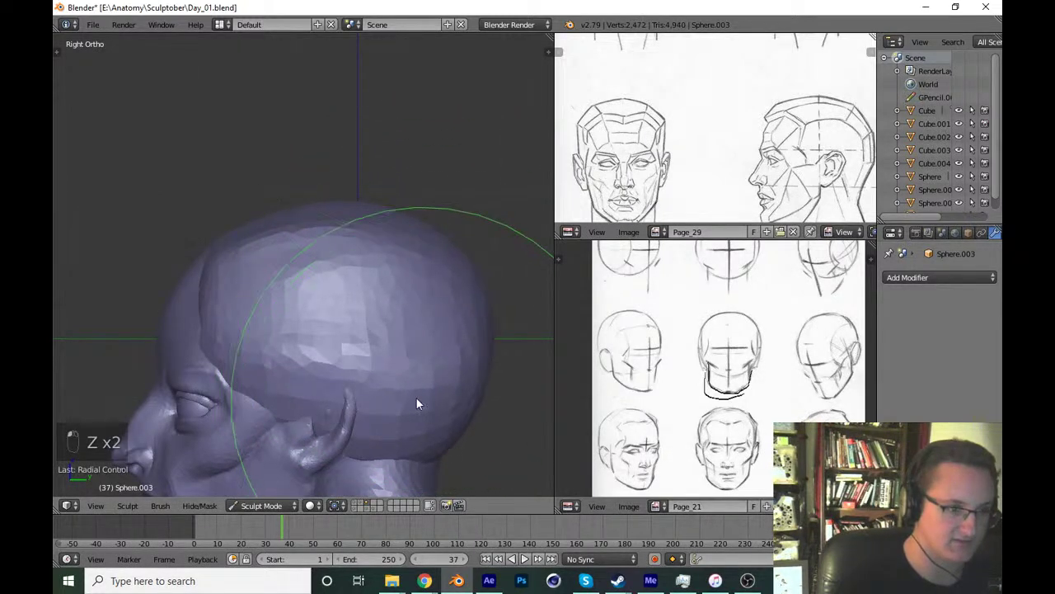
pyautogui.moveTo(362, 386); pyautogui.dragTo(368, 479)
pyautogui.press('ctrl+z')
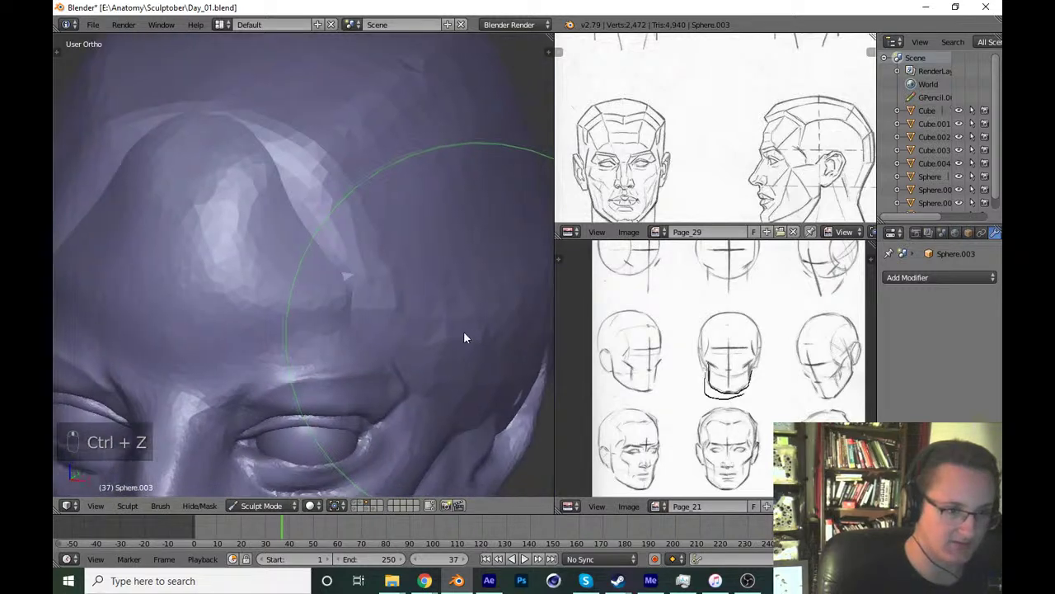
pyautogui.moveTo(421, 363); pyautogui.dragTo(420, 403)
pyautogui.press('KP_1')
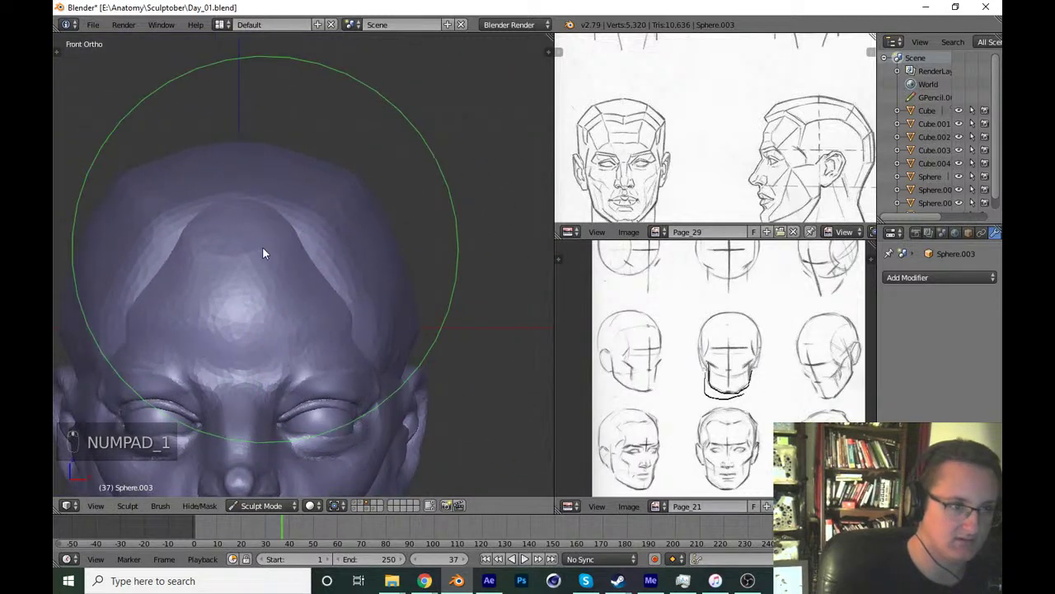
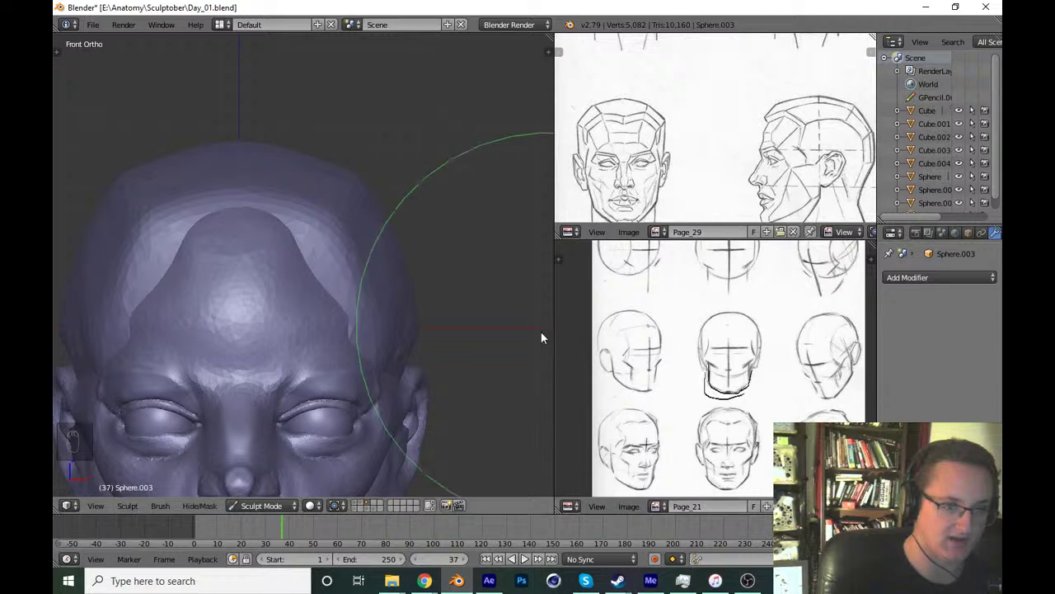
# Crease along the hairline ridge across the forehead, redoing strokes that cut too deep.
pyautogui.moveTo(731, 332); pyautogui.dragTo(452, 290)
pyautogui.press('t')
pyautogui.moveTo(118, 104); pyautogui.dragTo(294, 256)
pyautogui.press('t')
pyautogui.press('f')
pyautogui.moveTo(248, 230); pyautogui.dragTo(413, 225)
pyautogui.press('shift+c')
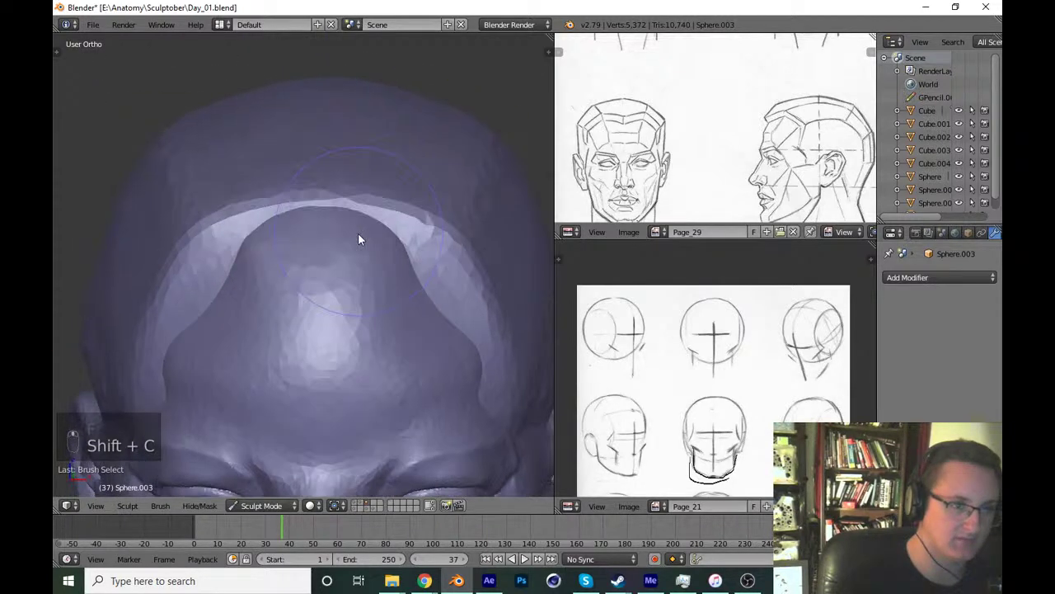
pyautogui.press('f')
pyautogui.moveTo(333, 240); pyautogui.dragTo(479, 369)
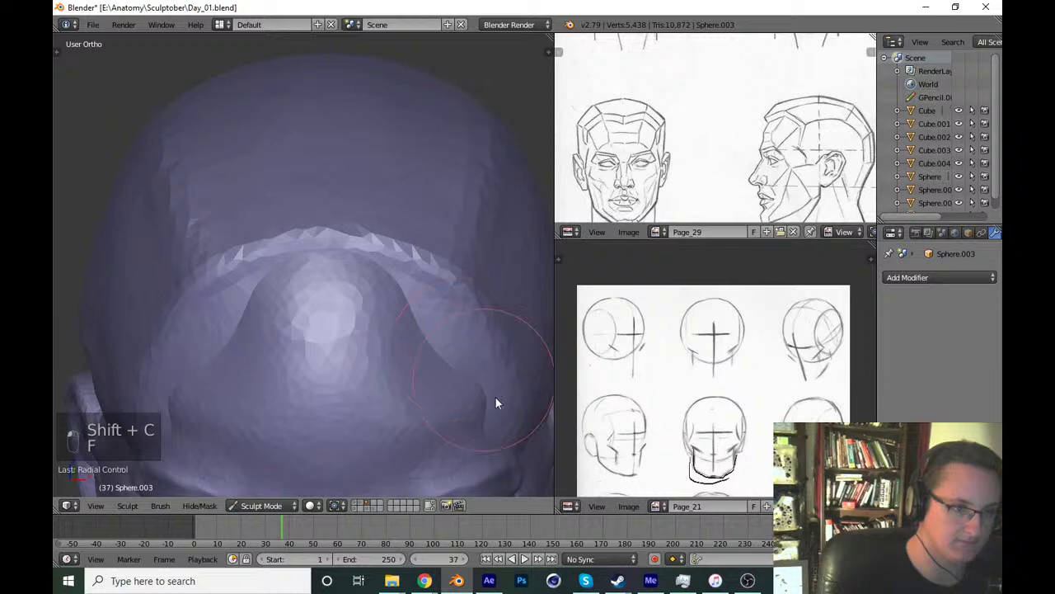
pyautogui.press('ctrl+z')
pyautogui.press('ctrl+z')
# With X-mirror on, sharpen the hairline at the temples from the front view and save.
pyautogui.press('KP_1')
pyautogui.press('x')
pyautogui.press('f')
pyautogui.click(387, 199)
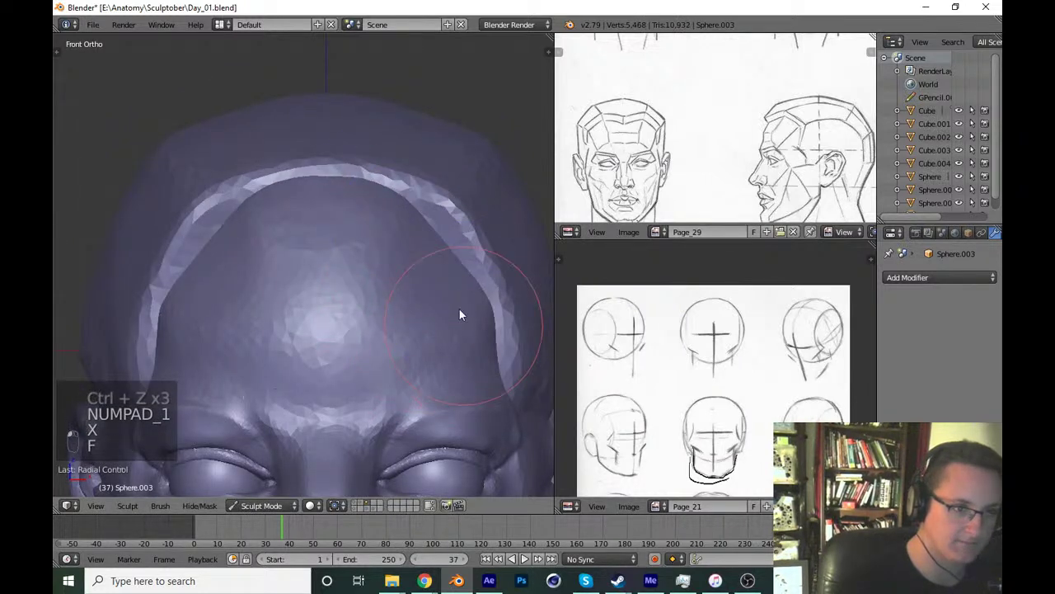
pyautogui.moveTo(443, 337); pyautogui.dragTo(400, 332)
pyautogui.press('ctrl+s')
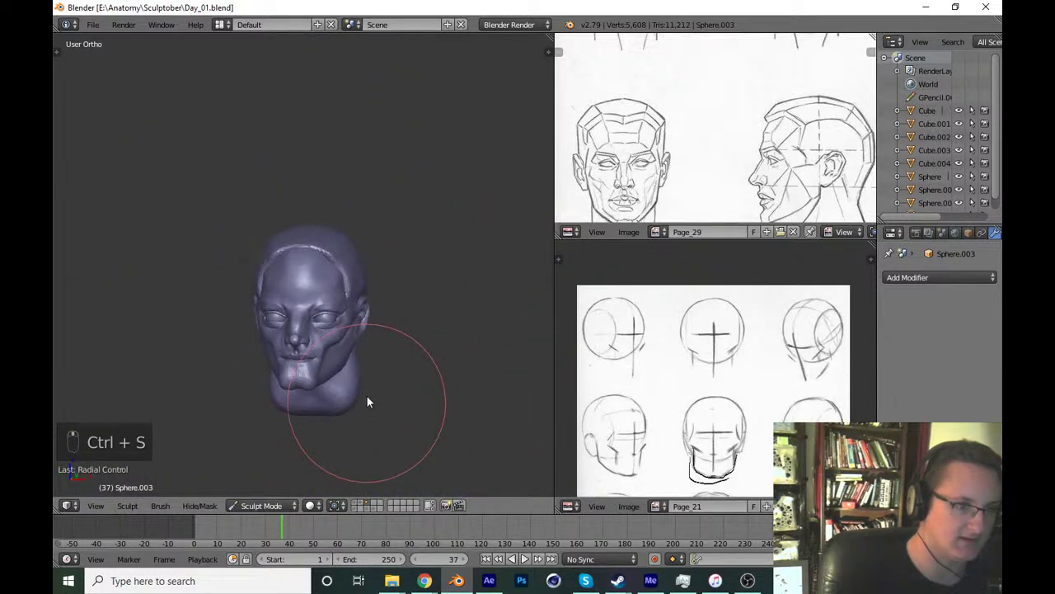
# Crease the forehead edge again and adjust the brush size and settings for finer strokes.
pyautogui.press('shift+c')
pyautogui.press('f')
pyautogui.moveTo(368, 271); pyautogui.dragTo(453, 327)
pyautogui.press('KP_1')
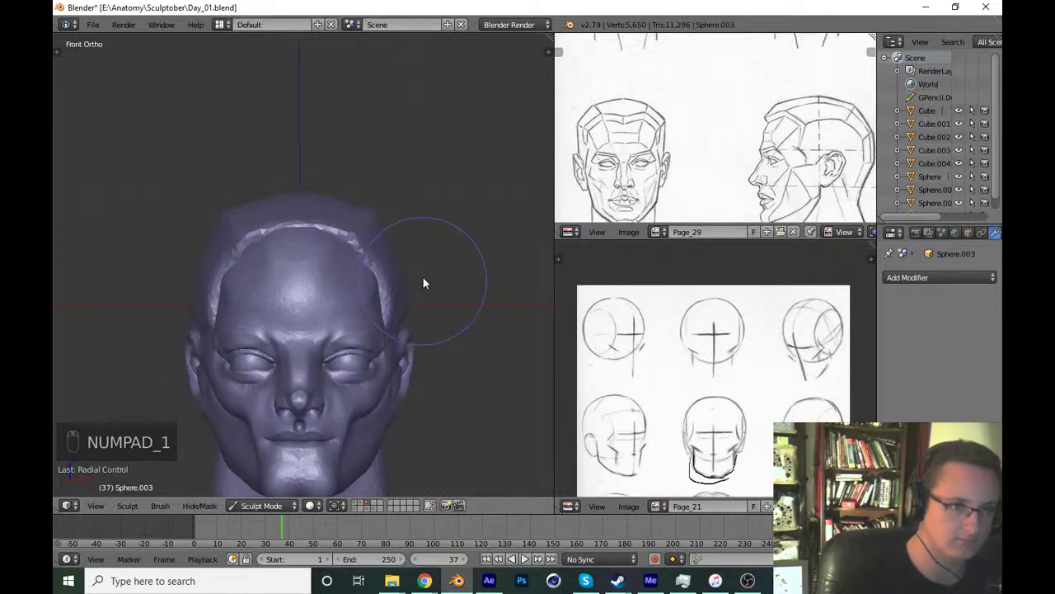
pyautogui.press('t')
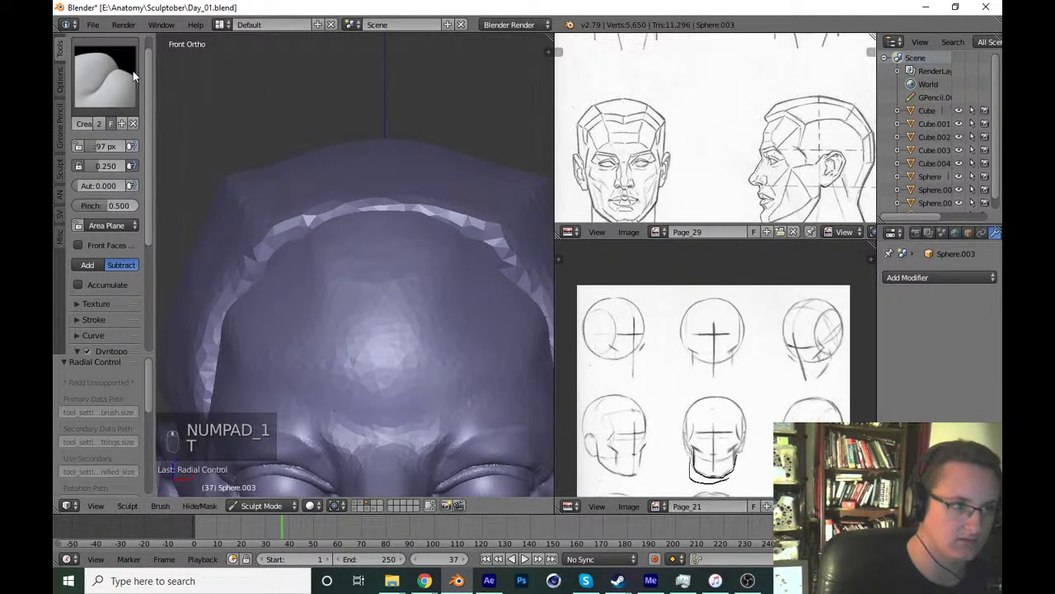
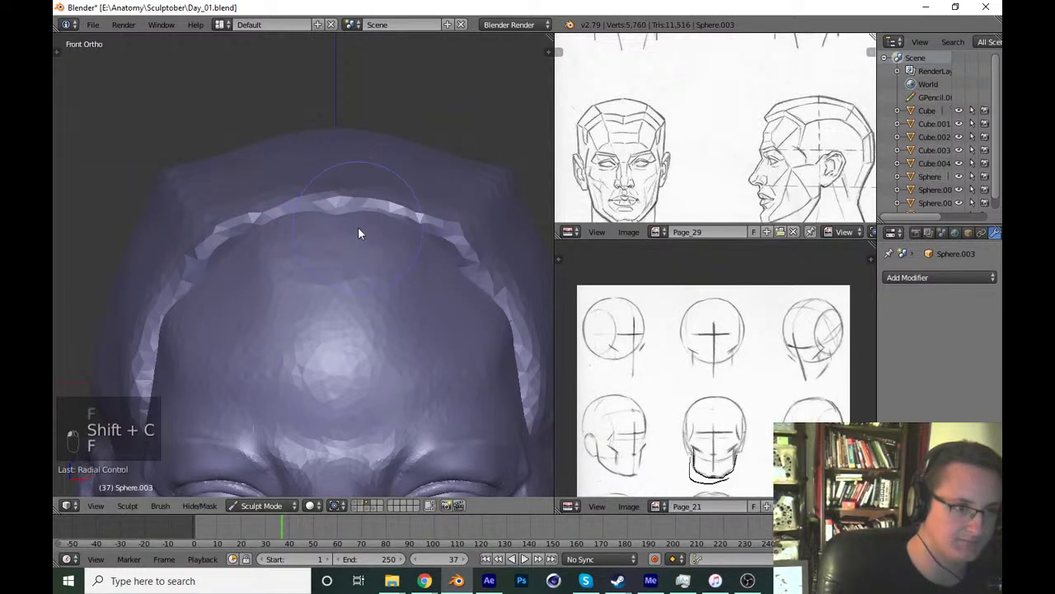
pyautogui.press('f')
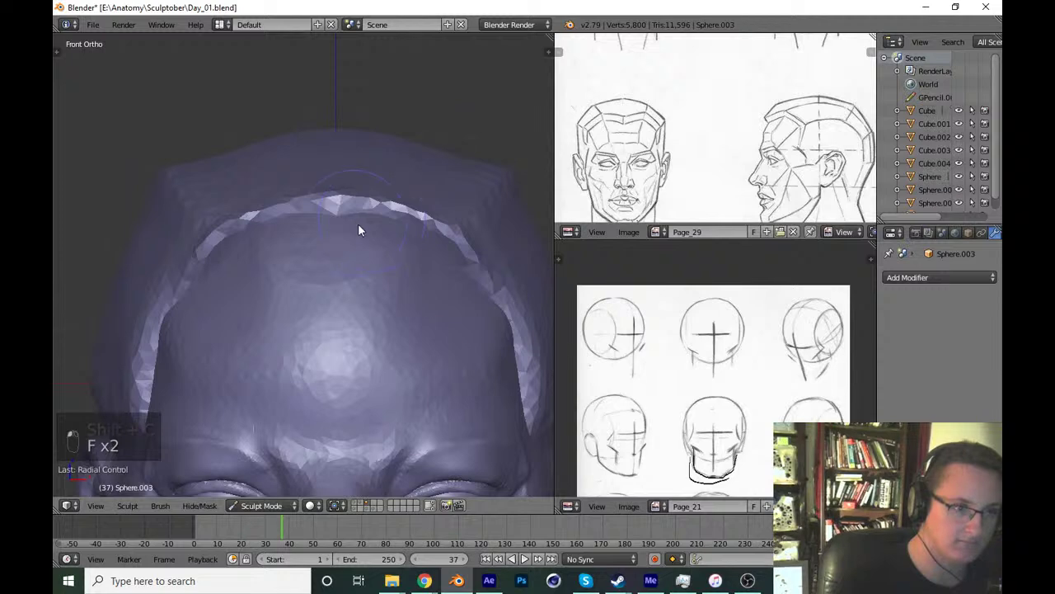
pyautogui.press('t')
pyautogui.press('t')
pyautogui.press('f')
pyautogui.press('f')
pyautogui.press('g')
pyautogui.press('f')
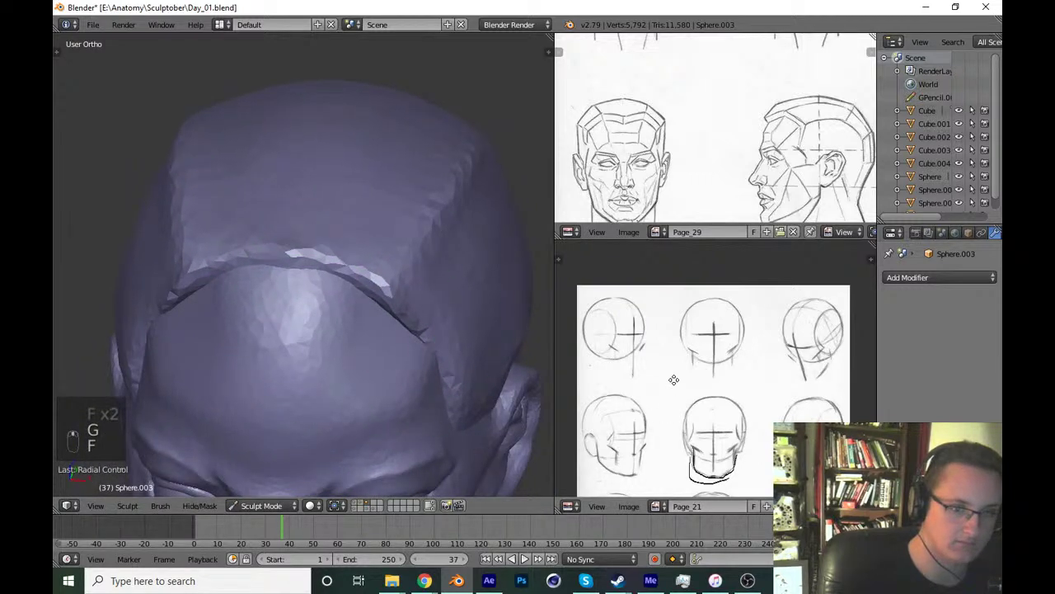
# Smooth the hair sides near the ear with short strokes, checking front and side views.
pyautogui.moveTo(311, 290); pyautogui.dragTo(298, 290)
pyautogui.middleClick(297, 290)
pyautogui.moveTo(266, 277); pyautogui.dragTo(253, 277)
pyautogui.press('KP_1')
pyautogui.press('KP_3')
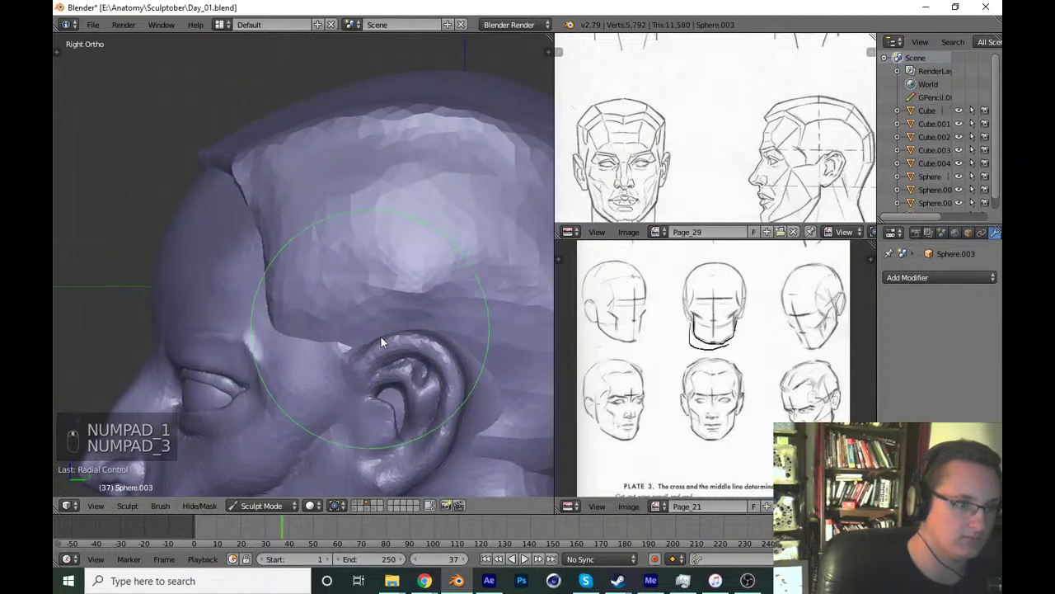
pyautogui.press('f')
pyautogui.moveTo(285, 144); pyautogui.dragTo(457, 267)
pyautogui.press('KP_1')
# Refine the hairline curve across the forehead with X-mirror and start saving Day_01.blend.
pyautogui.press('x')
pyautogui.press('f')
pyautogui.moveTo(362, 245); pyautogui.dragTo(347, 190)
pyautogui.press('f')
pyautogui.press('KP_1')
pyautogui.press('ctrl+s')
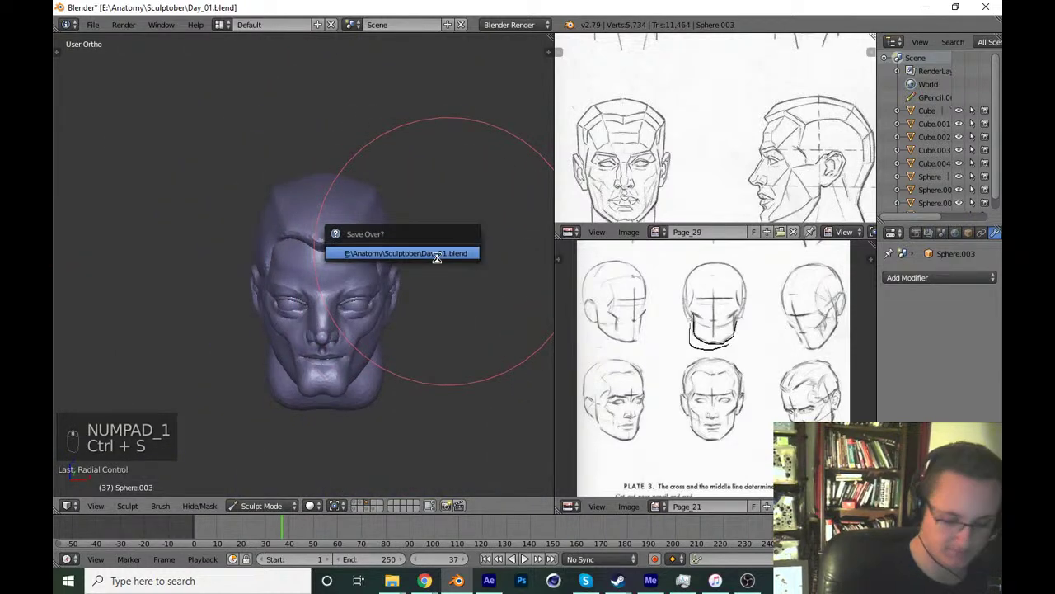
# Confirm overwriting Day_01.blend, then crease a deeper hairline groove with a central widow's peak.
pyautogui.press('KP_1')
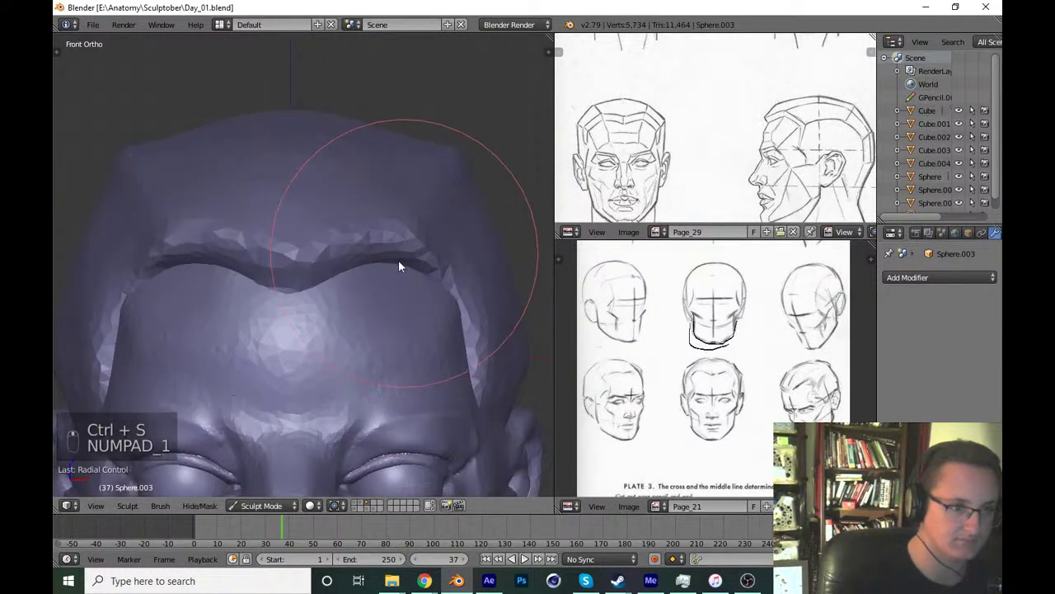
pyautogui.press('f')
pyautogui.press('g')
pyautogui.press('f')
pyautogui.moveTo(468, 297); pyautogui.dragTo(379, 311)
pyautogui.press('KP_1')
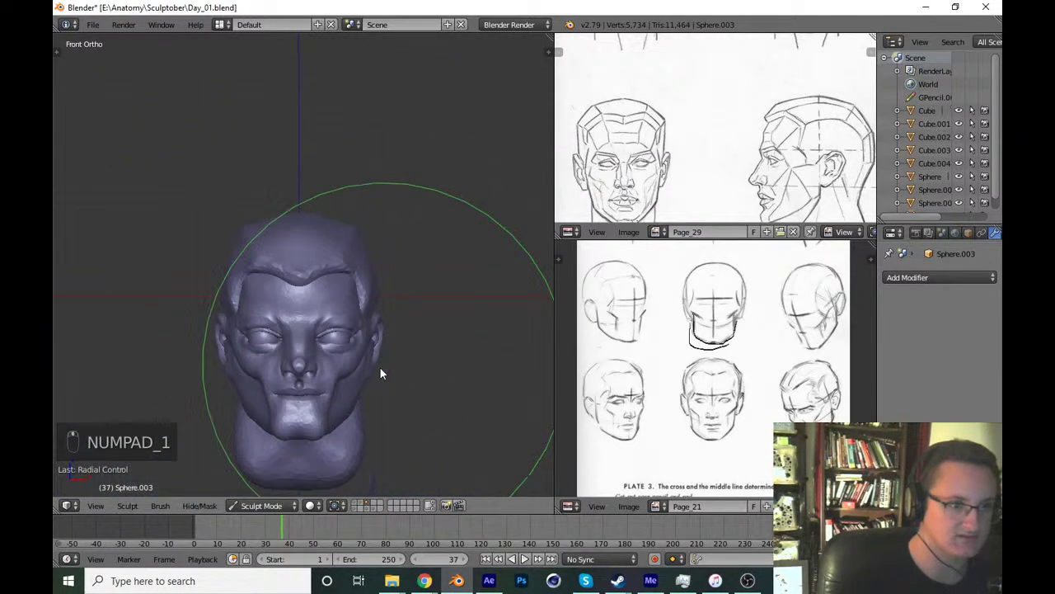
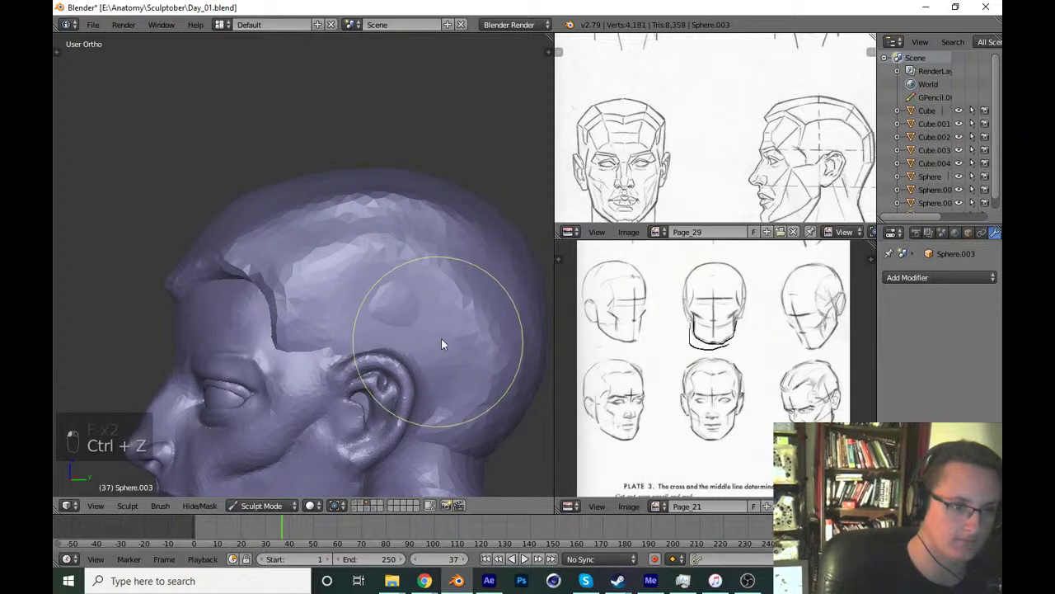
# Set up the Flatten brush and its size from the front view for the crown.
pyautogui.press('g')
pyautogui.press('f')
pyautogui.click(395, 340)
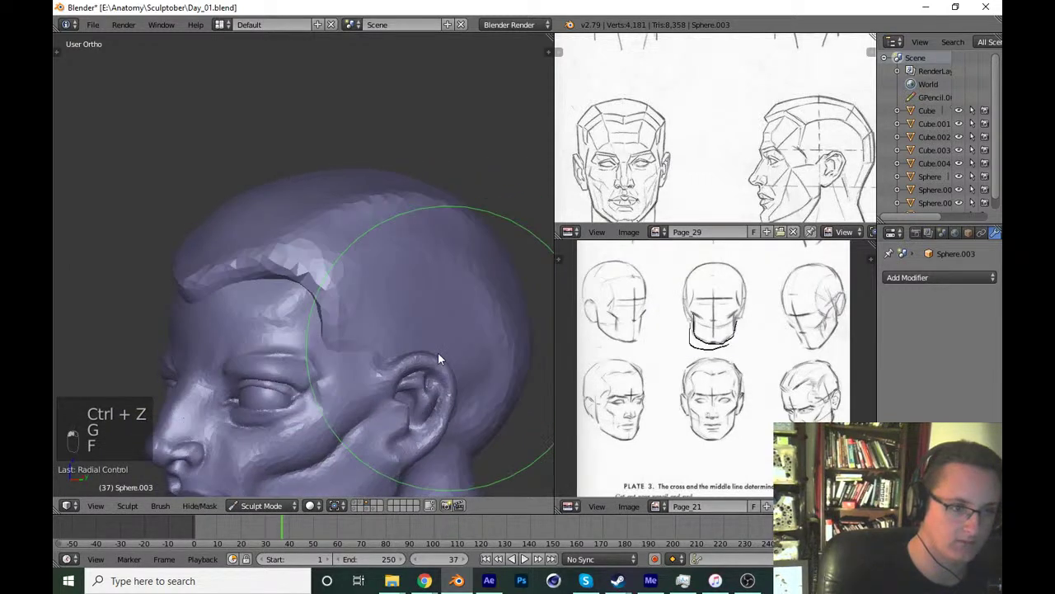
pyautogui.press('KP_1')
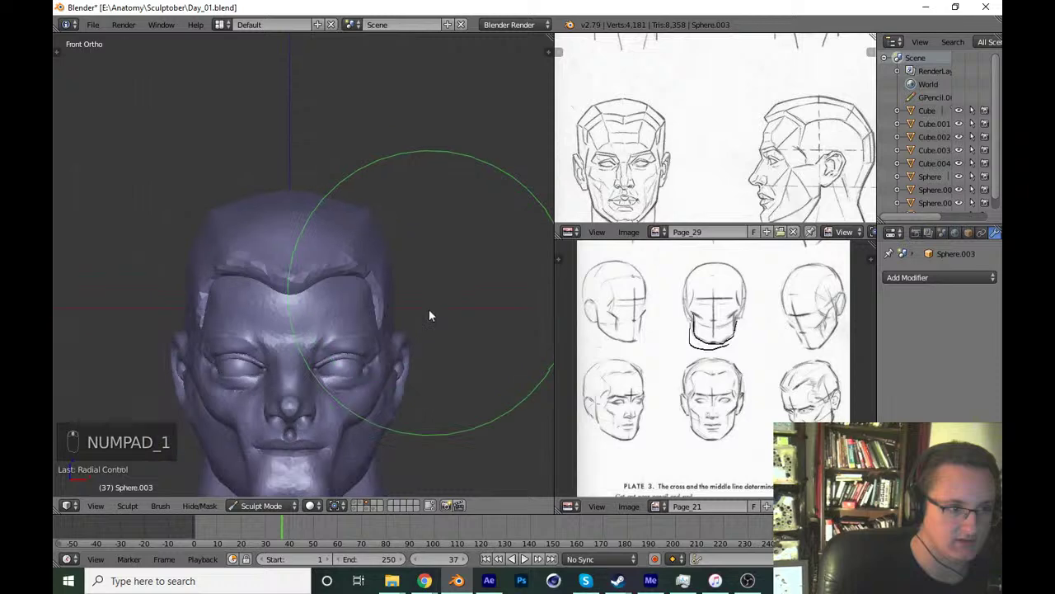
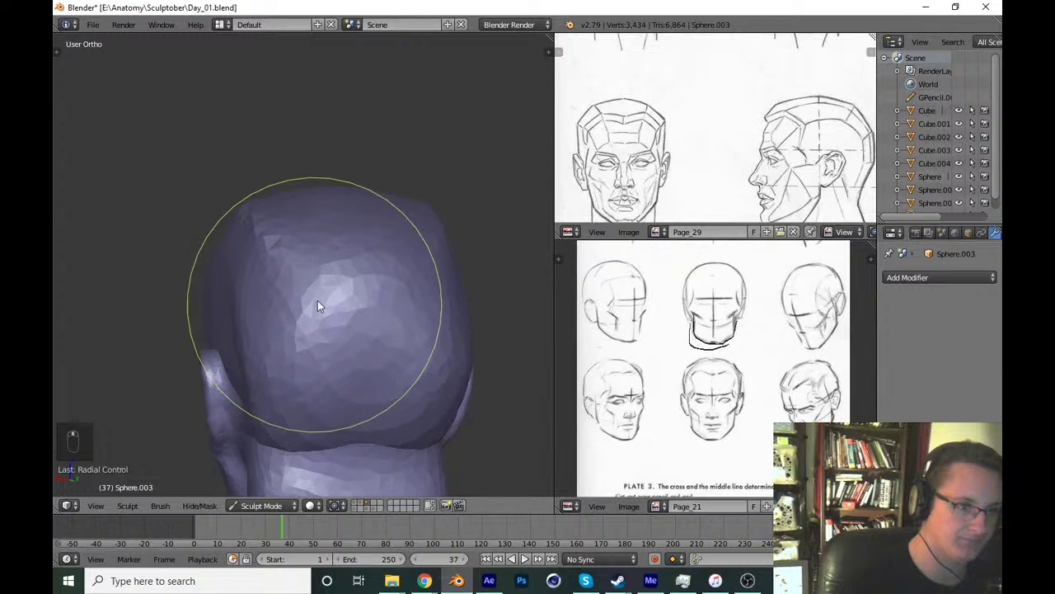
pyautogui.press('f')
pyautogui.click(348, 312)
pyautogui.press('t')
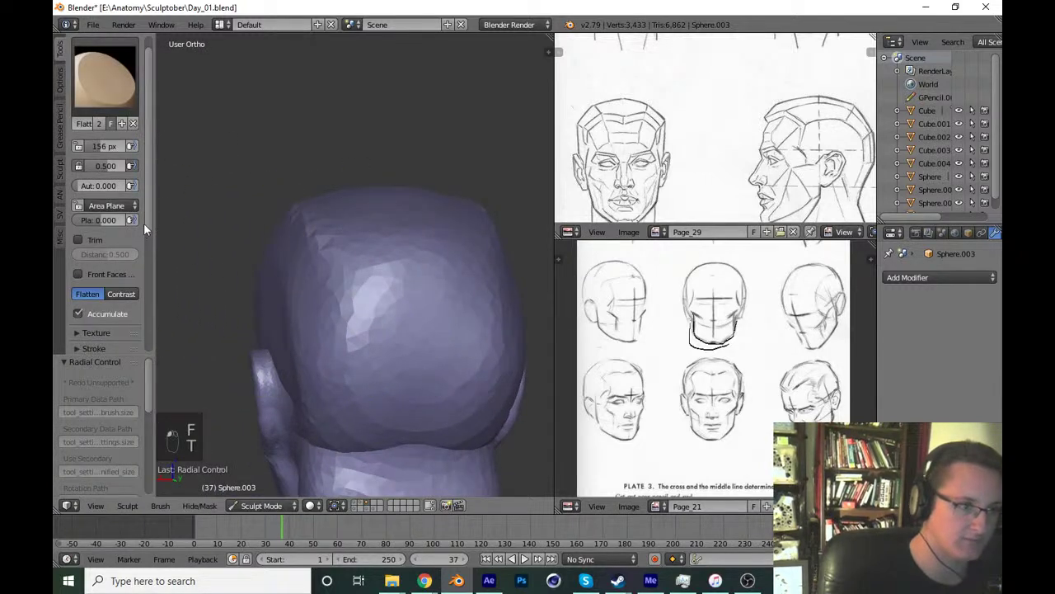
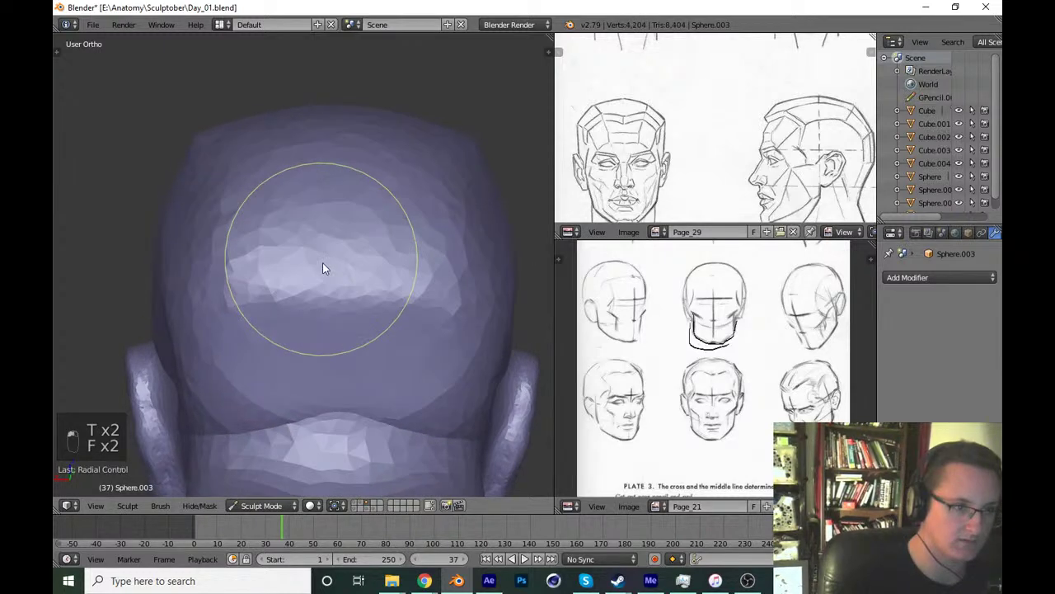
# Flatten the crown and build up the hair mass over the back of the head.
pyautogui.moveTo(296, 371); pyautogui.dragTo(382, 252)
pyautogui.press('ctrl+z')
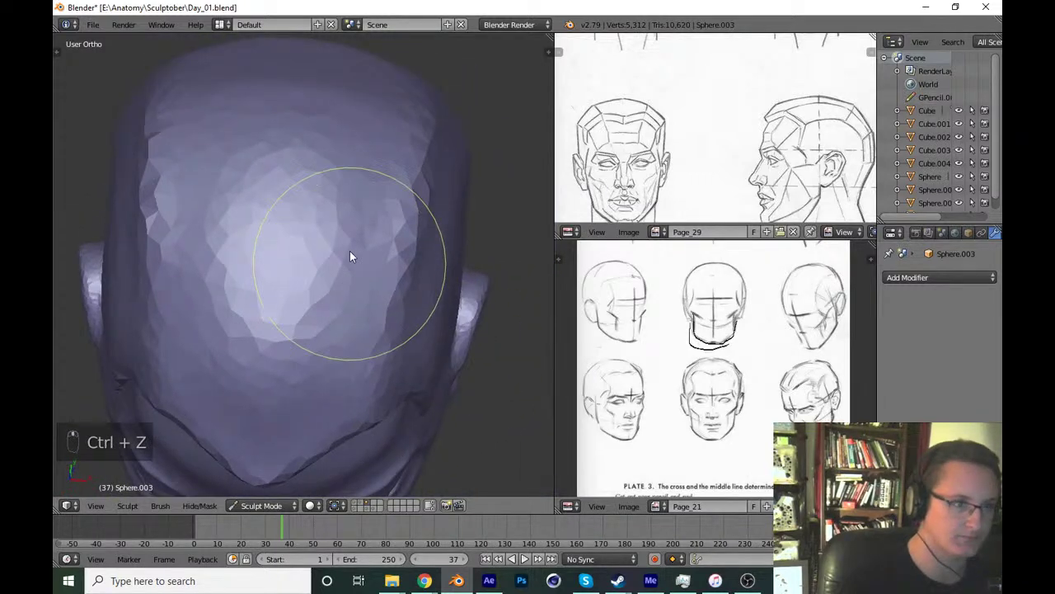
pyautogui.moveTo(384, 90); pyautogui.dragTo(314, 194)
pyautogui.press('shift+c')
pyautogui.press('ctrl+z')
# Resize the brush, shape the hair mass at the back, and save over Day_01.blend.
pyautogui.press('f')
pyautogui.press('f')
pyautogui.press('f')
pyautogui.press('f')
pyautogui.click(270, 256)
pyautogui.press('ctrl+z')
pyautogui.moveTo(264, 209); pyautogui.dragTo(390, 239)
pyautogui.press('ctrl+s')
pyautogui.press('KP_1')
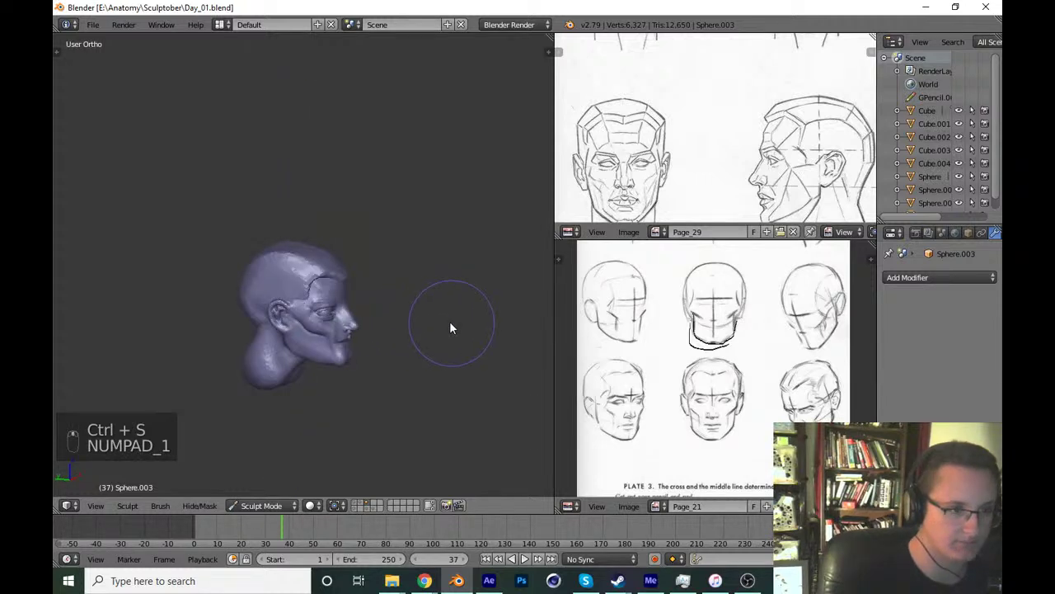
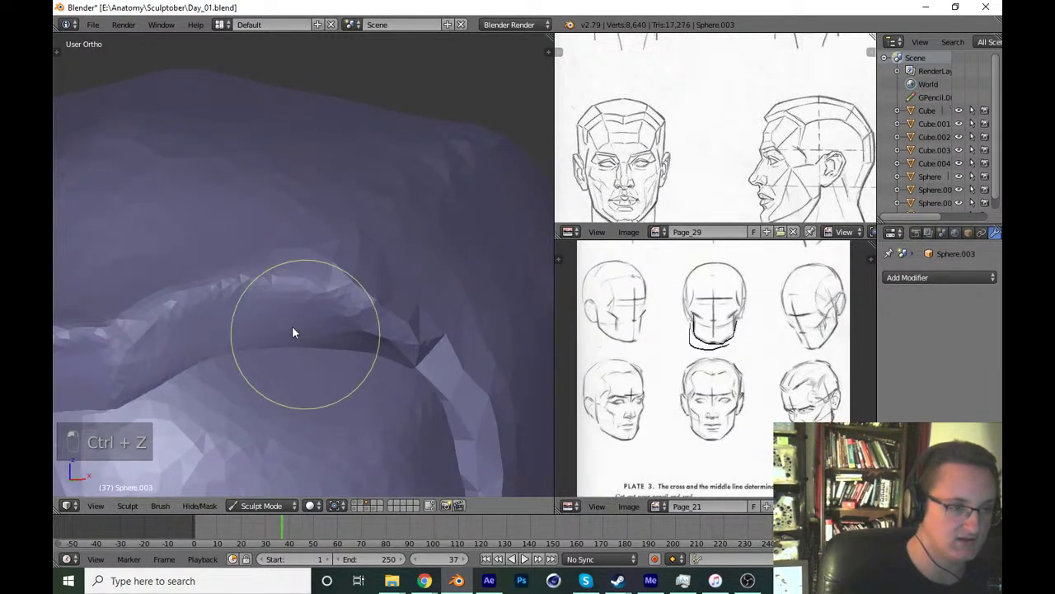
# Define and sharpen the hairline ridge with close-up strokes, then start saving Day_01.blend.
pyautogui.click(365, 360)
pyautogui.click(367, 412)
pyautogui.moveTo(344, 323); pyautogui.dragTo(270, 220)
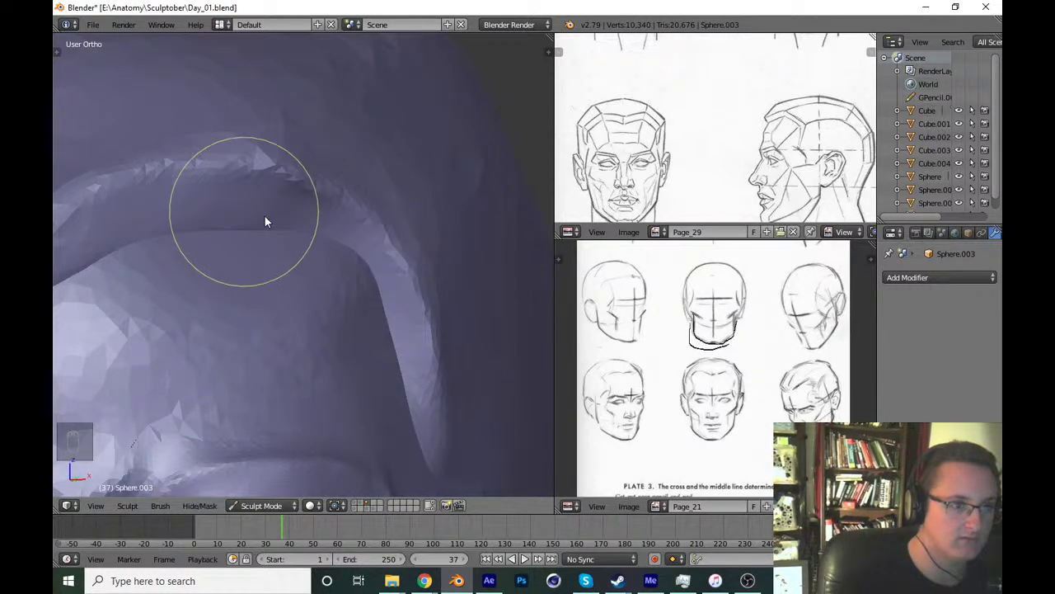
pyautogui.moveTo(425, 374); pyautogui.dragTo(361, 280)
pyautogui.click(380, 293)
pyautogui.moveTo(410, 317); pyautogui.dragTo(477, 366)
pyautogui.press('ctrl+s')
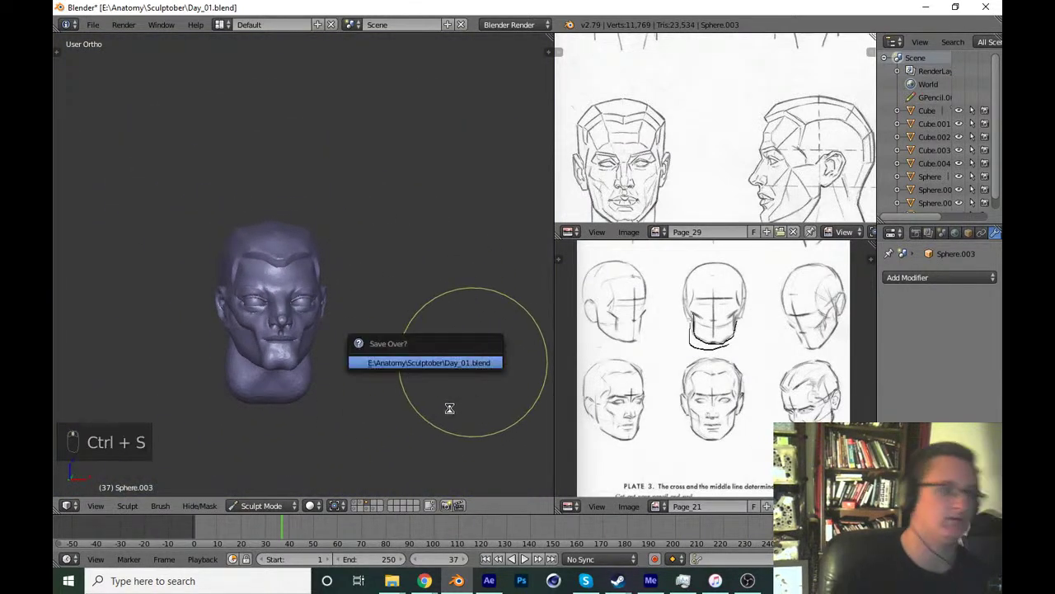
# Confirm the save and refine the hair mass along the side from the front view.
pyautogui.moveTo(451, 416); pyautogui.dragTo(446, 429)
pyautogui.press('KP_1')
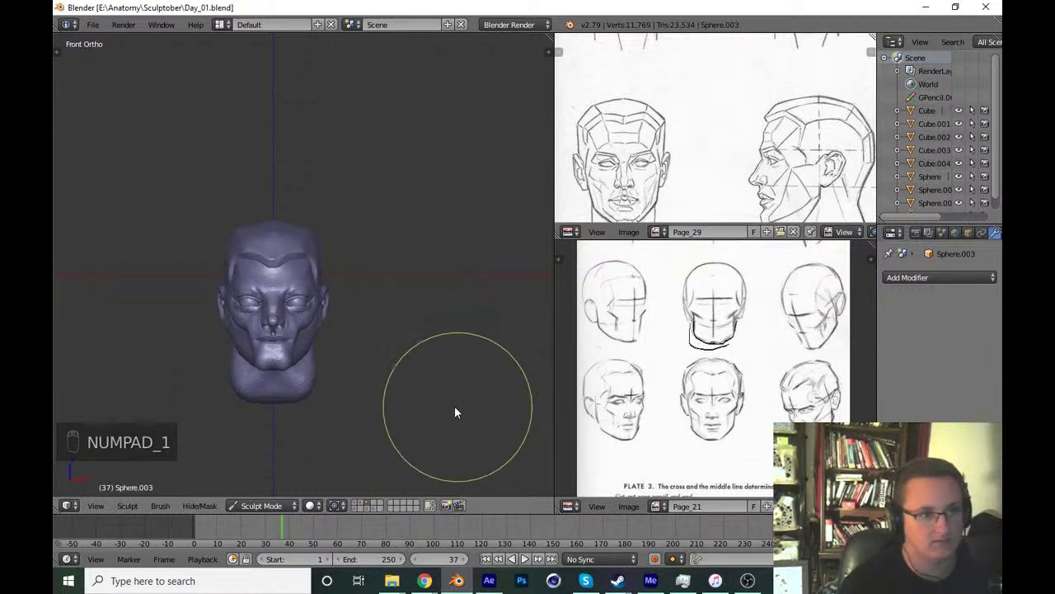
pyautogui.moveTo(413, 365); pyautogui.dragTo(412, 343)
pyautogui.press('f')
pyautogui.press('t')
pyautogui.press('t')
# Carve back the side edge of the hair mass with subtractive crease strokes.
pyautogui.moveTo(430, 239); pyautogui.dragTo(313, 334)
pyautogui.press('shift+c')
pyautogui.press('f')
pyautogui.moveTo(329, 335); pyautogui.dragTo(403, 320)
pyautogui.press('ctrl+z')
pyautogui.press('f')
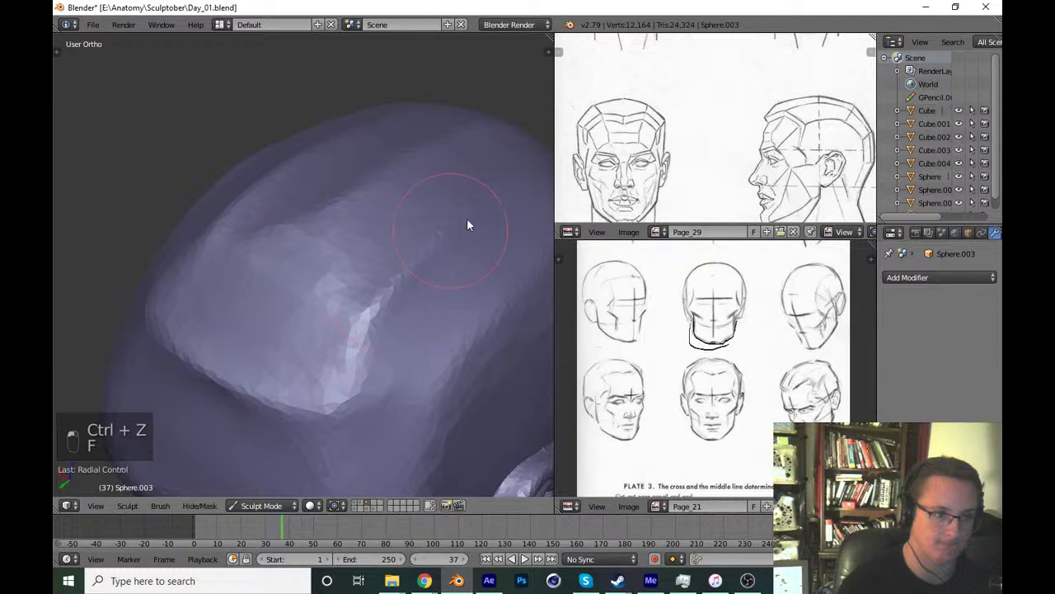
# Carve into the side of the hair mass and smooth it over the crown, then save.
pyautogui.moveTo(410, 359); pyautogui.dragTo(288, 357)
pyautogui.middleClick(287, 357)
pyautogui.moveTo(339, 348); pyautogui.dragTo(259, 377)
pyautogui.moveTo(212, 386); pyautogui.dragTo(323, 300)
pyautogui.press('f')
pyautogui.press('ctrl+s')
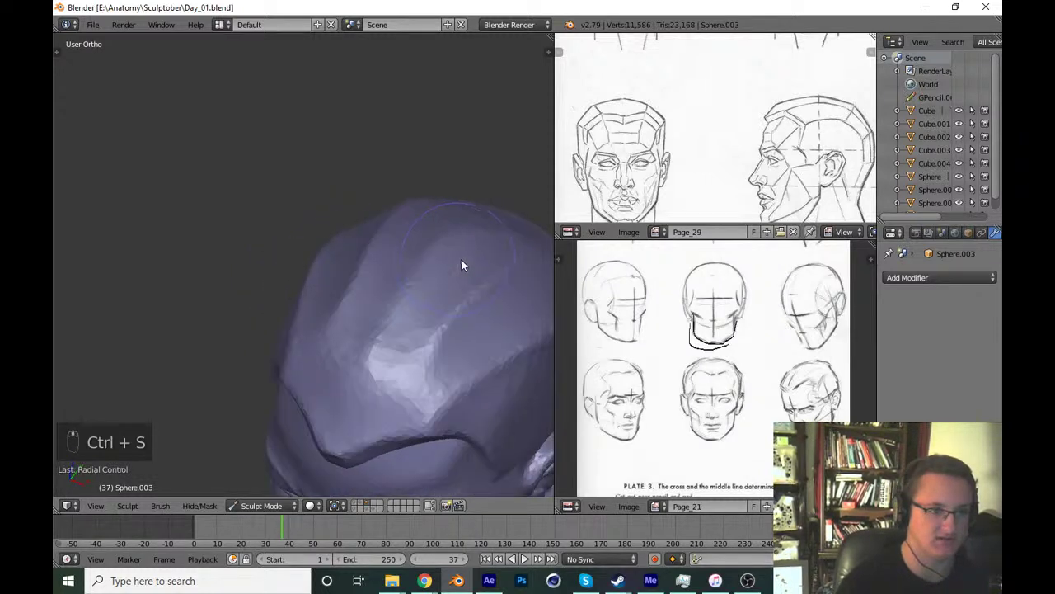
# Try smoothing strokes across the top of the head, then undo them back to the saved state.
pyautogui.press('t')
pyautogui.moveTo(125, 89); pyautogui.dragTo(425, 305)
pyautogui.press('t')
pyautogui.press('f')
pyautogui.moveTo(446, 225); pyautogui.dragTo(355, 343)
pyautogui.press('ctrl+z')
pyautogui.press('ctrl+z')
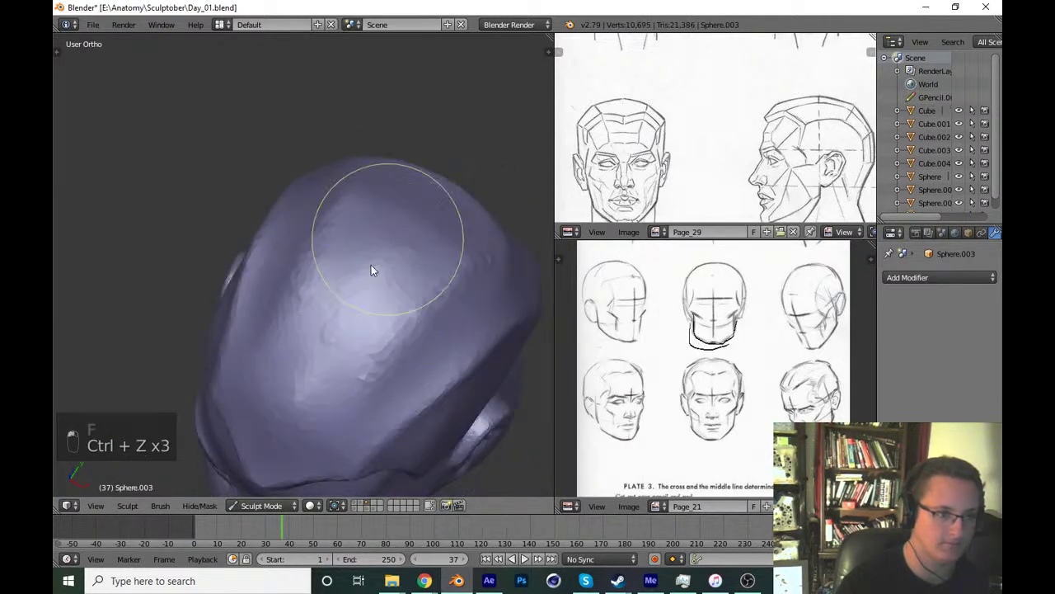
pyautogui.press('ctrl+z')
pyautogui.press('ctrl+z')
pyautogui.press('ctrl+z')
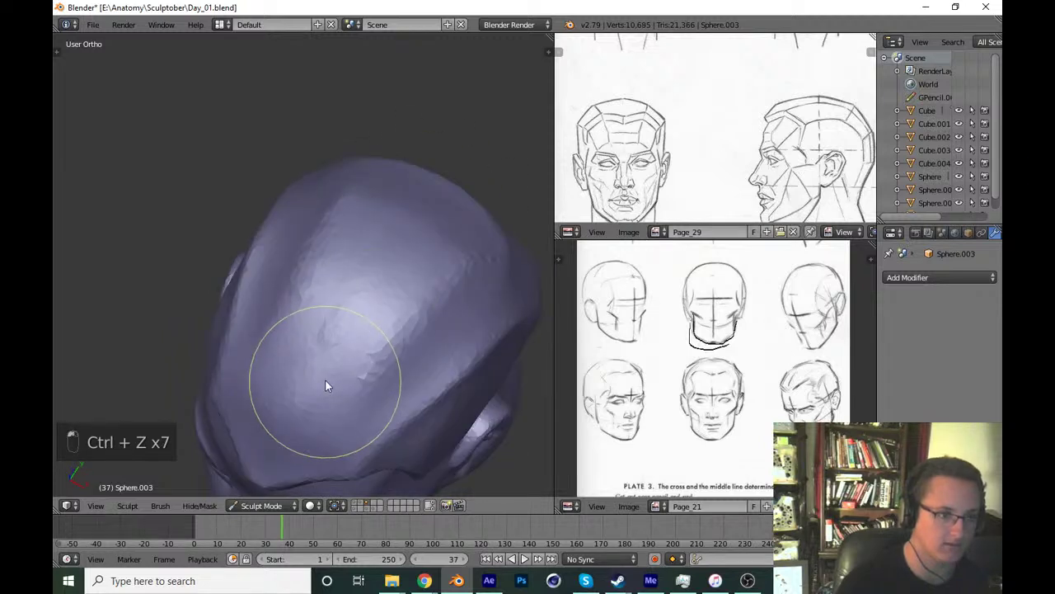
pyautogui.press('ctrl+z')
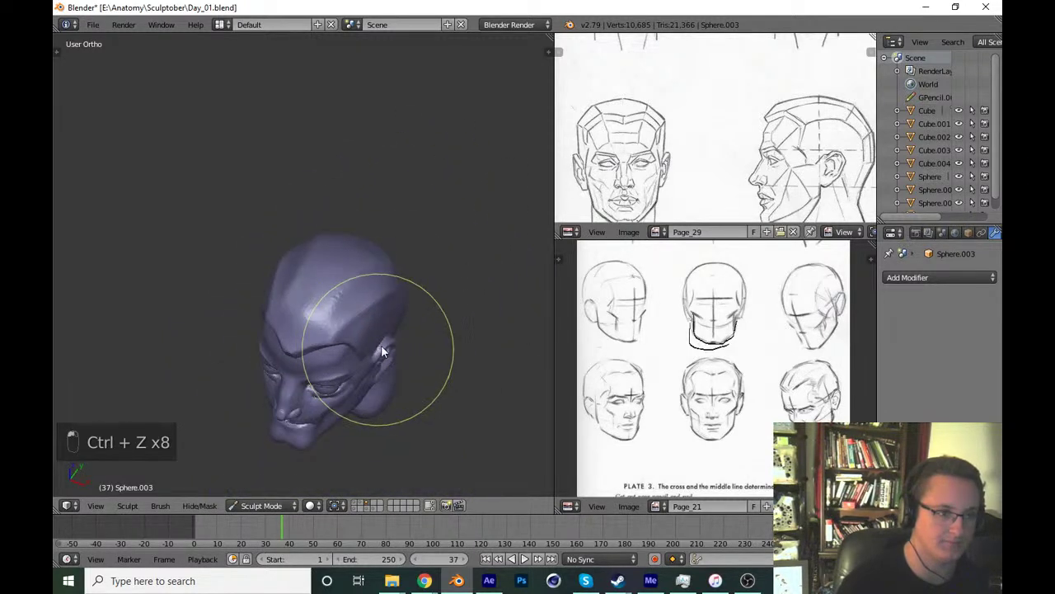
pyautogui.press('ctrl+s')
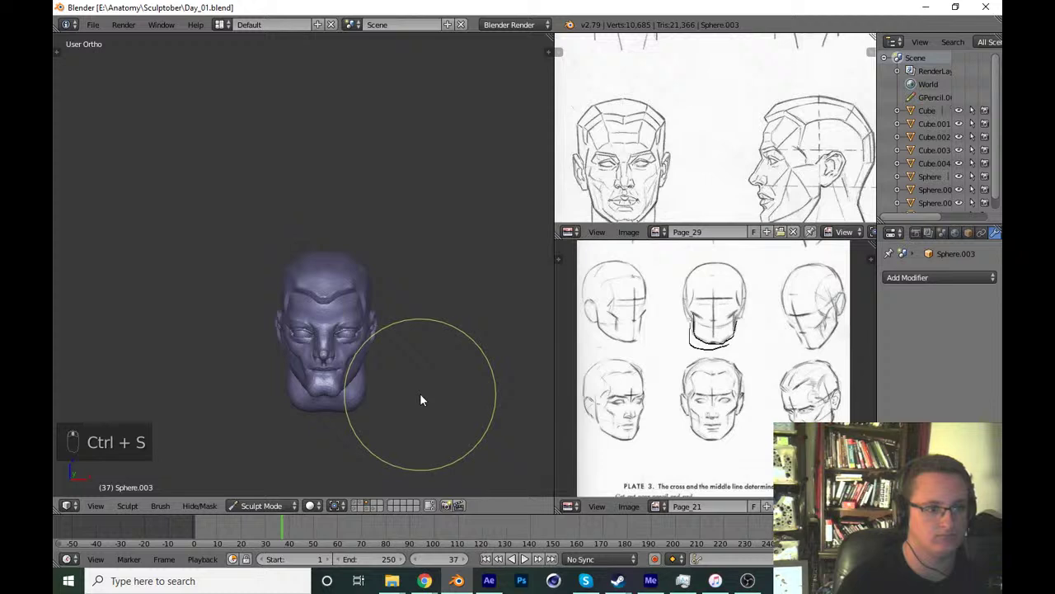
# Refine the forehead hairline and pinch its edge tighter with the Pinch brush.
pyautogui.press('shift+c')
pyautogui.moveTo(315, 304); pyautogui.dragTo(171, 262)
pyautogui.press('f')
pyautogui.press('t')
pyautogui.press('p')
pyautogui.moveTo(352, 230); pyautogui.dragTo(443, 253)
pyautogui.press('f')
pyautogui.rightClick(349, 259)
pyautogui.rightClick(444, 252)
pyautogui.moveTo(426, 349); pyautogui.dragTo(341, 376)
pyautogui.middleClick(341, 376)
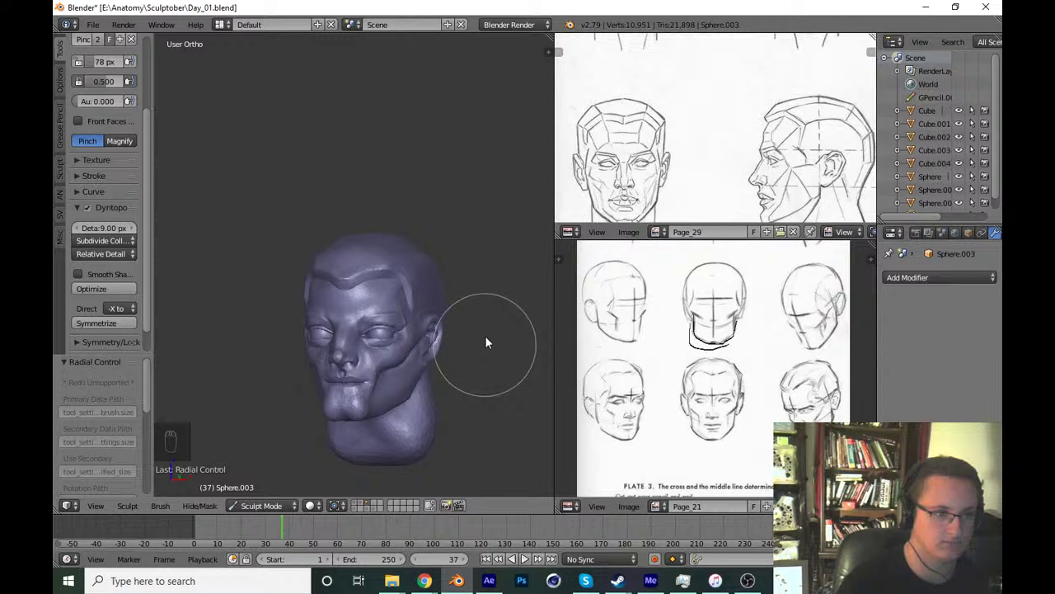
# Save, then orbit the head to inspect it in profile and back toward the front.
pyautogui.press('ctrl+s')
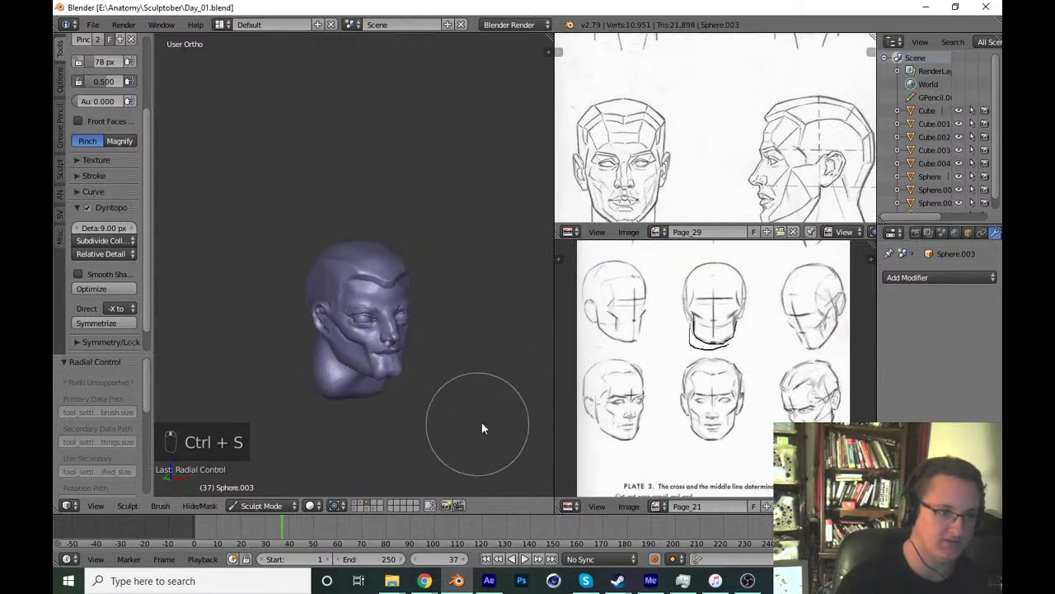
pyautogui.moveTo(357, 507); pyautogui.dragTo(349, 505)
pyautogui.moveTo(350, 506); pyautogui.dragTo(333, 445)
pyautogui.click(330, 439)
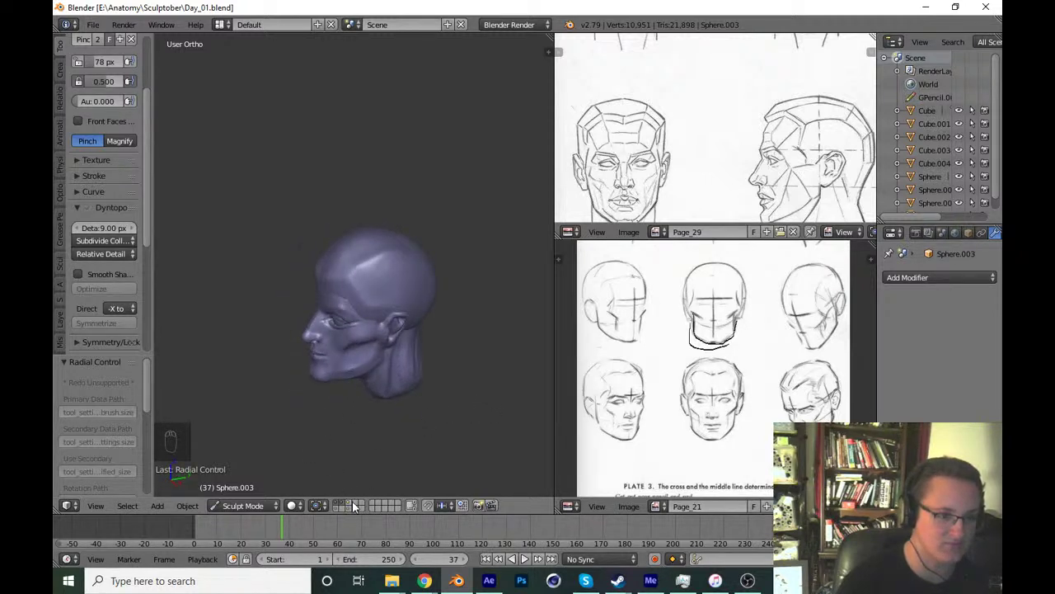
pyautogui.moveTo(357, 504); pyautogui.dragTo(466, 370)
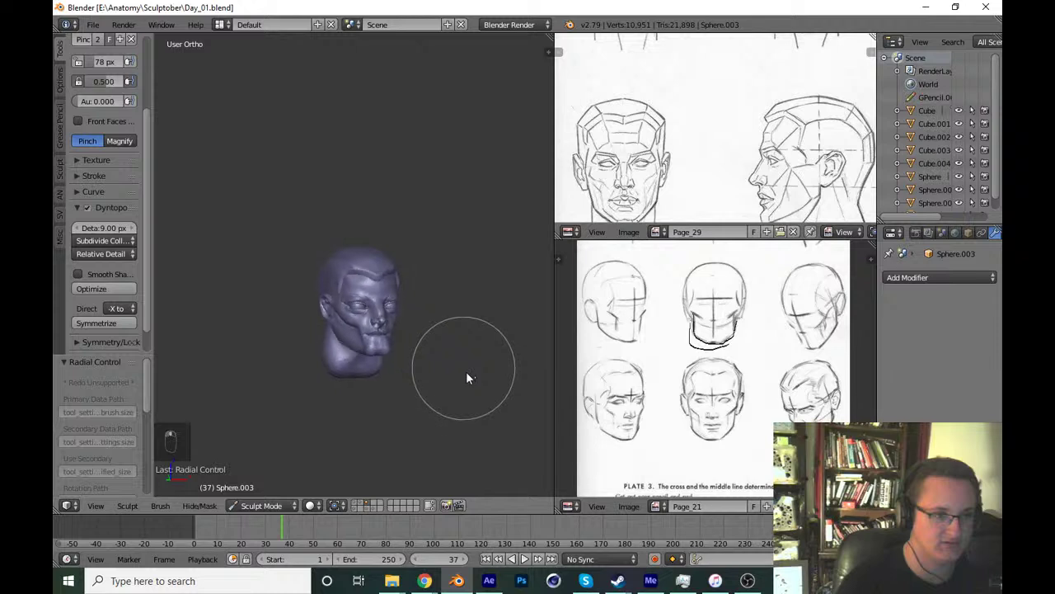
pyautogui.press('ctrl+s')
# Zoom in on the page 21 head-construction drawings in the lower reference panel and save.
pyautogui.press('KP_1')
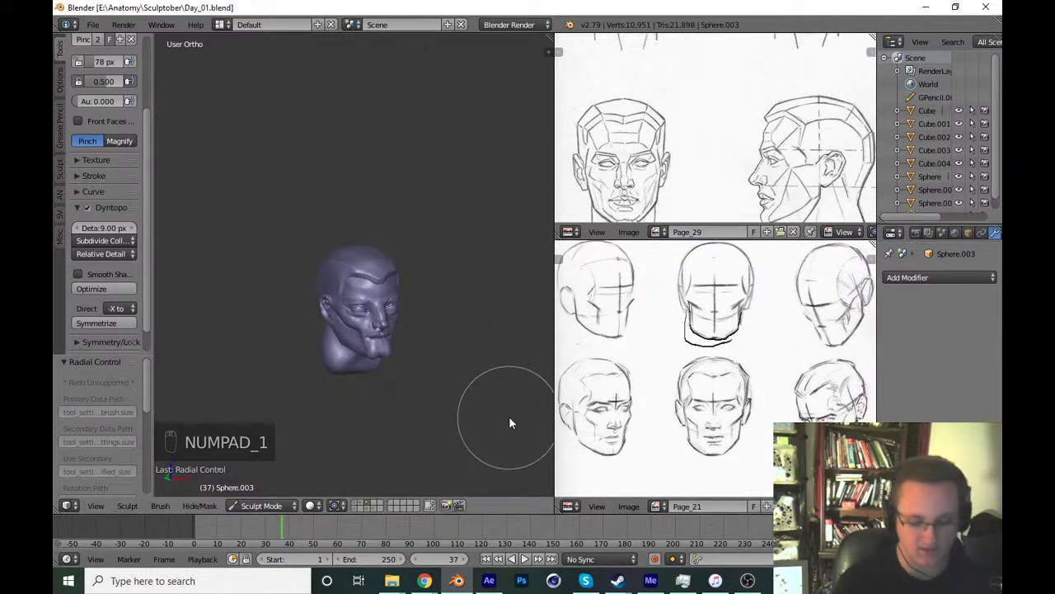
pyautogui.press('KP_1')
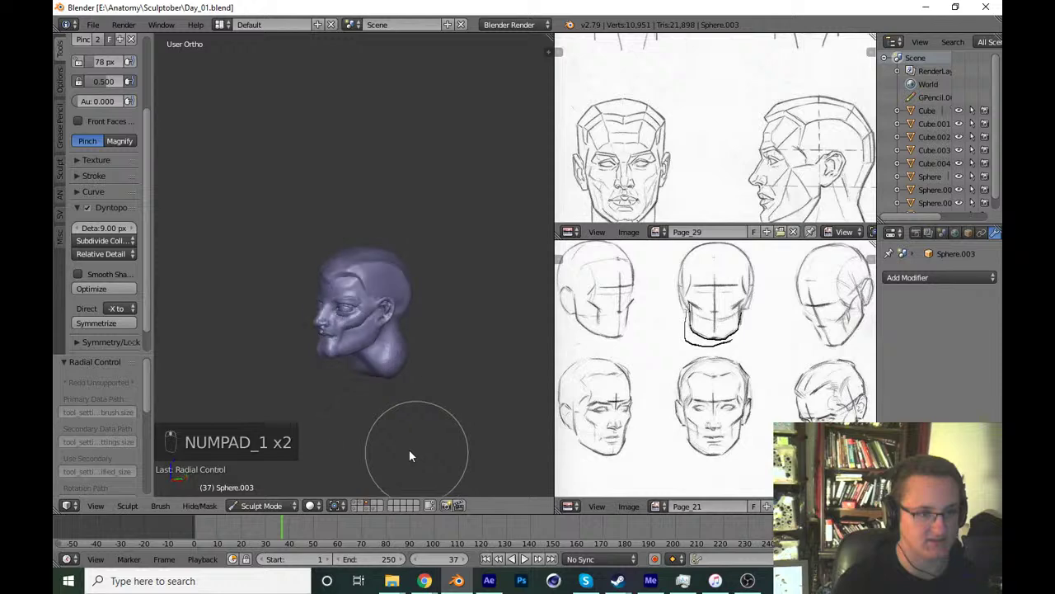
pyautogui.press('ctrl+s')
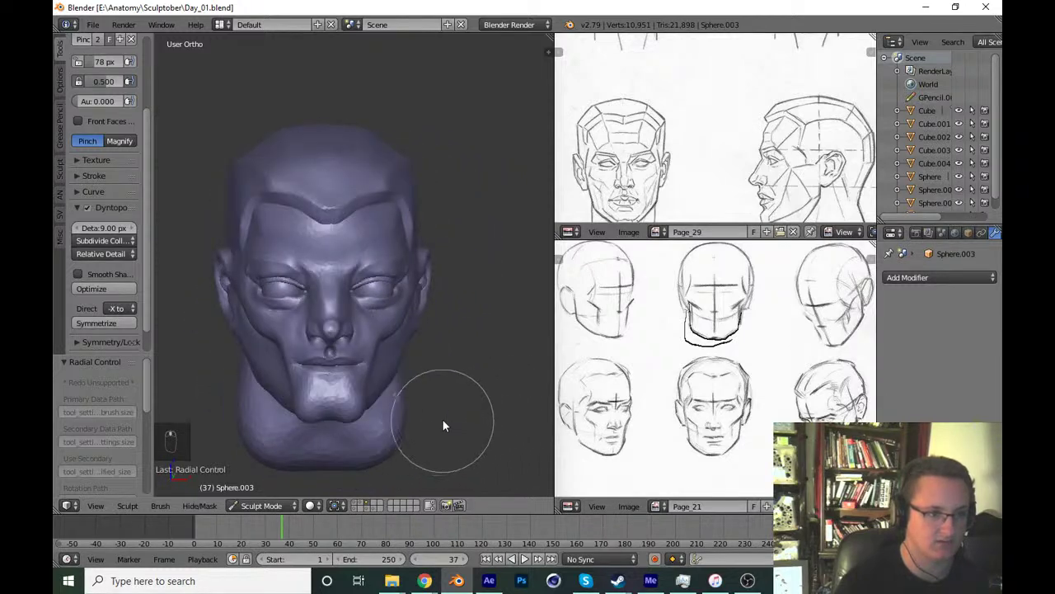
pyautogui.press('ctrl+s')
pyautogui.press('KP_1')
pyautogui.press('ctrl+s')
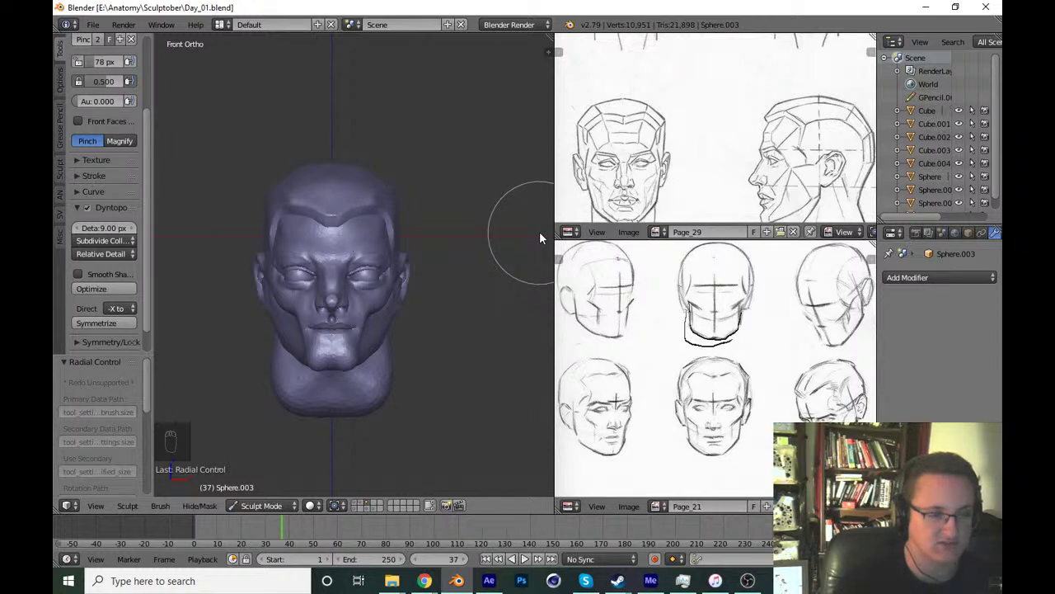
pyautogui.moveTo(539, 251); pyautogui.dragTo(540, 251)
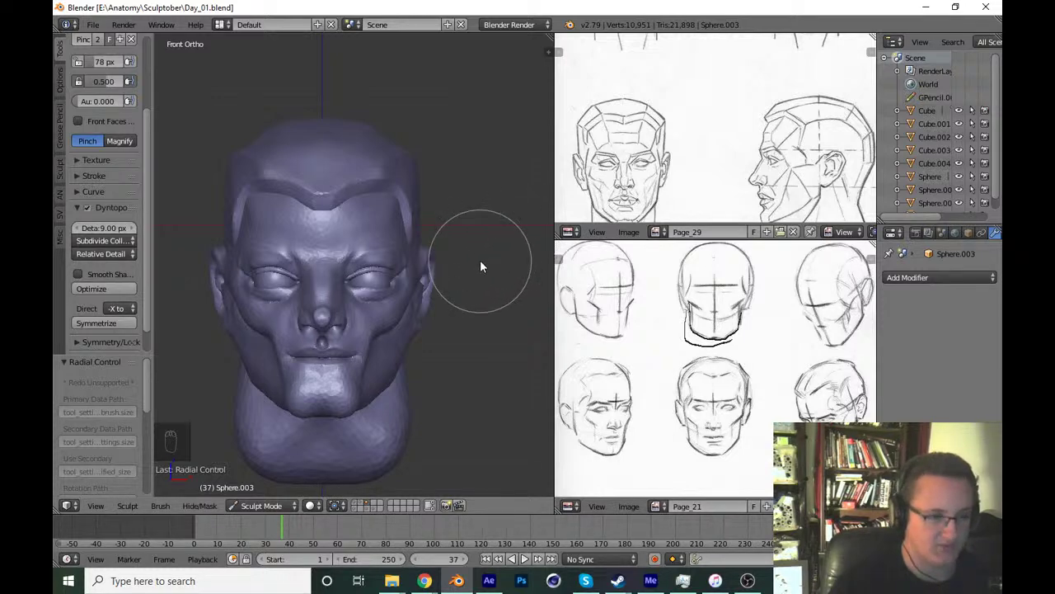
pyautogui.moveTo(502, 267); pyautogui.dragTo(437, 274)
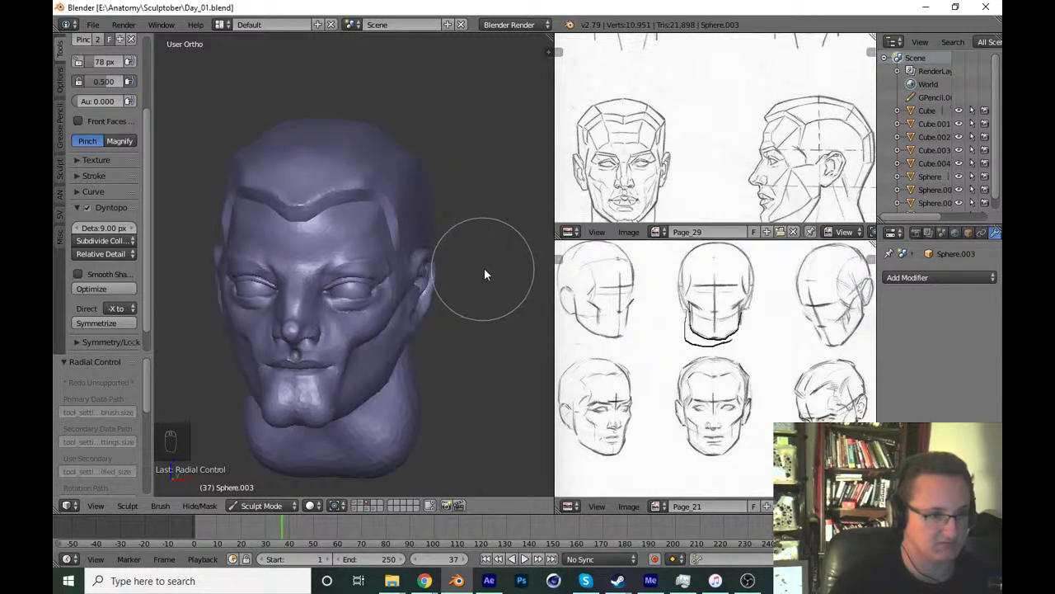